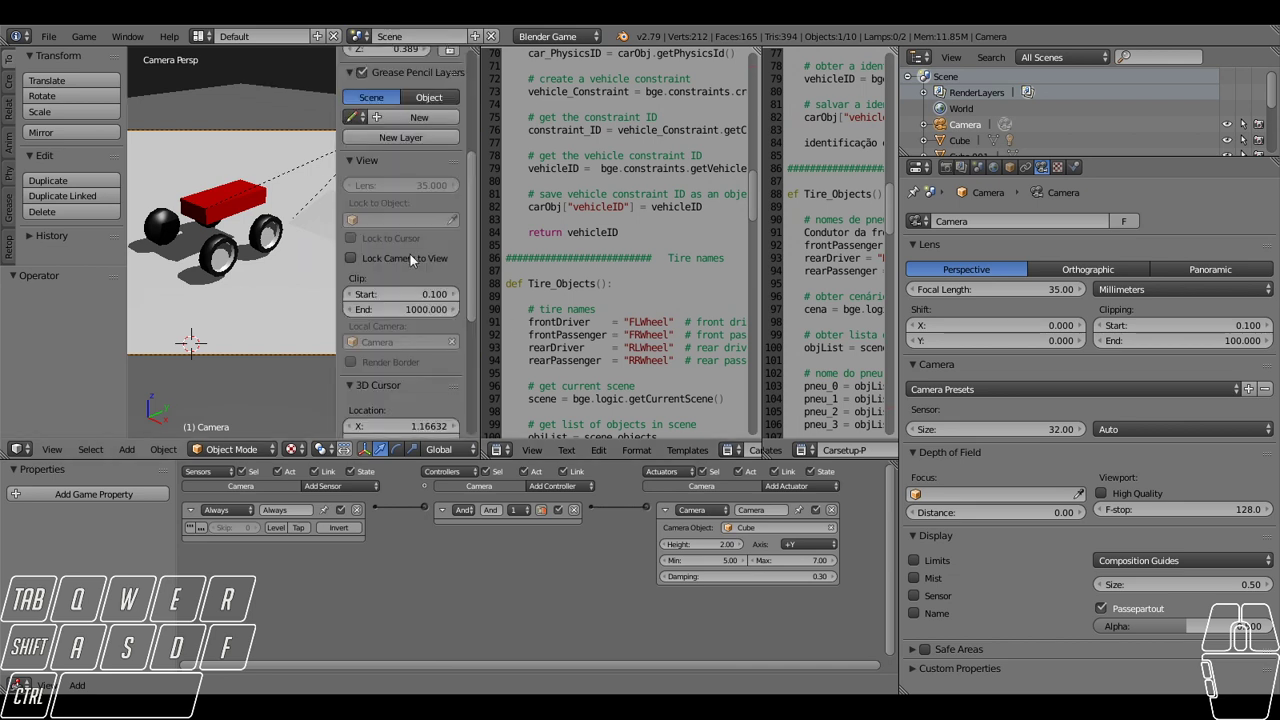
# Orbit out of the camera view into a free perspective and select the lamp.
pyautogui.middleClick(410, 360)
pyautogui.middleClick(403, 368)
pyautogui.click(386, 351)
pyautogui.click(390, 332)
pyautogui.moveTo(333, 241); pyautogui.dragTo(405, 279)
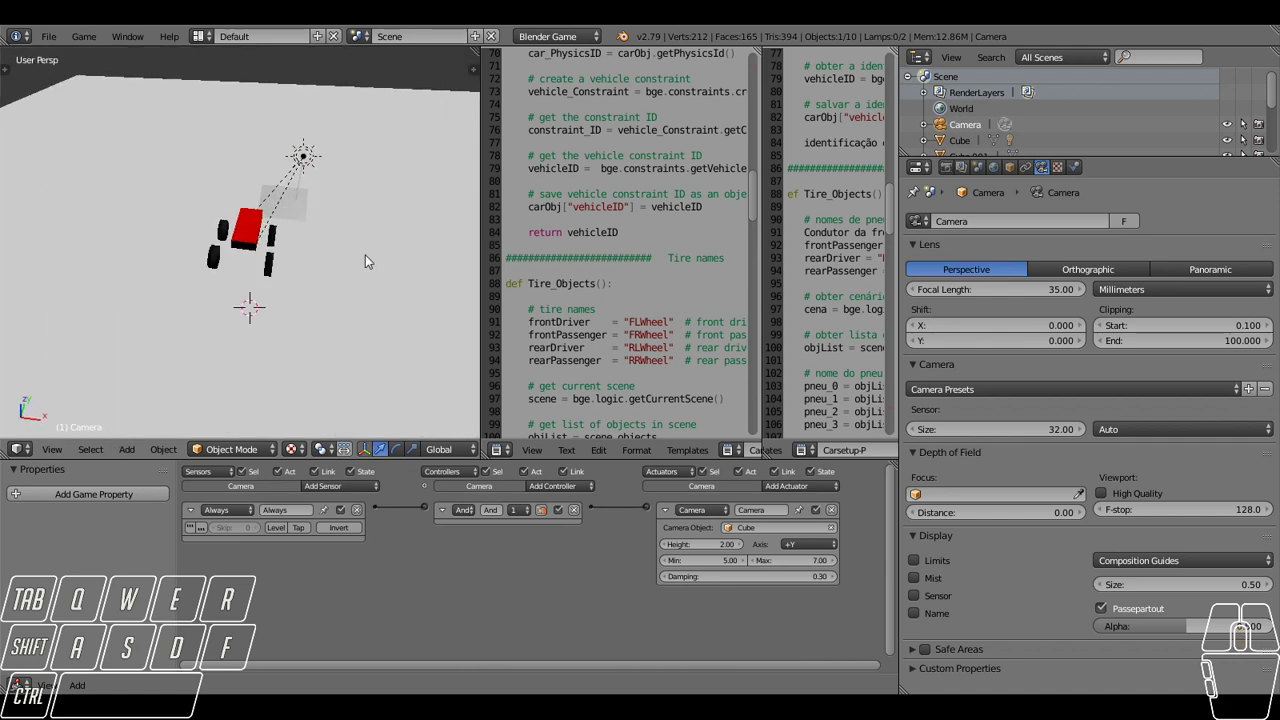
pyautogui.middleClick(330, 257)
pyautogui.scroll(-3)
pyautogui.rightClick(308, 99)
# Run the game, drive the car around to test it, then stop and return to editing.
pyautogui.click(310, 98)
pyautogui.scroll(-3)
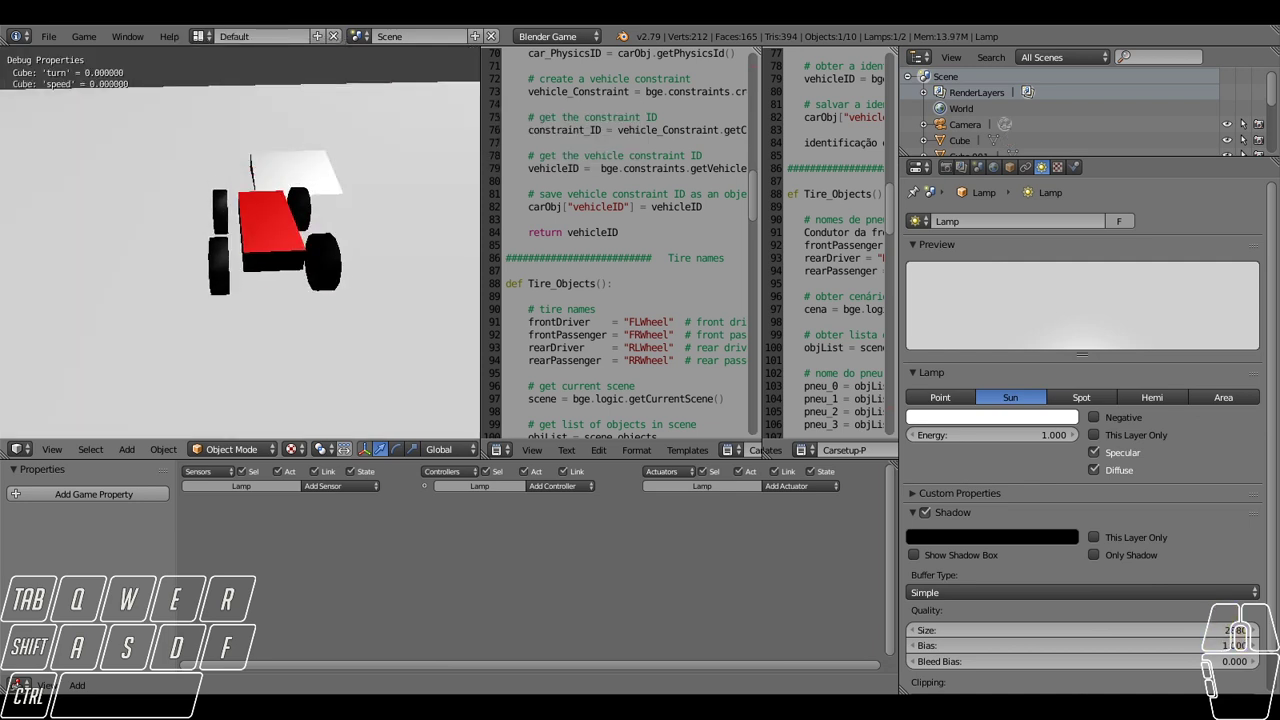
pyautogui.click(945, 174)
pyautogui.scroll(-3)
pyautogui.scroll(-3)
pyautogui.click(1092, 551)
pyautogui.click(1098, 543)
pyautogui.middleClick(1064, 565)
pyautogui.scroll(3)
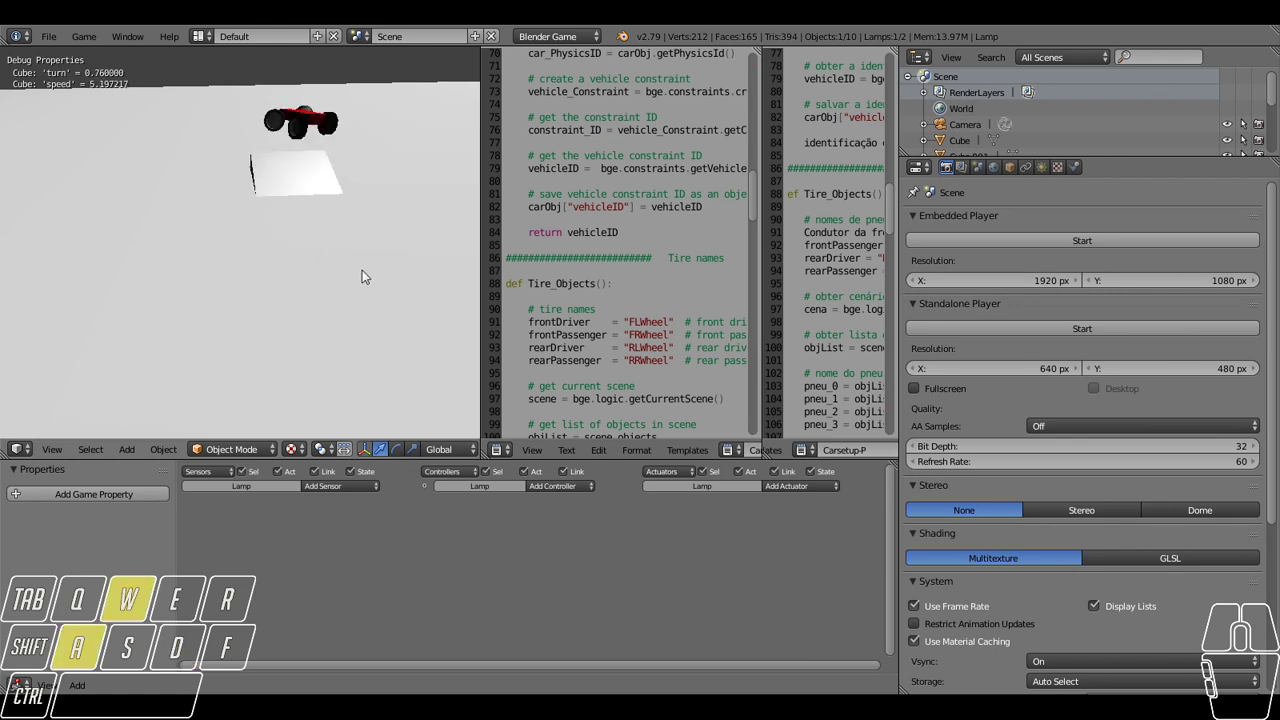
pyautogui.press('space')
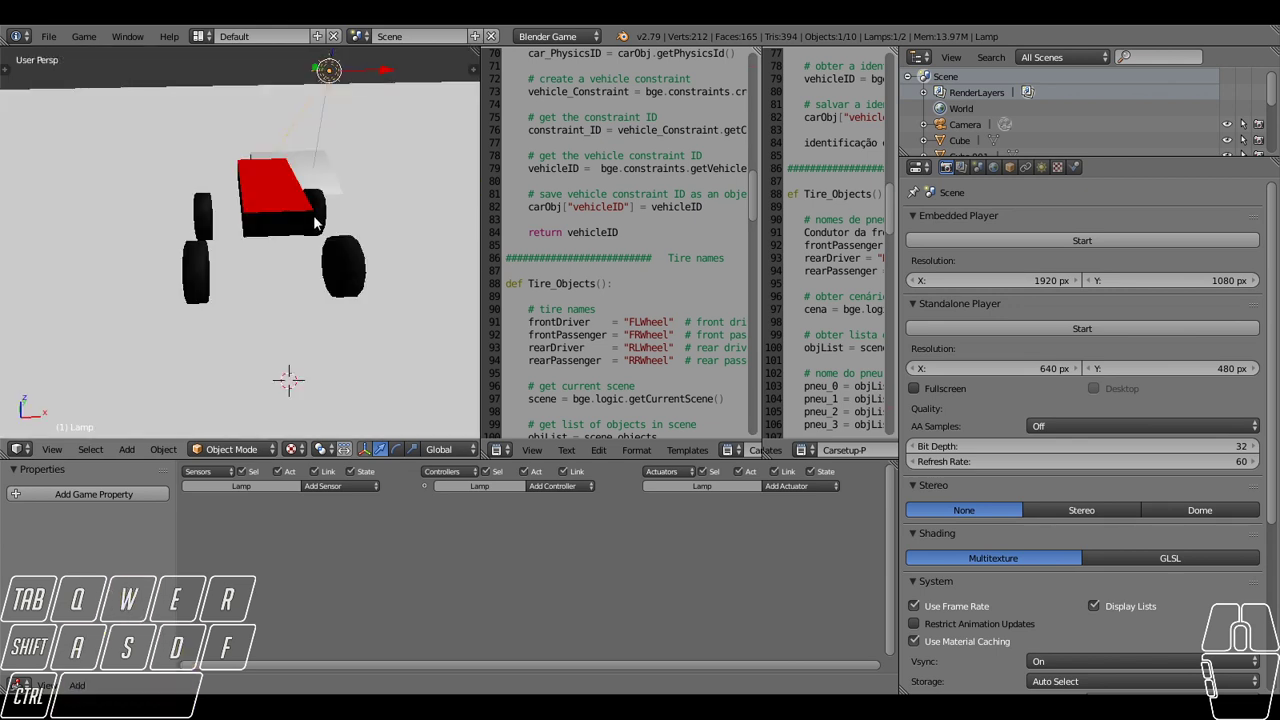
# Orbit around the car, inspecting the body and then a rear wheel.
pyautogui.moveTo(259, 177); pyautogui.dragTo(395, 199)
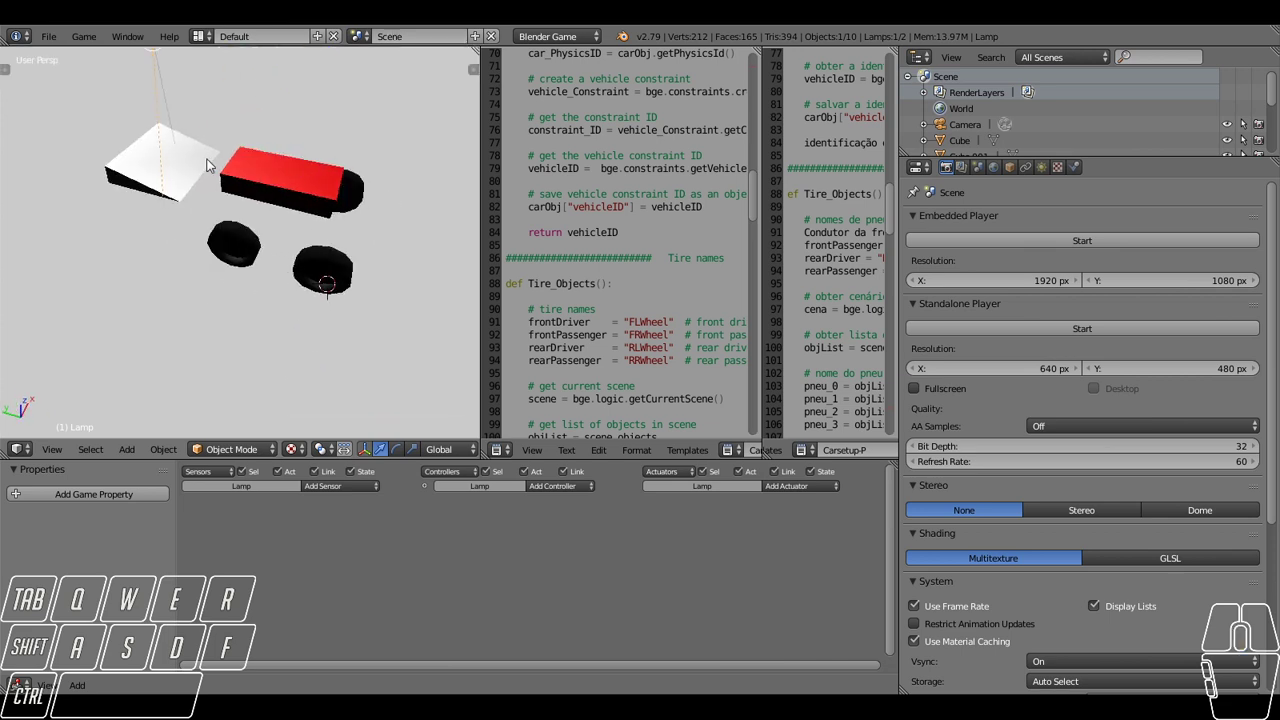
pyautogui.rightClick(251, 187)
pyautogui.click(239, 178)
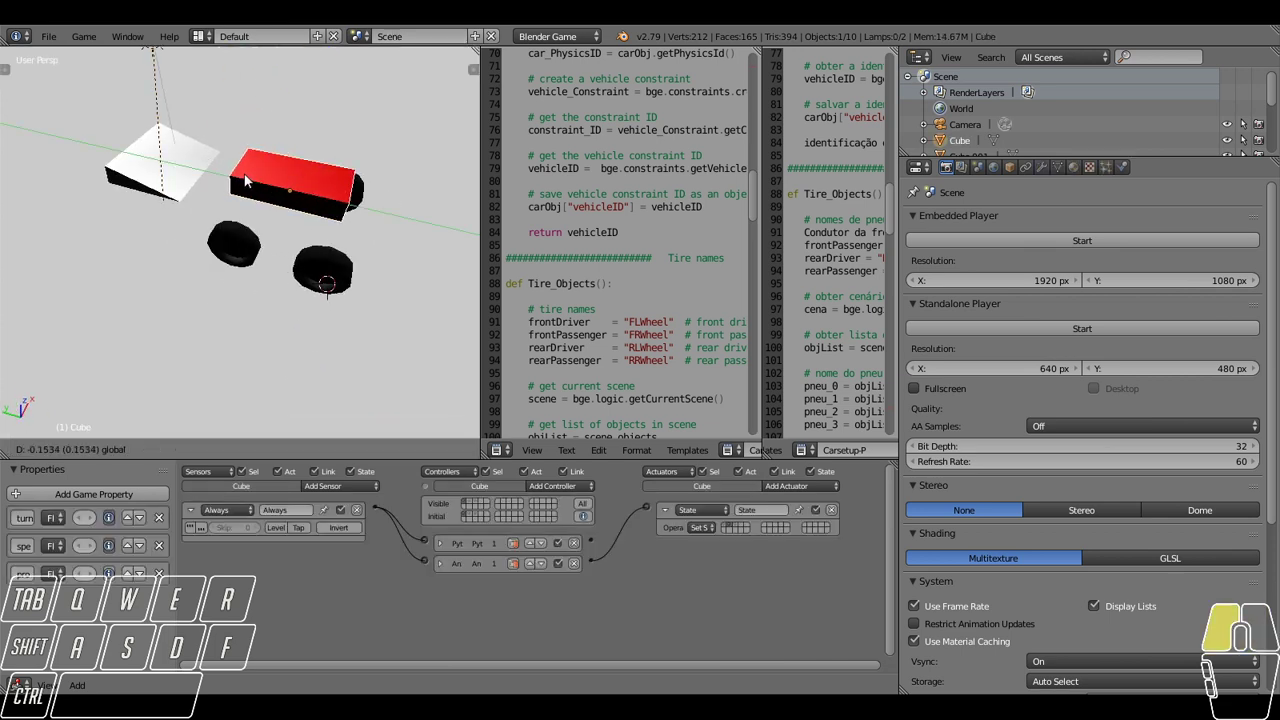
pyautogui.moveTo(293, 243); pyautogui.dragTo(219, 199)
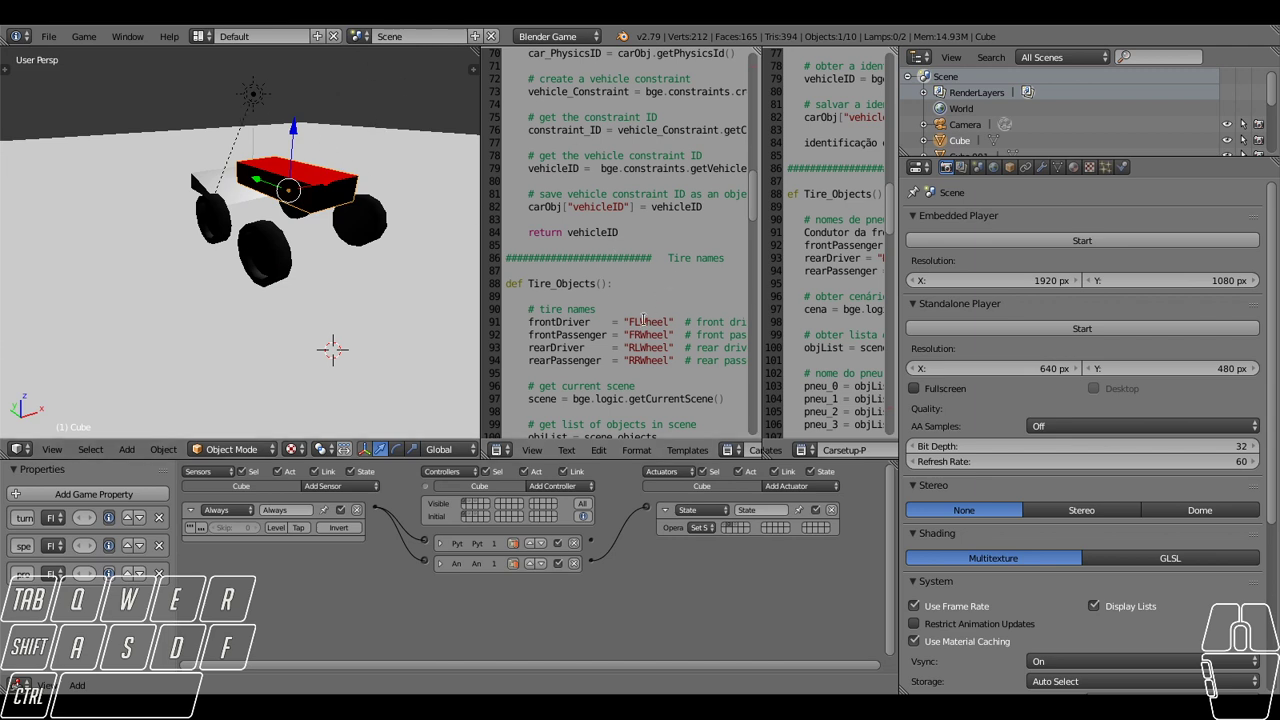
pyautogui.moveTo(313, 241); pyautogui.dragTo(277, 259)
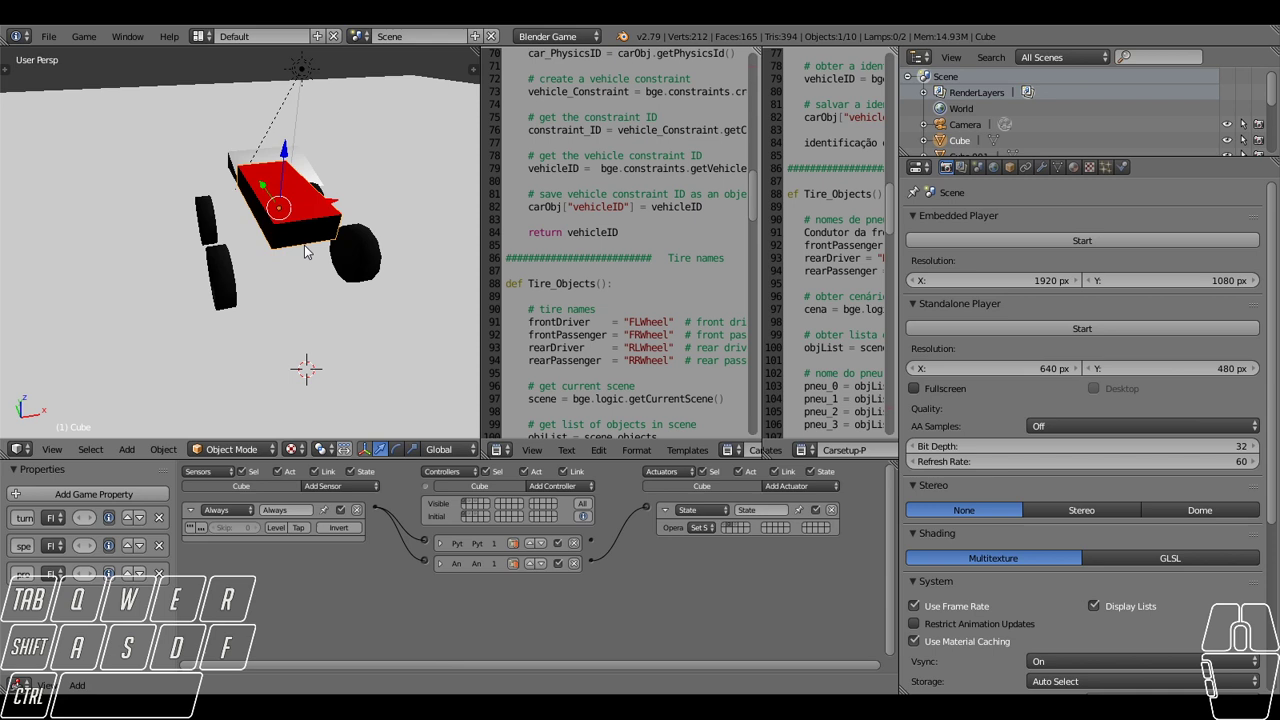
pyautogui.middleClick(306, 251)
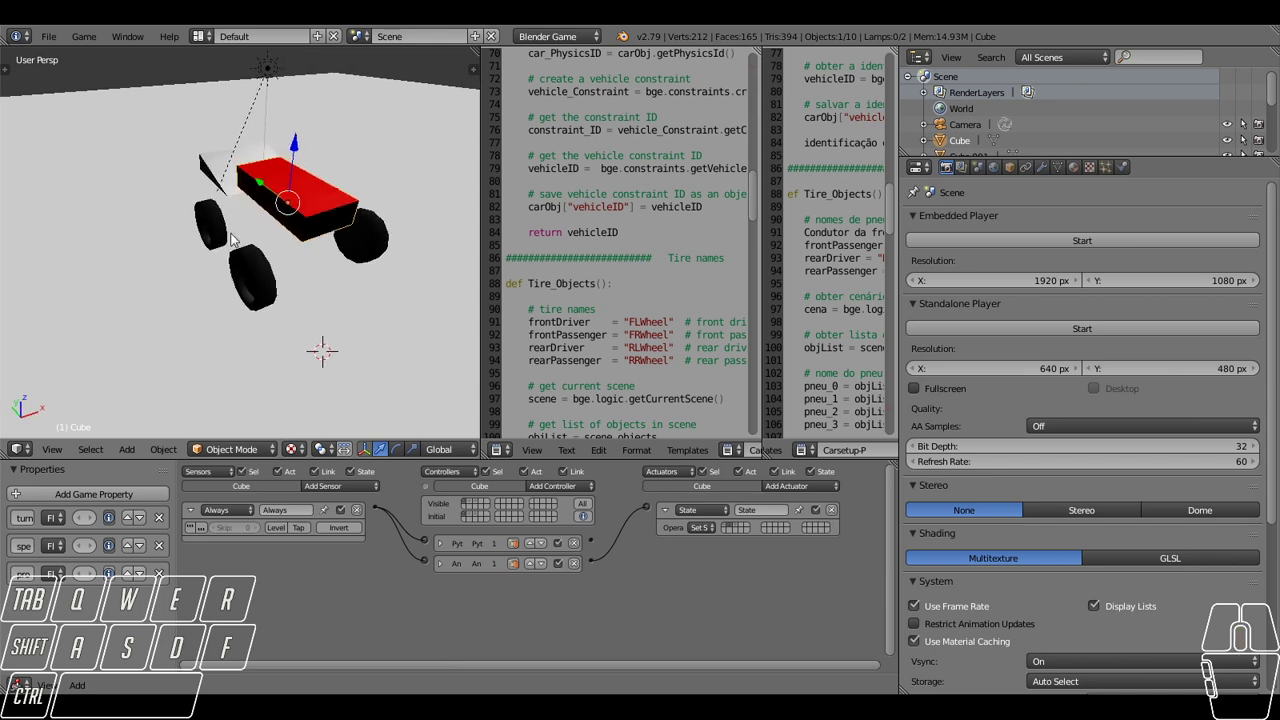
pyautogui.rightClick(216, 237)
# Check each wheel from behind, leaving the rear right wheel selected, and call up the Add menu.
pyautogui.moveTo(375, 298); pyautogui.dragTo(321, 303)
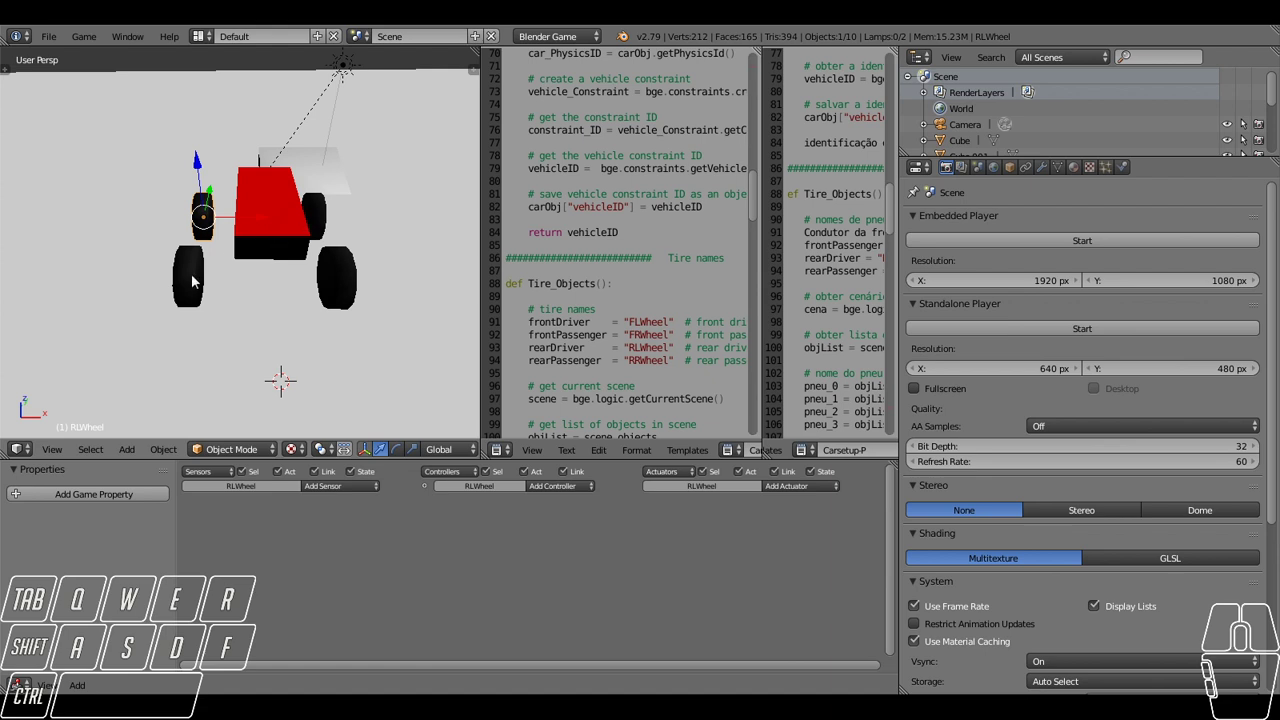
pyautogui.rightClick(187, 295)
pyautogui.rightClick(330, 284)
pyautogui.rightClick(322, 224)
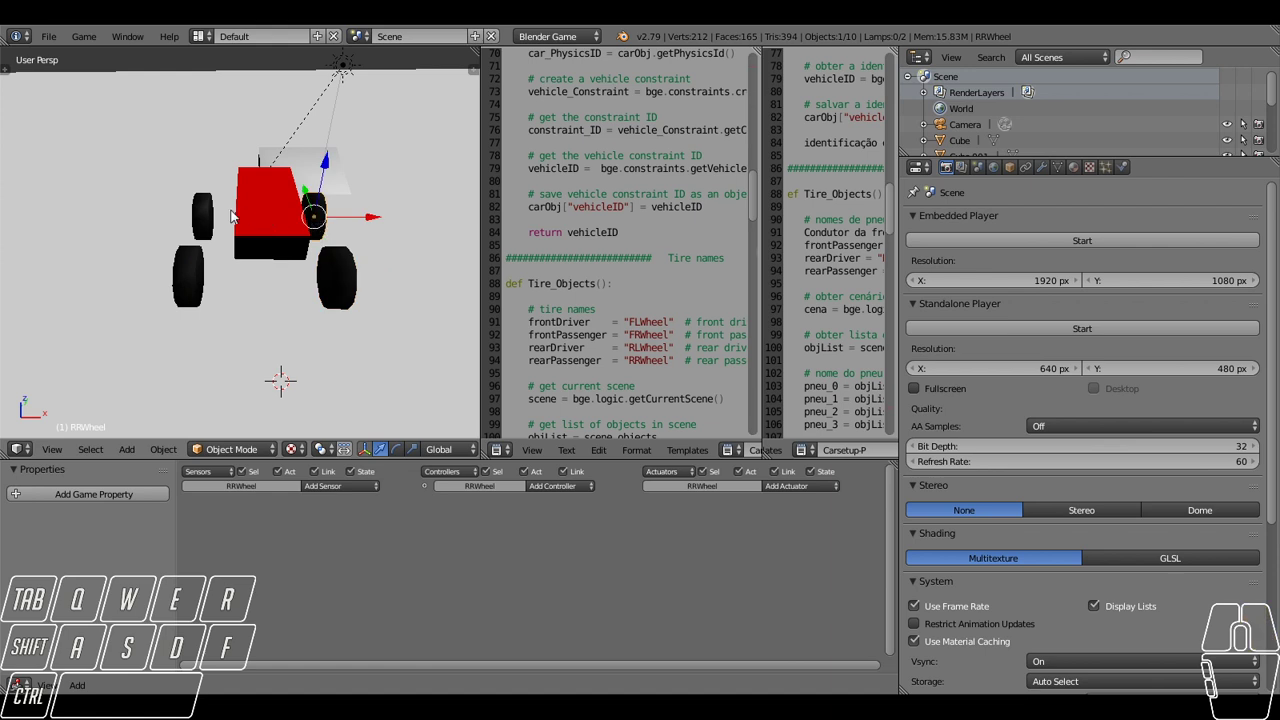
pyautogui.rightClick(199, 223)
pyautogui.rightClick(319, 216)
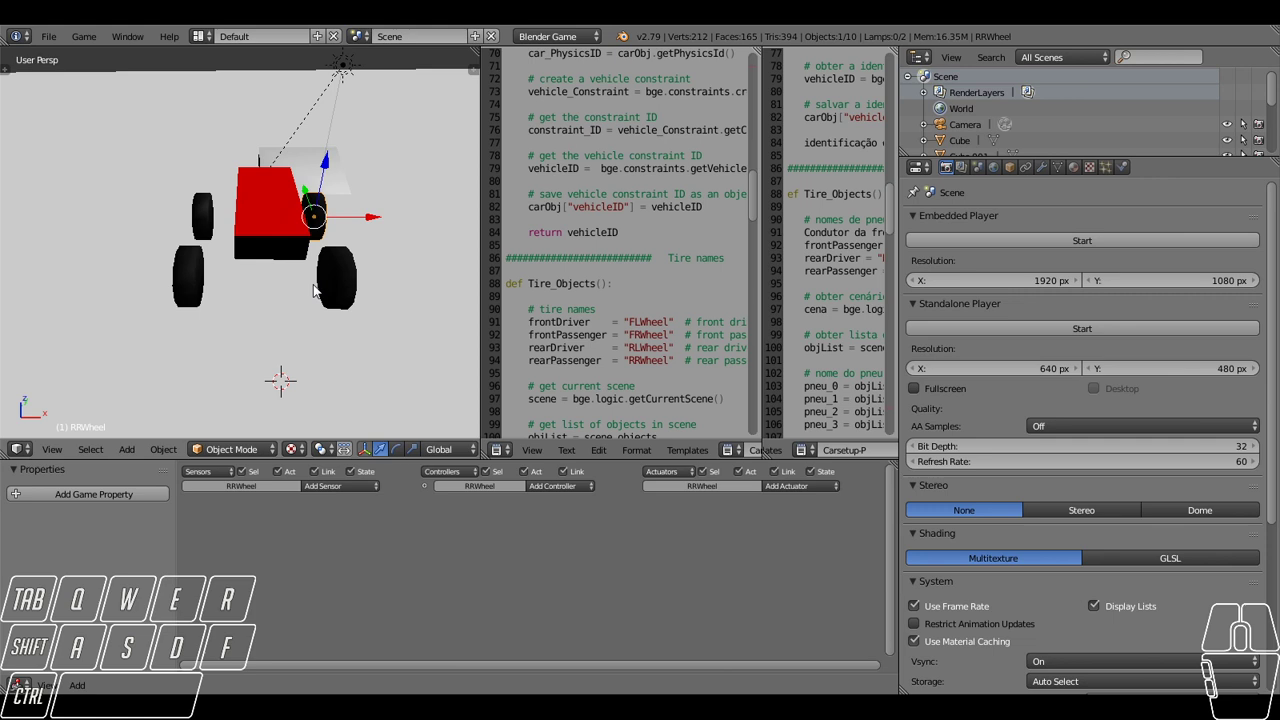
pyautogui.moveTo(194, 295); pyautogui.dragTo(265, 284)
pyautogui.click(268, 286)
pyautogui.press('shift+s')
# Add a mesh cube, scale it down and move it beside the front wheels.
pyautogui.click(238, 287)
pyautogui.press('shift+a')
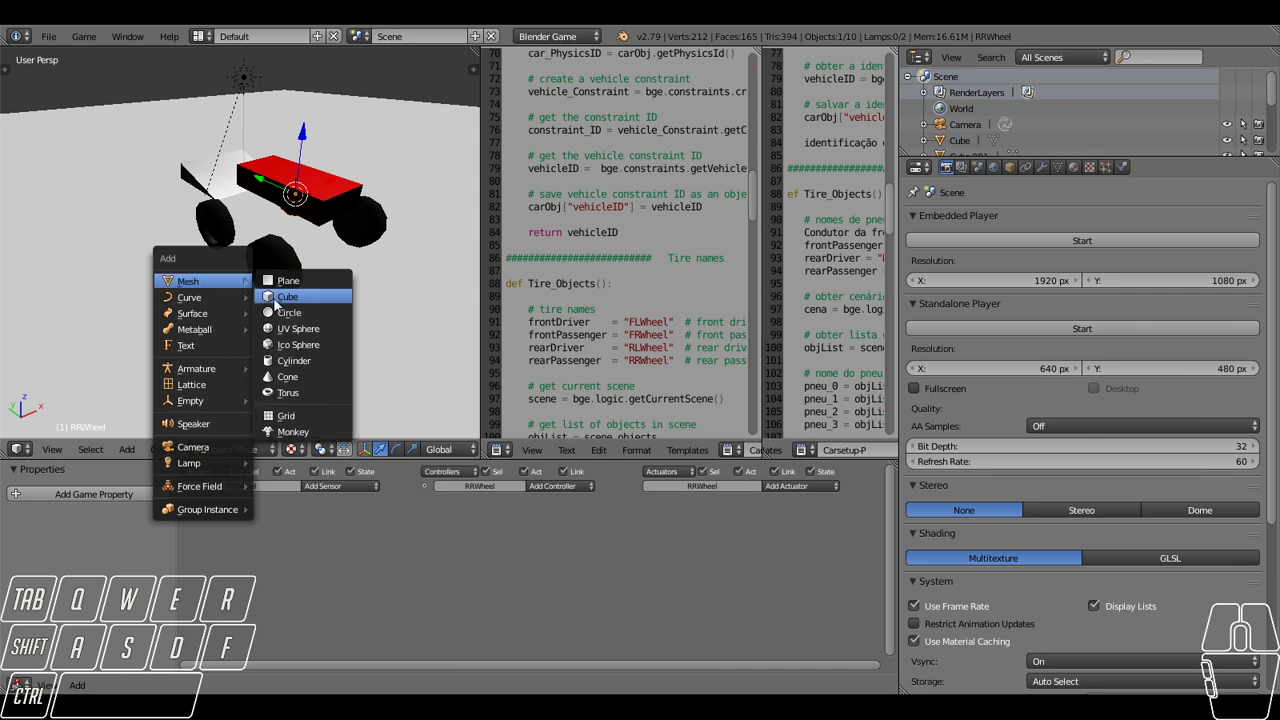
pyautogui.click(281, 304)
pyautogui.moveTo(317, 191); pyautogui.dragTo(203, 293)
pyautogui.press('s')
pyautogui.click(179, 260)
pyautogui.moveTo(133, 236); pyautogui.dragTo(202, 281)
# Set the new cube's Physics Type to No Collision.
pyautogui.rightClick(283, 292)
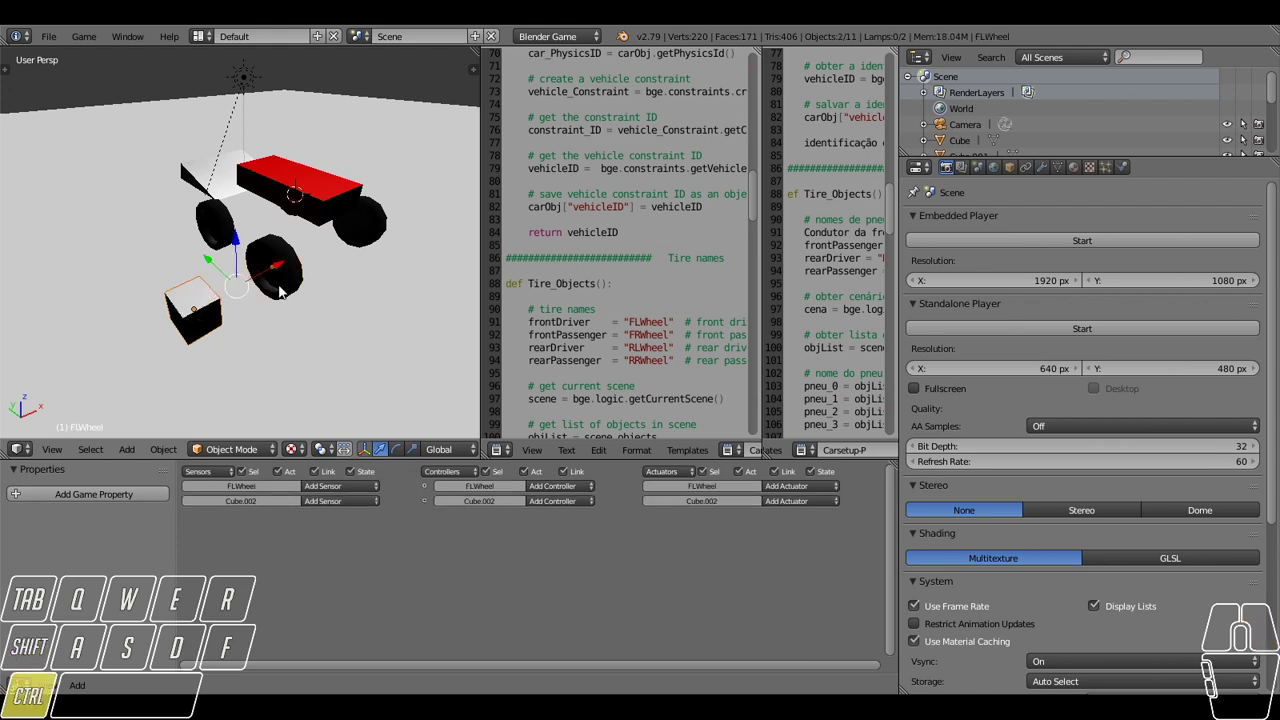
pyautogui.click(283, 292)
pyautogui.rightClick(212, 318)
pyautogui.click(1123, 170)
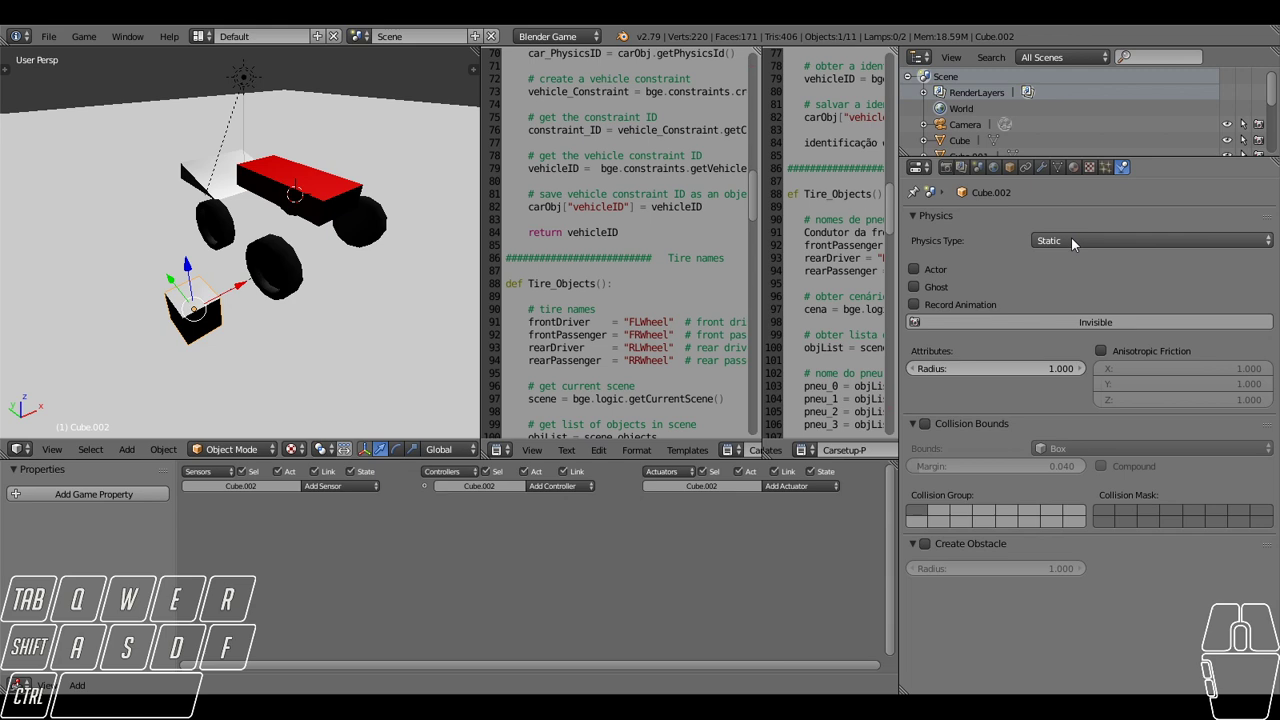
pyautogui.click(1069, 242)
pyautogui.click(1079, 228)
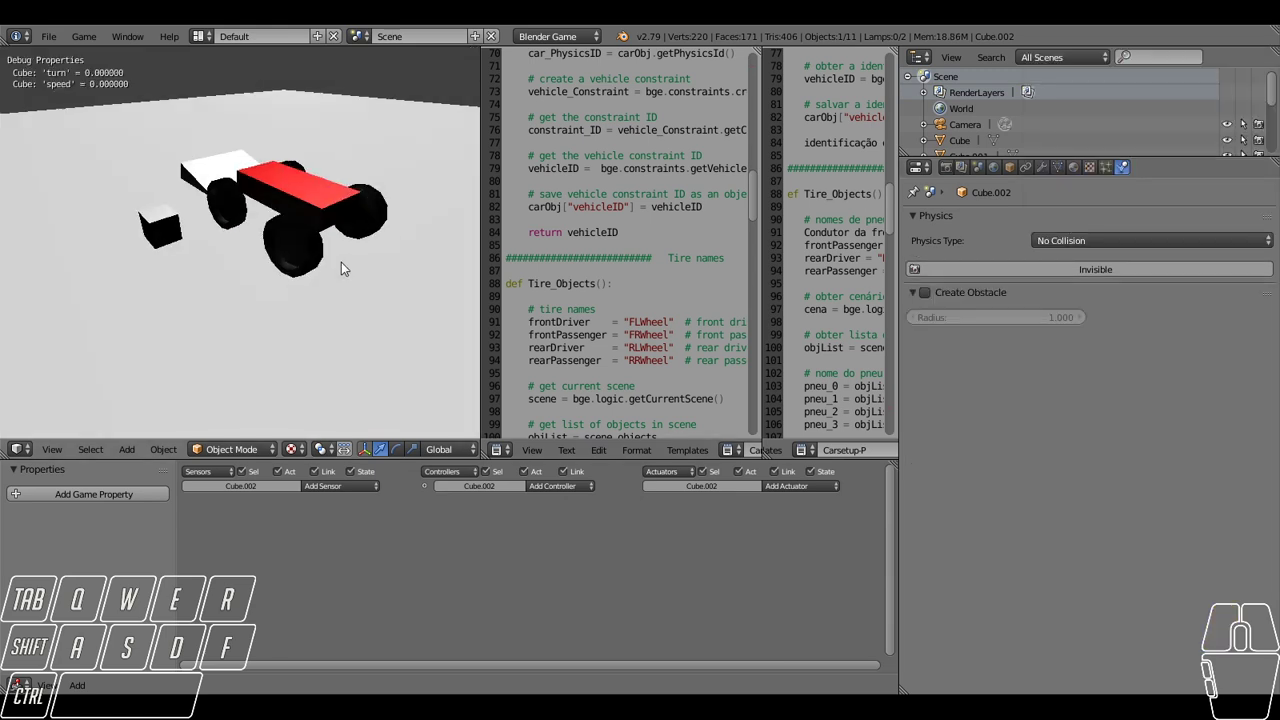
# Select a rear wheel and run the game to test the car with the cube present.
pyautogui.press('w')
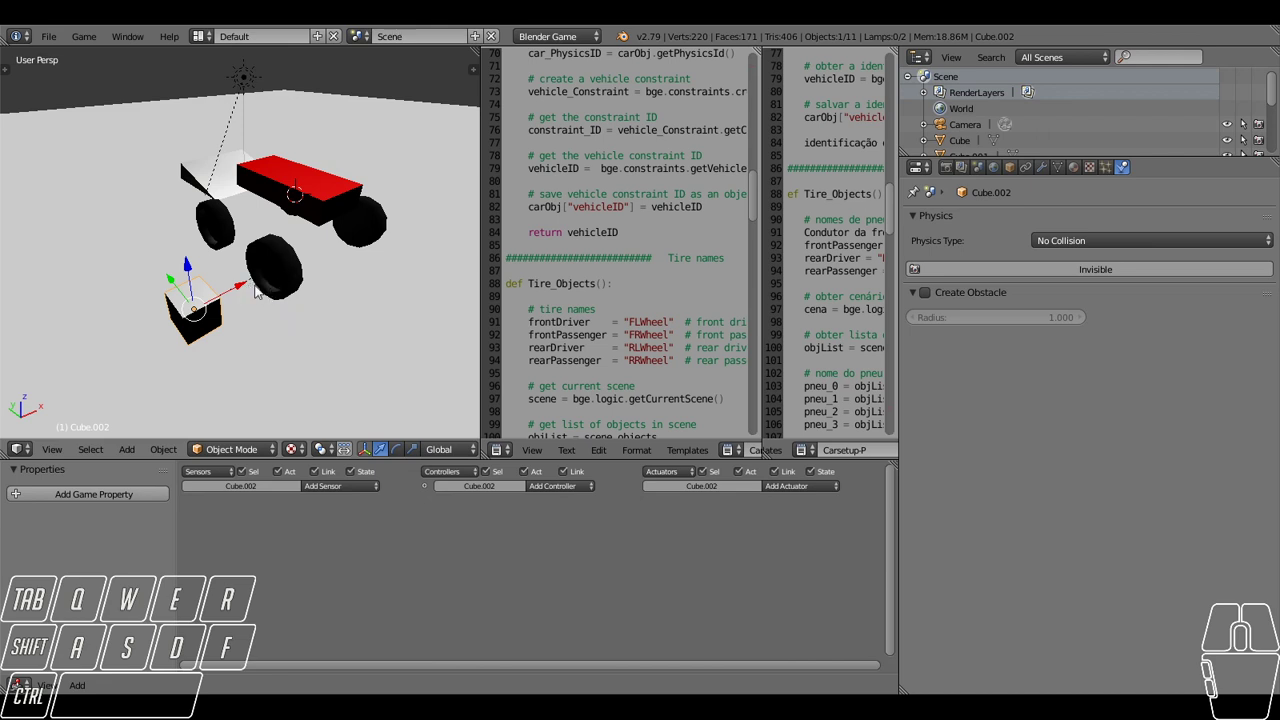
pyautogui.click(245, 296)
pyautogui.moveTo(182, 292); pyautogui.dragTo(131, 224)
pyautogui.rightClick(211, 235)
pyautogui.click(207, 234)
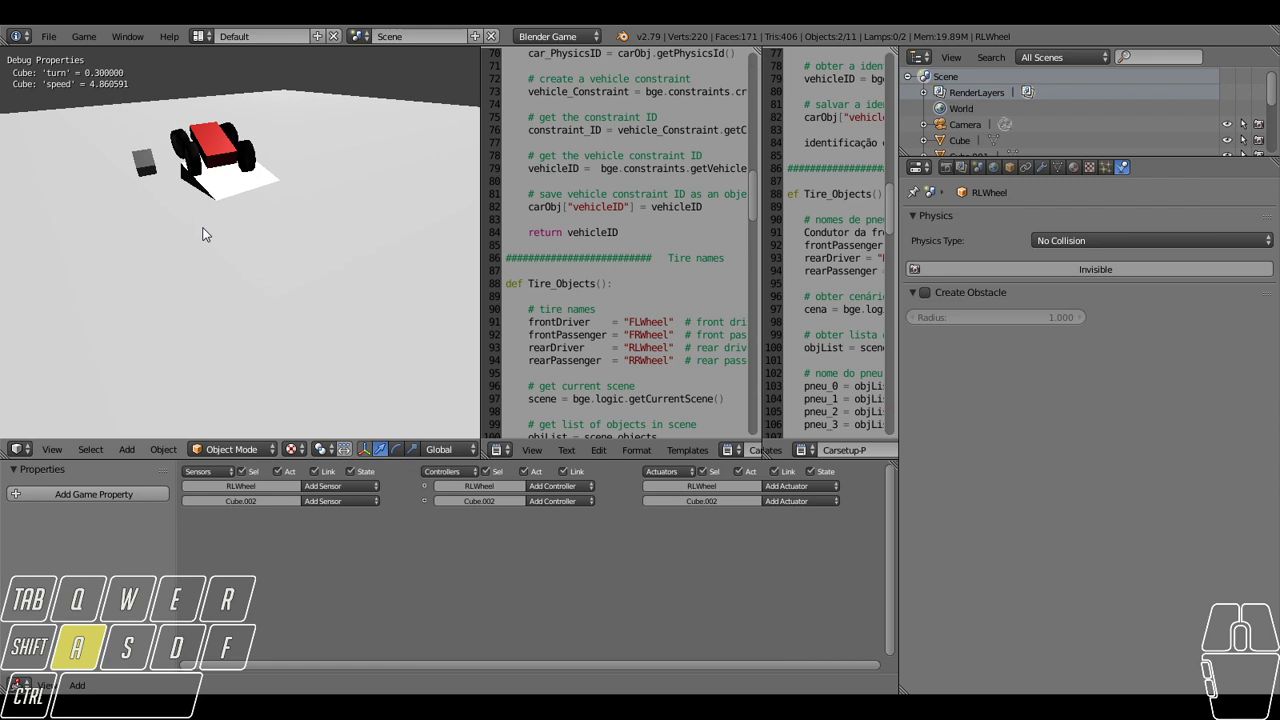
# Stop the game, select the front wheels and try a vertical-axis rotation, then cancel it.
pyautogui.press('w')
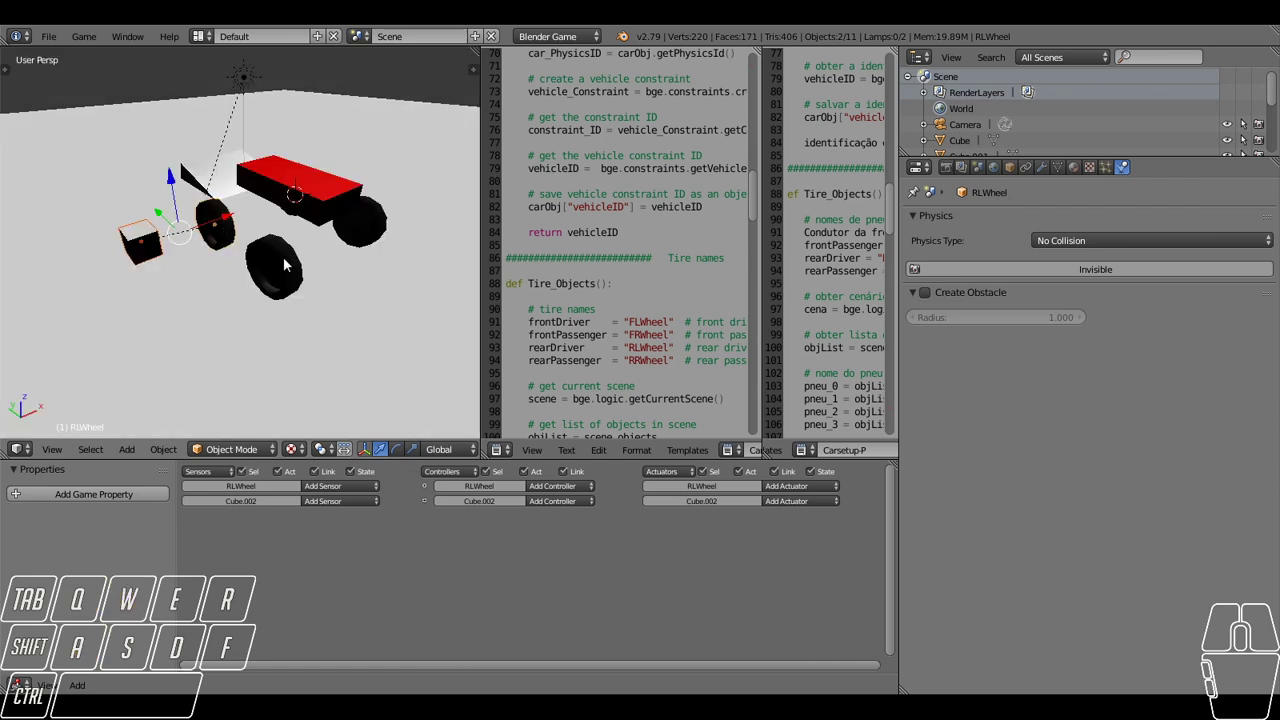
pyautogui.moveTo(268, 274); pyautogui.dragTo(220, 273)
pyautogui.moveTo(235, 278); pyautogui.dragTo(209, 263)
pyautogui.moveTo(217, 268); pyautogui.dragTo(235, 291)
pyautogui.rightClick(202, 293)
pyautogui.moveTo(293, 298); pyautogui.dragTo(261, 286)
pyautogui.rightClick(299, 256)
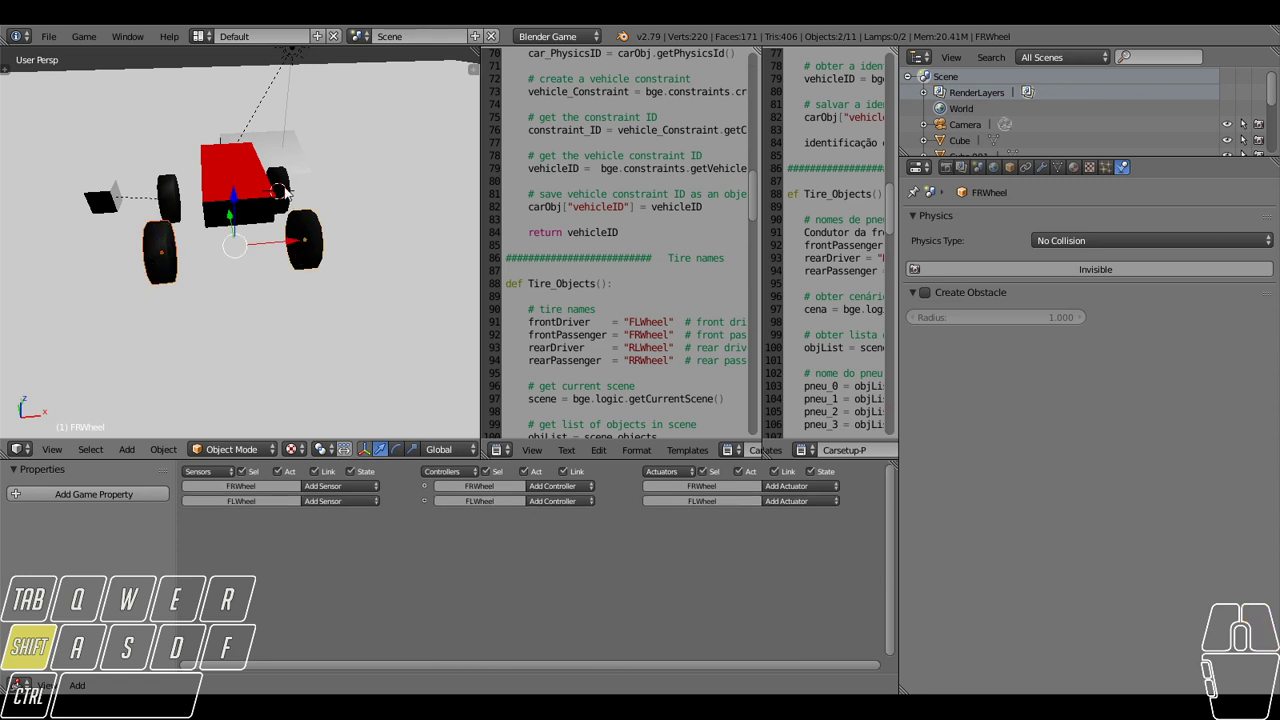
pyautogui.rightClick(285, 187)
pyautogui.rightClick(178, 203)
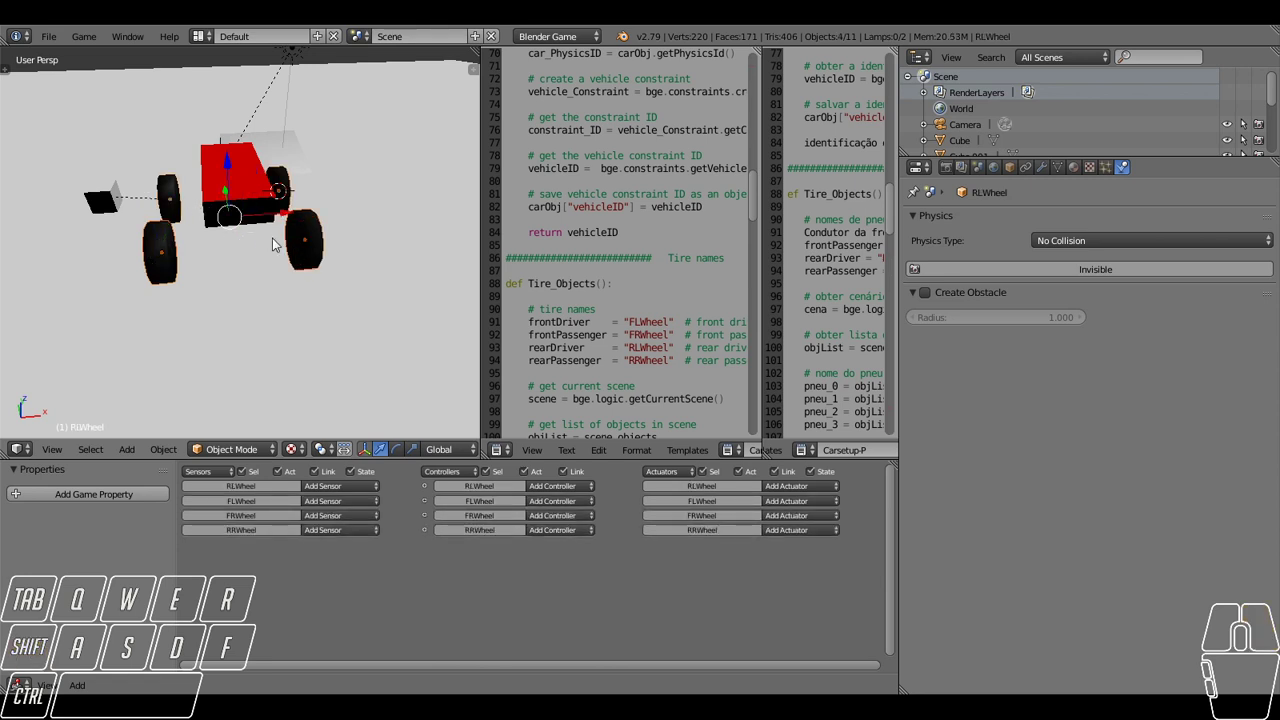
pyautogui.press('r')
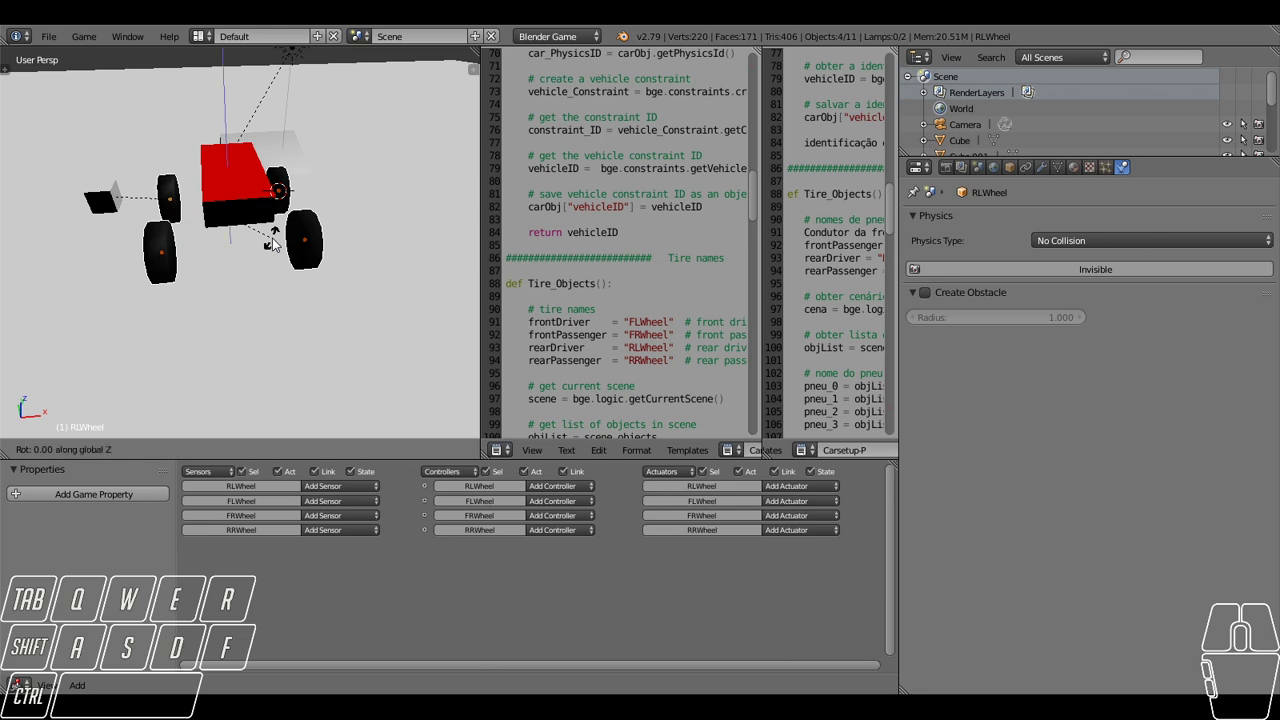
pyautogui.click(279, 243)
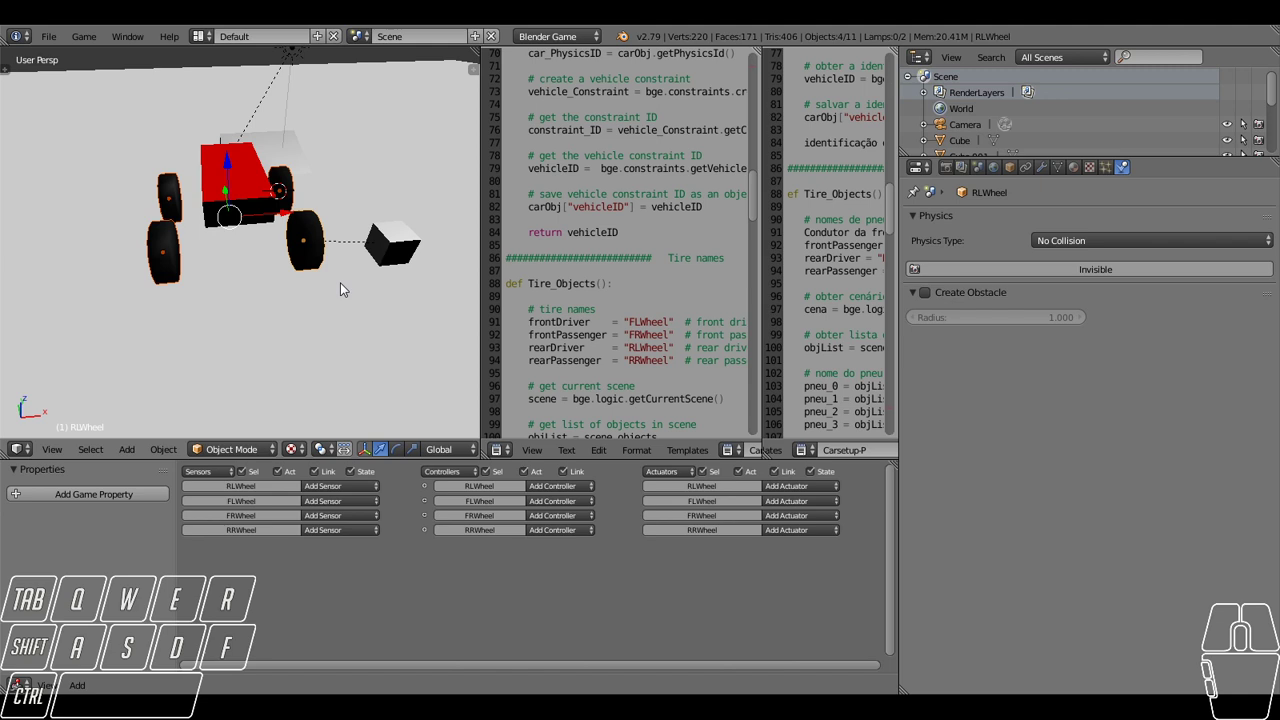
# Clear the cube's parent keeping its transform, move it beside a front wheel, and test in game.
pyautogui.rightClick(386, 250)
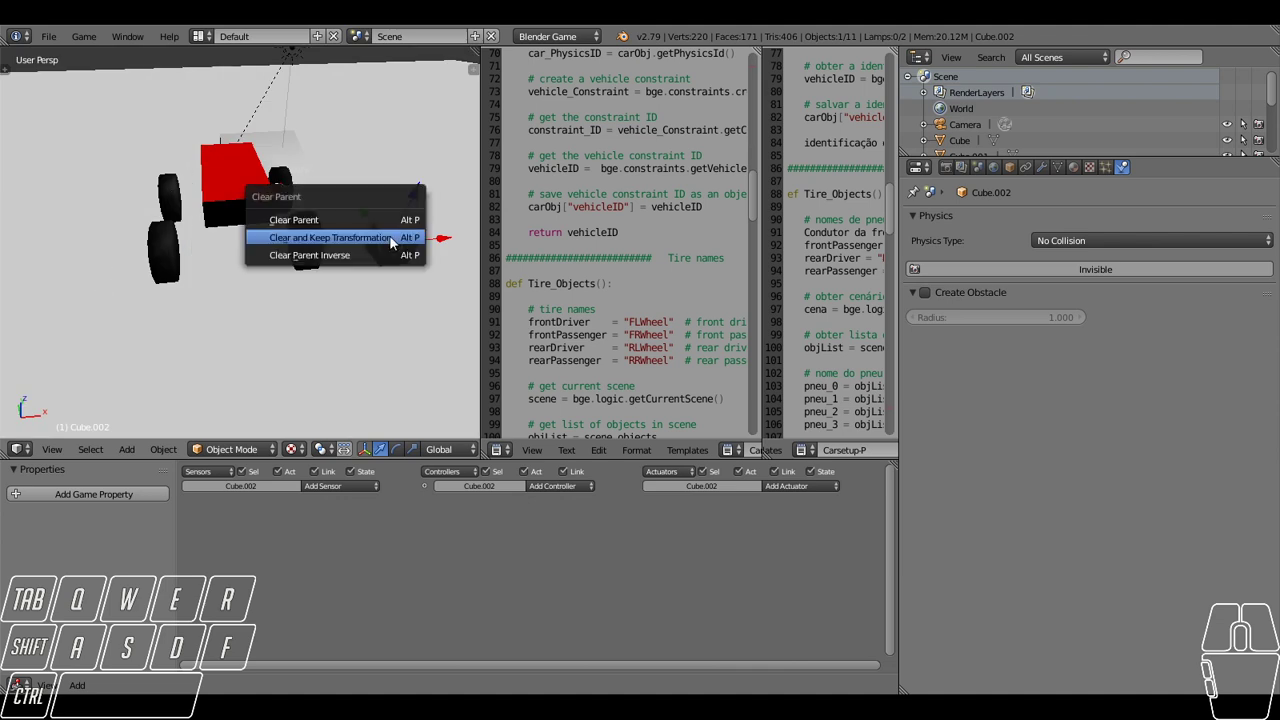
pyautogui.click(394, 243)
pyautogui.moveTo(375, 226); pyautogui.dragTo(337, 159)
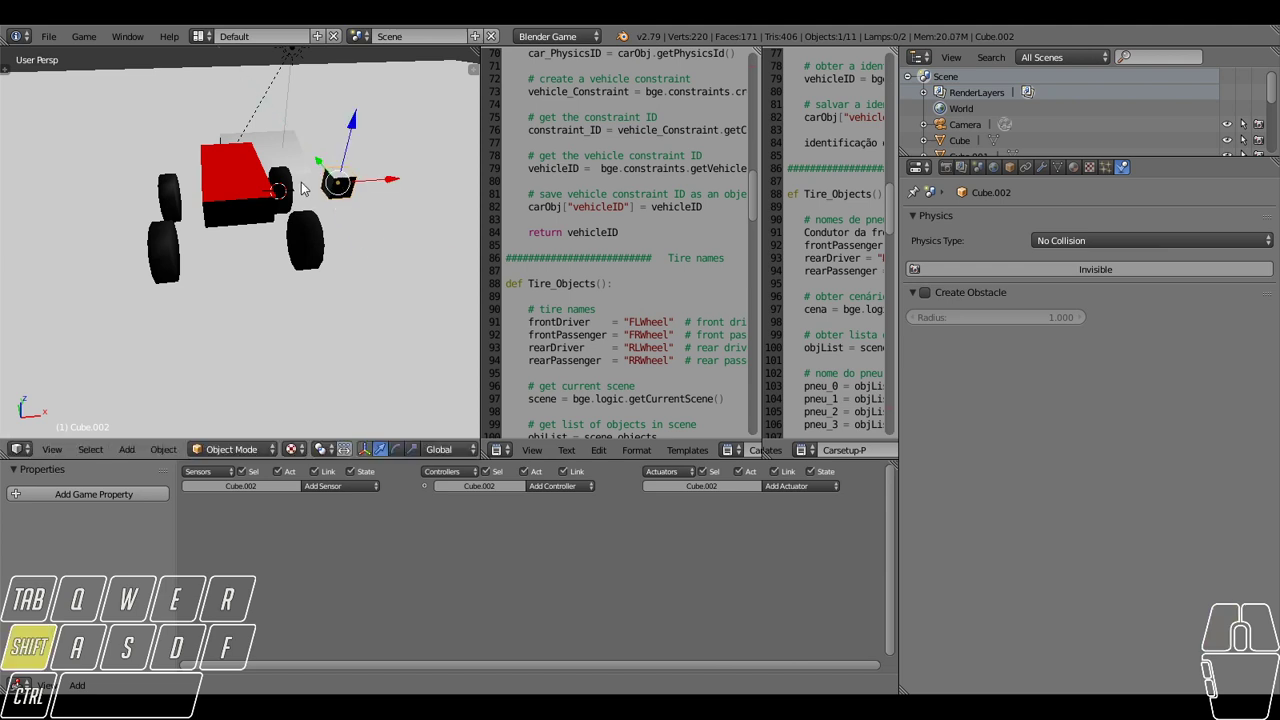
pyautogui.rightClick(292, 187)
pyautogui.click(294, 190)
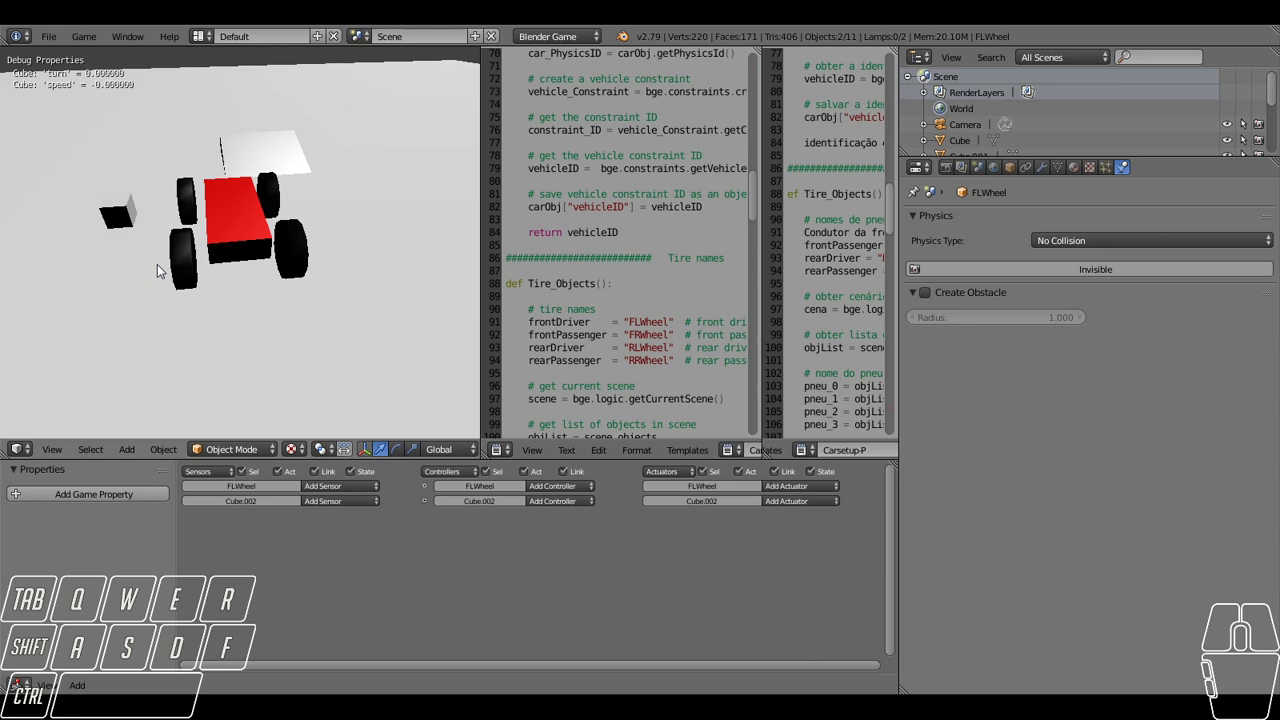
# Select both front wheels and turn them about the vertical axis like steering.
pyautogui.rightClick(178, 188)
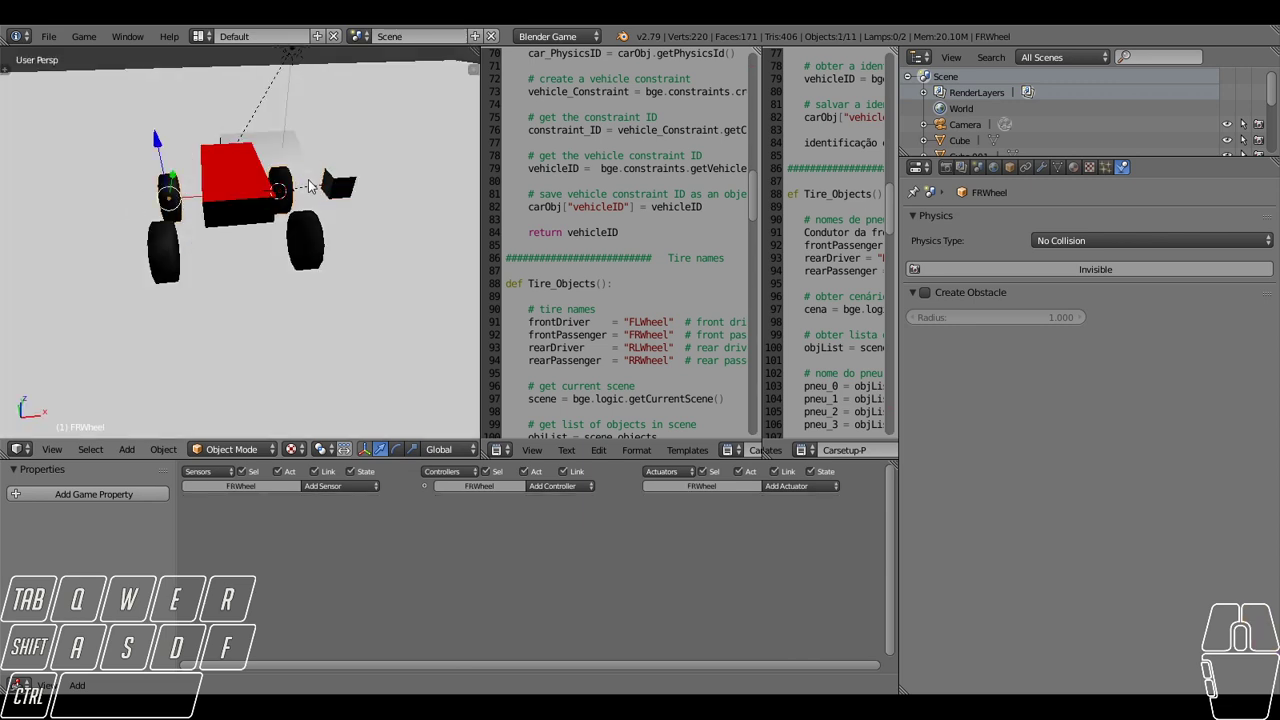
pyautogui.rightClick(283, 184)
pyautogui.moveTo(266, 260); pyautogui.dragTo(255, 281)
pyautogui.press('r')
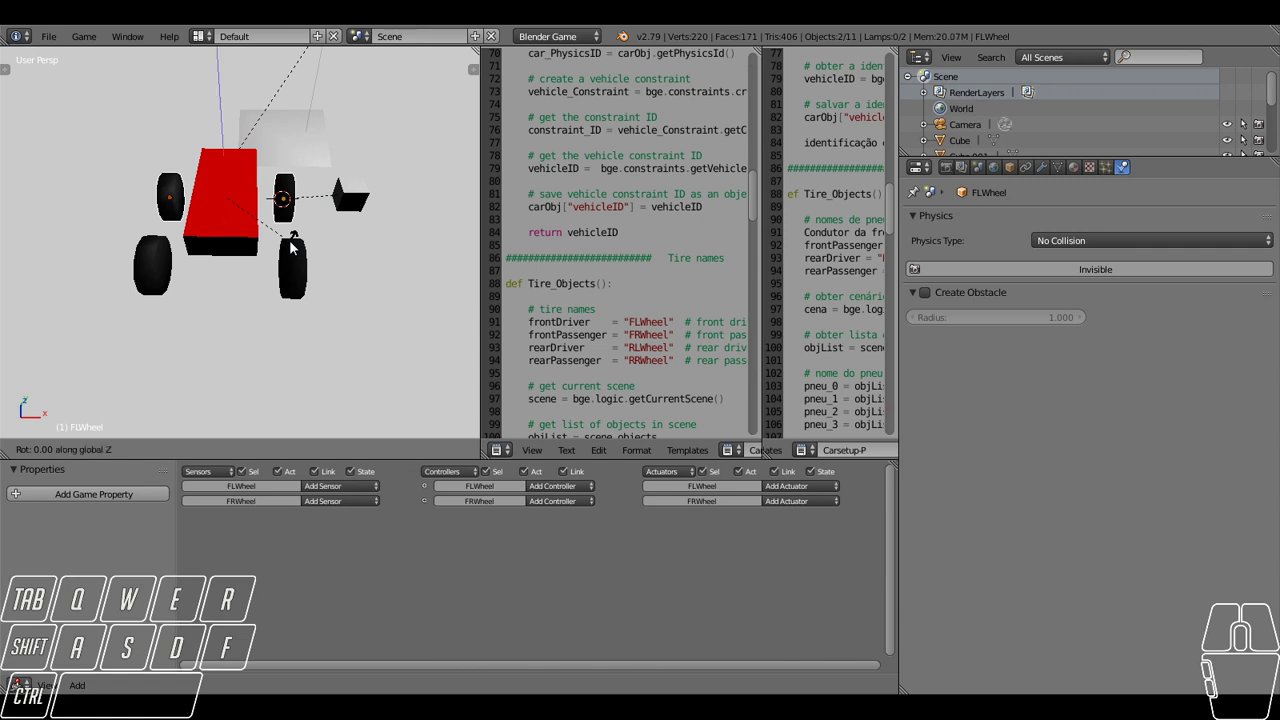
pyautogui.rightClick(294, 248)
pyautogui.press('r')
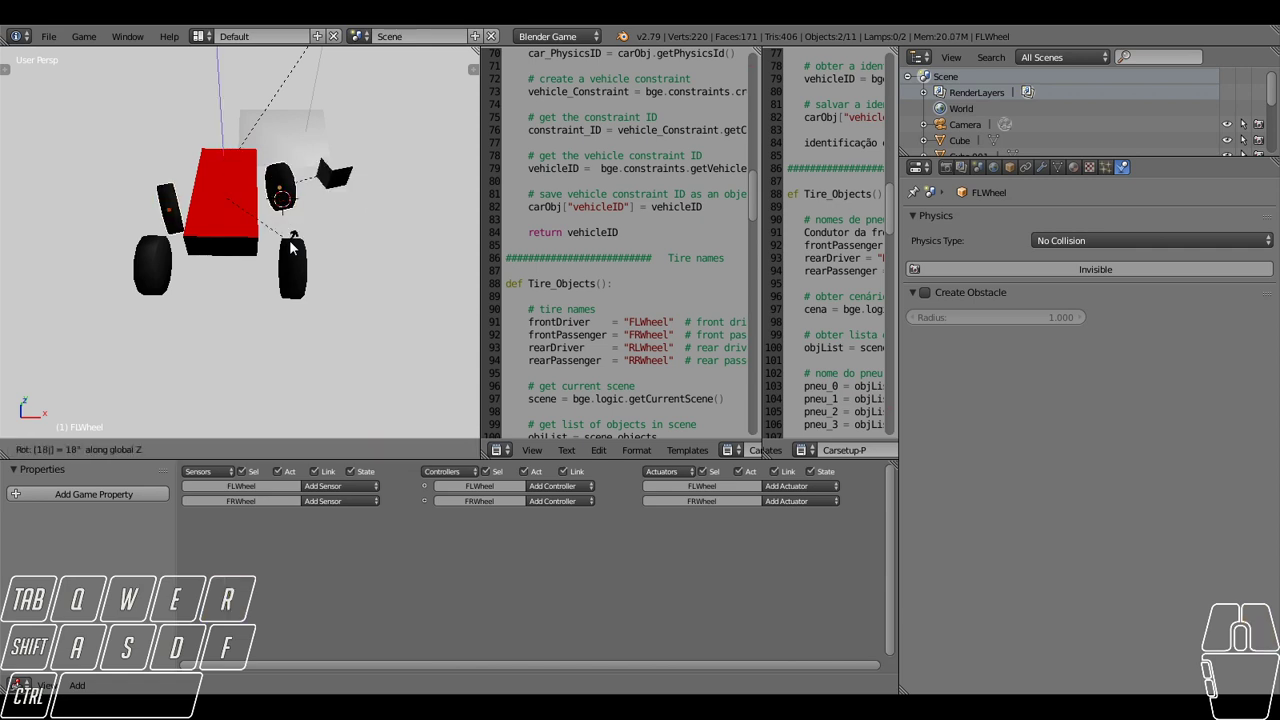
pyautogui.click(289, 248)
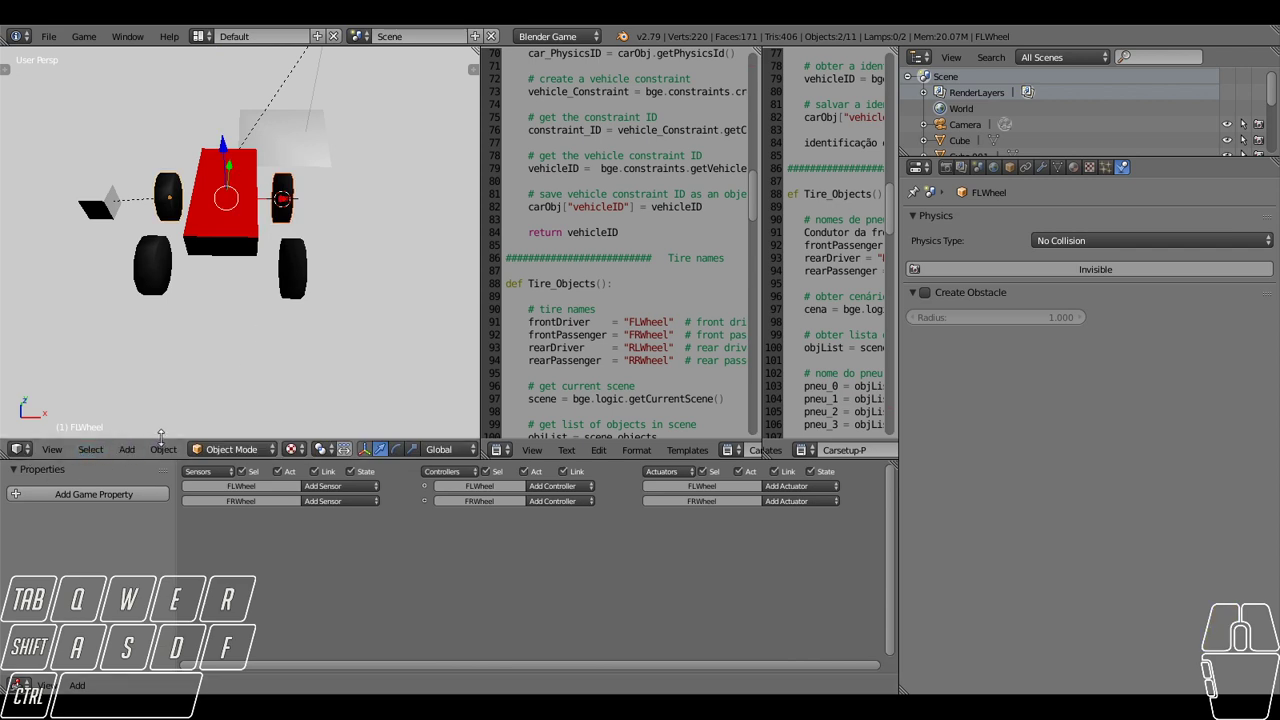
# Rotate the selected wheel 180 degrees and confirm.
pyautogui.rightClick(147, 284)
pyautogui.rightClick(305, 287)
pyautogui.press('r')
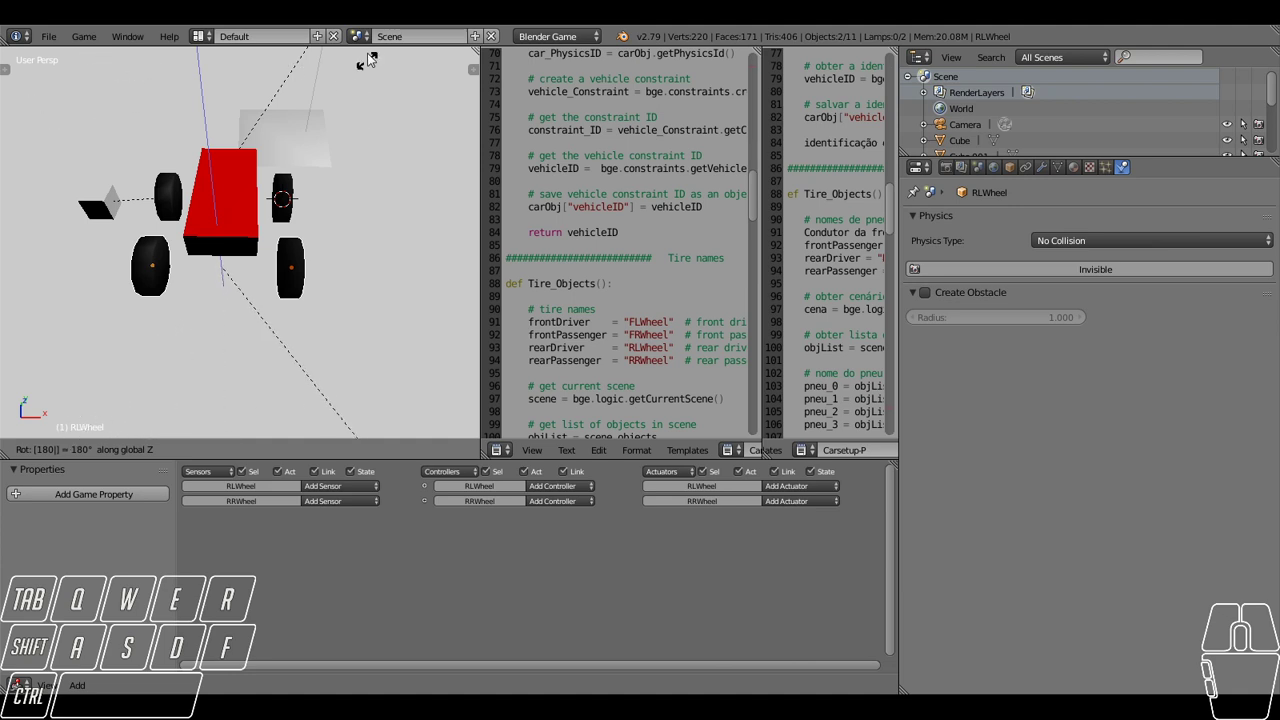
pyautogui.click(359, 135)
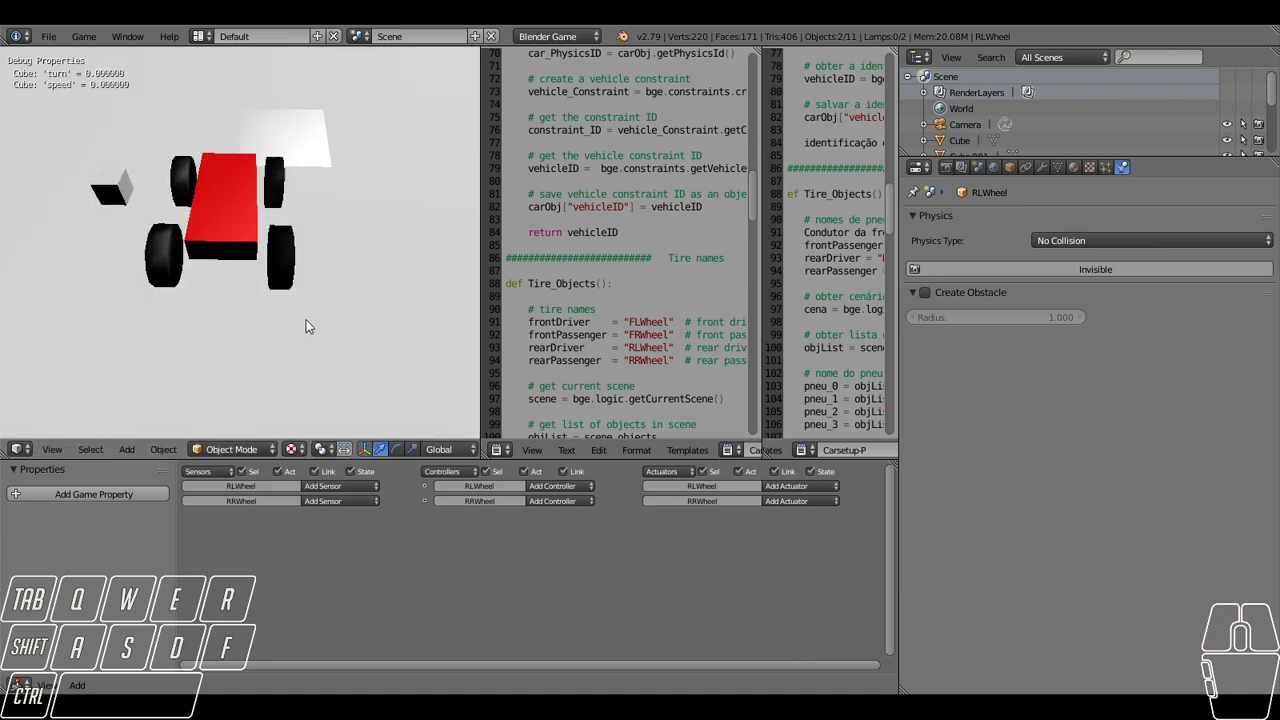
# Parent the rear left and rear right wheels to the small cube as Object.
pyautogui.rightClick(108, 200)
pyautogui.click(107, 200)
pyautogui.moveTo(123, 176); pyautogui.dragTo(113, 256)
pyautogui.rightClick(142, 282)
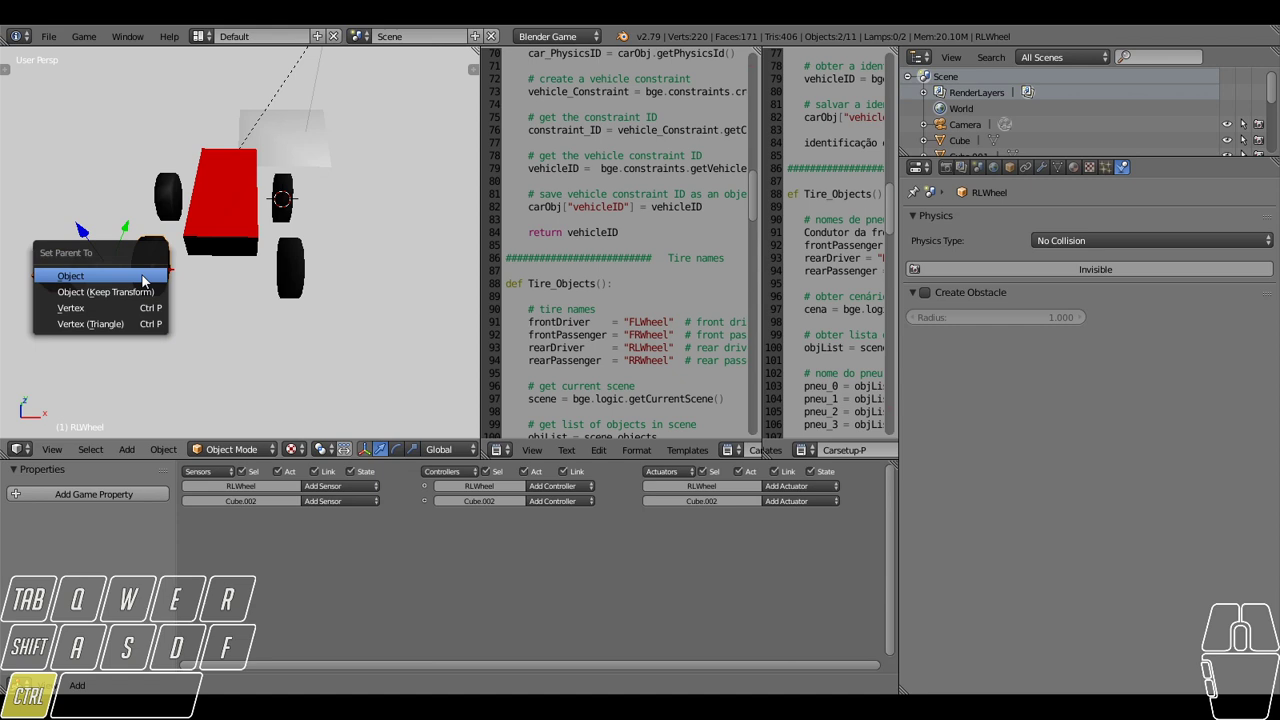
pyautogui.click(146, 281)
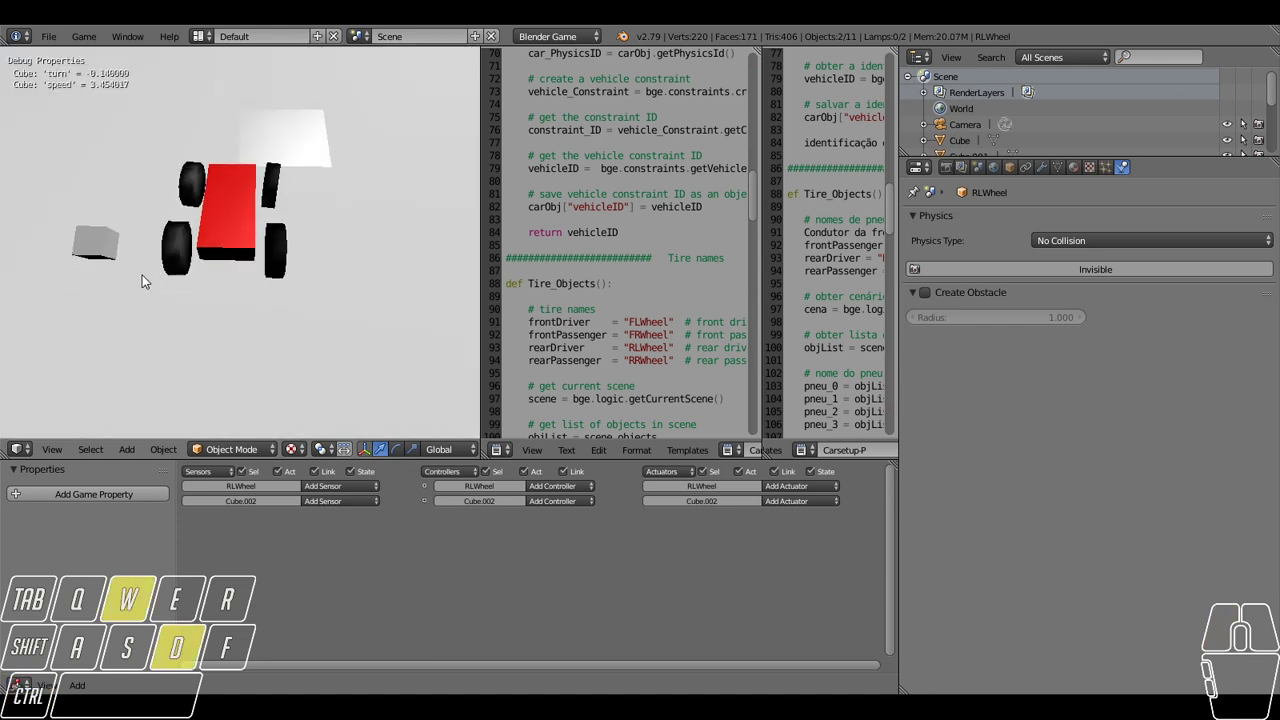
pyautogui.rightClick(82, 269)
pyautogui.moveTo(110, 276); pyautogui.dragTo(415, 265)
pyautogui.click(405, 276)
pyautogui.rightClick(295, 283)
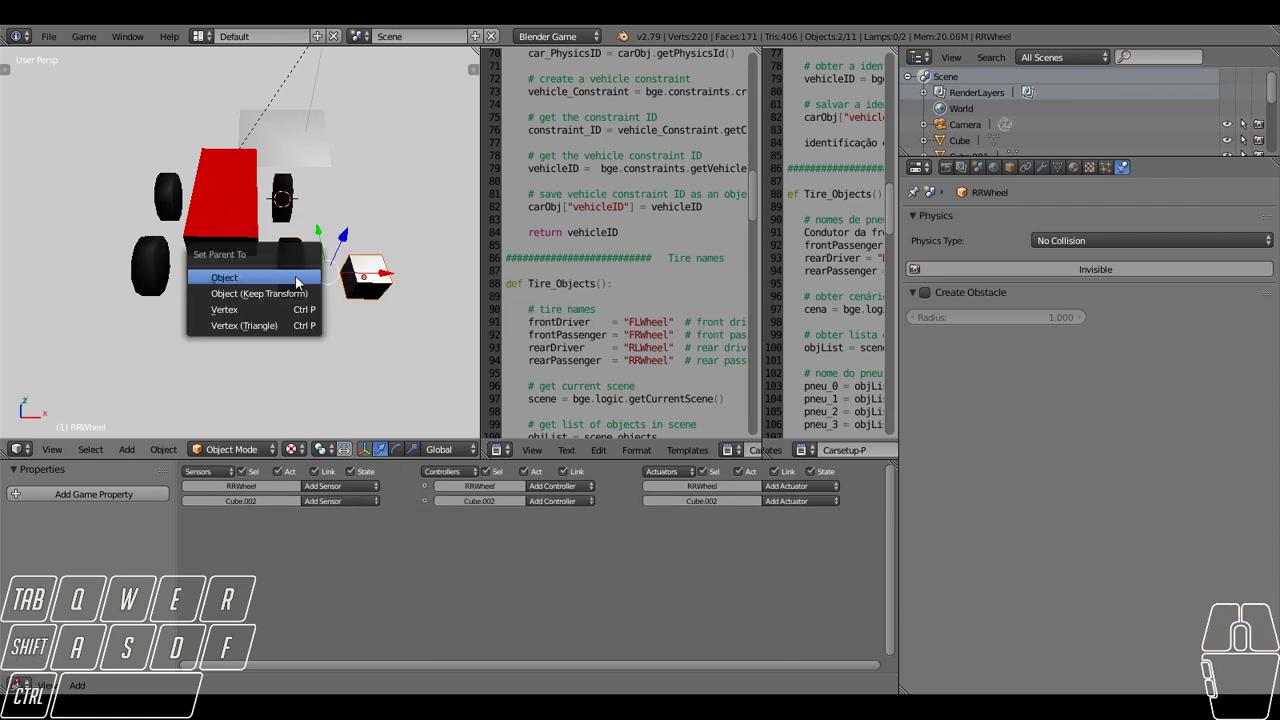
pyautogui.click(302, 281)
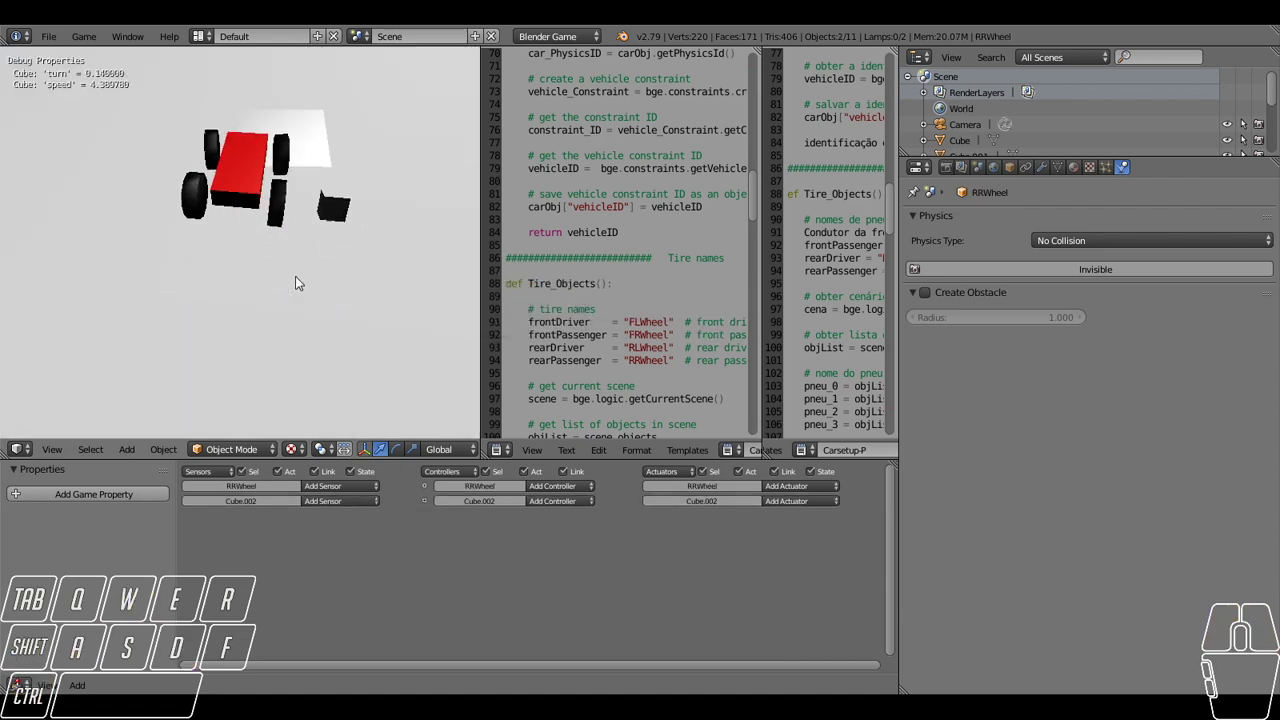
# Delete the small helper cube, leaving the car body and four wheels.
pyautogui.rightClick(402, 286)
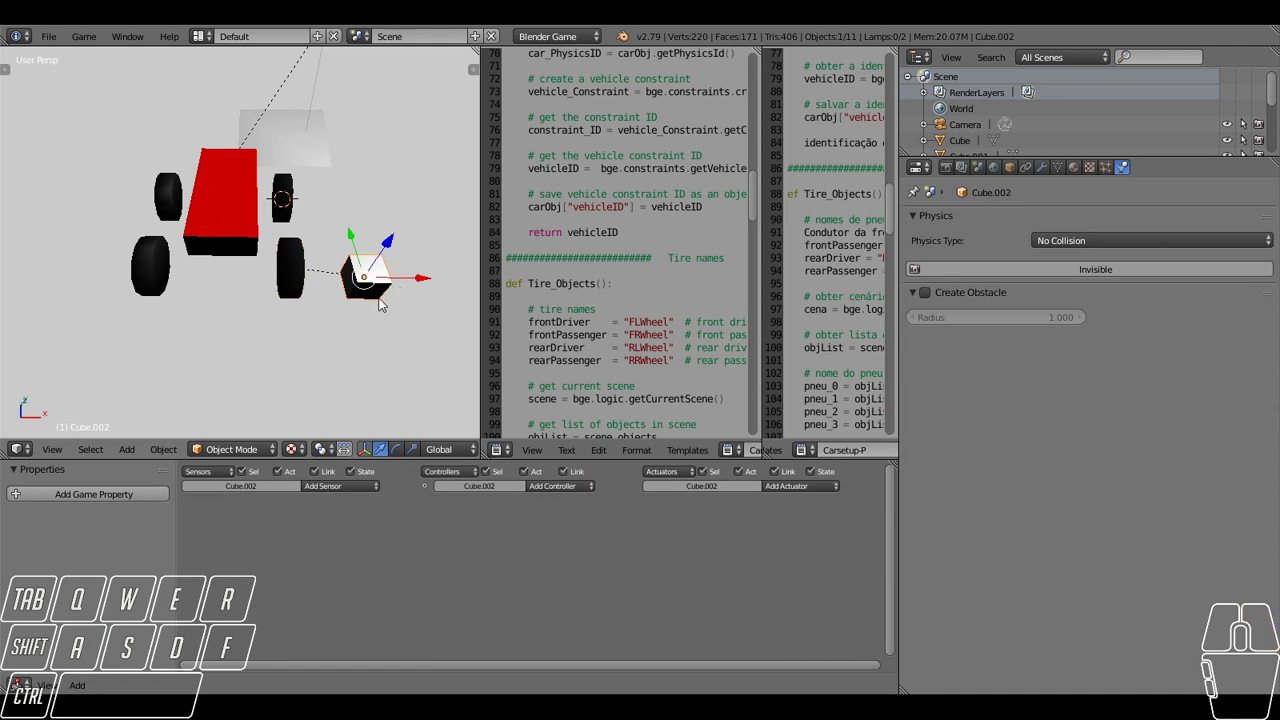
pyautogui.click(383, 305)
pyautogui.click(385, 302)
pyautogui.moveTo(380, 300); pyautogui.dragTo(398, 278)
pyautogui.moveTo(314, 285); pyautogui.dragTo(359, 277)
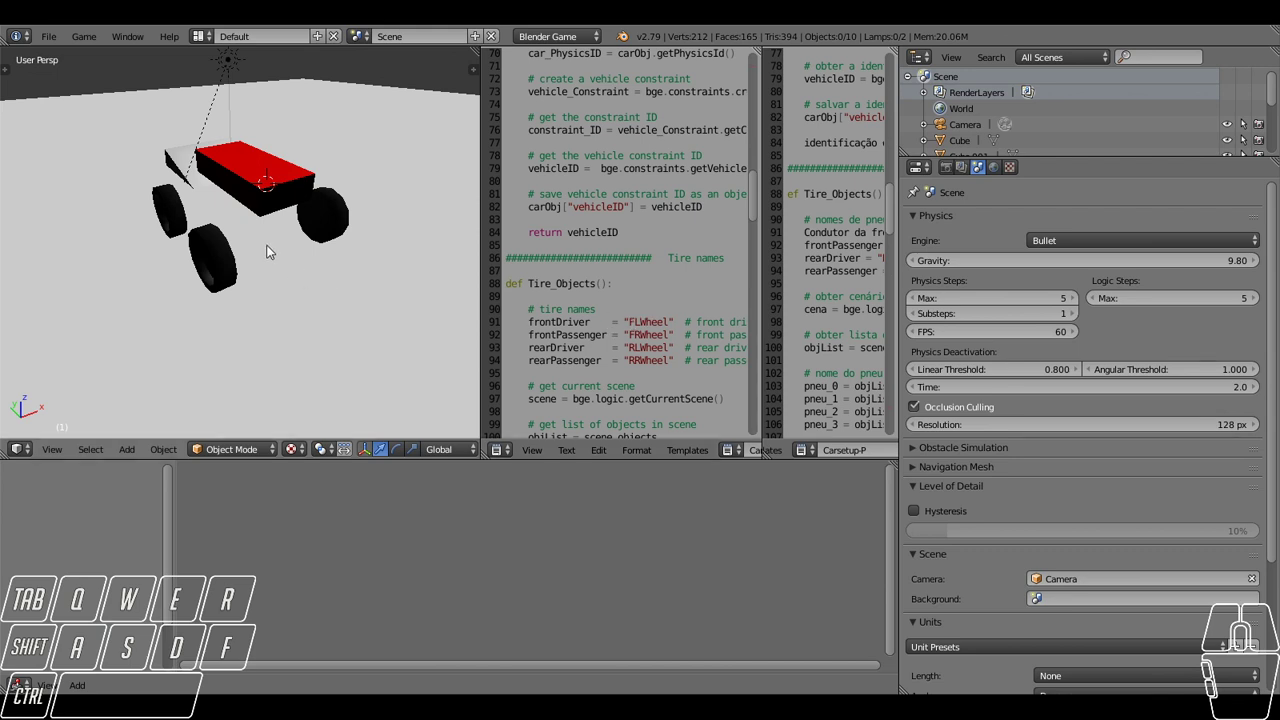
# Check each wheel from above and select the front left wheel for renaming.
pyautogui.rightClick(178, 217)
pyautogui.moveTo(290, 219); pyautogui.dragTo(261, 261)
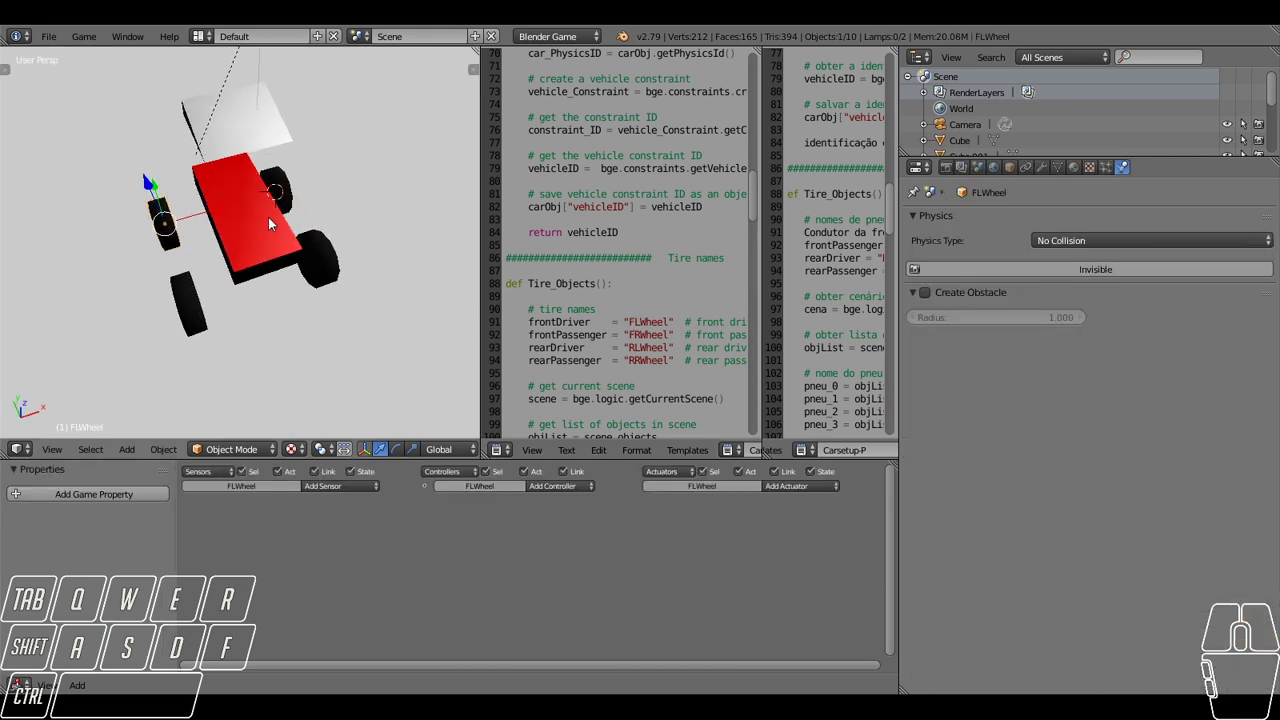
pyautogui.rightClick(285, 188)
pyautogui.rightClick(178, 327)
pyautogui.rightClick(314, 269)
pyautogui.moveTo(159, 247); pyautogui.dragTo(115, 301)
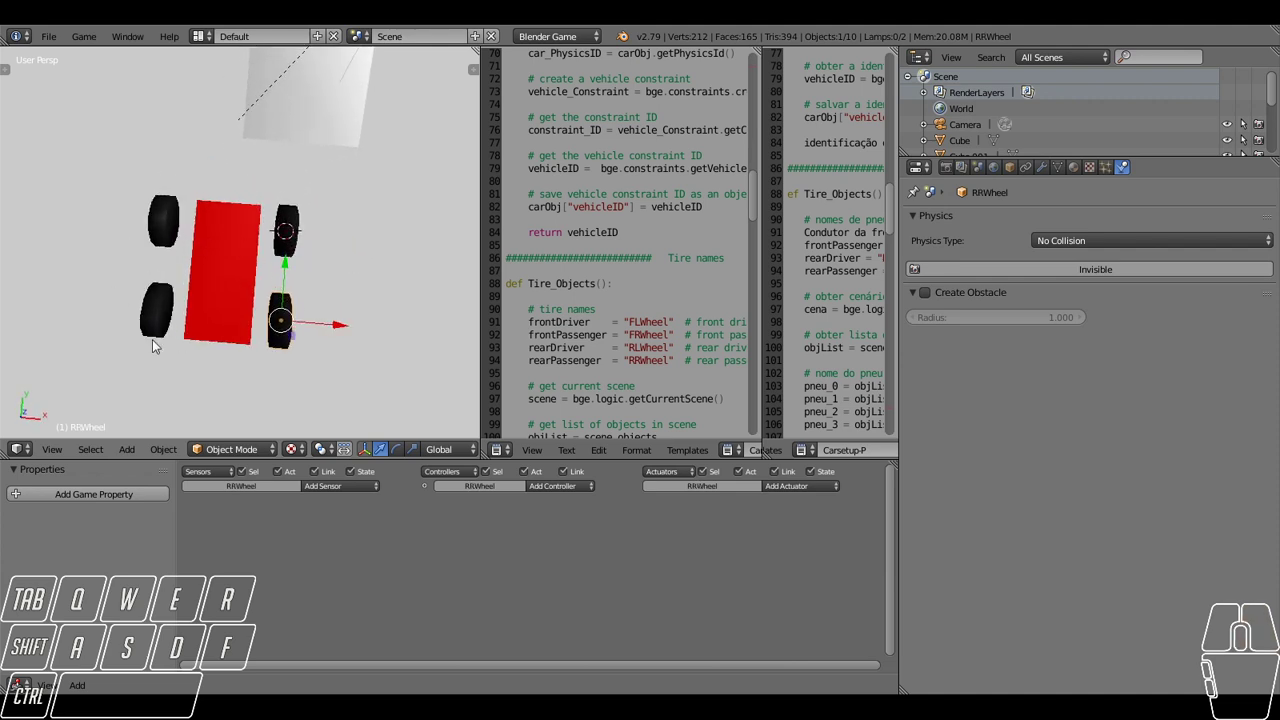
pyautogui.moveTo(137, 326); pyautogui.dragTo(171, 253)
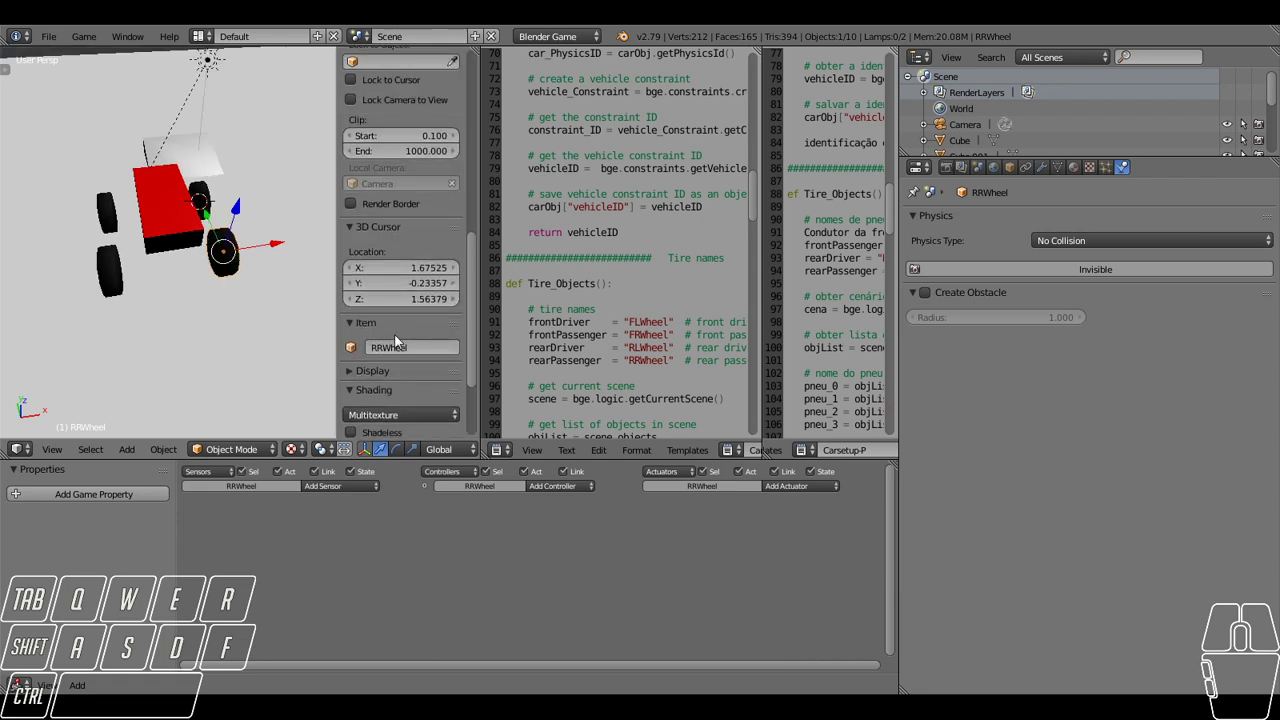
pyautogui.rightClick(103, 223)
pyautogui.click(423, 346)
pyautogui.click(287, 326)
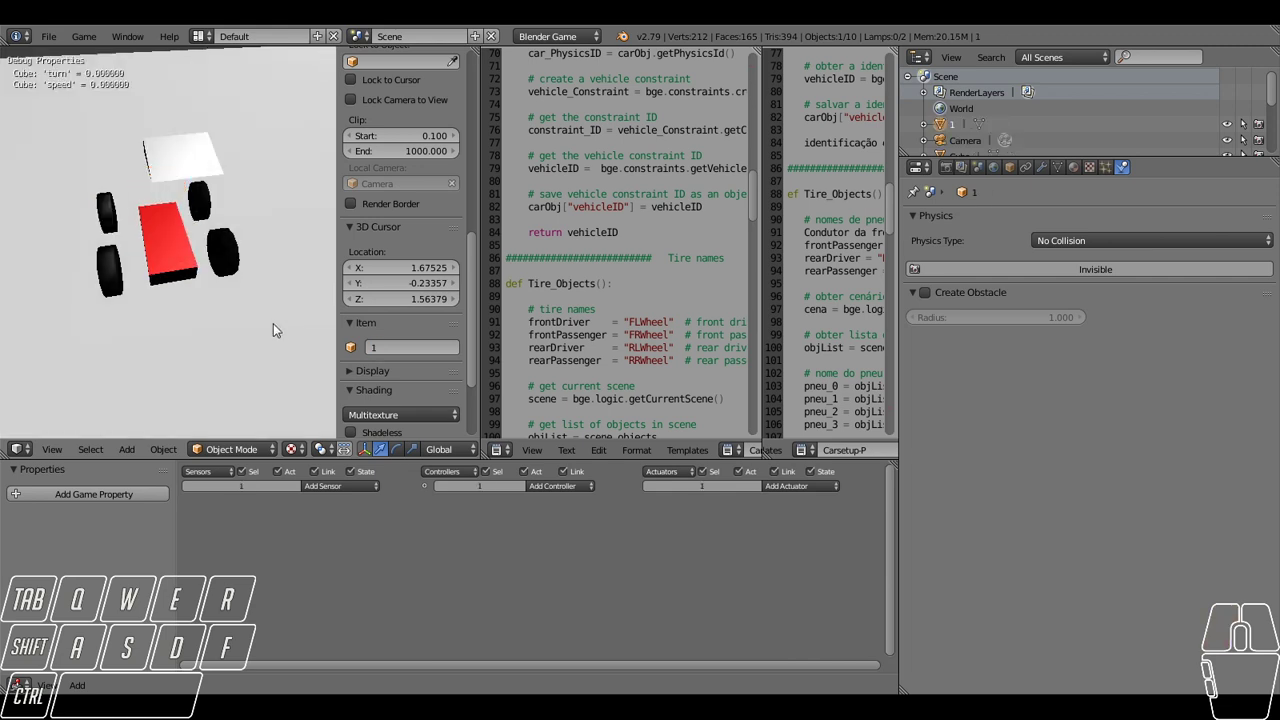
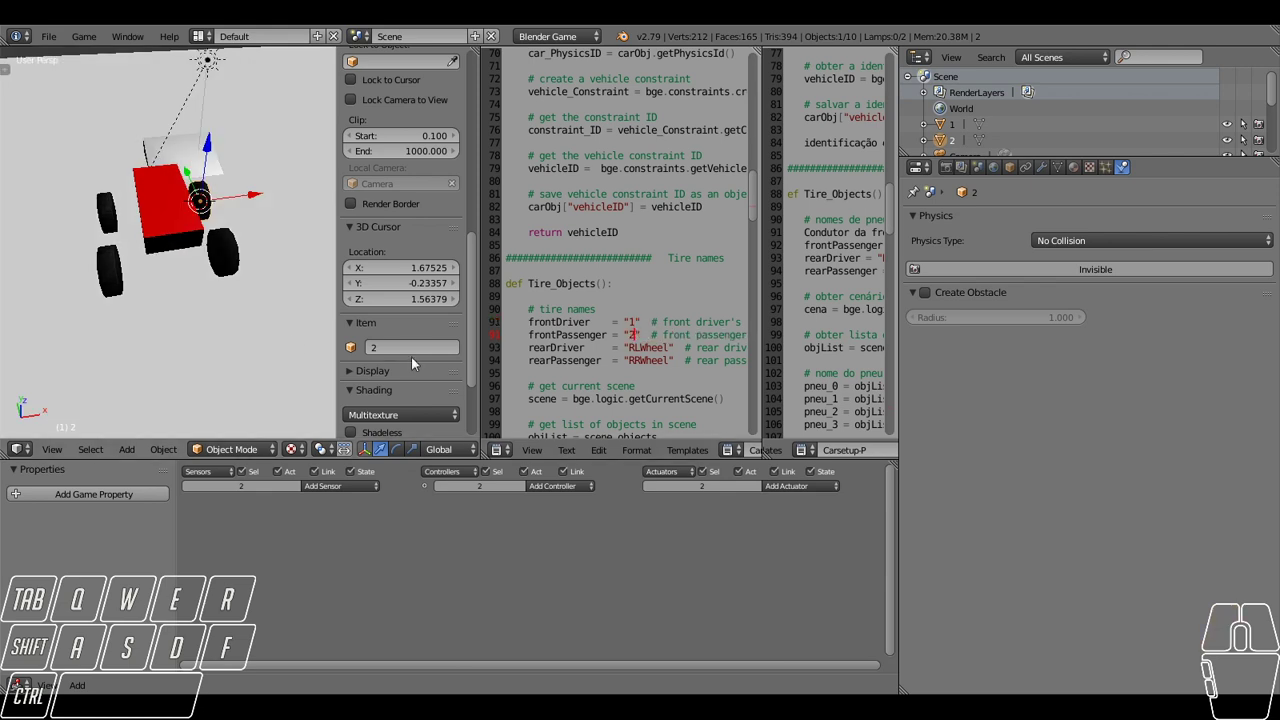
pyautogui.click(58, 311)
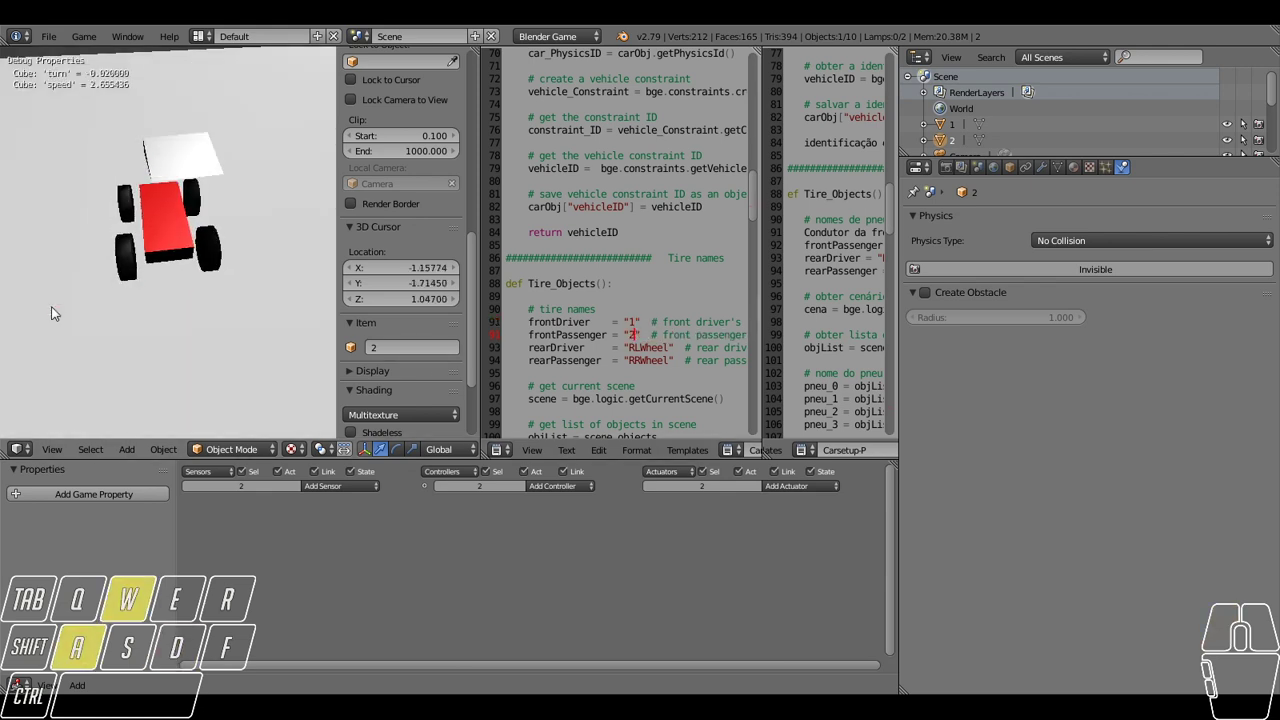
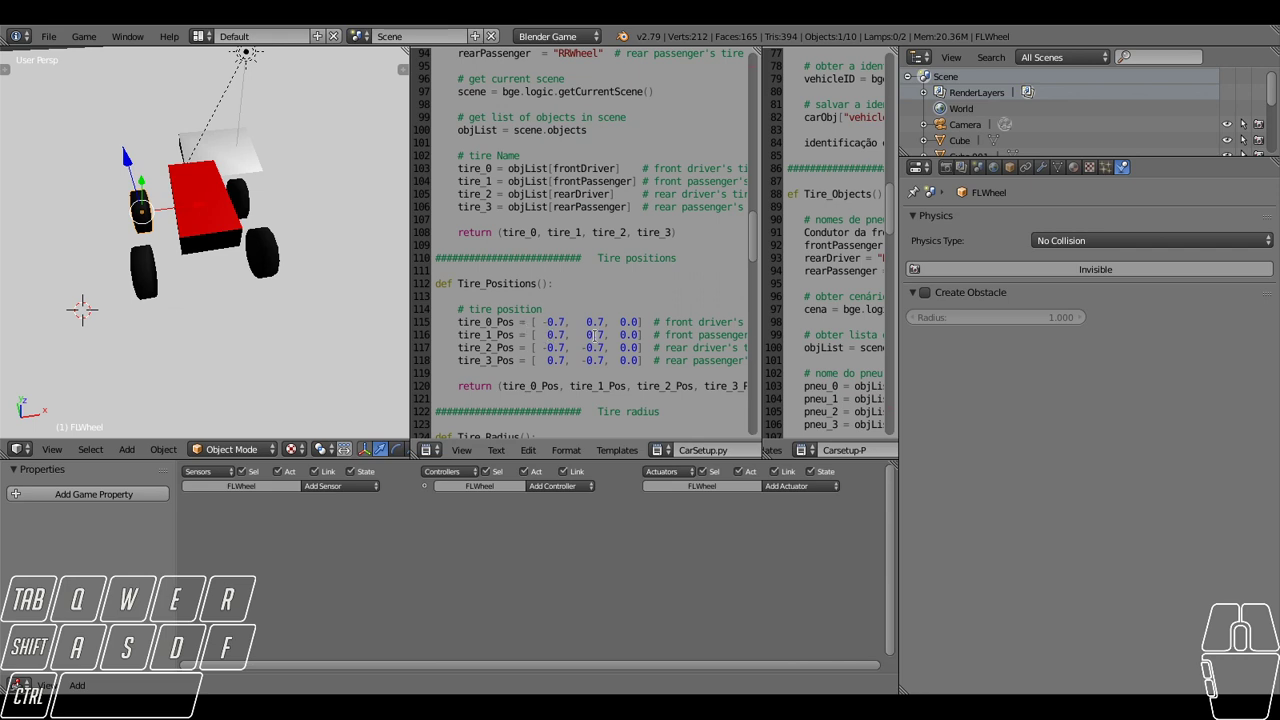
# Select the car body to give it a yellow diffuse material.
pyautogui.moveTo(196, 255); pyautogui.dragTo(216, 262)
pyautogui.rightClick(205, 250)
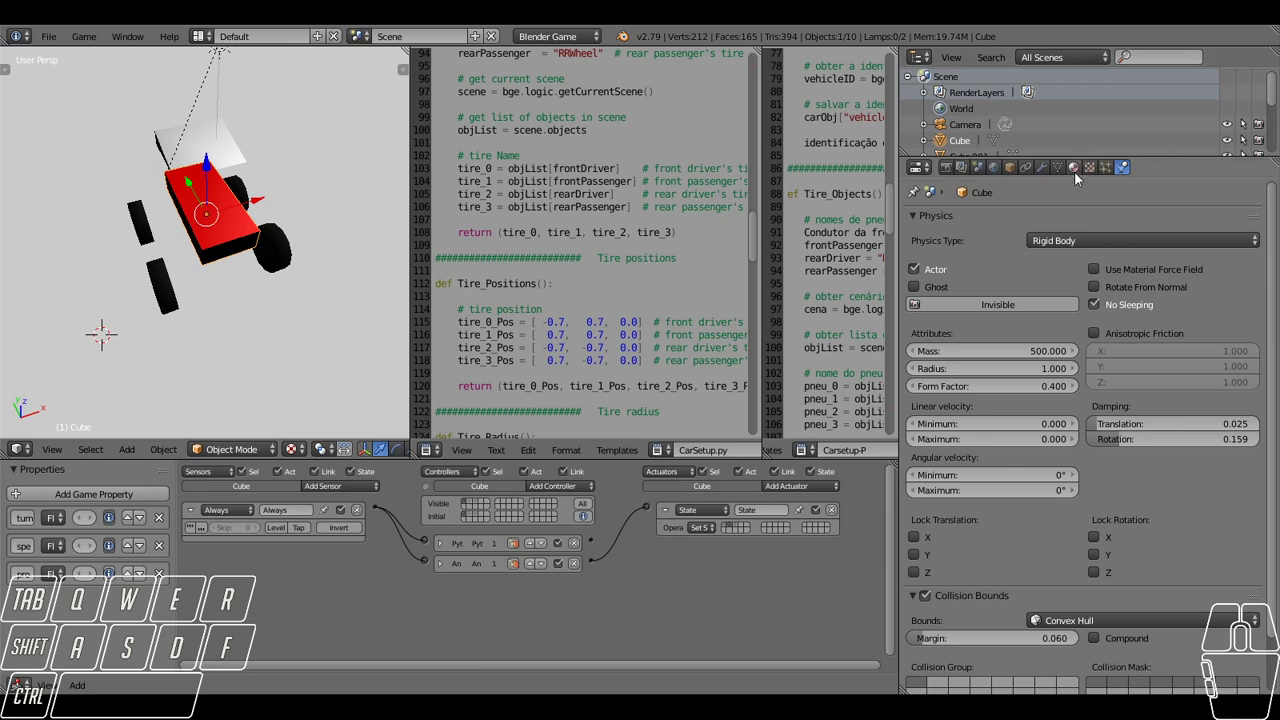
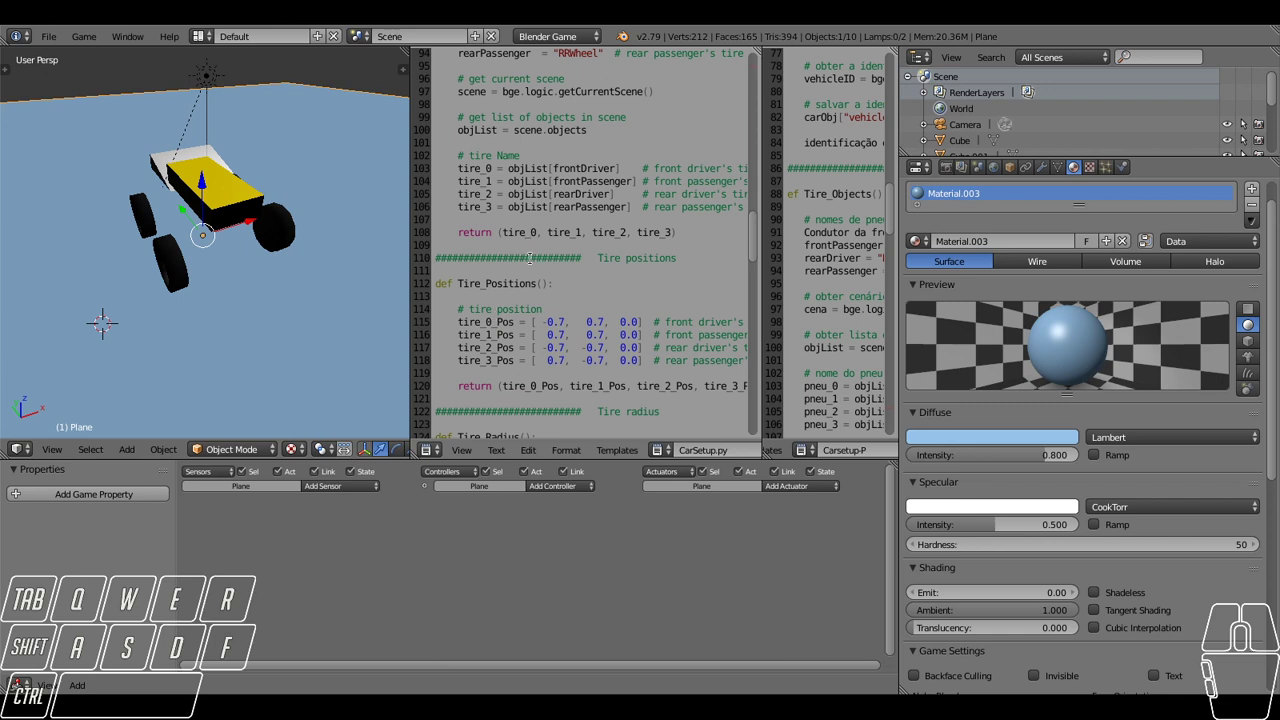
pyautogui.scroll(3)
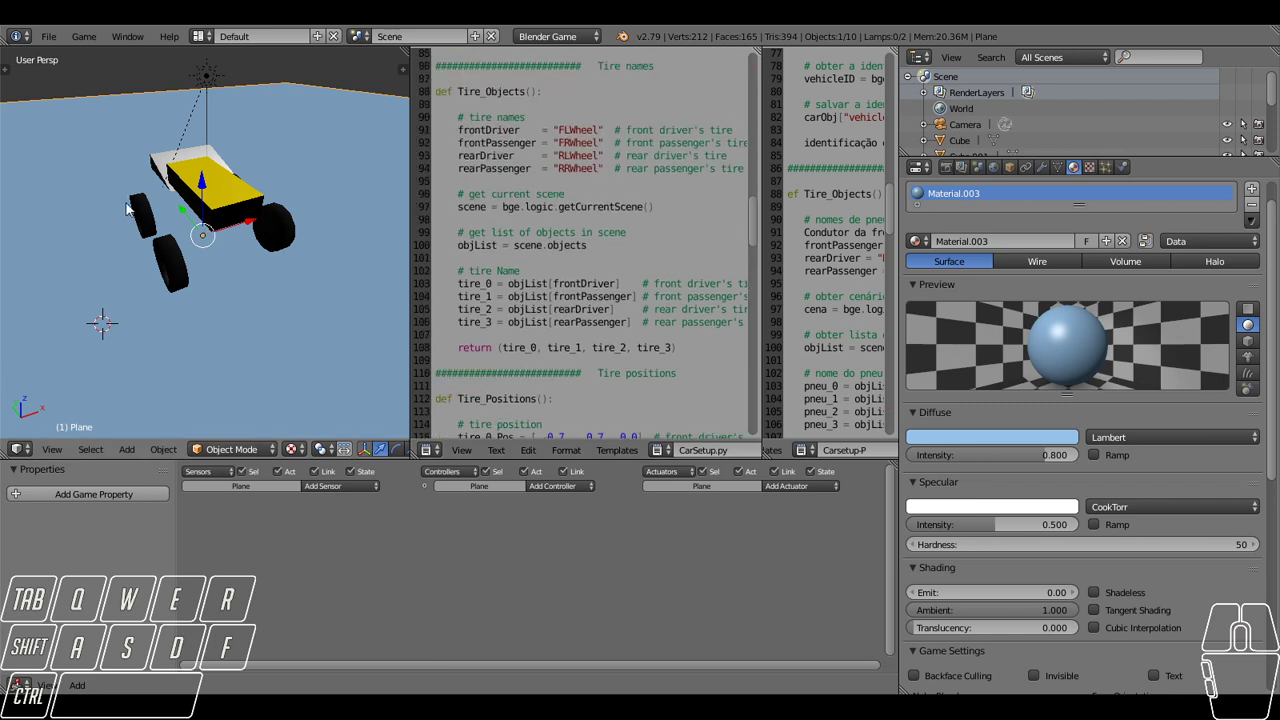
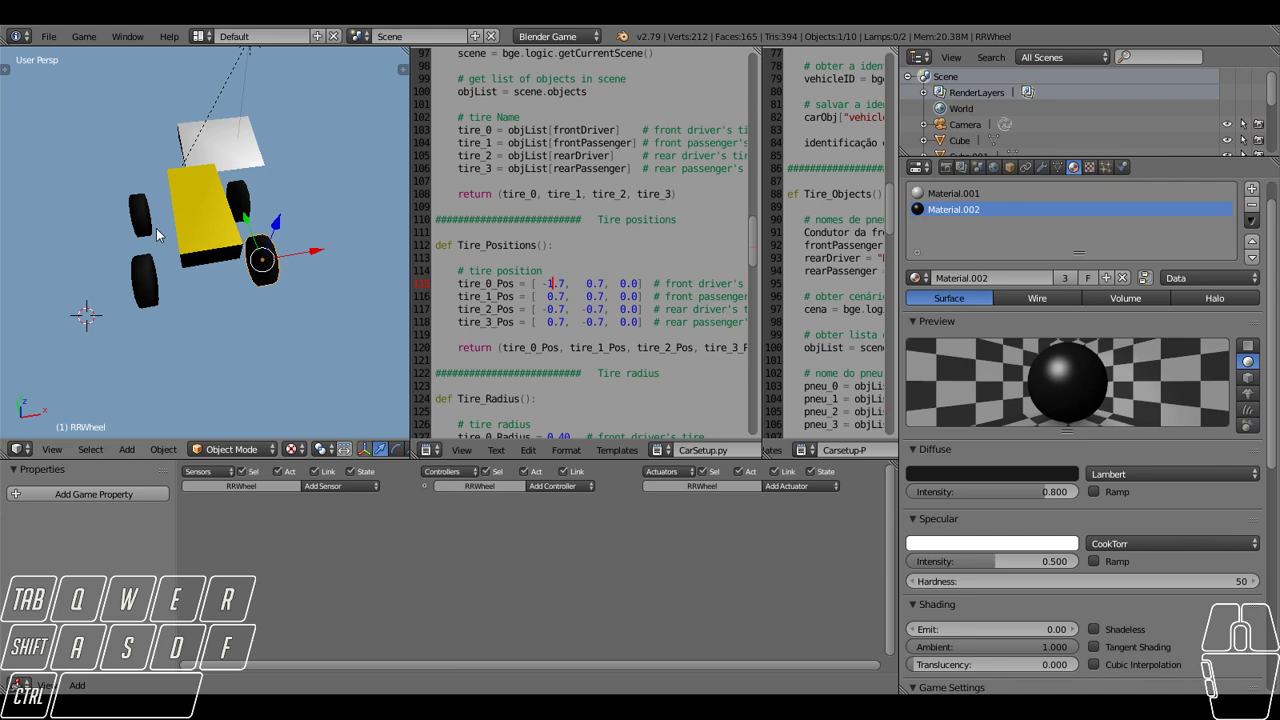
# Select the front left wheel and orbit to see it raised by the tire_0_Pos offset.
pyautogui.rightClick(146, 208)
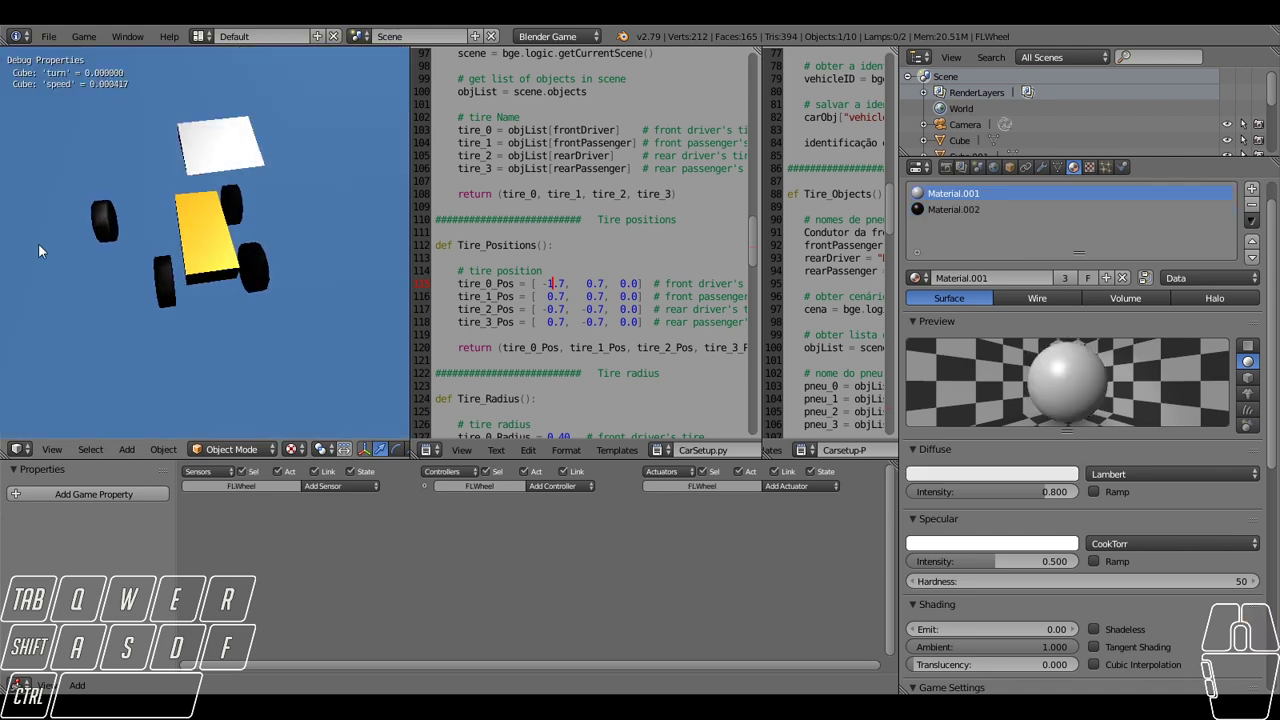
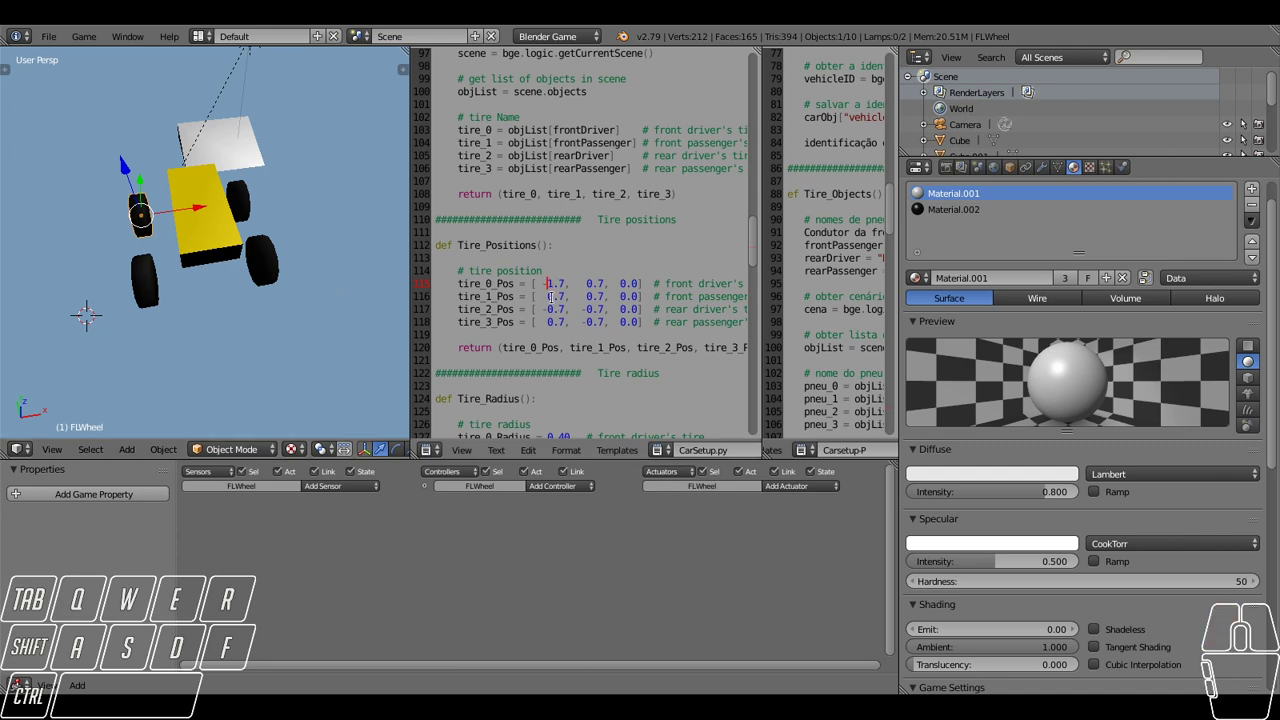
pyautogui.scroll(3)
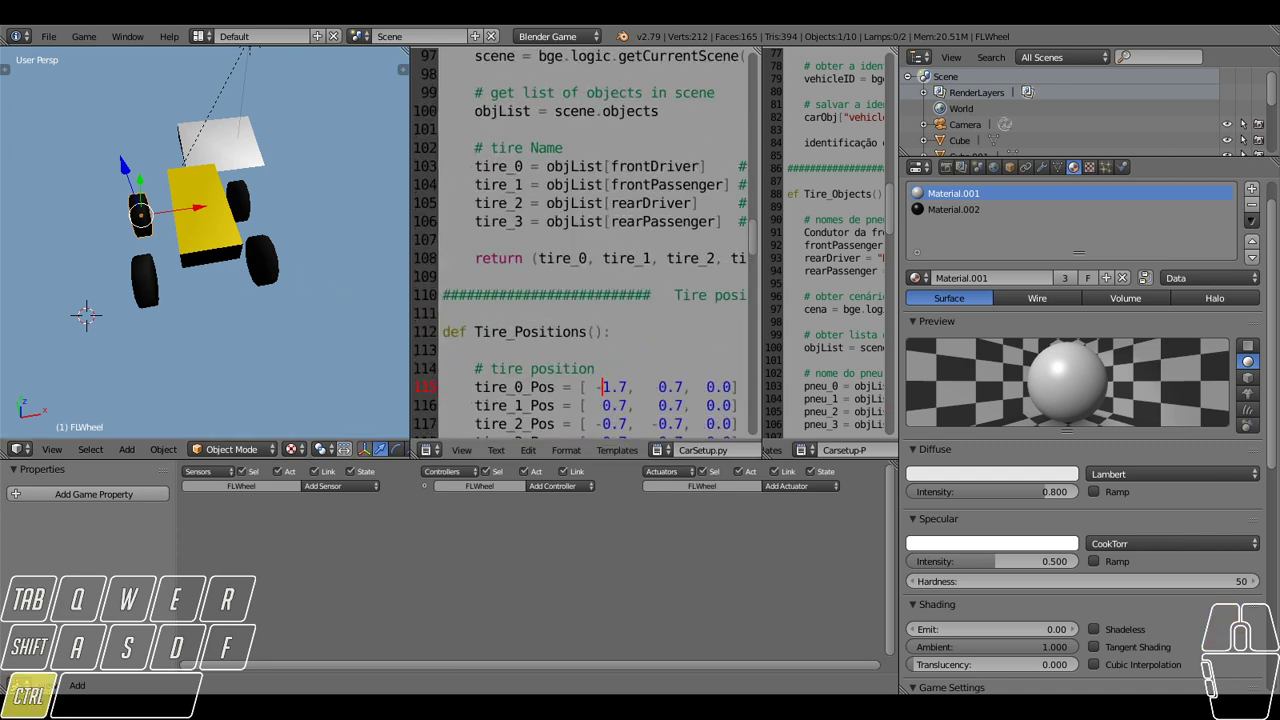
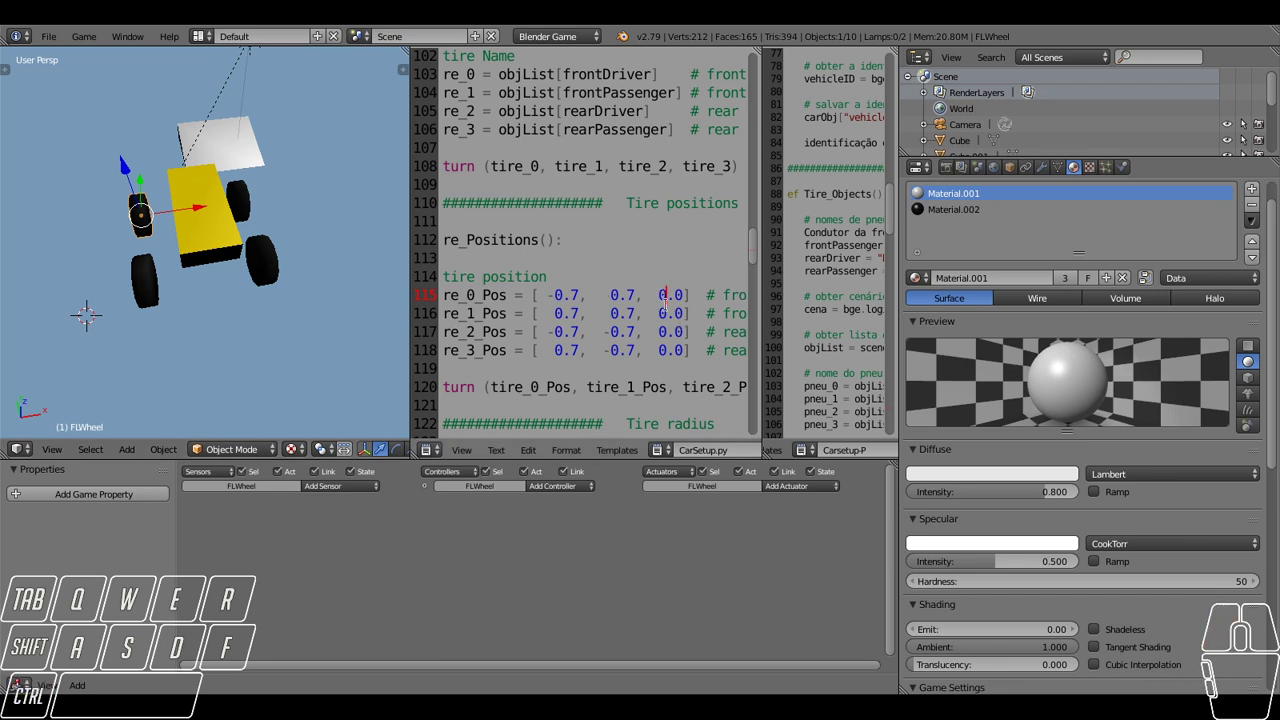
pyautogui.moveTo(181, 286); pyautogui.dragTo(251, 260)
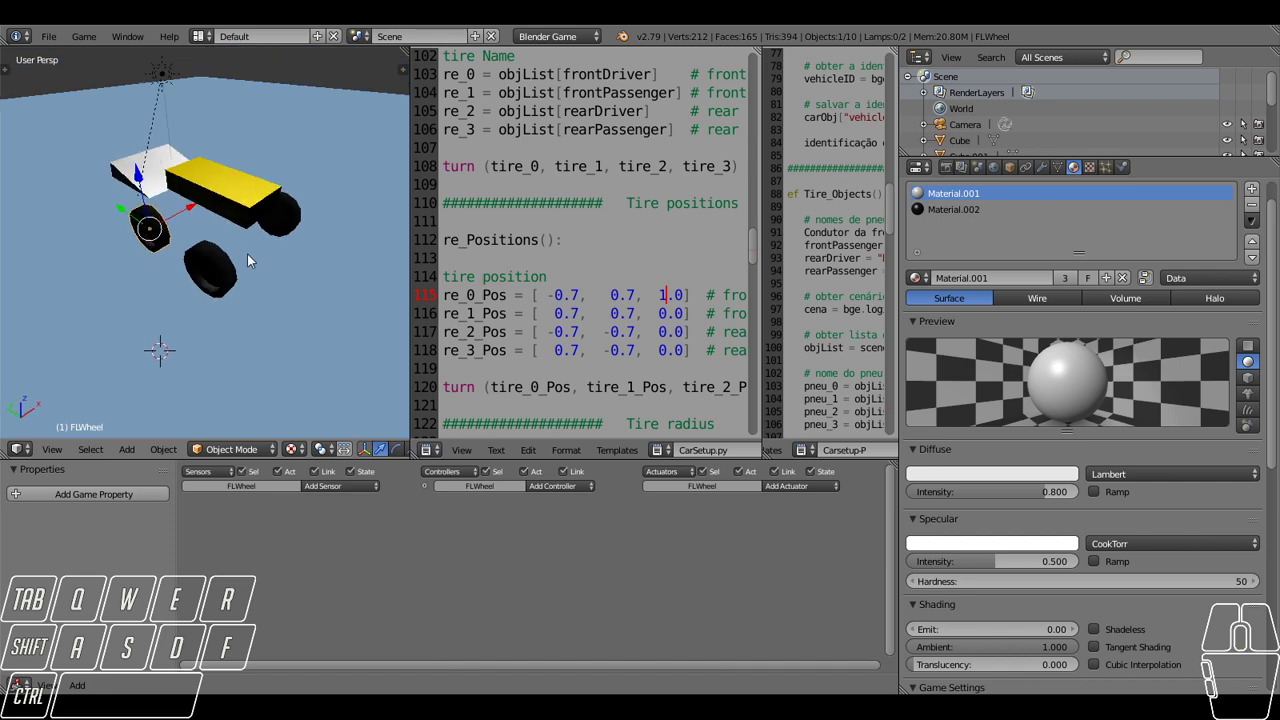
pyautogui.moveTo(207, 273); pyautogui.dragTo(223, 245)
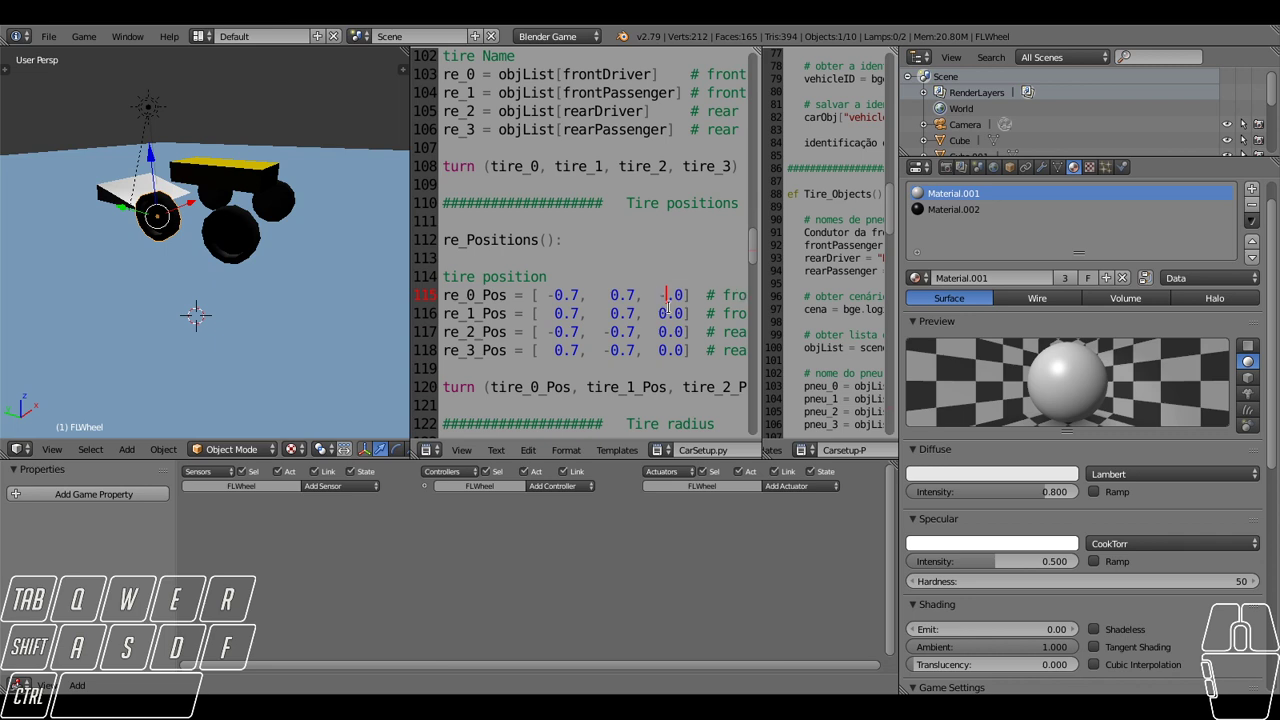
pyautogui.moveTo(342, 321); pyautogui.dragTo(329, 248)
# Set the world horizon to a light blue sky in the World settings.
pyautogui.moveTo(239, 261); pyautogui.dragTo(242, 282)
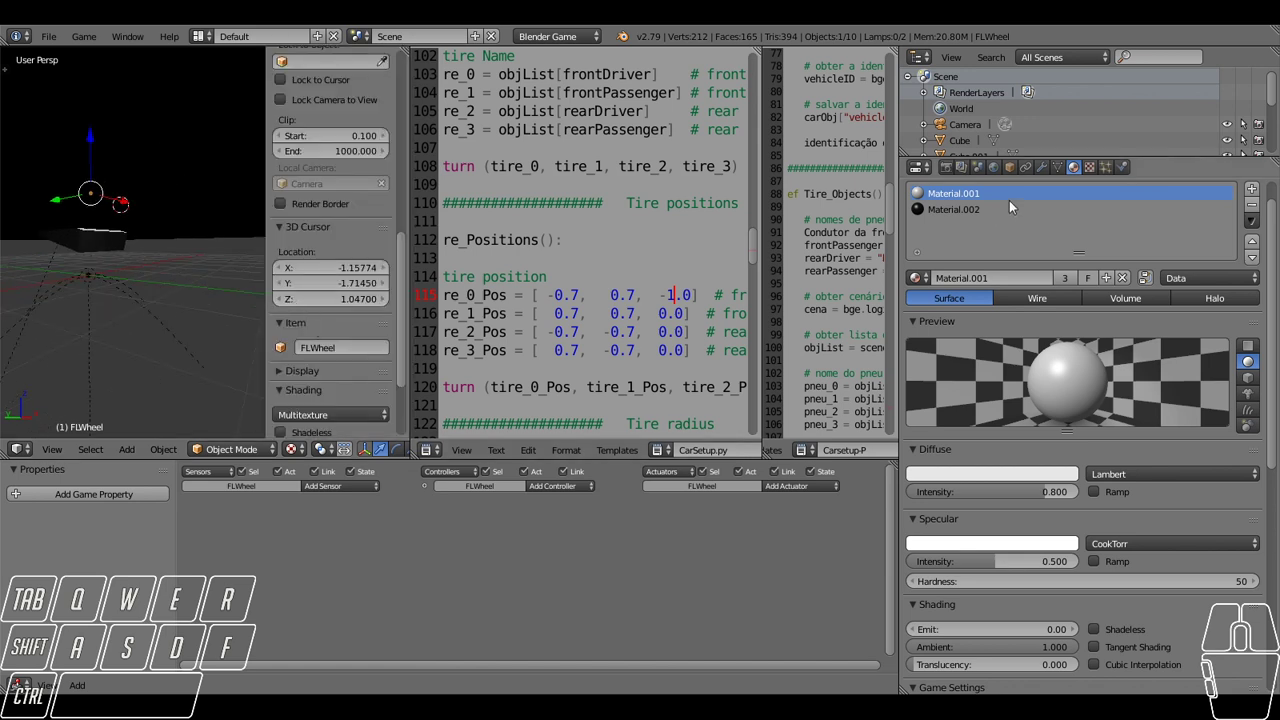
pyautogui.click(1000, 177)
pyautogui.click(961, 294)
pyautogui.scroll(3)
pyautogui.click(982, 113)
pyautogui.click(982, 119)
pyautogui.middleClick(351, 385)
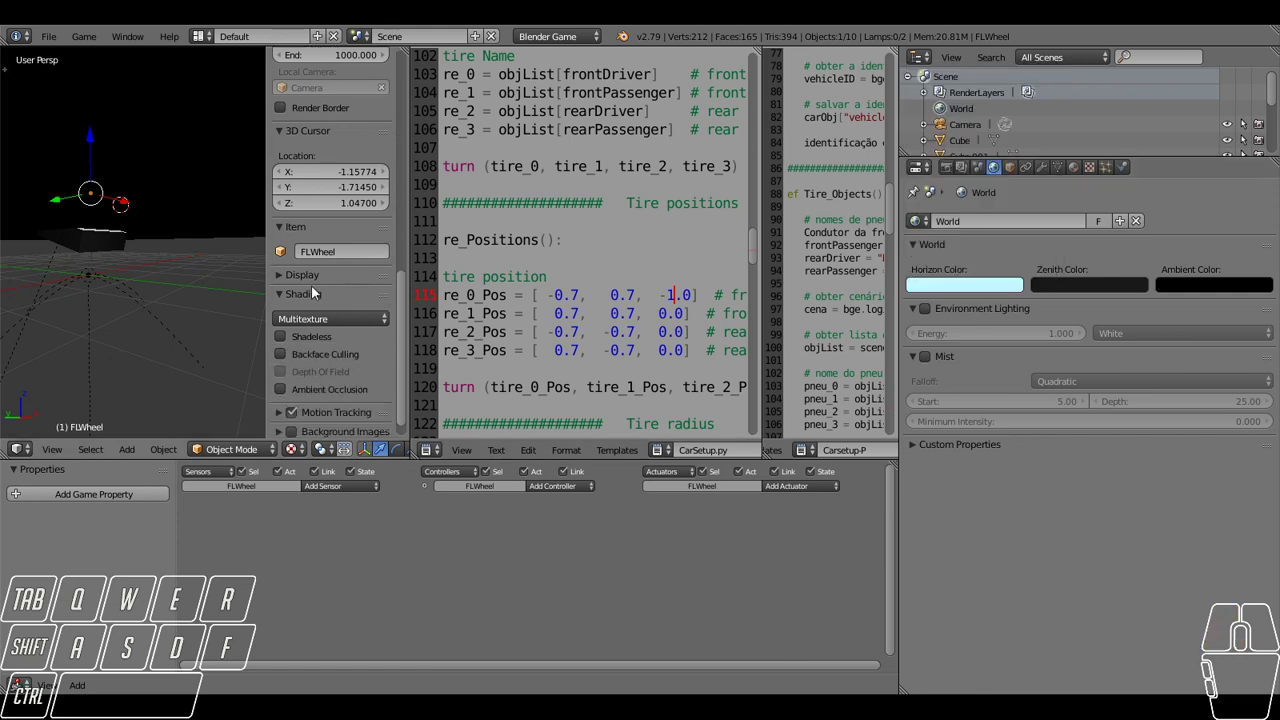
pyautogui.click(318, 281)
pyautogui.click(290, 320)
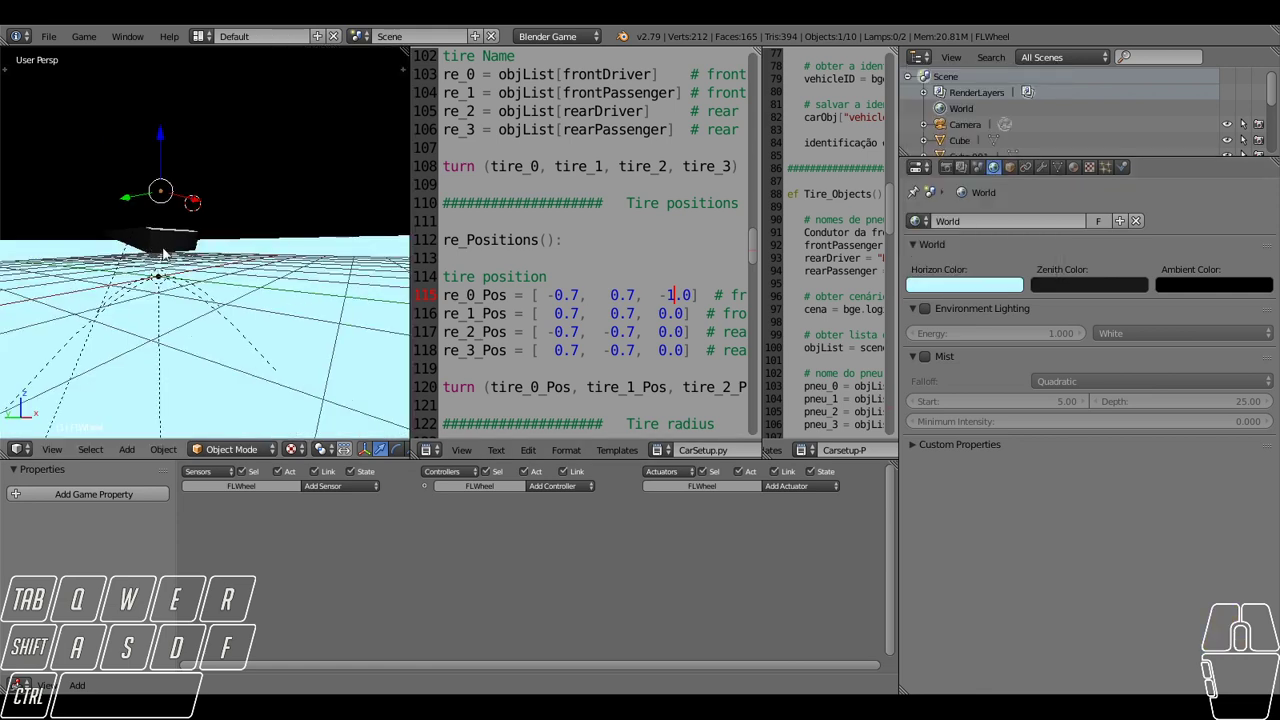
# Select the ground plane and adjust its material colour.
pyautogui.rightClick(281, 180)
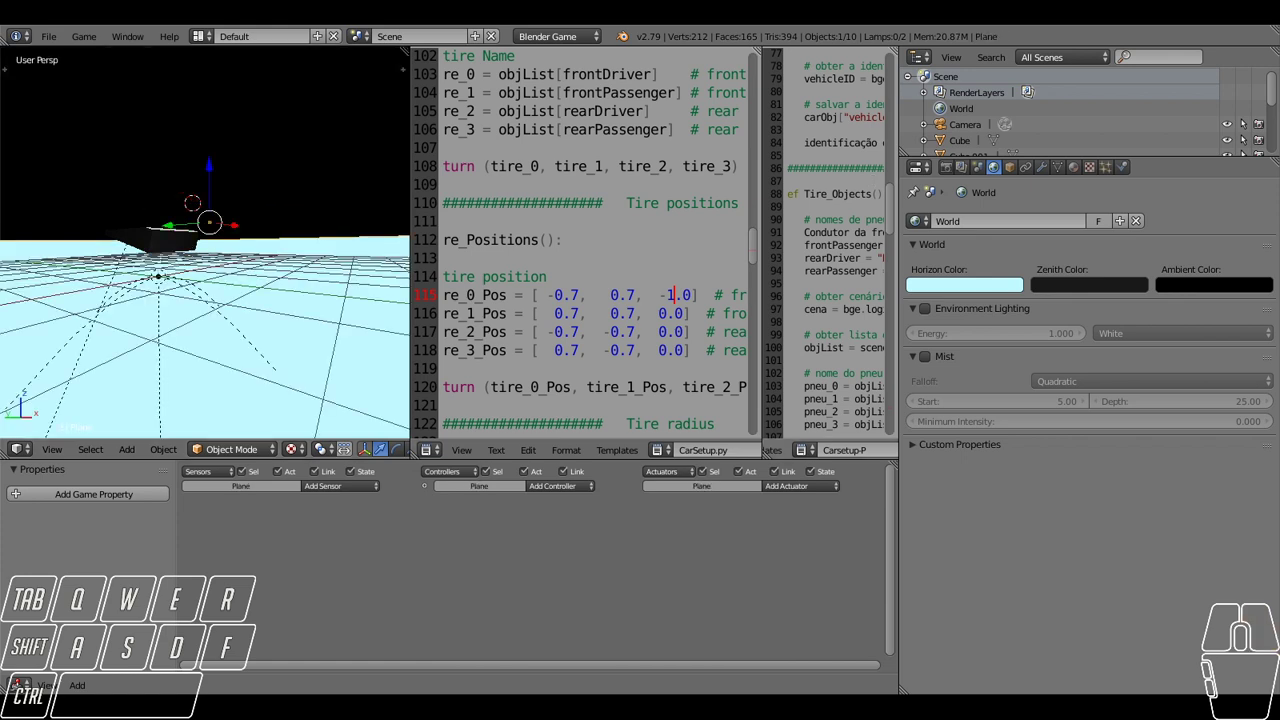
pyautogui.click(1084, 174)
pyautogui.moveTo(1097, 600); pyautogui.dragTo(1091, 598)
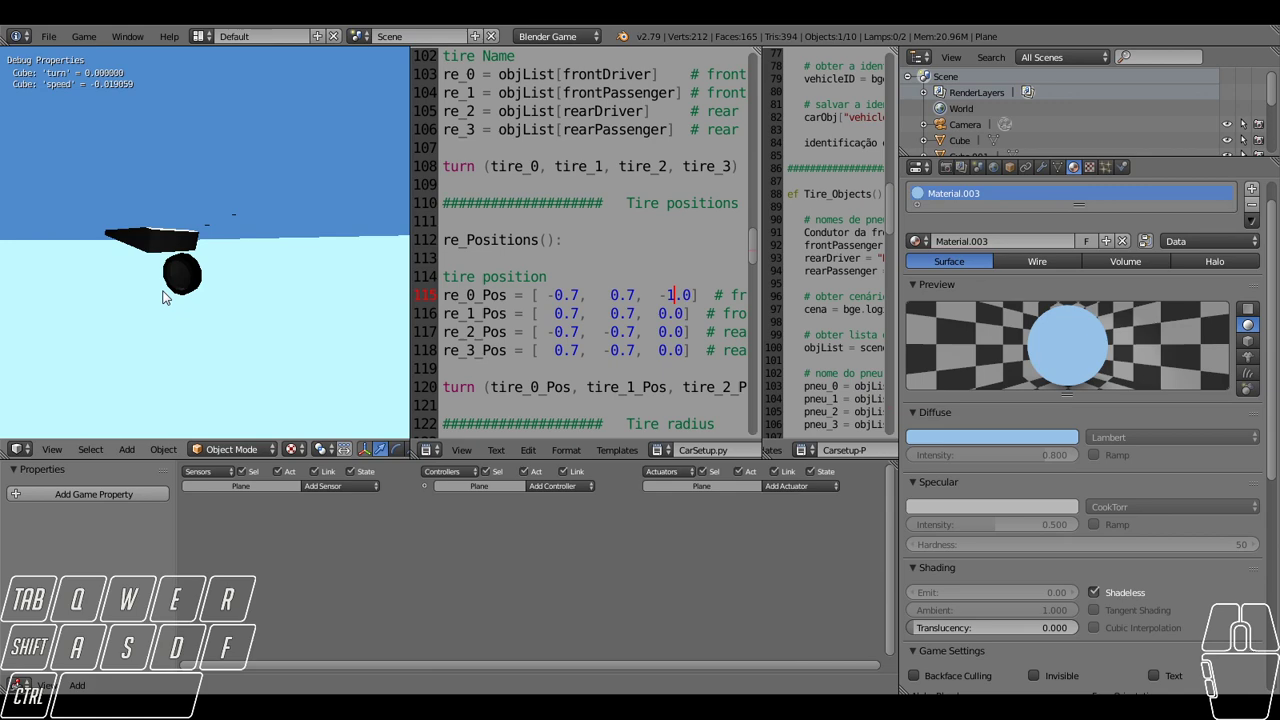
pyautogui.moveTo(222, 254); pyautogui.dragTo(216, 279)
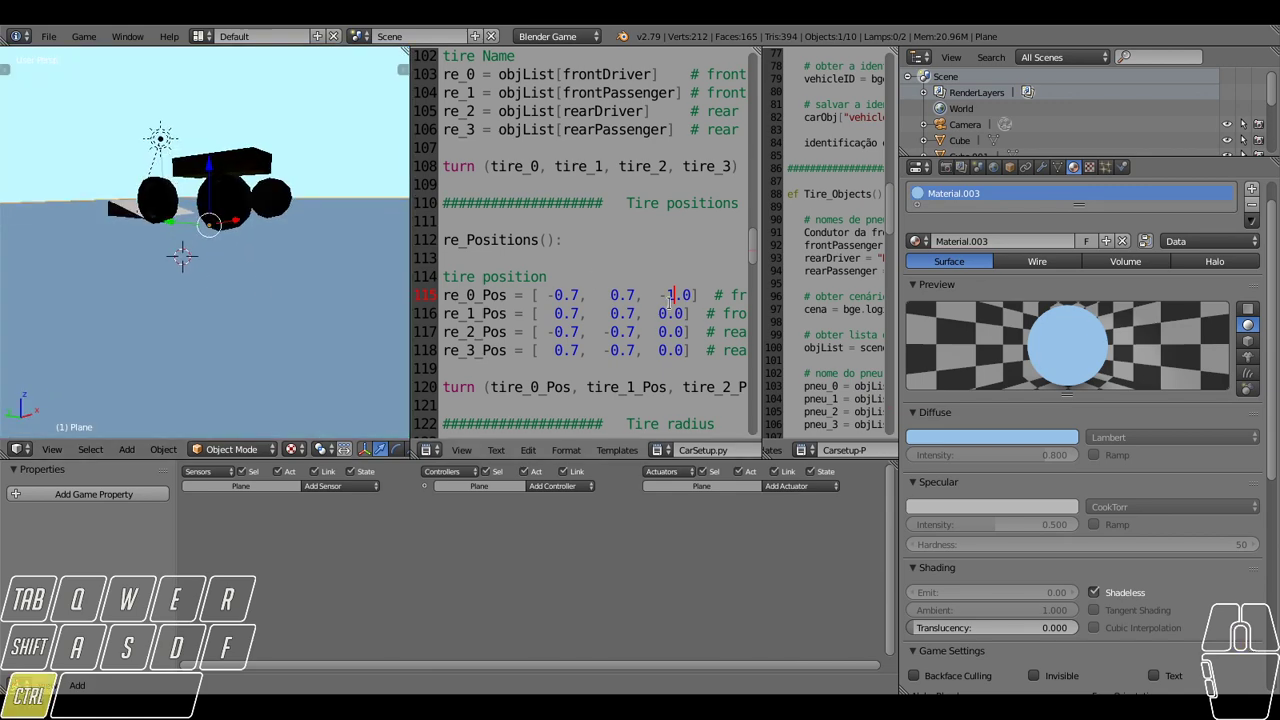
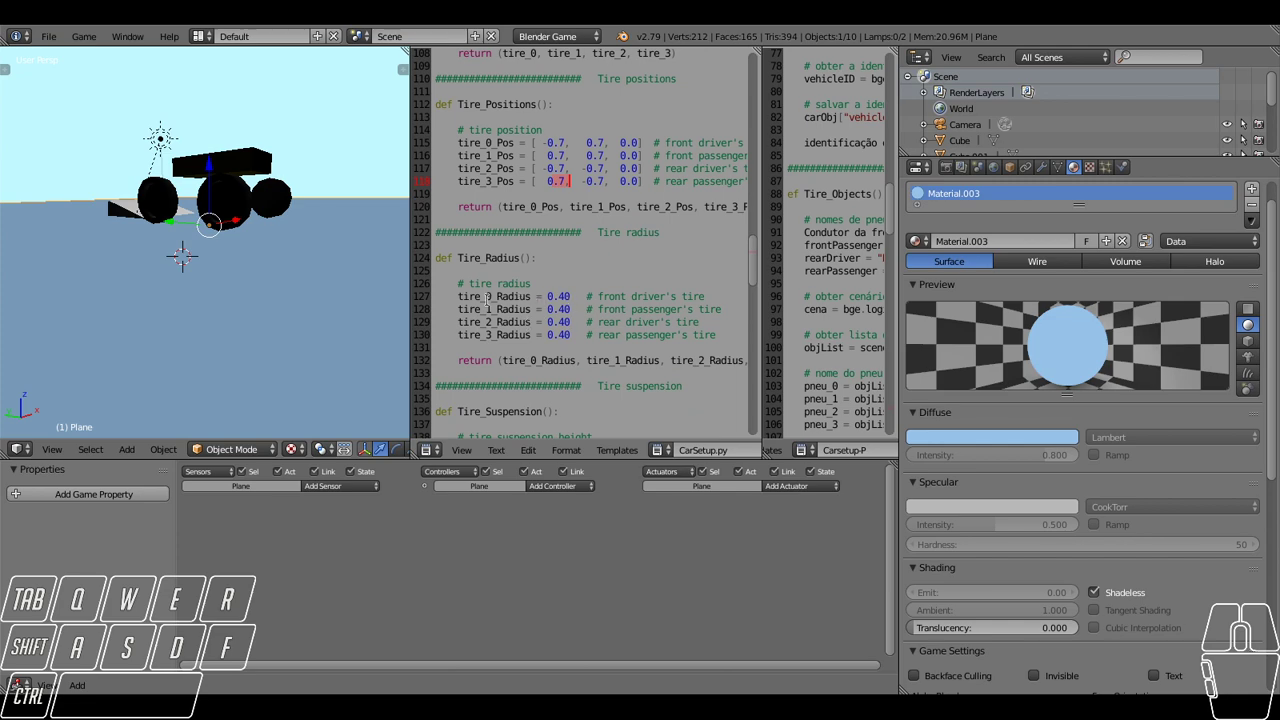
# Add a new cube mesh to the scene beside the car via Shift+A > Mesh > Cube.
pyautogui.moveTo(243, 238); pyautogui.dragTo(242, 300)
pyautogui.press('a')
pyautogui.scroll(-3)
pyautogui.moveTo(280, 275); pyautogui.dragTo(306, 272)
pyautogui.click(204, 303)
pyautogui.press('shift+a')
pyautogui.click(283, 322)
# Select the rear left wheel and show its Physics properties.
pyautogui.moveTo(202, 265); pyautogui.dragTo(197, 230)
pyautogui.moveTo(239, 320); pyautogui.dragTo(138, 284)
pyautogui.middleClick(145, 287)
pyautogui.rightClick(173, 223)
pyautogui.click(1135, 168)
pyautogui.moveTo(164, 243); pyautogui.dragTo(173, 266)
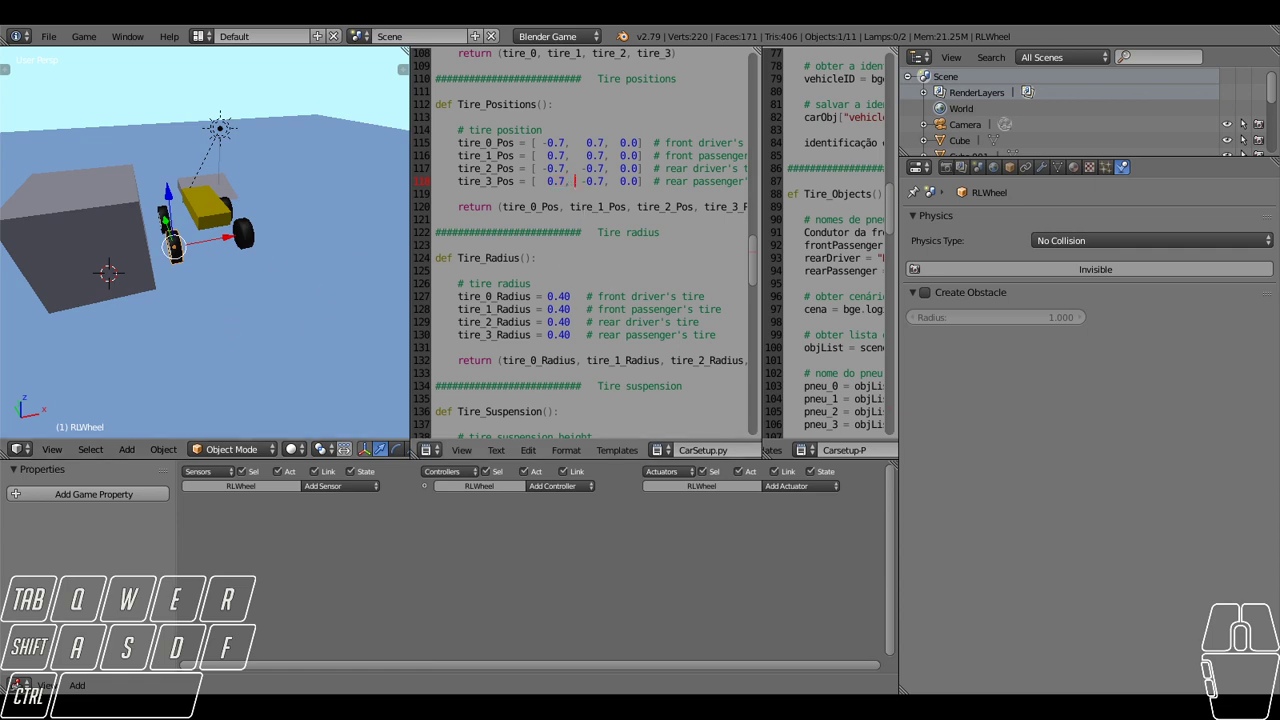
# Select the newly added cube and switch the viewport to Right Ortho.
pyautogui.rightClick(121, 244)
pyautogui.moveTo(175, 278); pyautogui.dragTo(217, 251)
pyautogui.scroll(-3)
pyautogui.moveTo(246, 186); pyautogui.dragTo(326, 386)
pyautogui.scroll(-3)
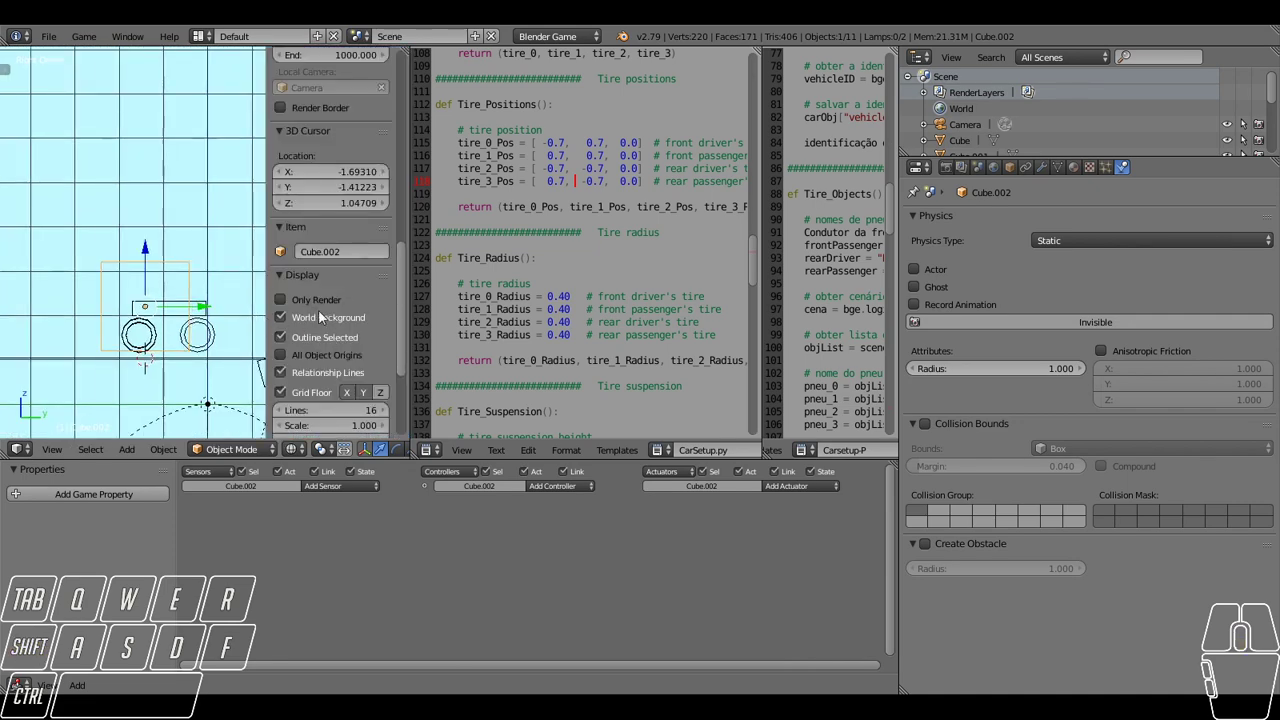
pyautogui.click(283, 326)
# Adjust the view around the cube standing beside the car.
pyautogui.scroll(-3)
pyautogui.moveTo(256, 302); pyautogui.dragTo(229, 302)
pyautogui.moveTo(255, 290); pyautogui.dragTo(223, 295)
pyautogui.moveTo(270, 290); pyautogui.dragTo(207, 300)
pyautogui.scroll(3)
pyautogui.moveTo(211, 336); pyautogui.dragTo(244, 266)
pyautogui.scroll(3)
pyautogui.moveTo(196, 319); pyautogui.dragTo(262, 285)
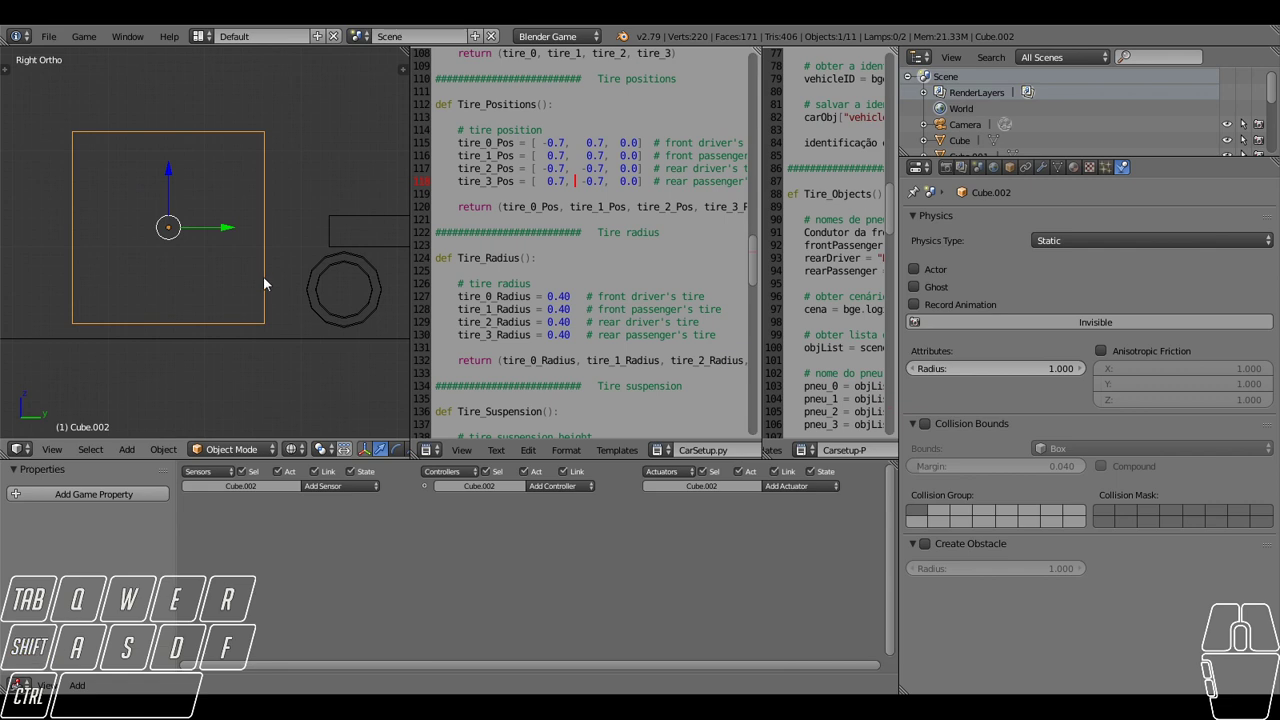
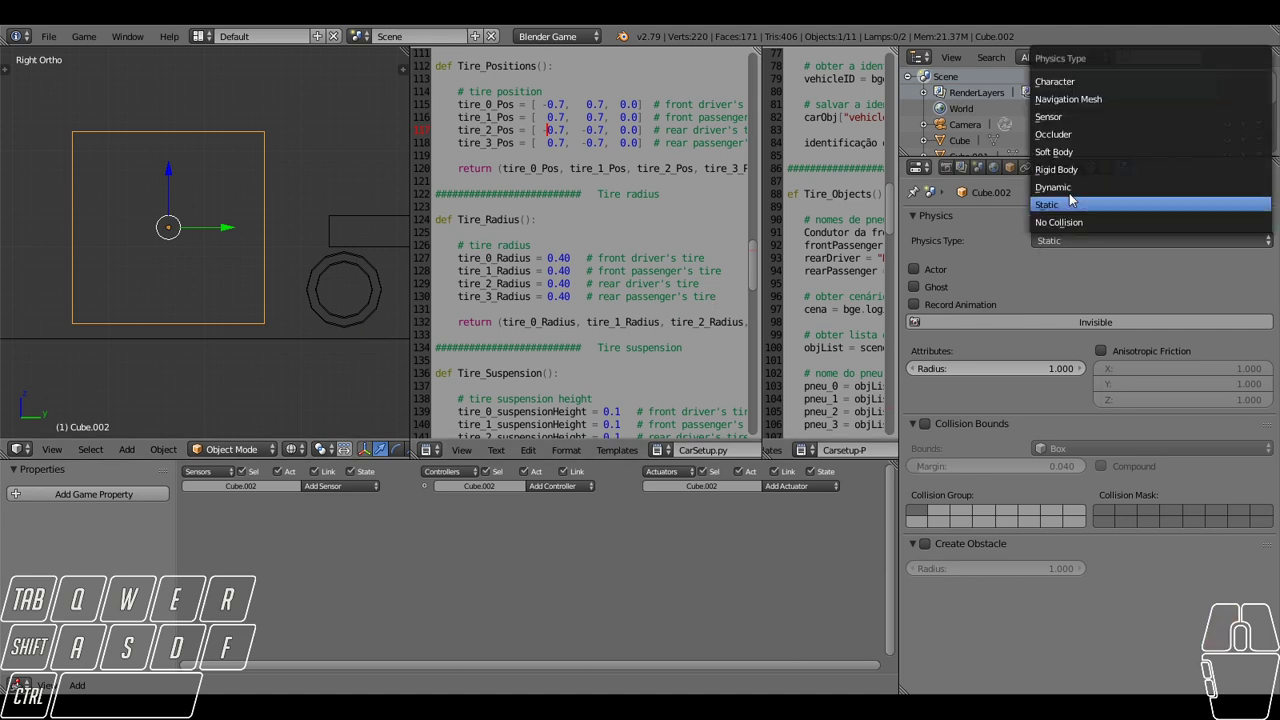
# Set the cube's Physics Type to Dynamic with Radius 1.51 and start the game to test it.
pyautogui.click(1084, 181)
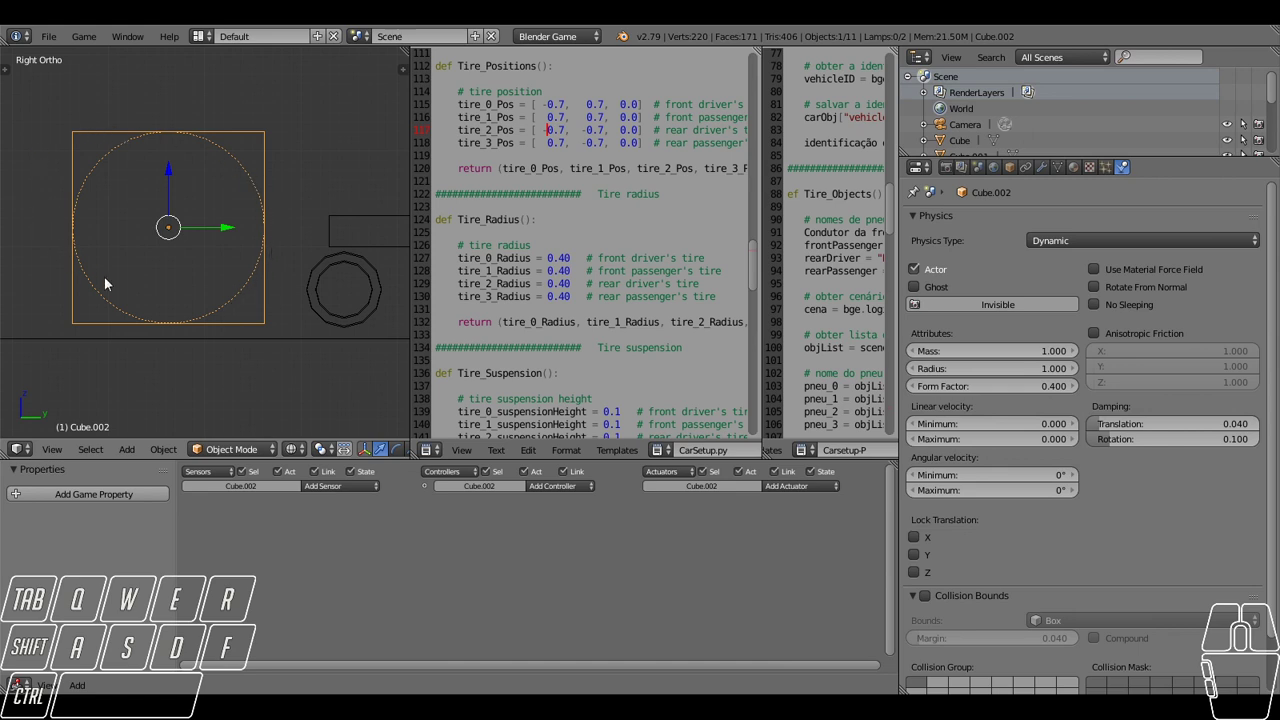
pyautogui.press('Tab')
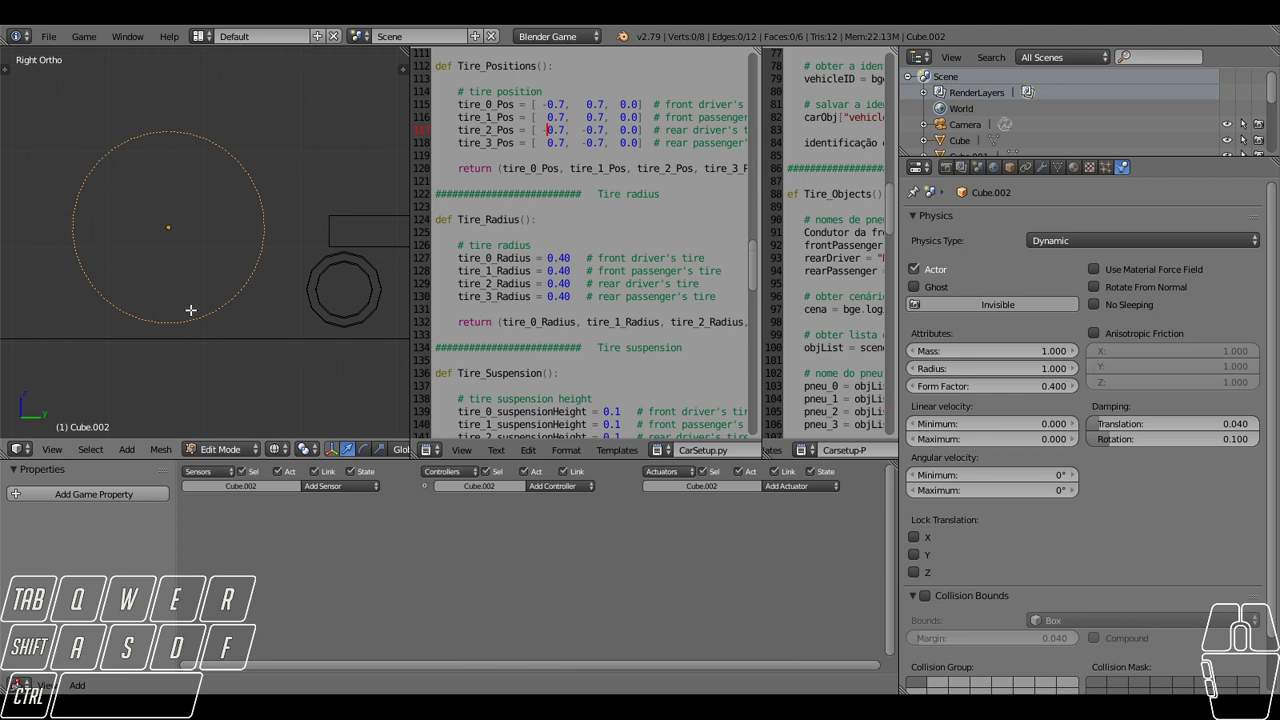
pyautogui.press('Tab')
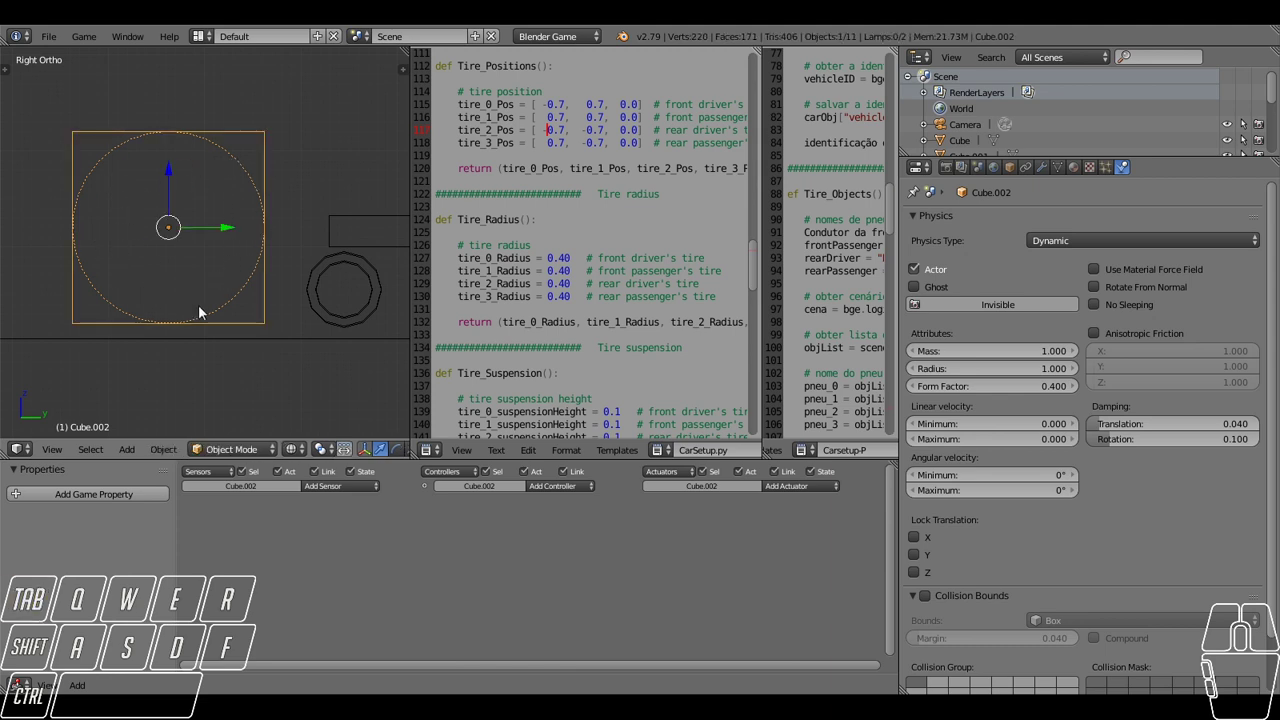
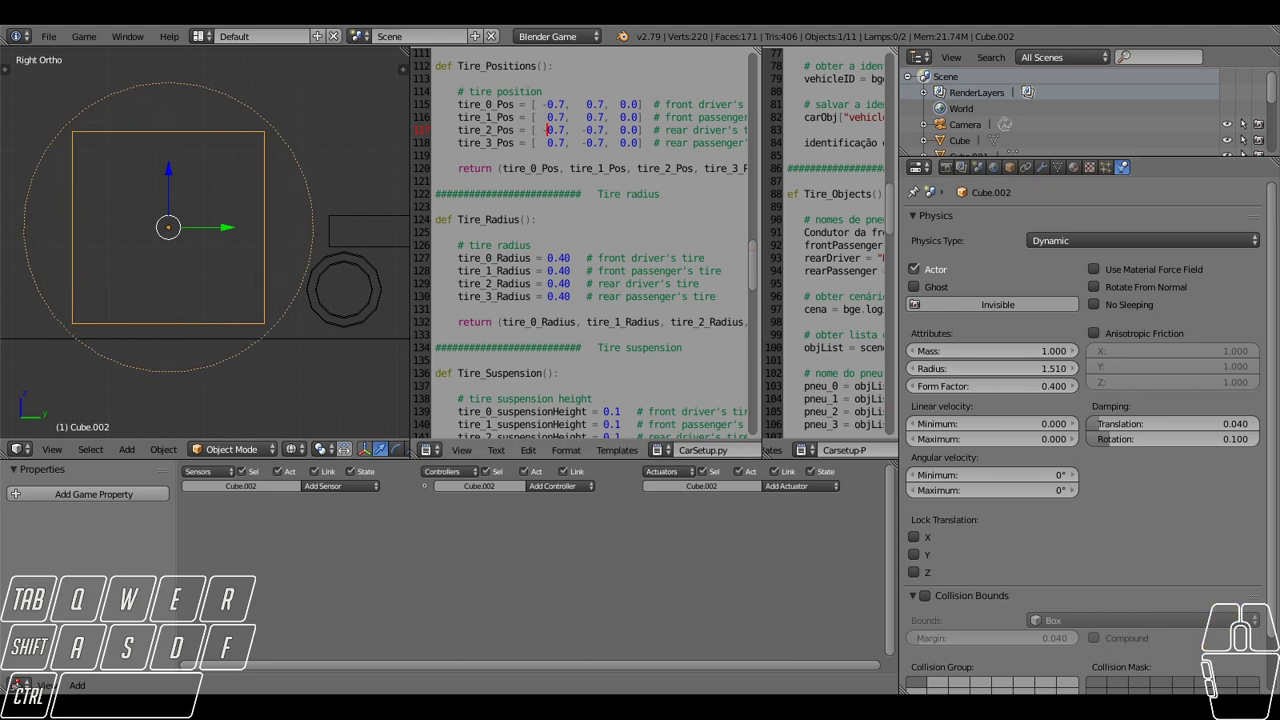
pyautogui.scroll(-3)
pyautogui.click(211, 237)
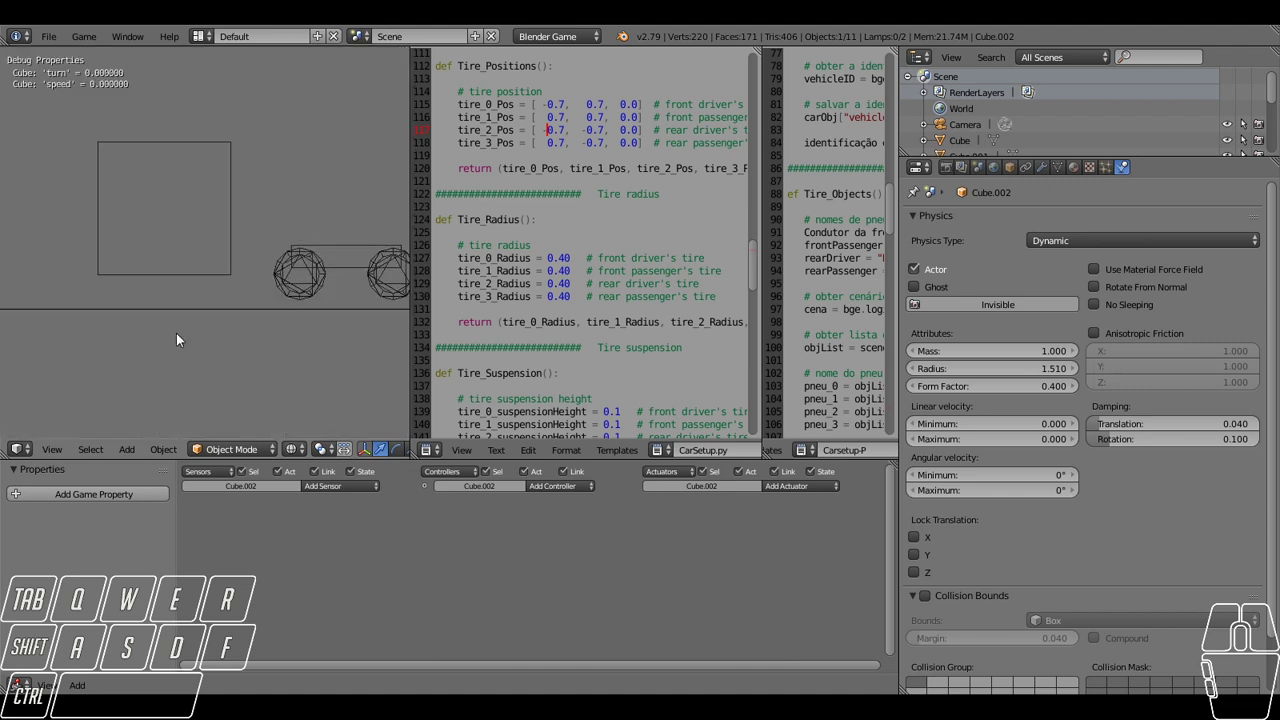
# Stop the game, shrink the cube's collision radius to 0.33 and move it lower to retest.
pyautogui.moveTo(168, 203); pyautogui.dragTo(171, 176)
pyautogui.scroll(-3)
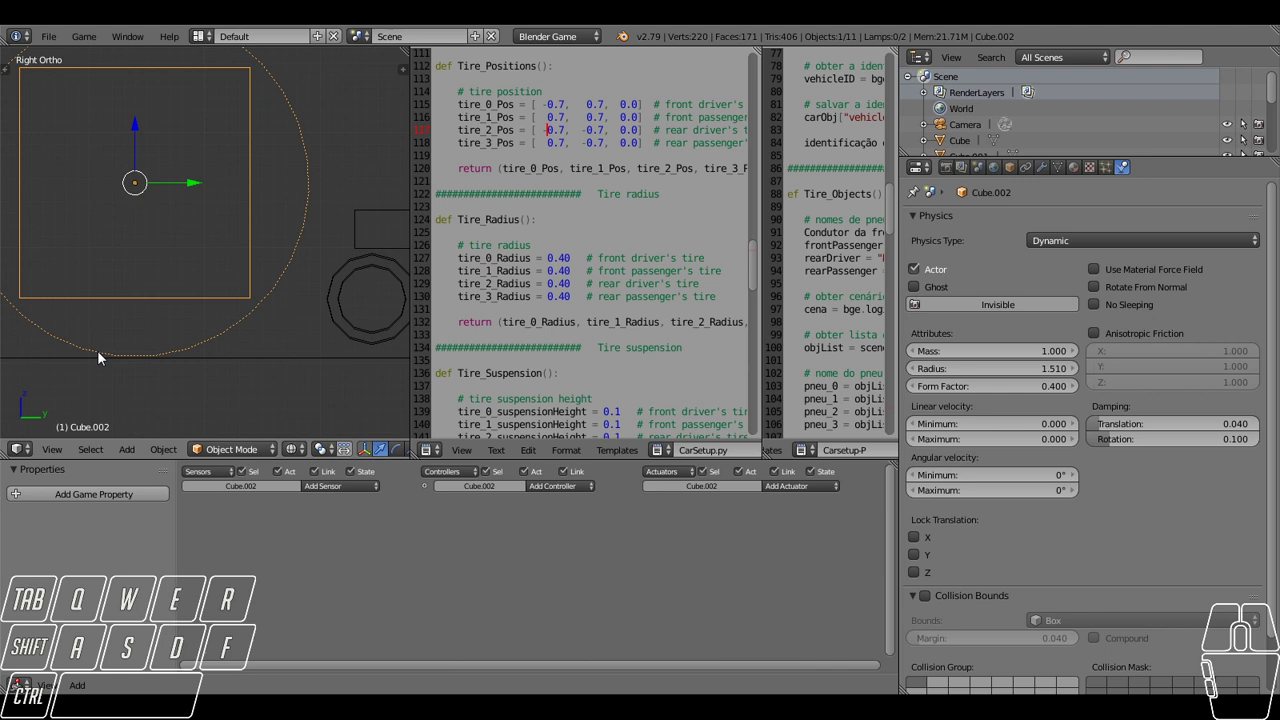
pyautogui.click(136, 154)
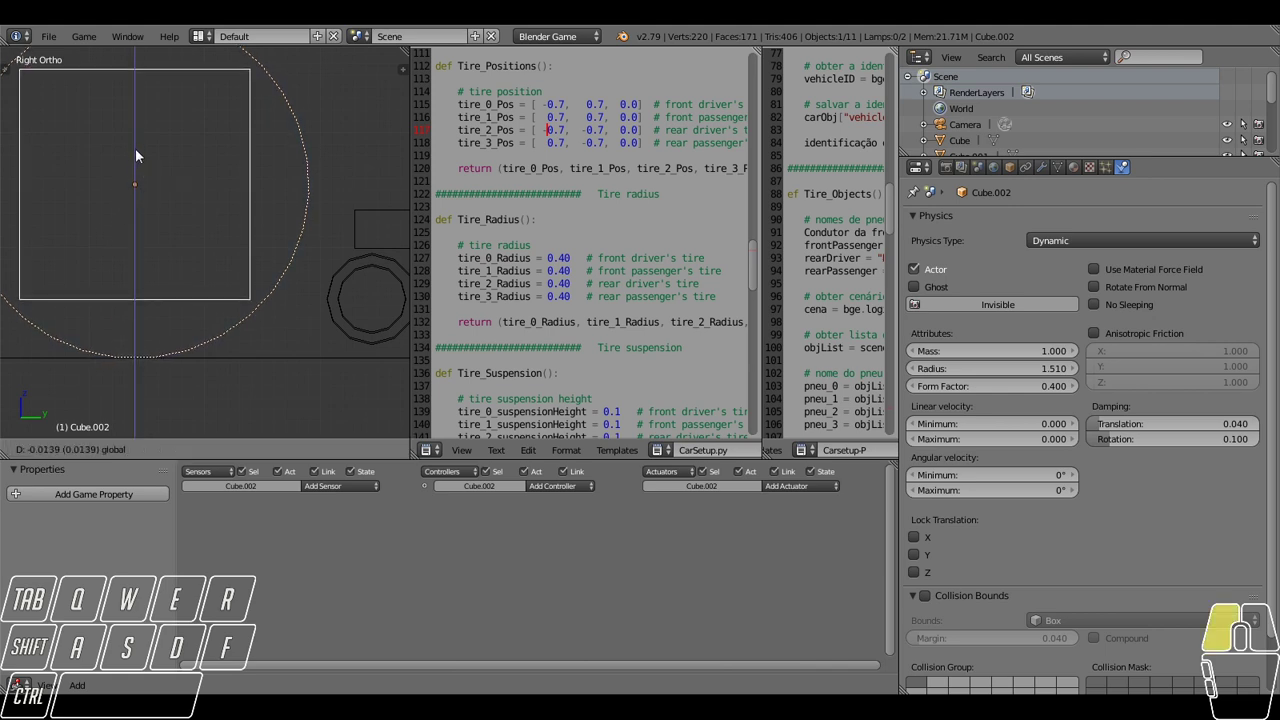
pyautogui.scroll(-3)
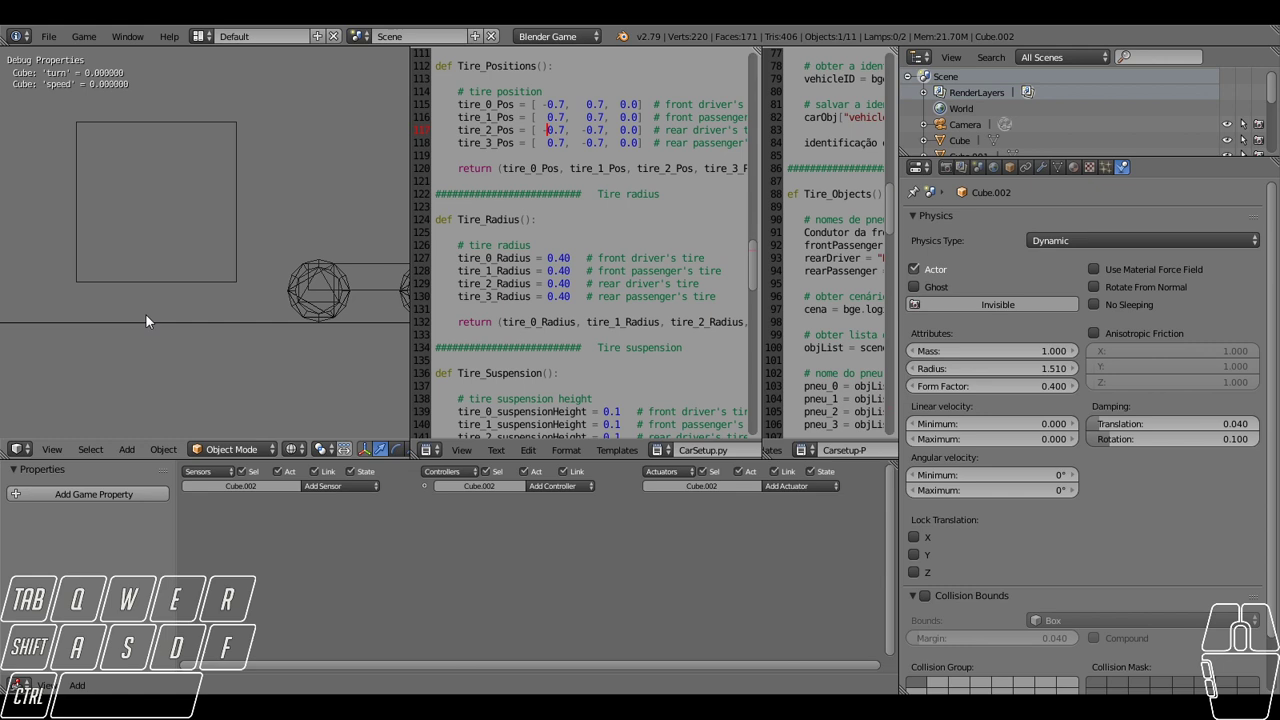
pyautogui.moveTo(986, 369); pyautogui.dragTo(985, 369)
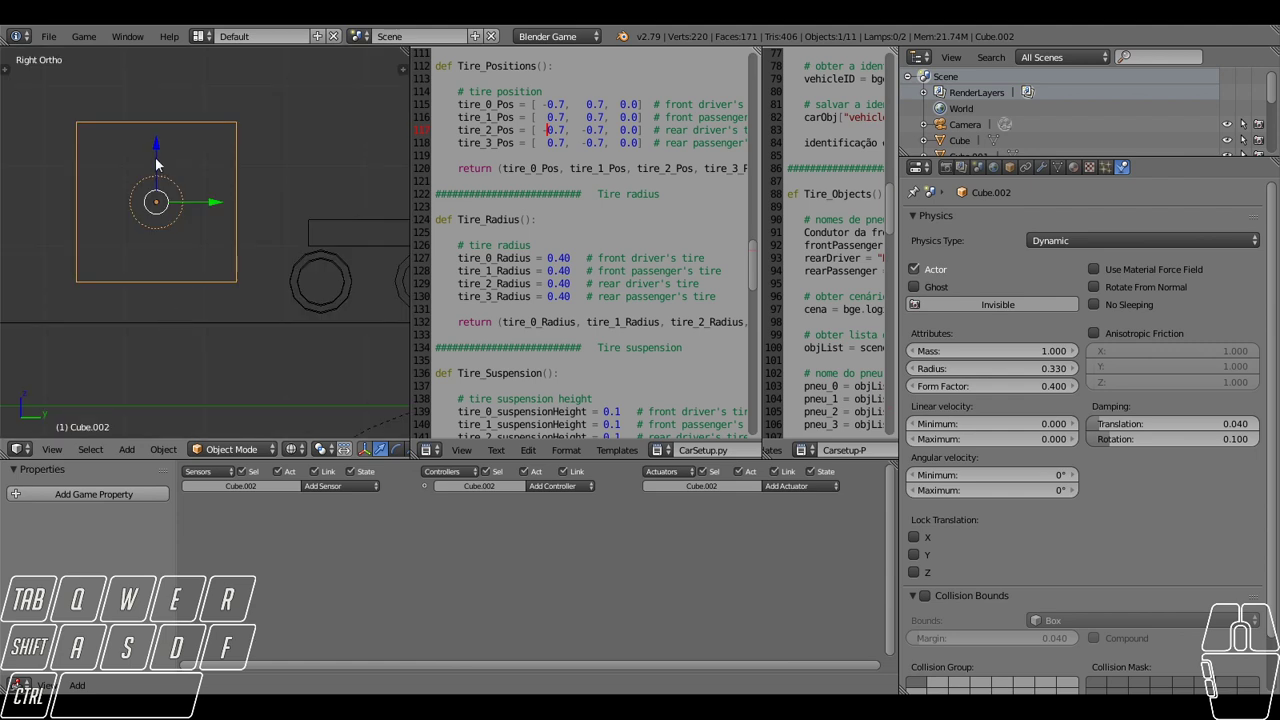
pyautogui.moveTo(155, 165); pyautogui.dragTo(158, 257)
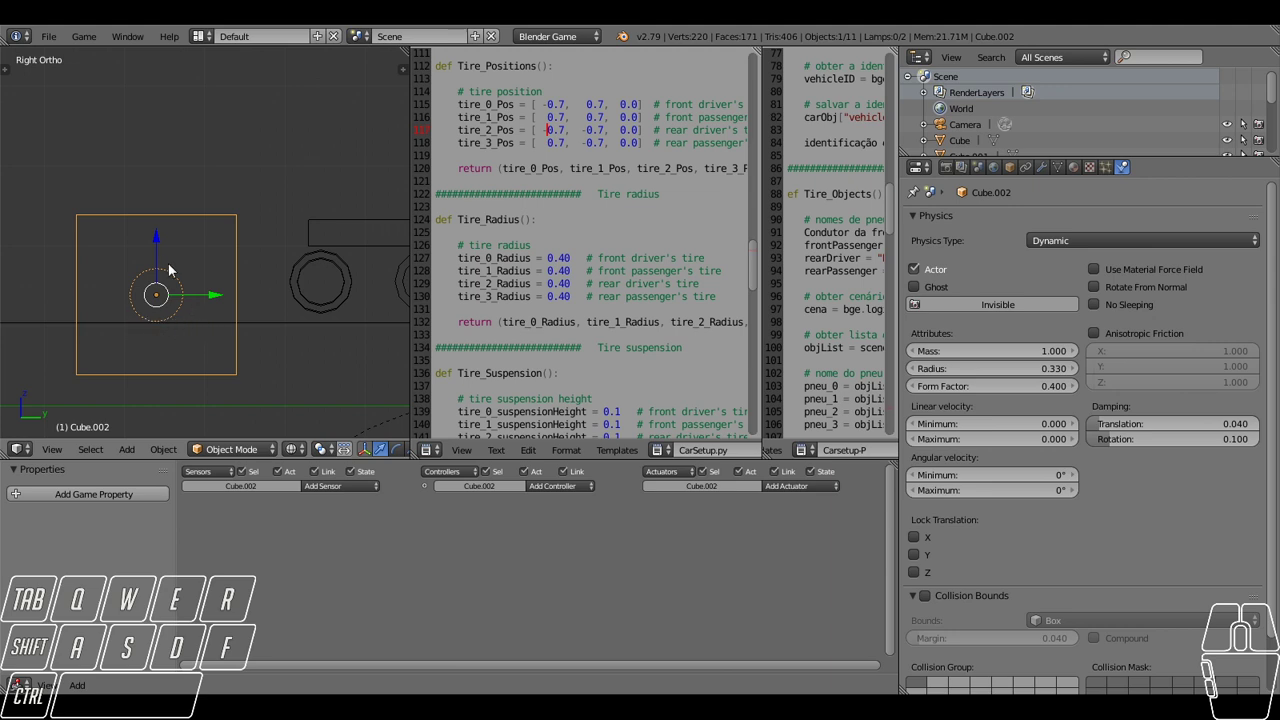
pyautogui.moveTo(171, 246); pyautogui.dragTo(170, 219)
pyautogui.moveTo(156, 256); pyautogui.dragTo(162, 158)
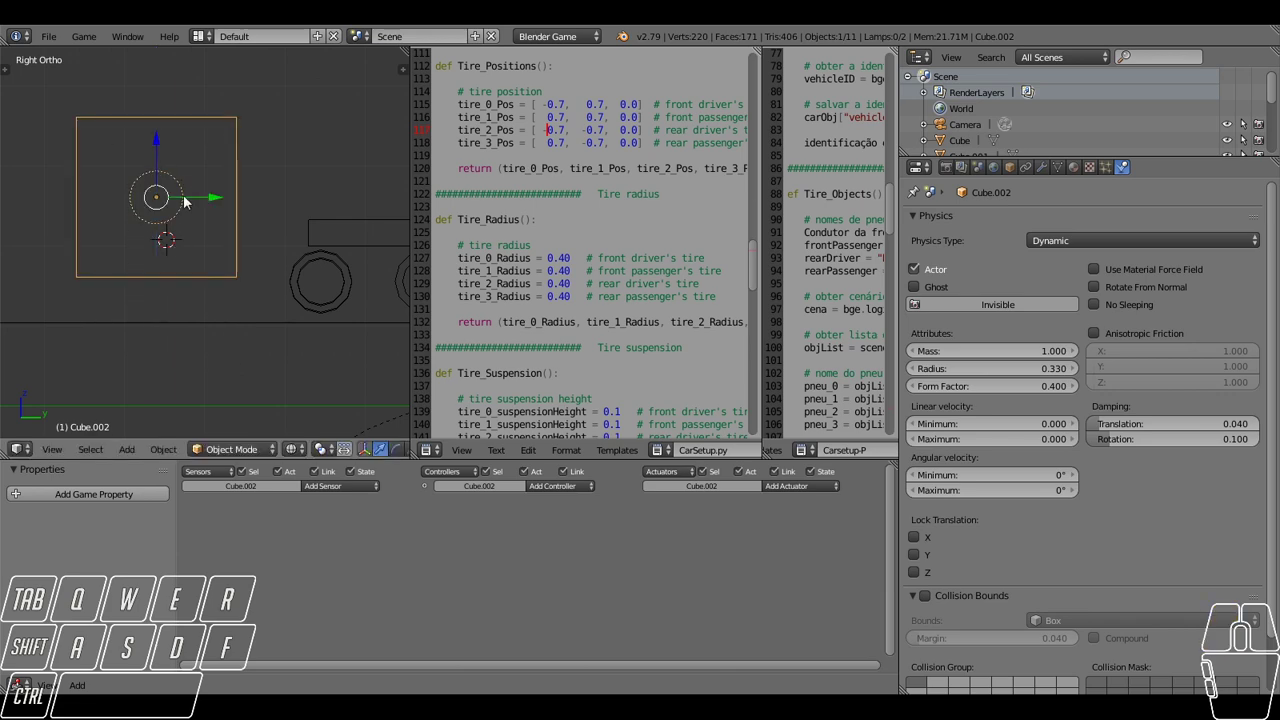
pyautogui.click(175, 223)
# Delete the cube, select the front wheels and set tire_0_Radius and tire_1_Radius to 0.70 in CarSetup.py.
pyautogui.rightClick(285, 264)
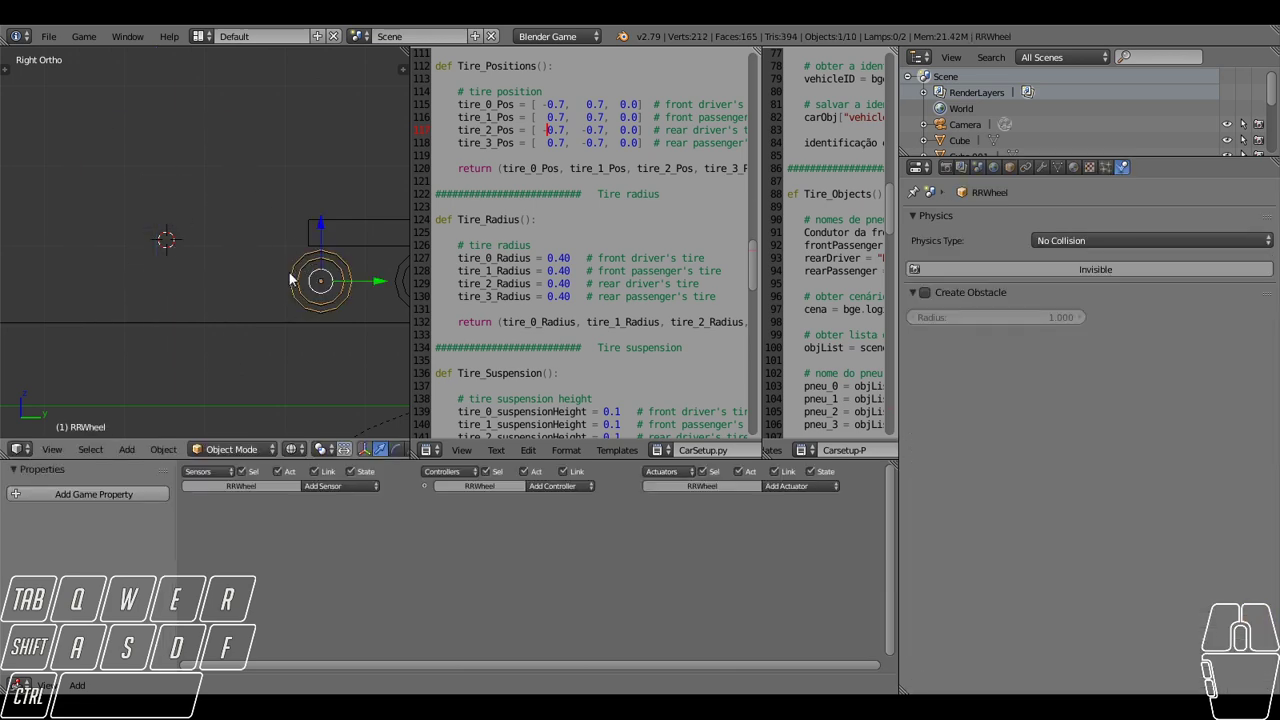
pyautogui.moveTo(291, 278); pyautogui.dragTo(313, 303)
pyautogui.moveTo(321, 301); pyautogui.dragTo(250, 295)
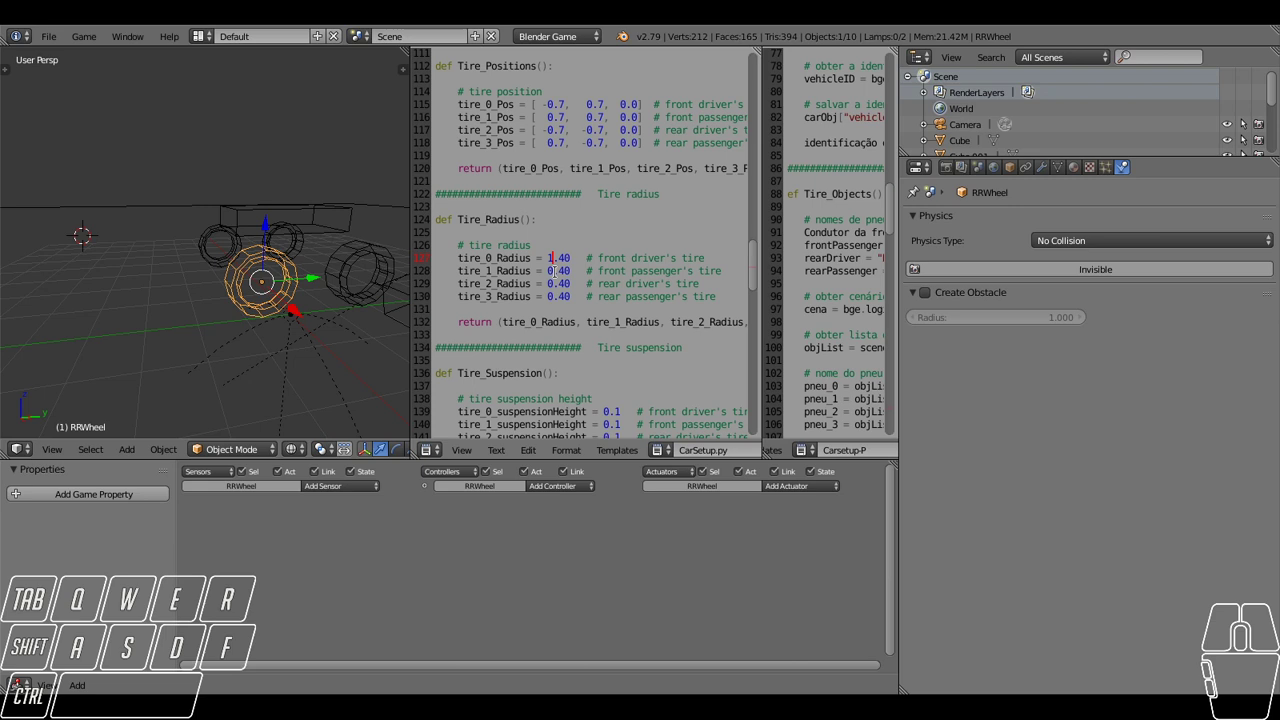
pyautogui.middleClick(268, 234)
pyautogui.rightClick(283, 229)
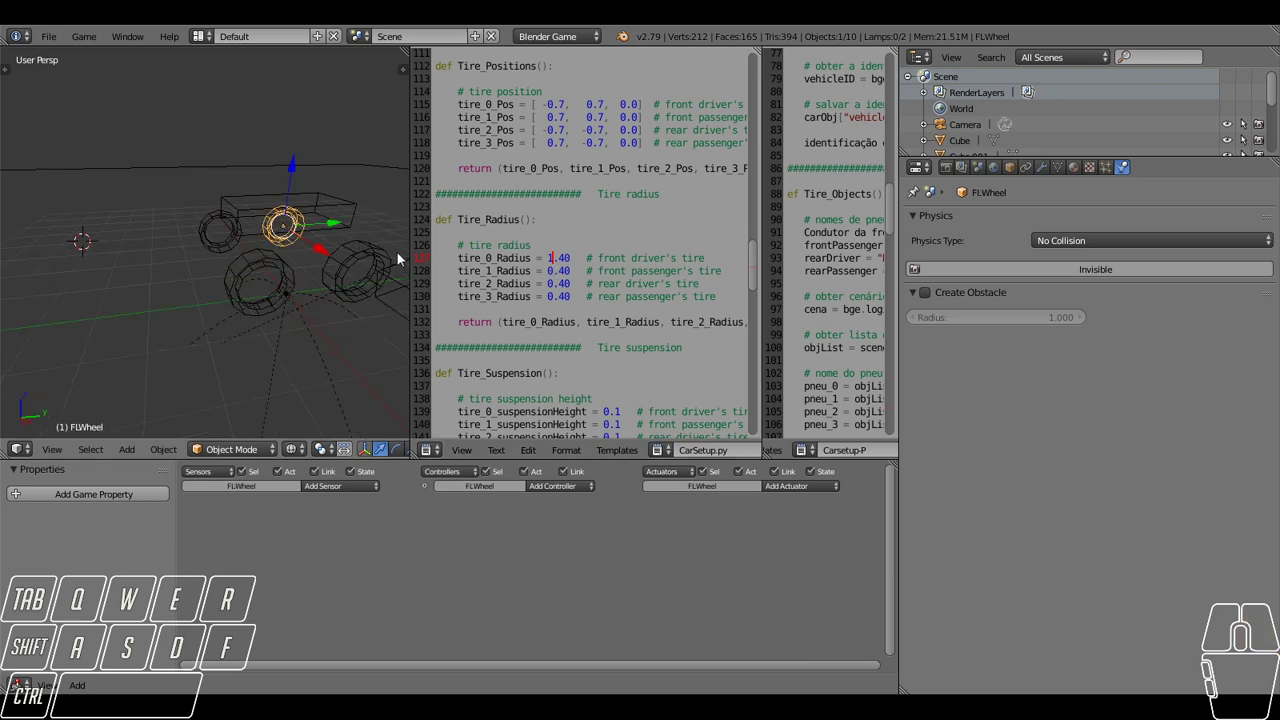
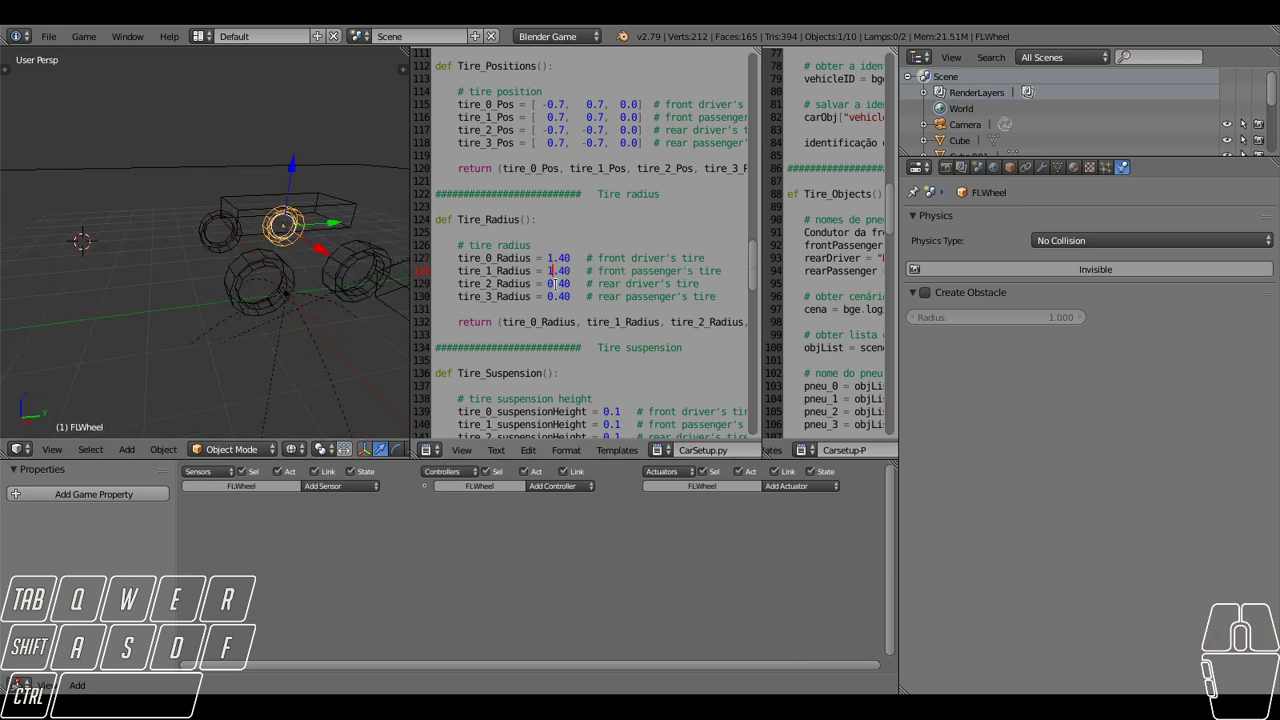
pyautogui.rightClick(346, 271)
pyautogui.scroll(-3)
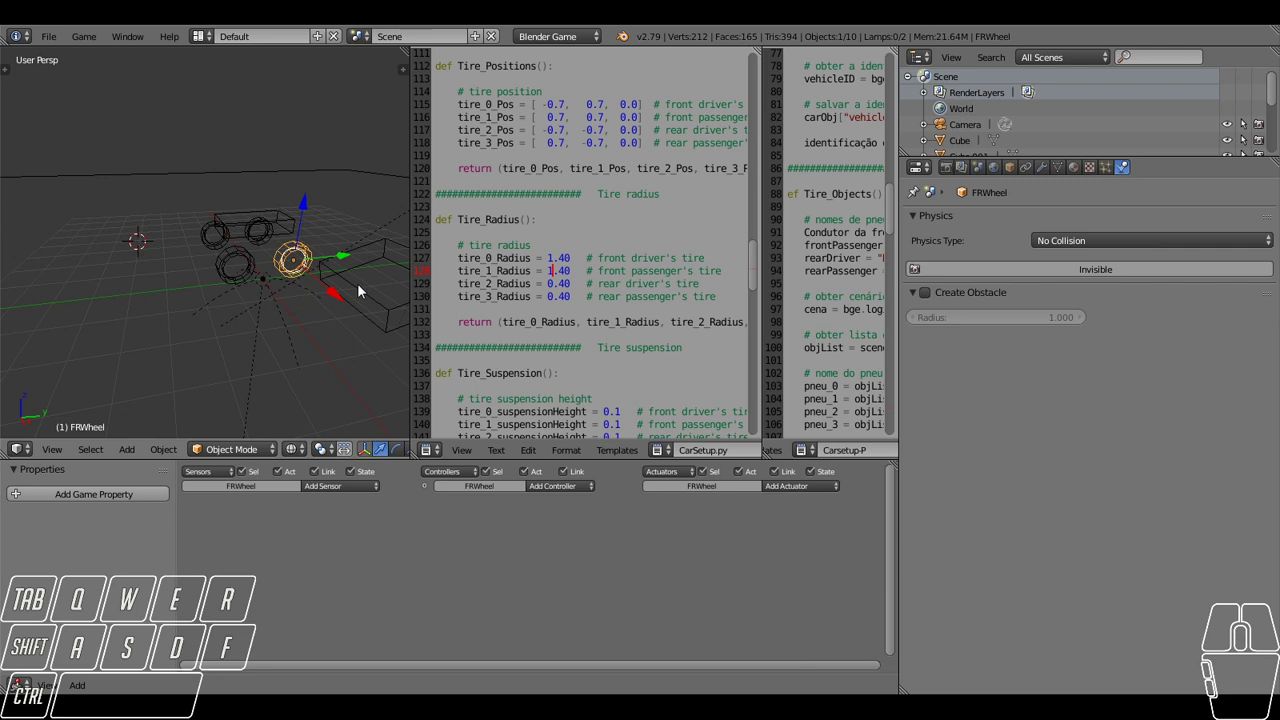
pyautogui.scroll(3)
pyautogui.moveTo(346, 305); pyautogui.dragTo(180, 305)
pyautogui.scroll(3)
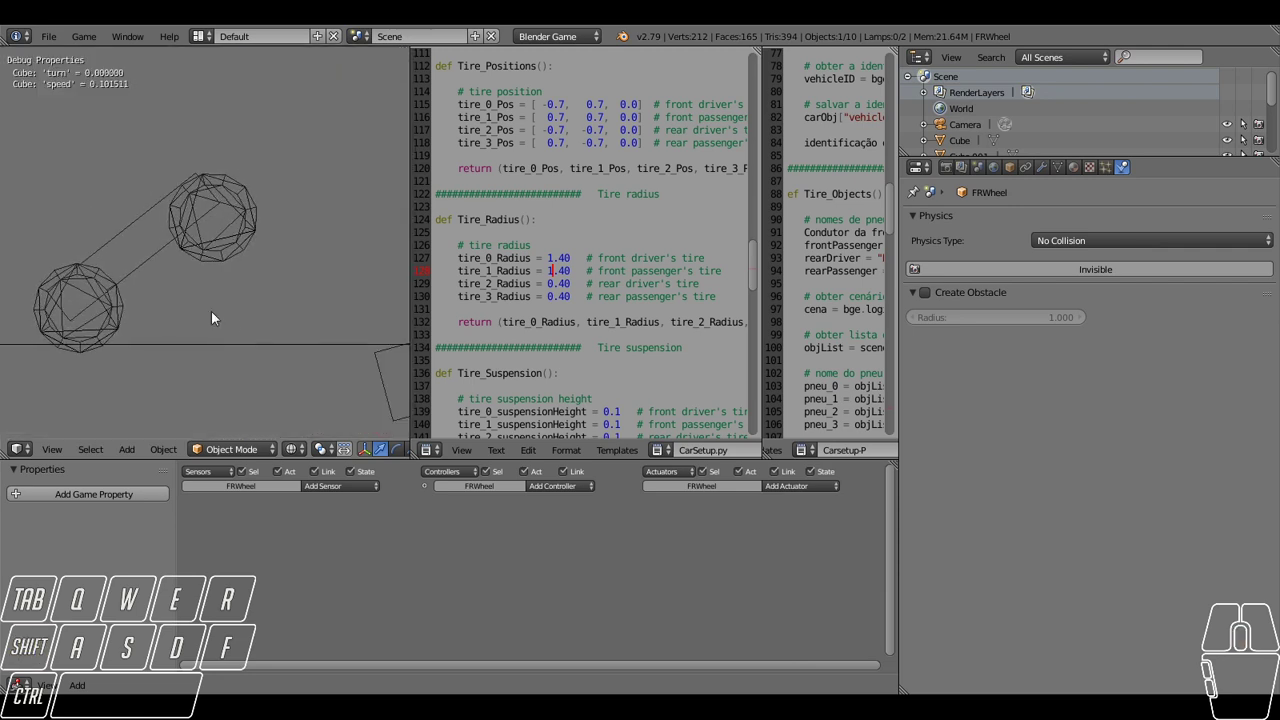
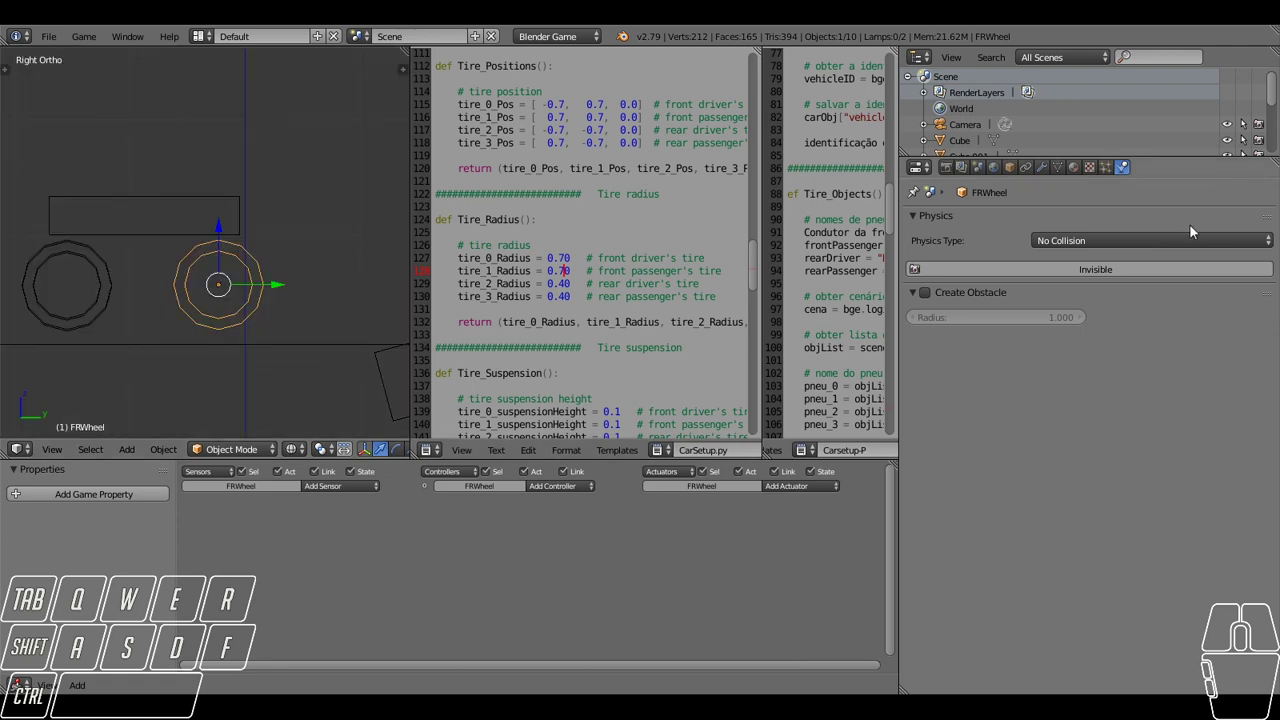
# Change the front right wheel's physics type, then set front tire radii 0.40 and all suspension heights 0.5.
pyautogui.click(1130, 249)
pyautogui.click(1091, 188)
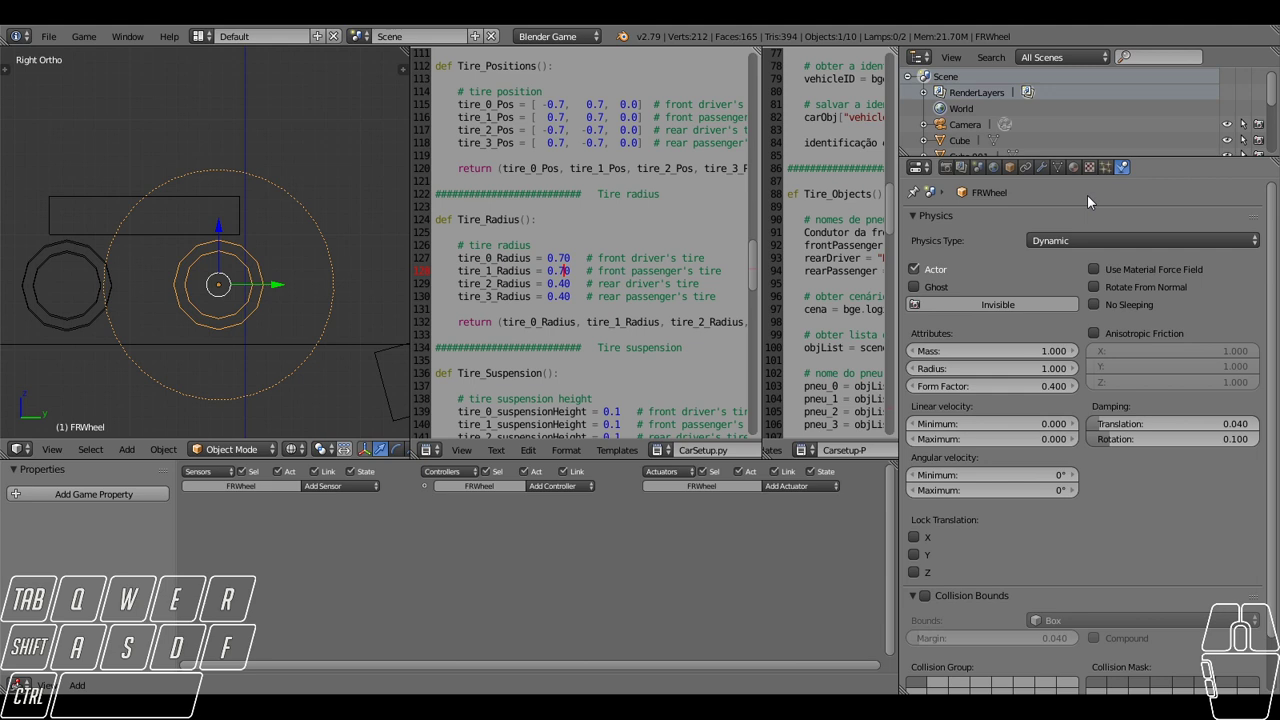
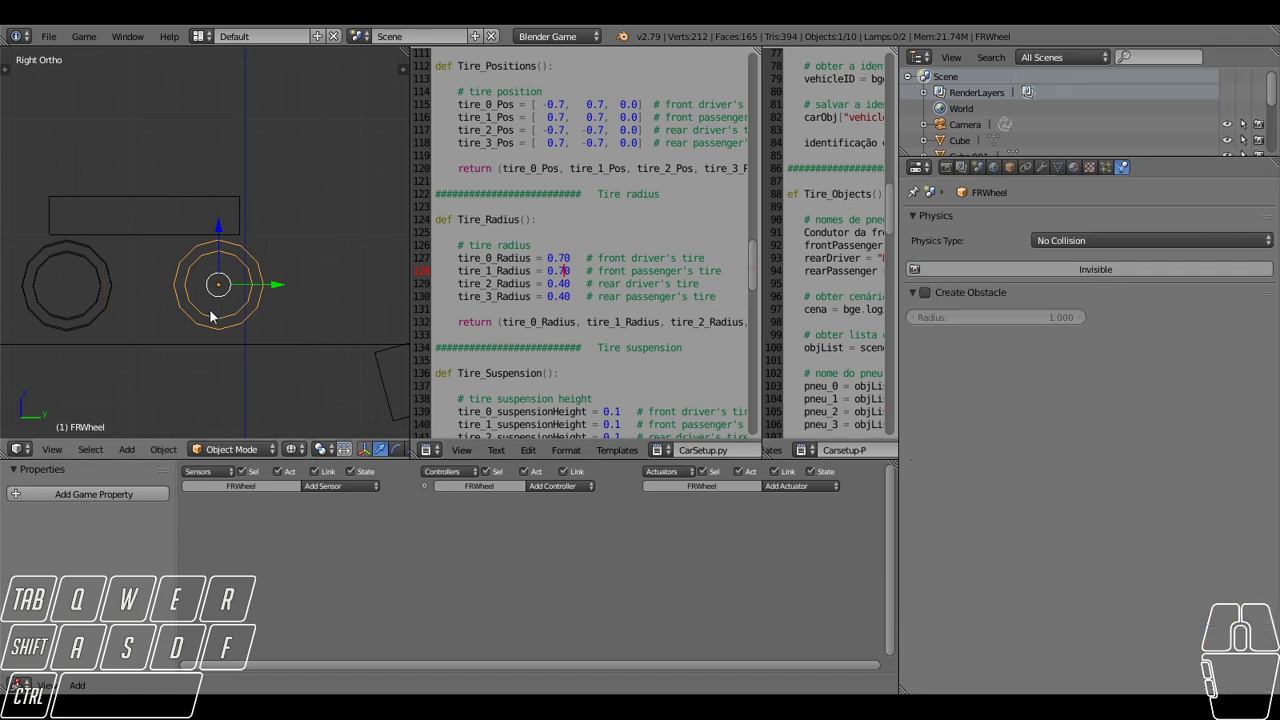
pyautogui.rightClick(188, 209)
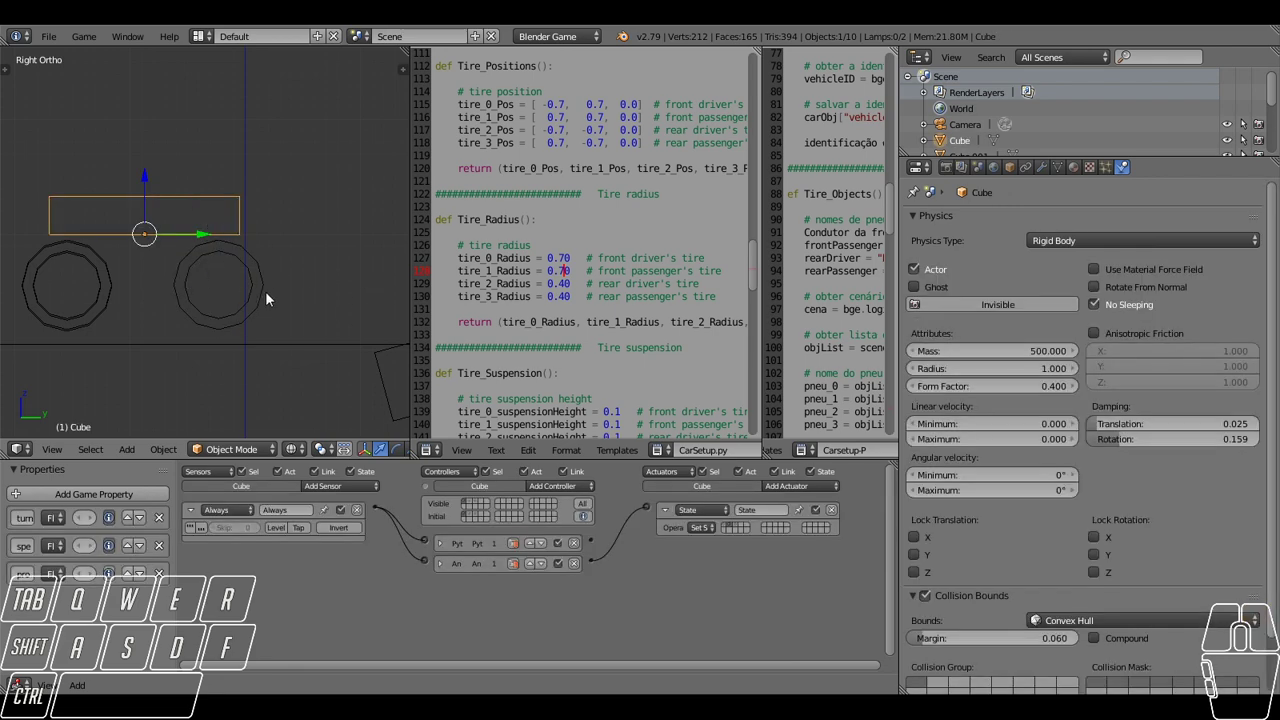
pyautogui.rightClick(270, 299)
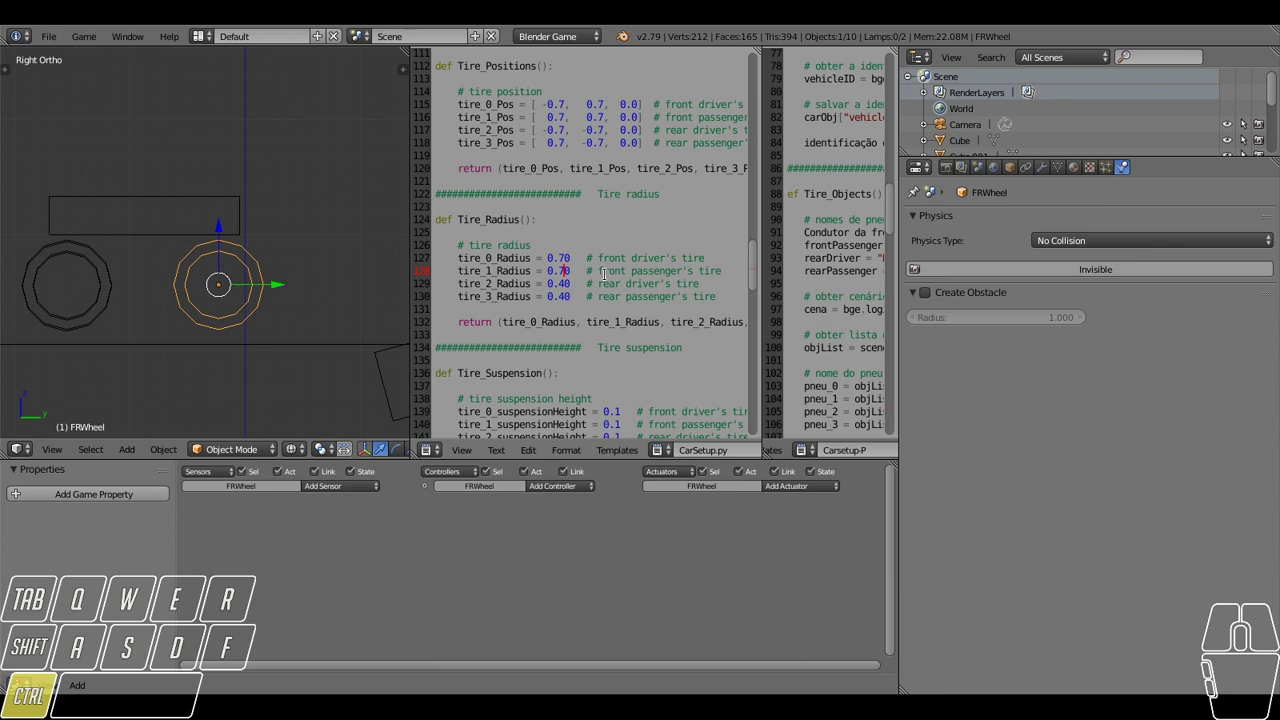
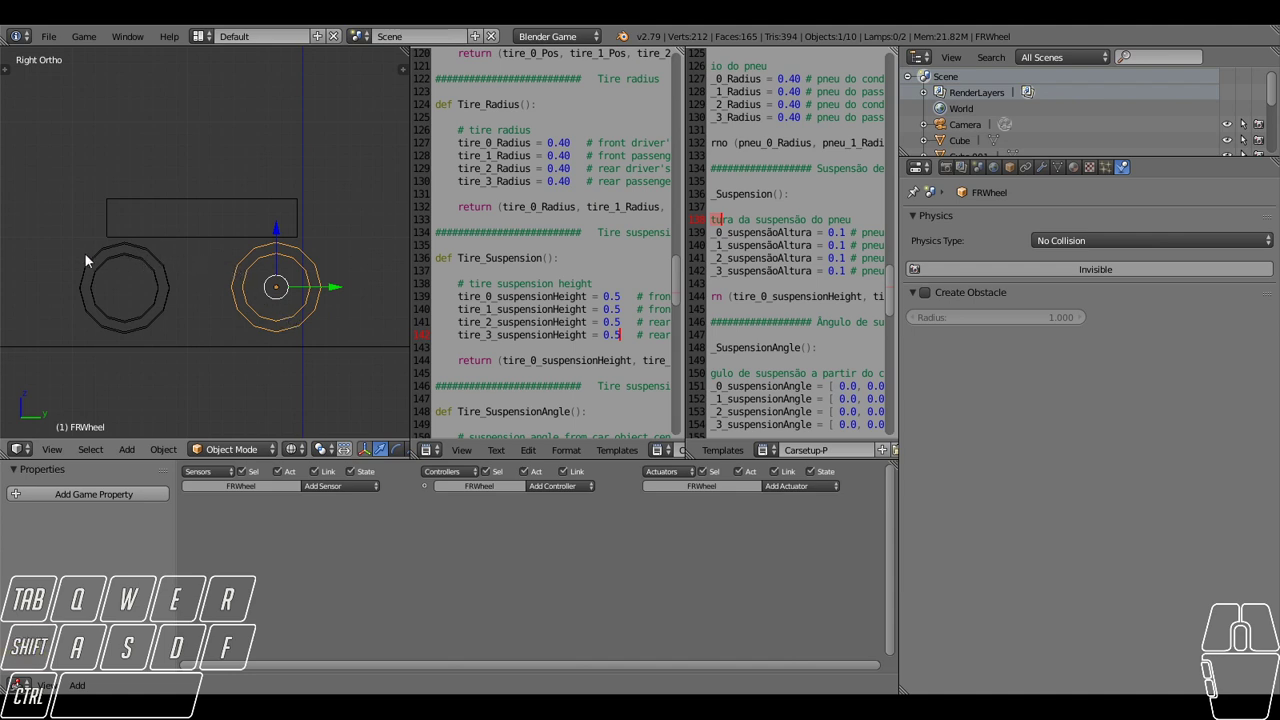
# Sketch the body outline with Grease Pencil, test in game, and set every Tire_Suspension height to 0.1.
pyautogui.press('d')
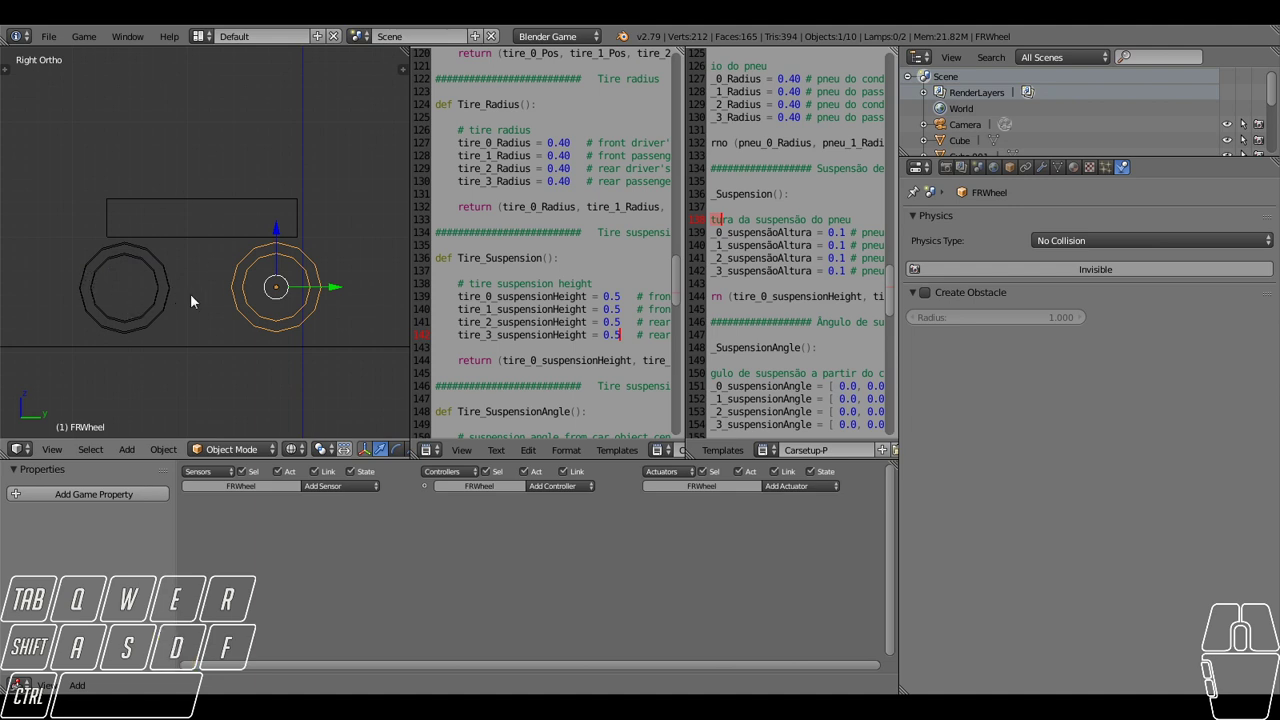
pyautogui.press('d')
pyautogui.moveTo(228, 295); pyautogui.dragTo(230, 298)
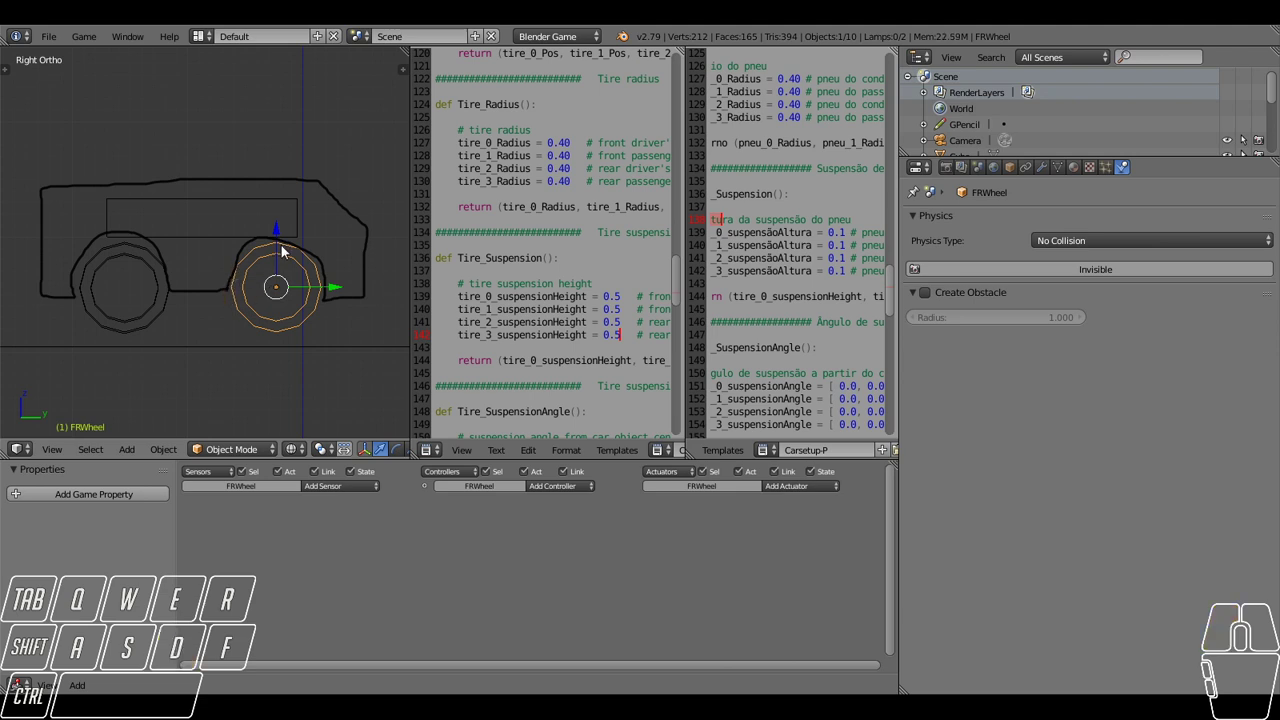
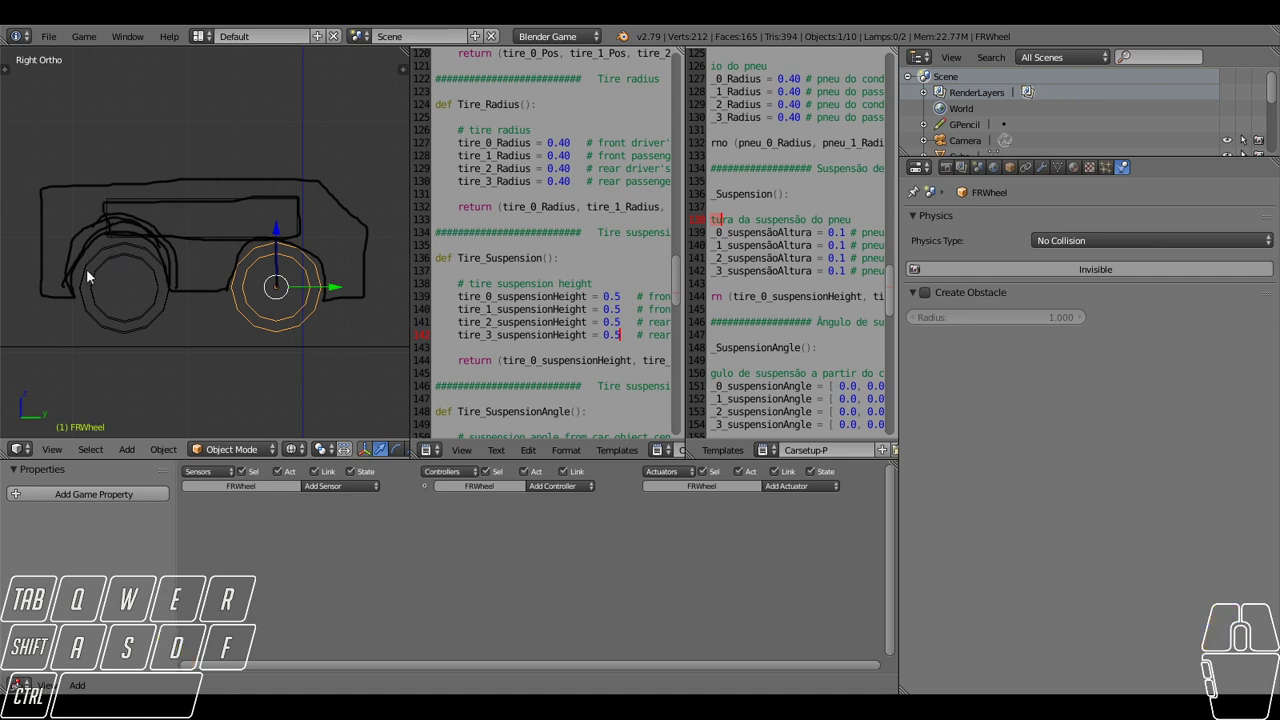
pyautogui.press('d')
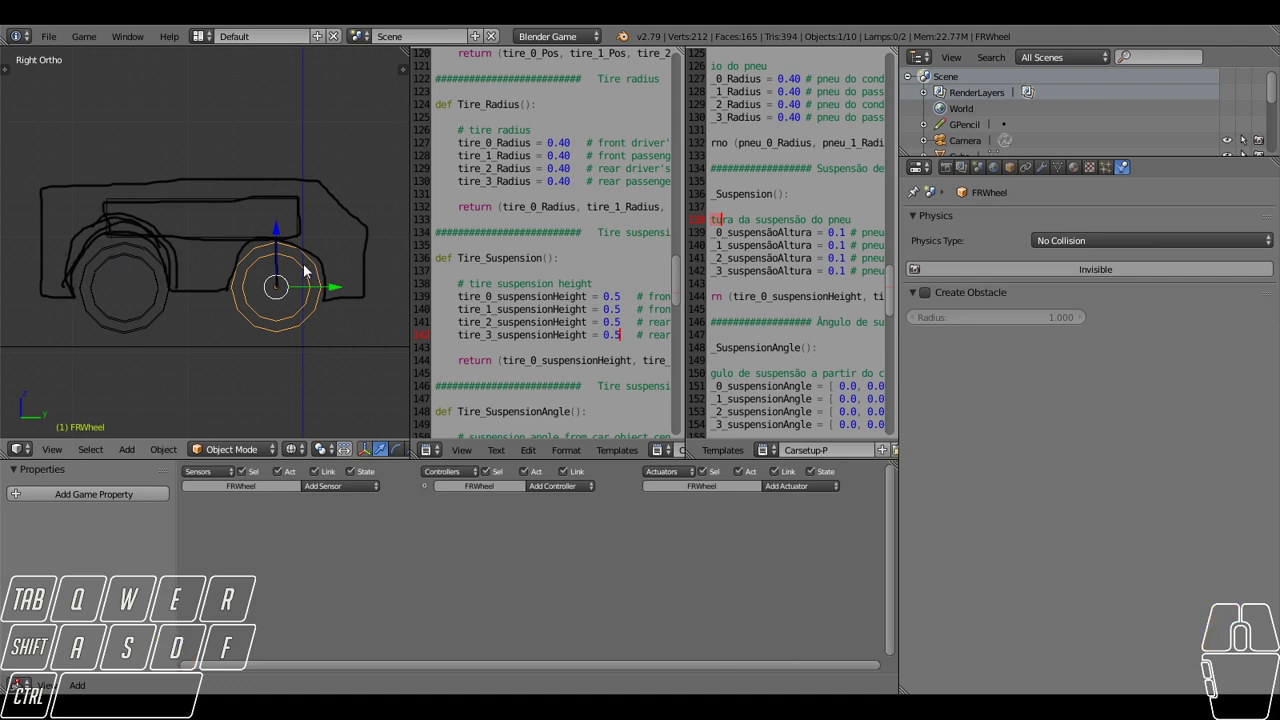
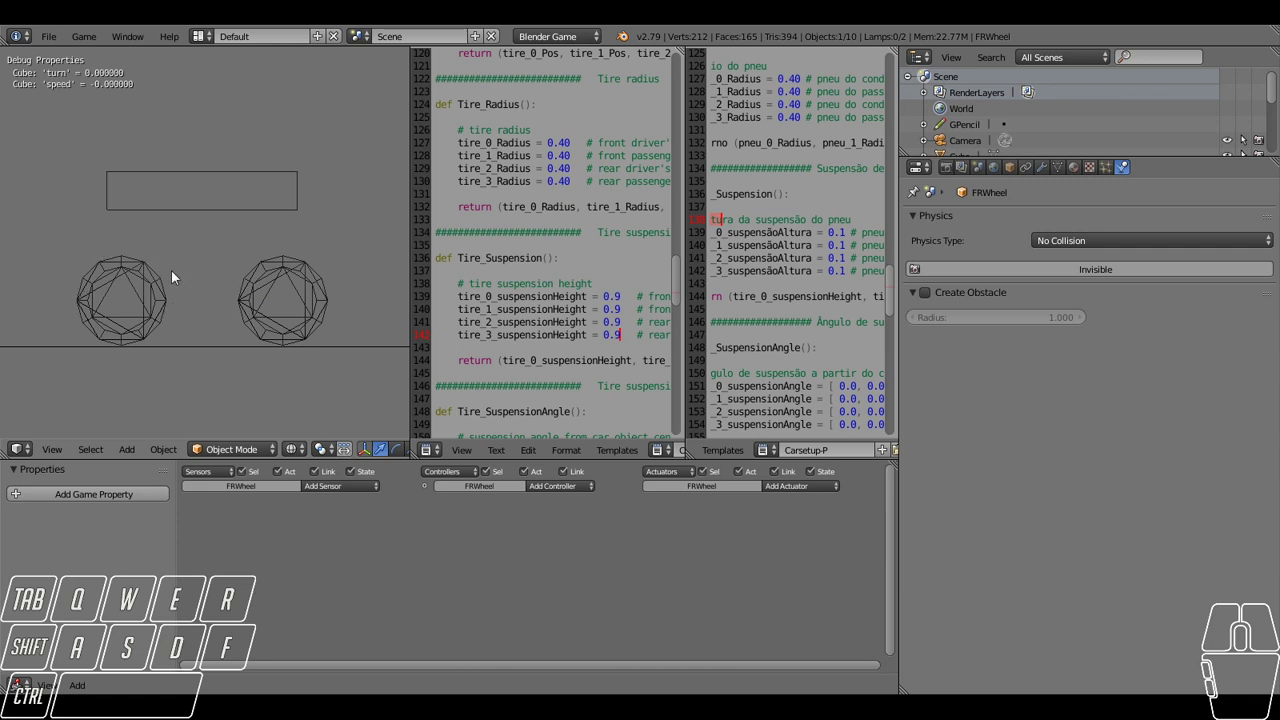
pyautogui.press('d')
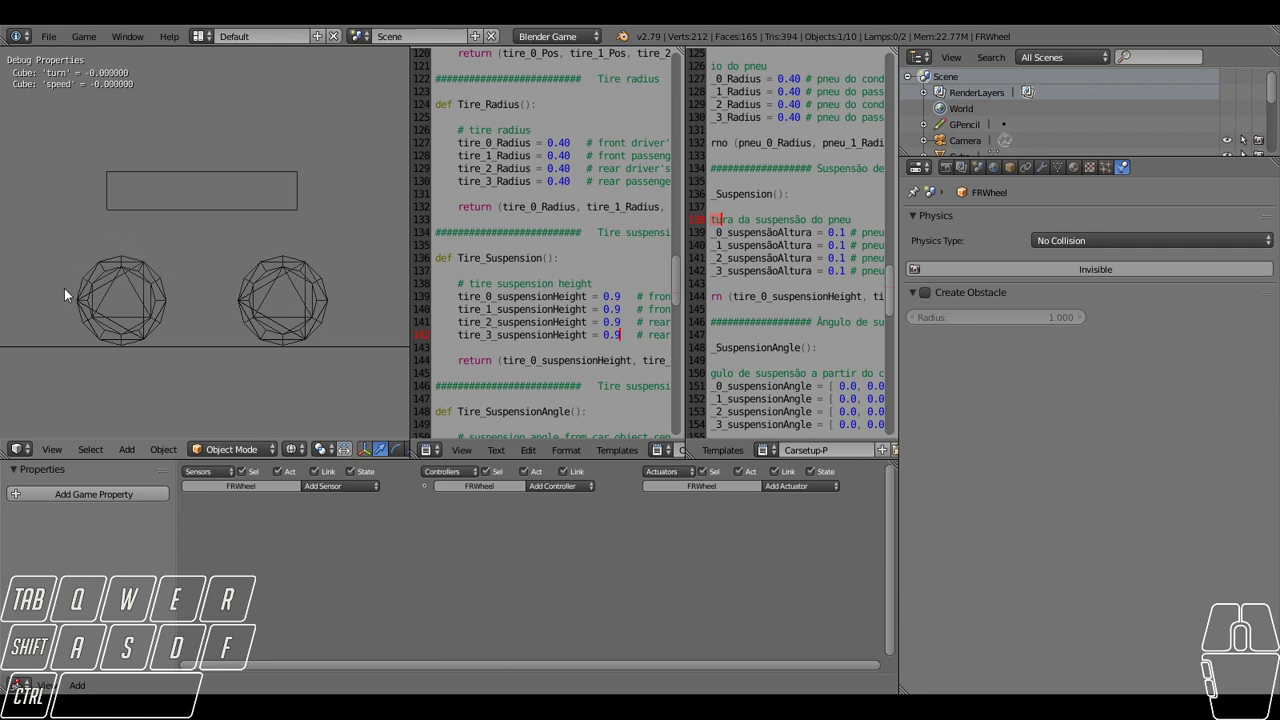
pyautogui.moveTo(67, 288); pyautogui.dragTo(86, 289)
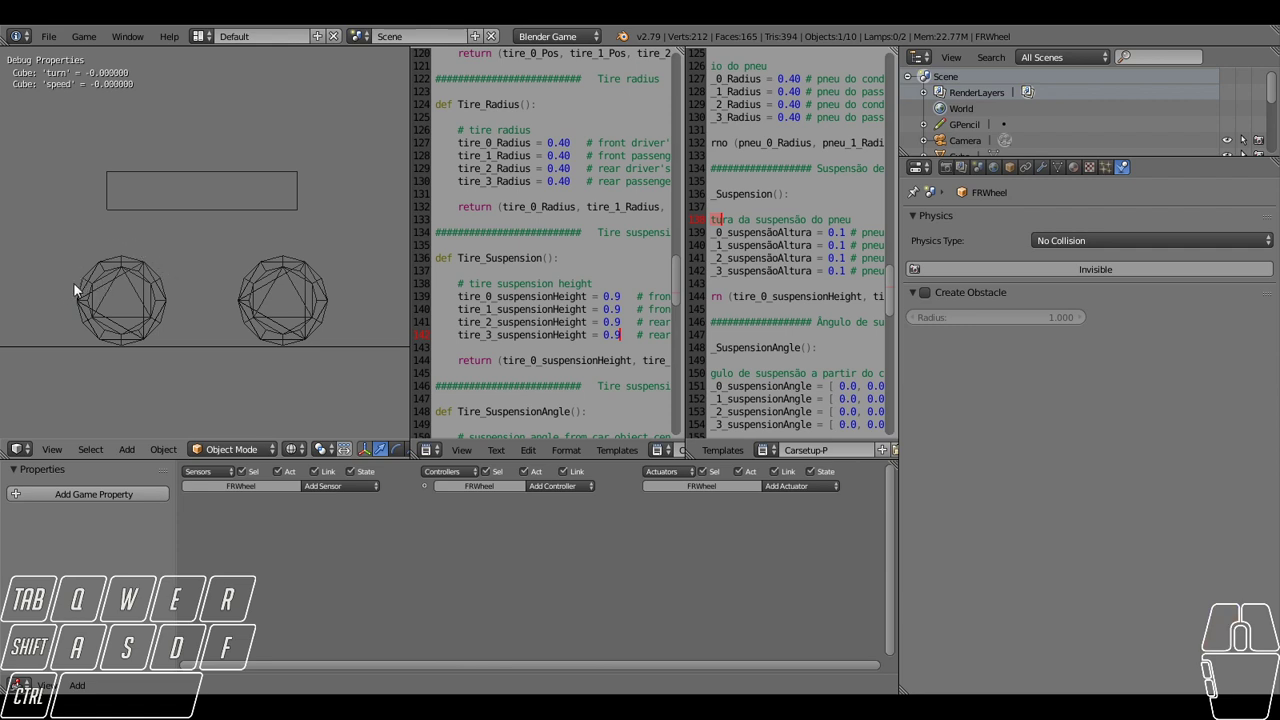
pyautogui.moveTo(78, 290); pyautogui.dragTo(63, 296)
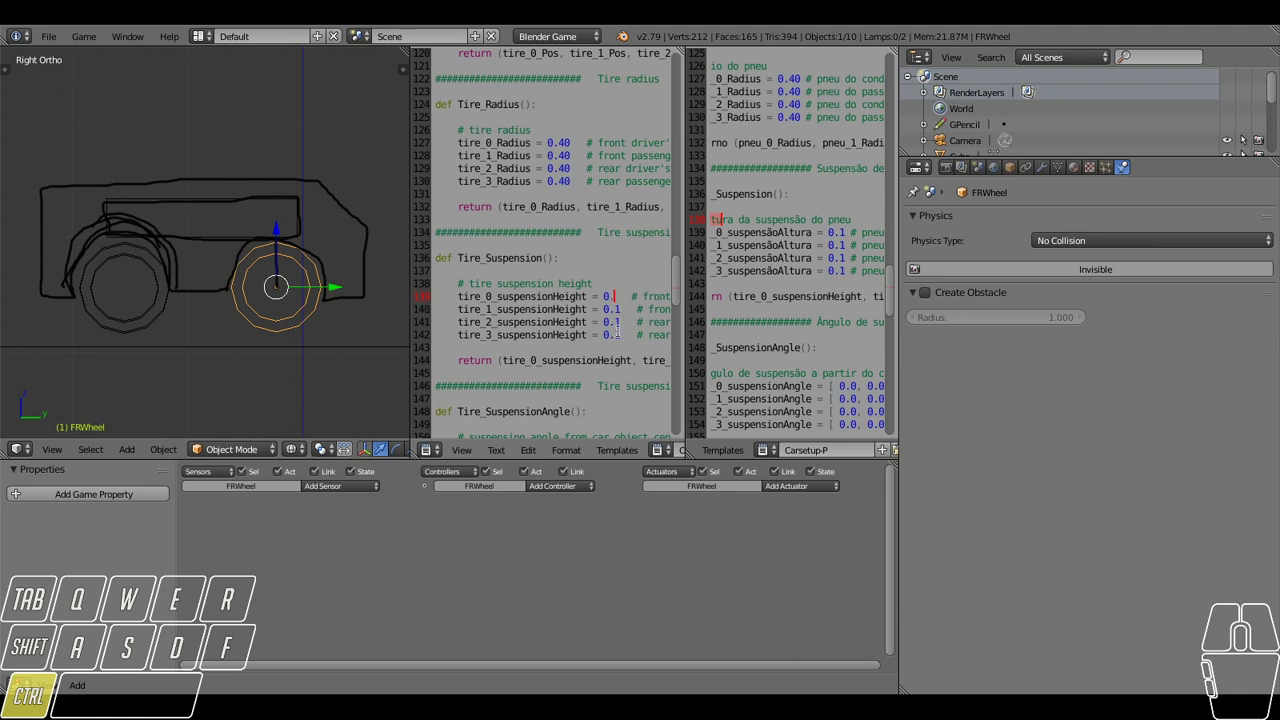
# Erase the Grease Pencil outline strokes and deselect all objects.
pyautogui.rightClick(362, 332)
pyautogui.click(386, 163)
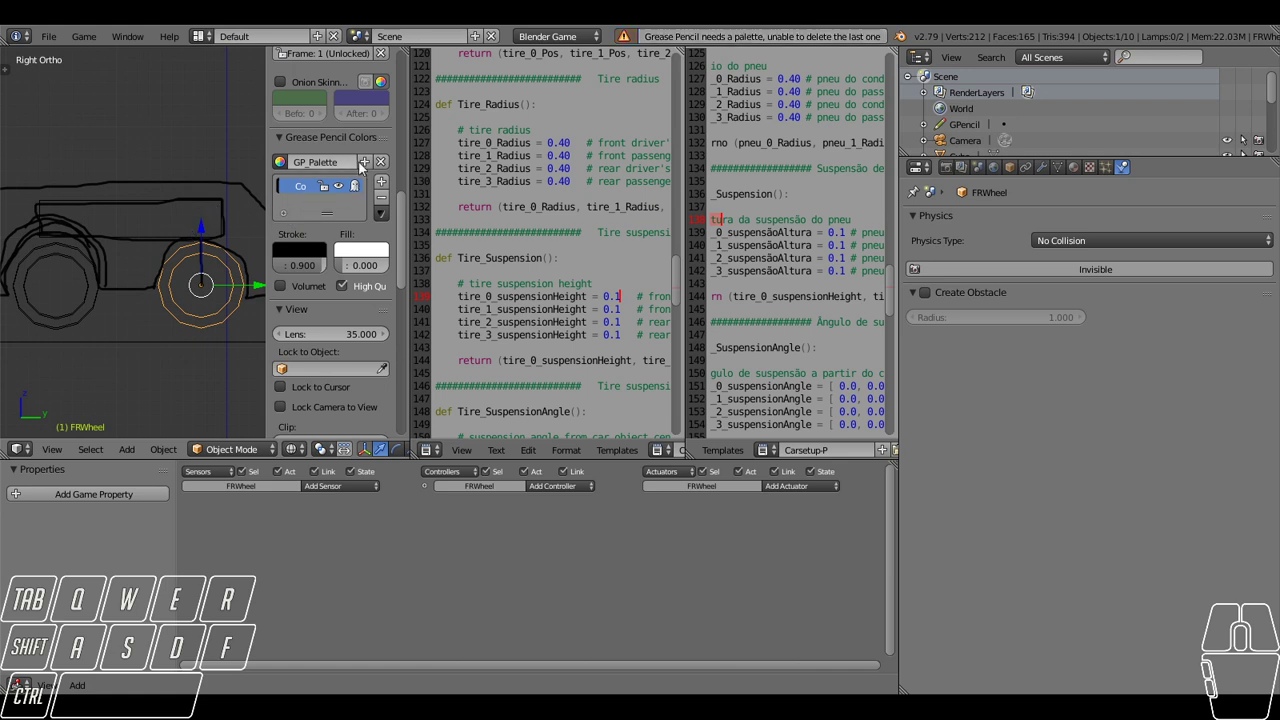
pyautogui.click(382, 170)
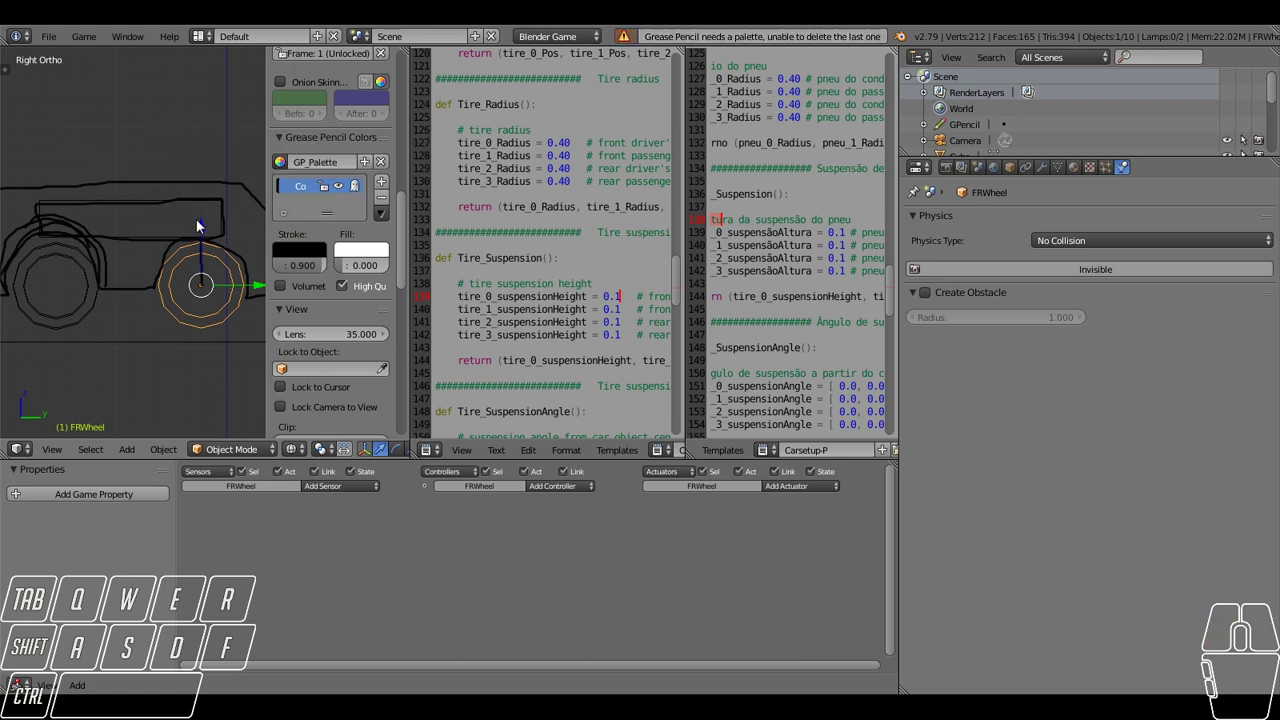
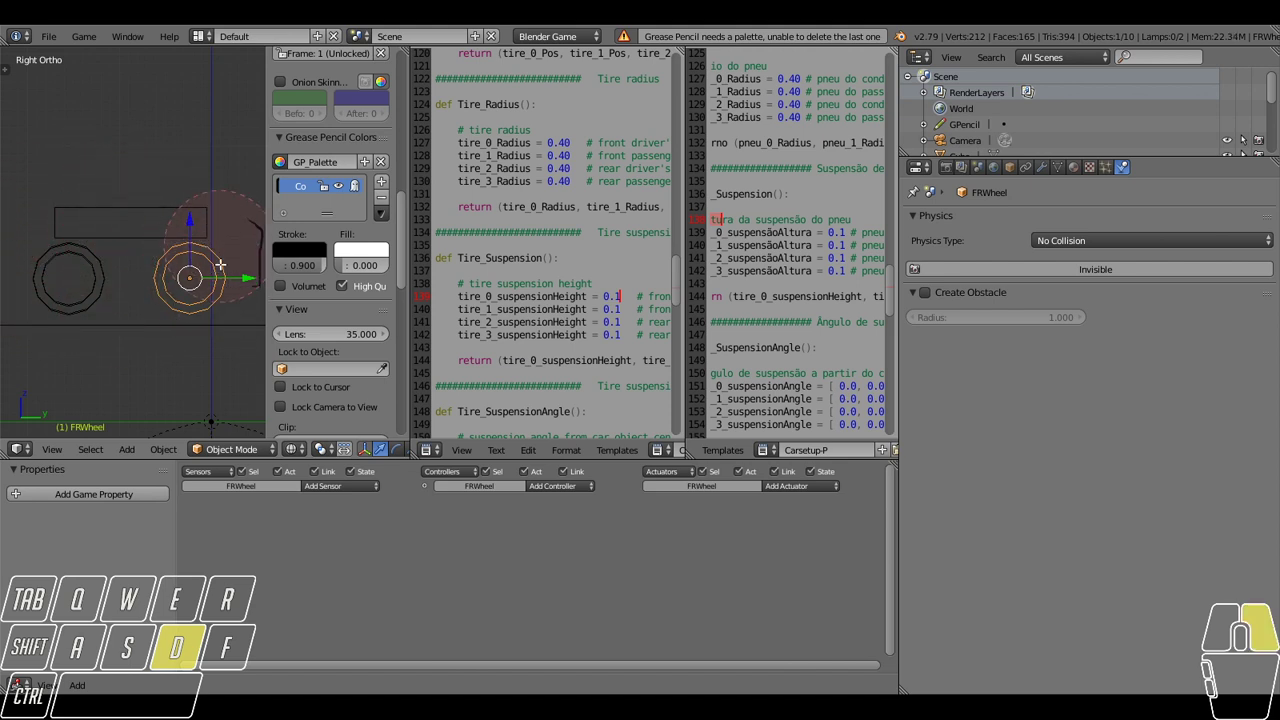
pyautogui.rightClick(192, 245)
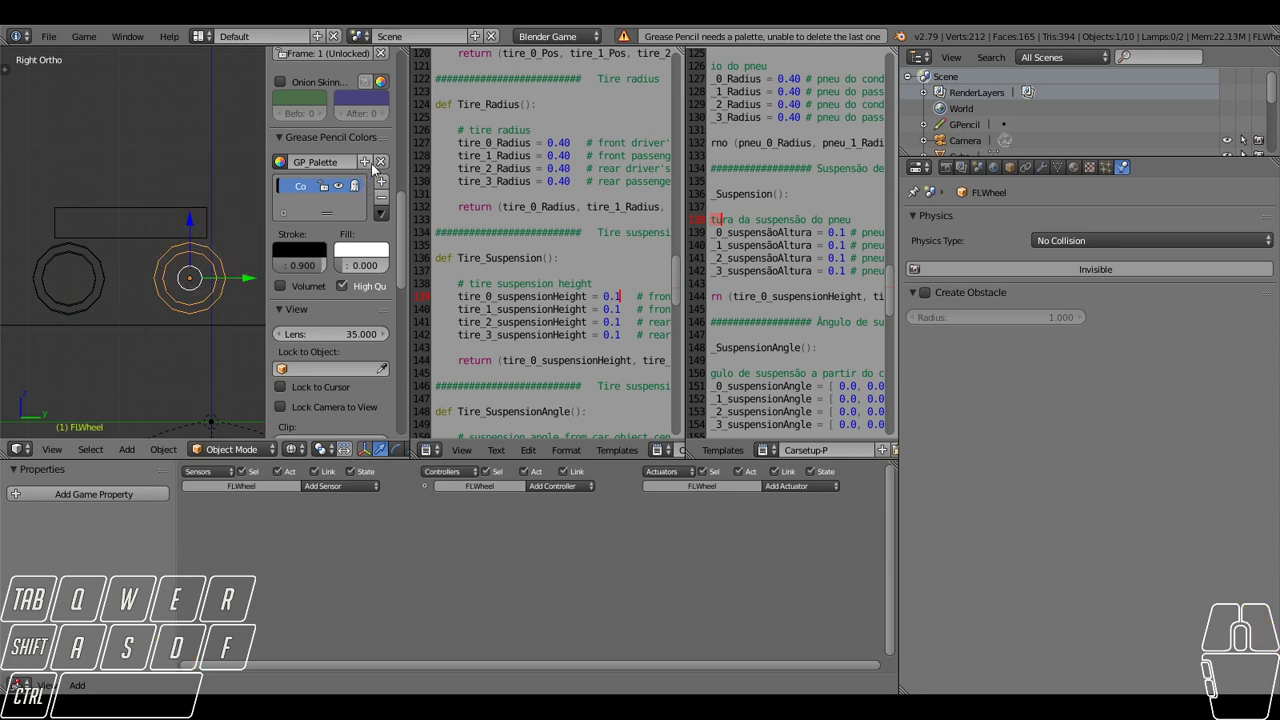
pyautogui.click(387, 163)
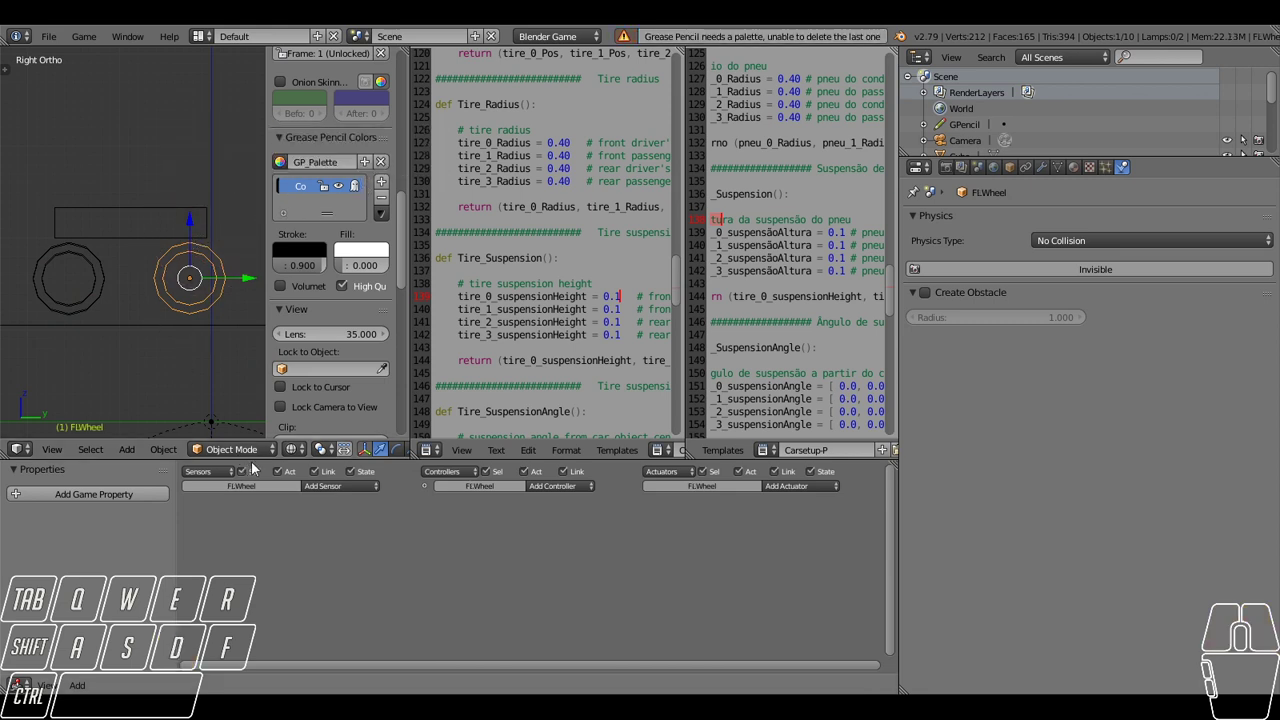
pyautogui.press('a')
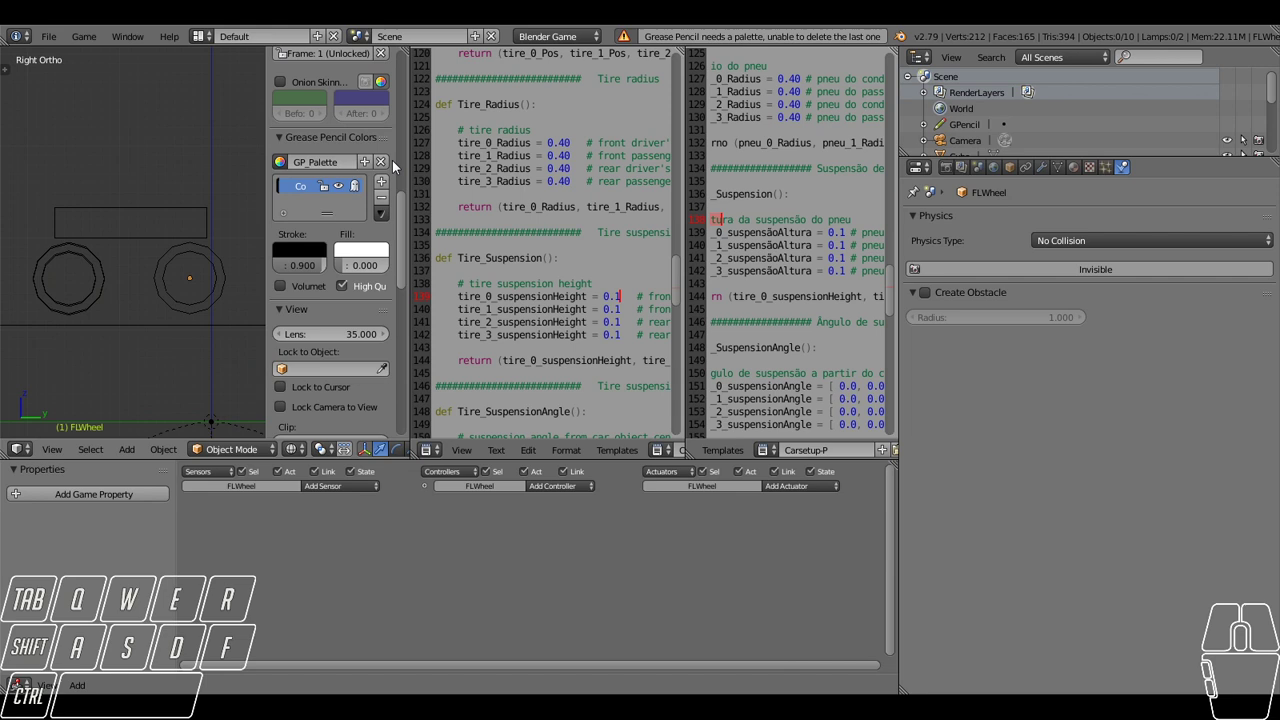
pyautogui.click(381, 160)
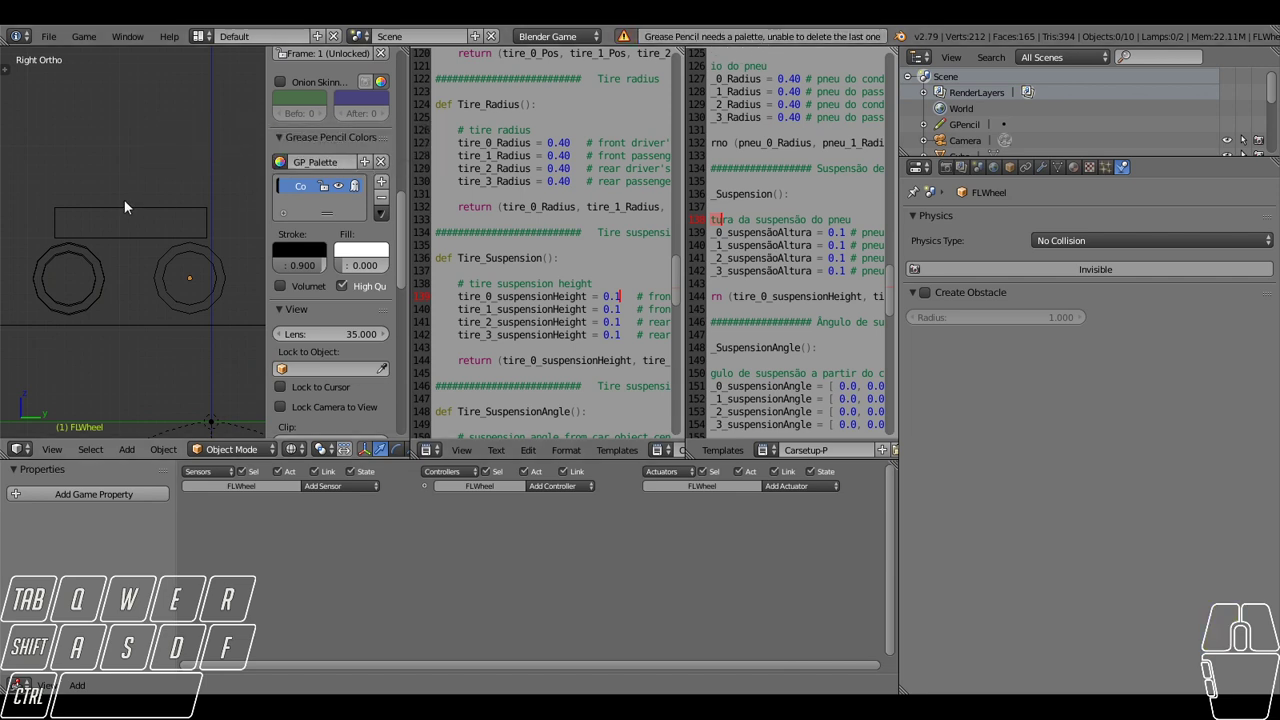
# Orbit and zoom to view the car rig in perspective.
pyautogui.moveTo(231, 228); pyautogui.dragTo(241, 248)
pyautogui.scroll(-3)
pyautogui.middleClick(274, 263)
pyautogui.scroll(-3)
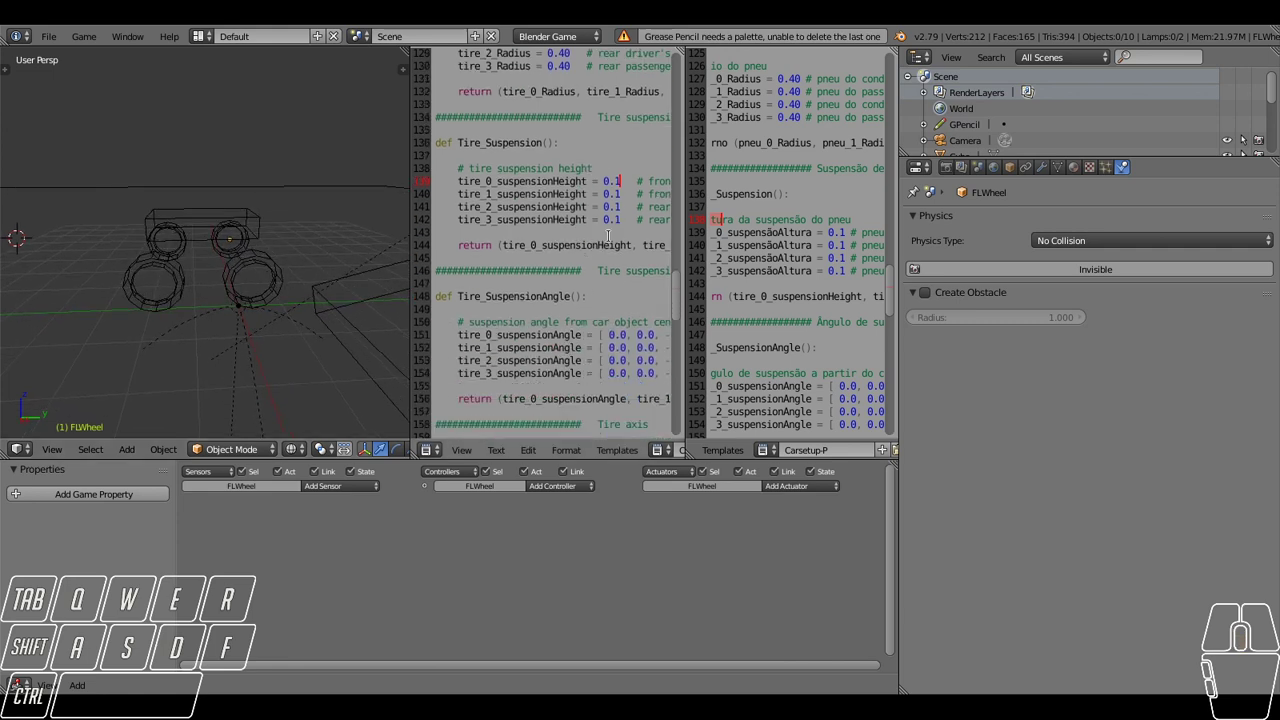
# Trial-rotate a wheel about its Y axis with R and cancel it.
pyautogui.scroll(-3)
pyautogui.scroll(-3)
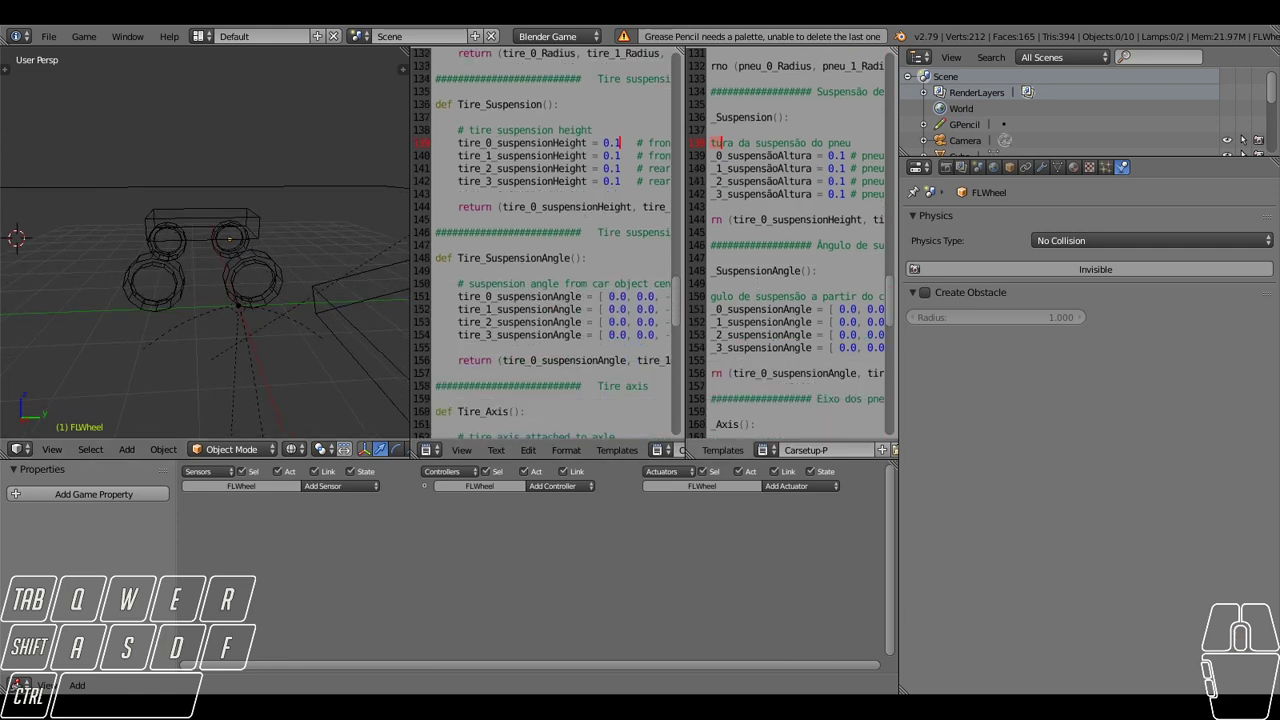
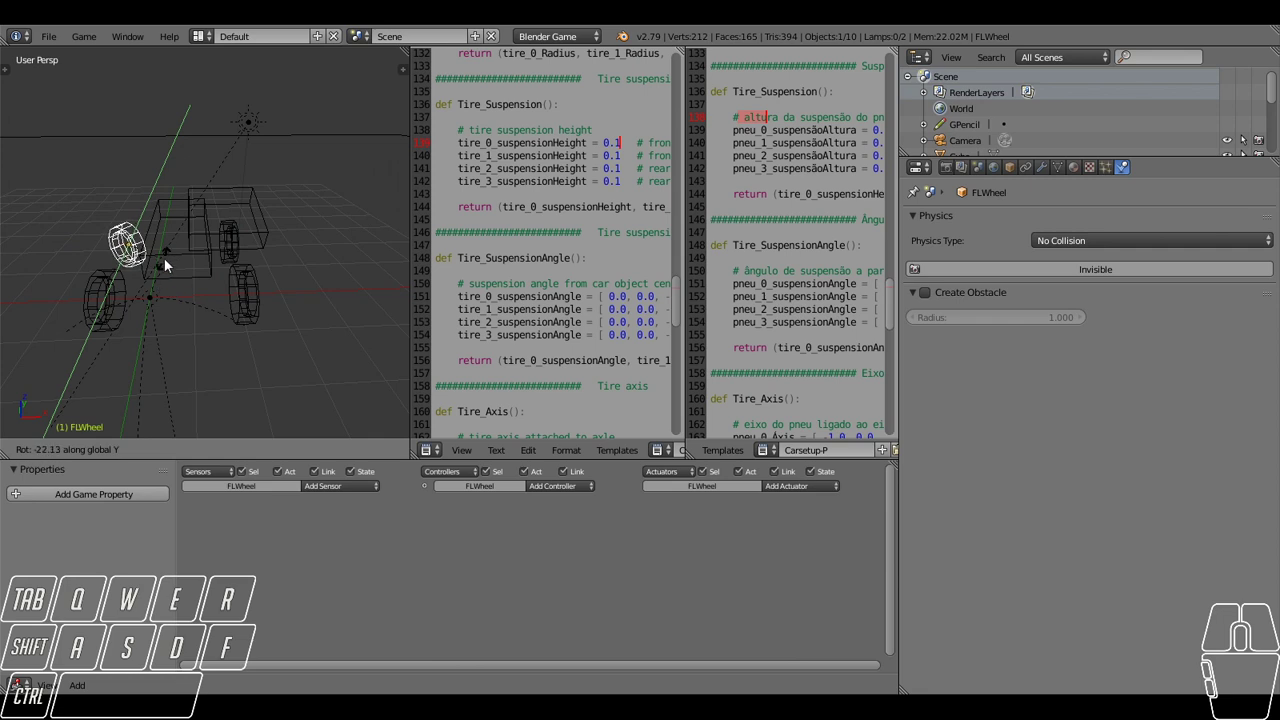
pyautogui.rightClick(168, 287)
pyautogui.press('r')
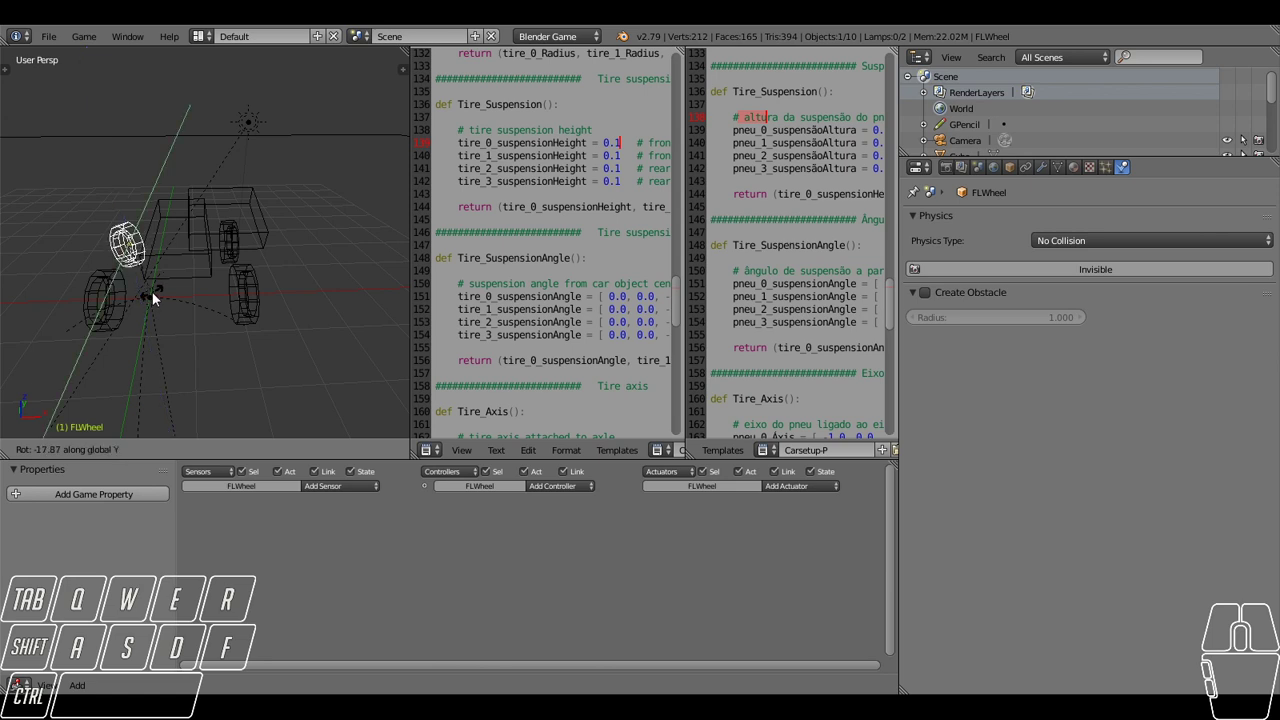
pyautogui.rightClick(160, 314)
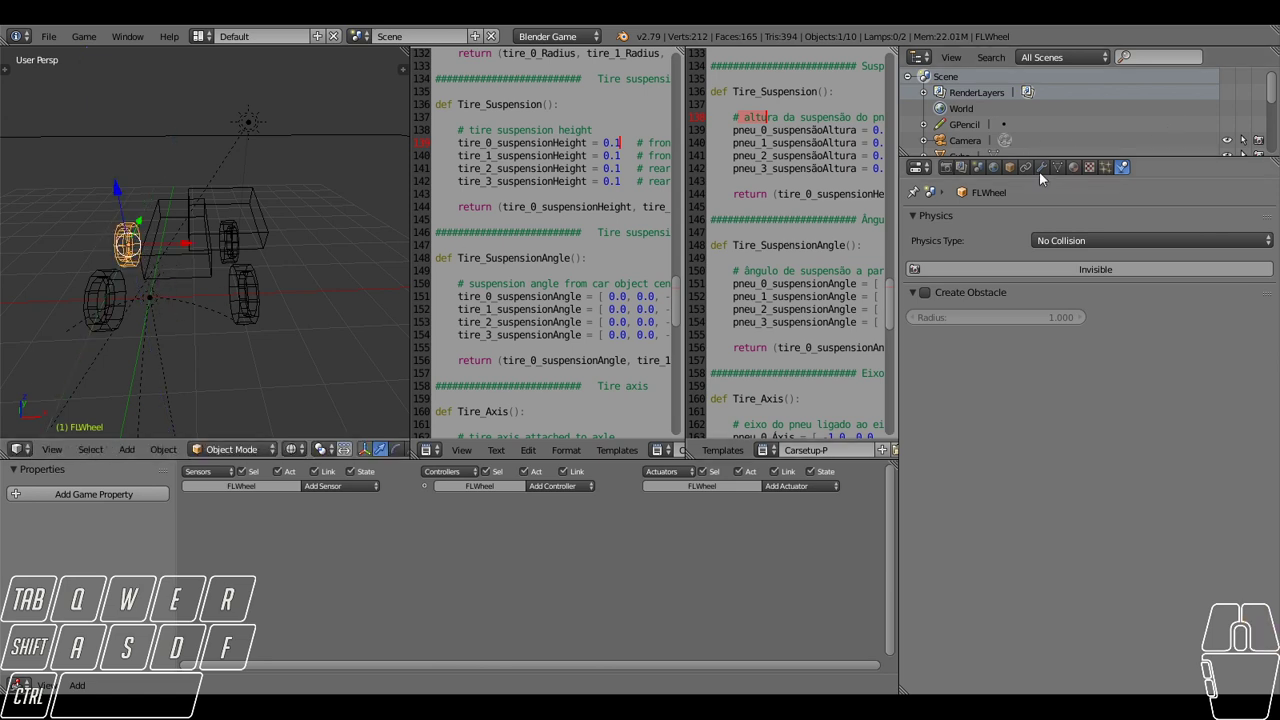
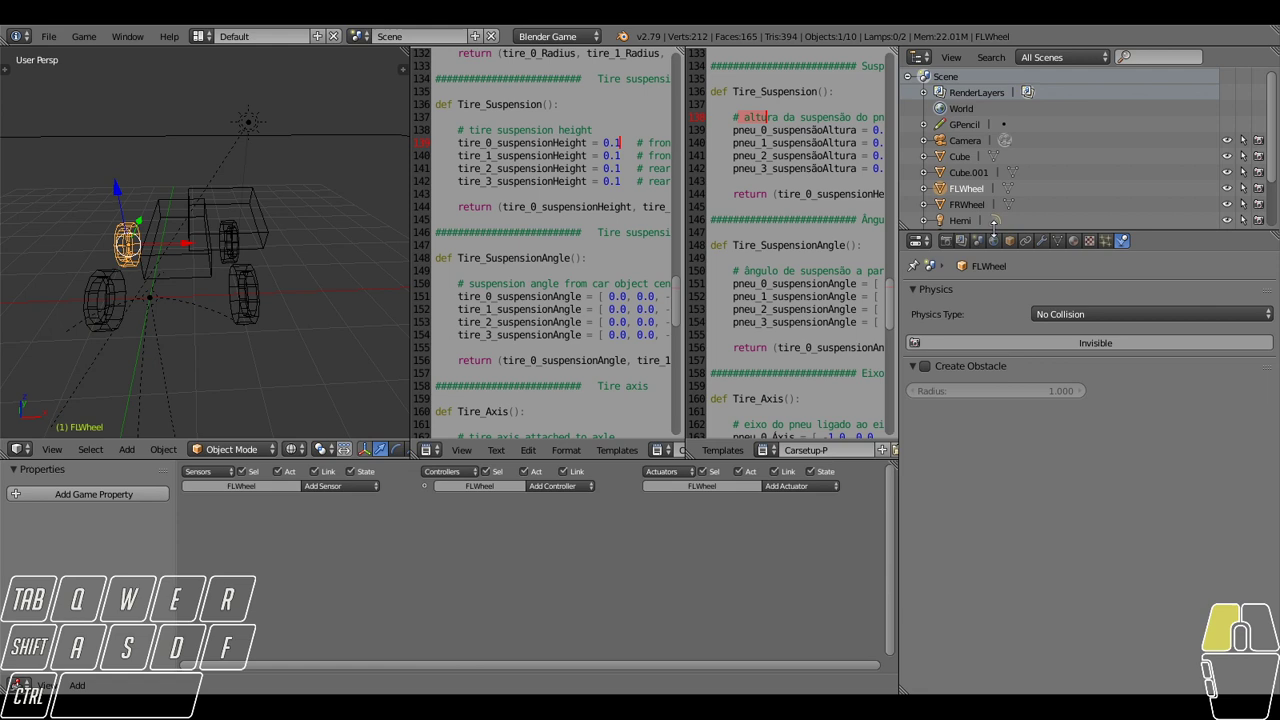
# Split the Outliner into an Image Editor showing pneu.jpg and start editing Tire_SuspensionAngle.
pyautogui.click(923, 60)
pyautogui.click(956, 183)
pyautogui.scroll(-3)
pyautogui.middleClick(1032, 114)
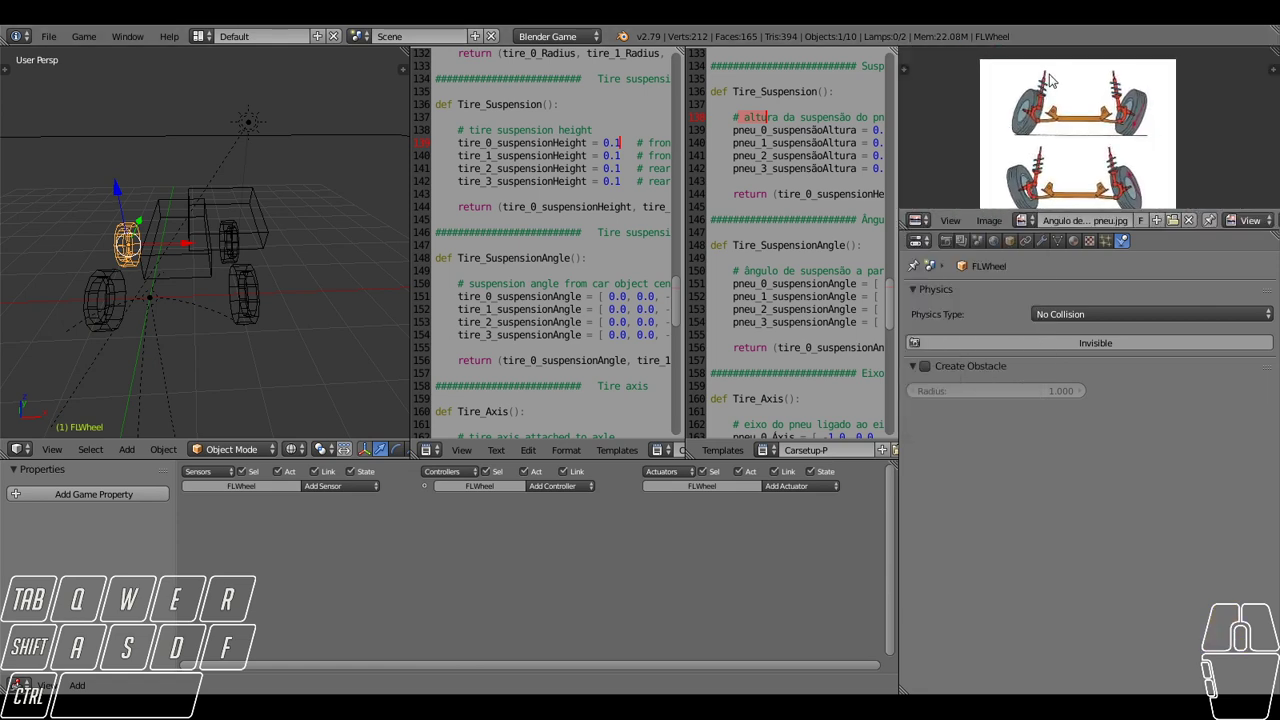
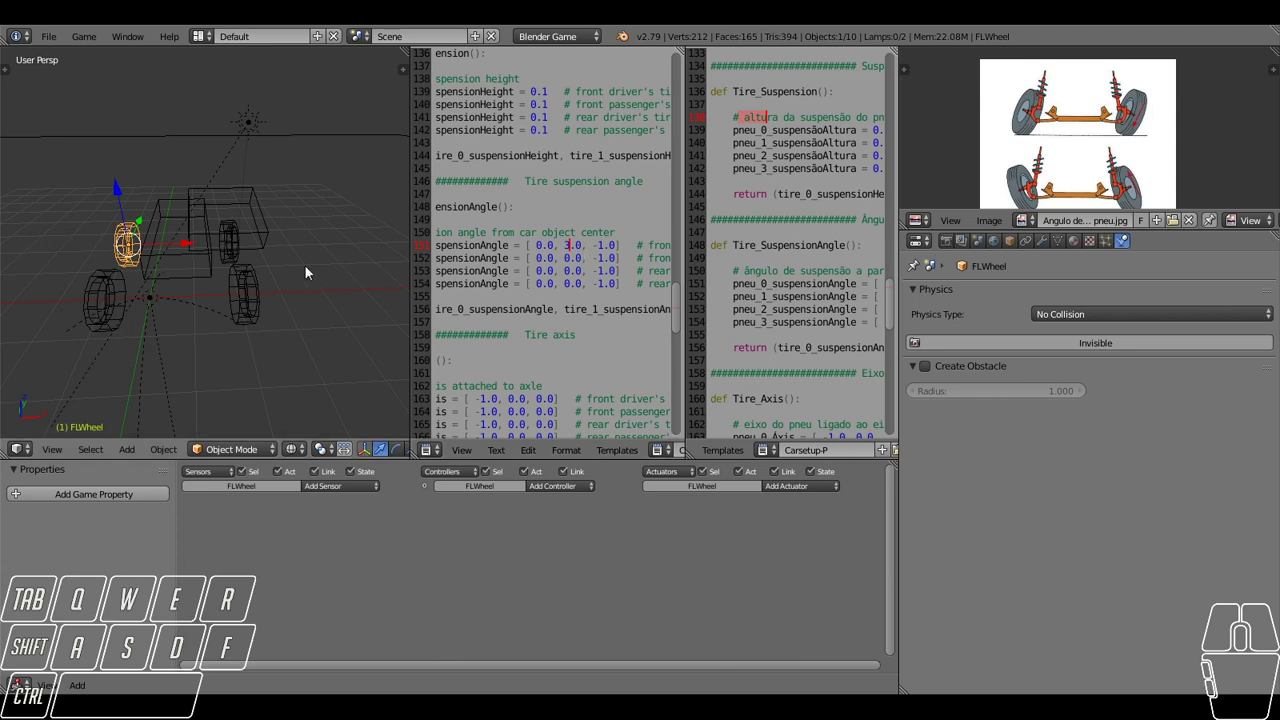
# Play the game and test-drive the car with the arrow keys in wireframe, then end the test.
pyautogui.moveTo(255, 252); pyautogui.dragTo(255, 275)
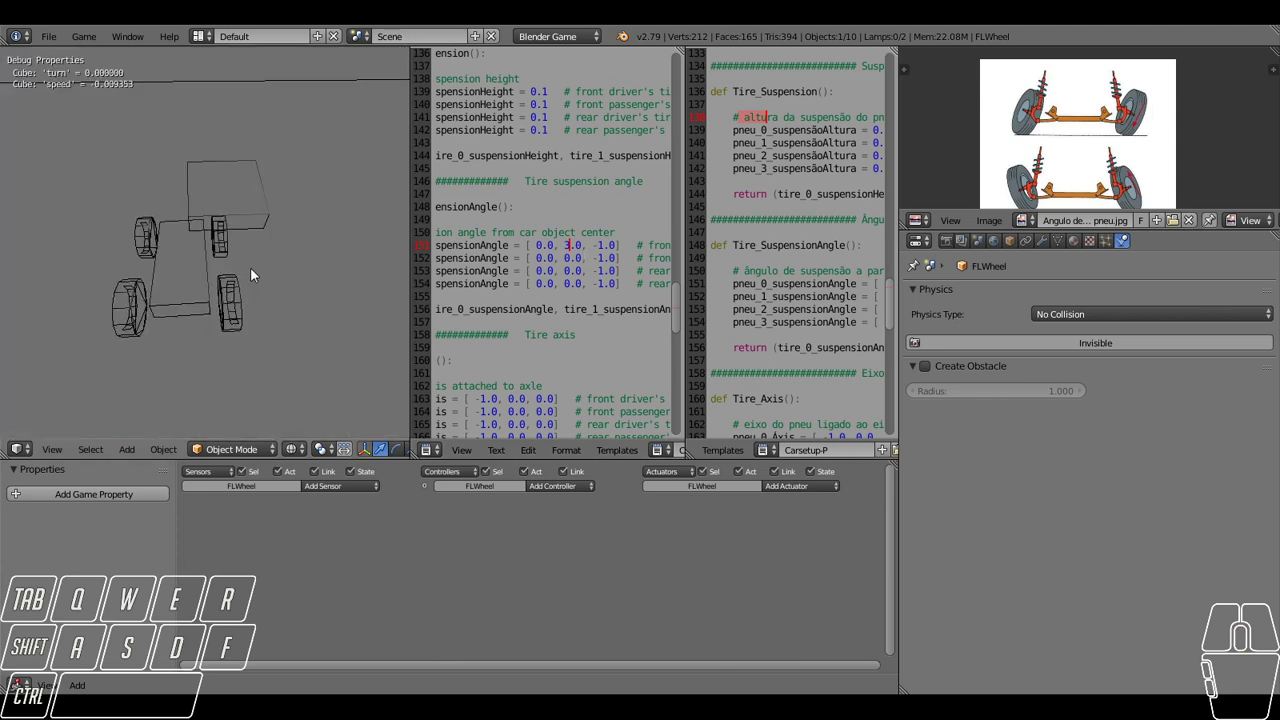
pyautogui.press('w')
pyautogui.press('a')
pyautogui.press('a')
pyautogui.press('d')
pyautogui.middleClick(239, 247)
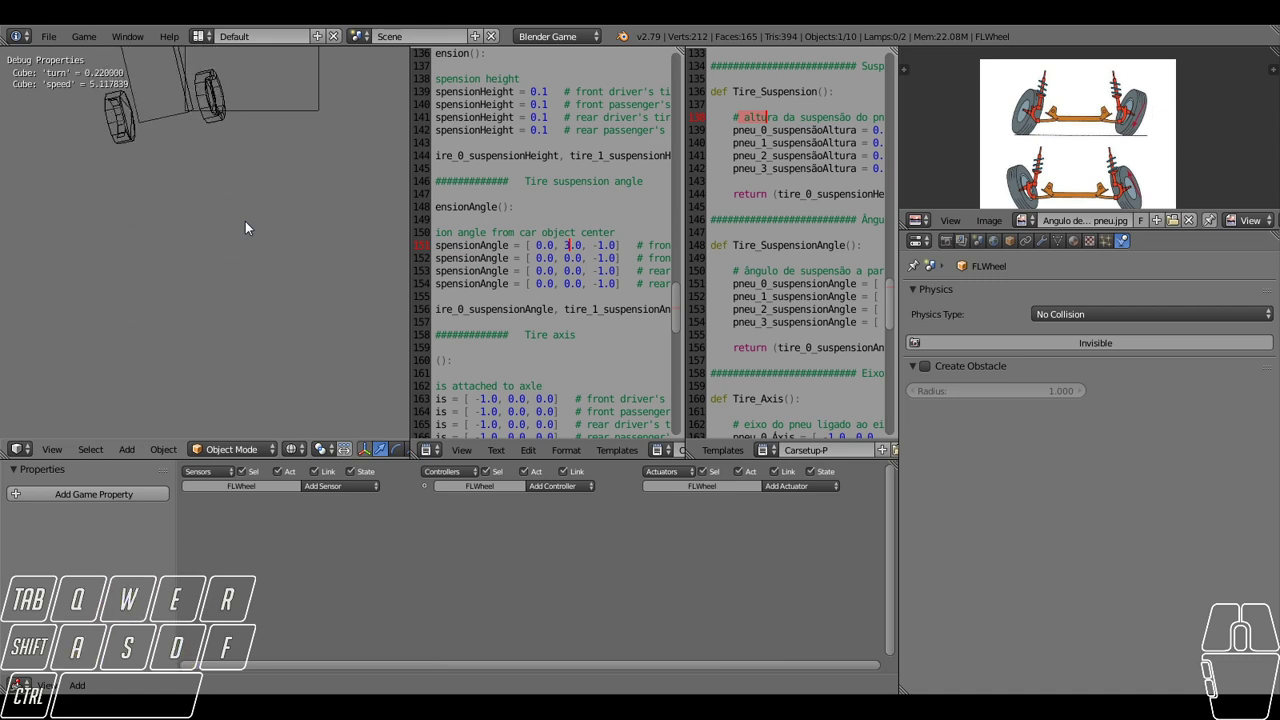
pyautogui.scroll(3)
pyautogui.moveTo(247, 221); pyautogui.dragTo(248, 244)
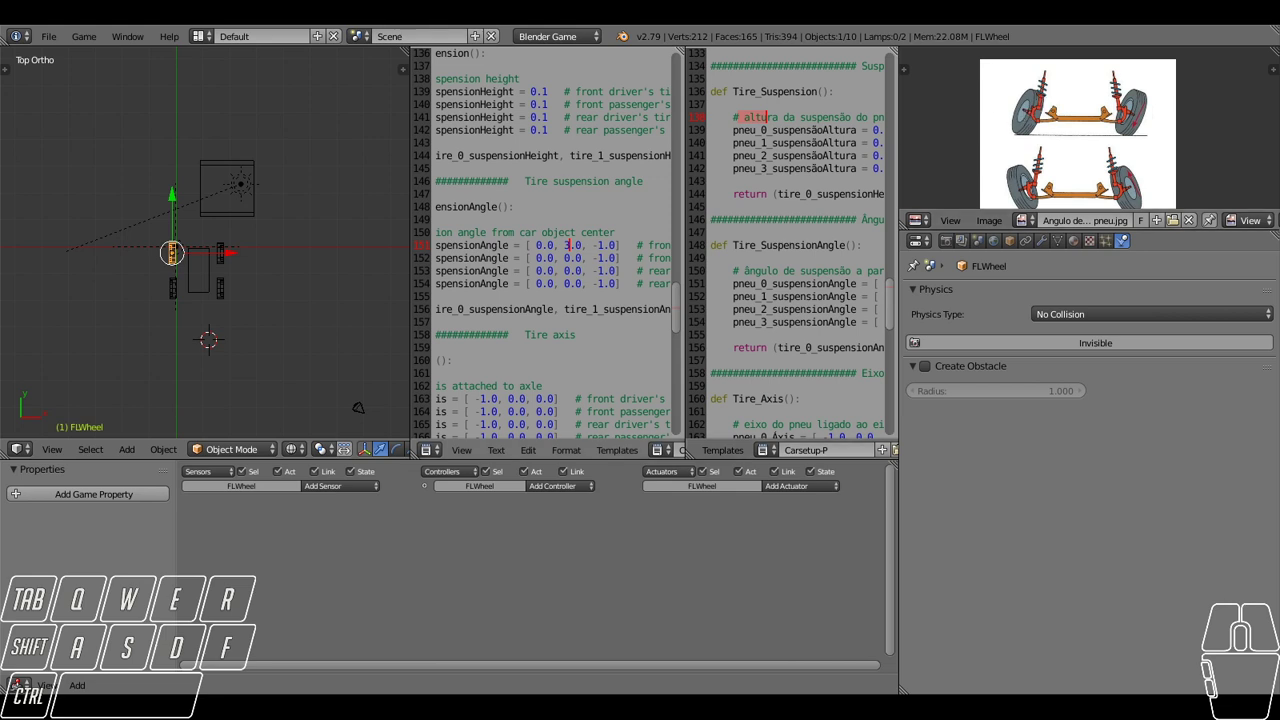
pyautogui.scroll(3)
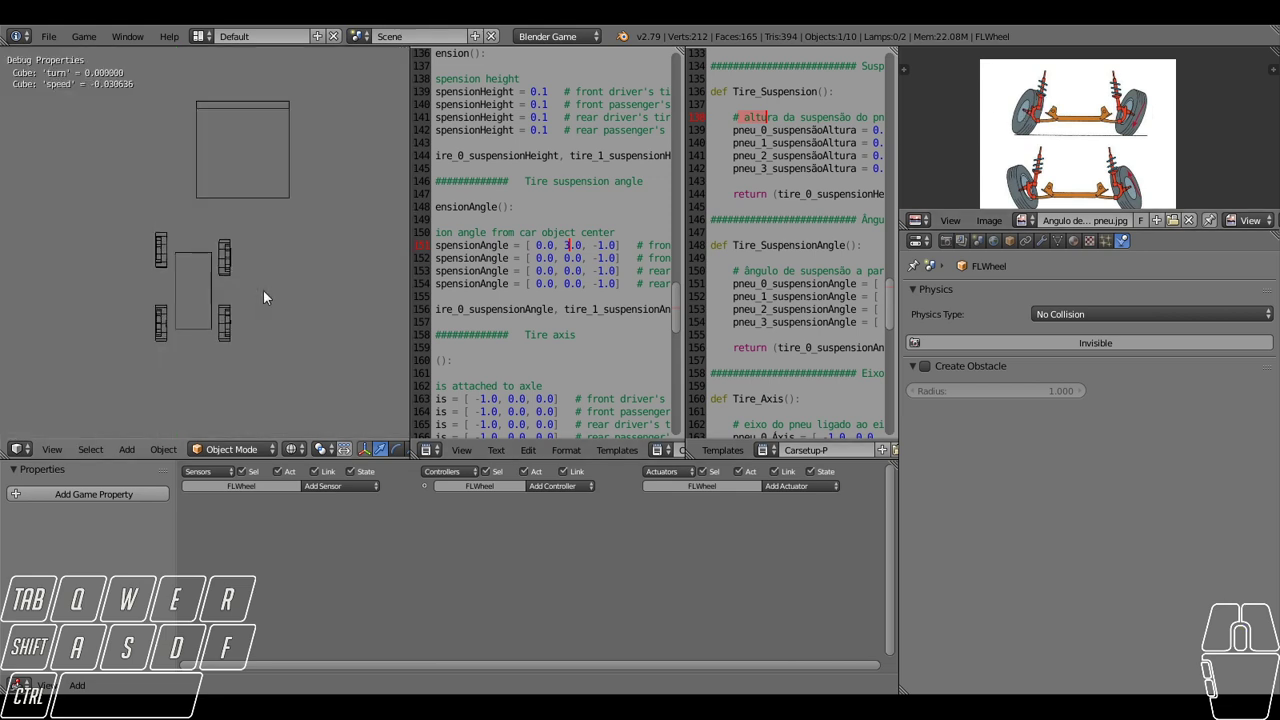
pyautogui.press('w')
# Switch viewport shading to Textured, drive again, and set both front suspension angles to 0.0, 0.5, -1.0.
pyautogui.click(300, 456)
pyautogui.moveTo(294, 457); pyautogui.dragTo(296, 435)
pyautogui.click(313, 385)
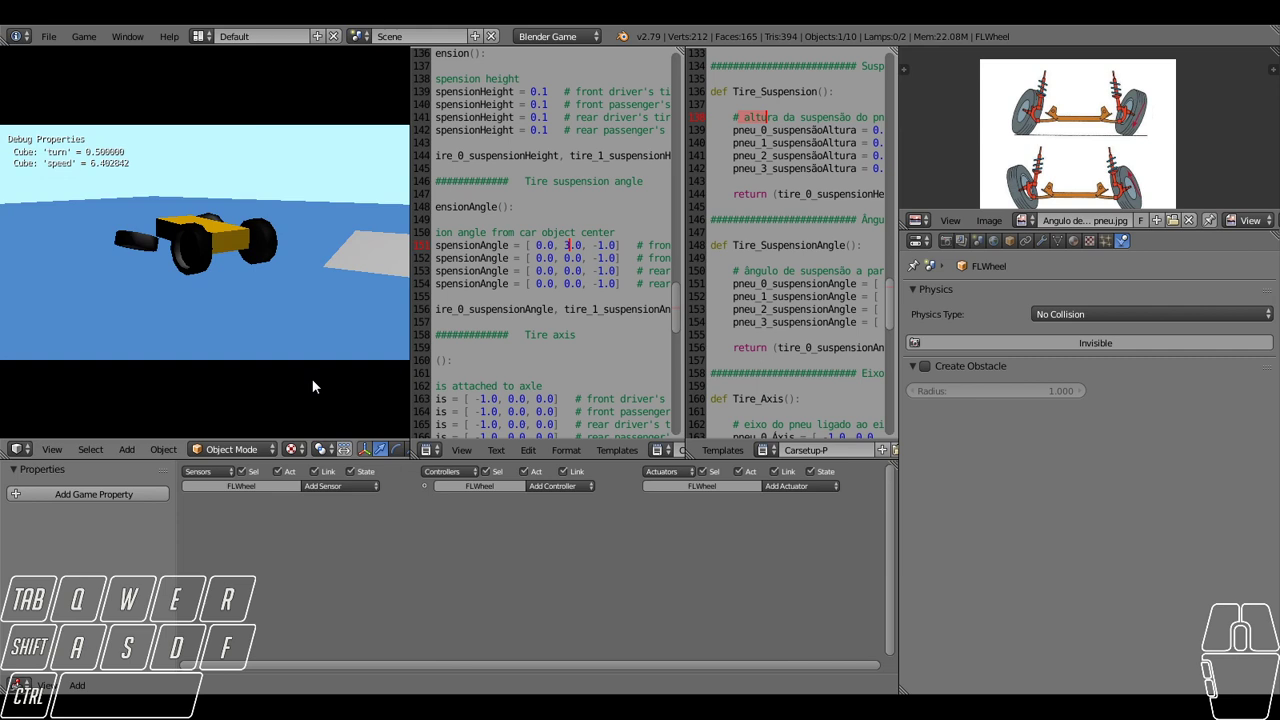
pyautogui.press('w')
pyautogui.press('d')
pyautogui.press('w')
pyautogui.press('d')
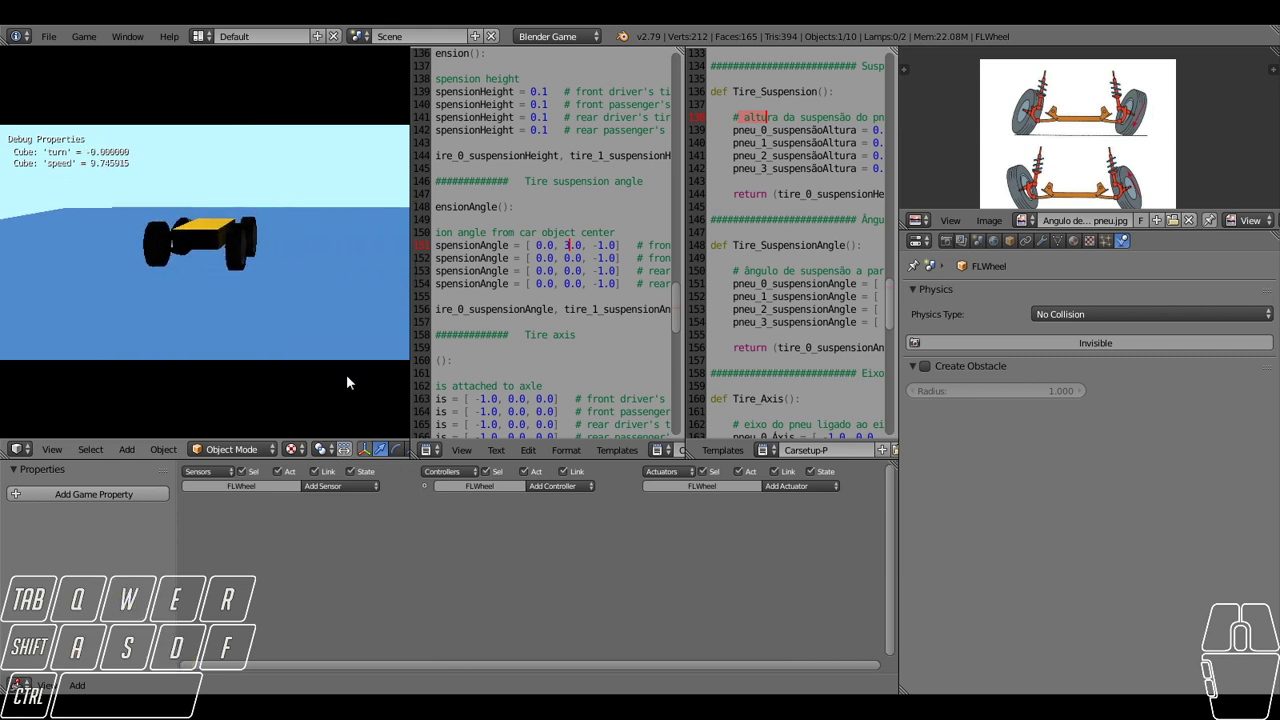
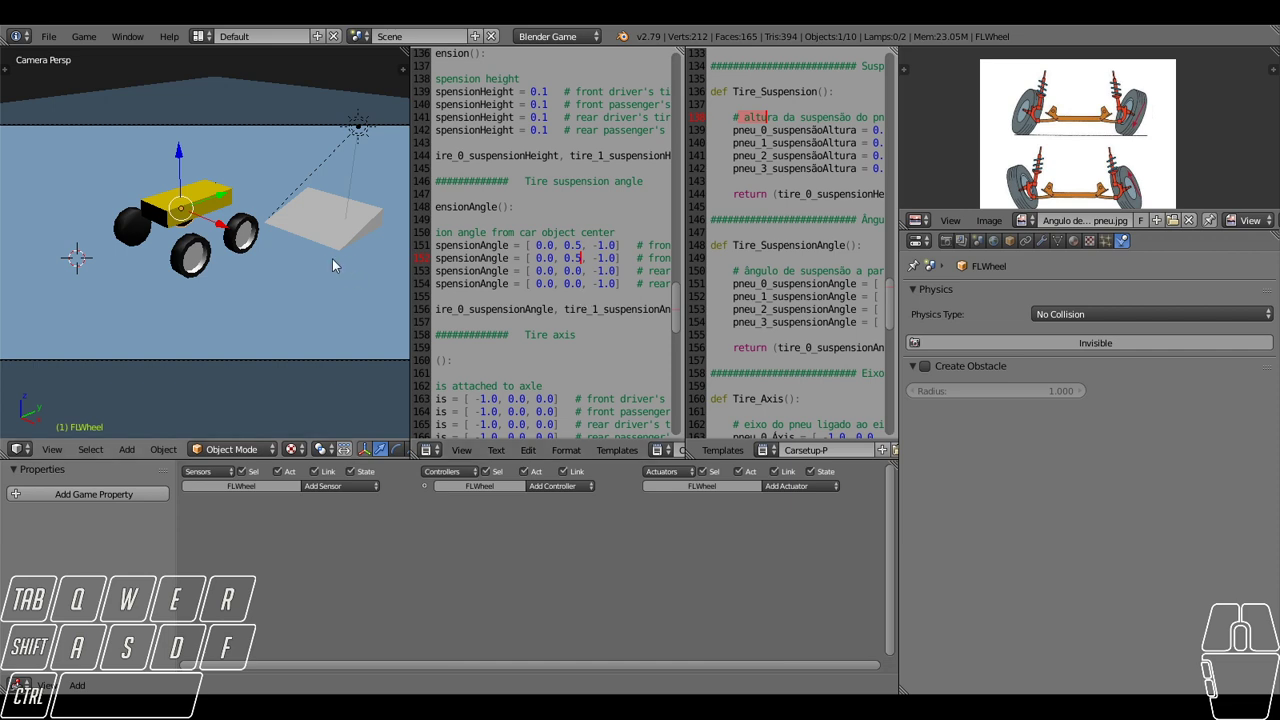
# Drive the car around in the running game to check the suspension angle.
pyautogui.press('d')
pyautogui.press('w')
pyautogui.press('a')
pyautogui.press('d')
pyautogui.press('a')
pyautogui.press('d')
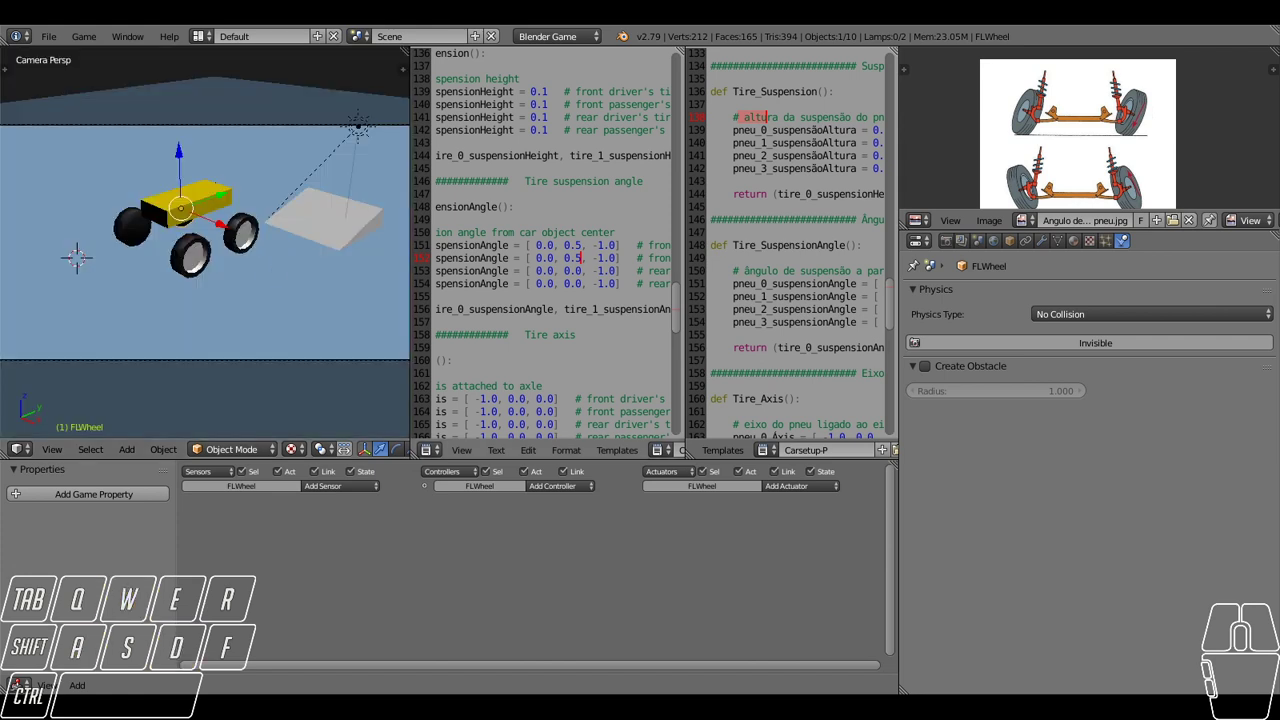
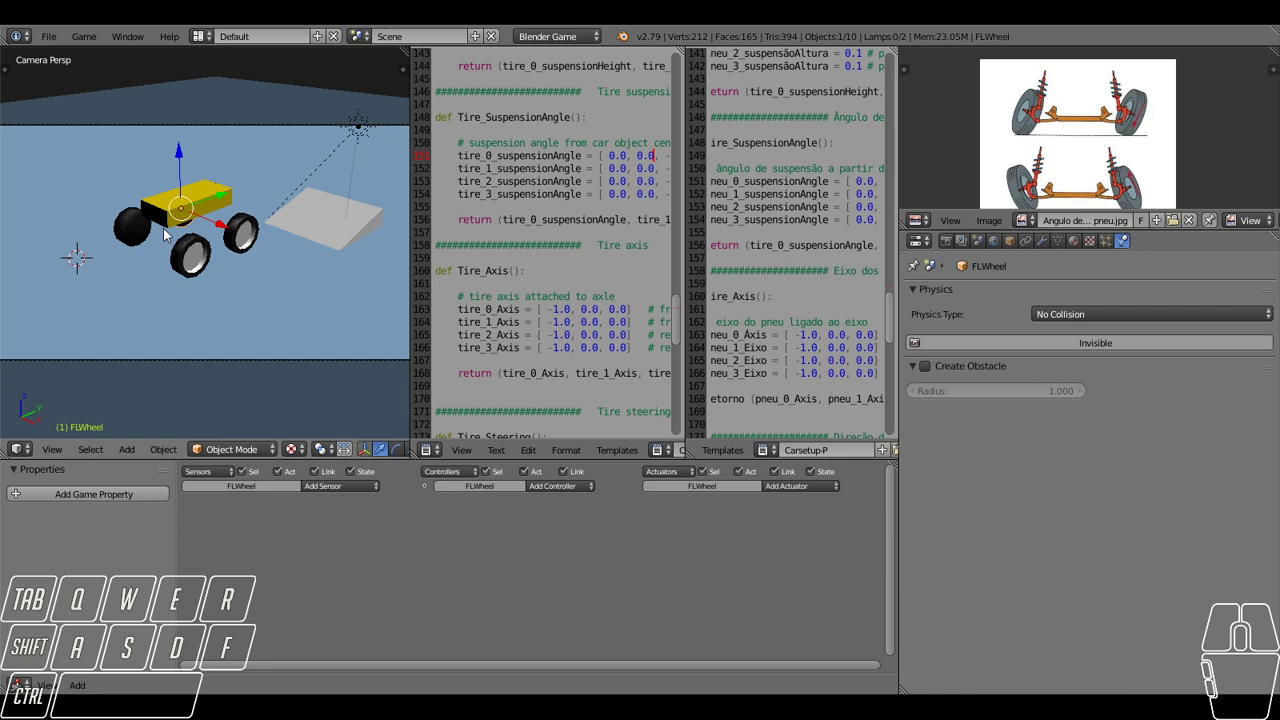
# Orbit to a top view and set tire_0_Axis to [-5.0, 0.0, 0.0] in the script.
pyautogui.rightClick(175, 248)
pyautogui.moveTo(179, 228); pyautogui.dragTo(227, 235)
pyautogui.moveTo(200, 226); pyautogui.dragTo(239, 253)
pyautogui.scroll(3)
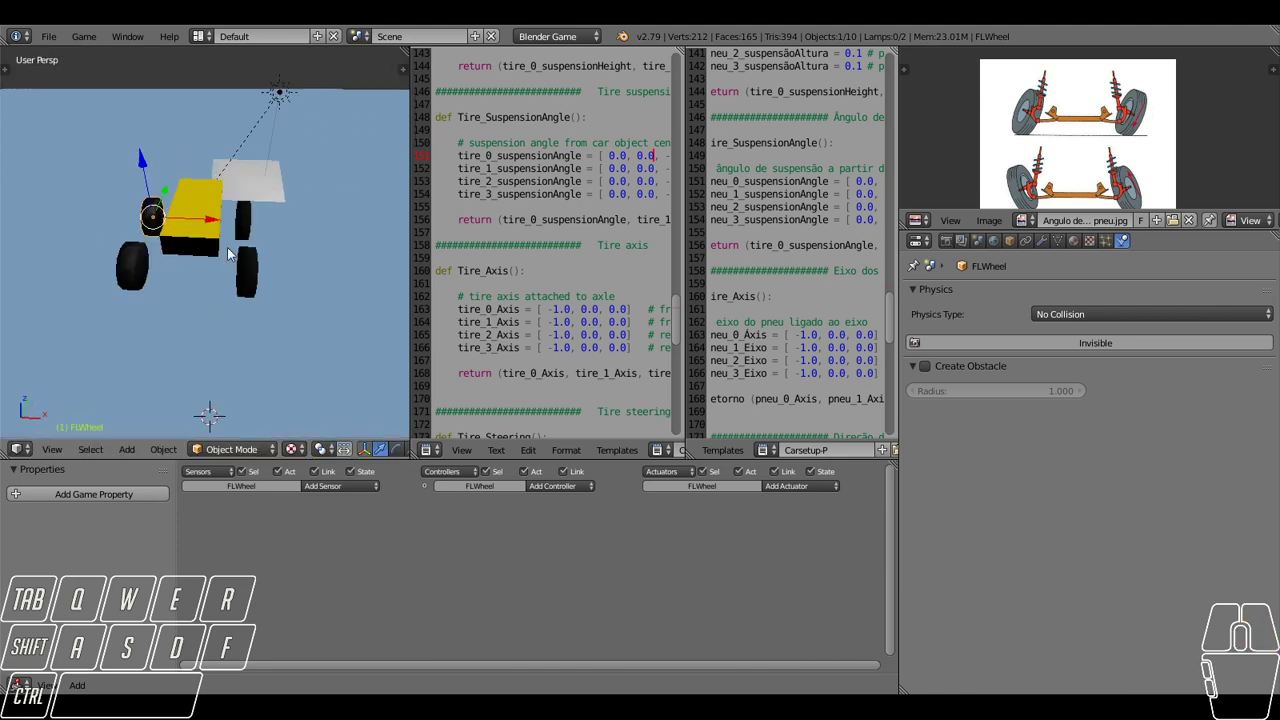
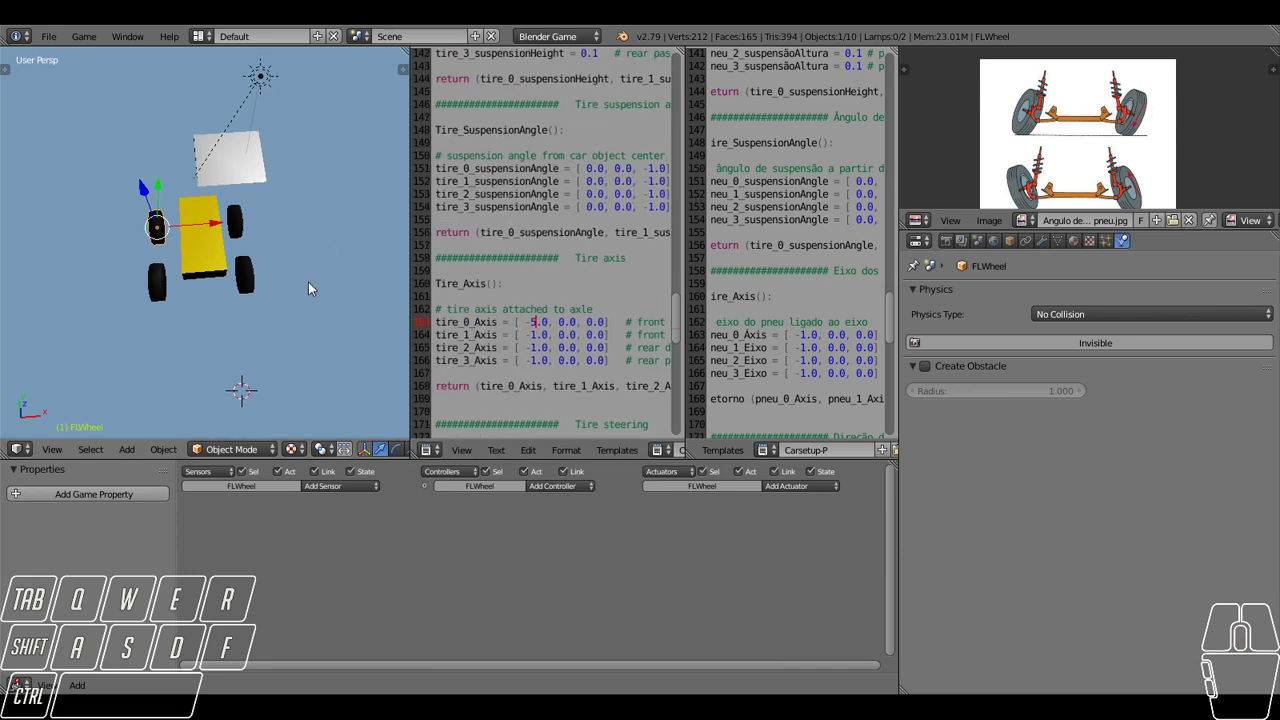
# Set tire_1_Axis to -5.0 and test-drive both front axes in the game, then stop.
pyautogui.press('d')
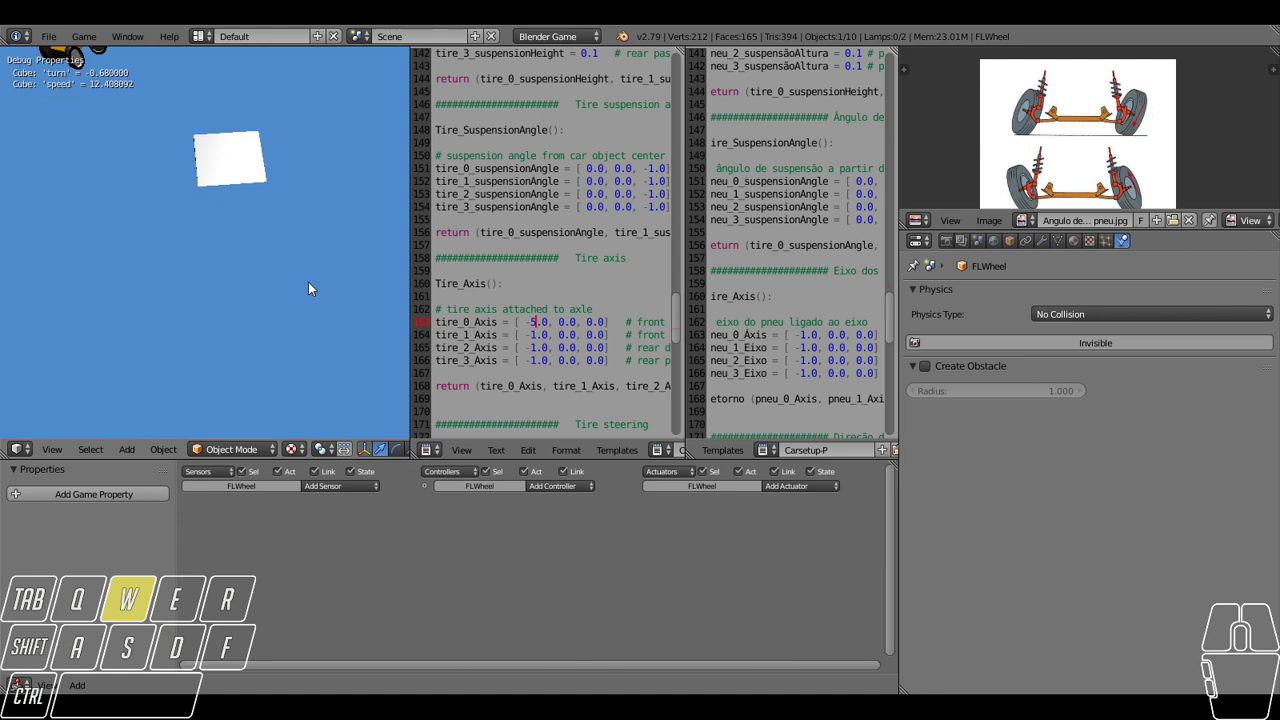
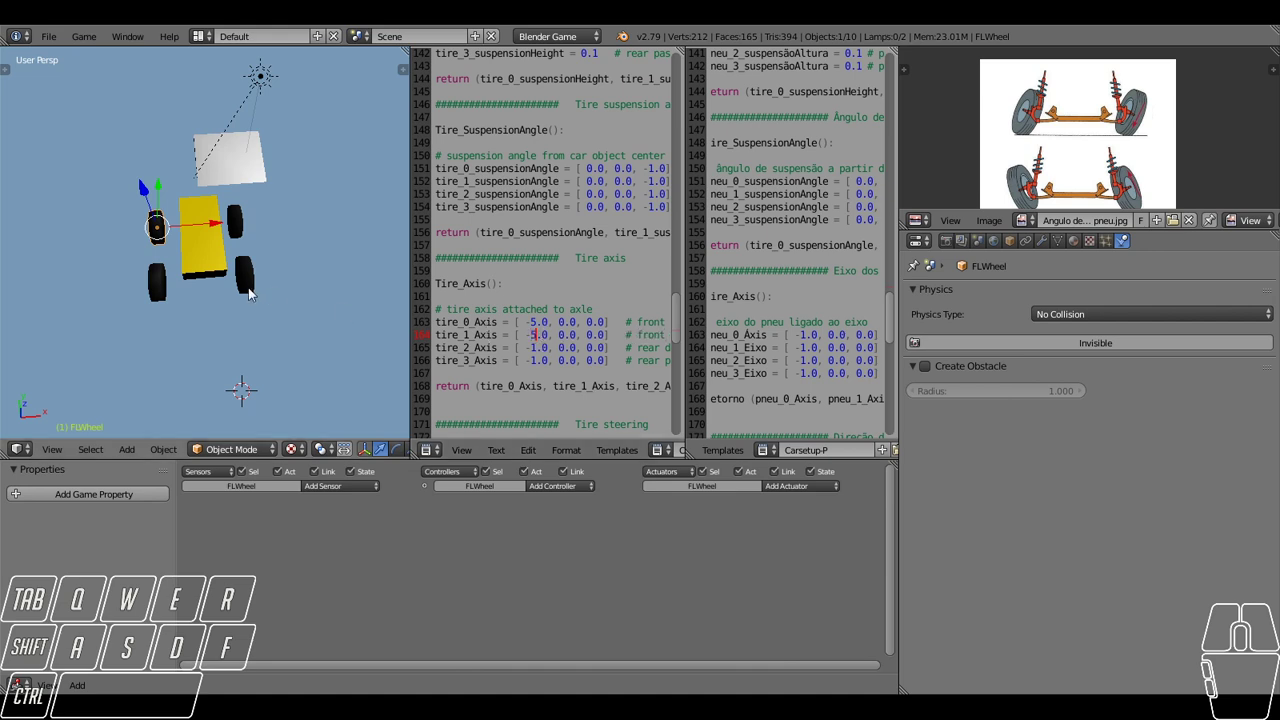
pyautogui.press('a')
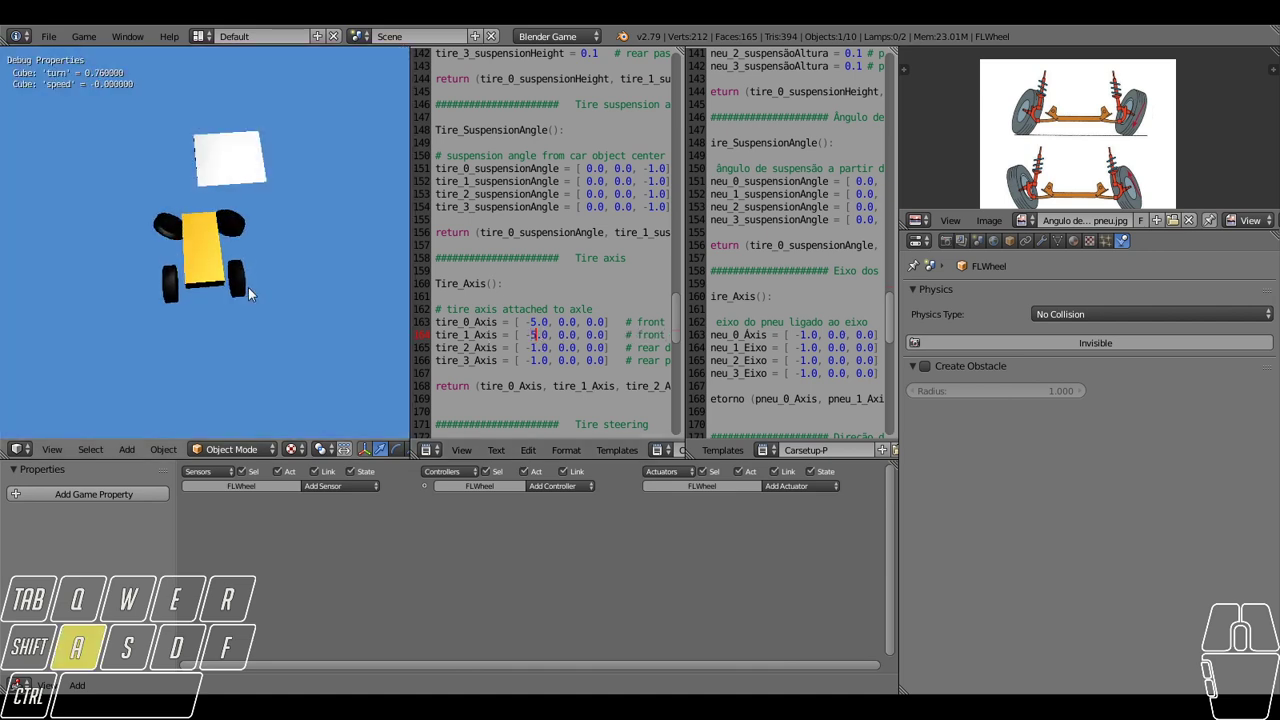
pyautogui.press('d')
pyautogui.press('w')
pyautogui.press('a')
pyautogui.moveTo(147, 273); pyautogui.dragTo(217, 261)
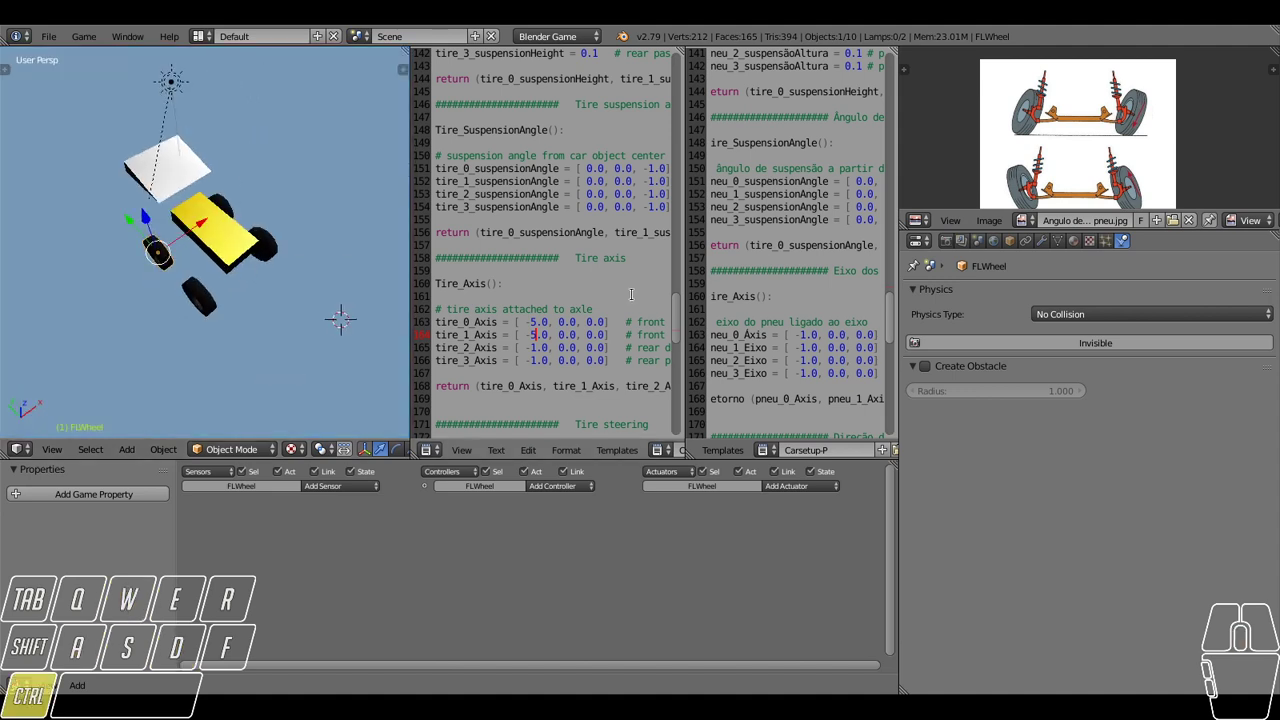
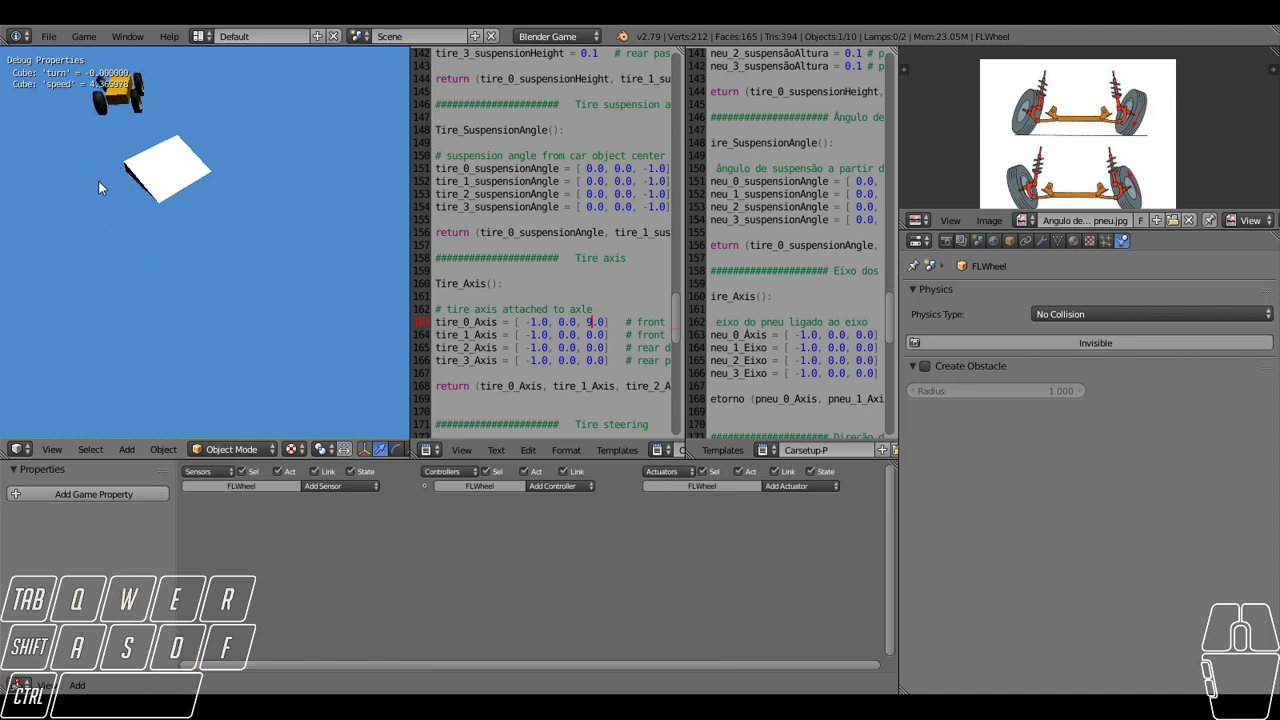
# Run the game again, drive and steer the car, then return to editing.
pyautogui.press('a')
pyautogui.press('w')
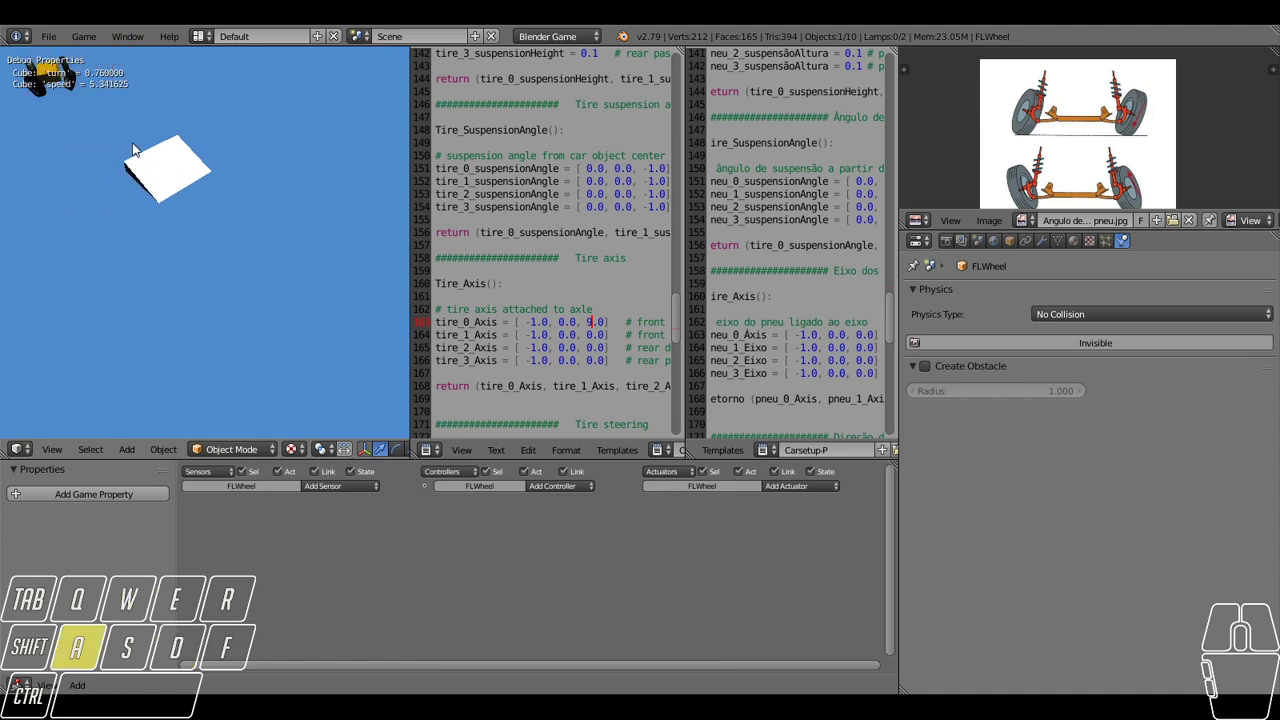
pyautogui.press('d')
pyautogui.press('w')
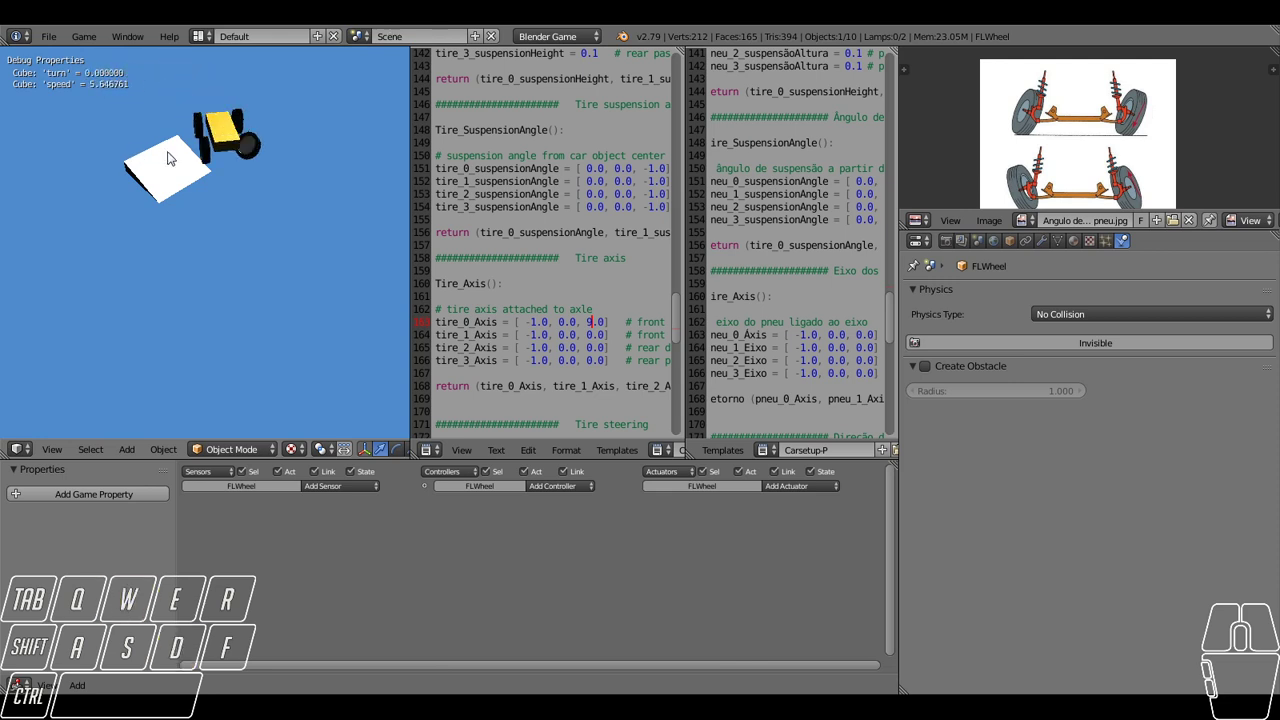
pyautogui.press('d')
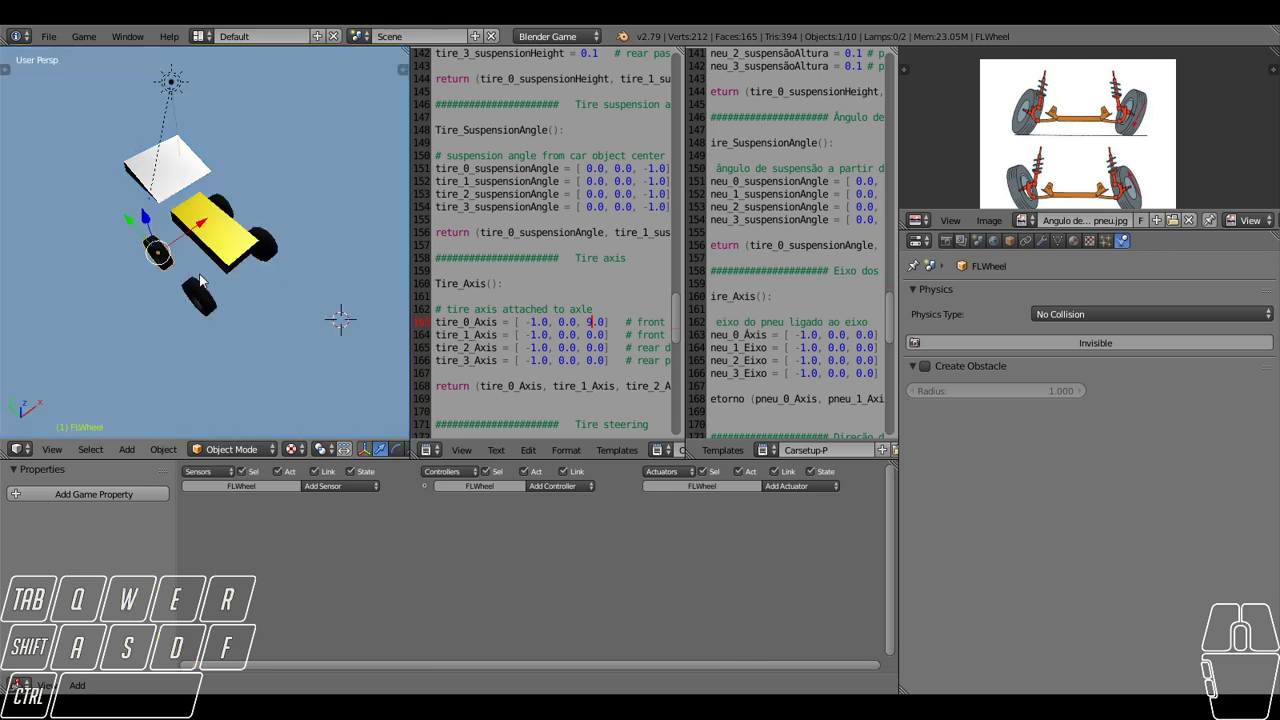
# Trial-rotate the front wheel around Y twice, try axis 90.0, then restore all axes to -1.0, 0.0, 0.0.
pyautogui.press('r')
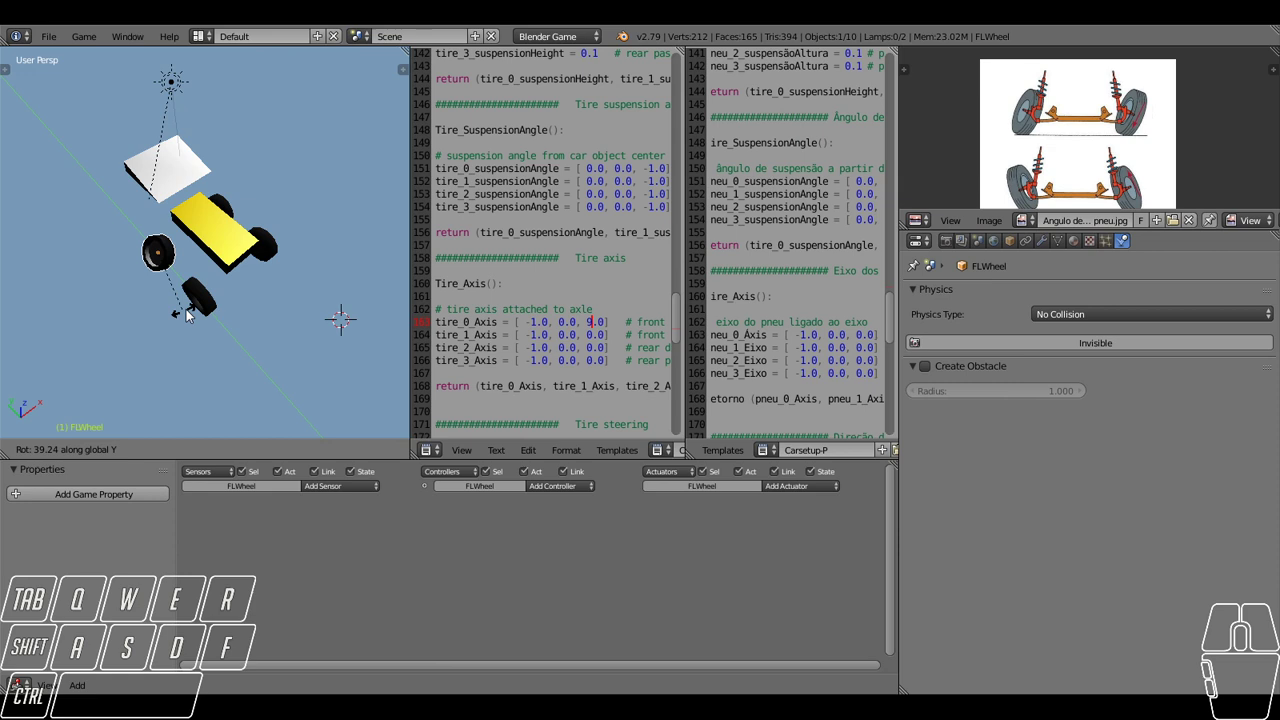
pyautogui.rightClick(190, 295)
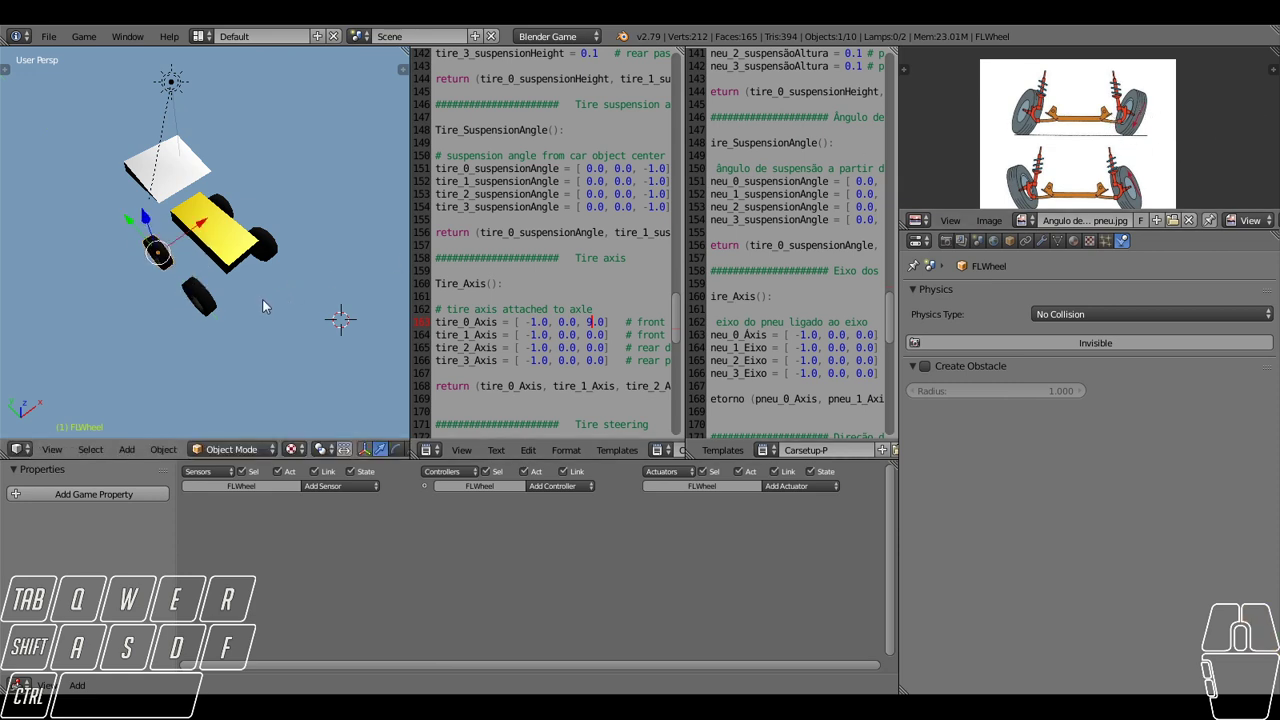
pyautogui.press('r')
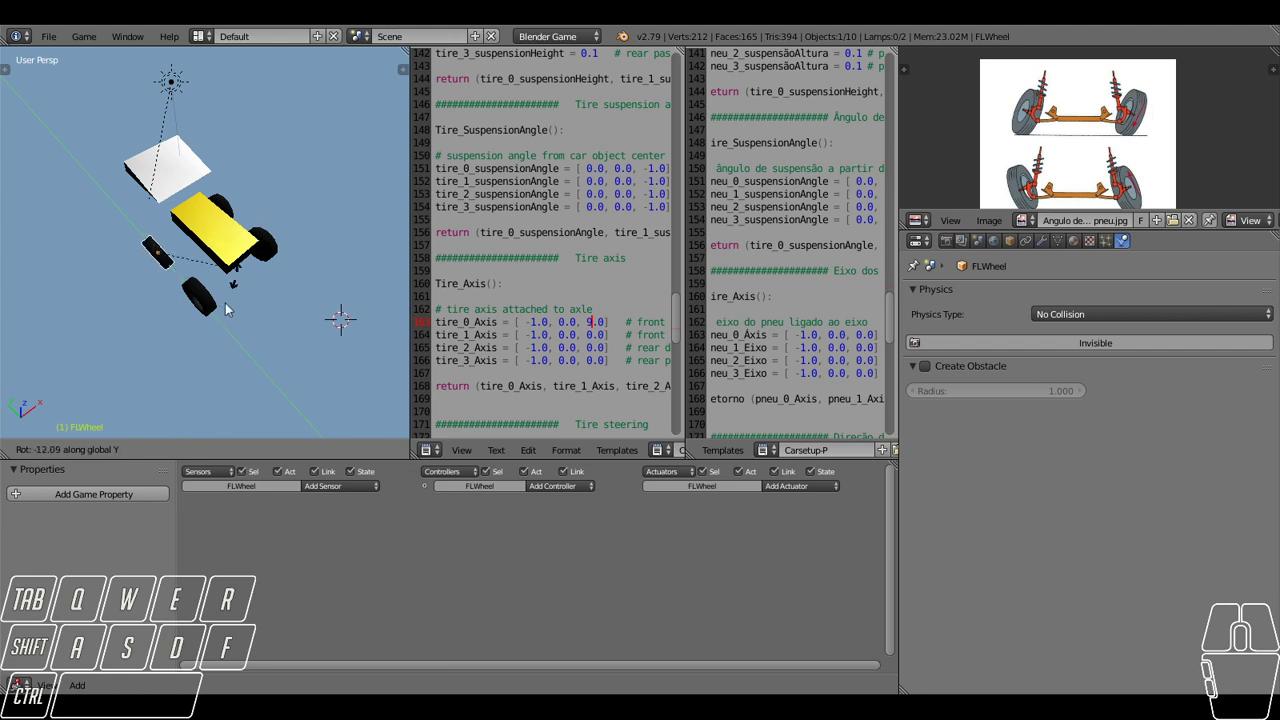
pyautogui.rightClick(230, 223)
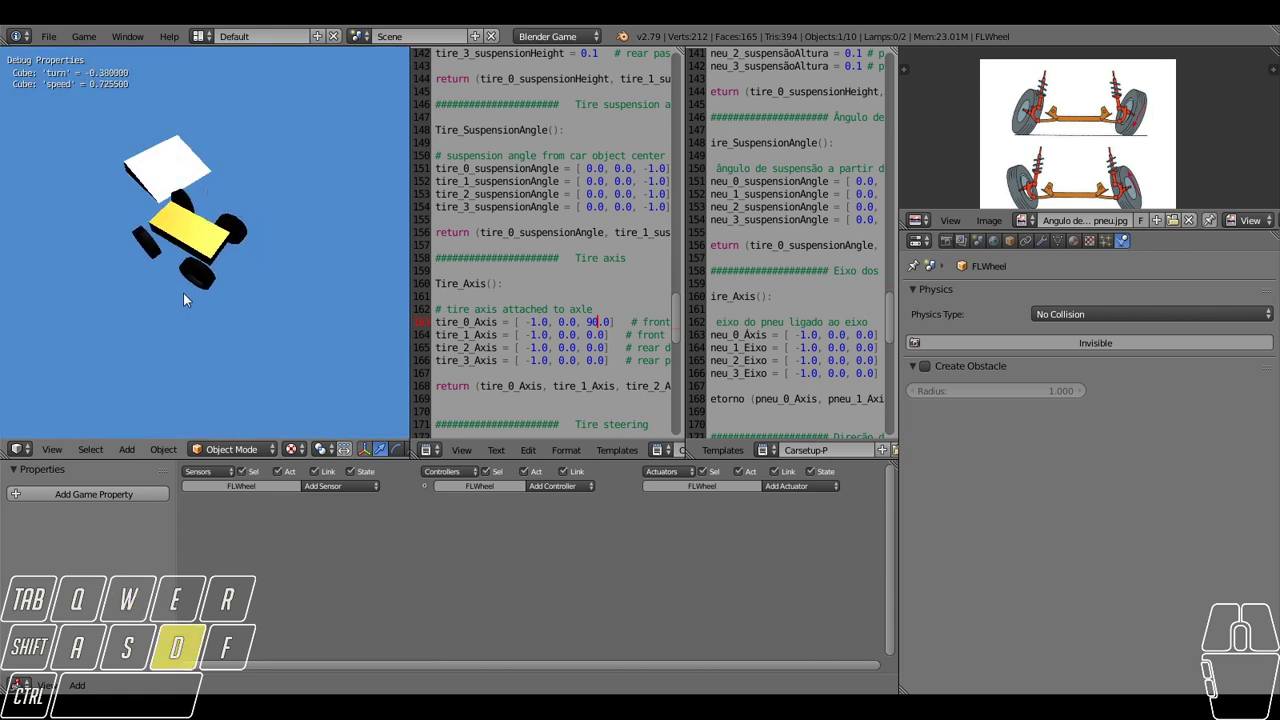
pyautogui.press('a')
pyautogui.press('w')
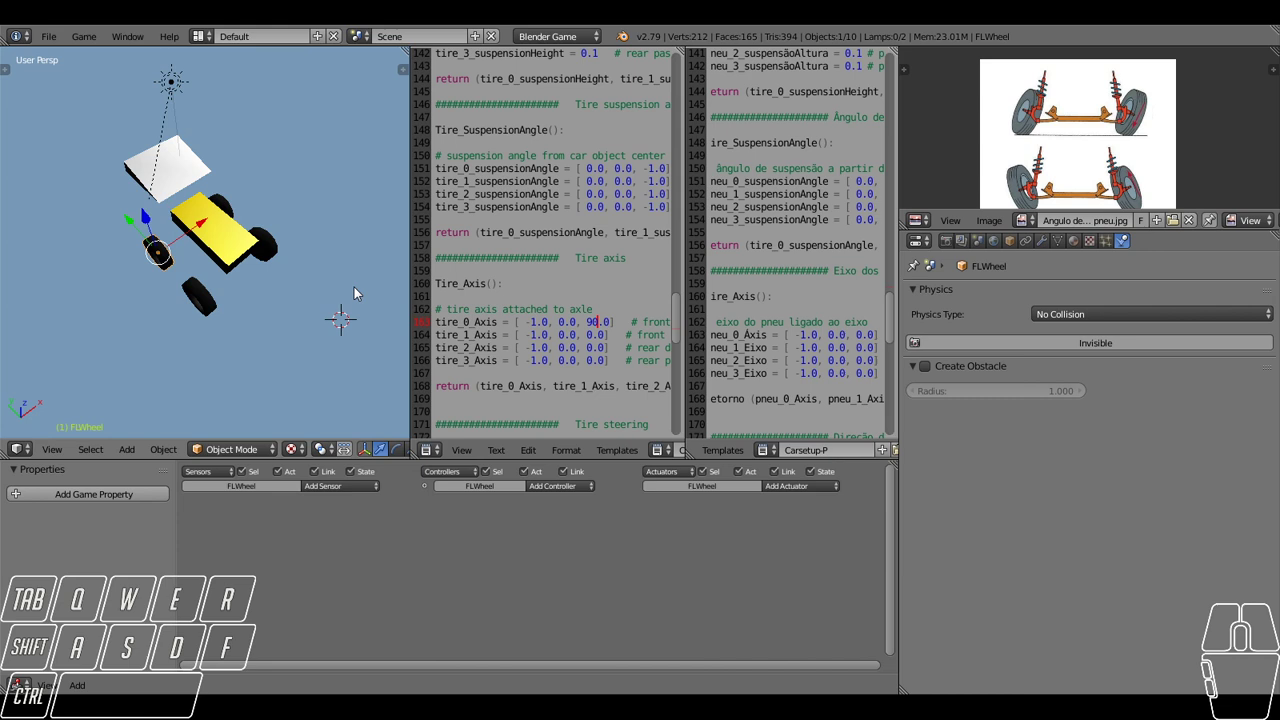
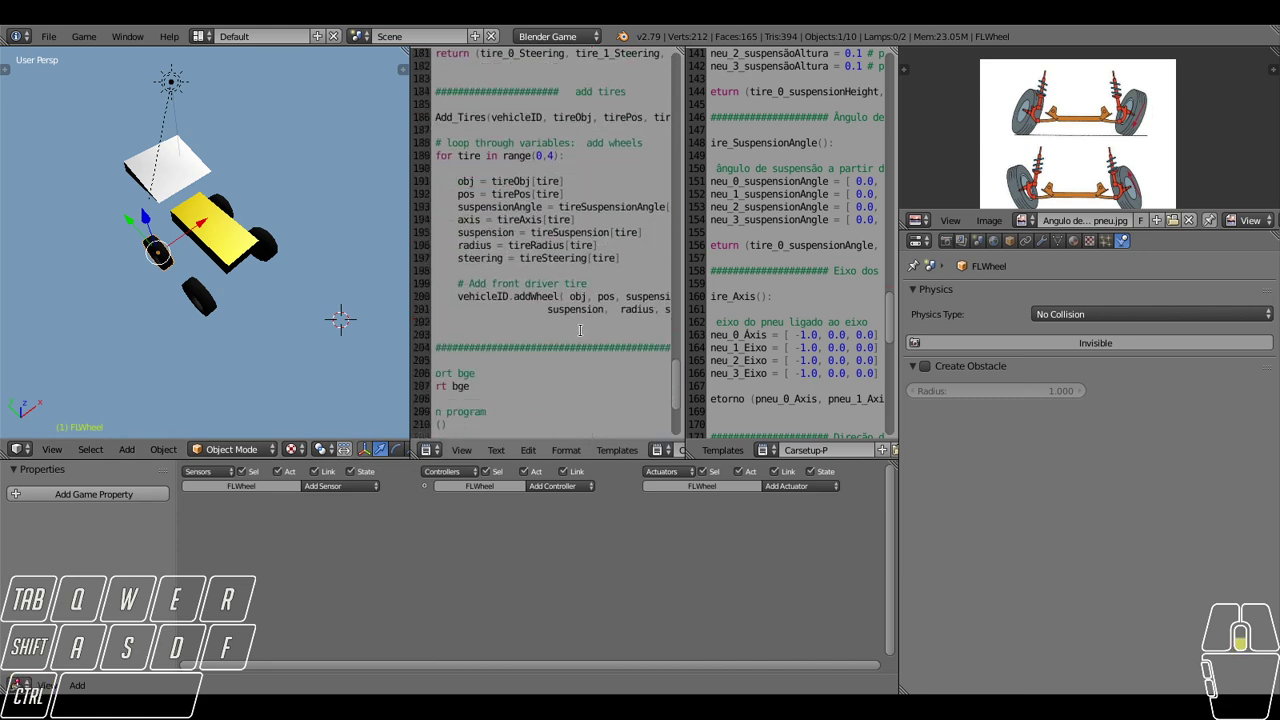
pyautogui.scroll(-3)
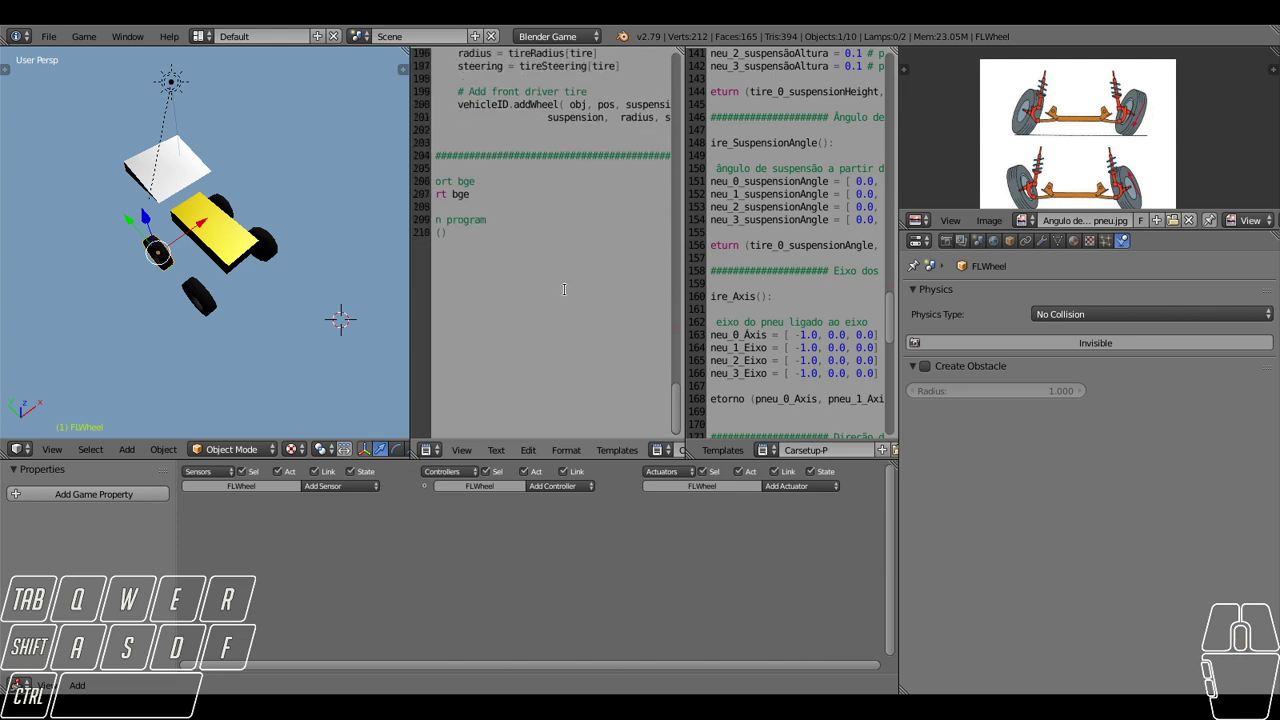
pyautogui.scroll(3)
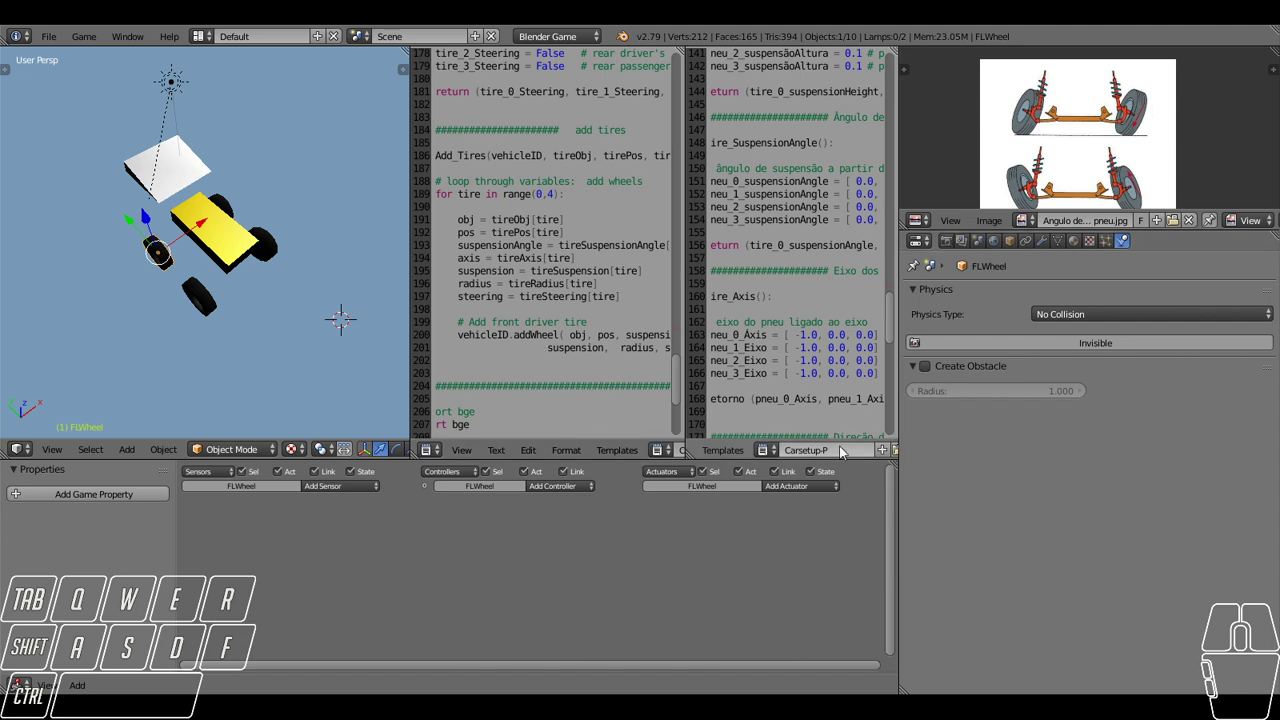
pyautogui.scroll(-3)
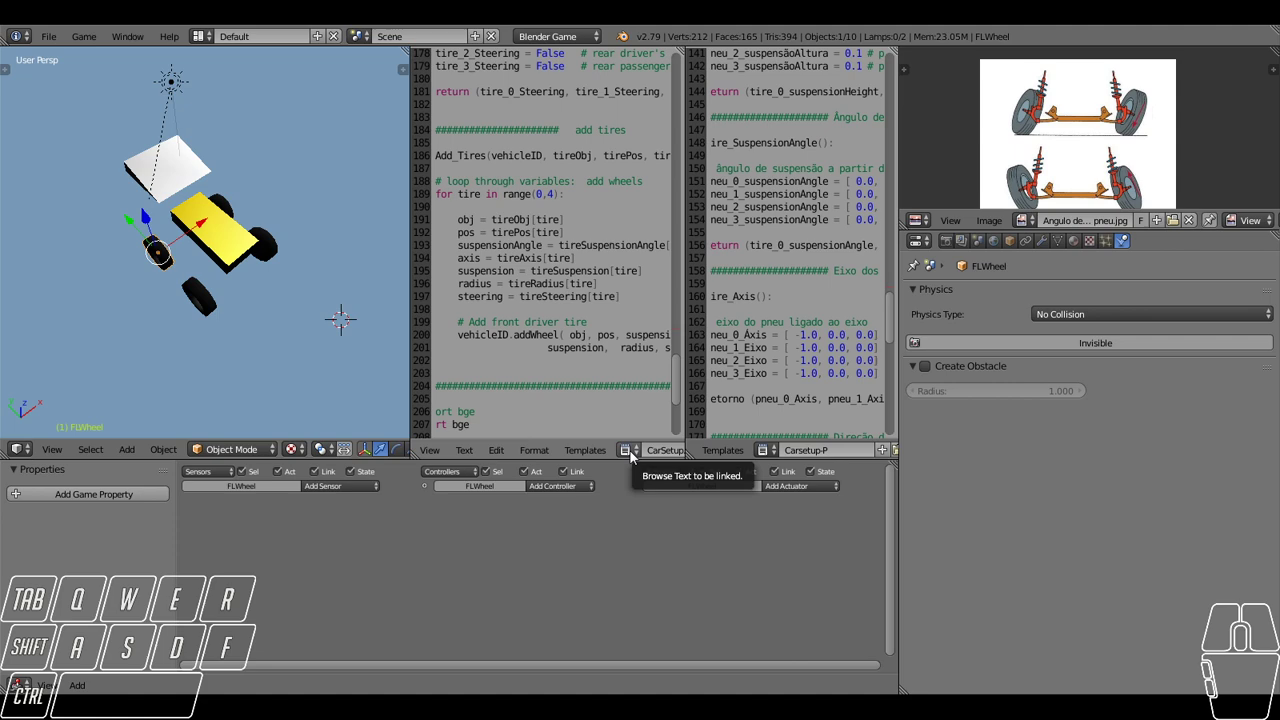
# Show Powertrain.py and its Portuguese version PowerTrem-d-f side by side in the Text Editor.
pyautogui.click(638, 459)
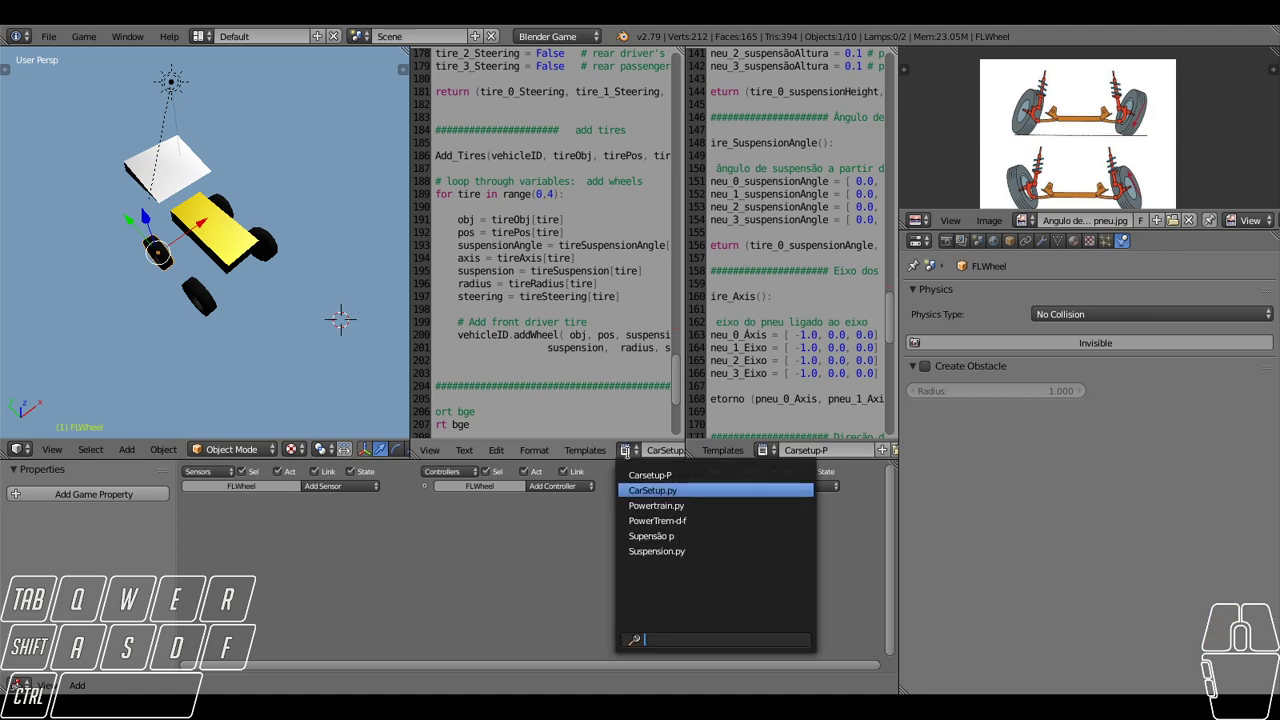
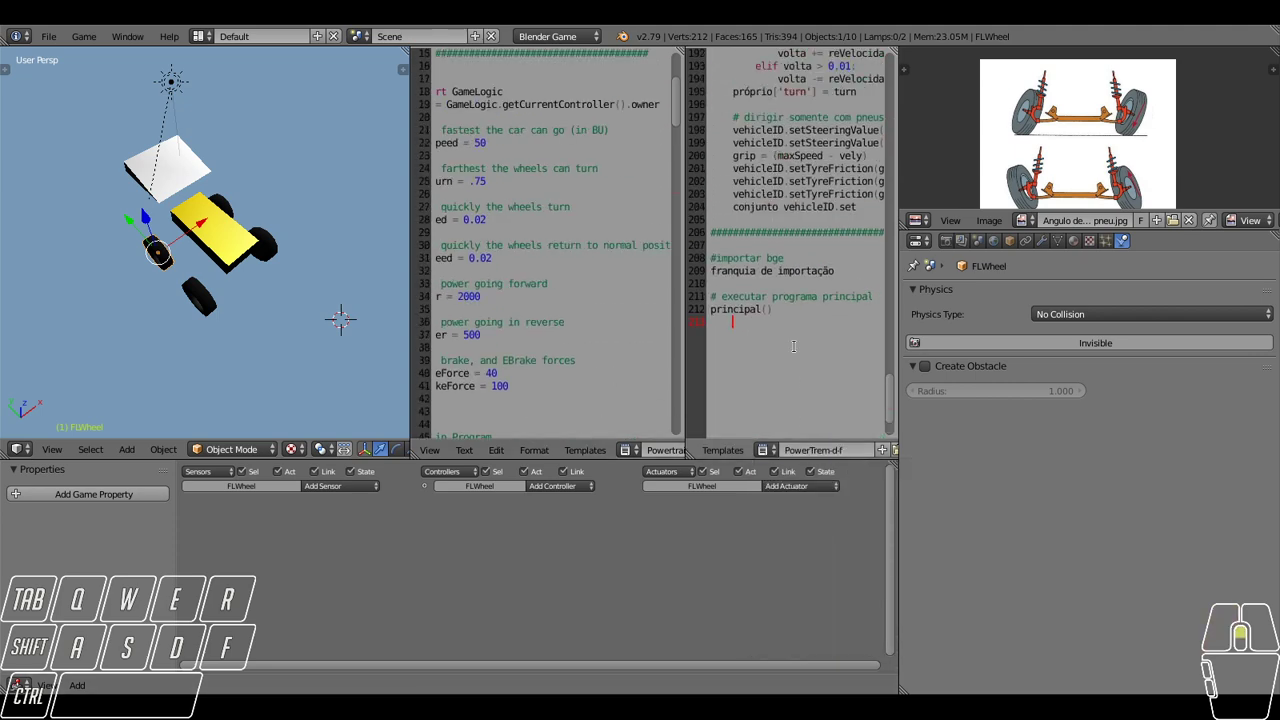
pyautogui.scroll(3)
pyautogui.scroll(-3)
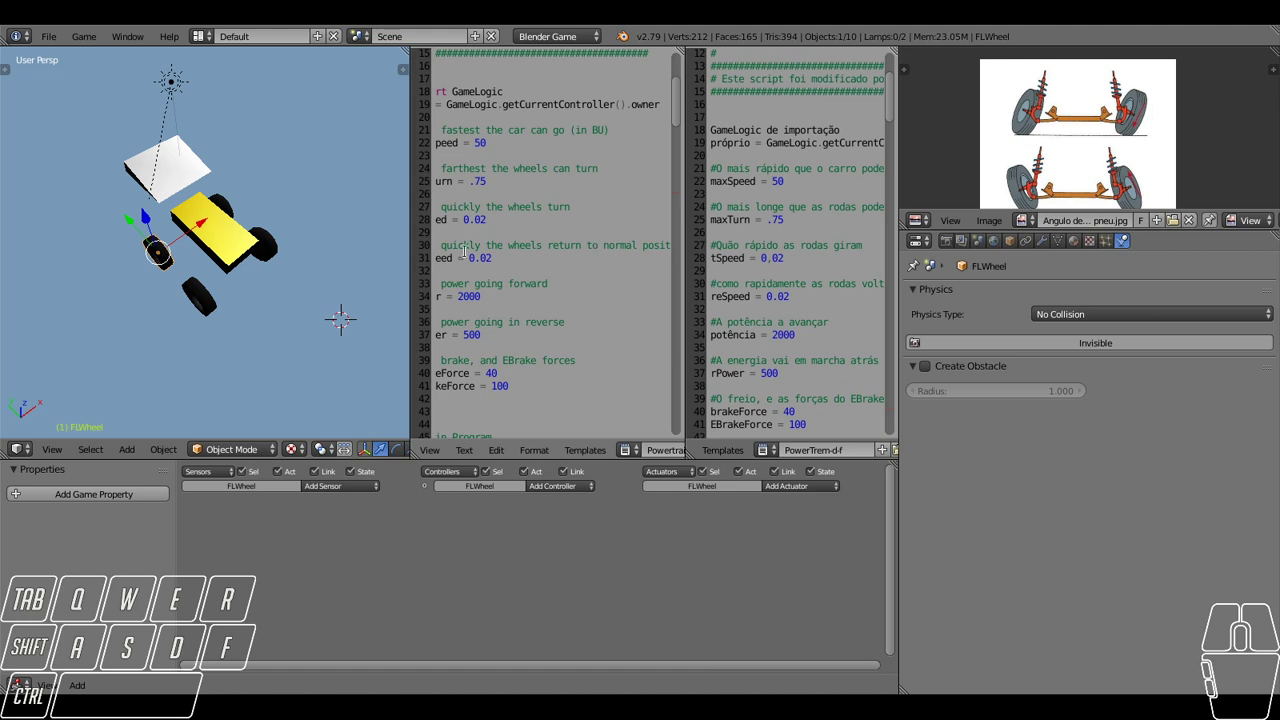
pyautogui.moveTo(280, 263); pyautogui.dragTo(312, 236)
pyautogui.moveTo(288, 251); pyautogui.dragTo(264, 242)
pyautogui.scroll(-3)
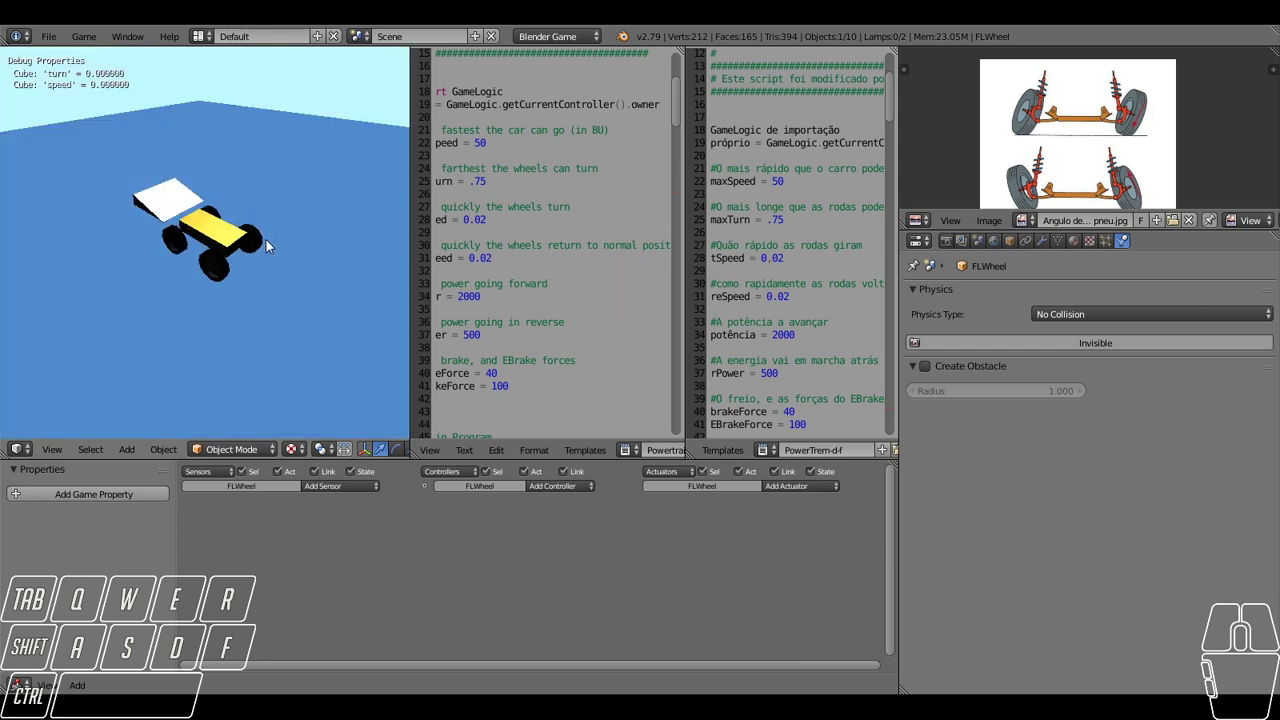
# Test-drive the car in game, then select the ground plane and begin scaling it up.
pyautogui.press('a')
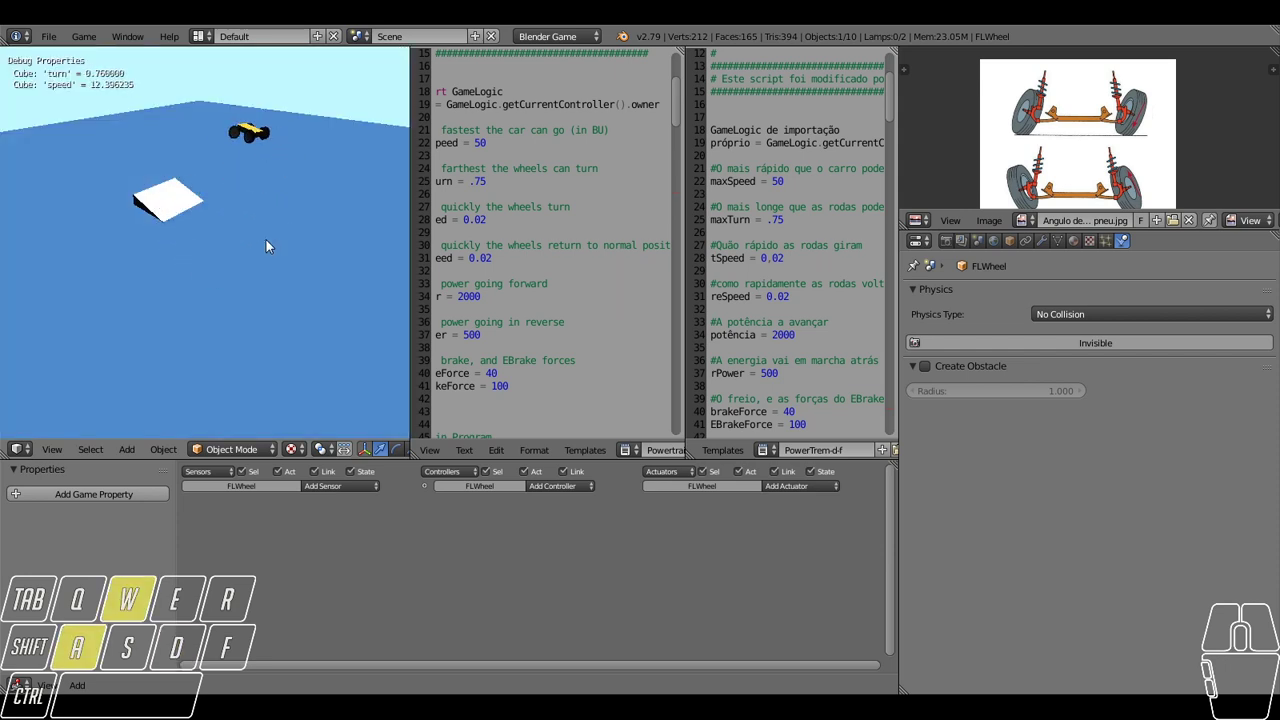
pyautogui.press('d')
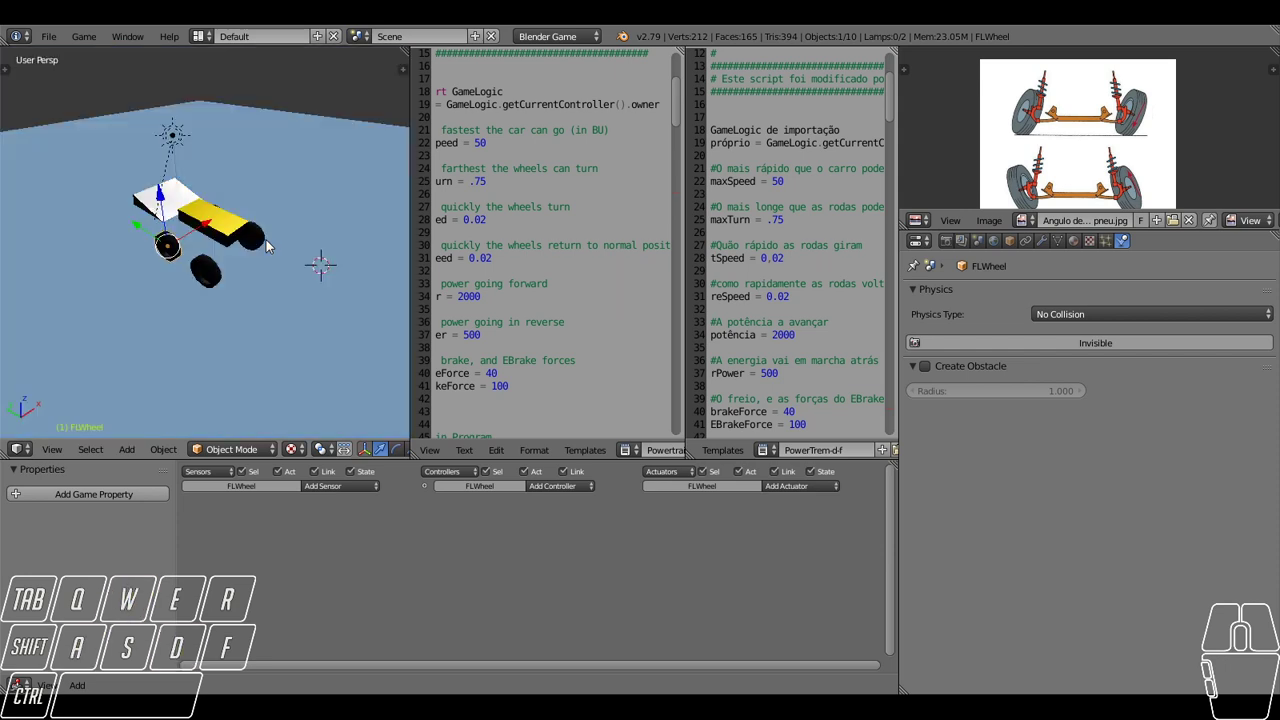
pyautogui.middleClick(296, 232)
pyautogui.rightClick(288, 318)
pyautogui.press('s')
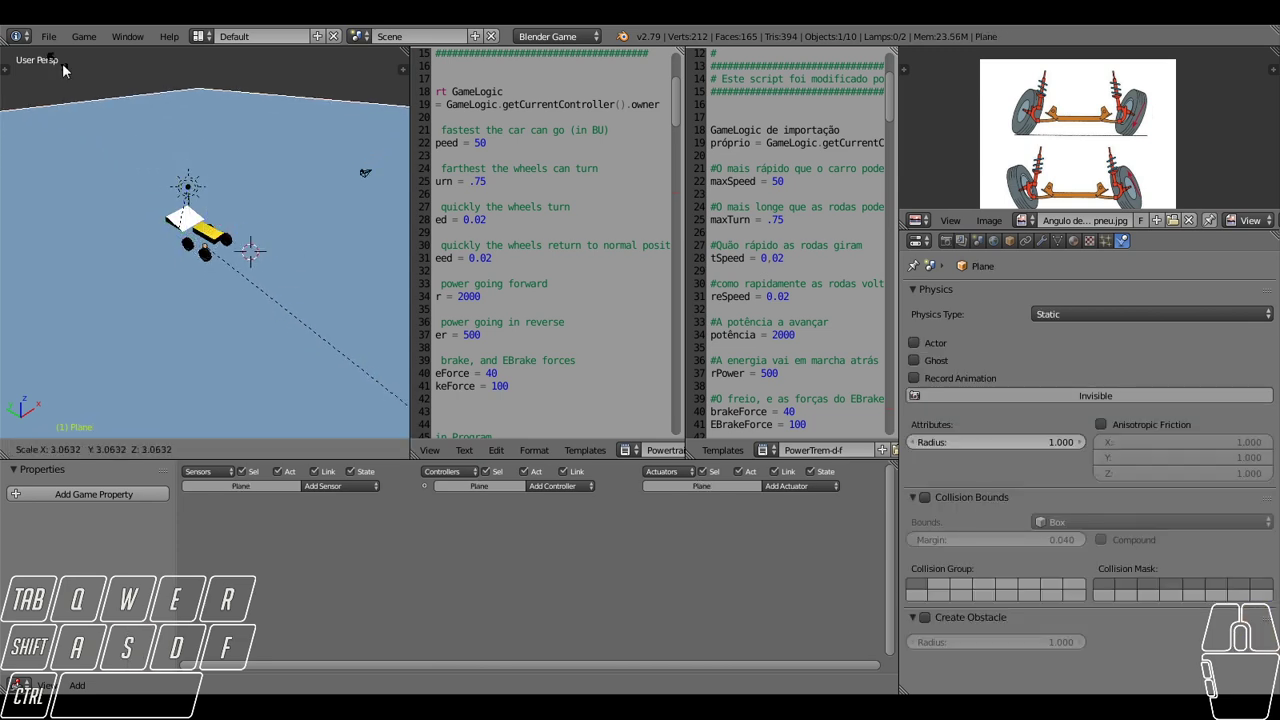
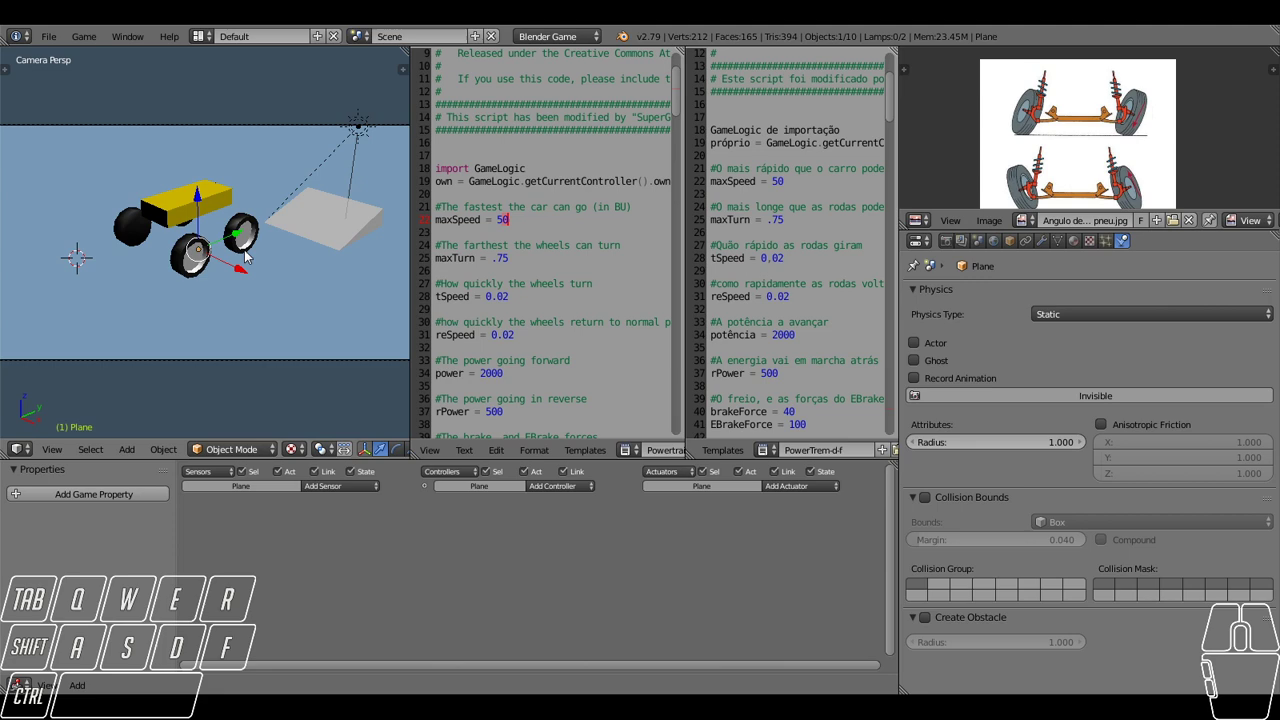
# Run the game with maxSpeed at 20 and drive to confirm the speed tops out at 20.
pyautogui.press('d')
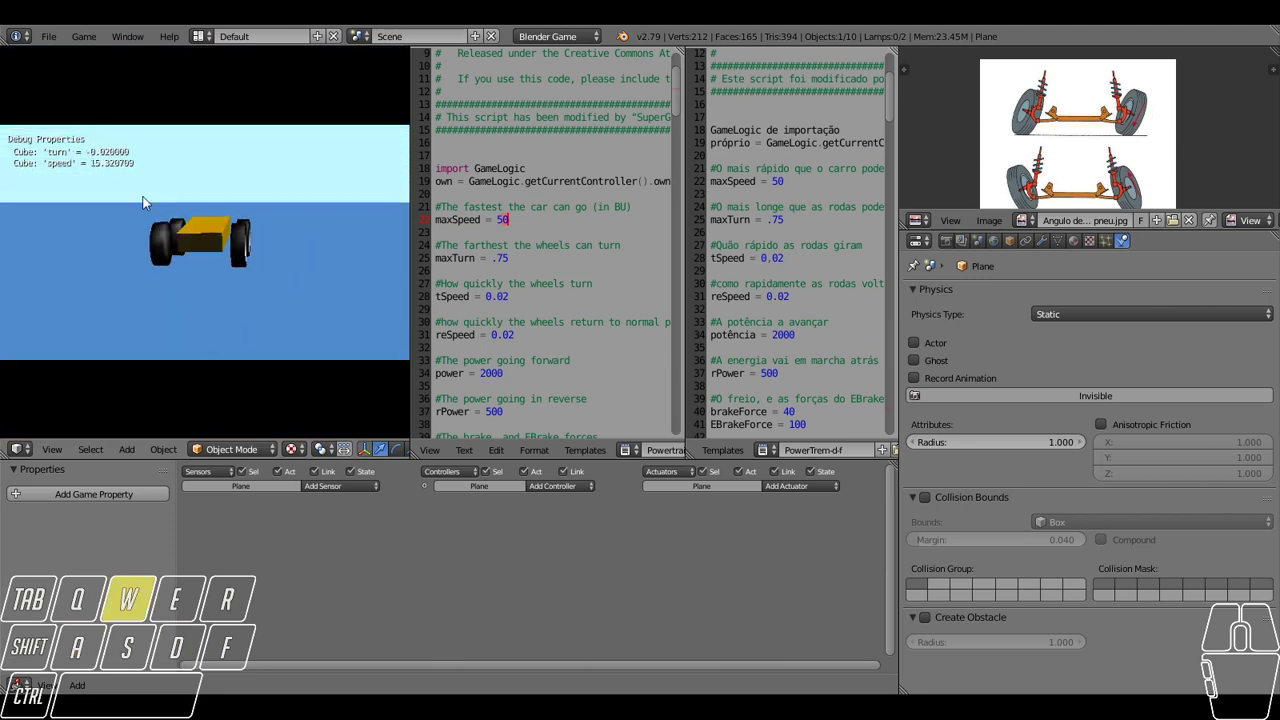
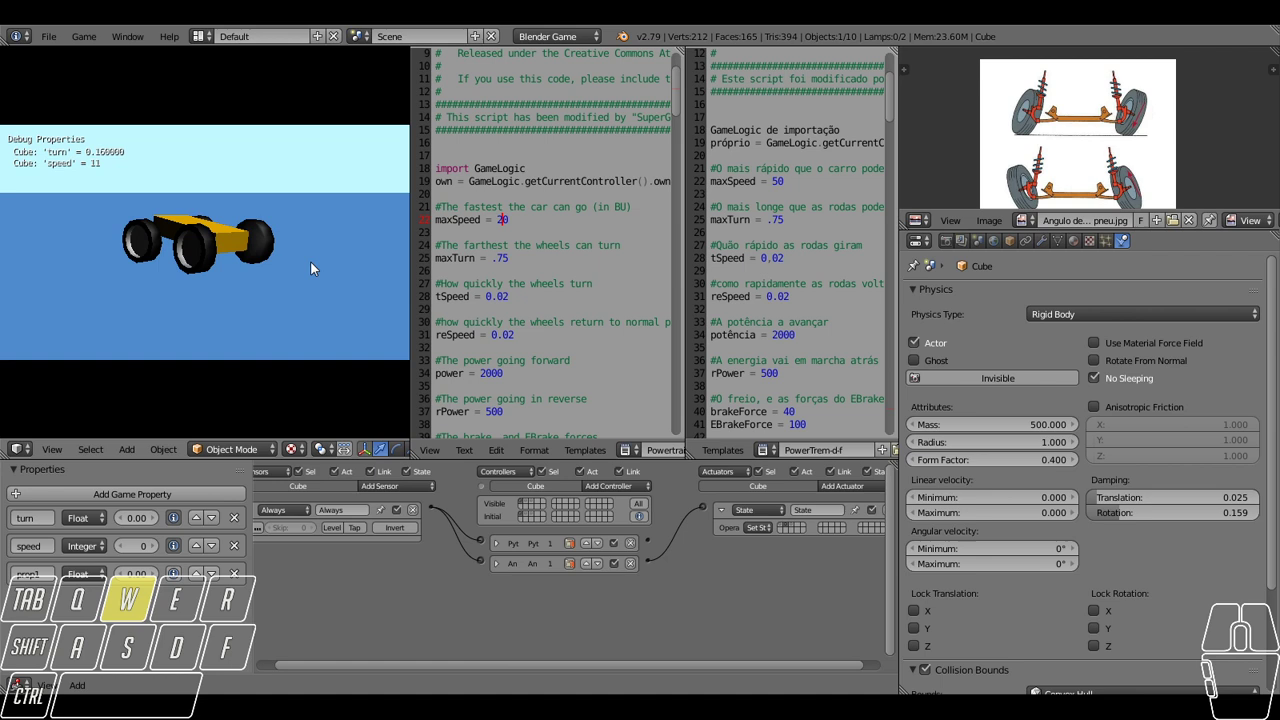
pyautogui.press('a')
pyautogui.press('a')
pyautogui.press('a')
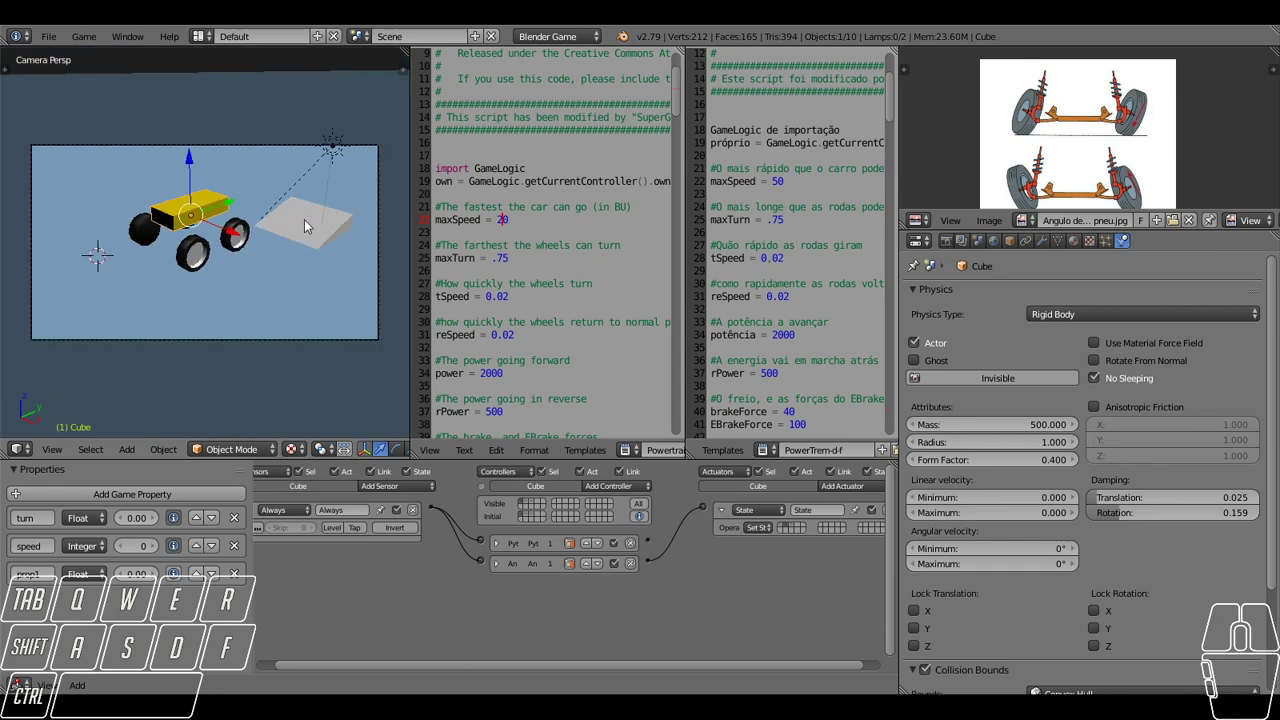
# Scale the ground plane up again to give the car more room.
pyautogui.moveTo(278, 223); pyautogui.dragTo(242, 224)
pyautogui.scroll(-3)
pyautogui.scroll(-3)
pyautogui.rightClick(287, 241)
pyautogui.press('s')
pyautogui.click(257, 283)
pyautogui.middleClick(186, 239)
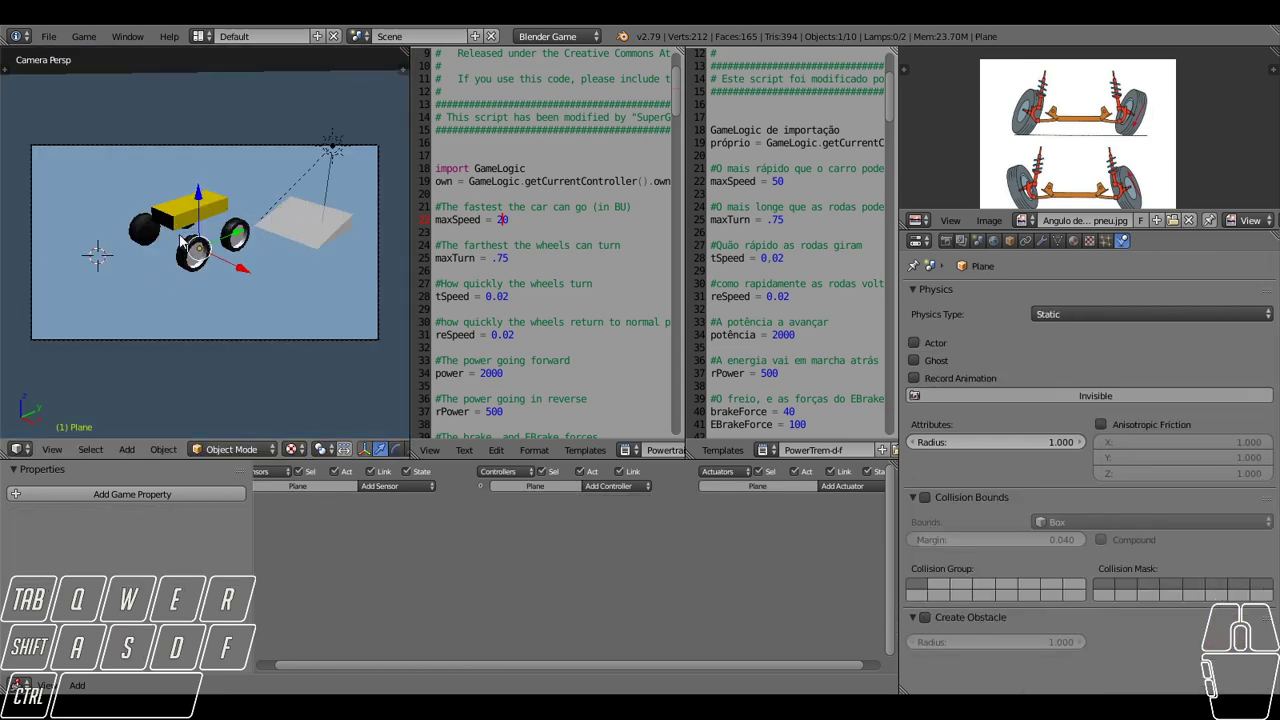
# Start a new game test and hold forward to push the car toward top speed.
pyautogui.press('a')
pyautogui.press('w')
pyautogui.press('space')
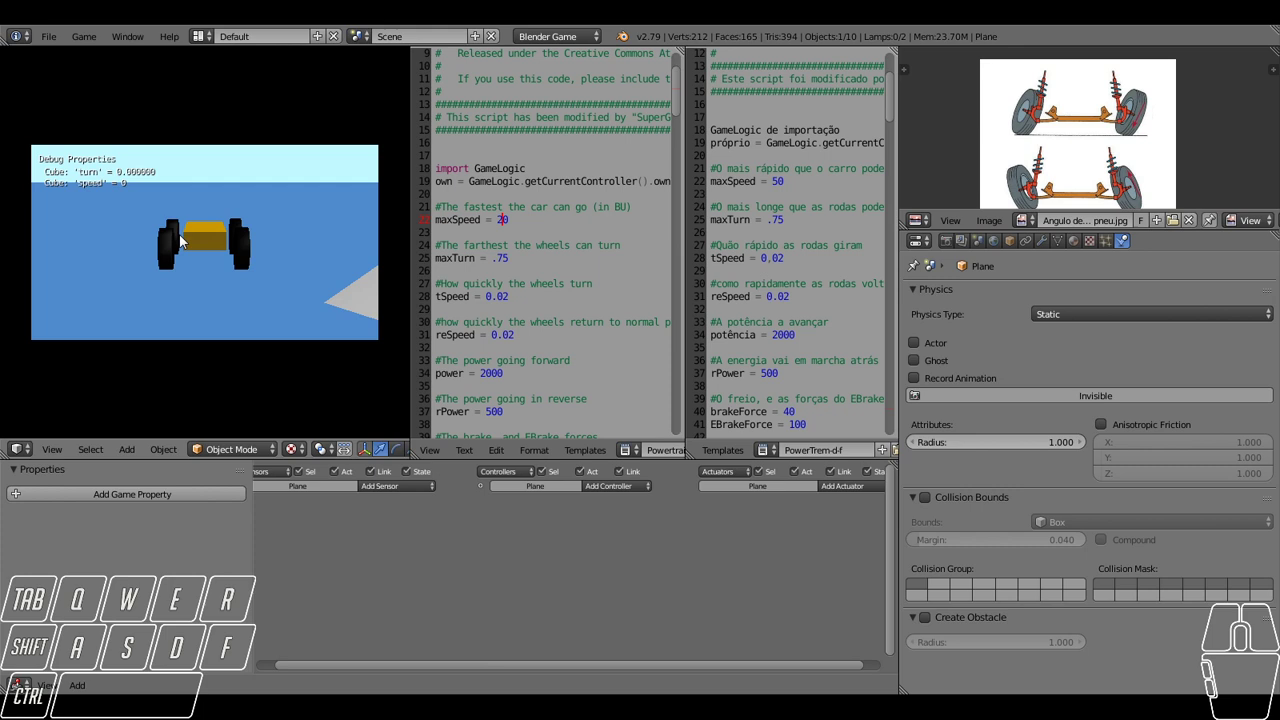
pyautogui.press('w')
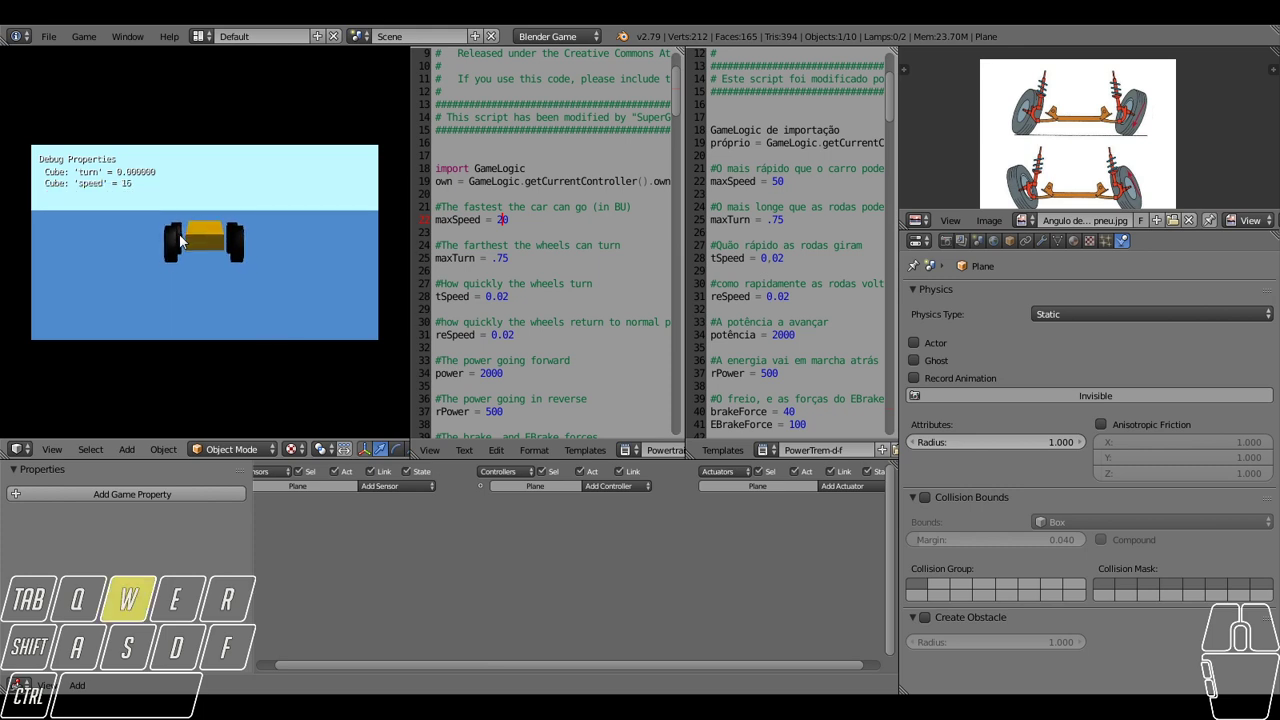
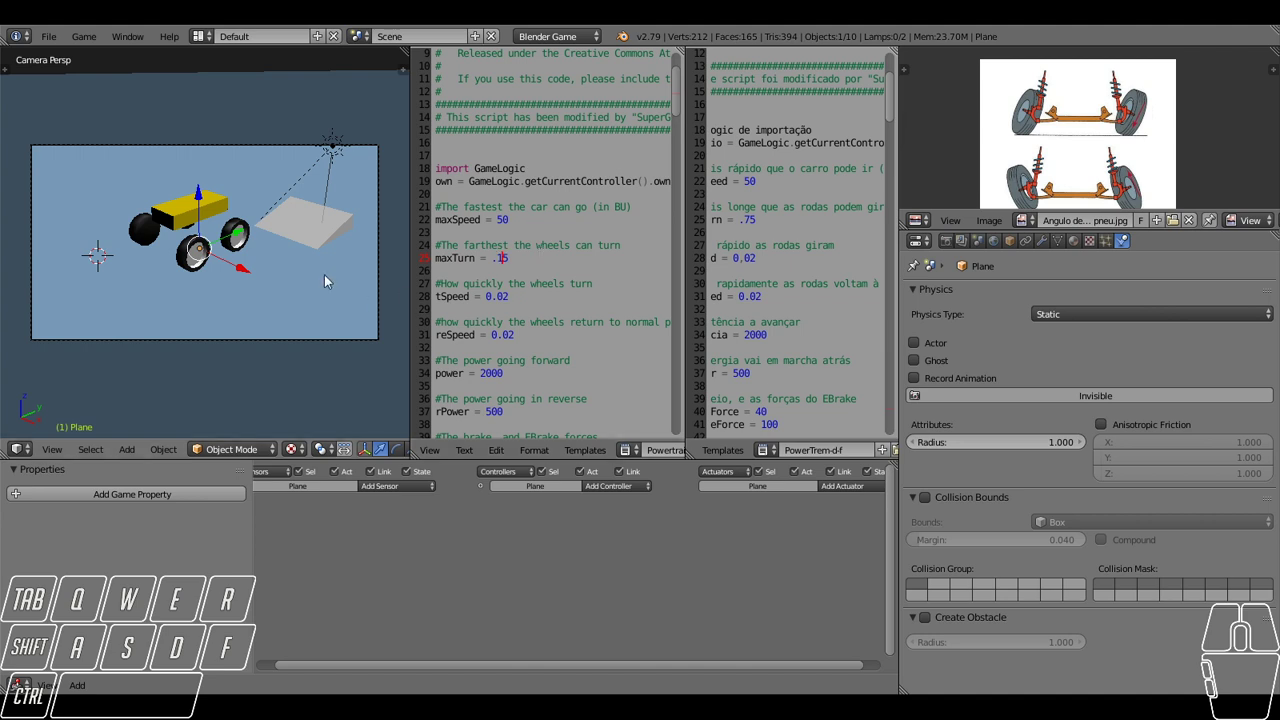
# From top view, run the game and steer left and right to check the reduced maxTurn limit.
pyautogui.scroll(3)
pyautogui.press('d')
pyautogui.press('a')
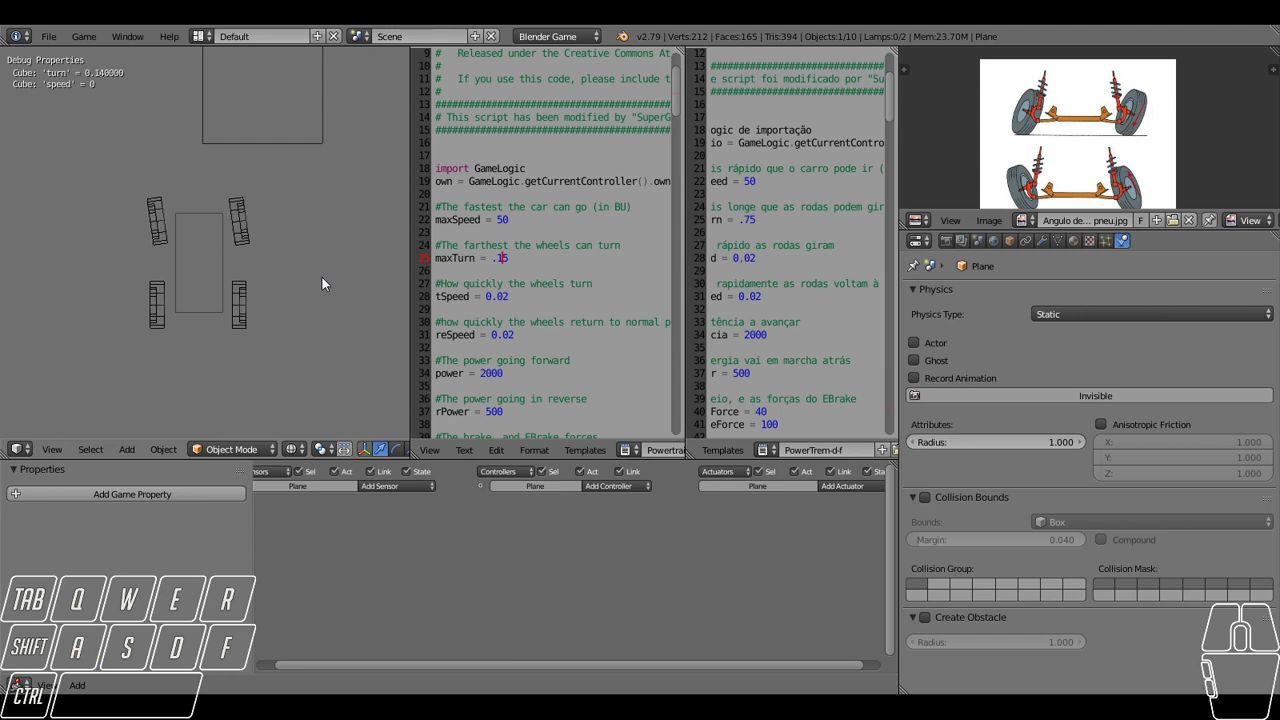
pyautogui.press('d')
pyautogui.press('a')
pyautogui.press('d')
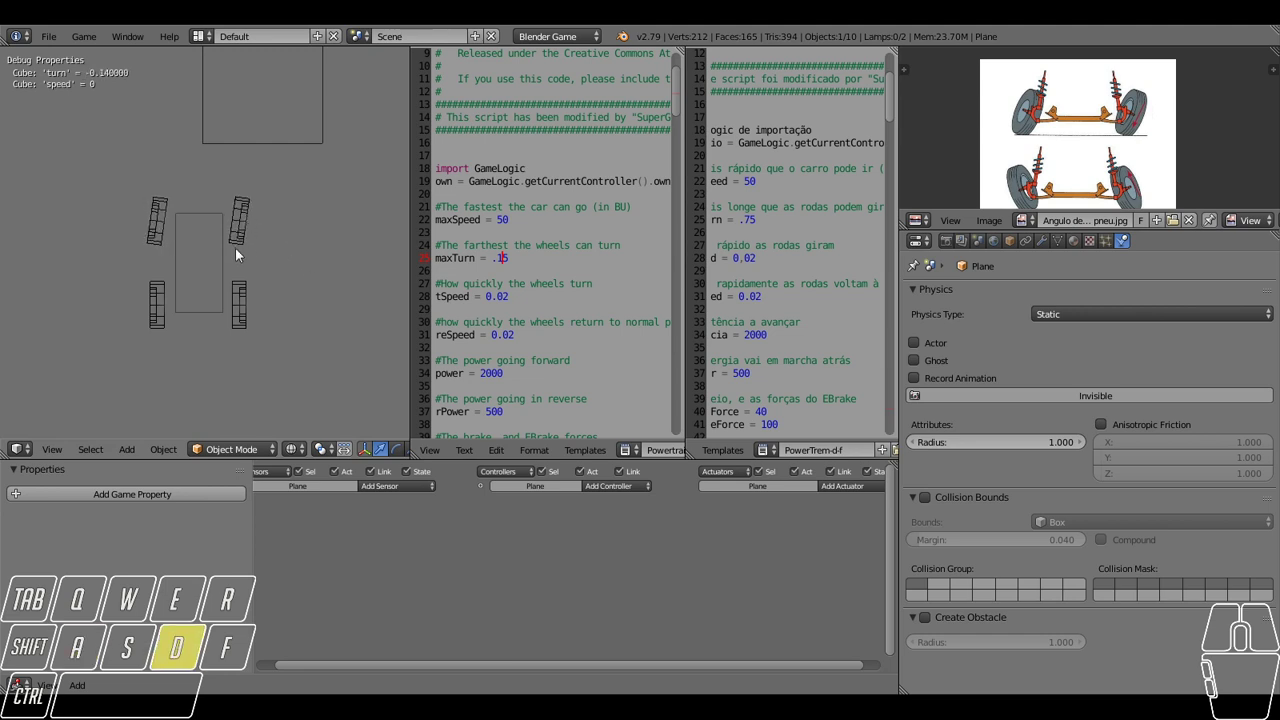
pyautogui.press('a')
pyautogui.press('d')
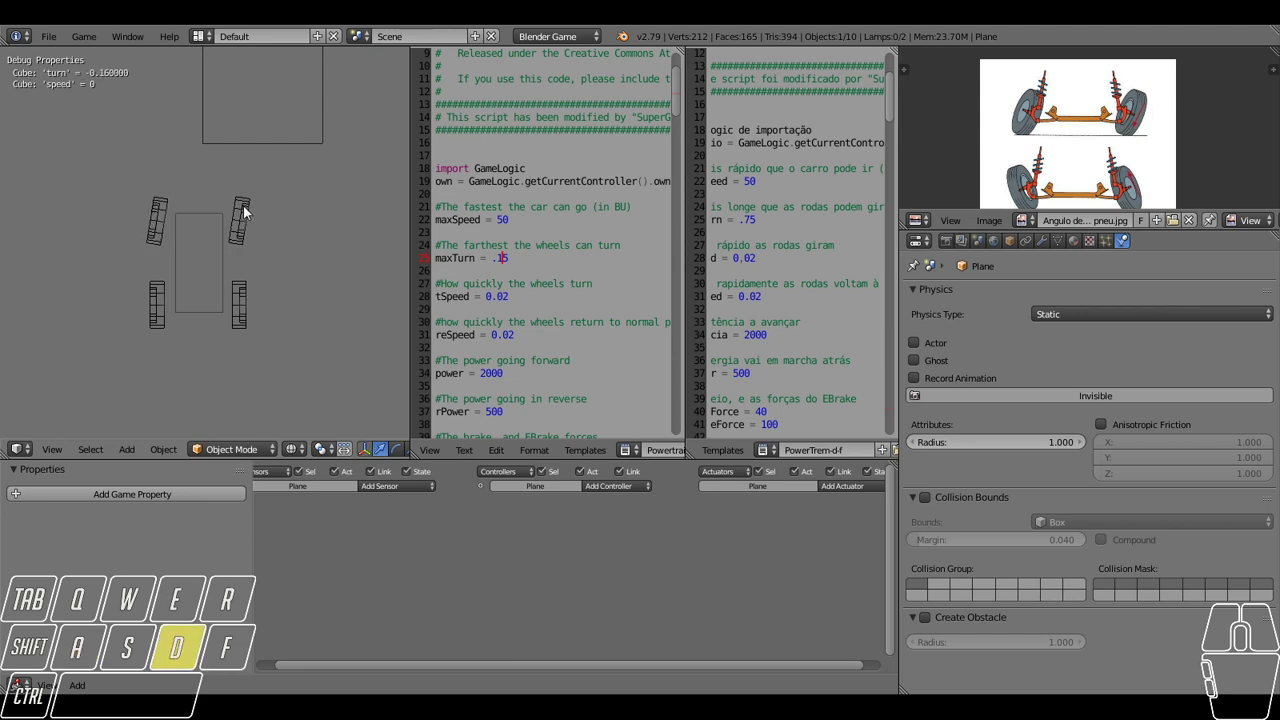
pyautogui.press('a')
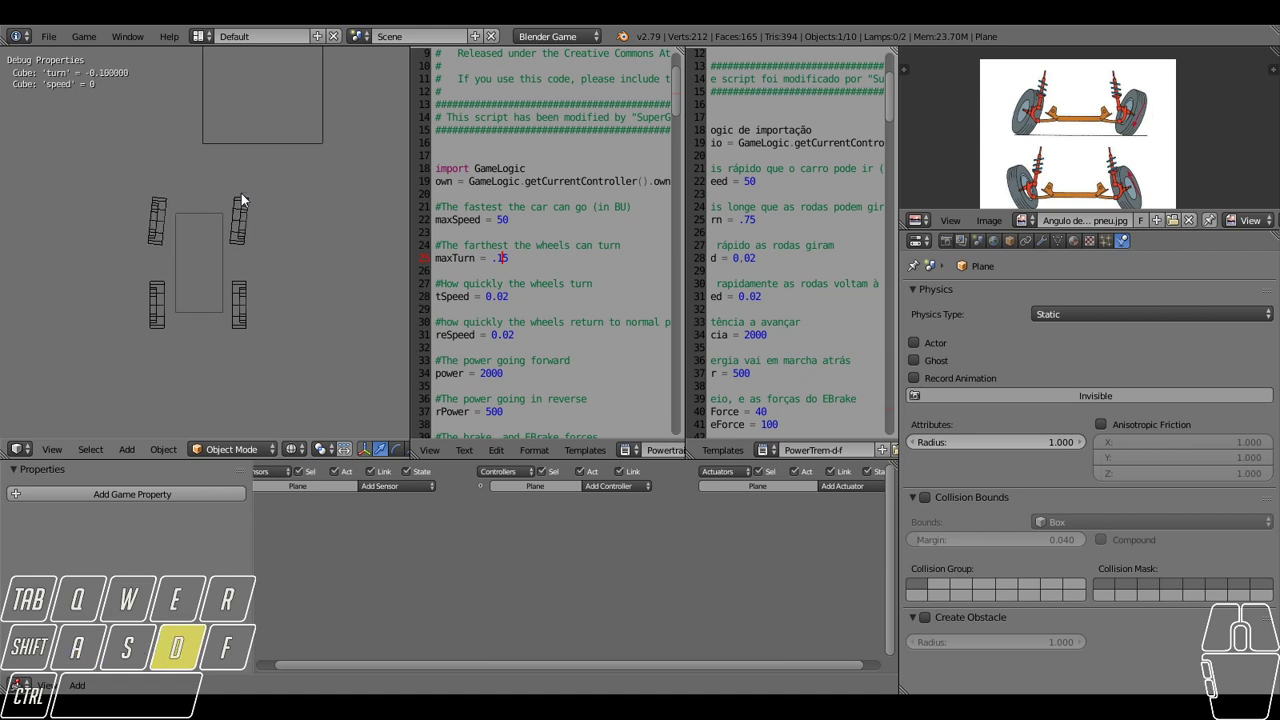
pyautogui.press('d')
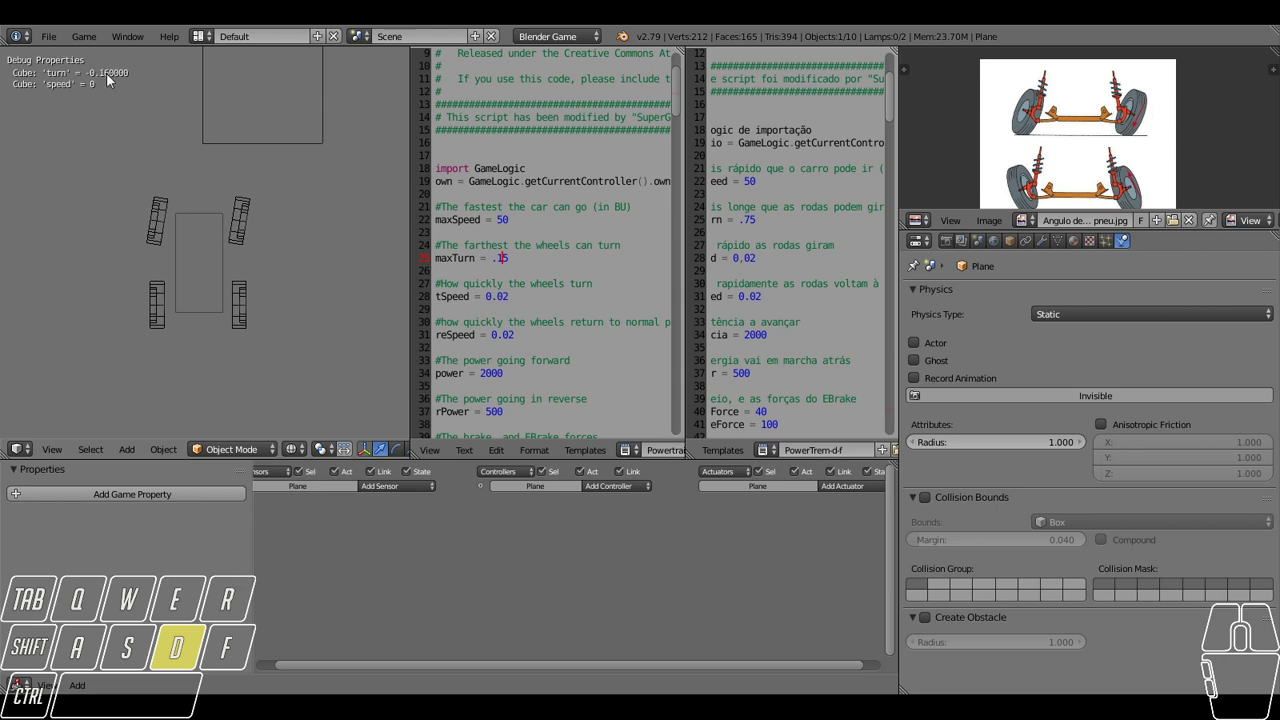
pyautogui.press('a')
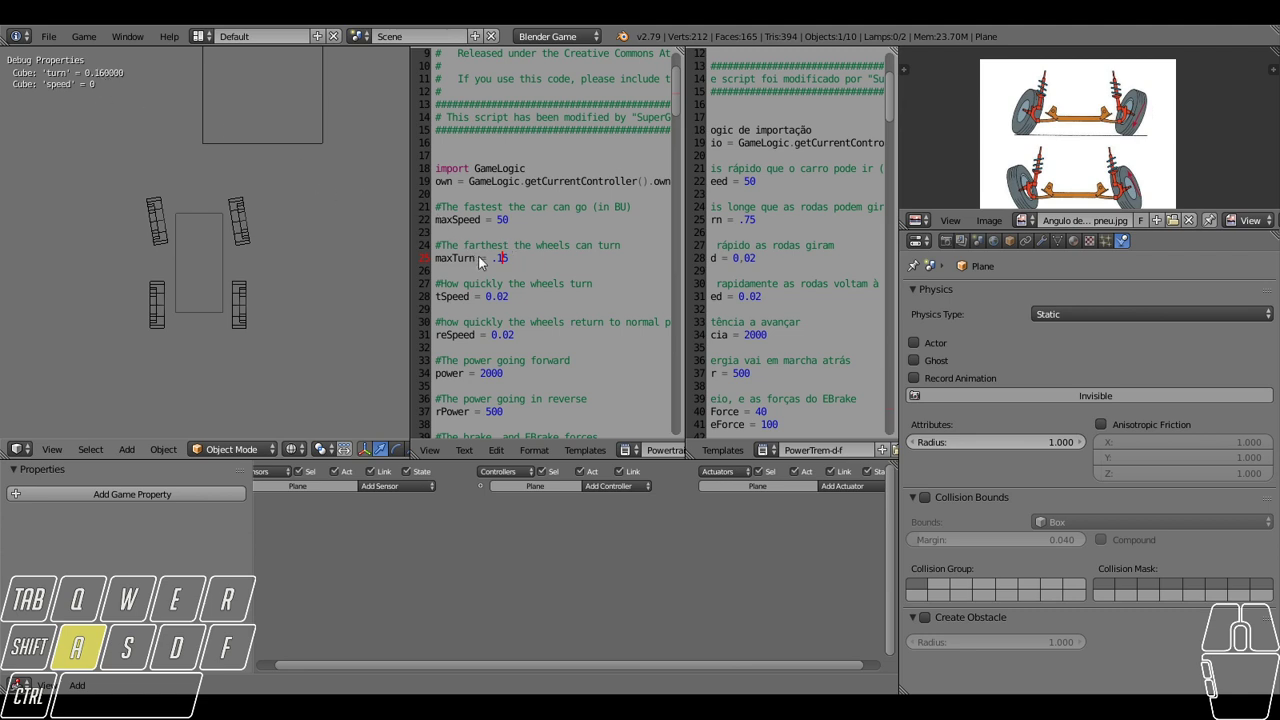
pyautogui.press('d')
pyautogui.press('a')
pyautogui.press('d')
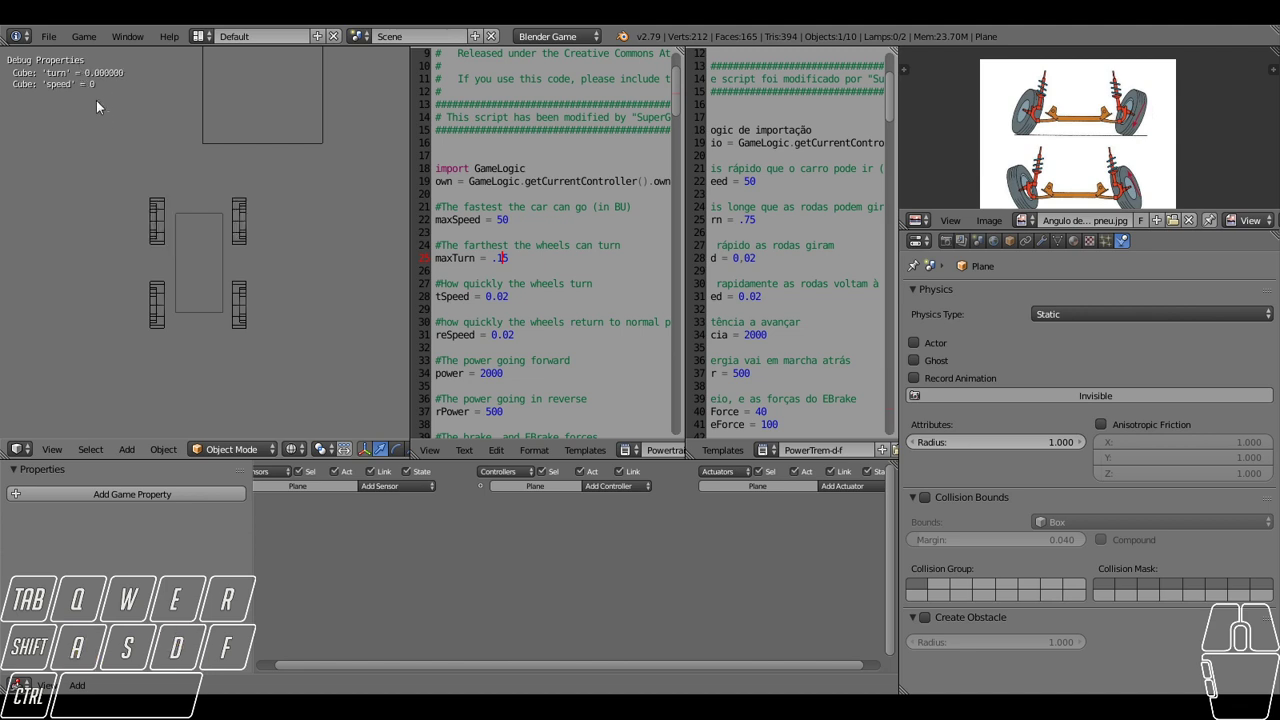
pyautogui.press('d')
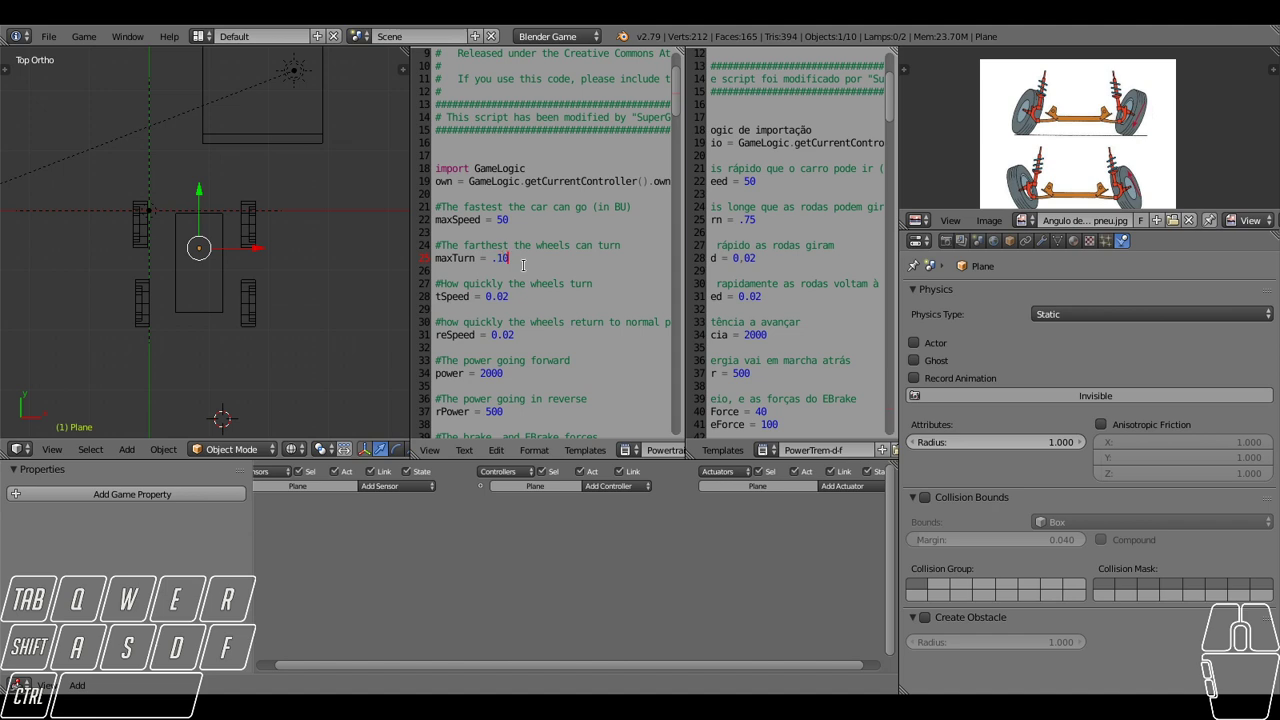
# Test an even smaller maxTurn, then a larger .45 limit, steering in game after each.
pyautogui.press('a')
pyautogui.press('d')
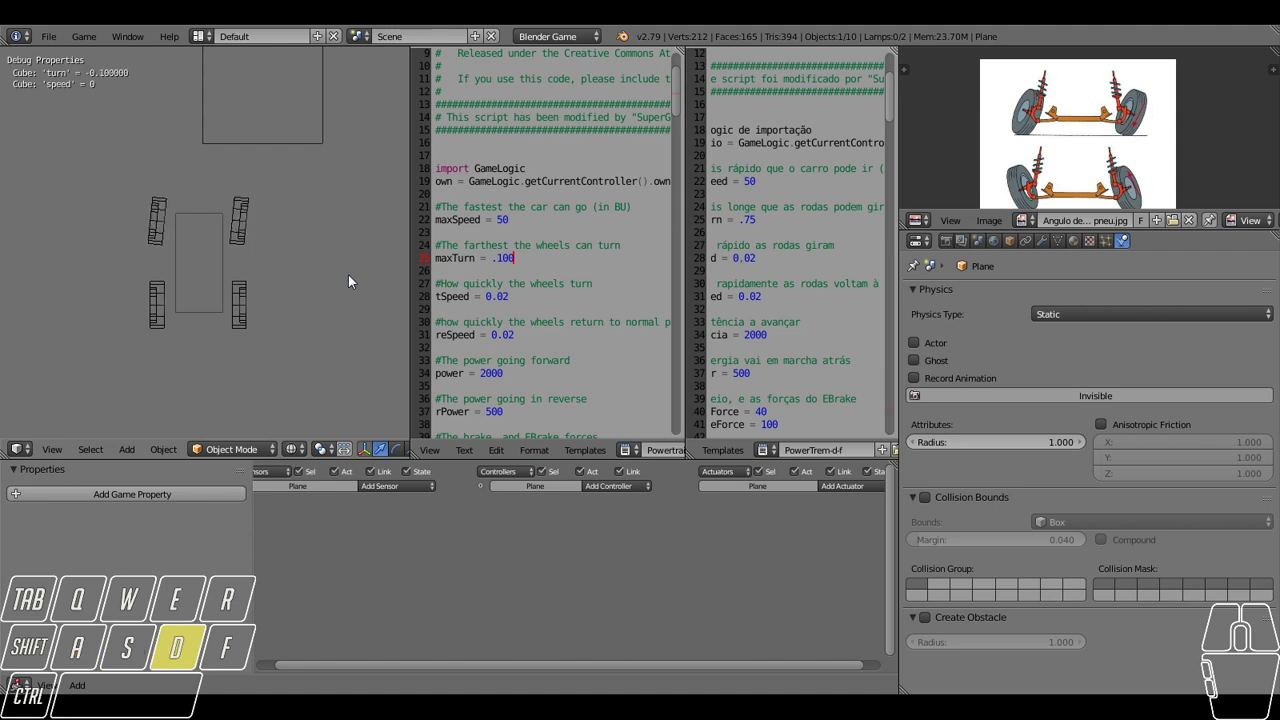
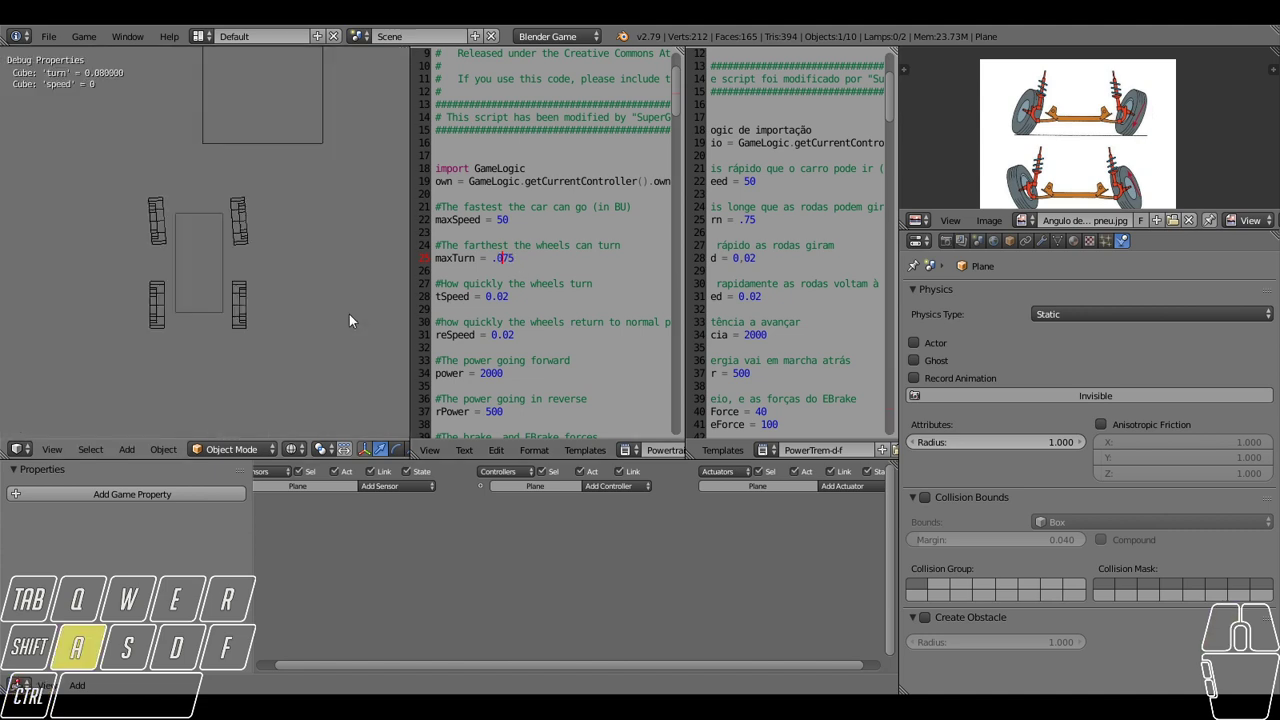
pyautogui.press('d')
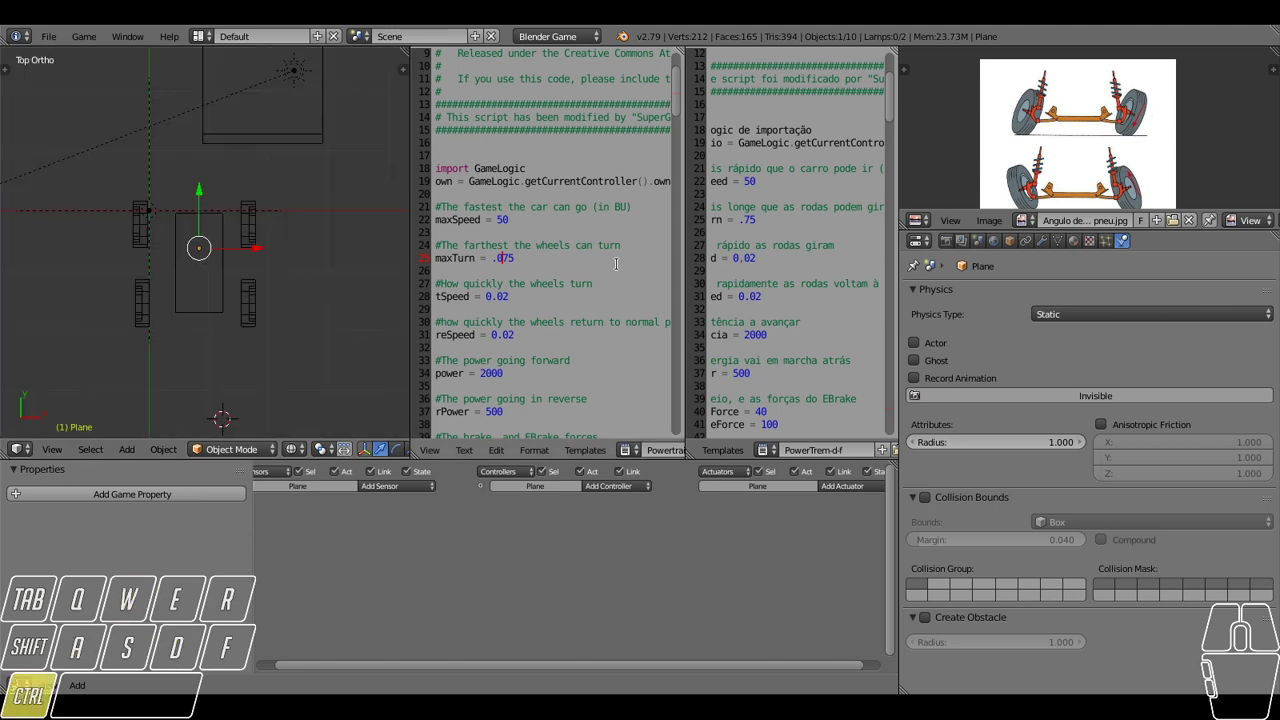
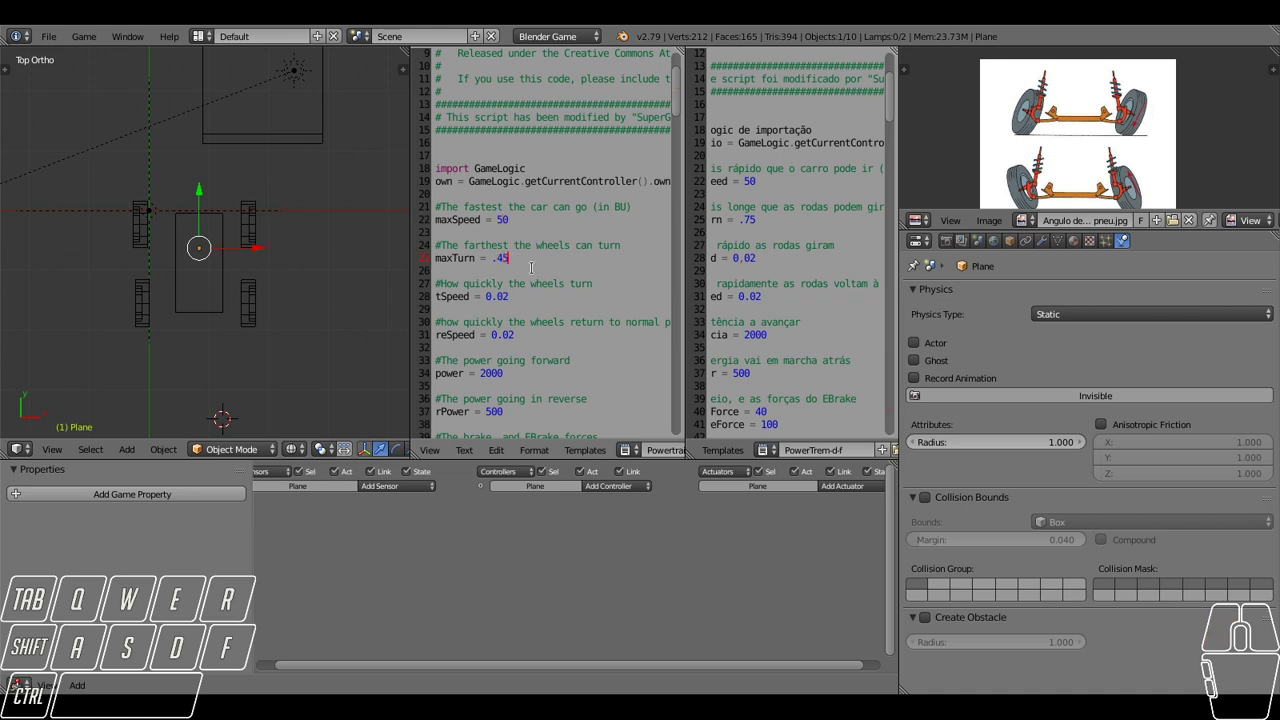
pyautogui.press('a')
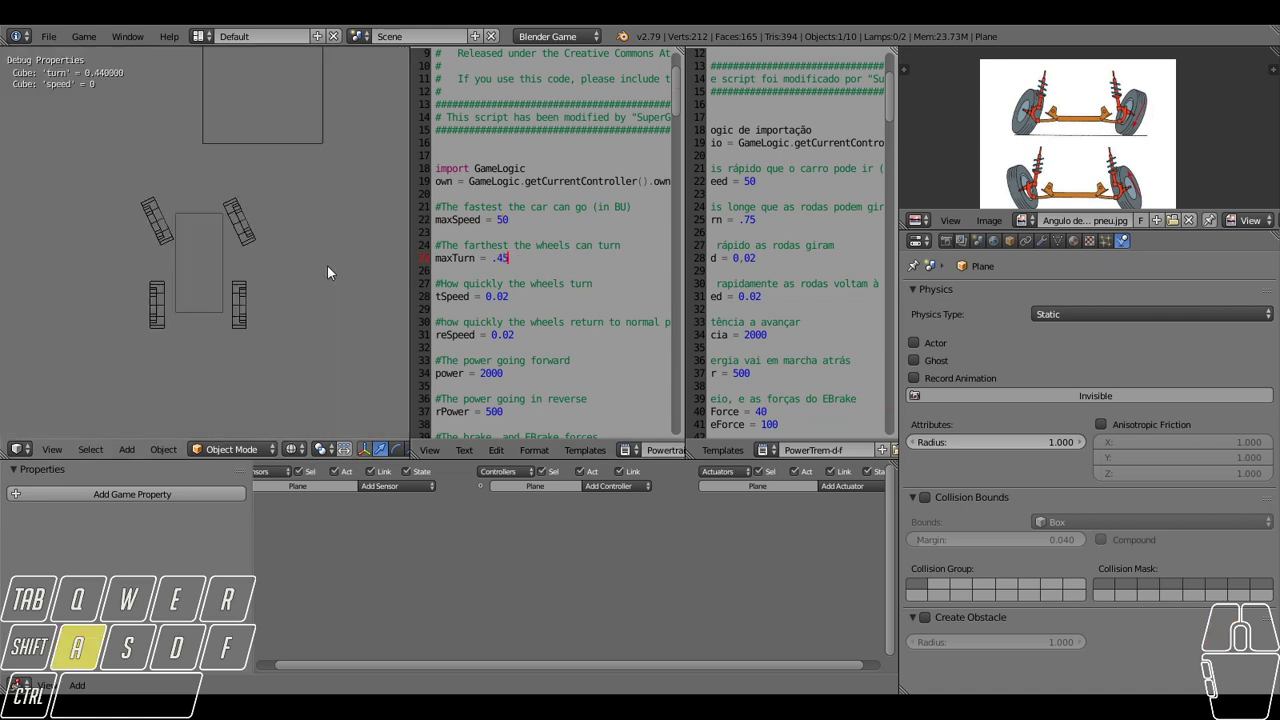
pyautogui.press('d')
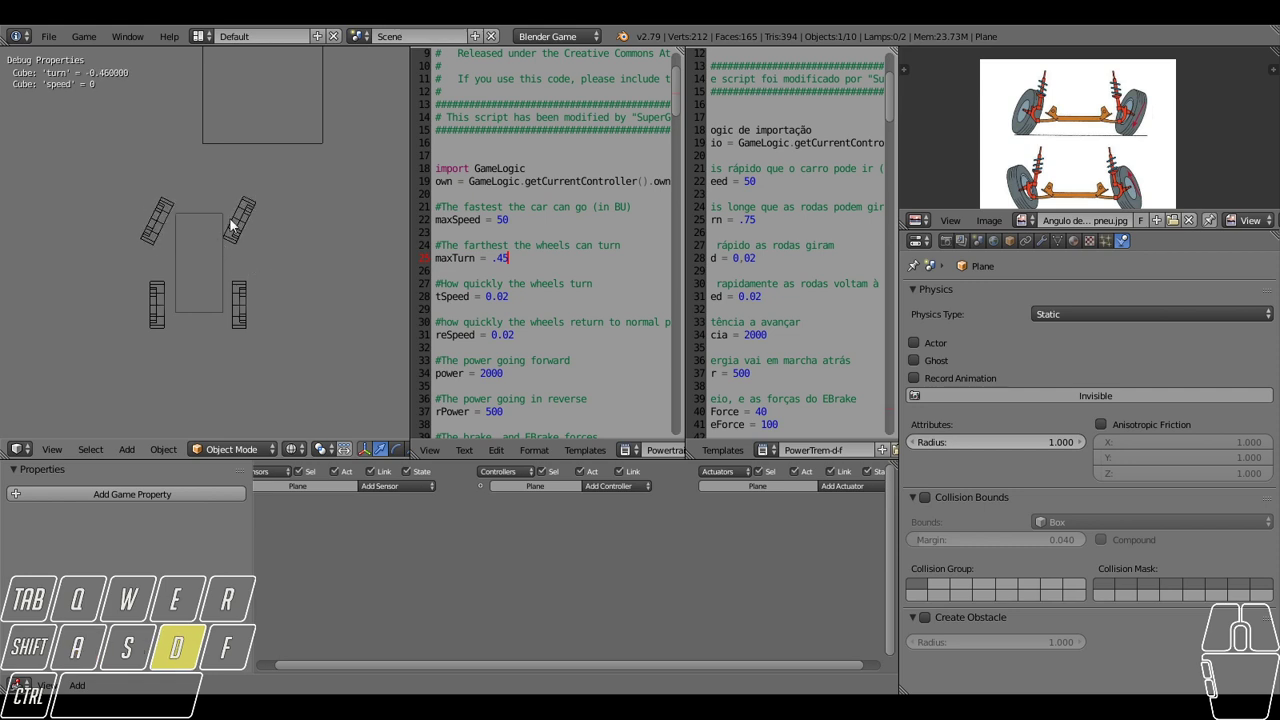
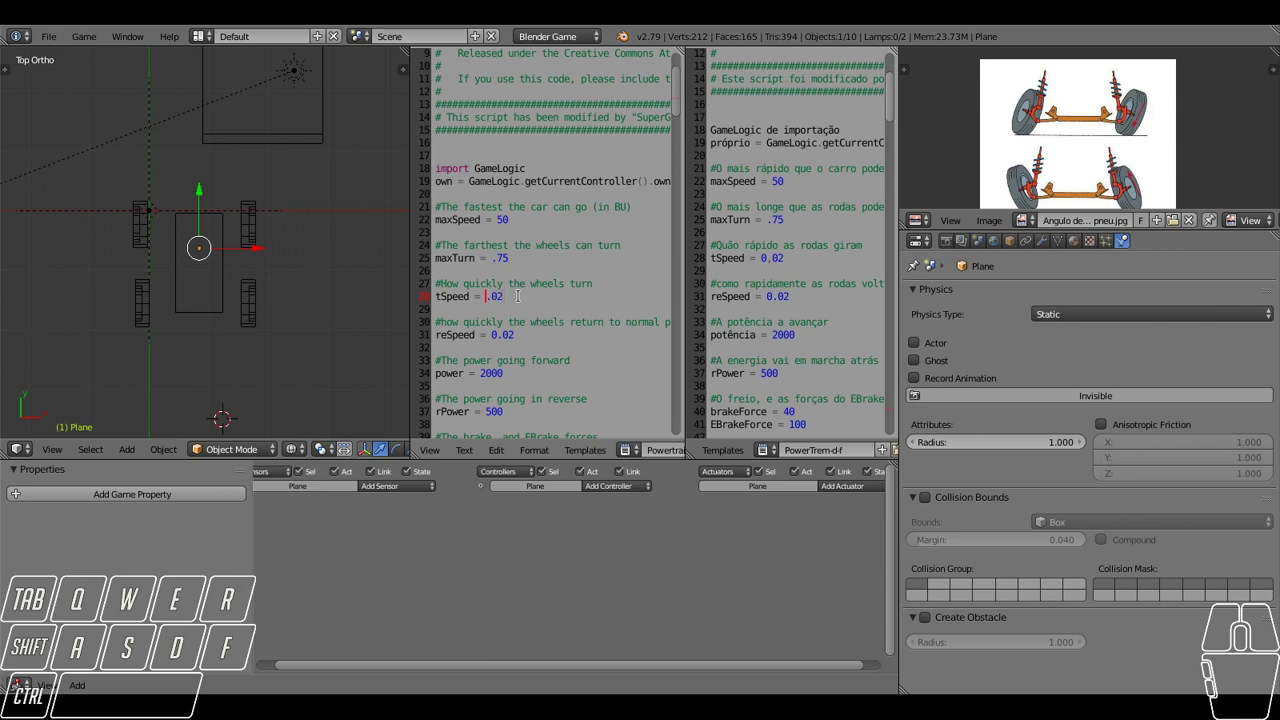
# Test steering in game with tSpeed at 5.02 and then 0.09 to compare wheel-turning speed.
pyautogui.press('d')
pyautogui.press('d')
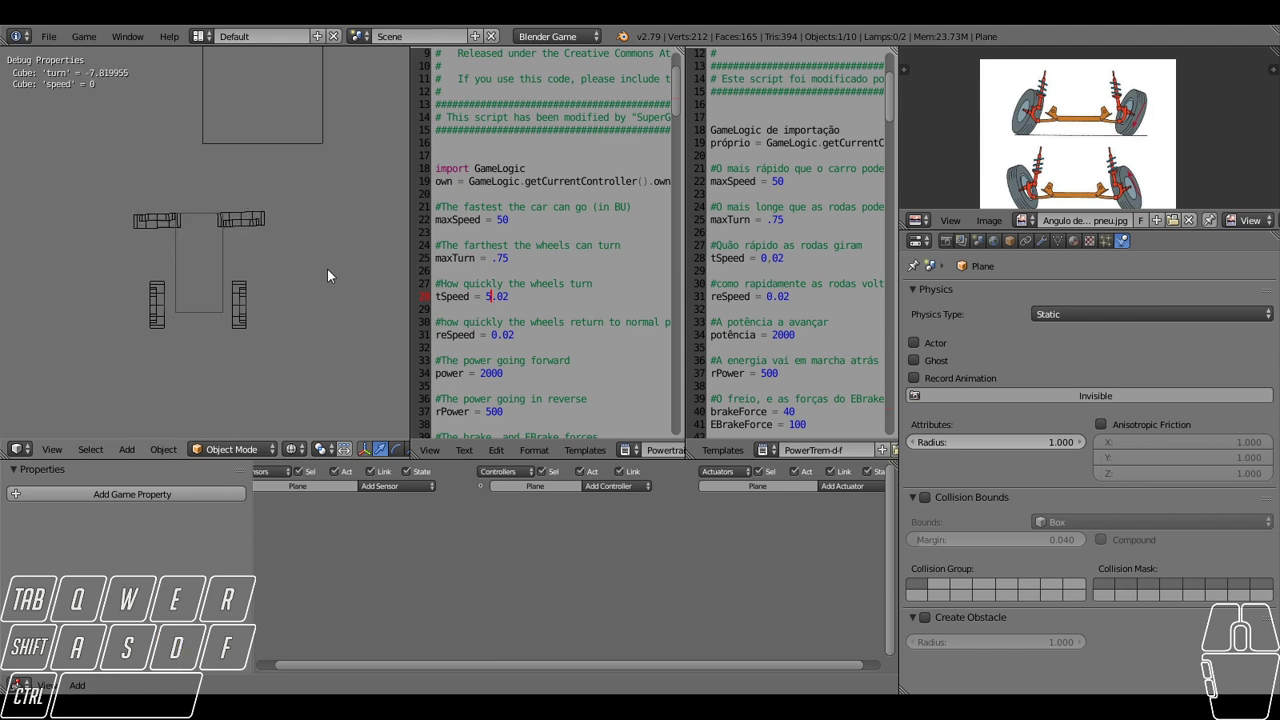
pyautogui.press('a')
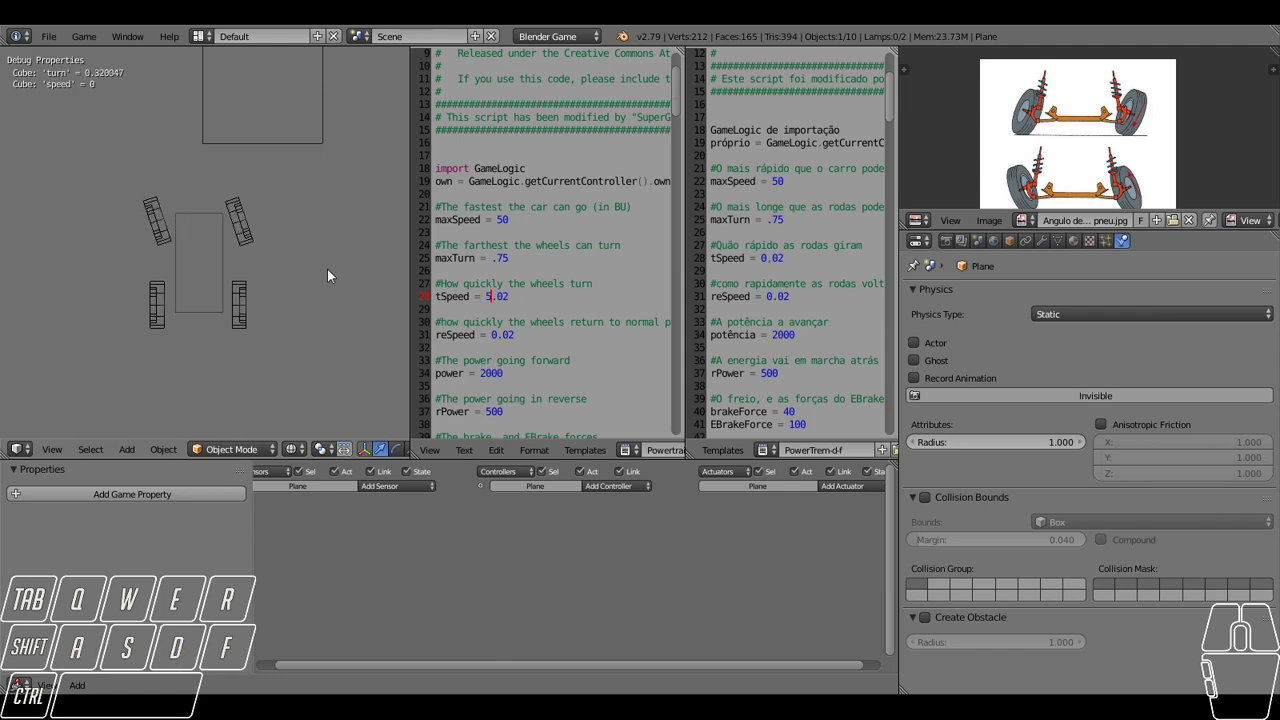
pyautogui.press('d')
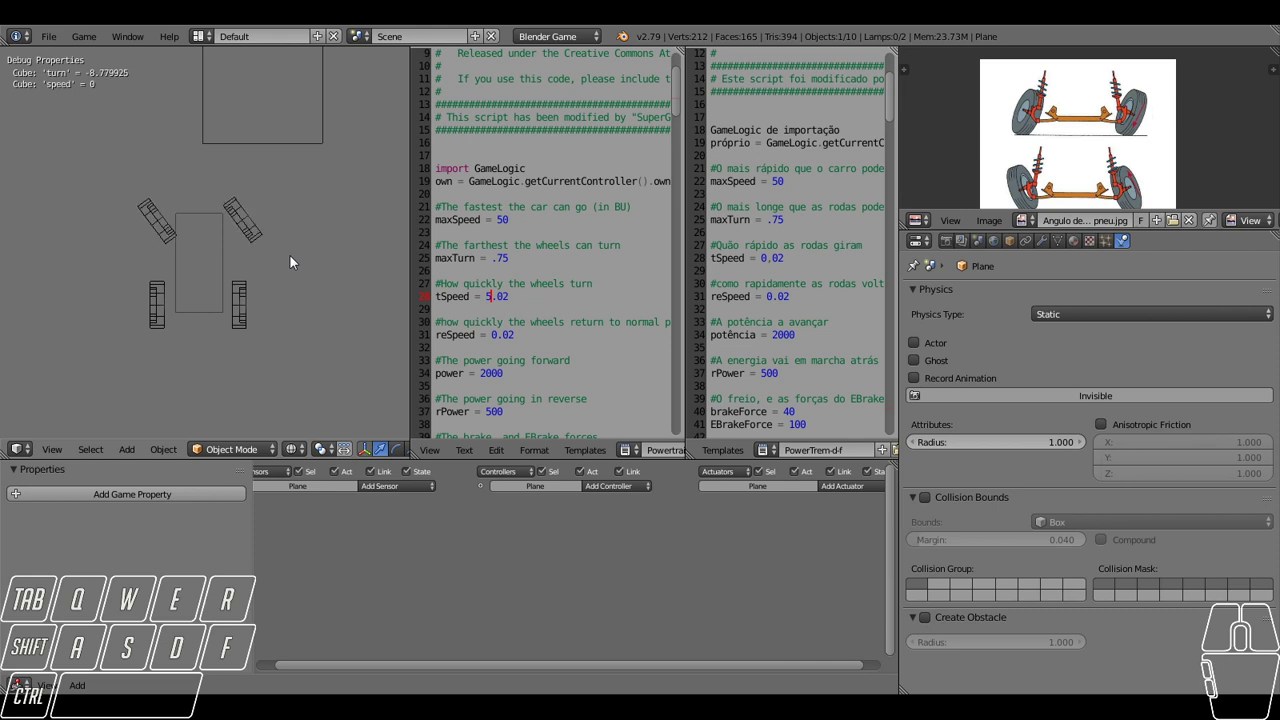
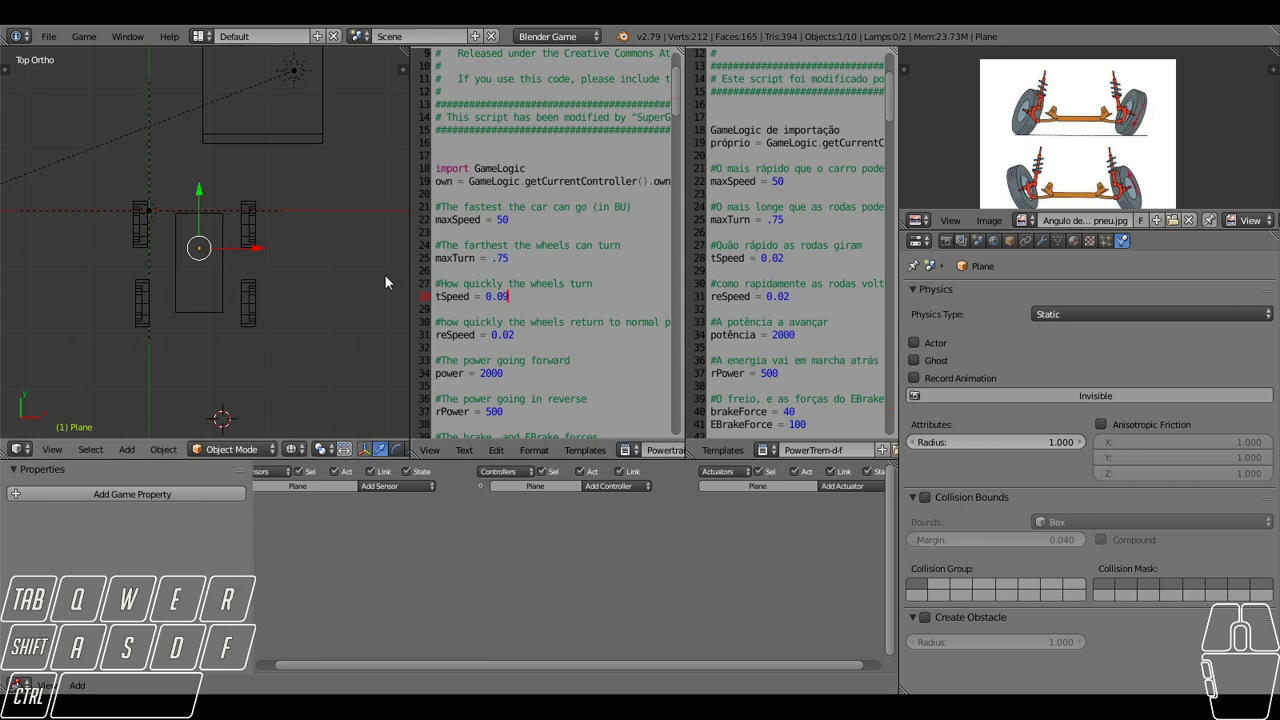
pyautogui.press('d')
pyautogui.press('a')
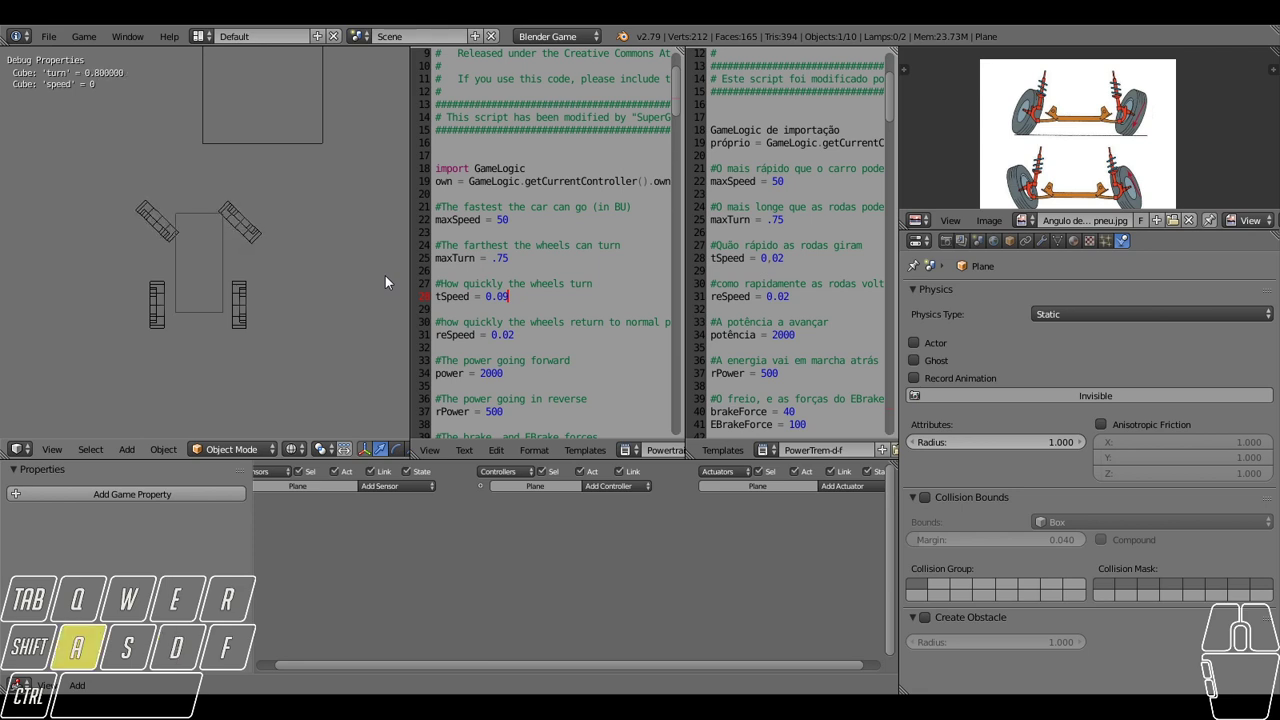
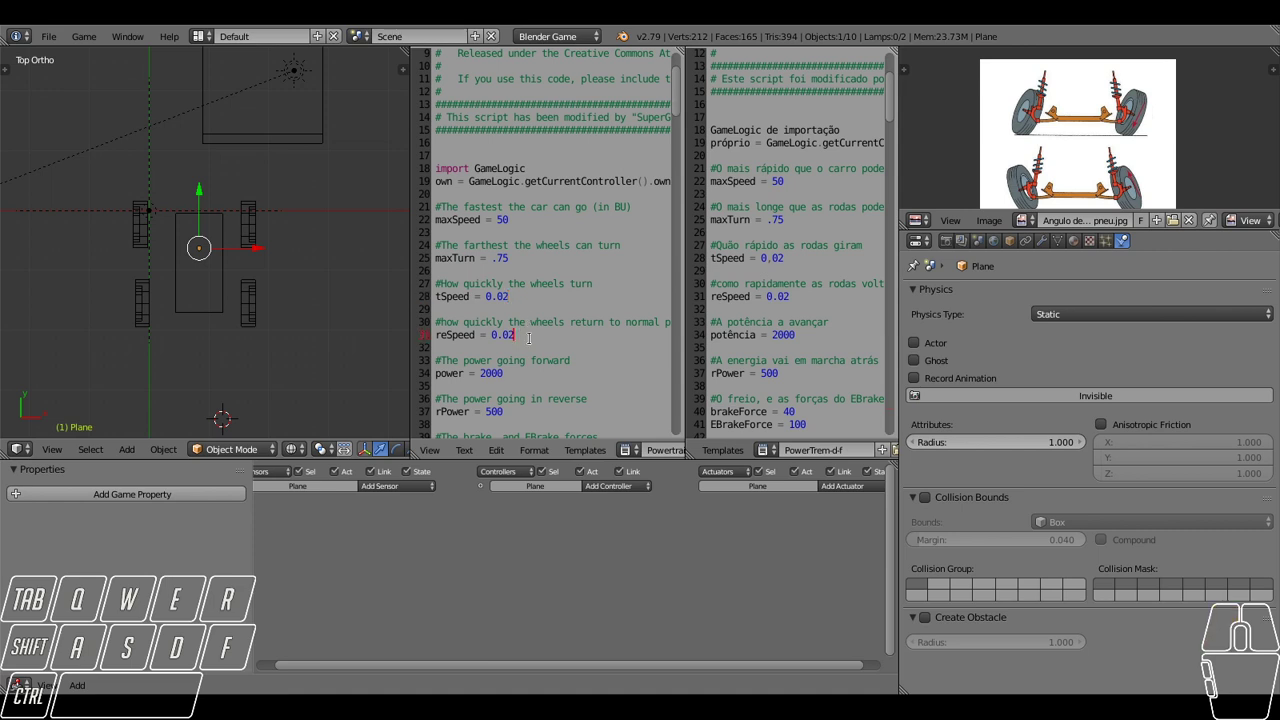
# Test-steer in game with reSpeed at 0.05 and then 0.5, watching the wheels return to centre.
pyautogui.press('d')
pyautogui.press('a')
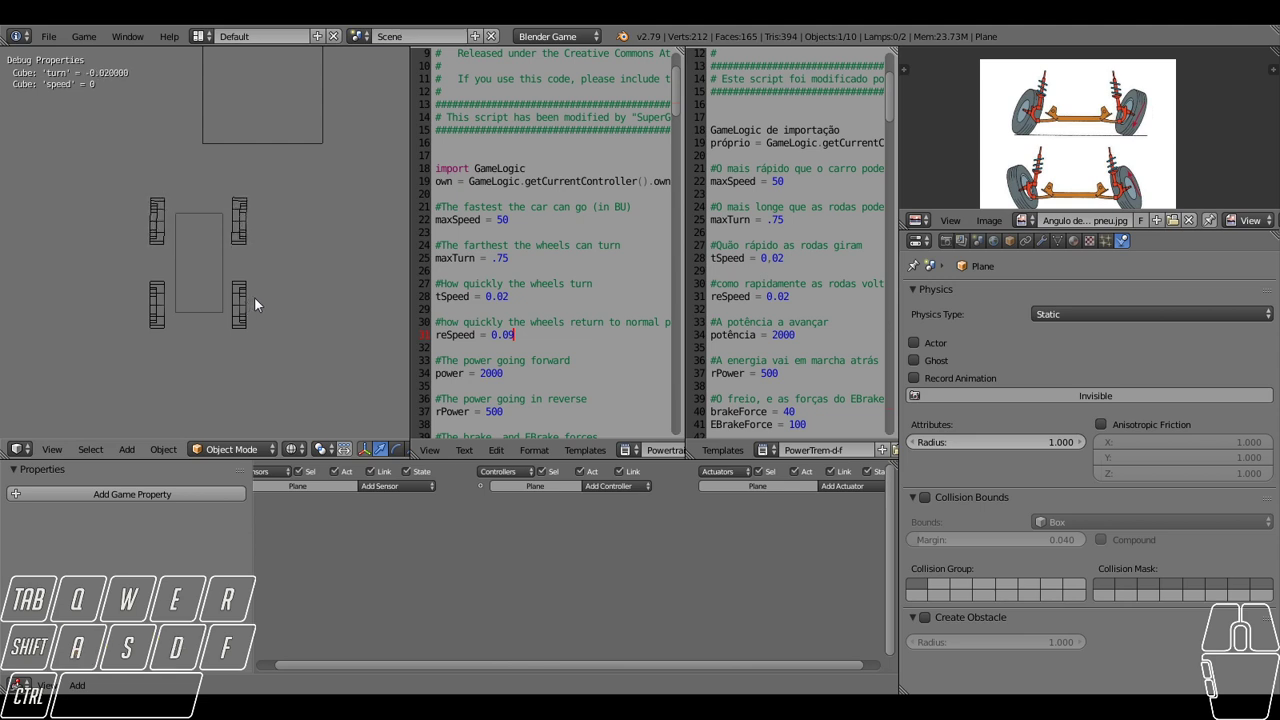
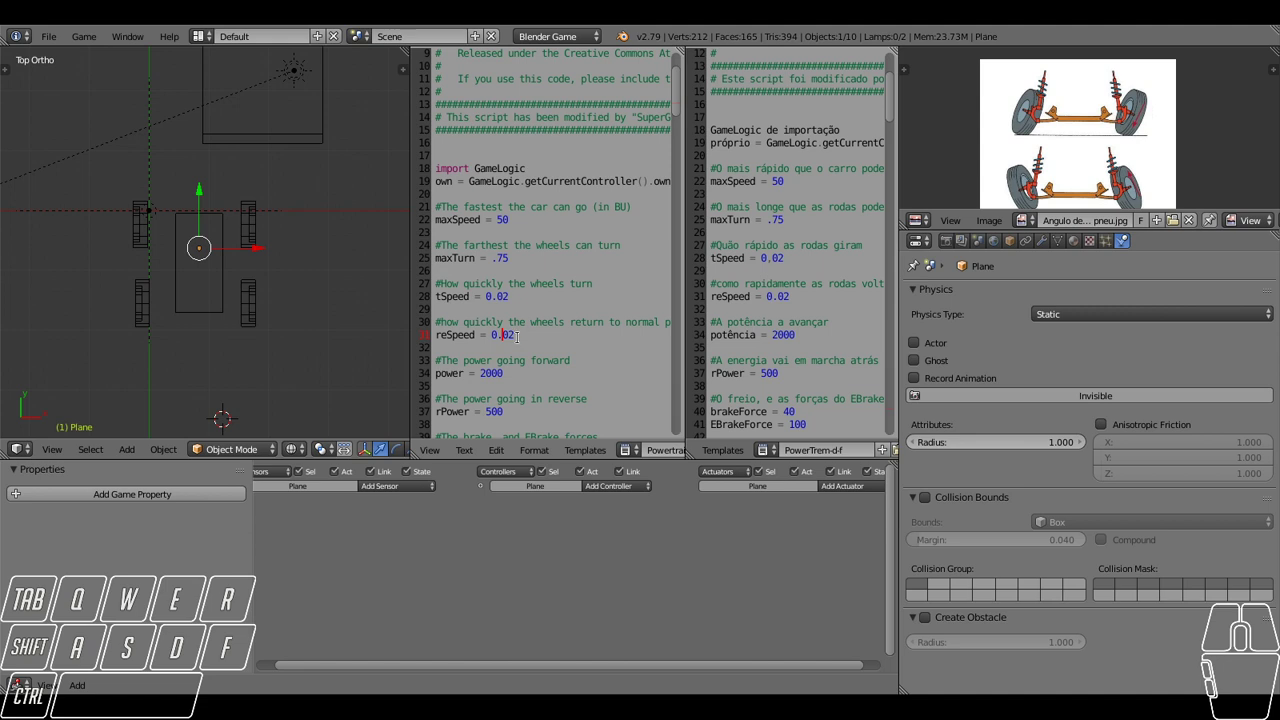
pyautogui.press('a')
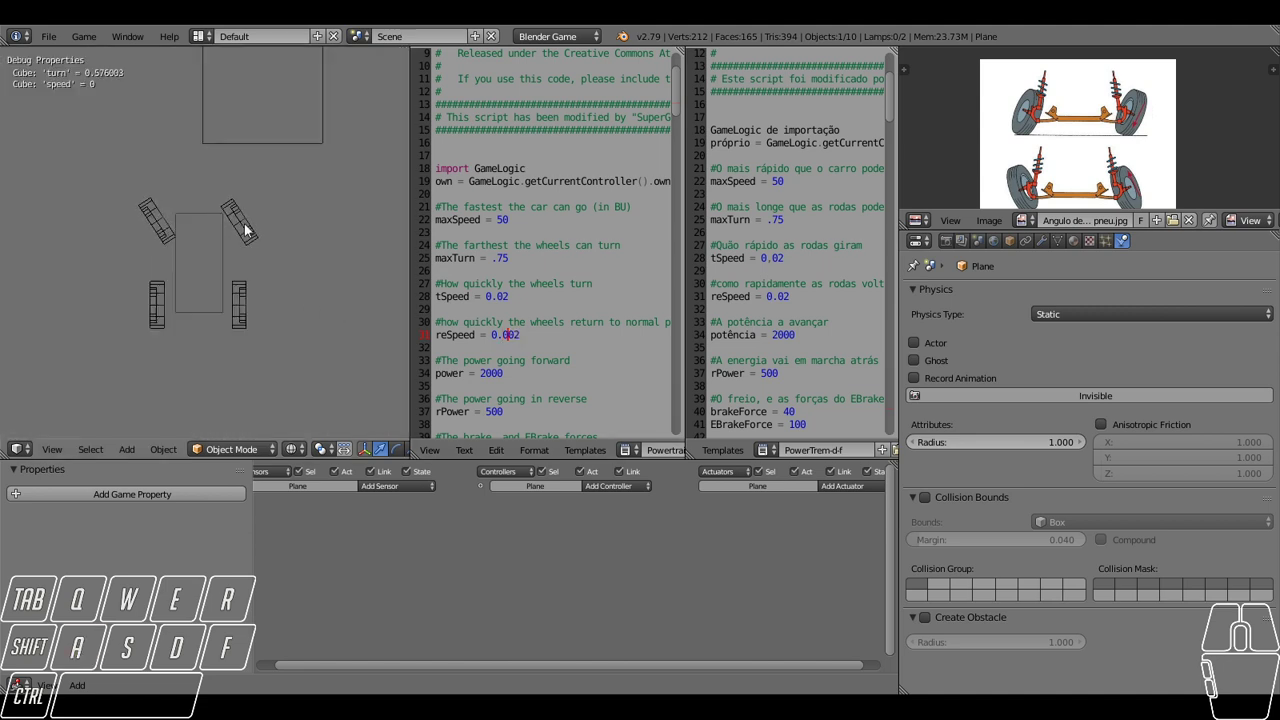
pyautogui.press('d')
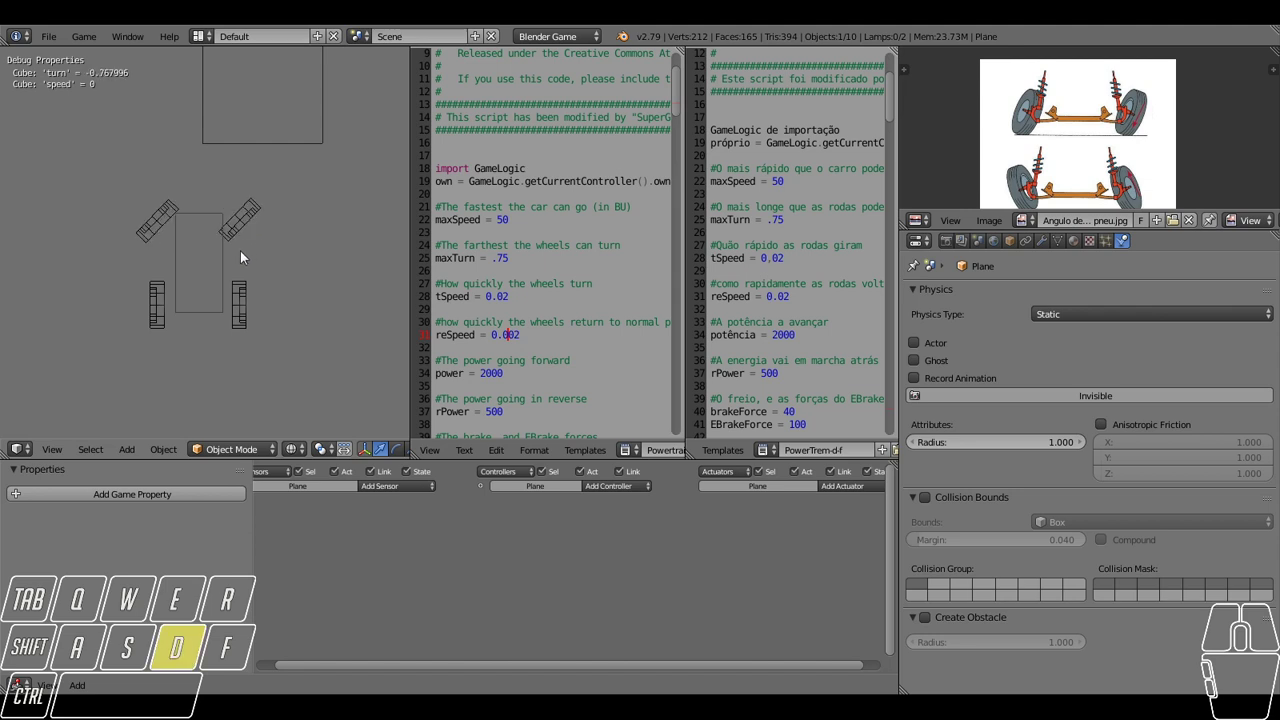
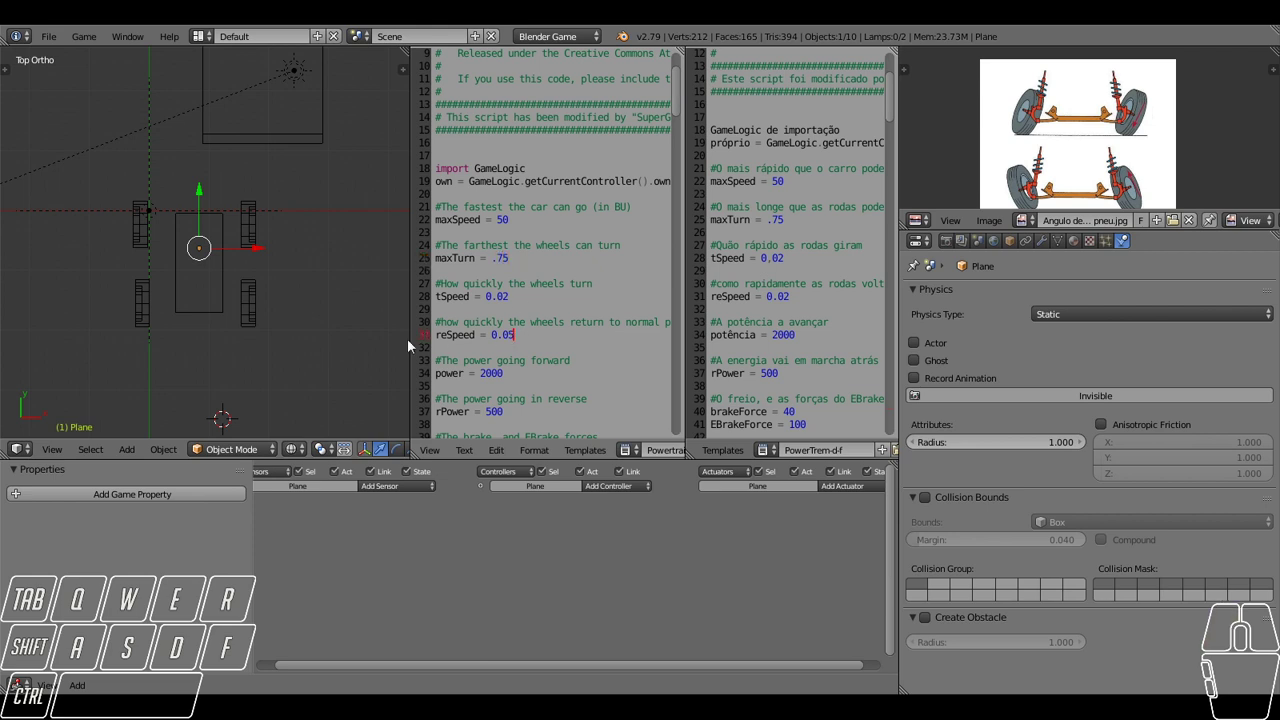
pyautogui.press('d')
pyautogui.press('a')
pyautogui.press('d')
pyautogui.press('a')
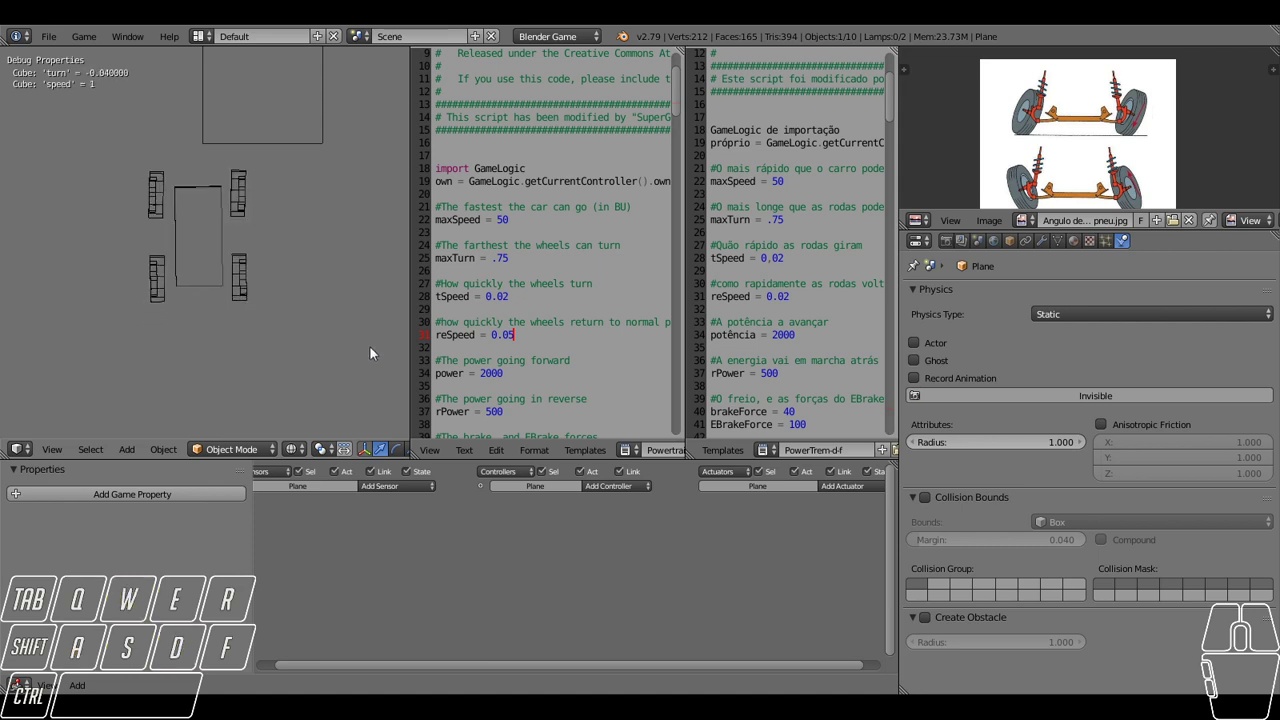
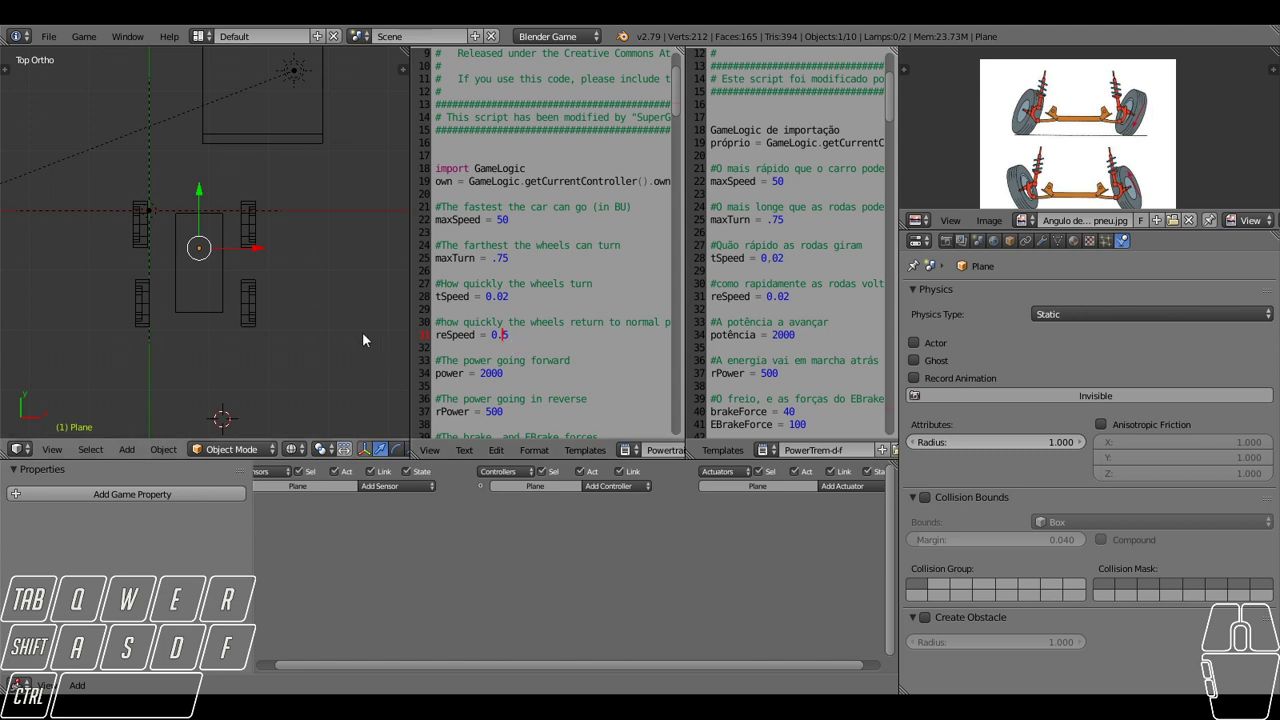
# Lower reSpeed to 0.03 and then 0.02, steering in game to check the return speed.
pyautogui.press('d')
pyautogui.press('a')
pyautogui.press('a')
pyautogui.press('d')
pyautogui.press('a')
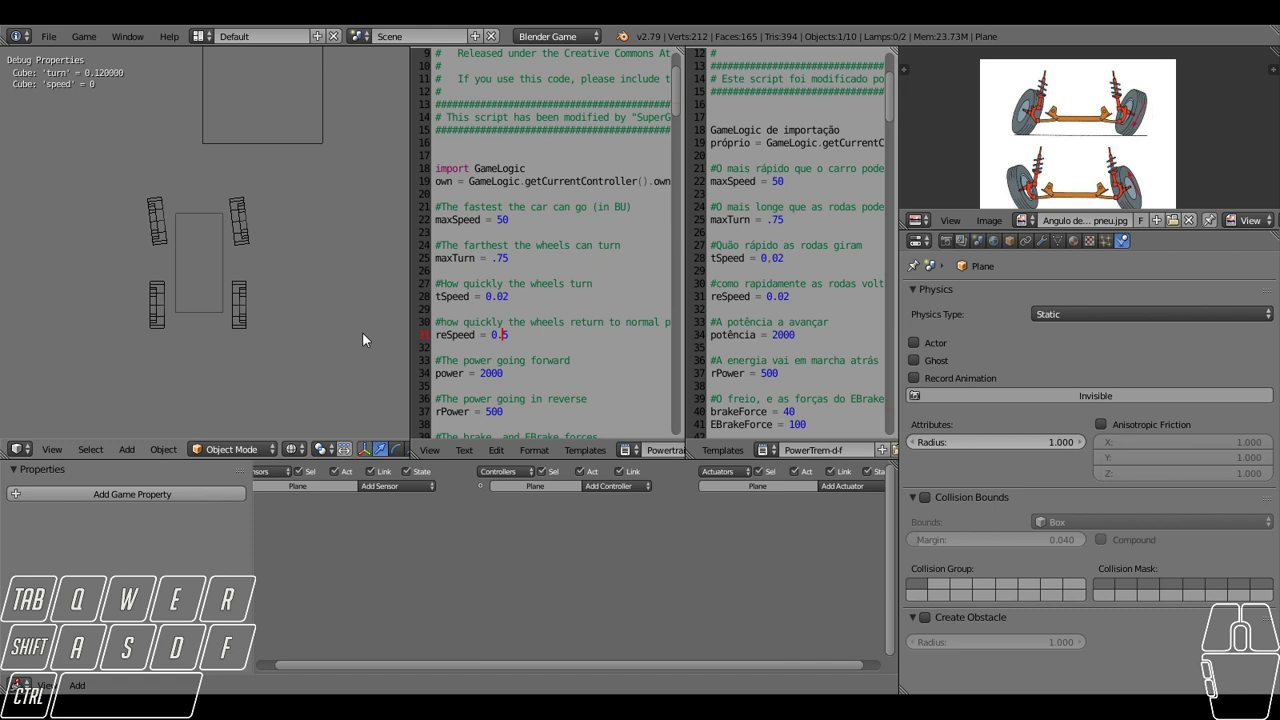
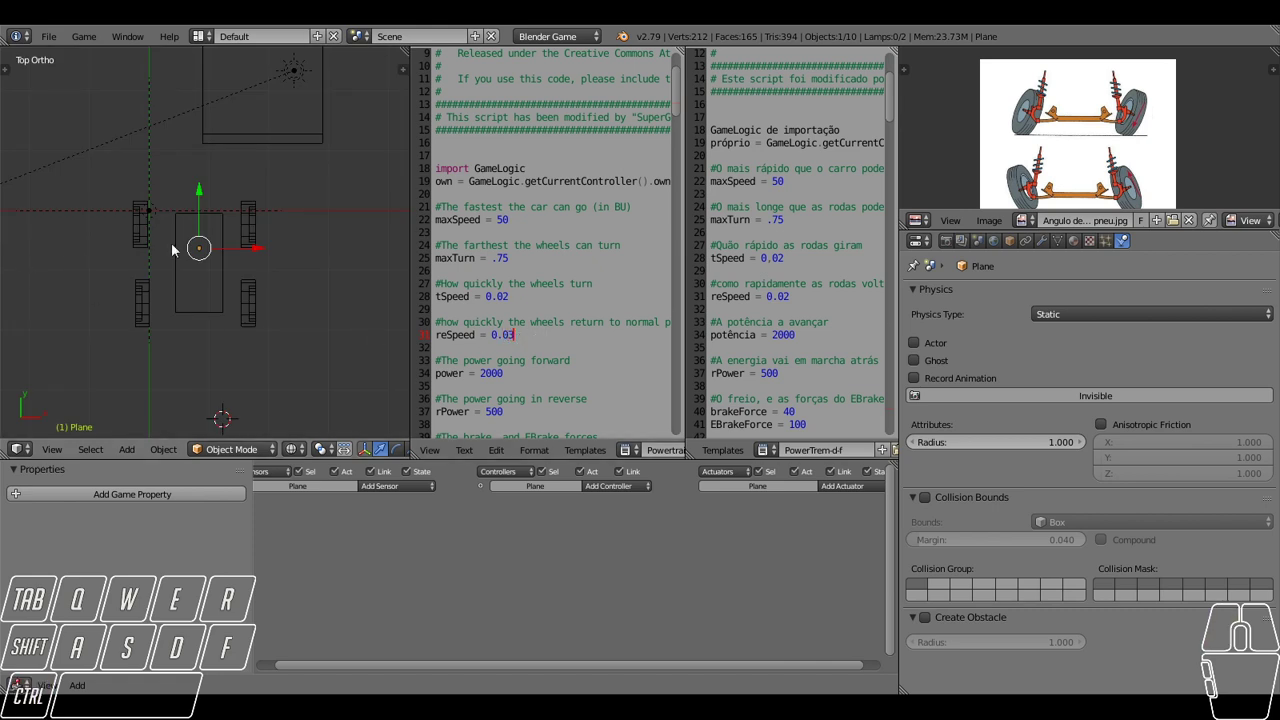
pyautogui.press('d')
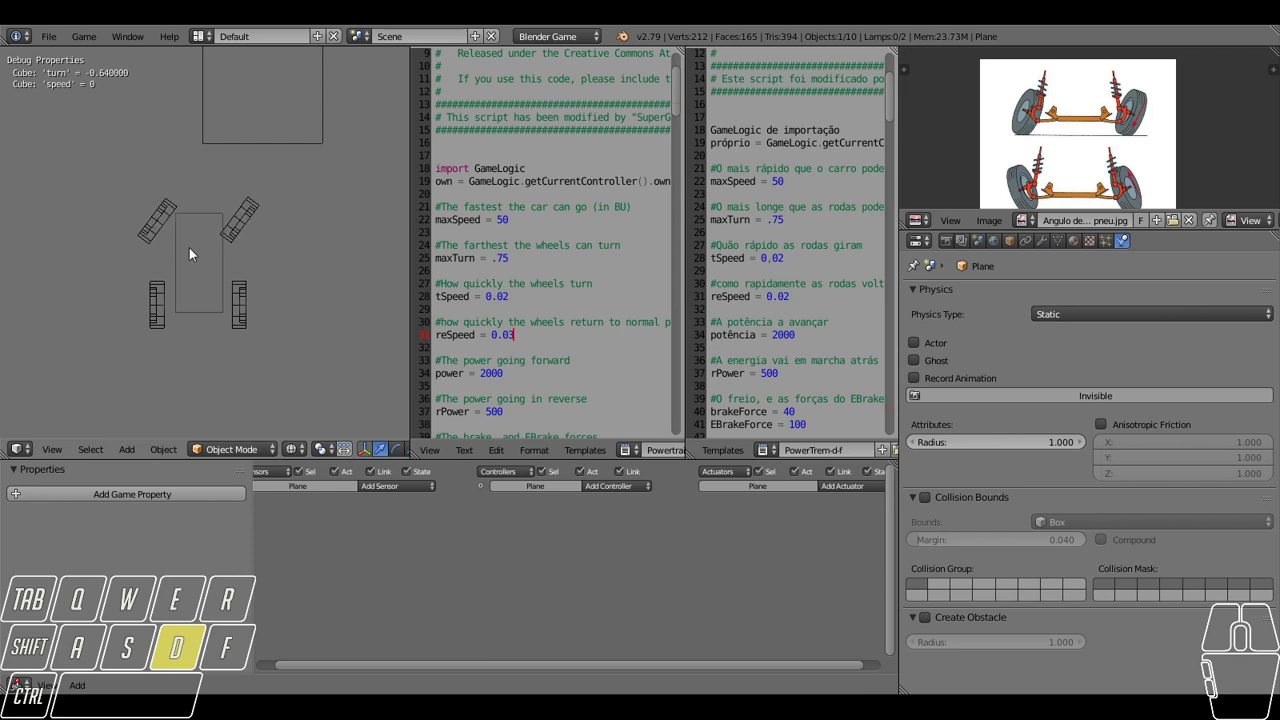
pyautogui.press('d')
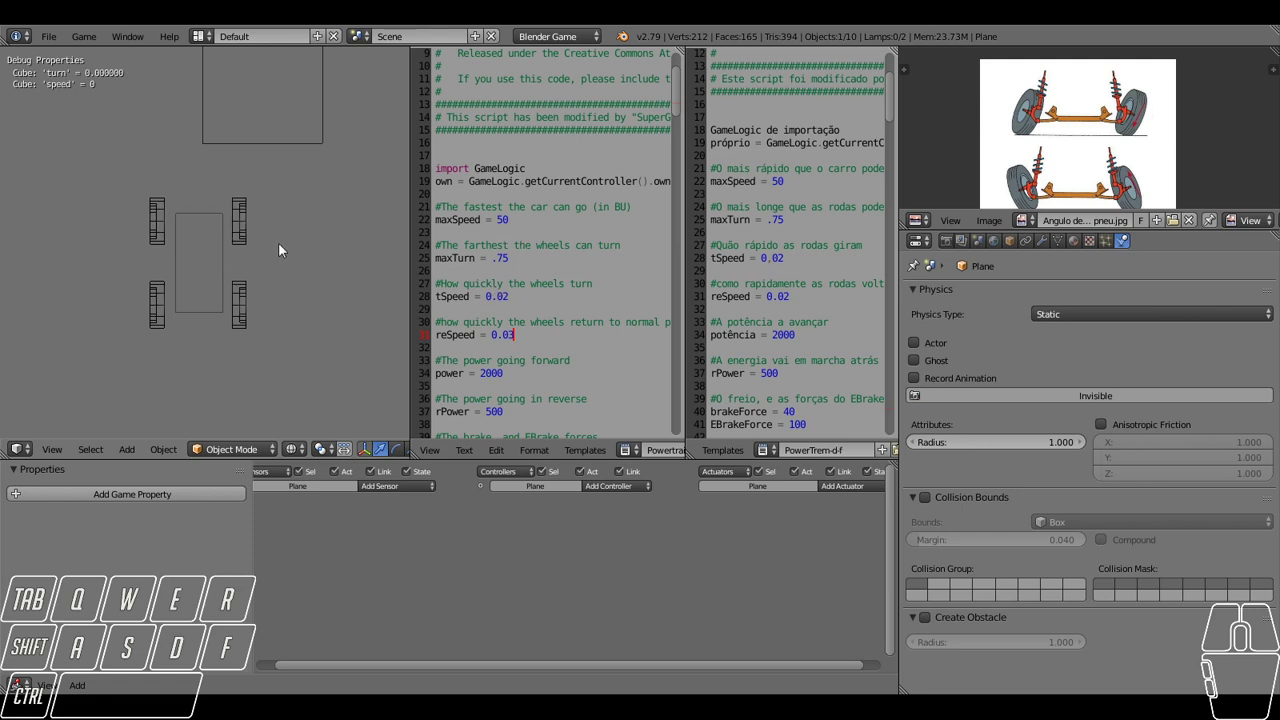
pyautogui.press('d')
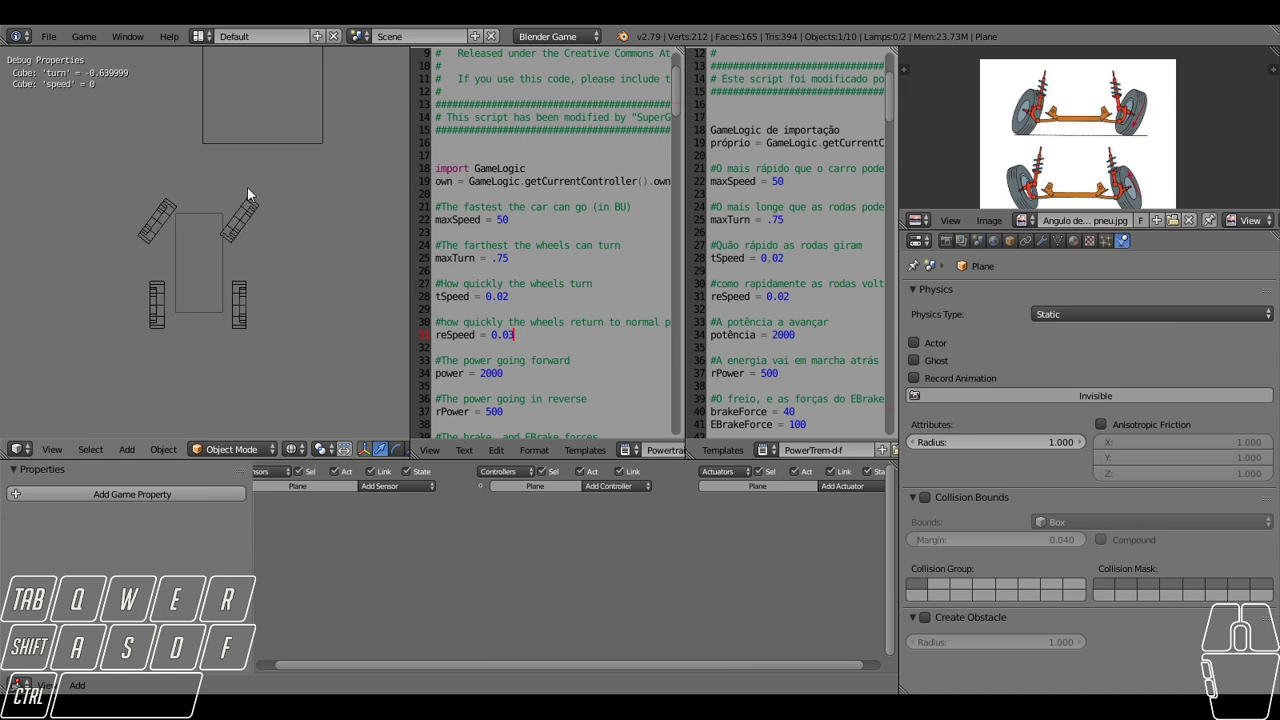
pyautogui.press('a')
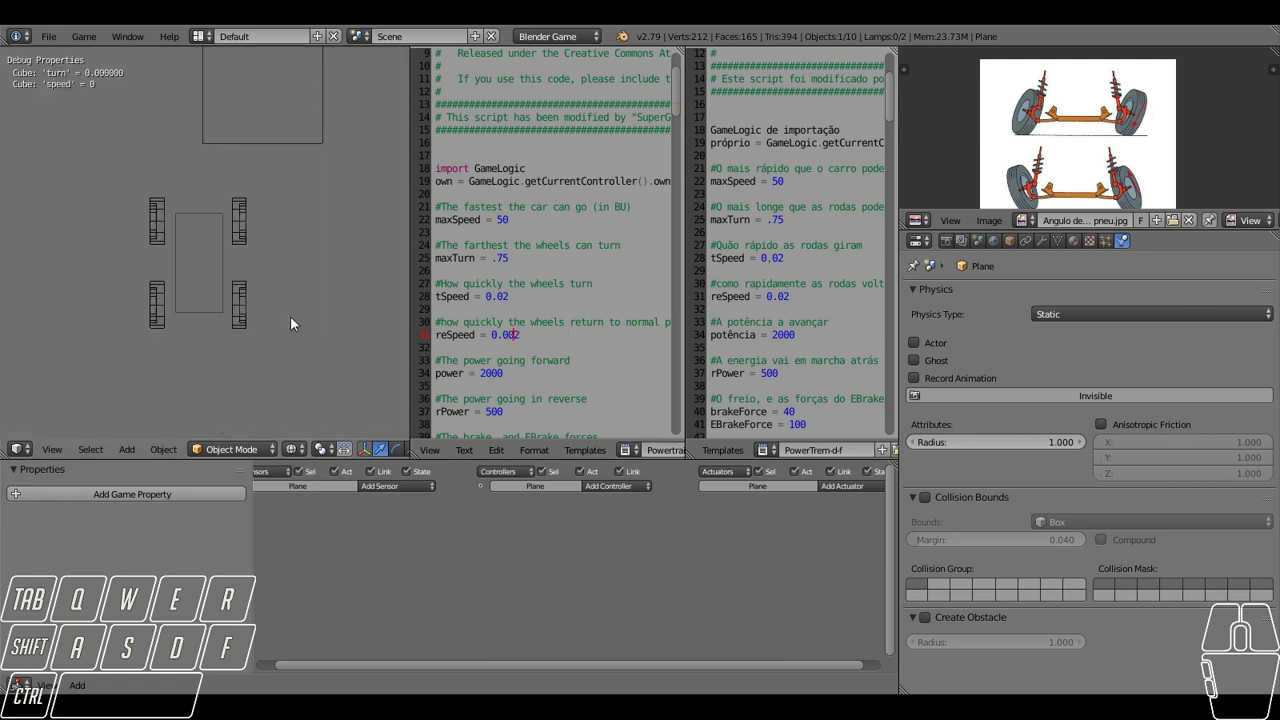
pyautogui.press('d')
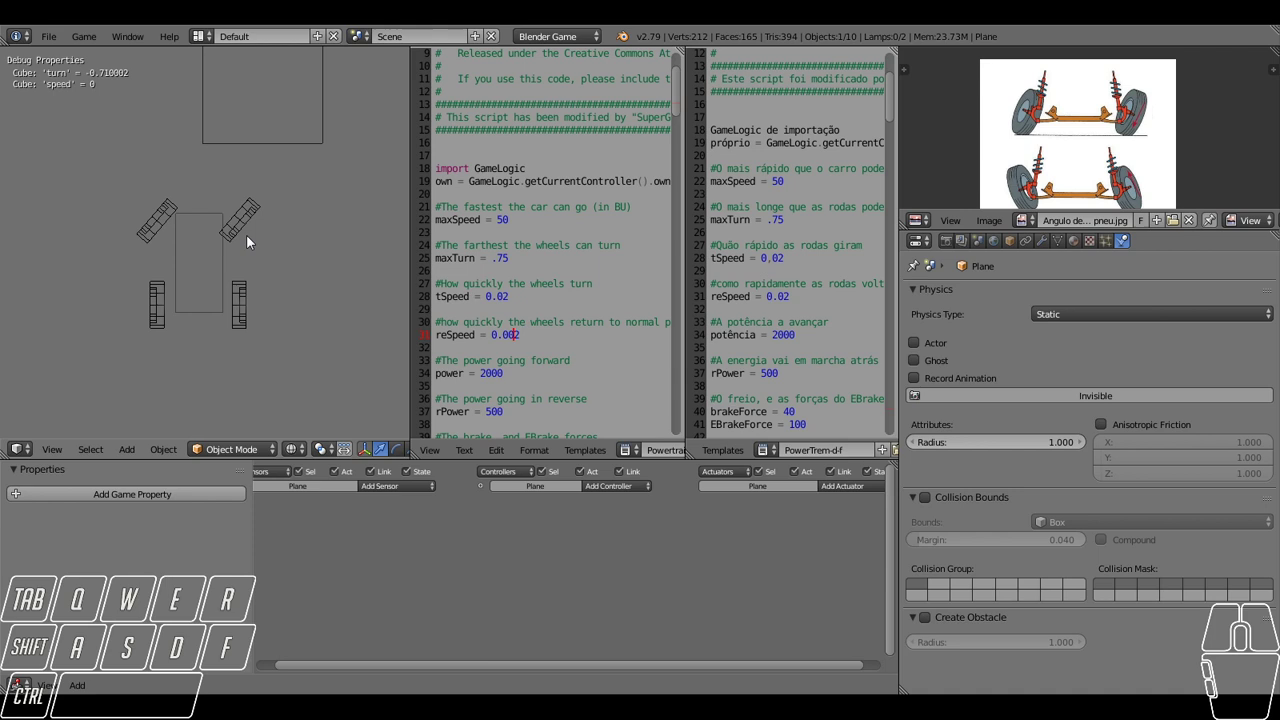
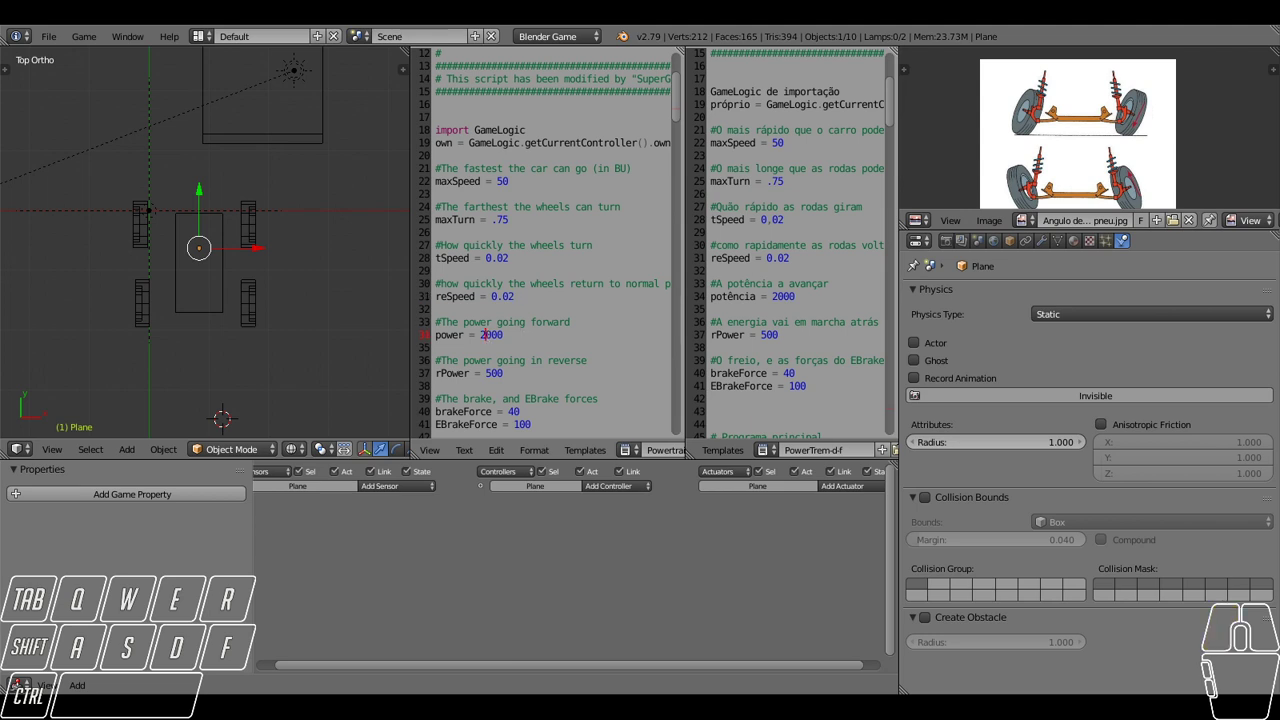
# Select the yellow car body and change its forward power from 2000 to 300 in the script.
pyautogui.rightClick(198, 320)
pyautogui.click(85, 554)
pyautogui.click(119, 488)
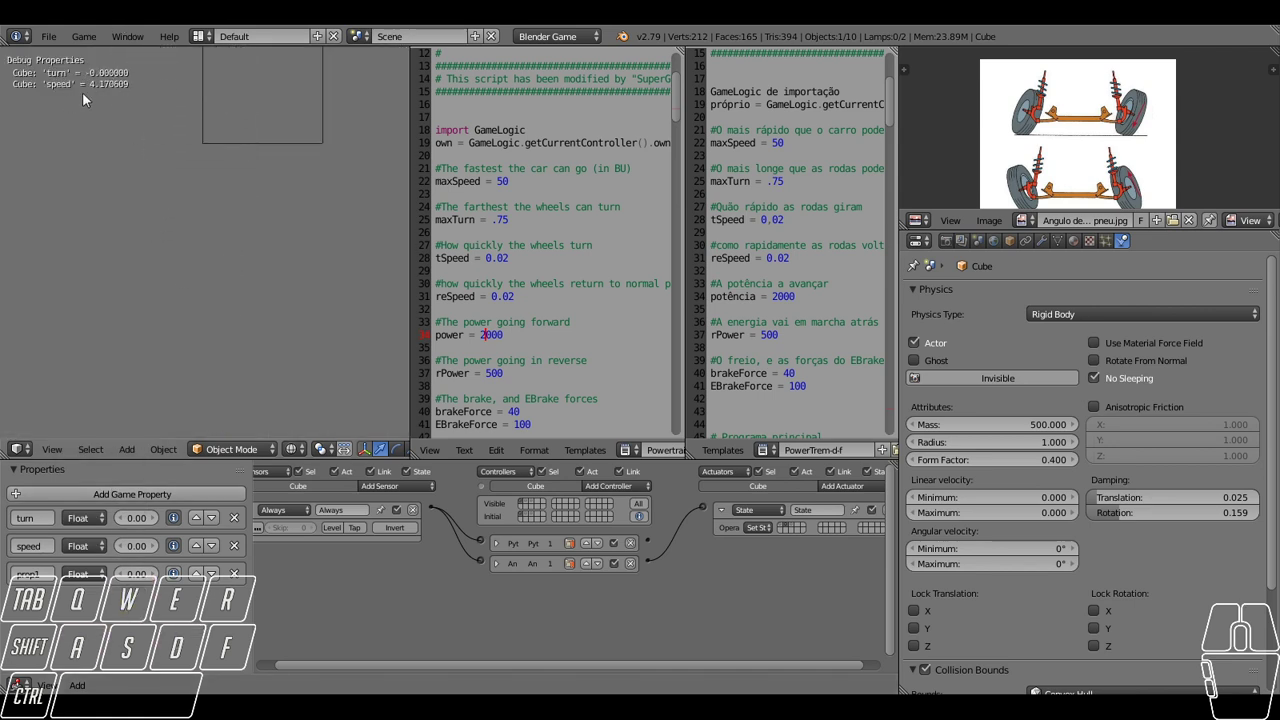
pyautogui.click(89, 547)
pyautogui.click(103, 510)
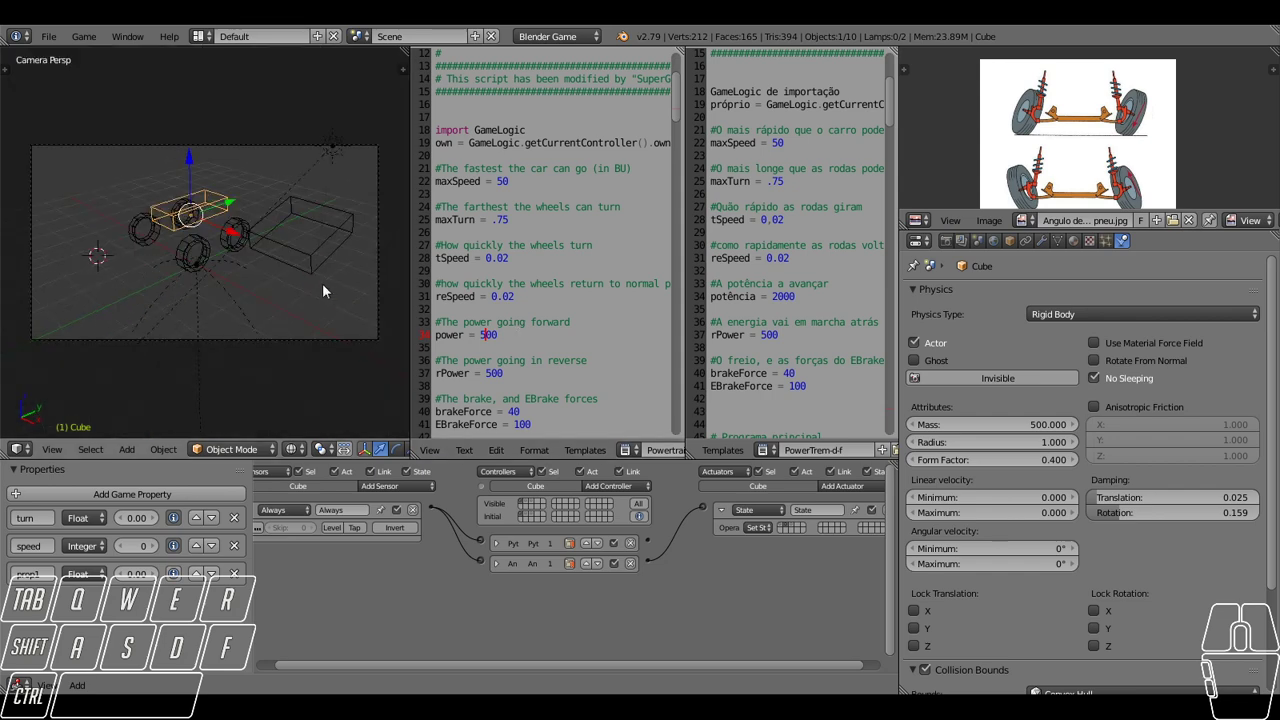
# Switch to textured camera view and start the game to test-drive at power 300.
pyautogui.click(294, 454)
pyautogui.click(338, 385)
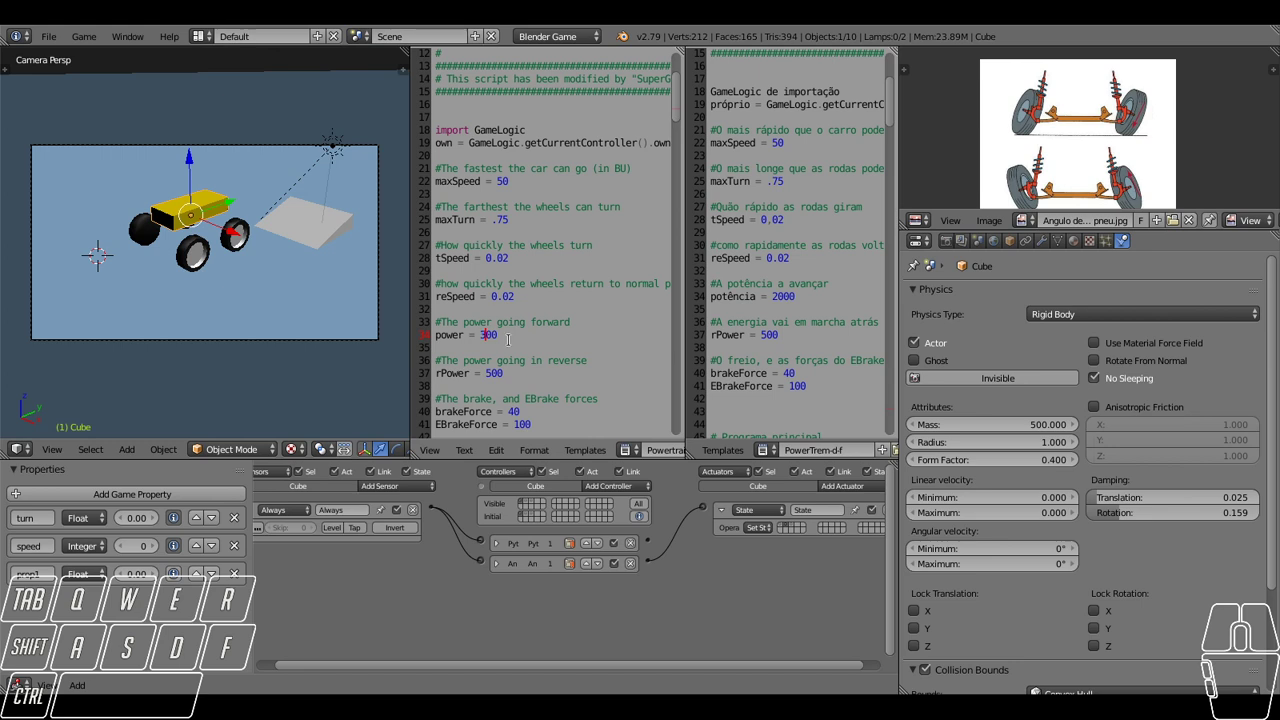
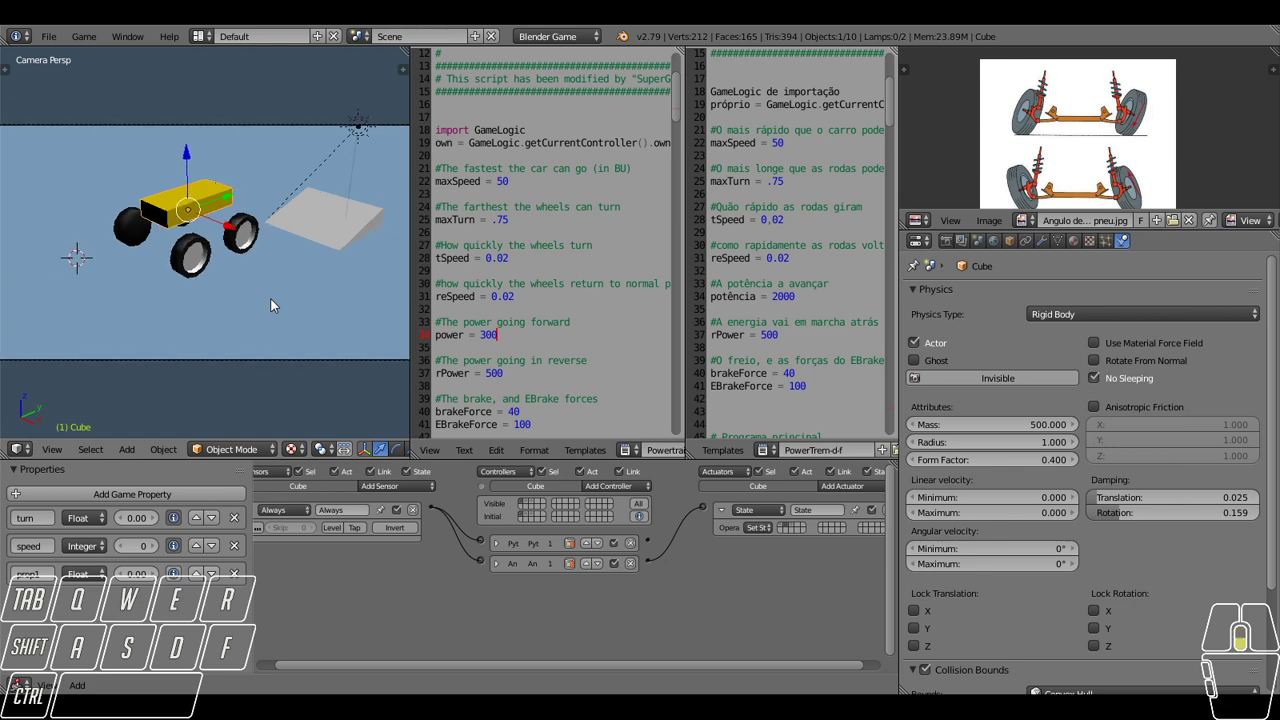
pyautogui.middleClick(272, 302)
pyautogui.press('w')
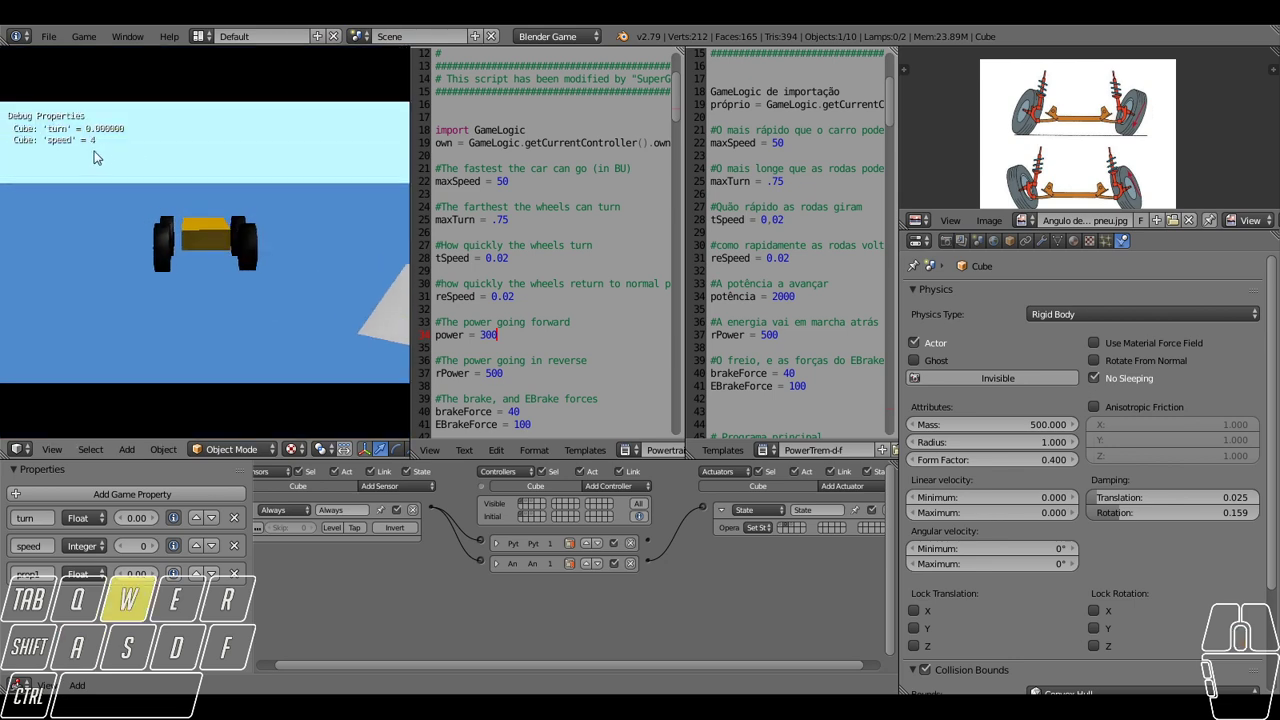
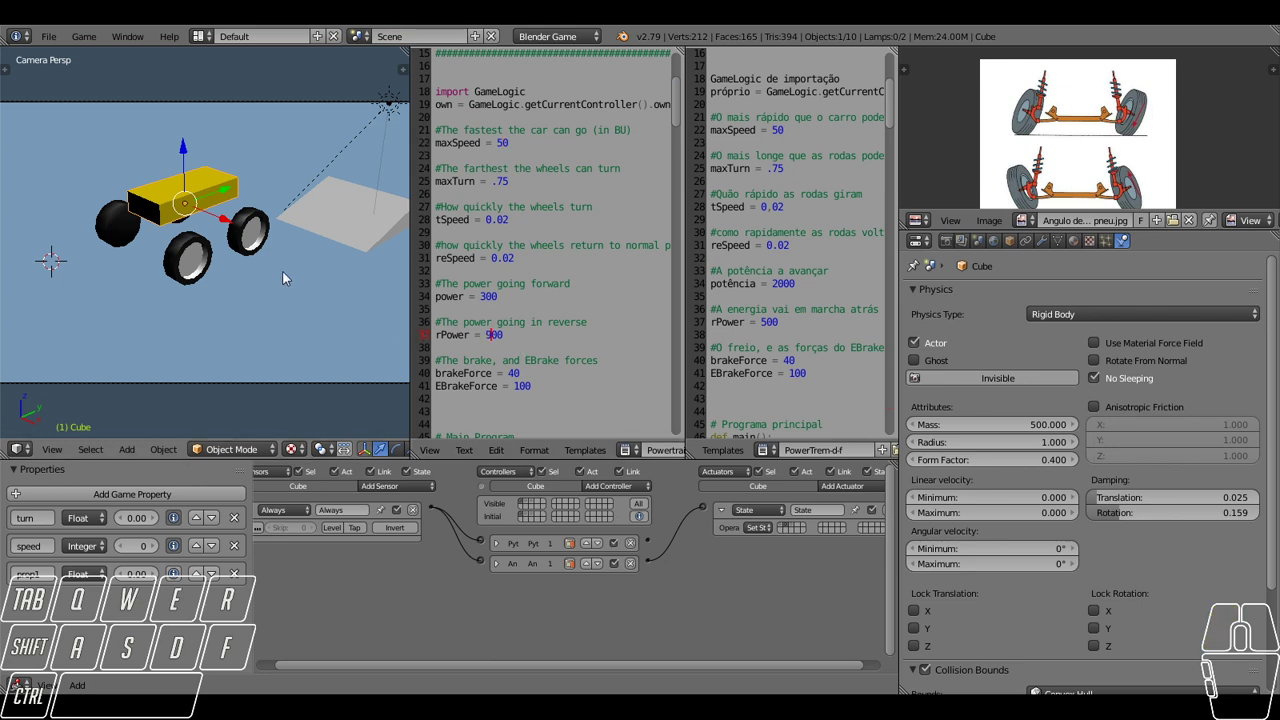
# Test reverse driving in game with rPower at 900 and then 90.
pyautogui.press('s')
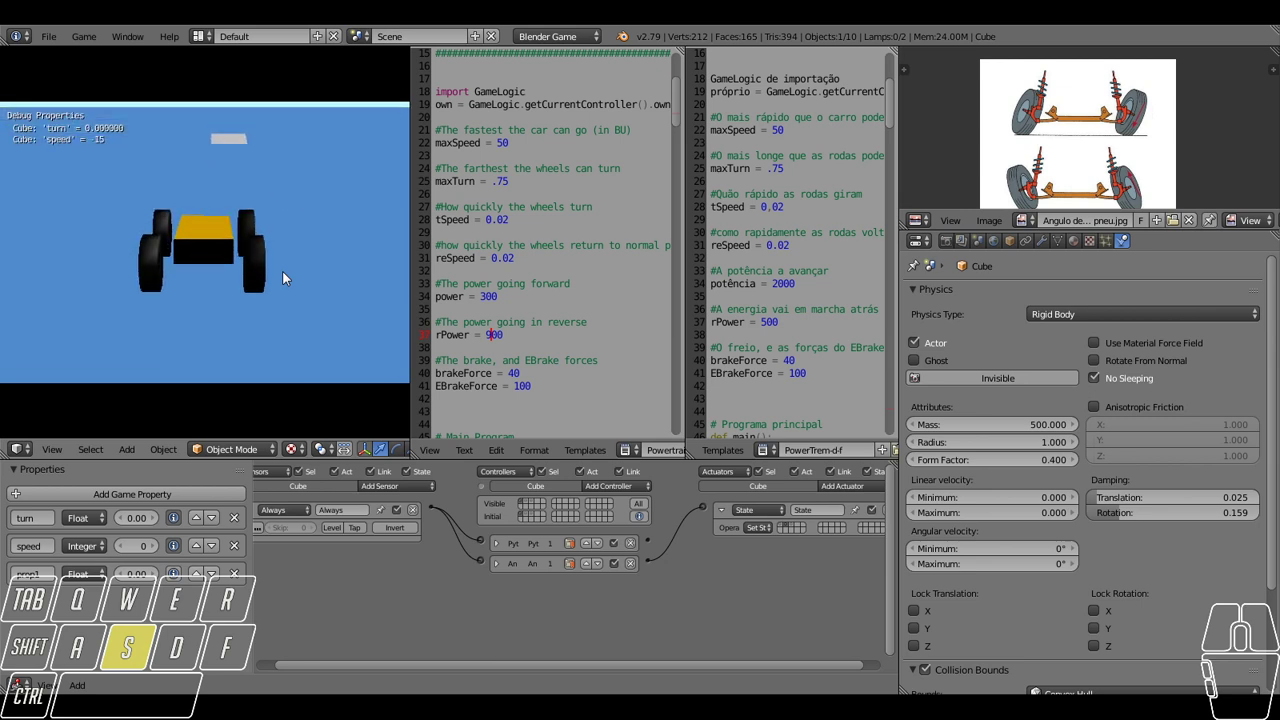
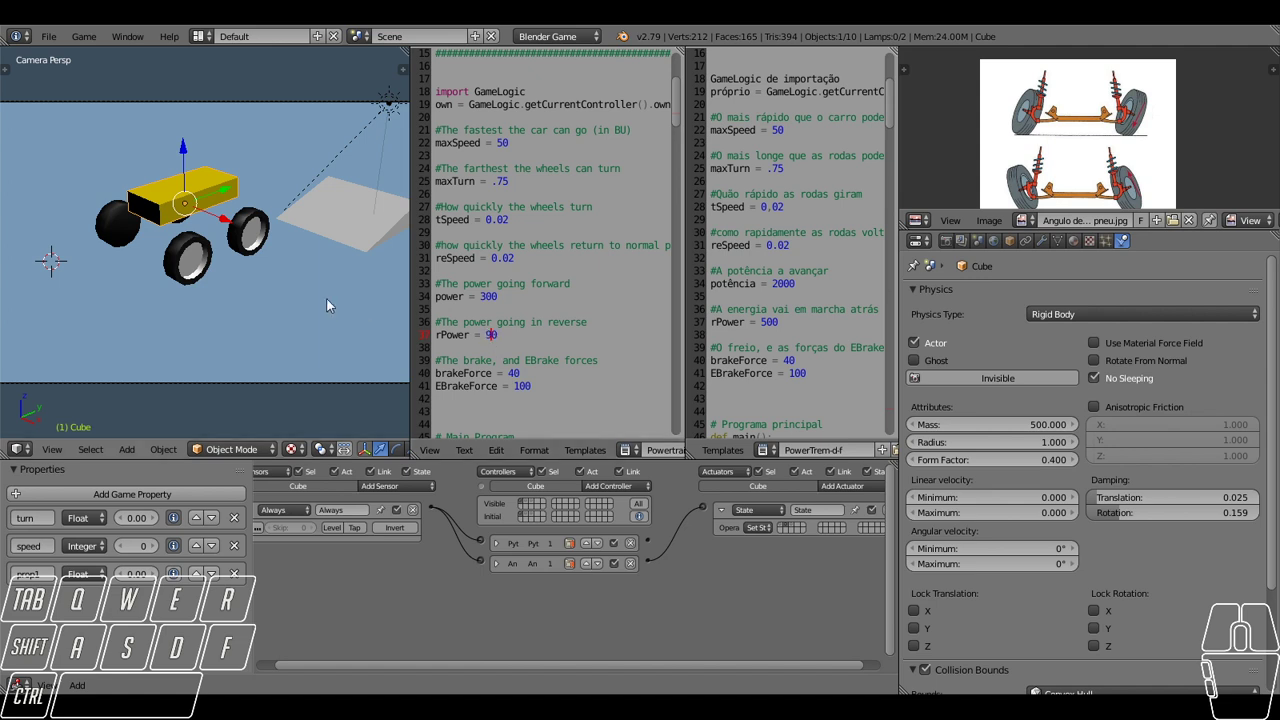
pyautogui.press('s')
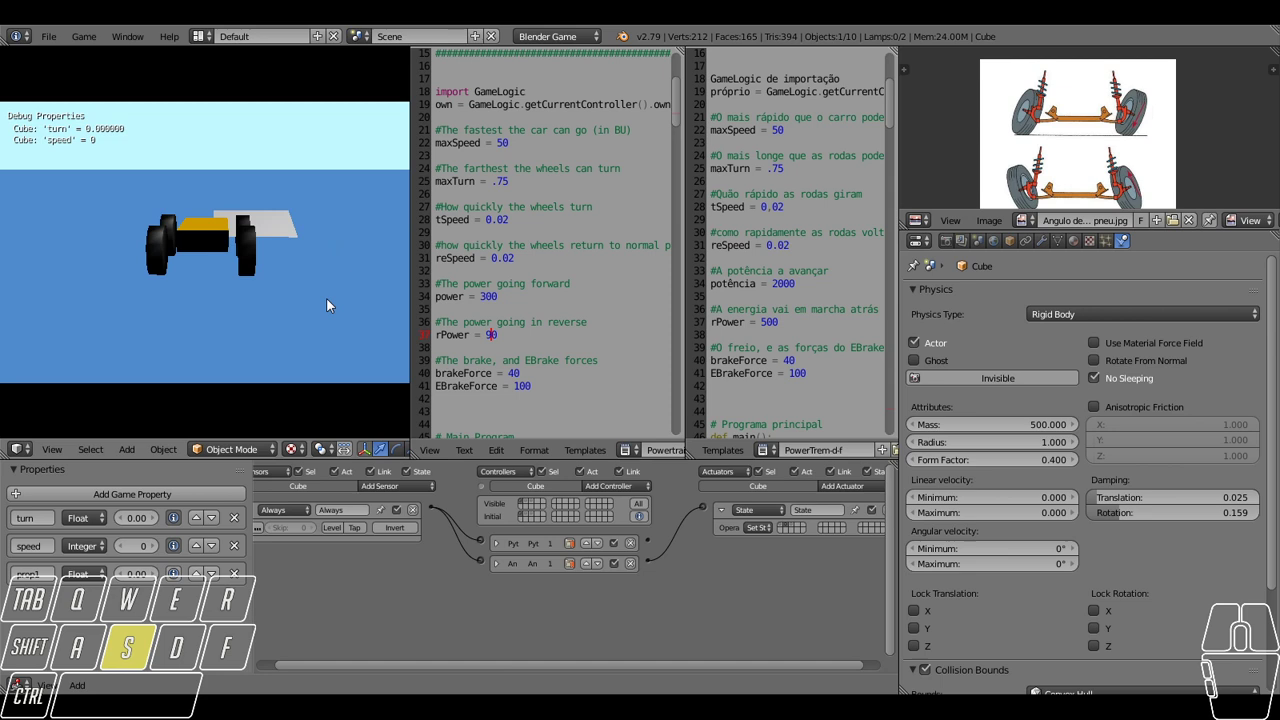
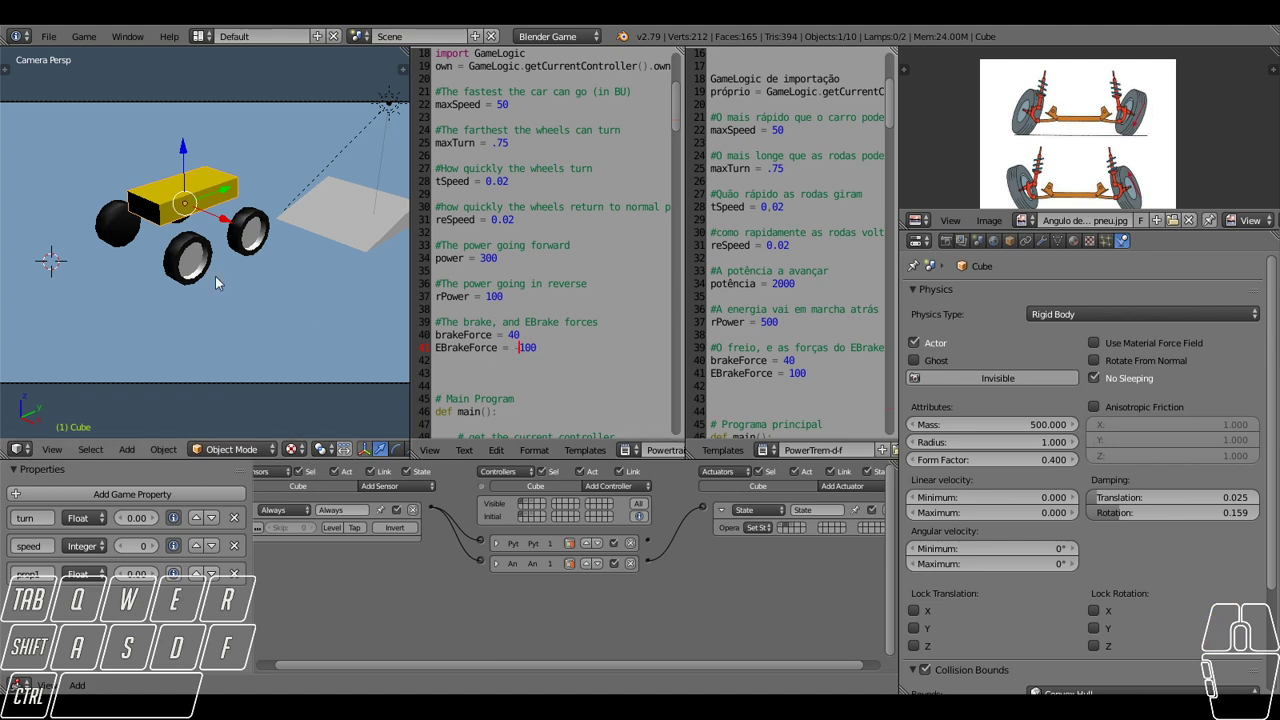
# Change EBrakeForce in the script to 900.
pyautogui.press('space')
pyautogui.press('space')
pyautogui.press('space')
pyautogui.press('space')
pyautogui.press('space')
pyautogui.press('space')
pyautogui.press('space')
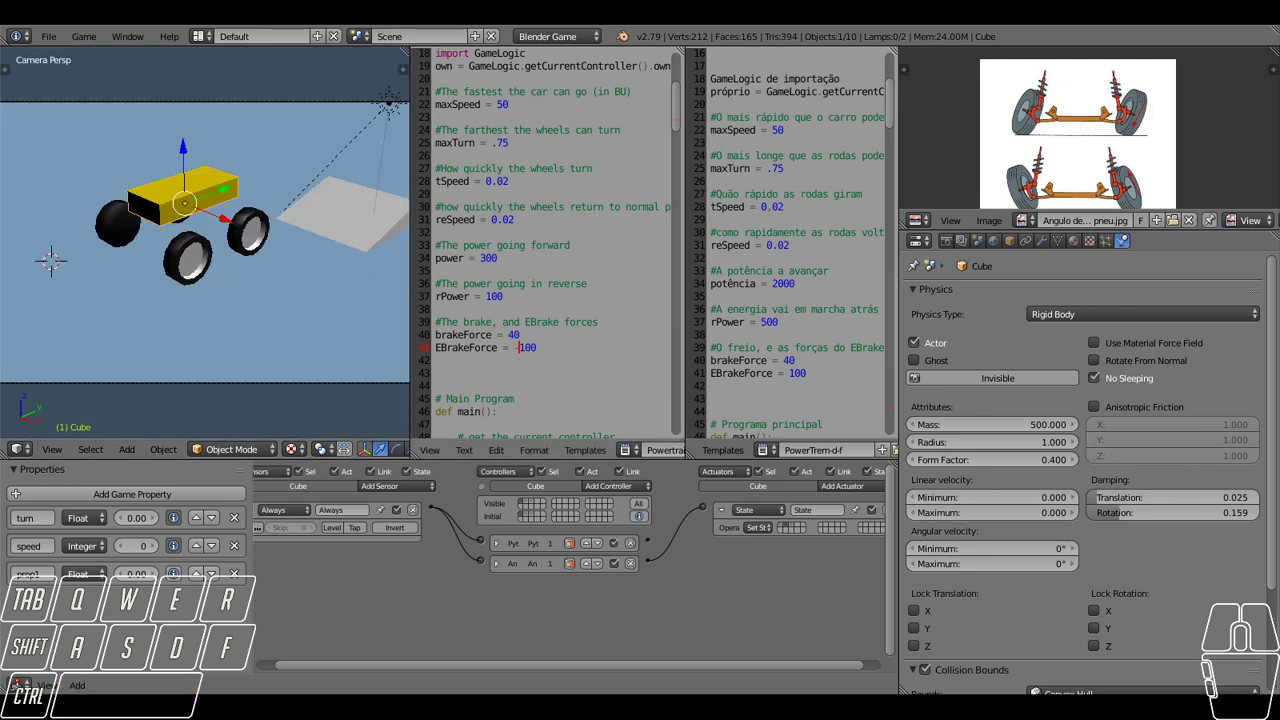
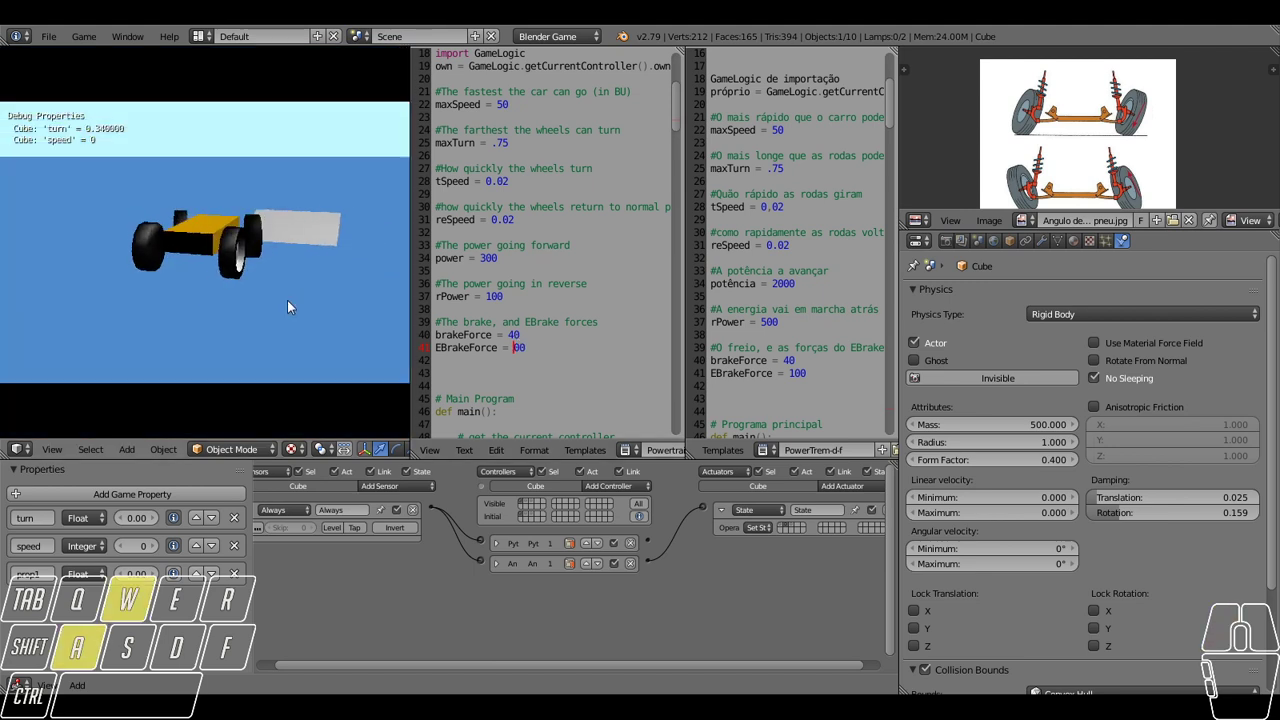
# Drive and brake in game to test the 900 brake force, then scroll down to the Brakes function.
pyautogui.press('space')
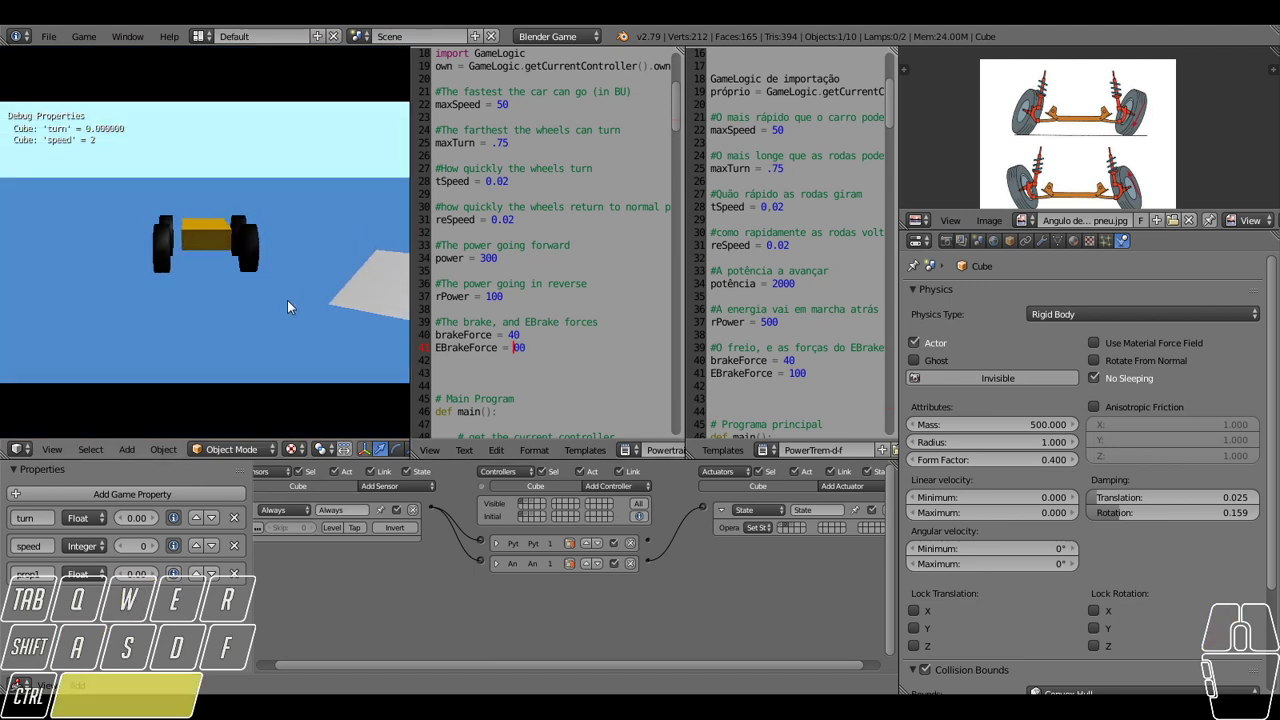
pyautogui.press('space')
pyautogui.press('space')
pyautogui.press('space')
pyautogui.press('space')
pyautogui.press('space')
pyautogui.press('space')
pyautogui.press('space')
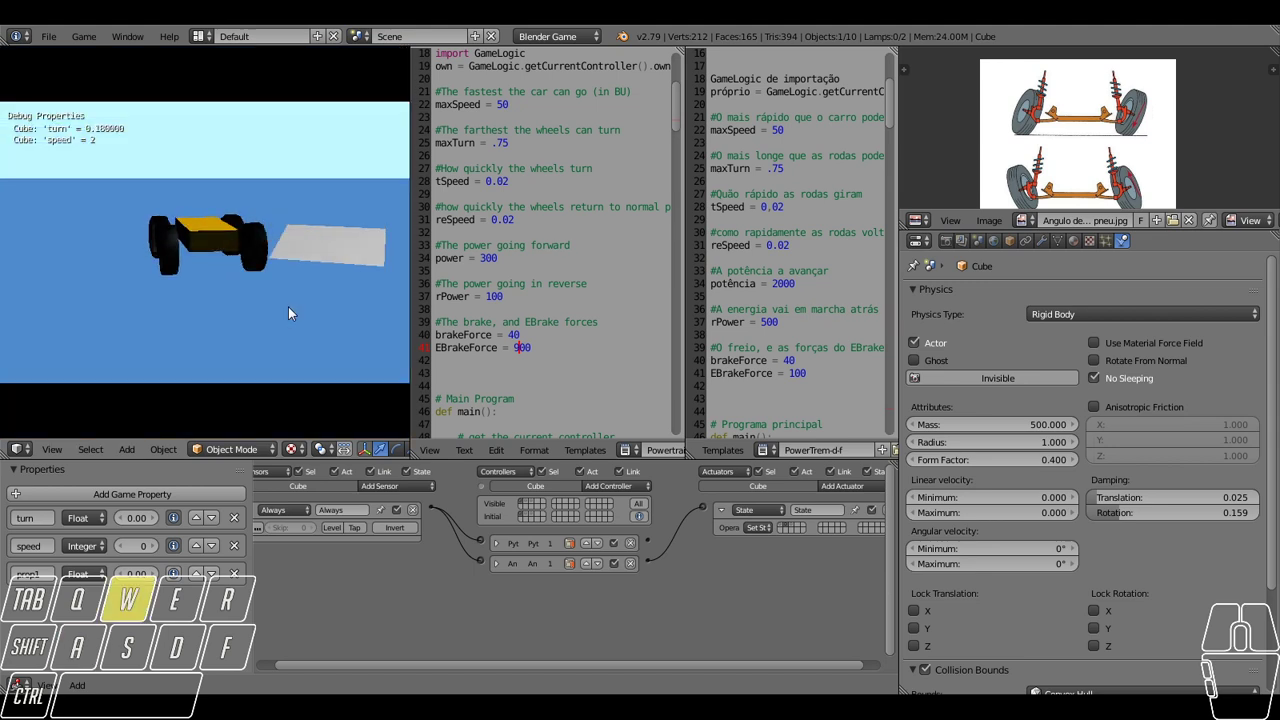
pyautogui.press('w')
pyautogui.press('space')
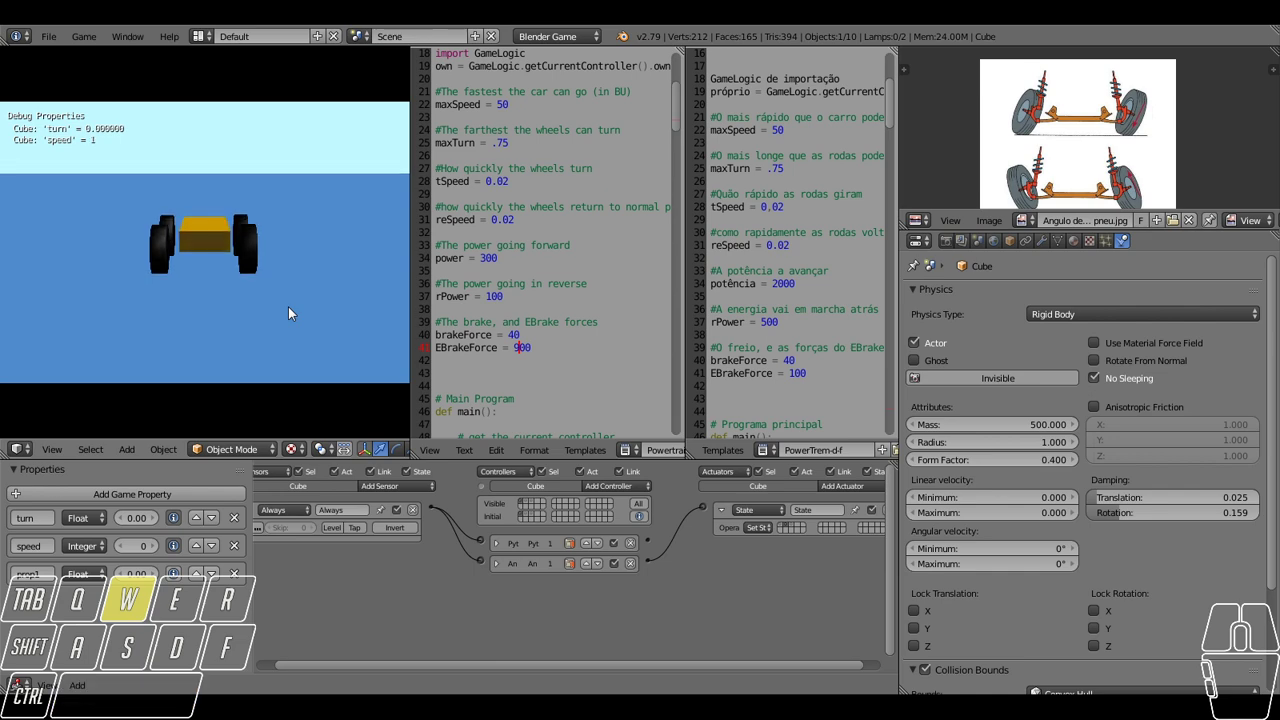
pyautogui.press('space')
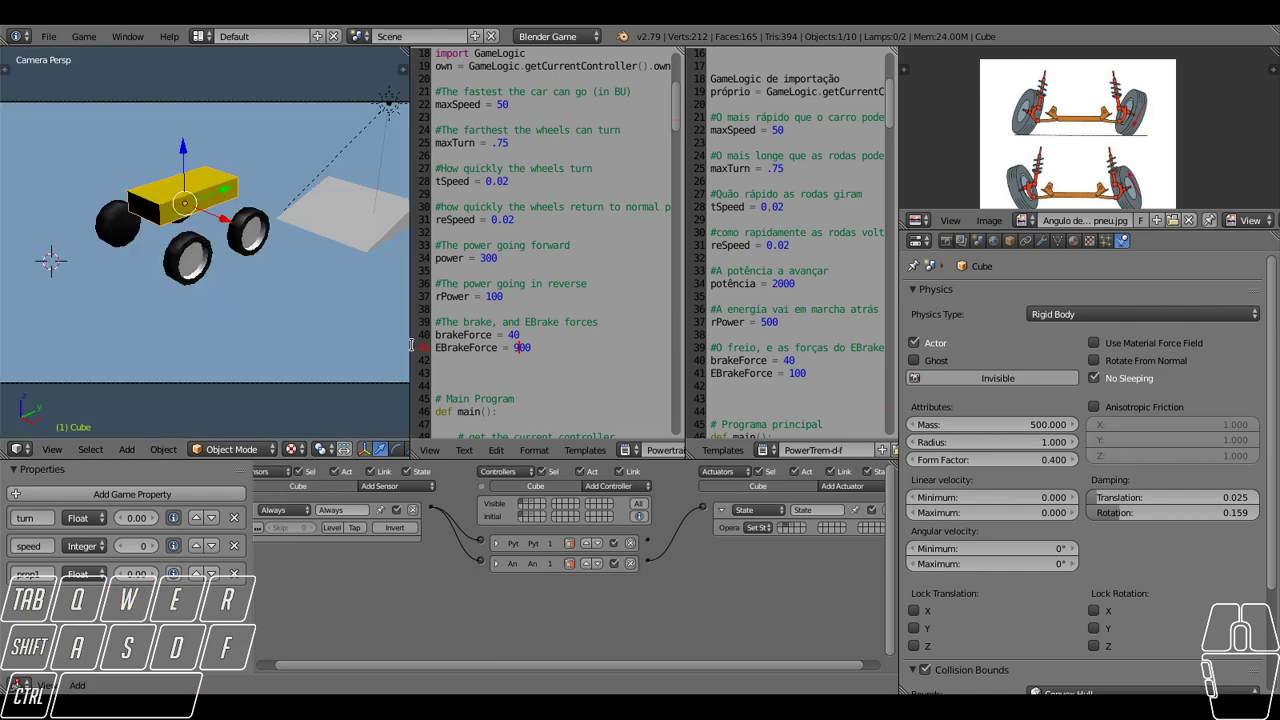
pyautogui.scroll(-3)
pyautogui.scroll(-3)
# Set front_Brake to 9.0 in the no-brakes branch and select FRWheel then FLWheel to inspect them.
pyautogui.scroll(-3)
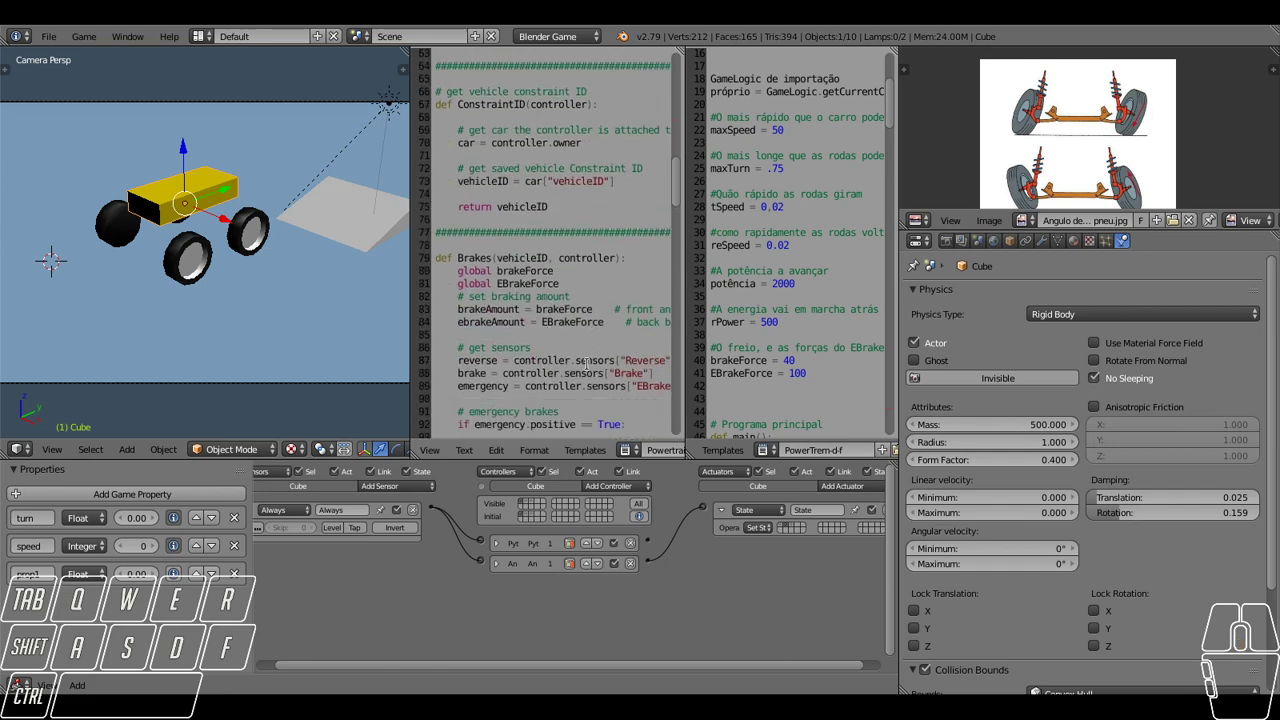
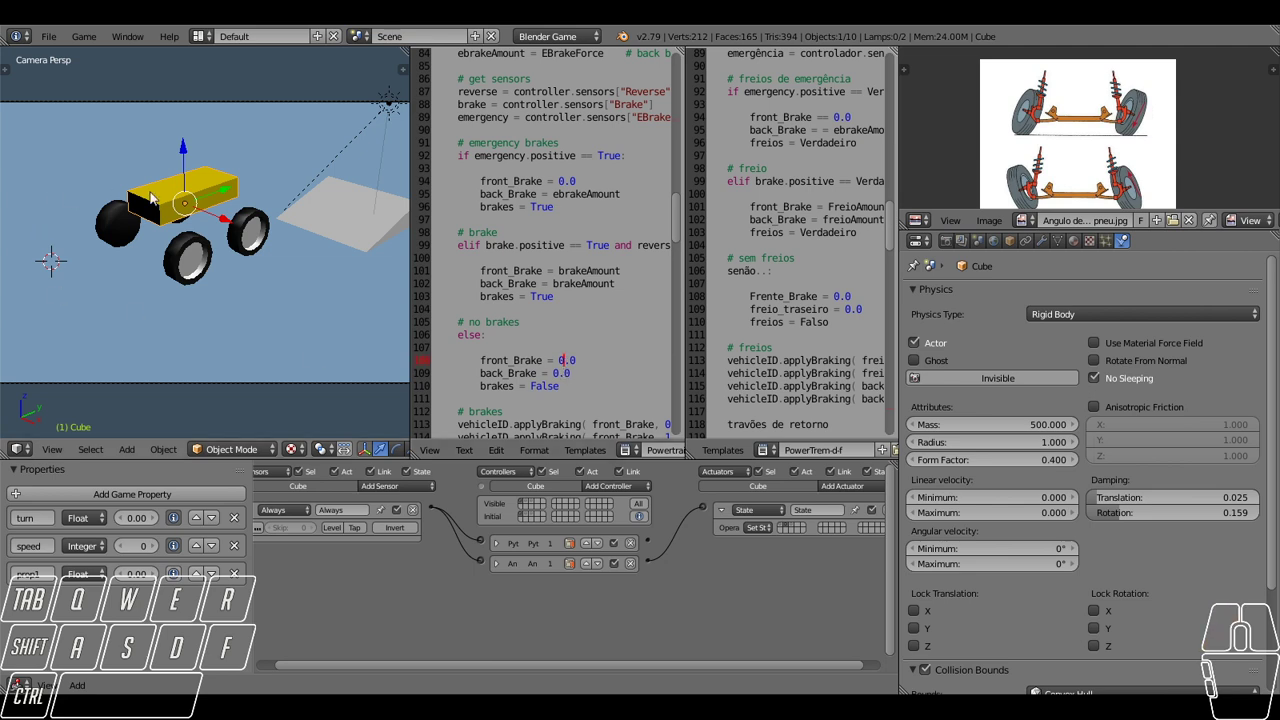
pyautogui.moveTo(264, 245); pyautogui.dragTo(230, 240)
pyautogui.scroll(-3)
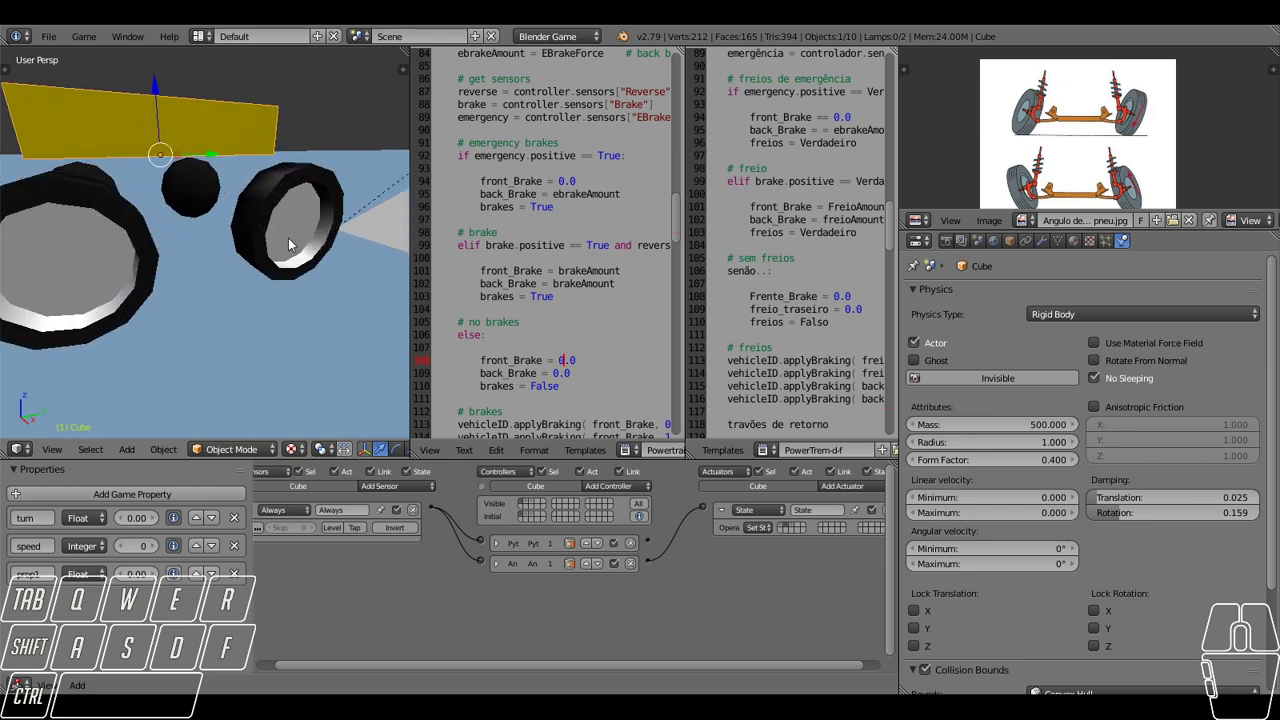
pyautogui.moveTo(275, 244); pyautogui.dragTo(224, 257)
pyautogui.rightClick(244, 222)
pyautogui.rightClick(226, 182)
pyautogui.rightClick(119, 194)
pyautogui.rightClick(76, 249)
pyautogui.rightClick(231, 245)
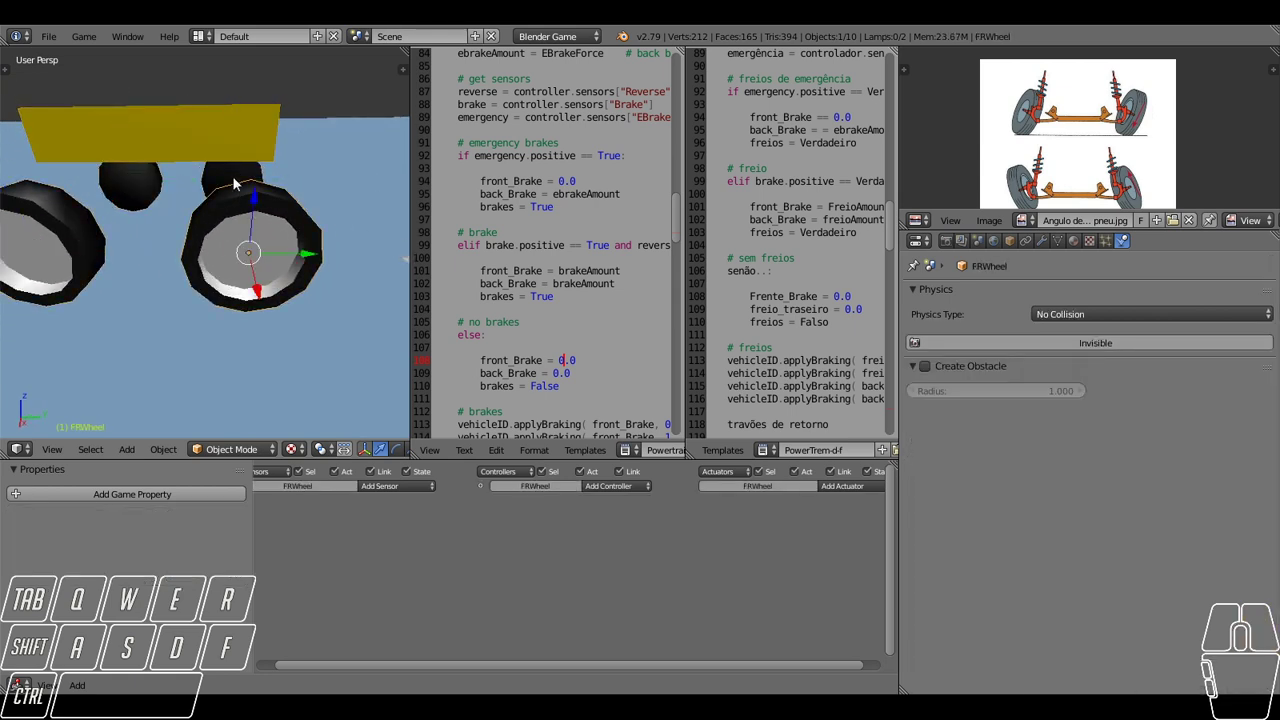
pyautogui.rightClick(233, 178)
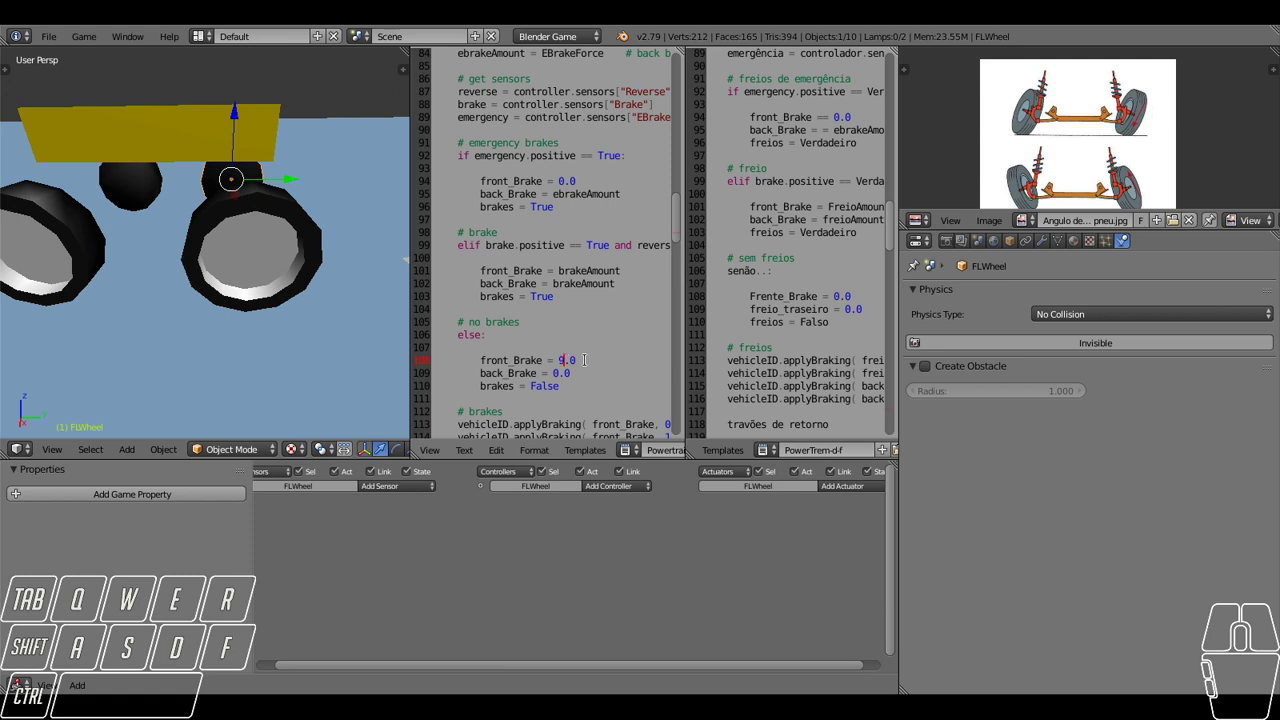
pyautogui.middleClick(178, 321)
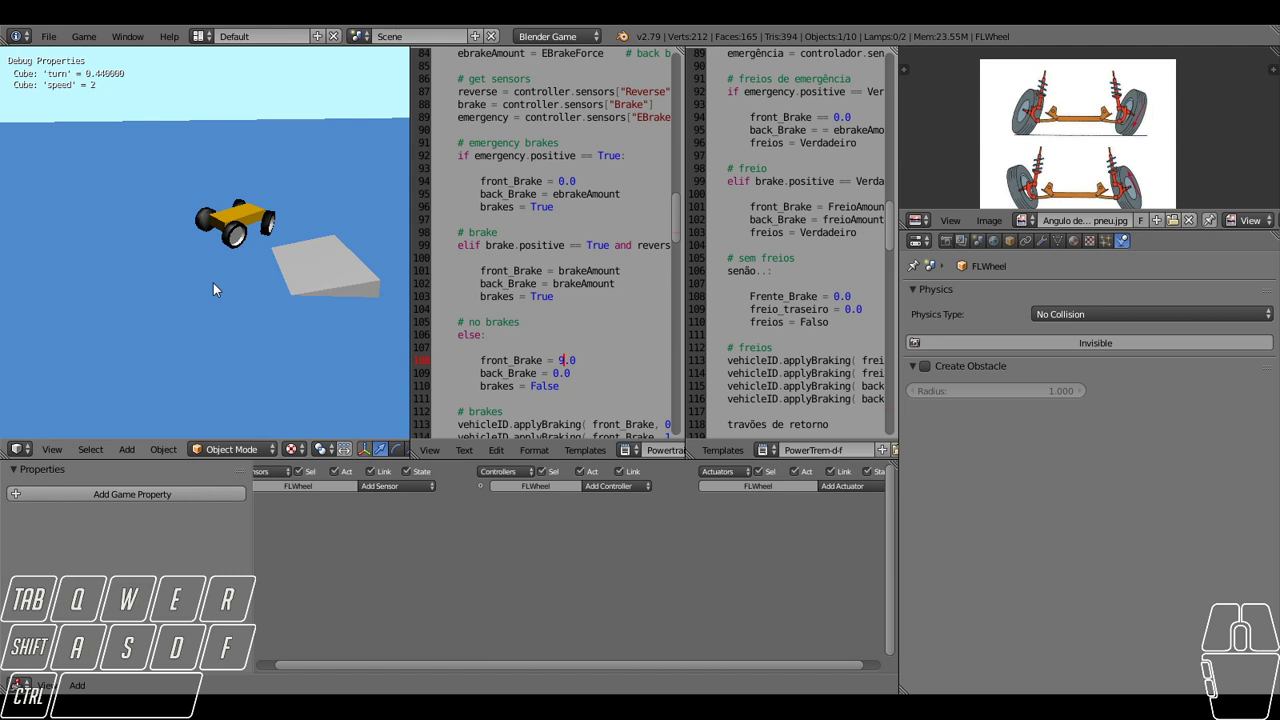
# Test braking in game, shorten back_Brake from 90.0 to 9.0, and run the game again.
pyautogui.press('w')
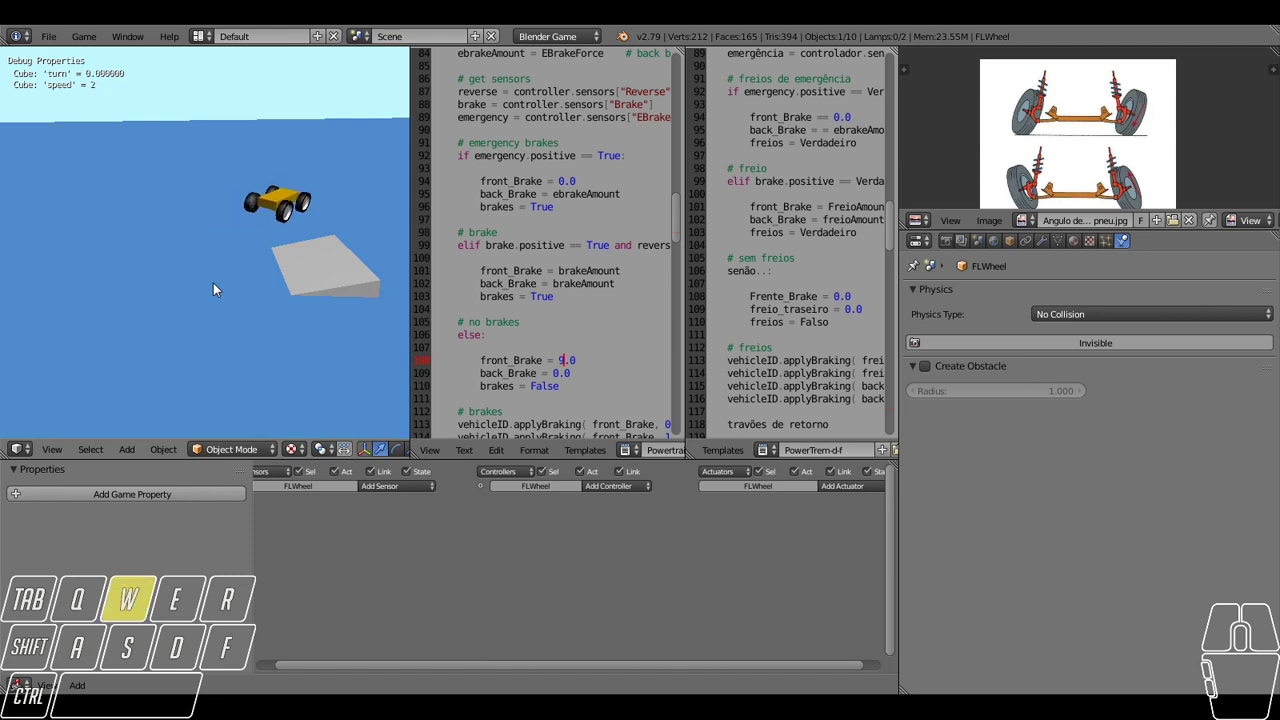
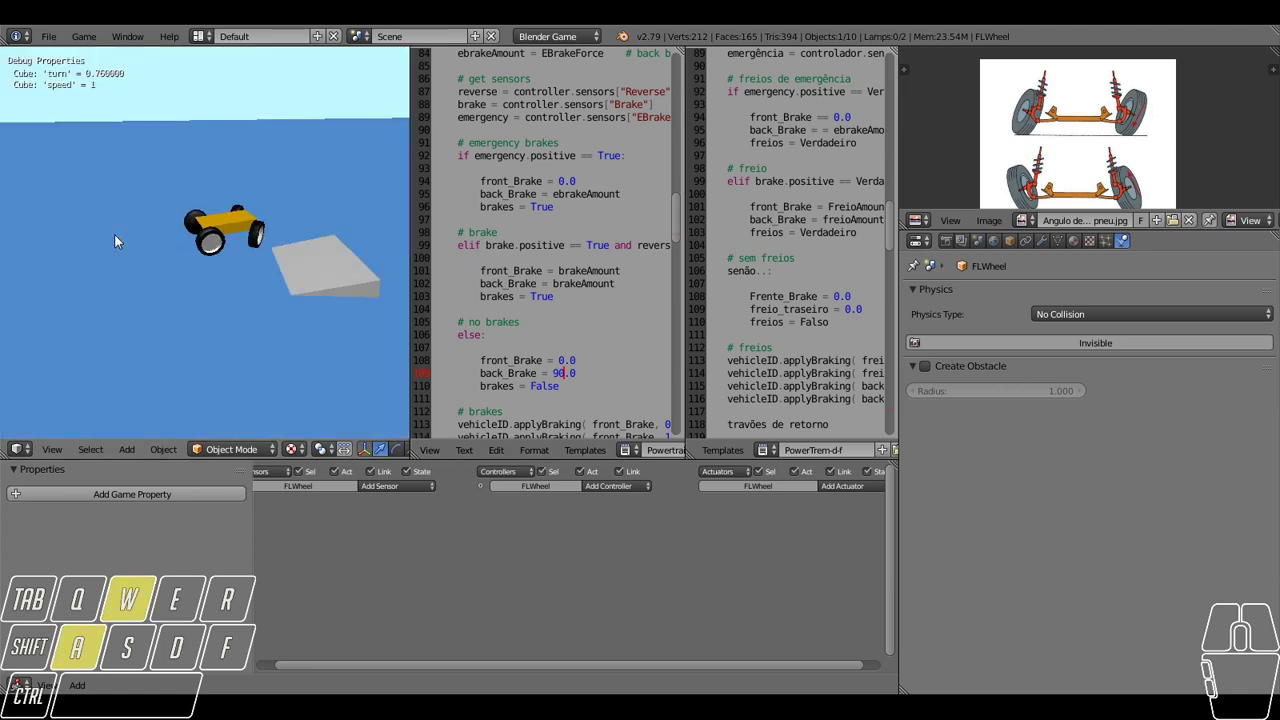
pyautogui.press('a')
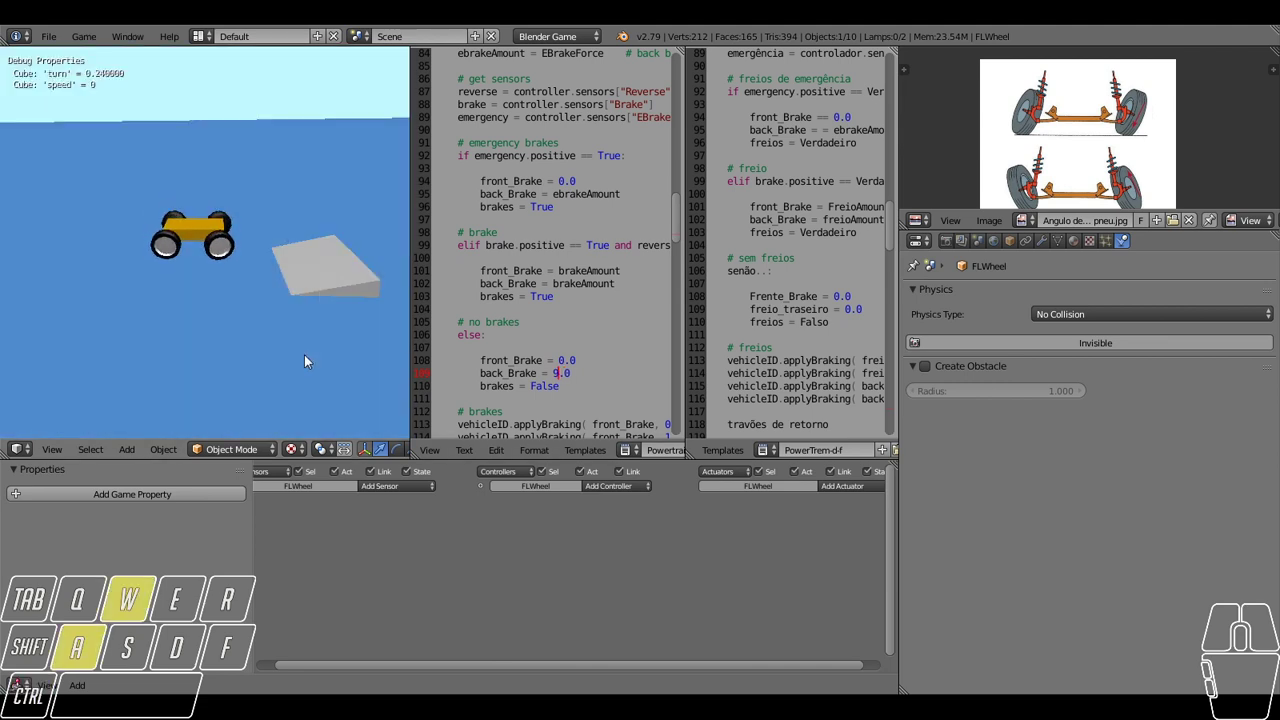
pyautogui.press('a')
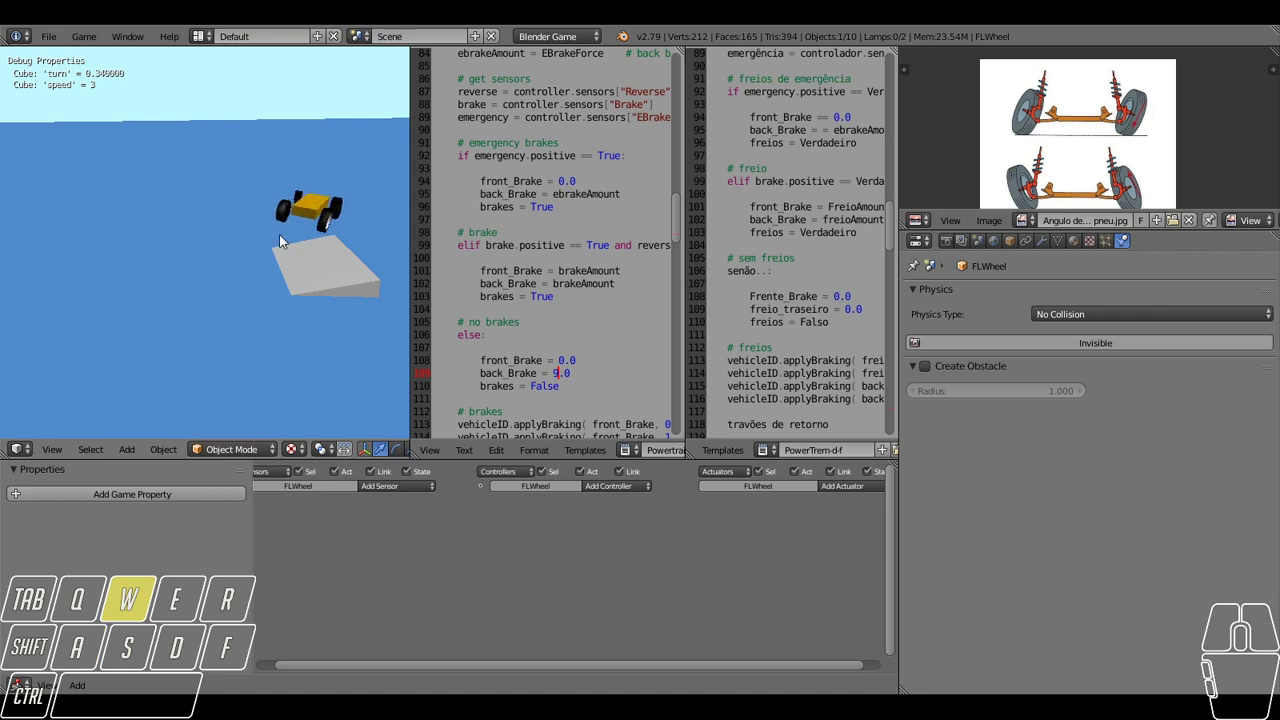
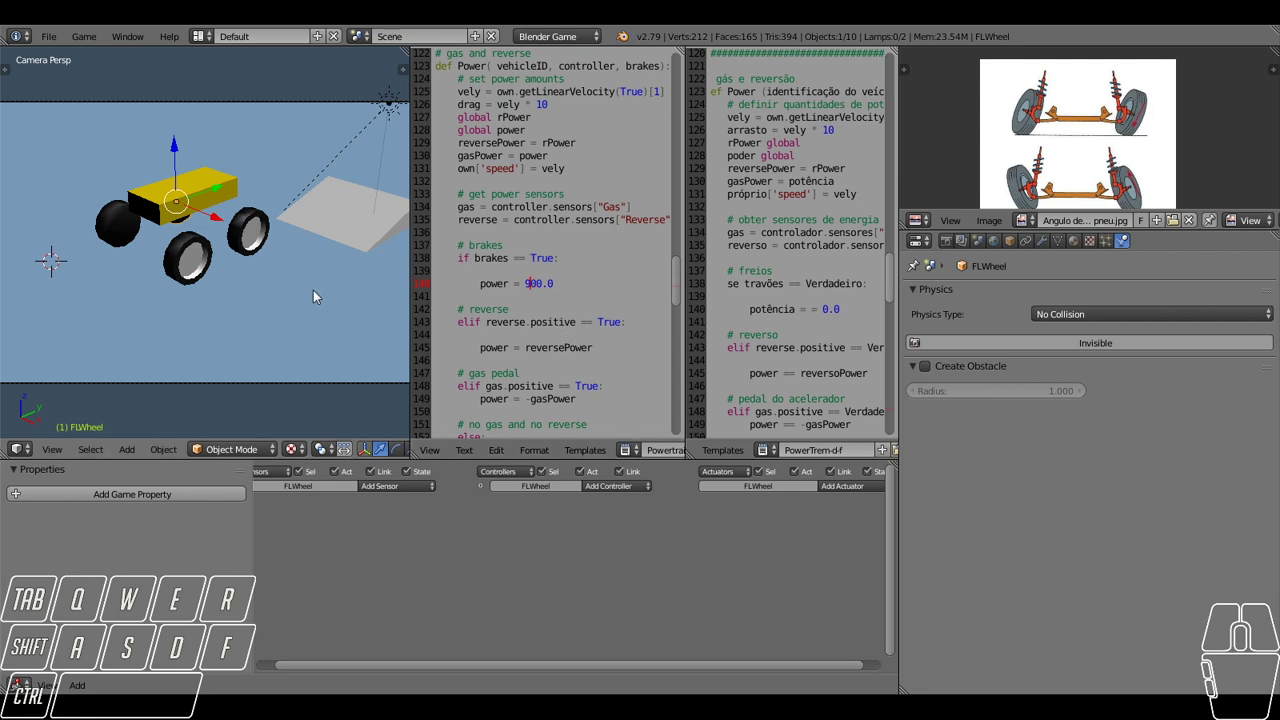
# Test-drive the car in game with the current braking power, then stop the test.
pyautogui.press('space')
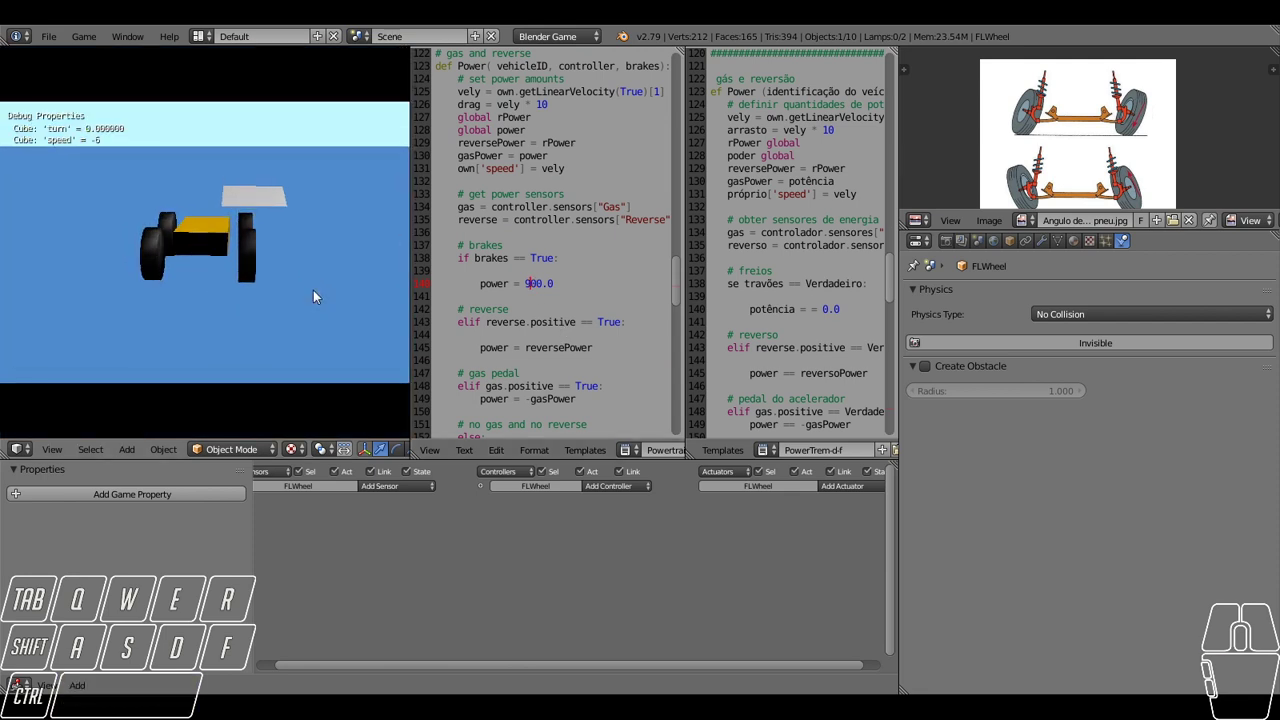
pyautogui.press('space')
pyautogui.press('space')
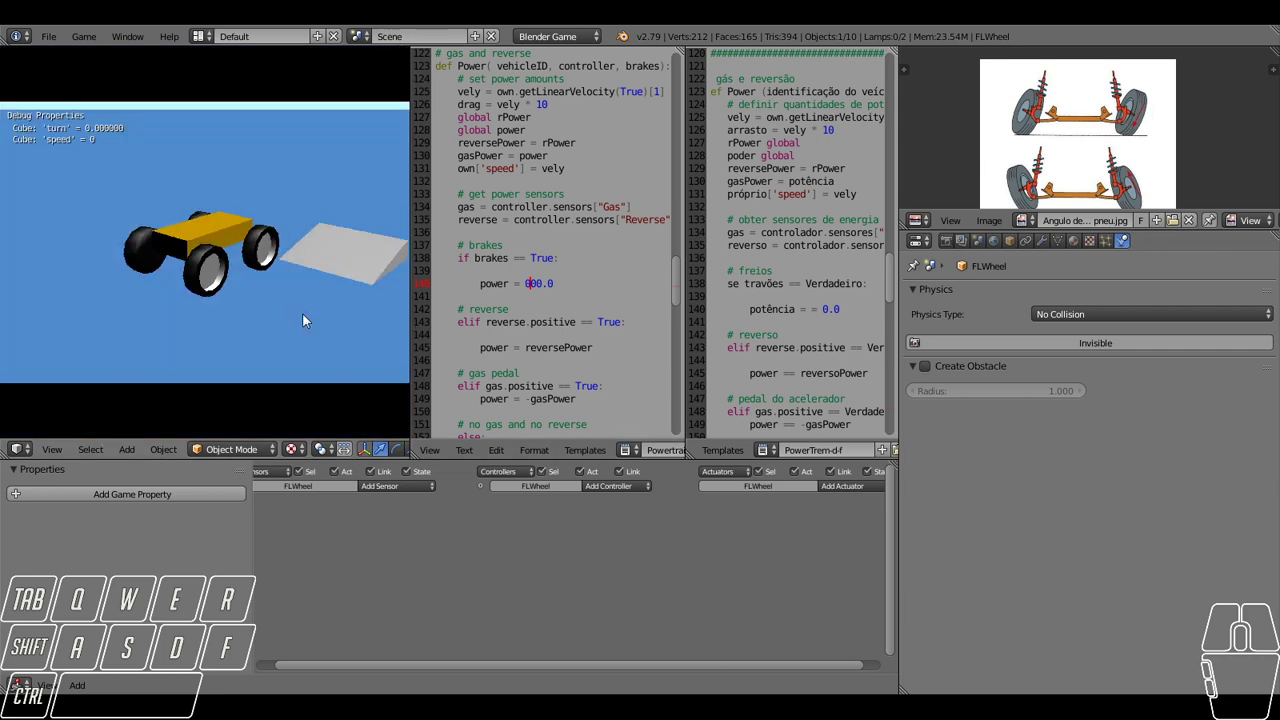
pyautogui.press('space')
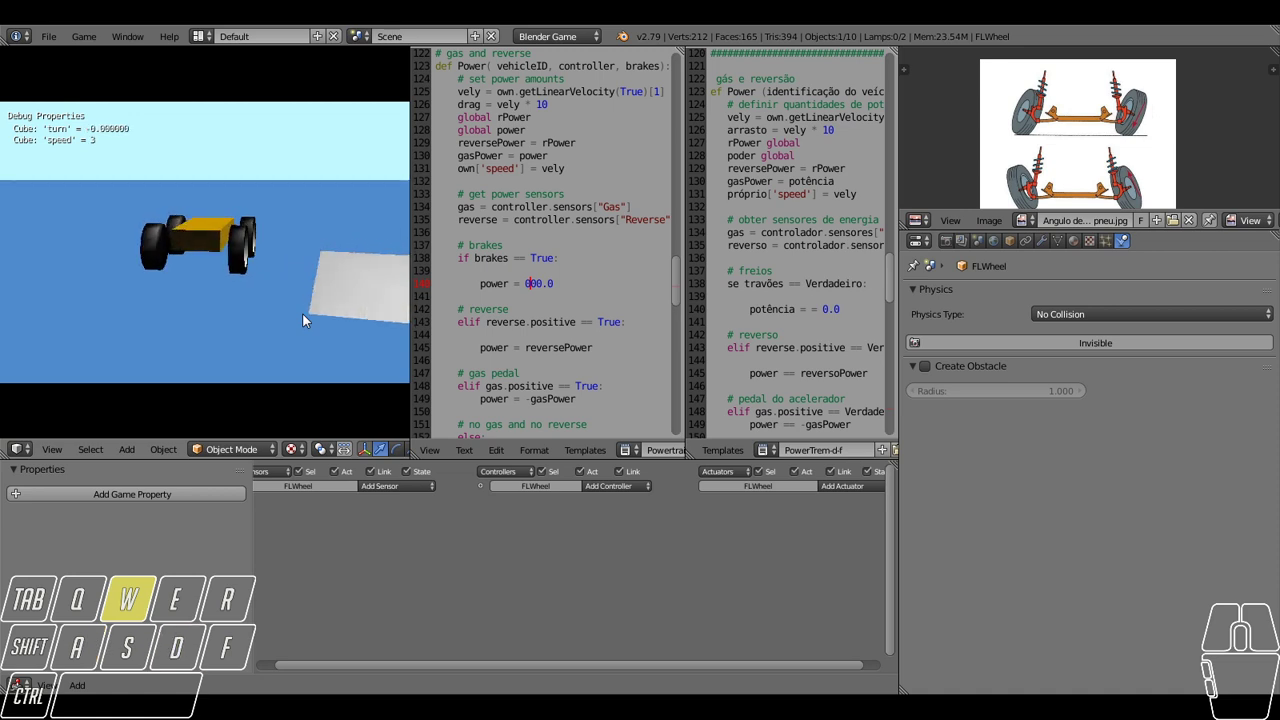
pyautogui.press('space')
# Change the brakes engine power to 100.0 and start another game test drive.
pyautogui.press('s')
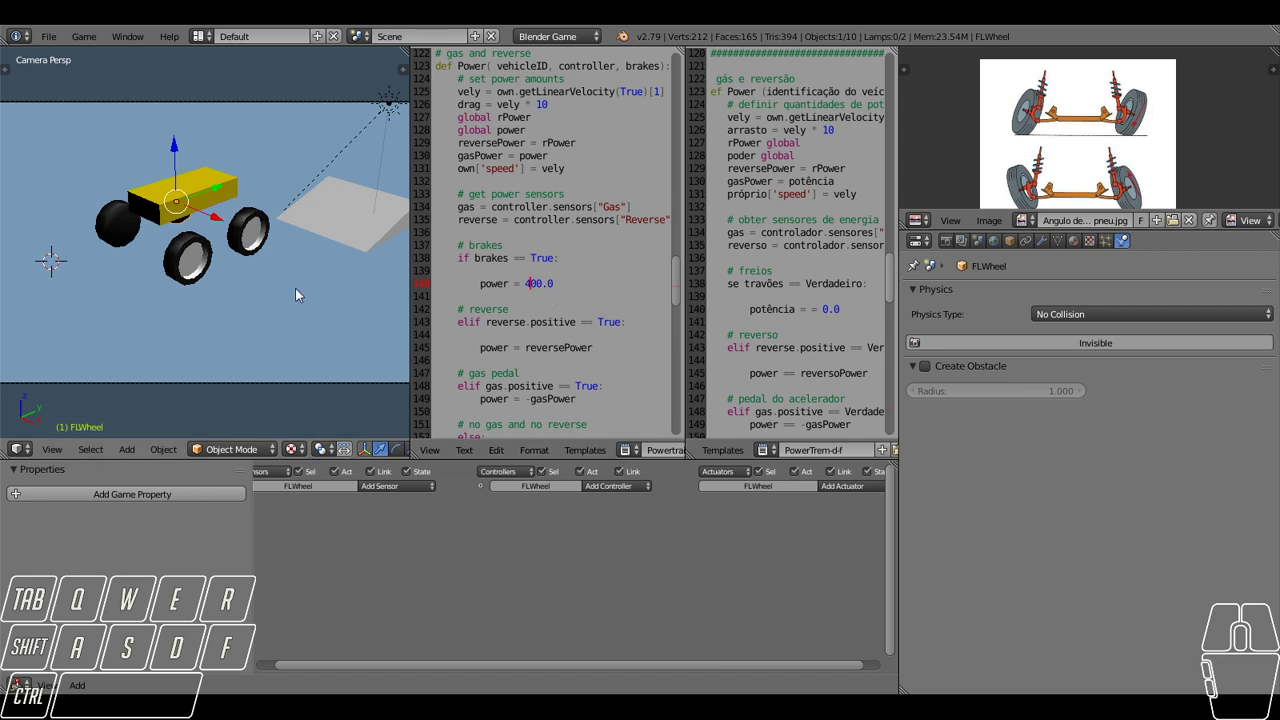
pyautogui.press('w')
pyautogui.press('space')
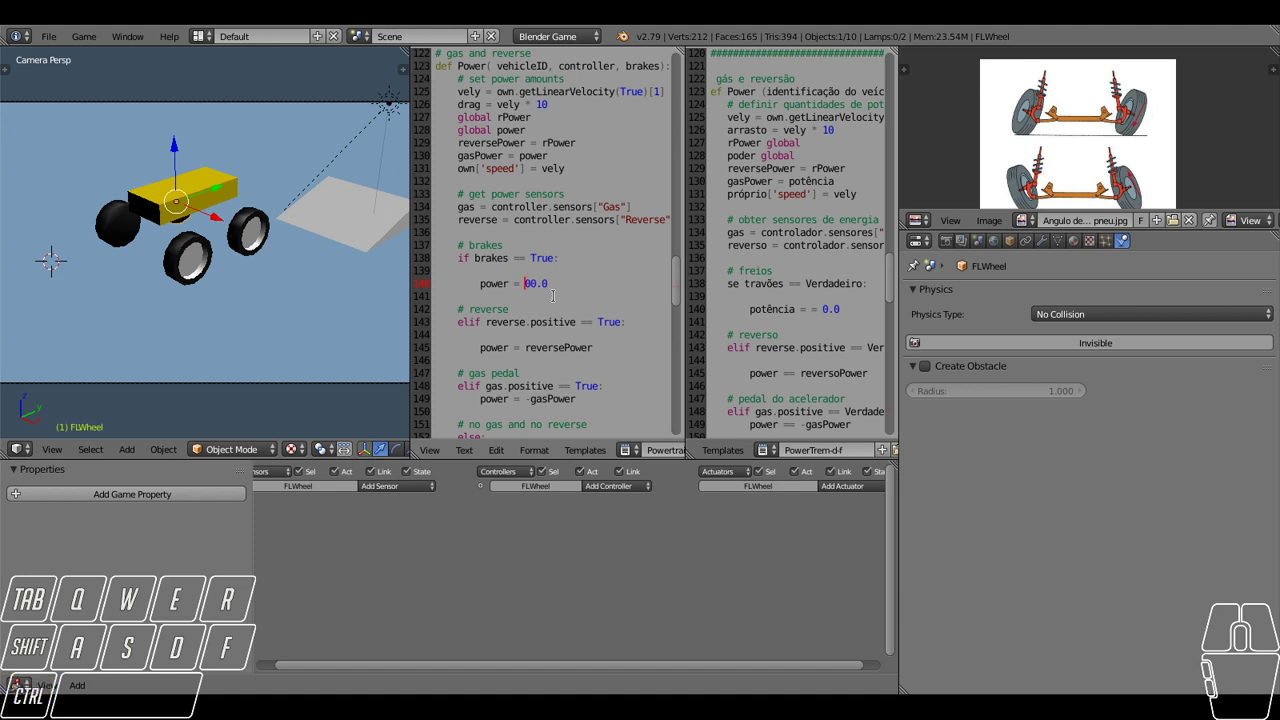
pyautogui.press('space')
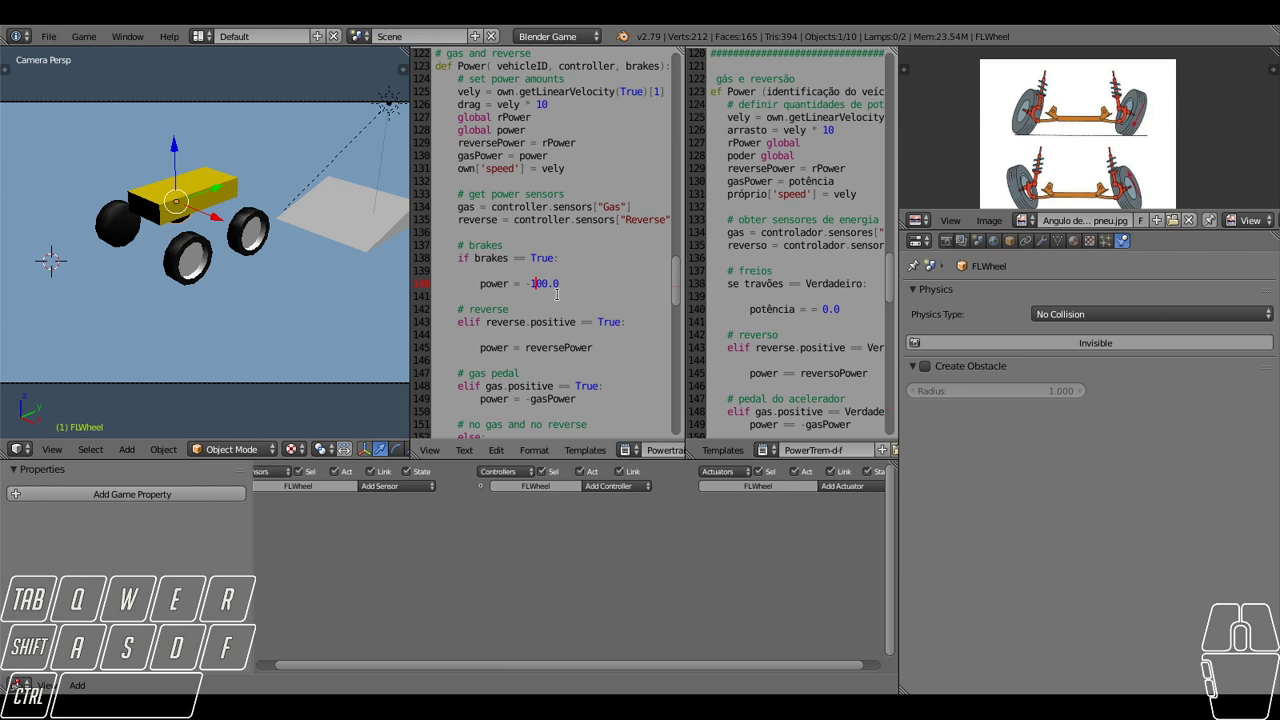
pyautogui.press('space')
pyautogui.press('a')
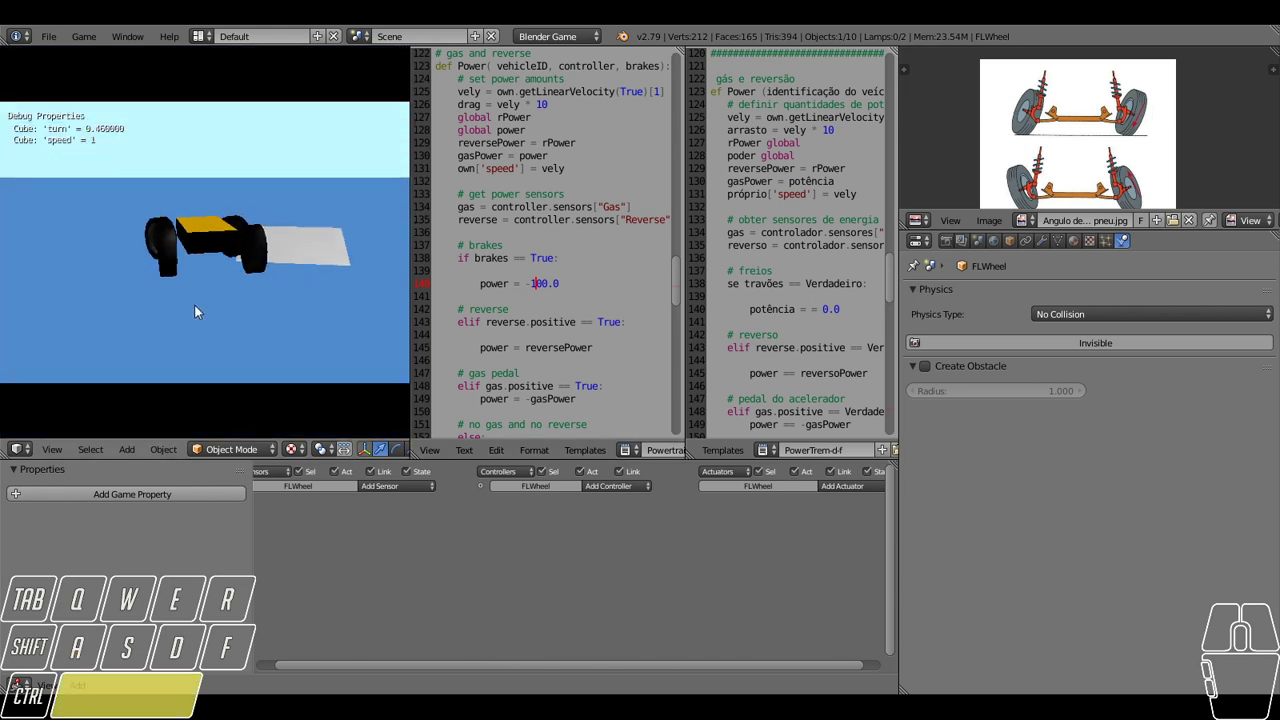
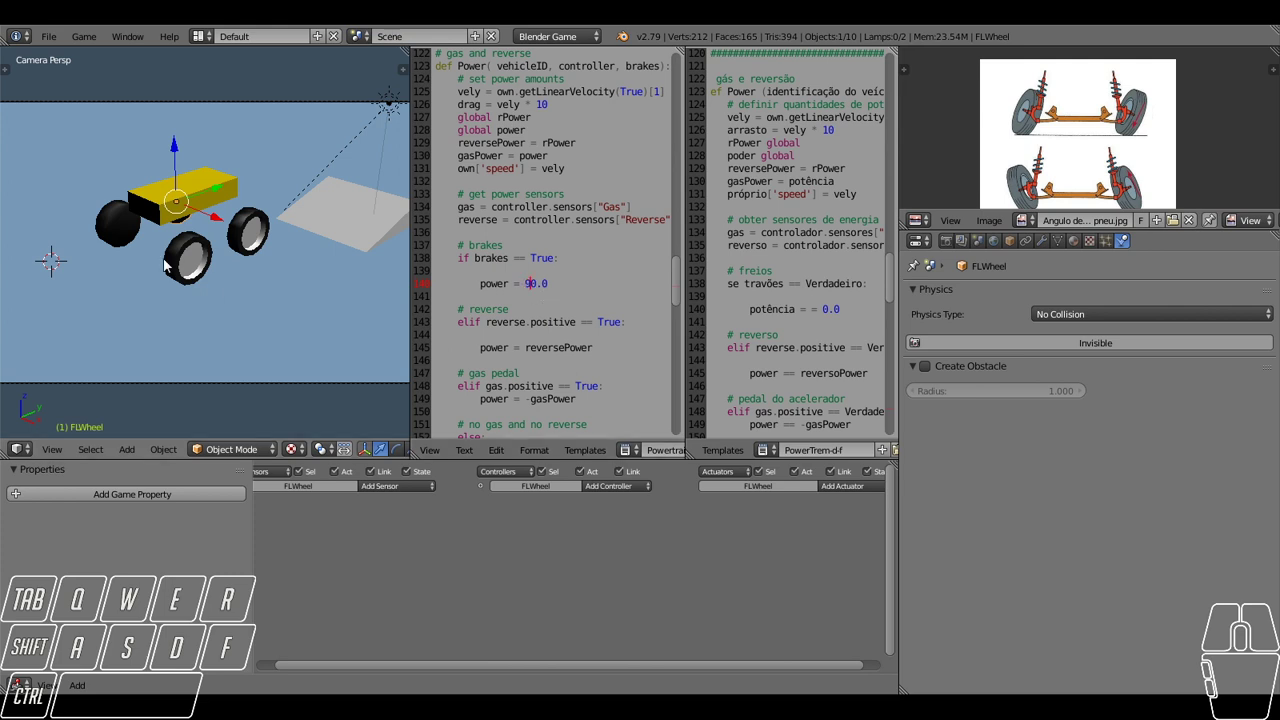
# Run the game and drive the car to test braking power 90.0, then stop the test.
pyautogui.press('d')
pyautogui.press('space')
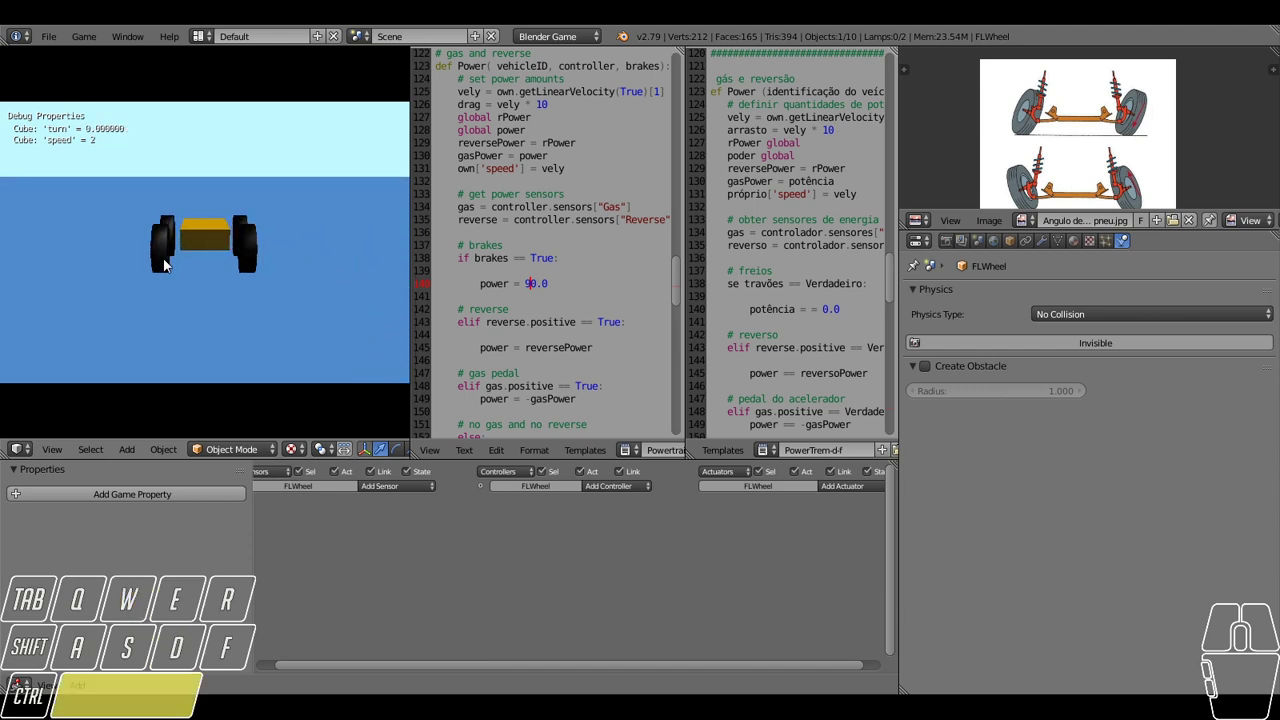
pyautogui.press('space')
pyautogui.press('space')
pyautogui.press('space')
pyautogui.press('space')
pyautogui.press('space')
pyautogui.press('space')
pyautogui.press('w')
pyautogui.press('d')
pyautogui.press('space')
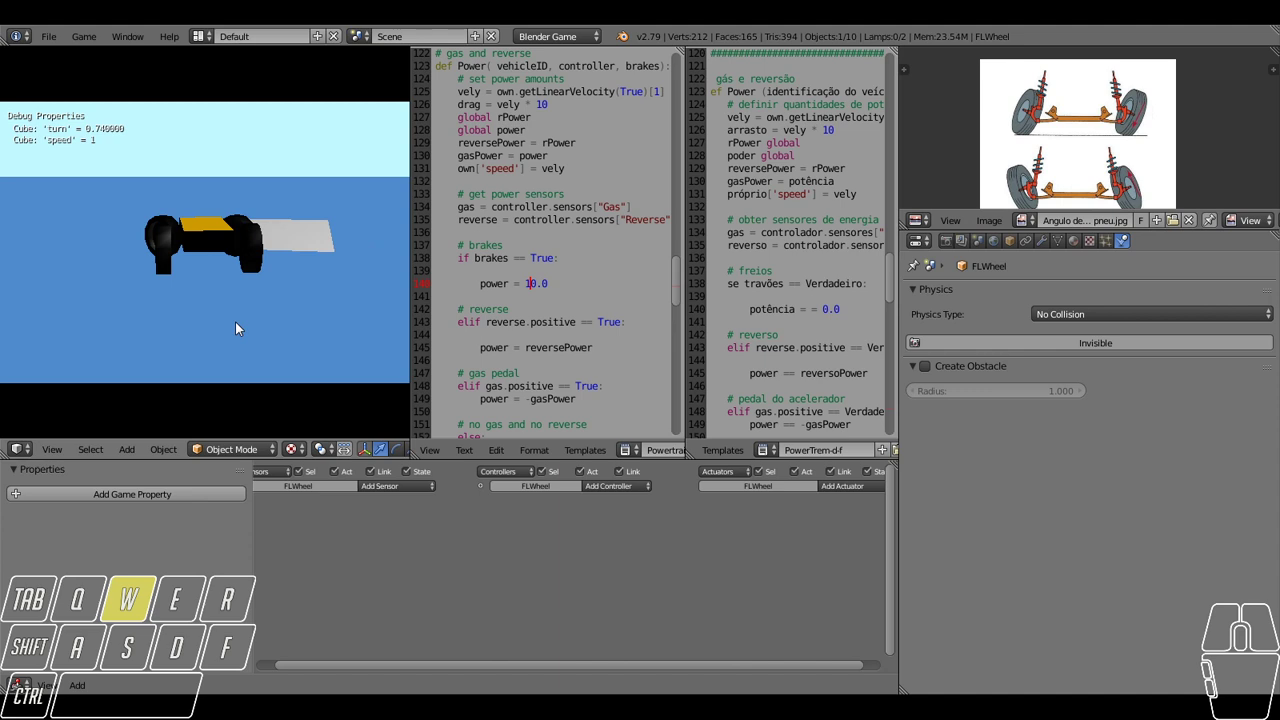
pyautogui.press('space')
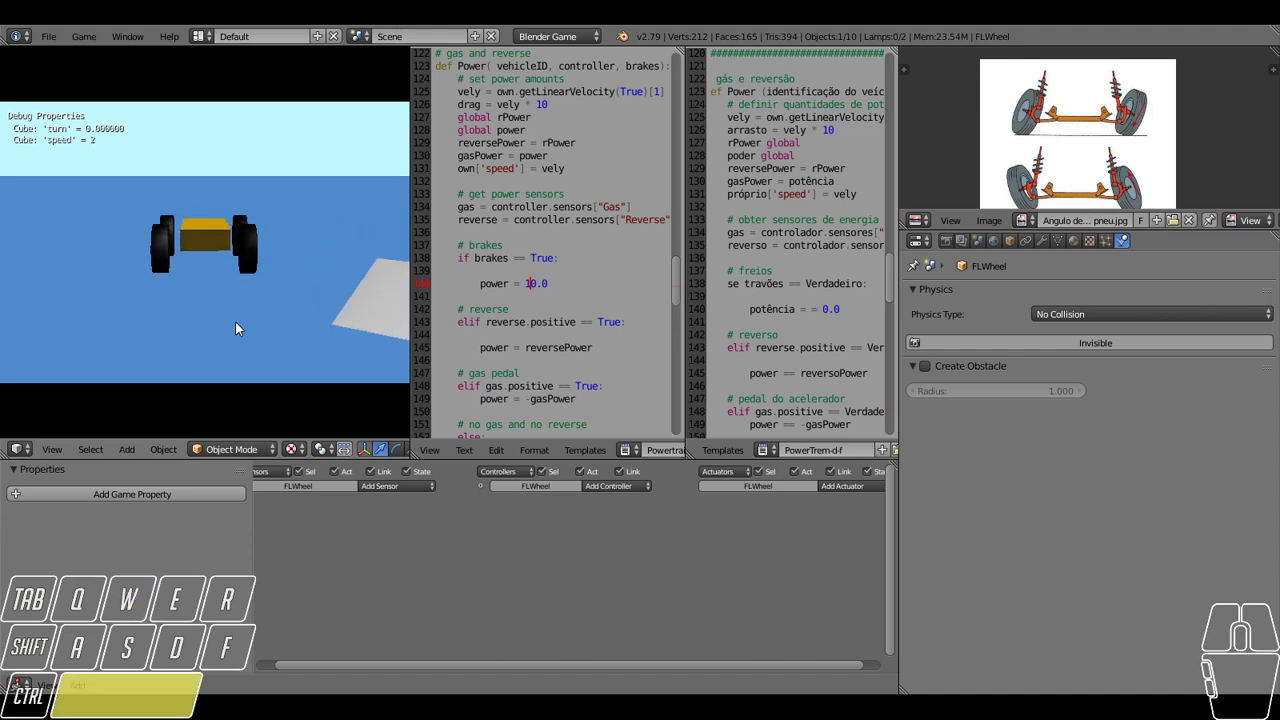
pyautogui.press('d')
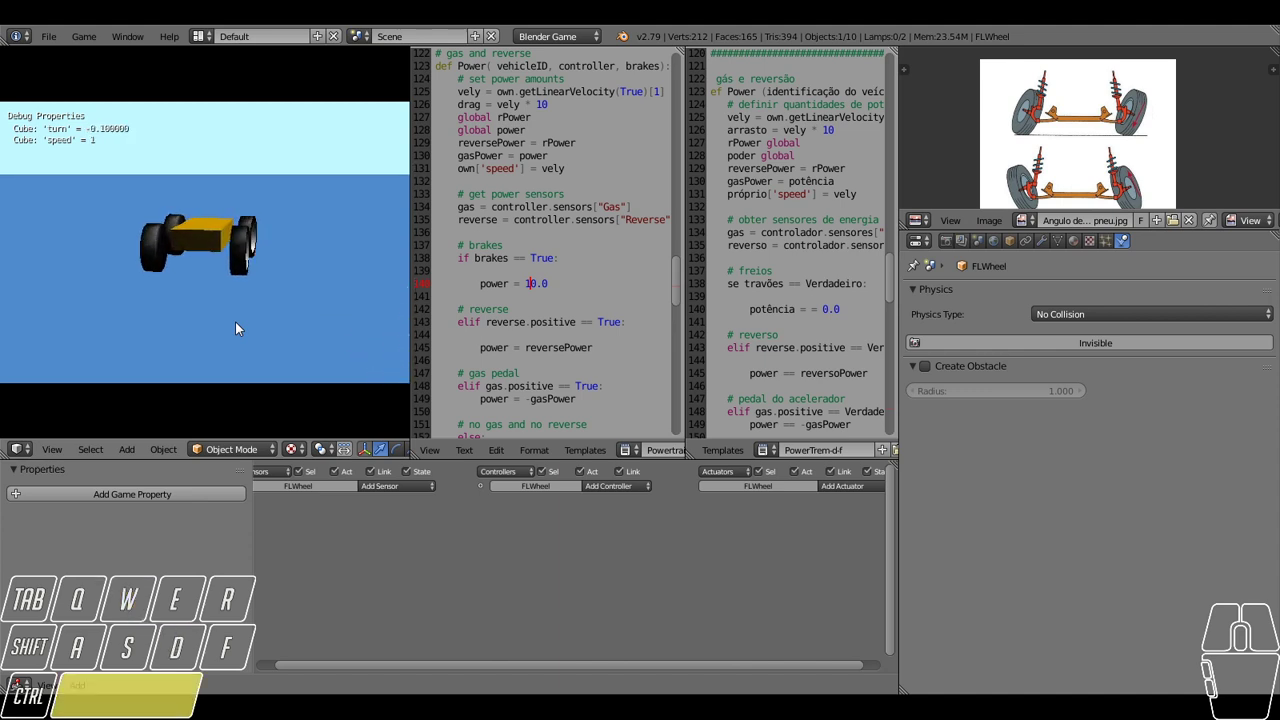
pyautogui.press('space')
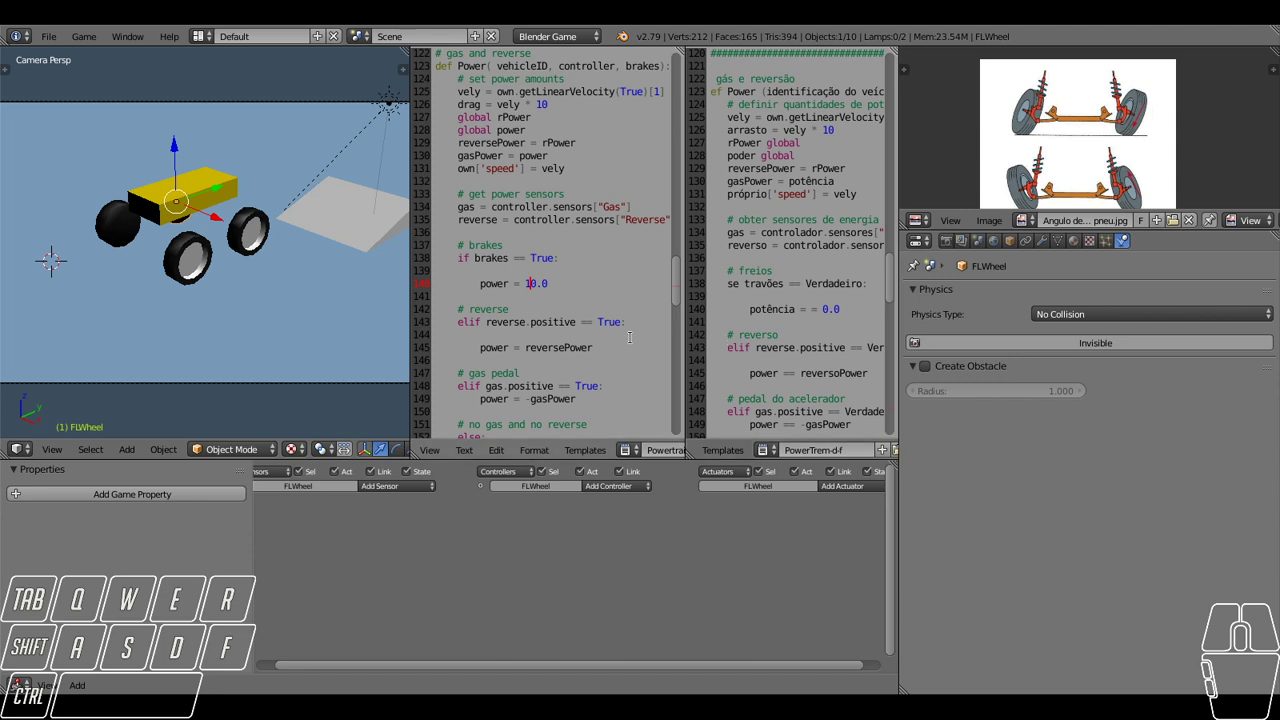
# Run the game again and drive to test braking power 100.0.
pyautogui.press('w')
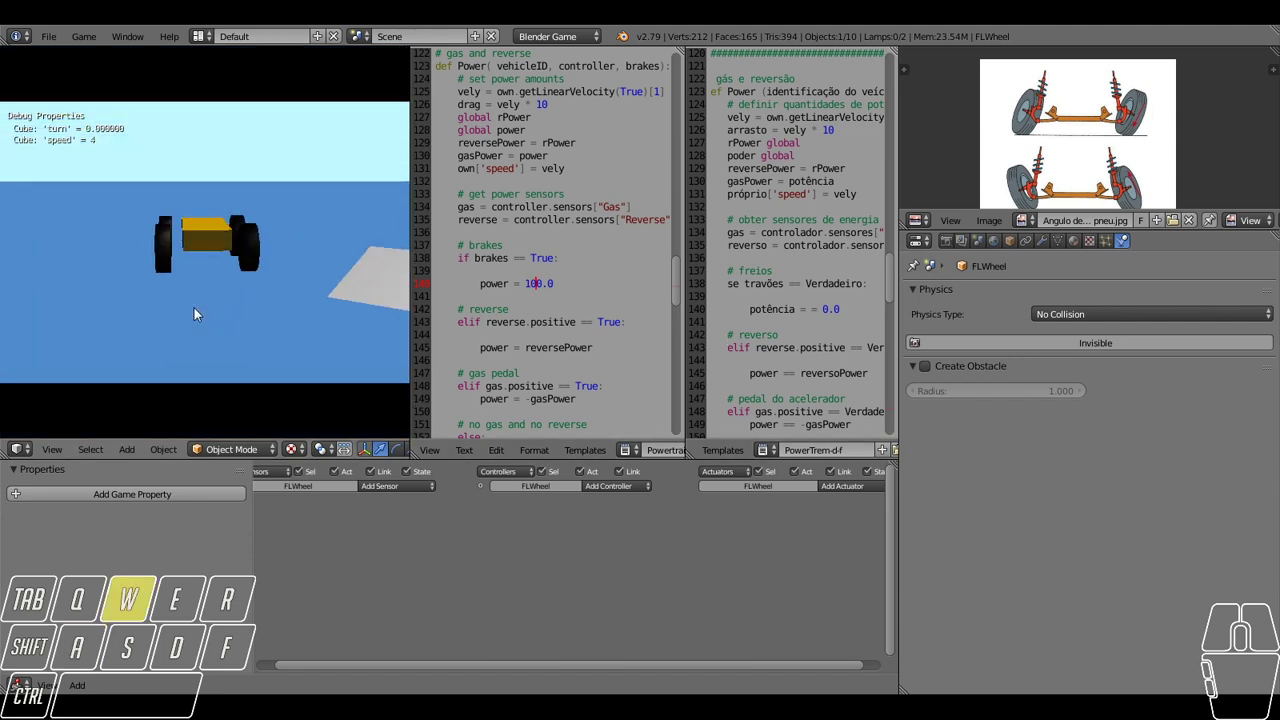
pyautogui.press('space')
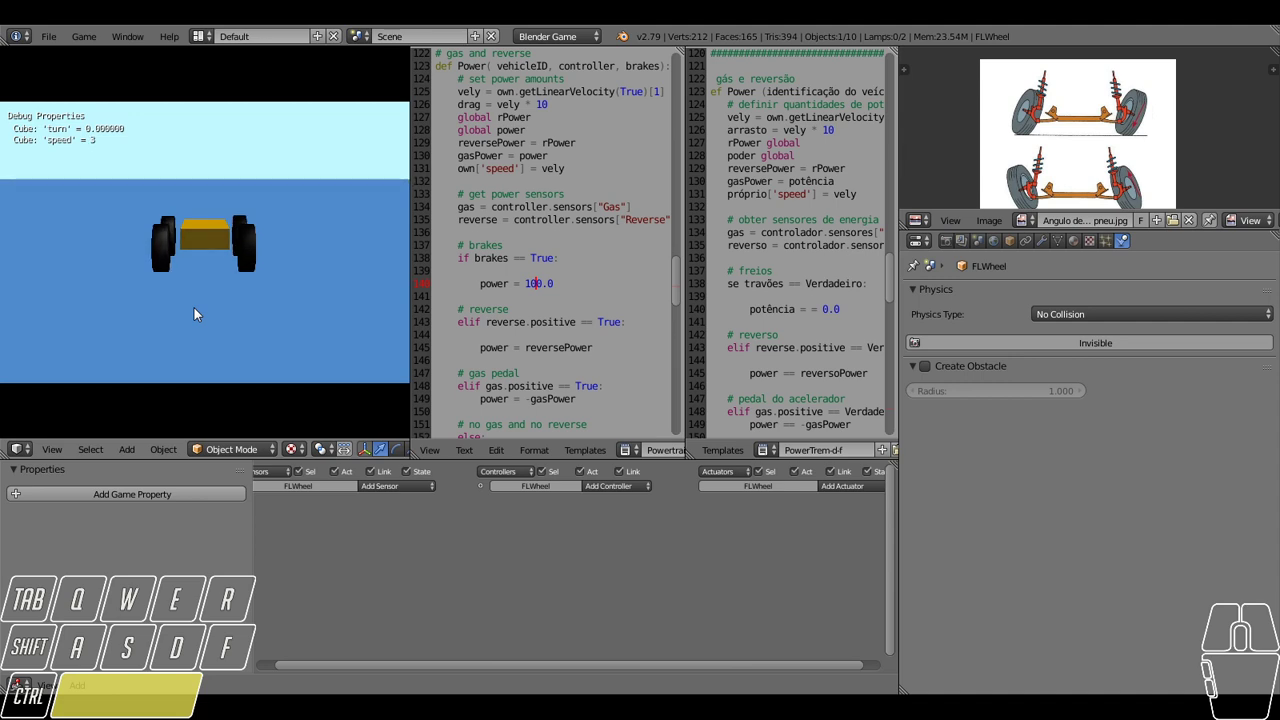
pyautogui.press('space')
pyautogui.press('space')
pyautogui.press('space')
pyautogui.press('space')
pyautogui.press('space')
pyautogui.press('space')
pyautogui.press('space')
pyautogui.press('d')
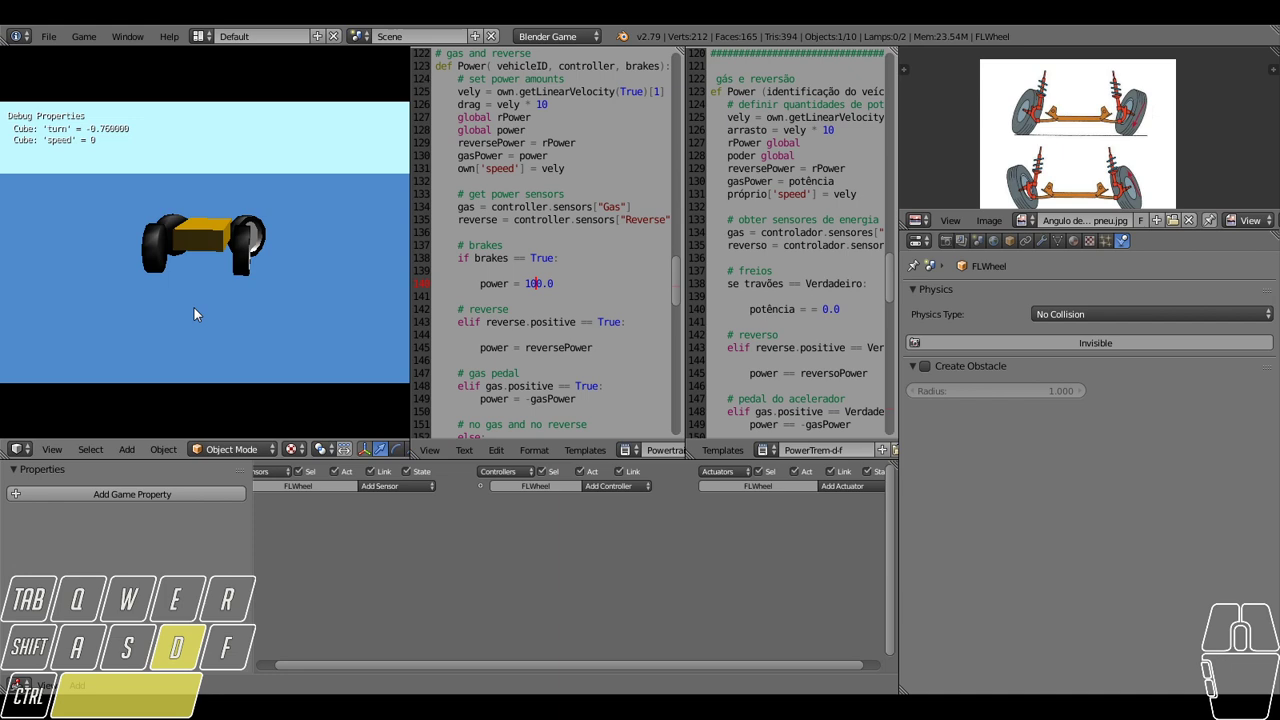
pyautogui.press('space')
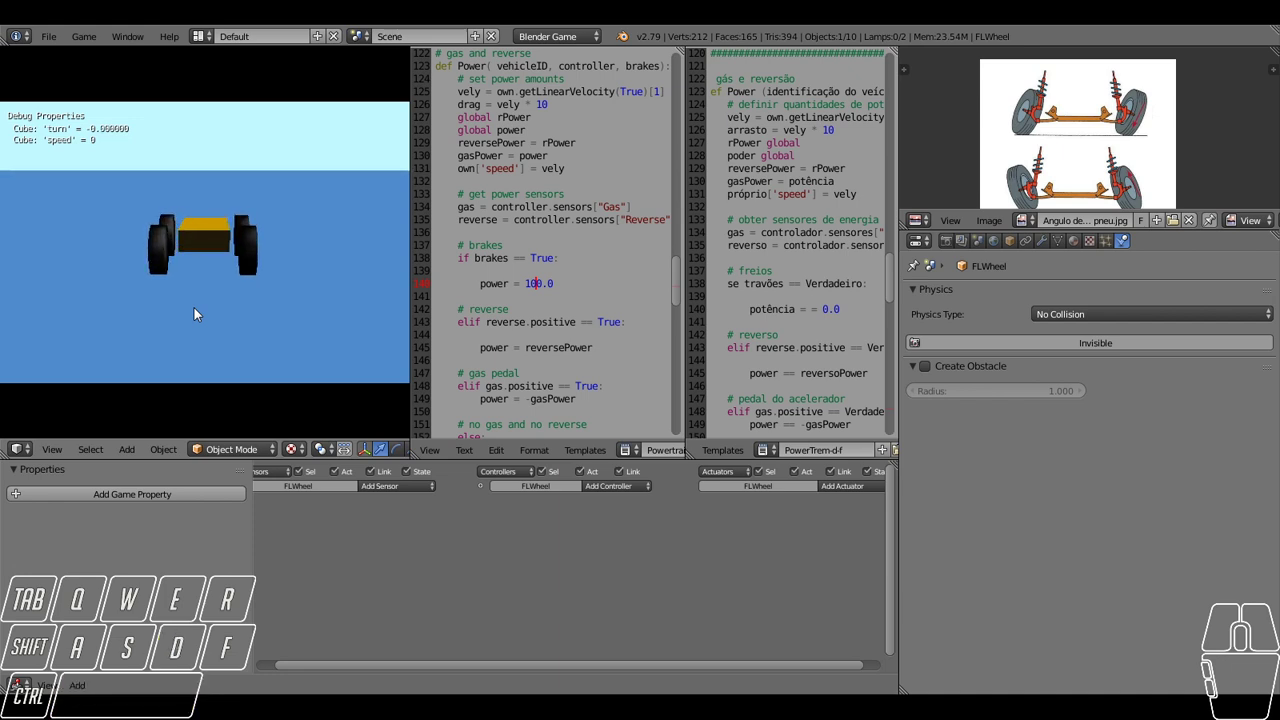
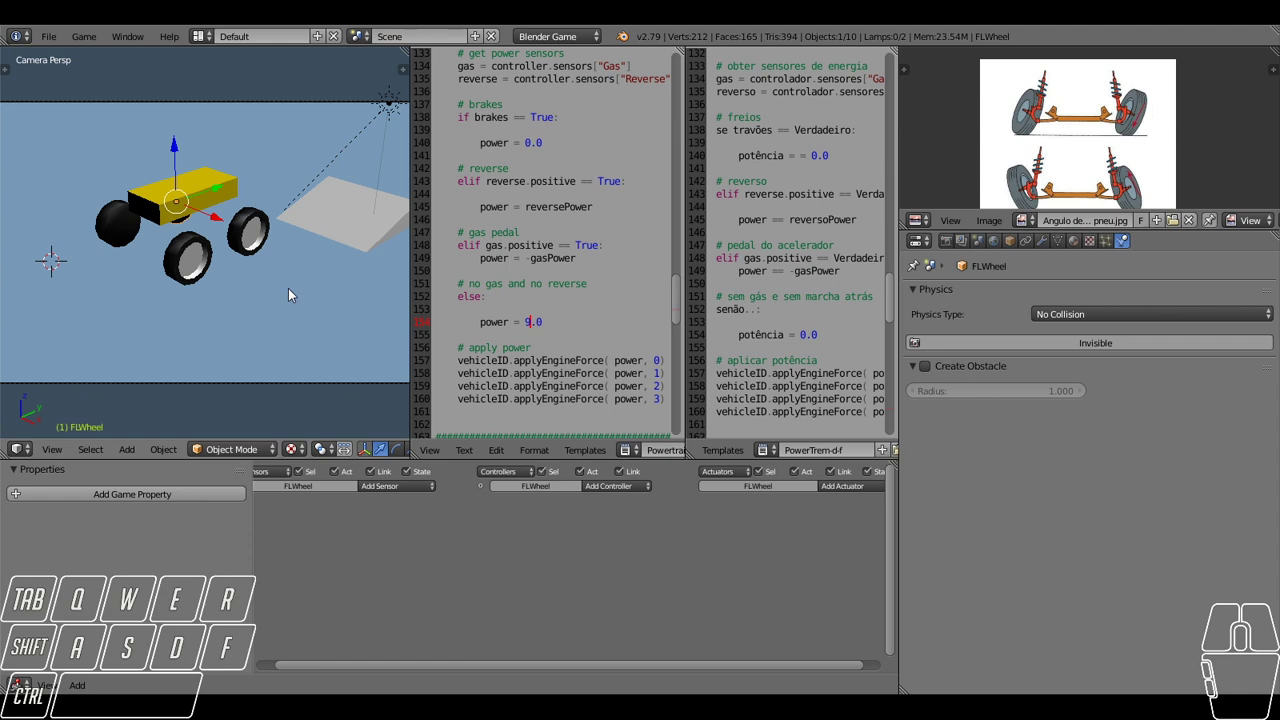
# Test the coasting power in game, set it to 900.0 and test-drive again.
pyautogui.press('a')
pyautogui.press('w')
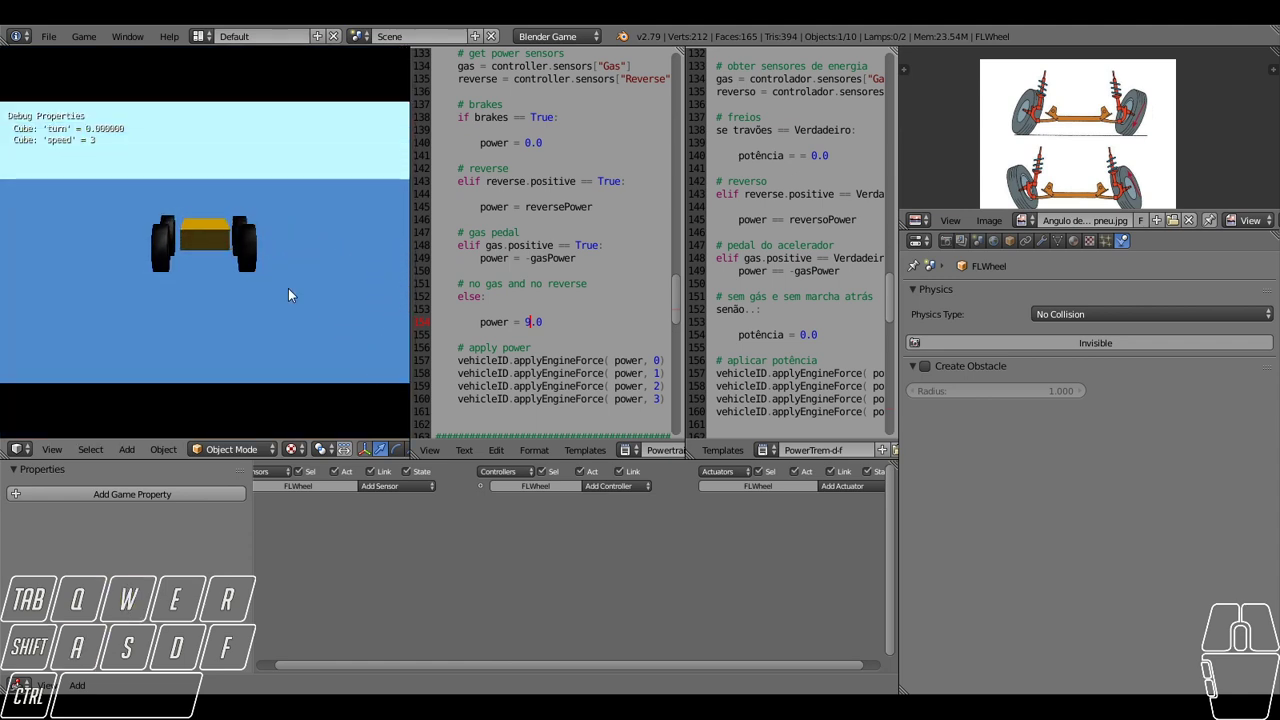
pyautogui.press('d')
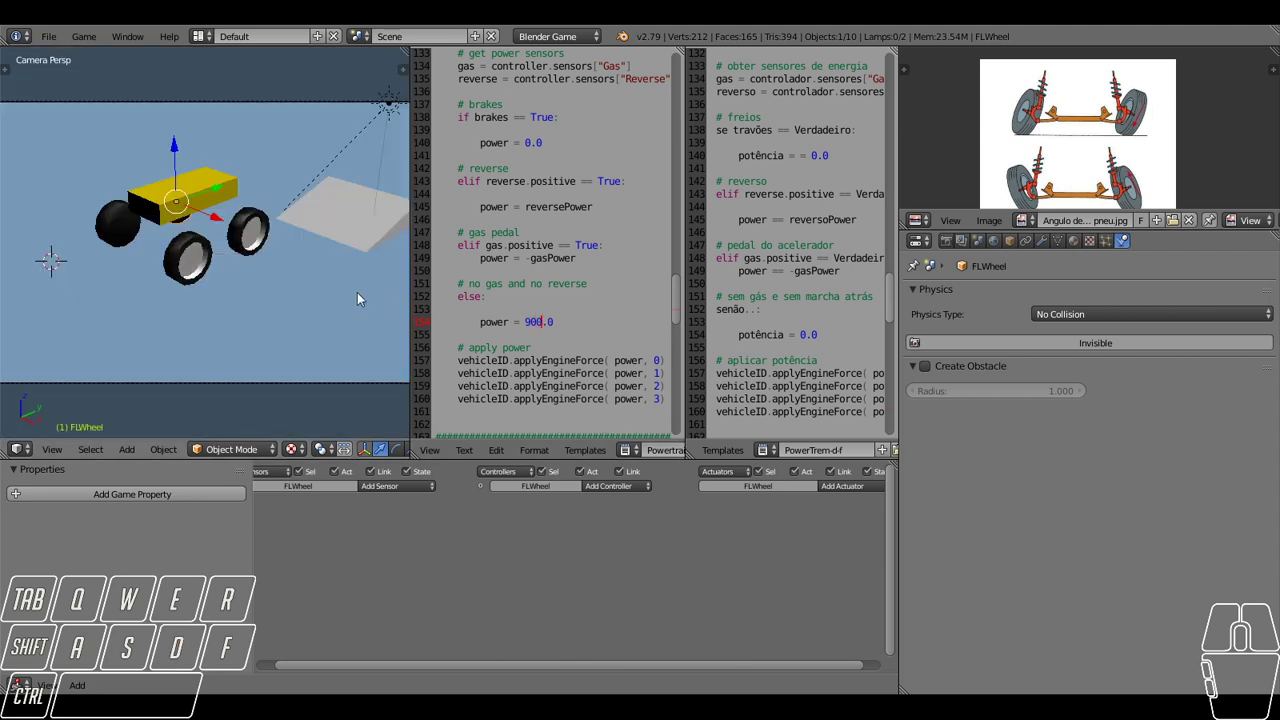
pyautogui.press('w')
pyautogui.press('a')
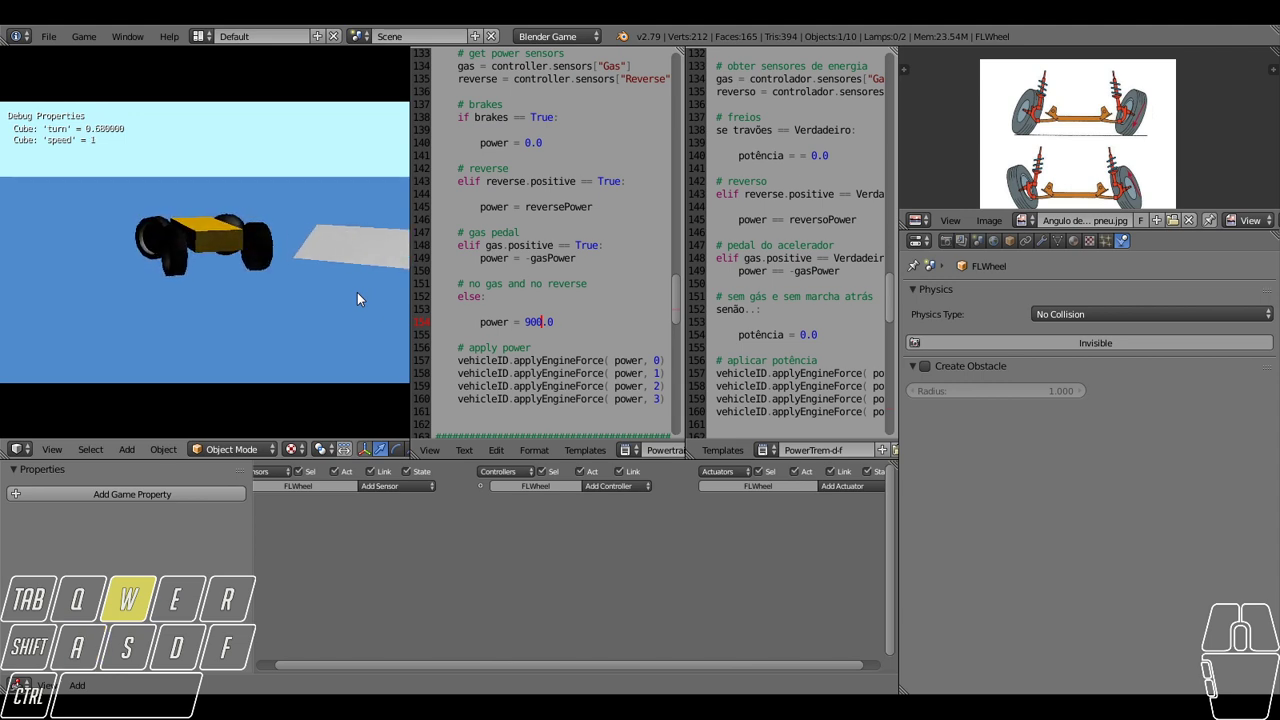
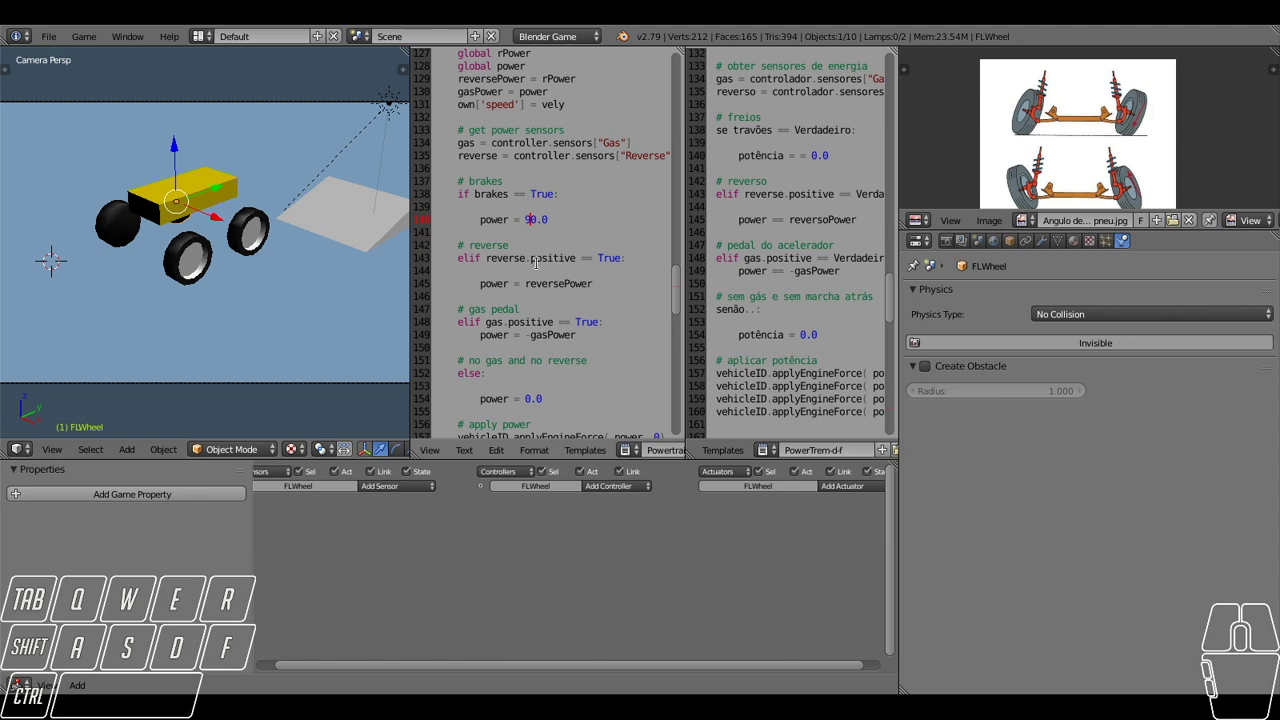
# Run quick game tests of the idle engine power value, then return to editing.
pyautogui.press('w')
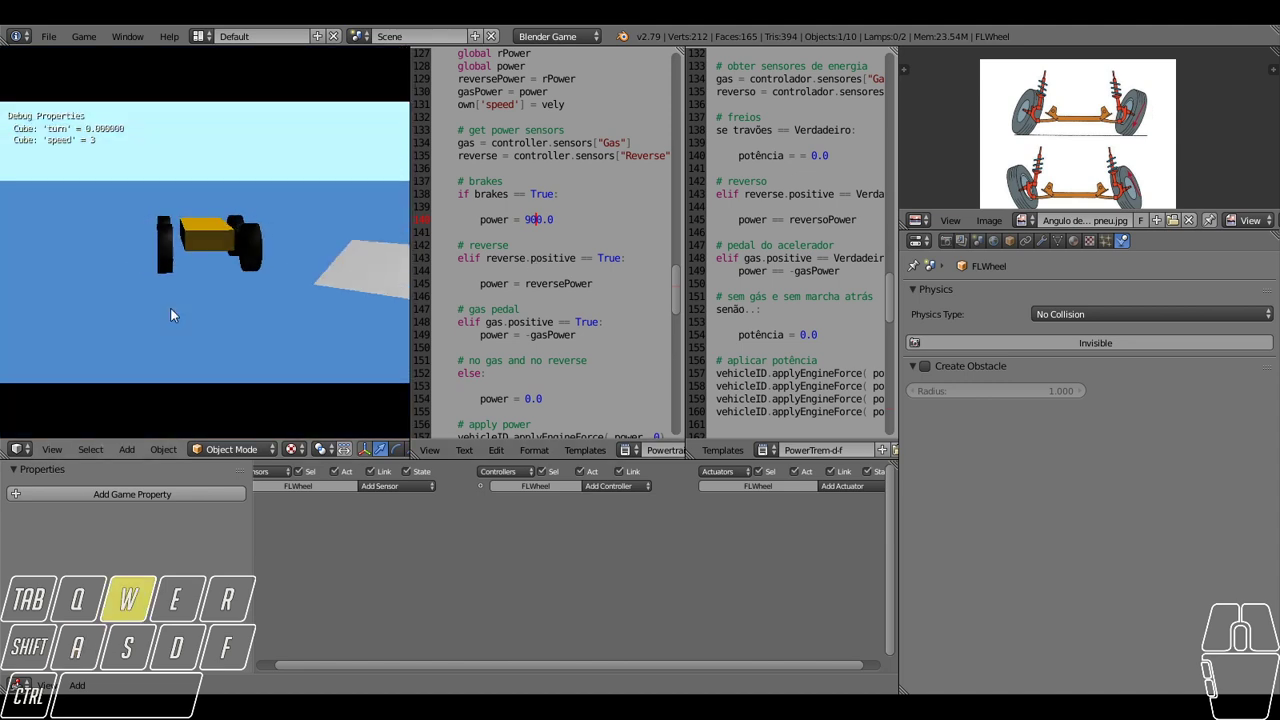
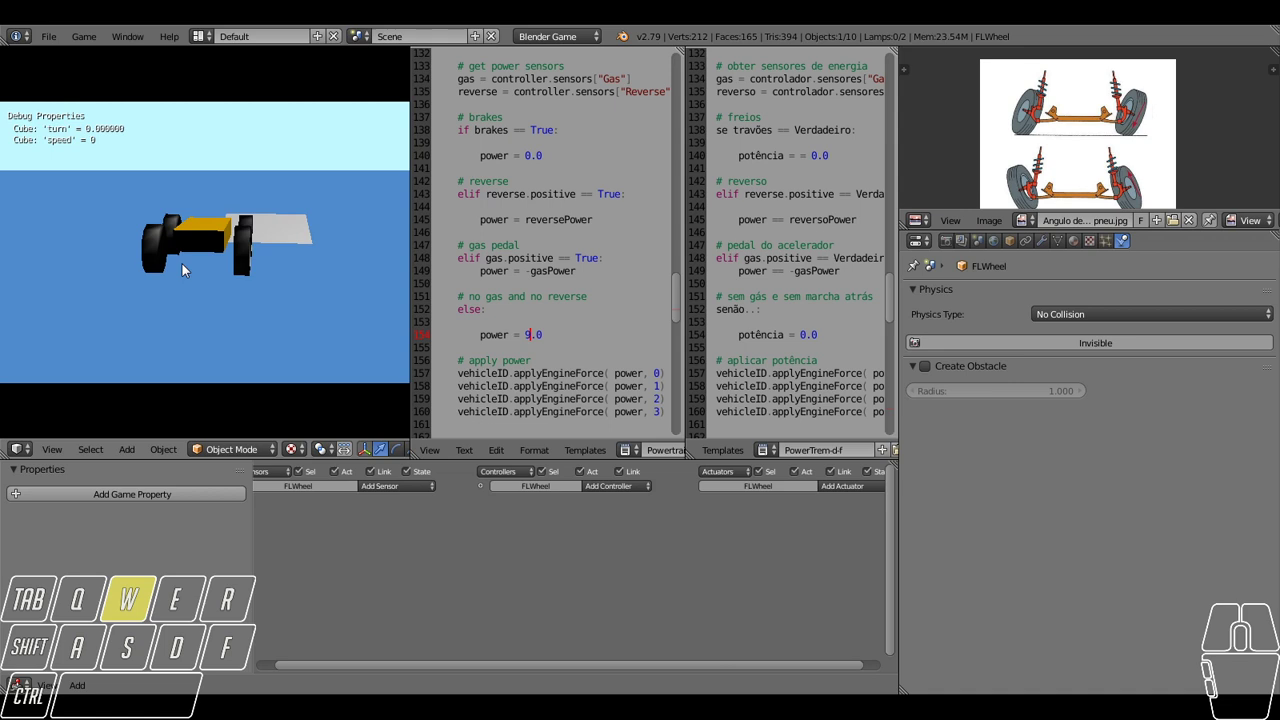
pyautogui.press('a')
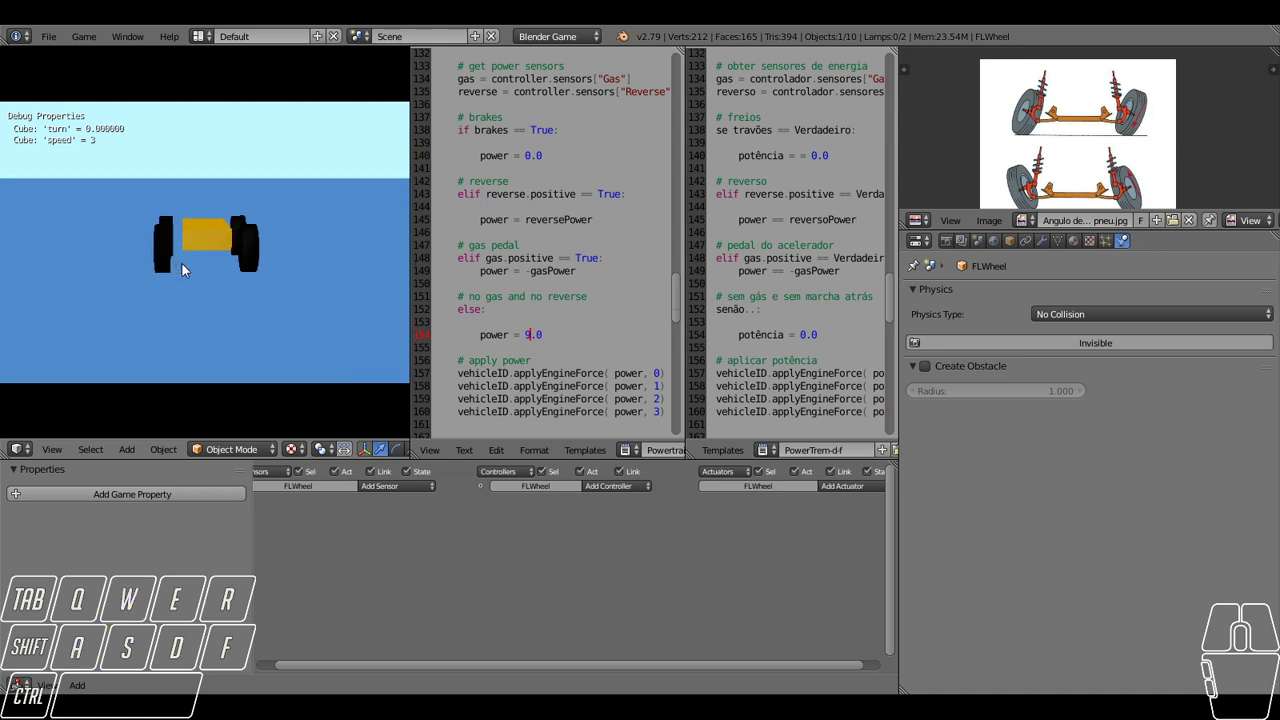
pyautogui.press('d')
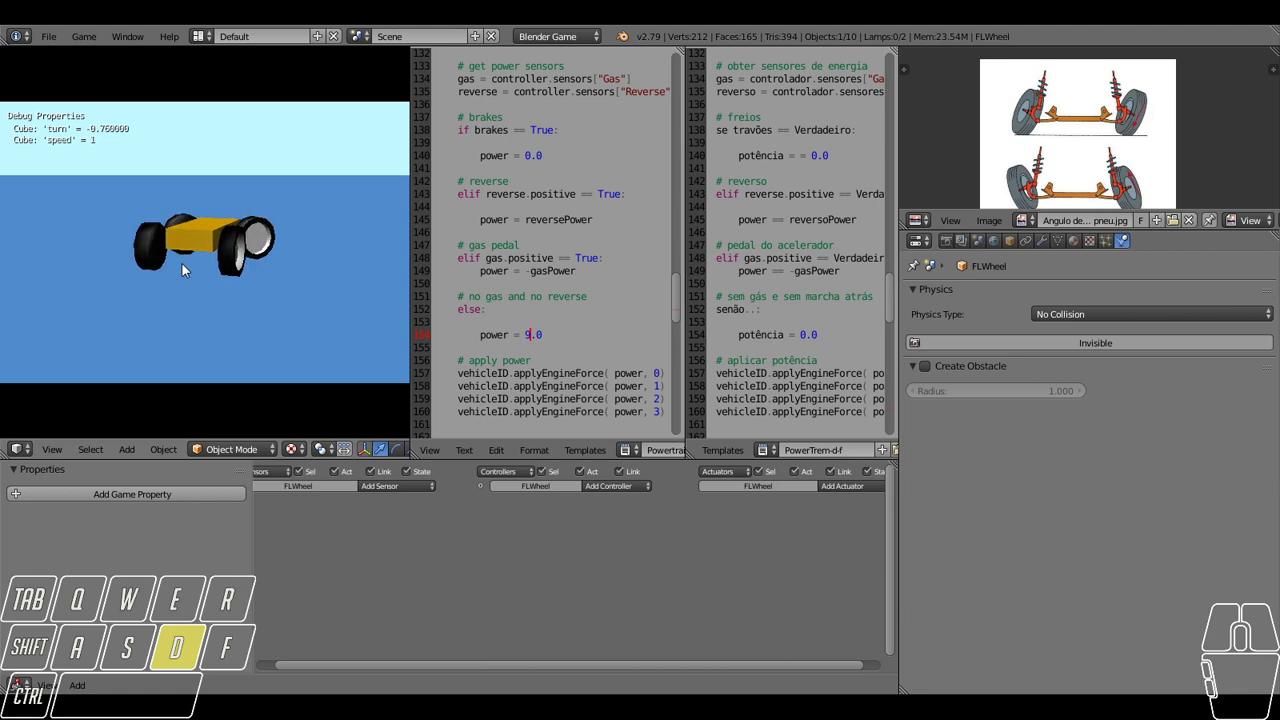
pyautogui.press('space')
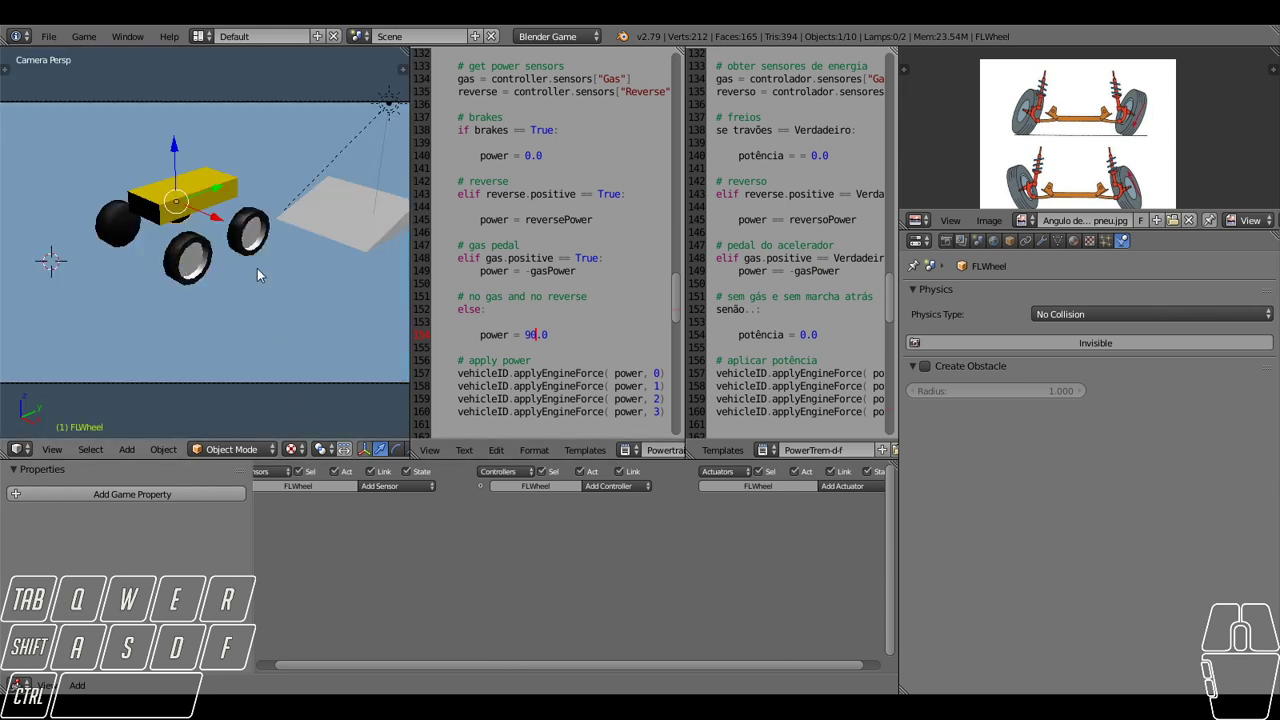
# Start the game again, drive and steer the car, then bring it to a stop.
pyautogui.press('w')
pyautogui.press('a')
pyautogui.press('s')
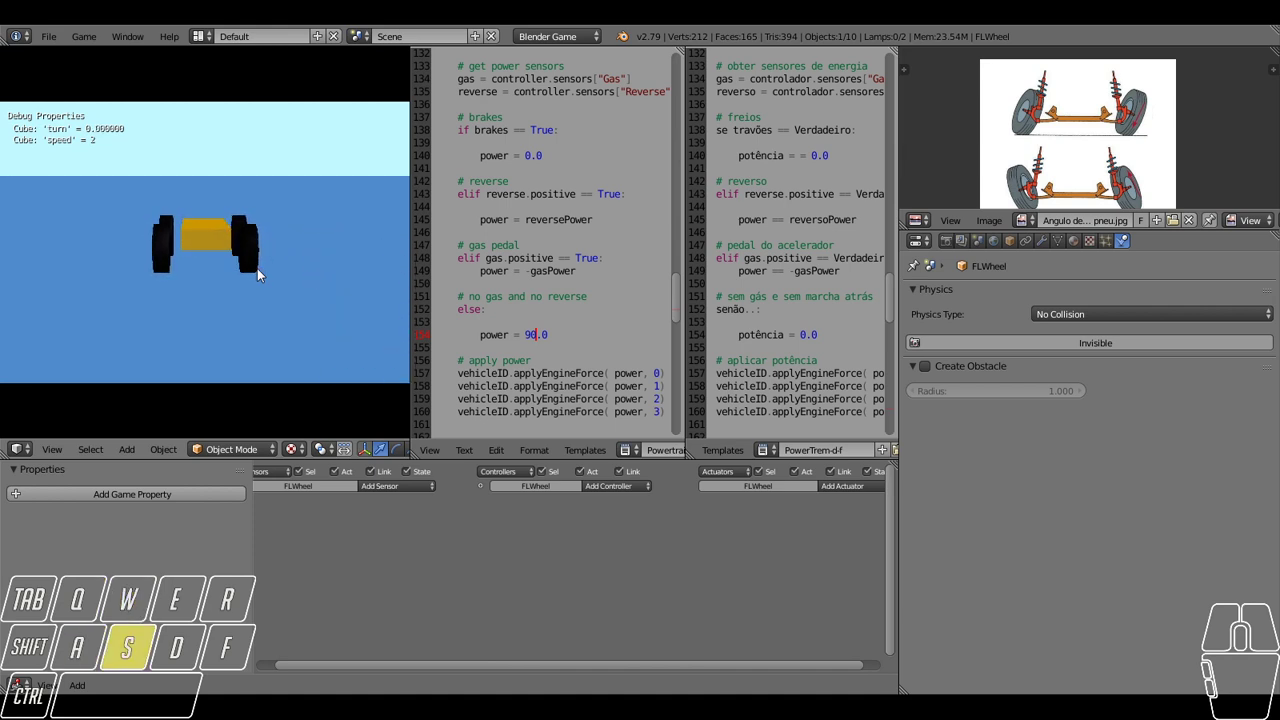
pyautogui.press('d')
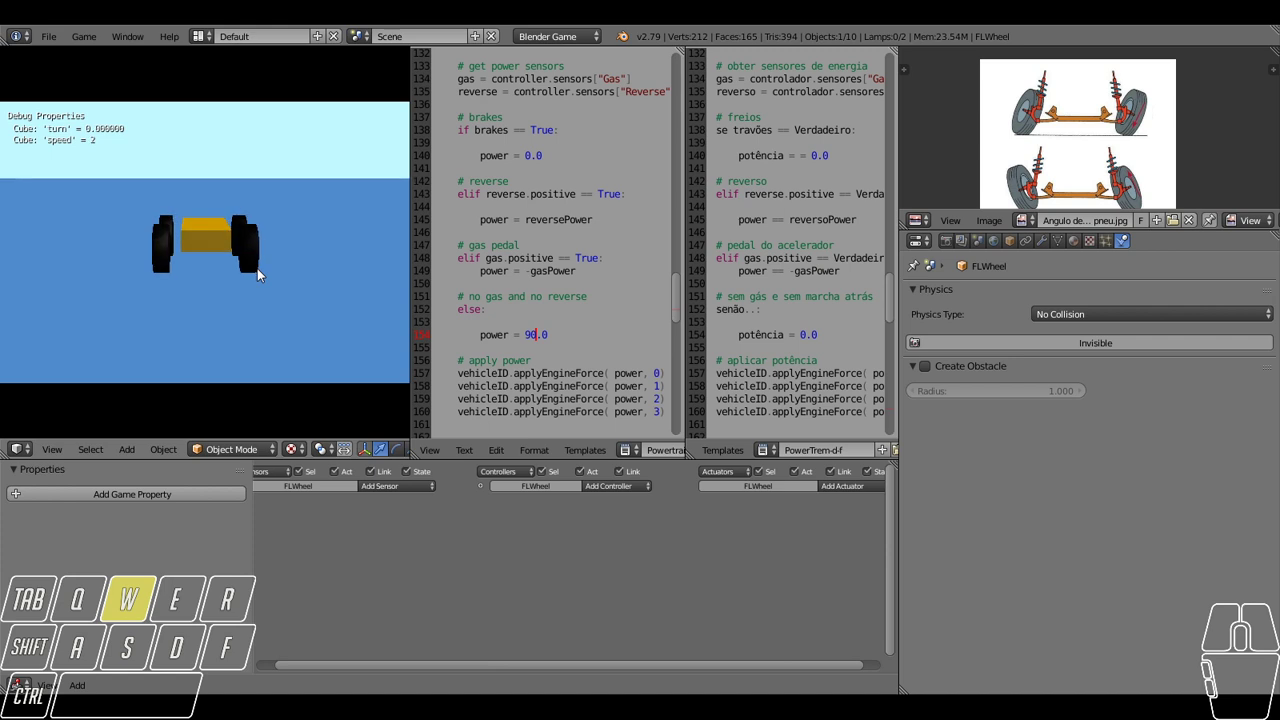
pyautogui.press('a')
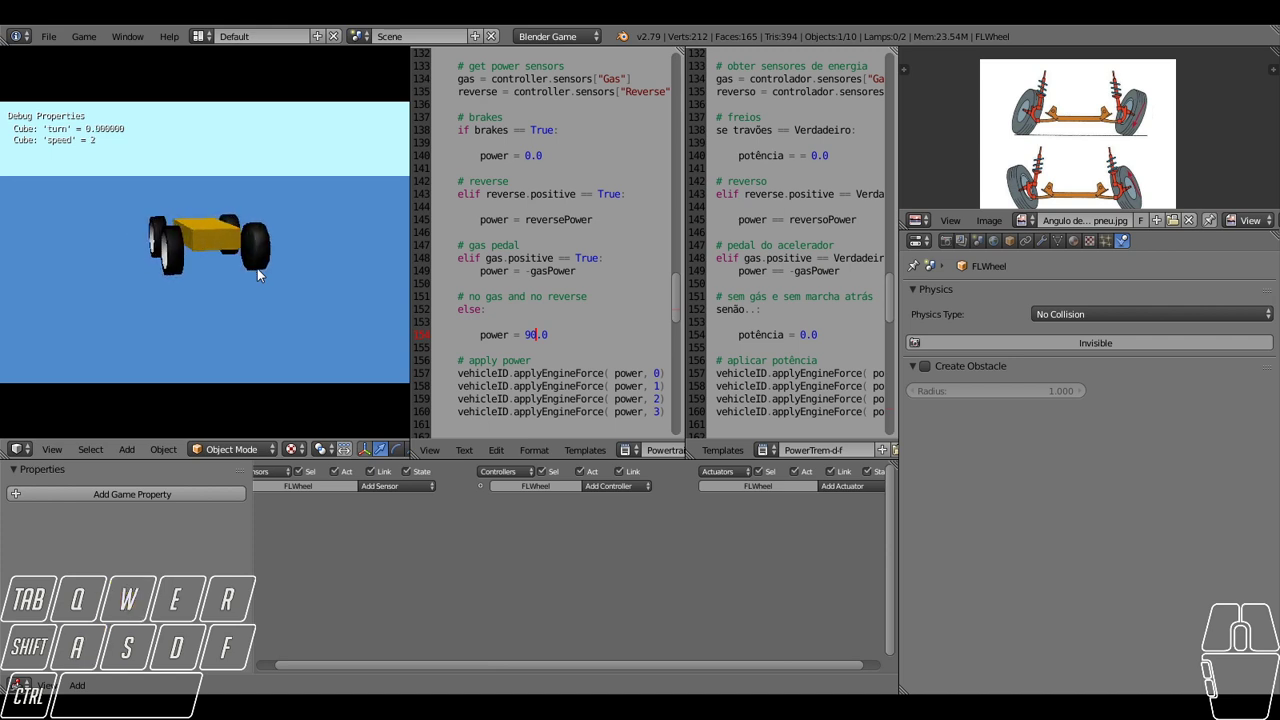
pyautogui.press('space')
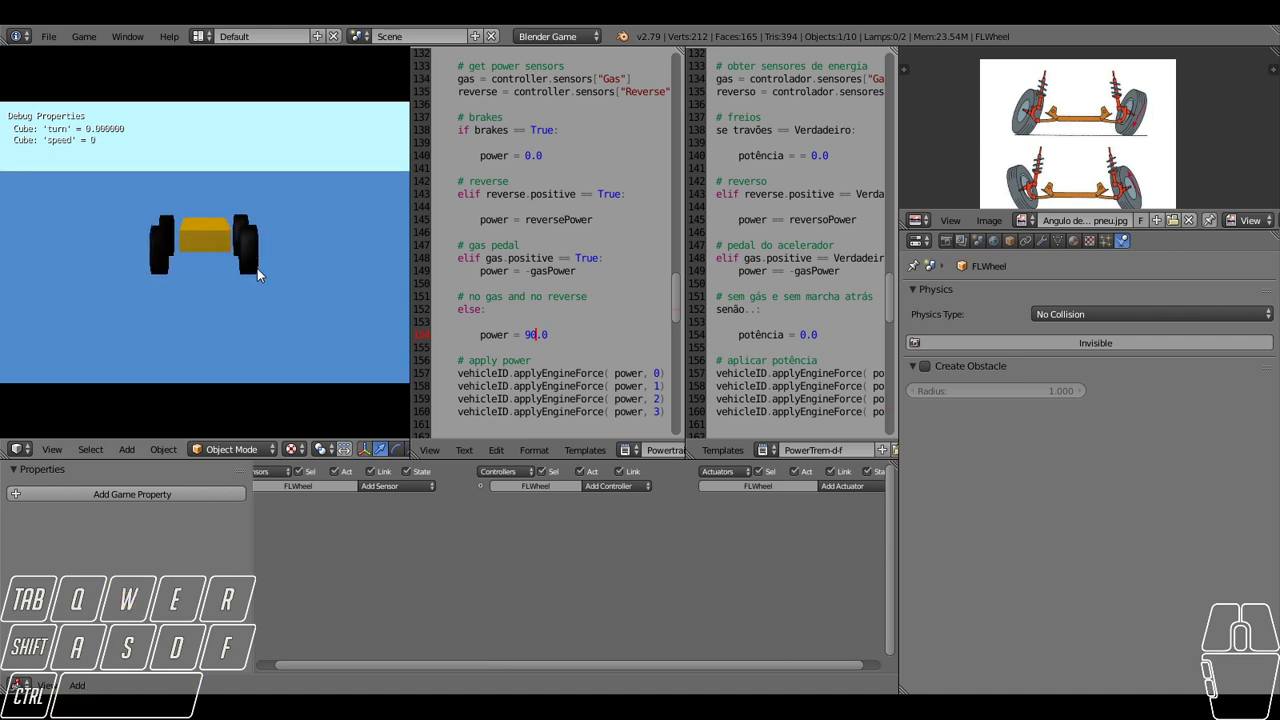
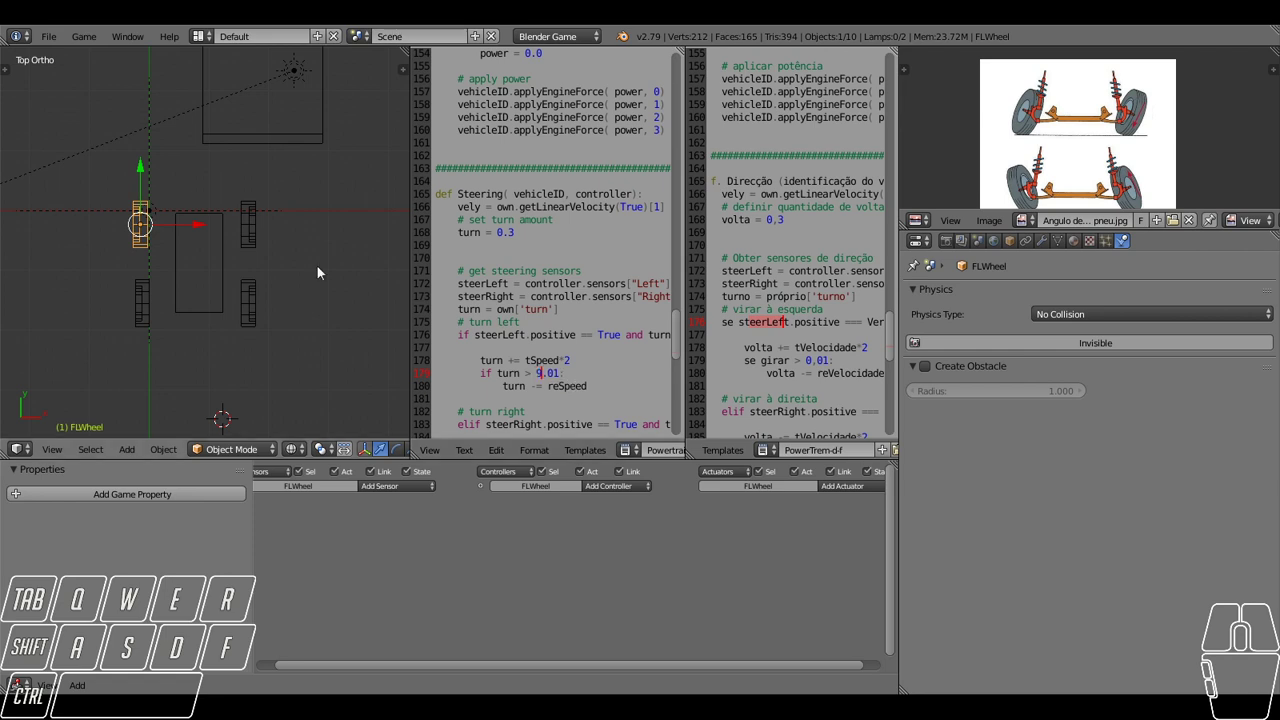
# Run the game and turn the front wheels both ways to test steering, then exit.
pyautogui.press('a')
pyautogui.press('a')
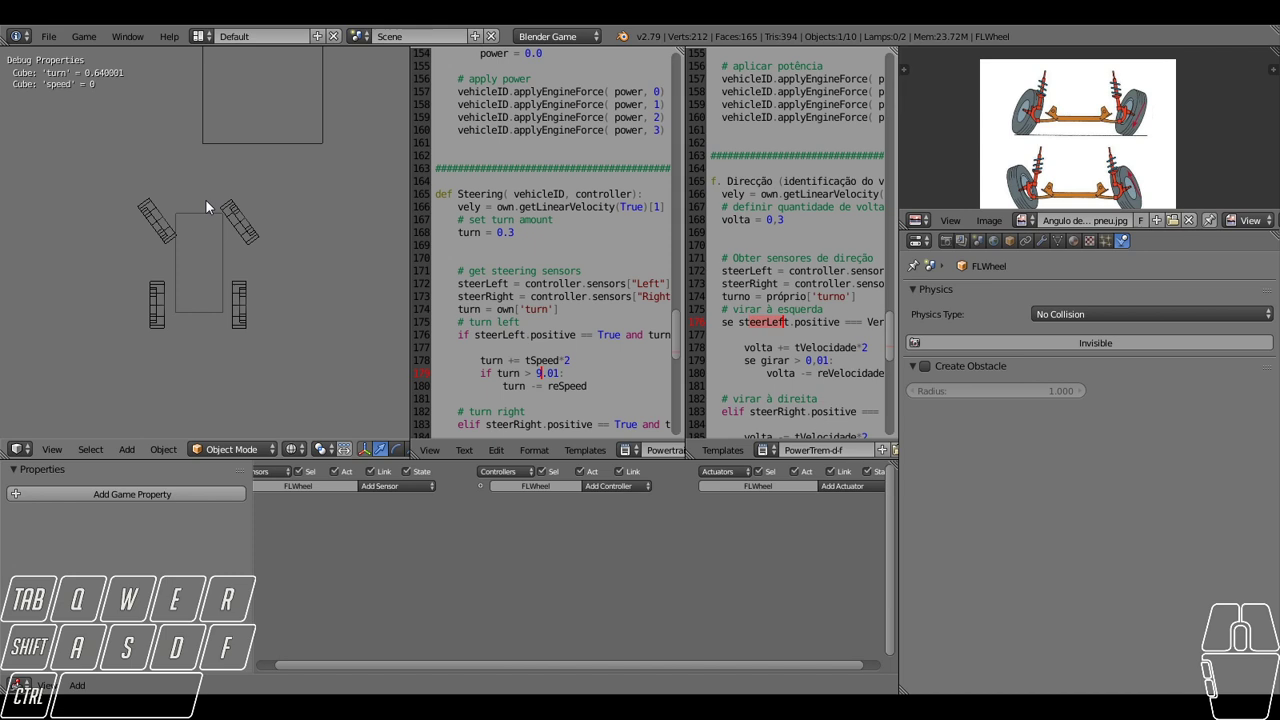
pyautogui.press('d')
pyautogui.press('d')
pyautogui.press('a')
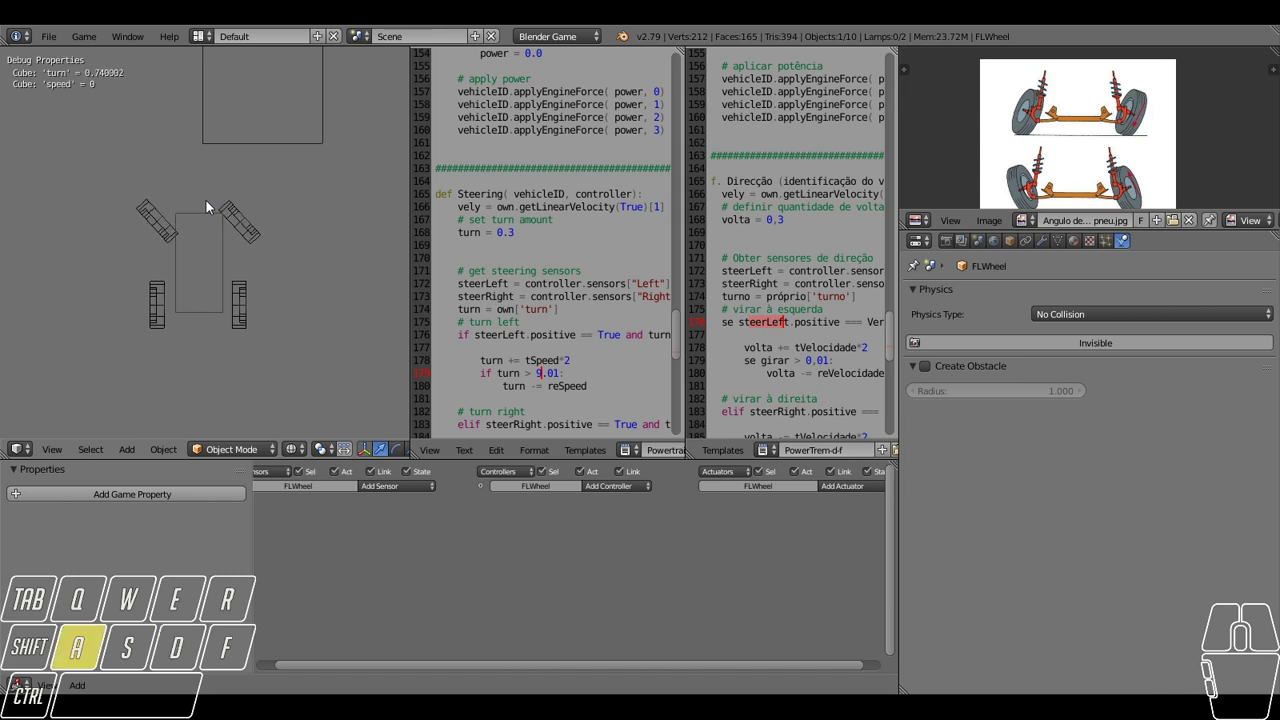
pyautogui.press('d')
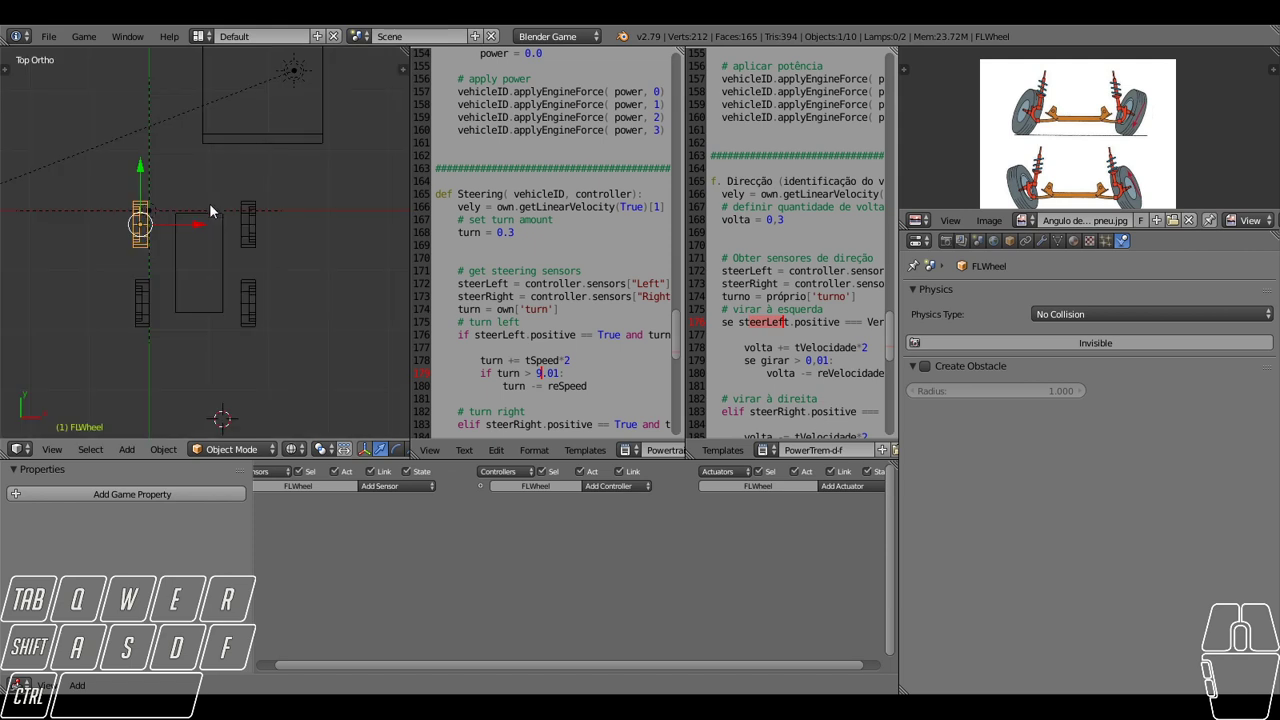
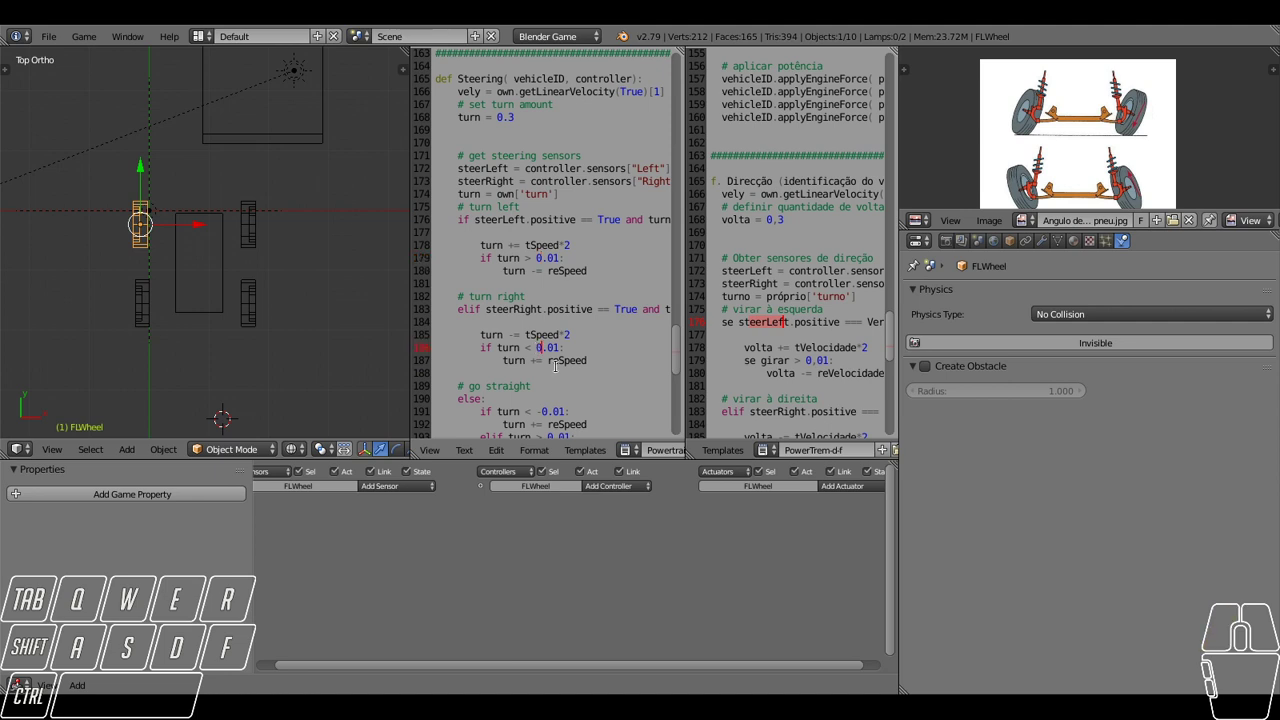
# Retest the steering in game after adjusting the turn thresholds, then exit.
pyautogui.press('d')
pyautogui.press('a')
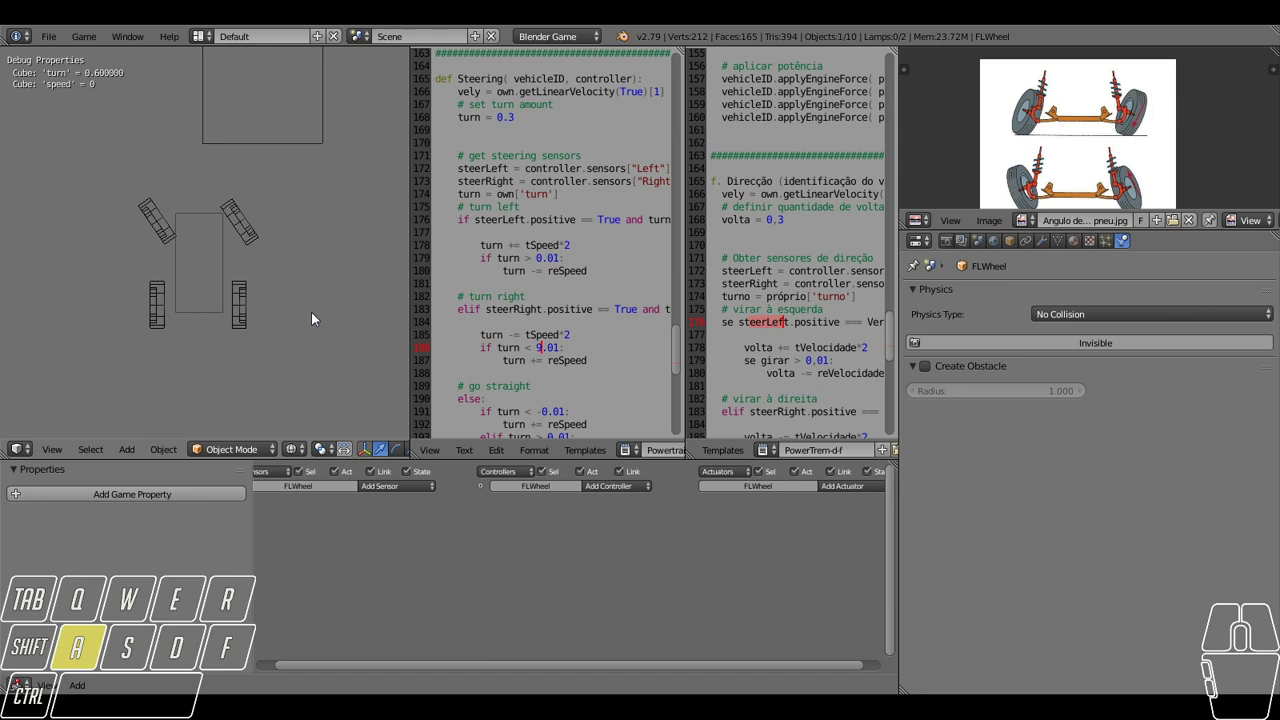
pyautogui.press('d')
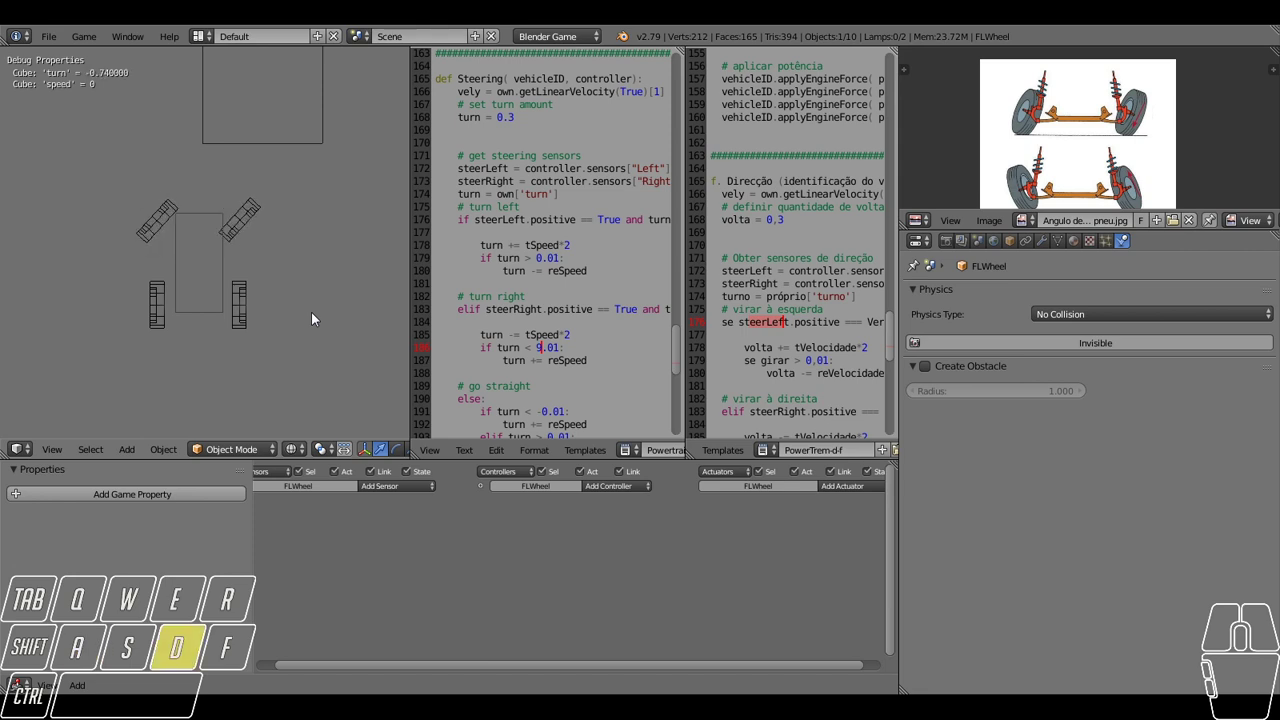
pyautogui.press('d')
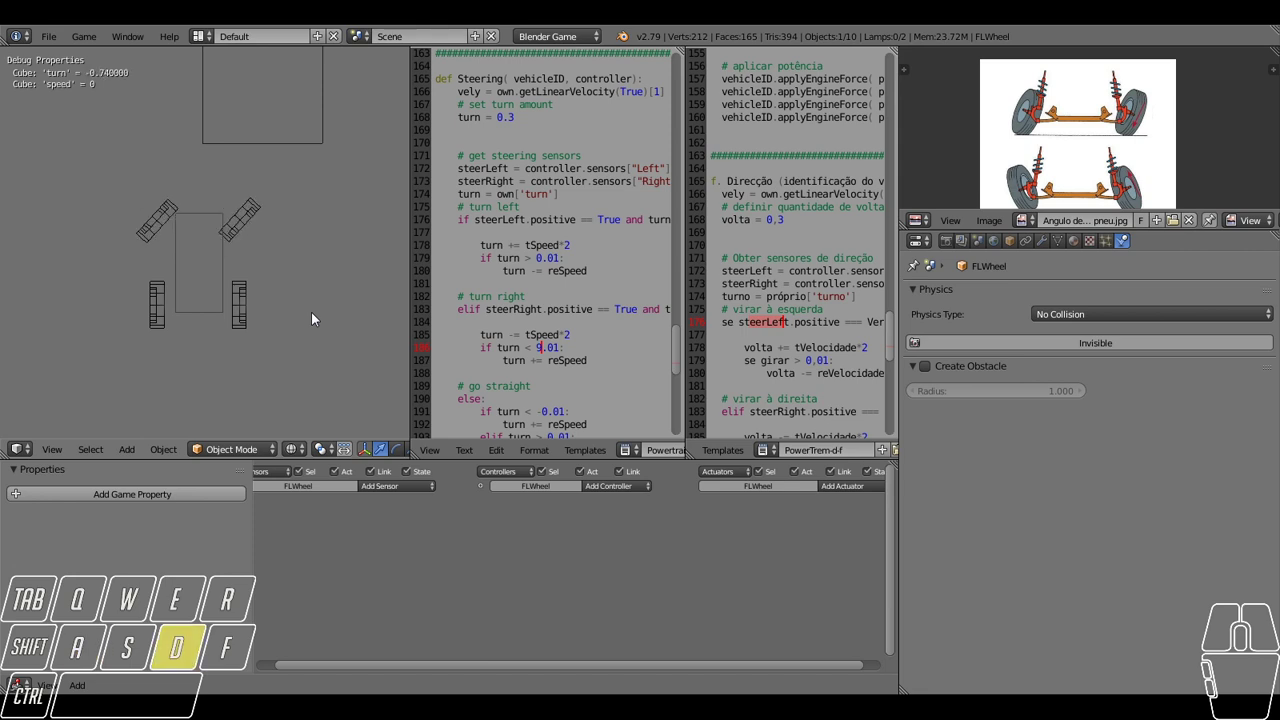
pyautogui.press('a')
# Change the right-turn step to tSpeed*4 and test the faster steering in game.
pyautogui.press('d')
pyautogui.press('d')
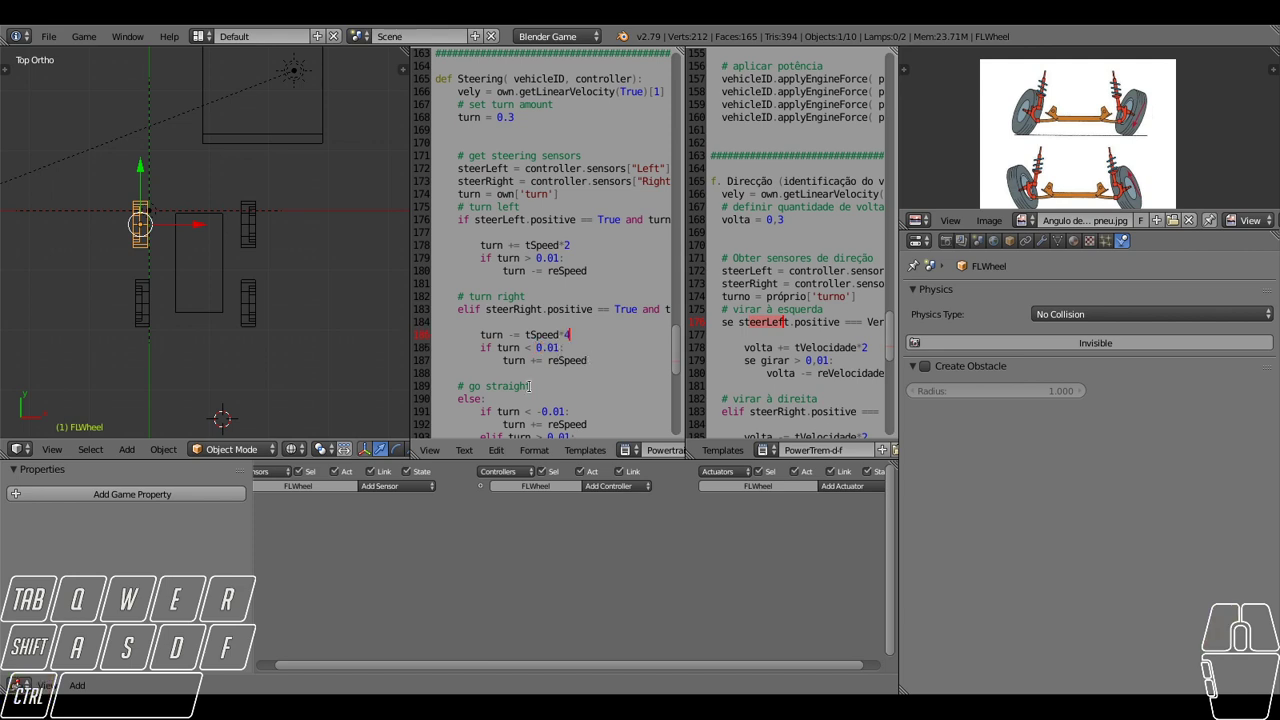
pyautogui.press('d')
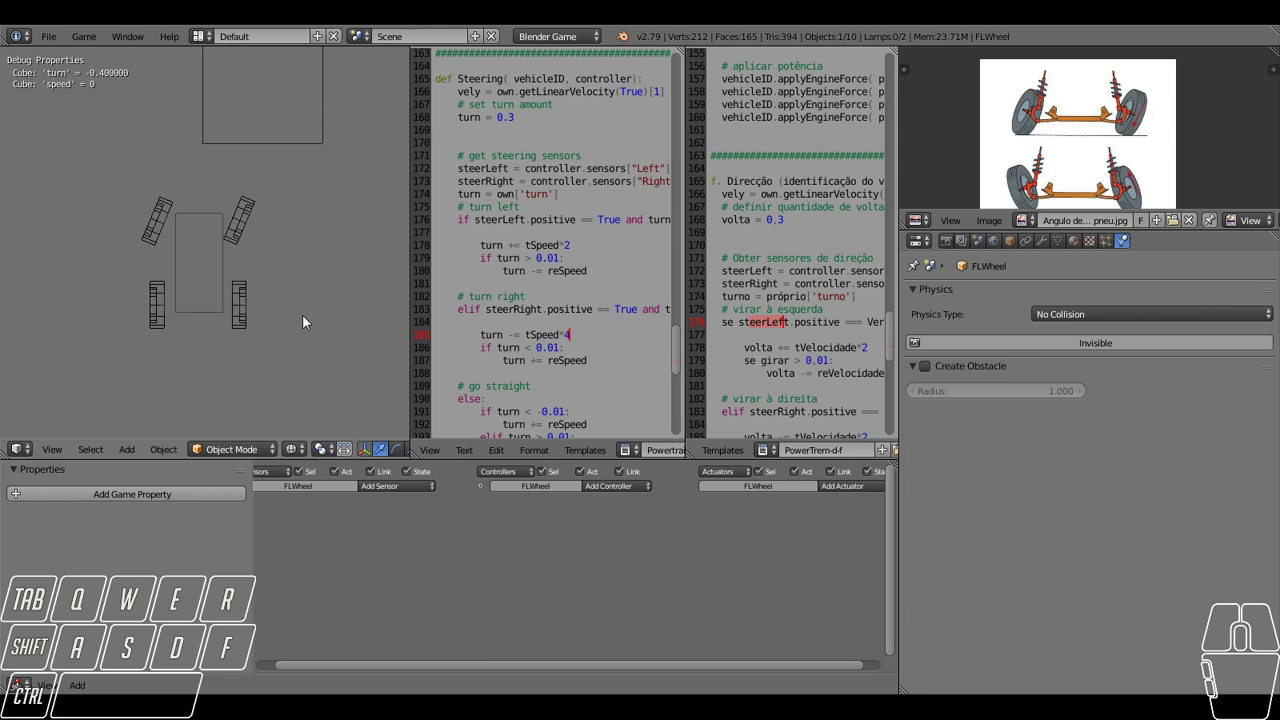
pyautogui.press('a')
pyautogui.press('d')
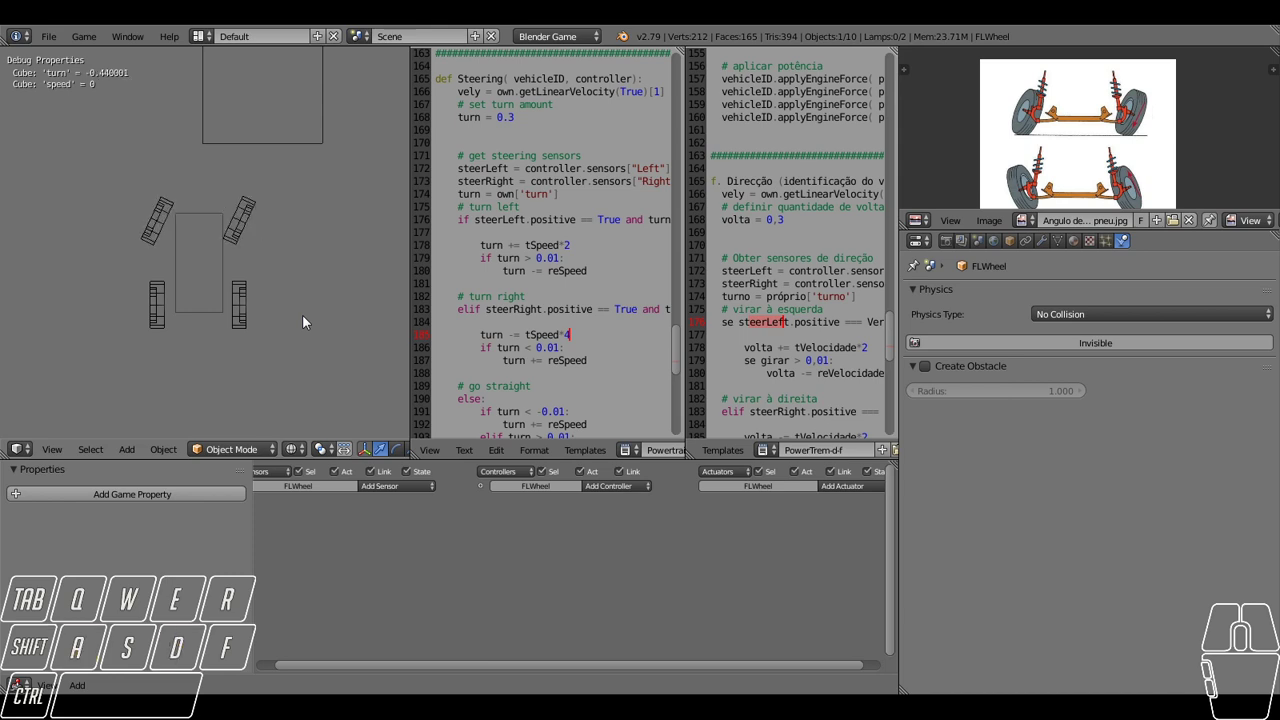
pyautogui.press('d')
pyautogui.press('d')
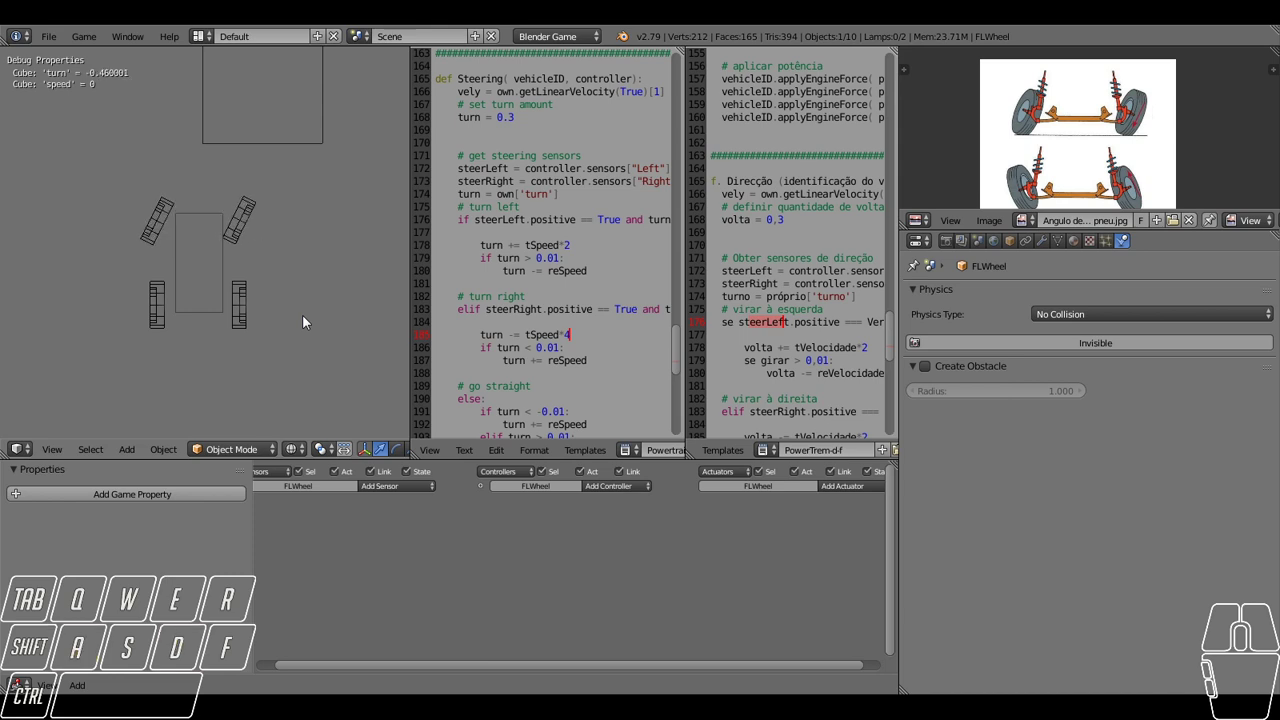
pyautogui.scroll(-3)
# Run the game to check the front wheels steer, then return to the script.
pyautogui.scroll(-3)
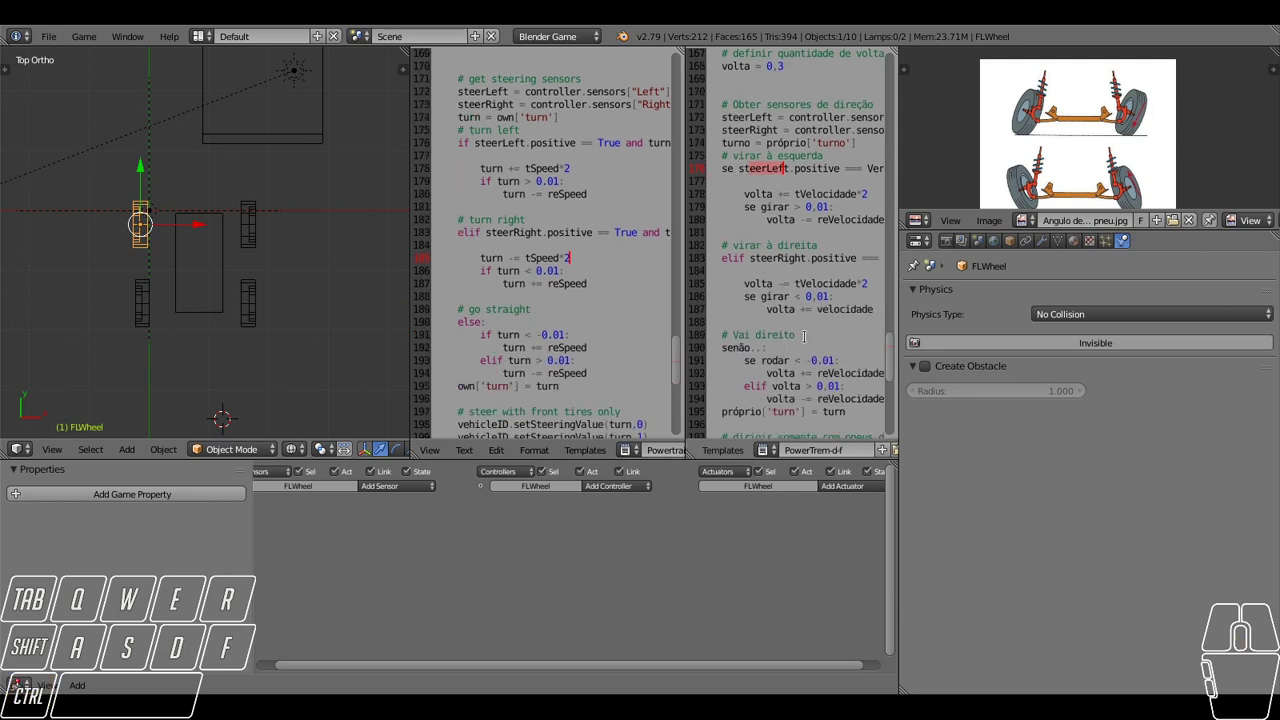
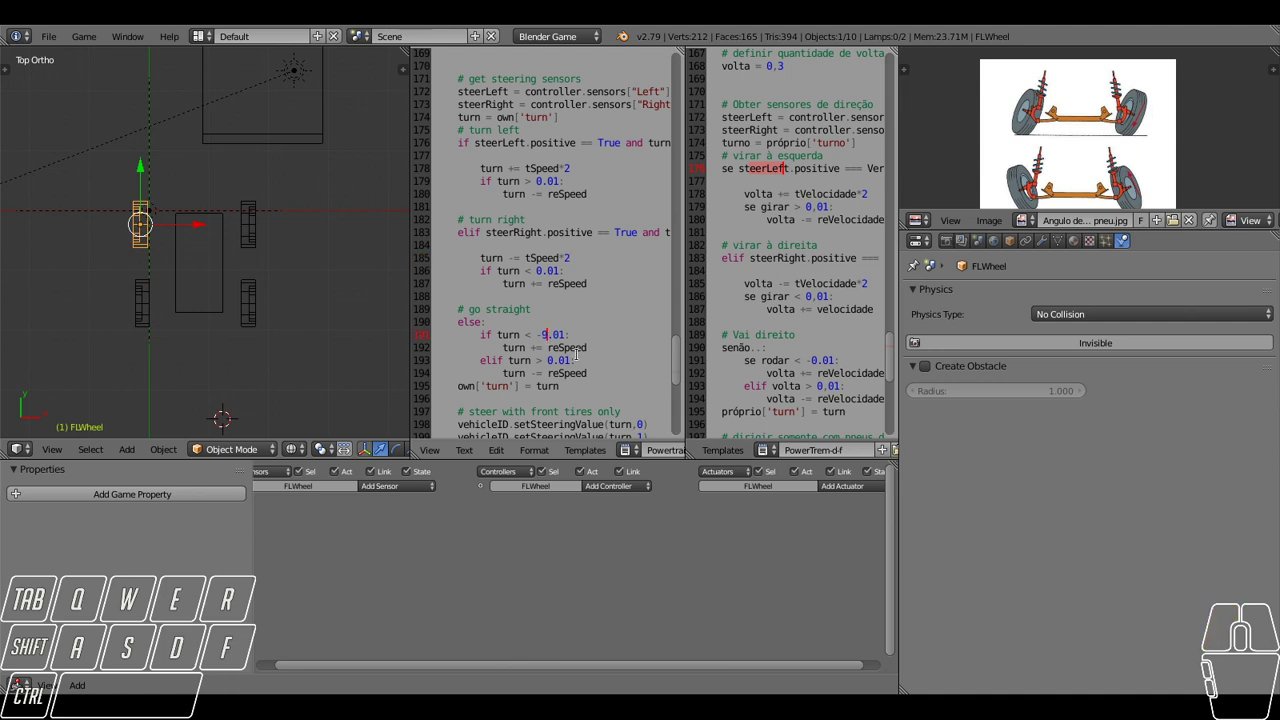
pyautogui.press('d')
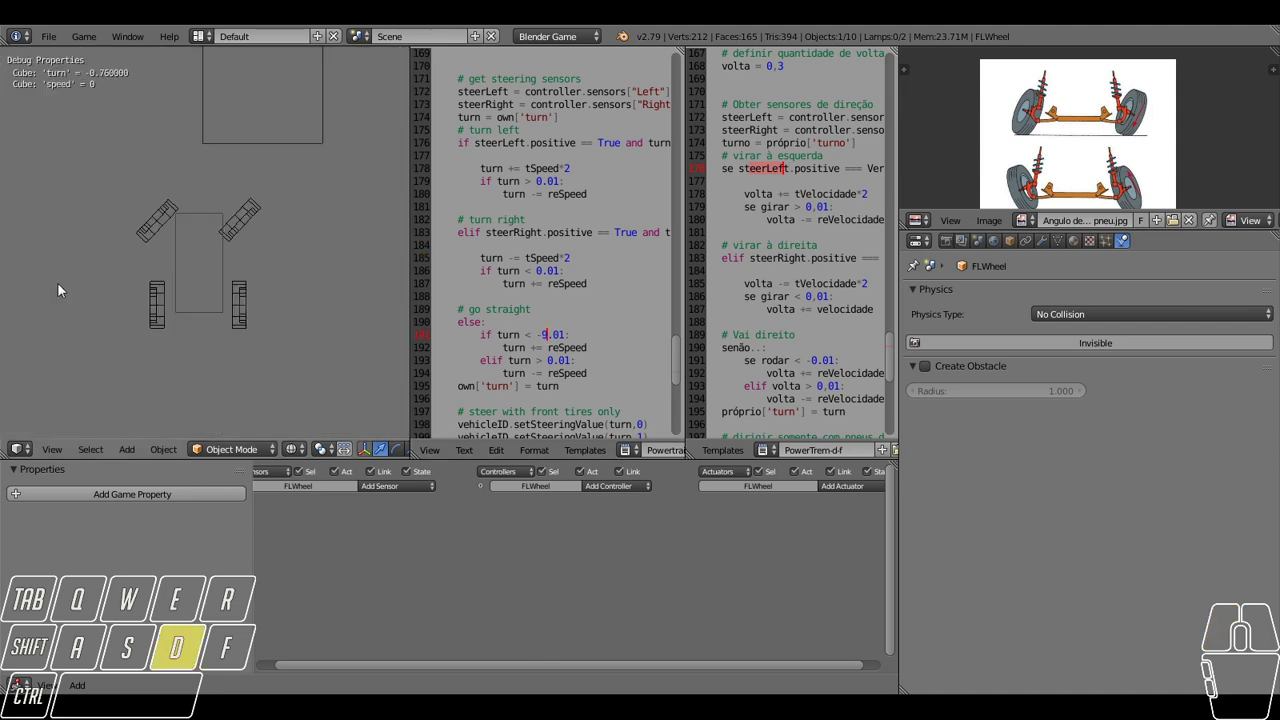
pyautogui.press('a')
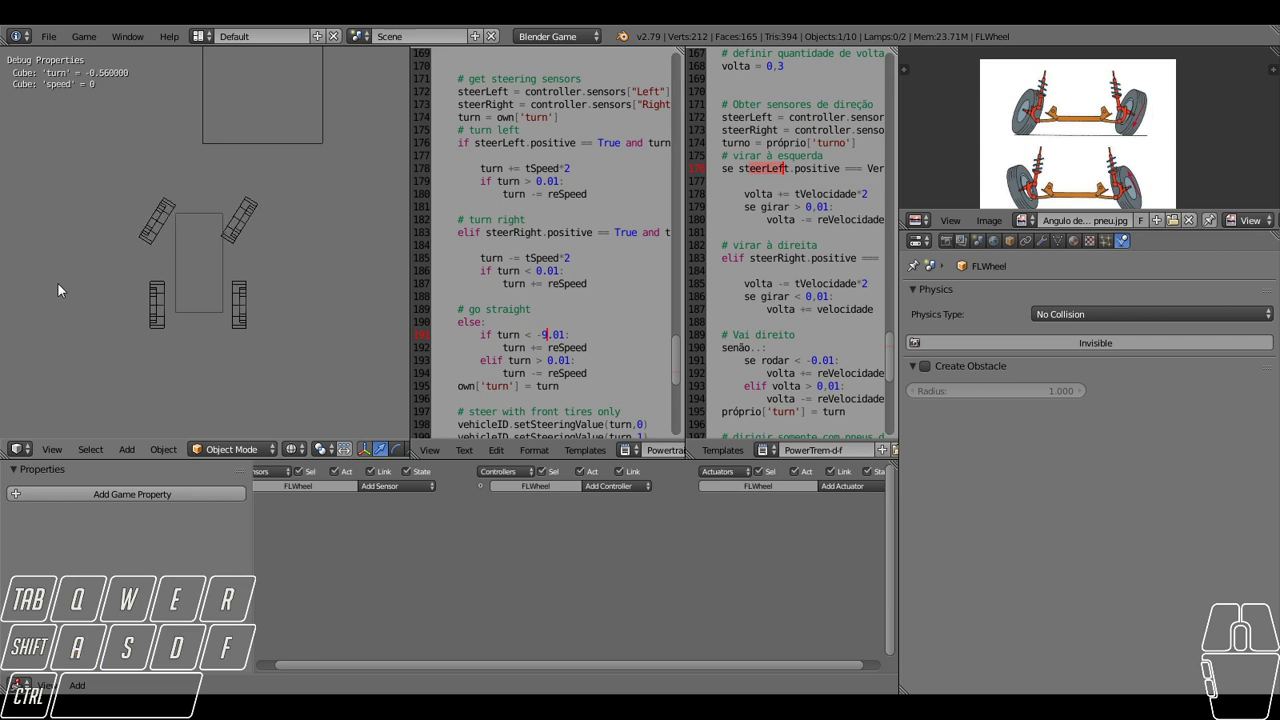
pyautogui.press('a')
pyautogui.press('d')
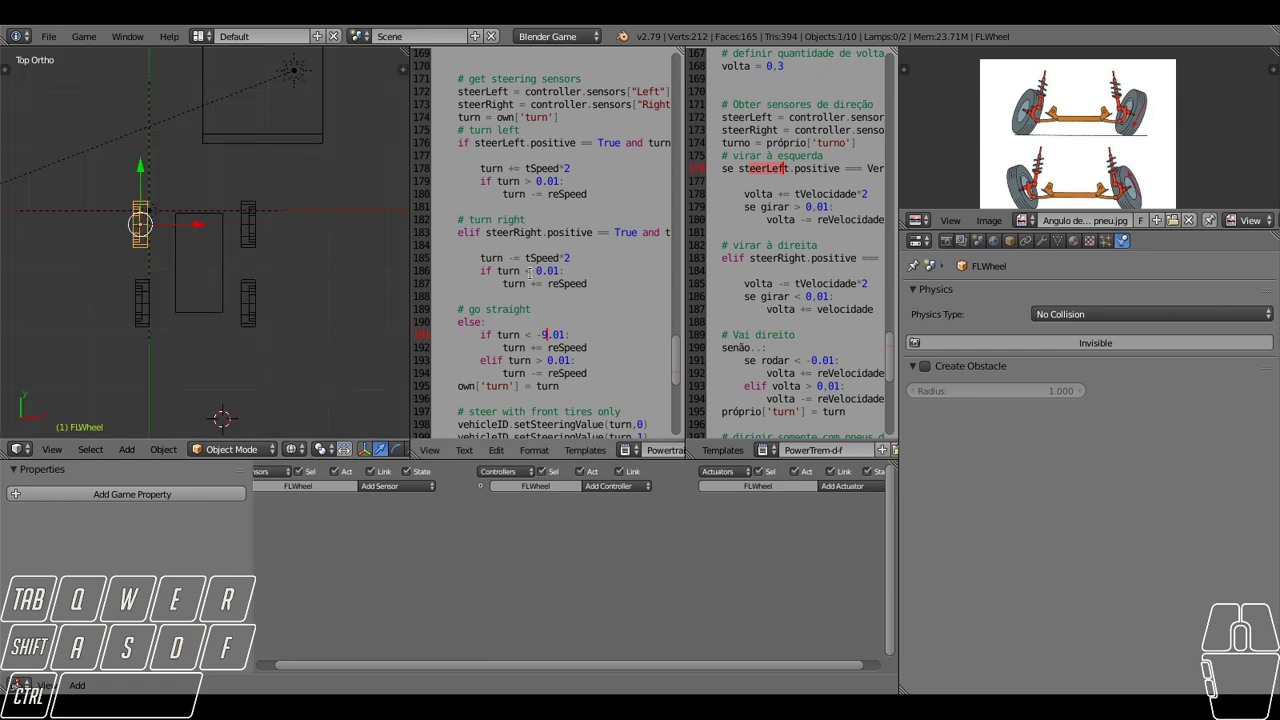
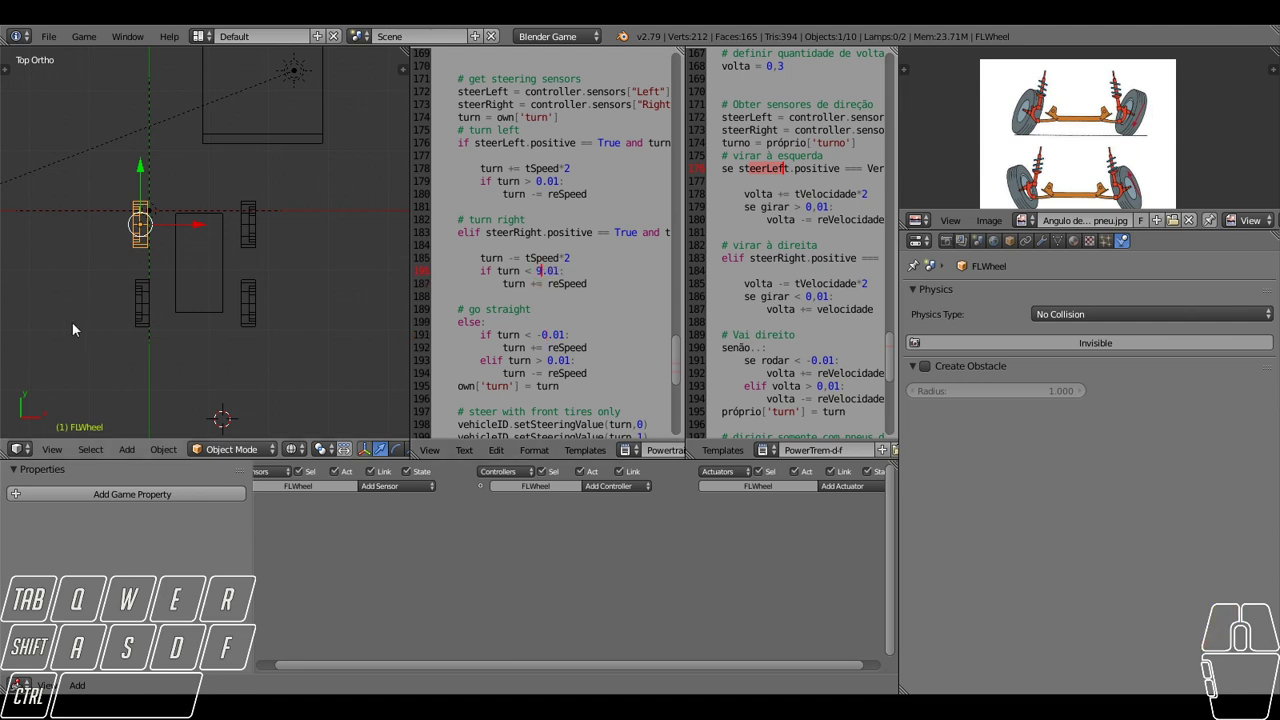
# Retest the steering in two short game runs after editing the go-straight turn threshold.
pyautogui.press('d')
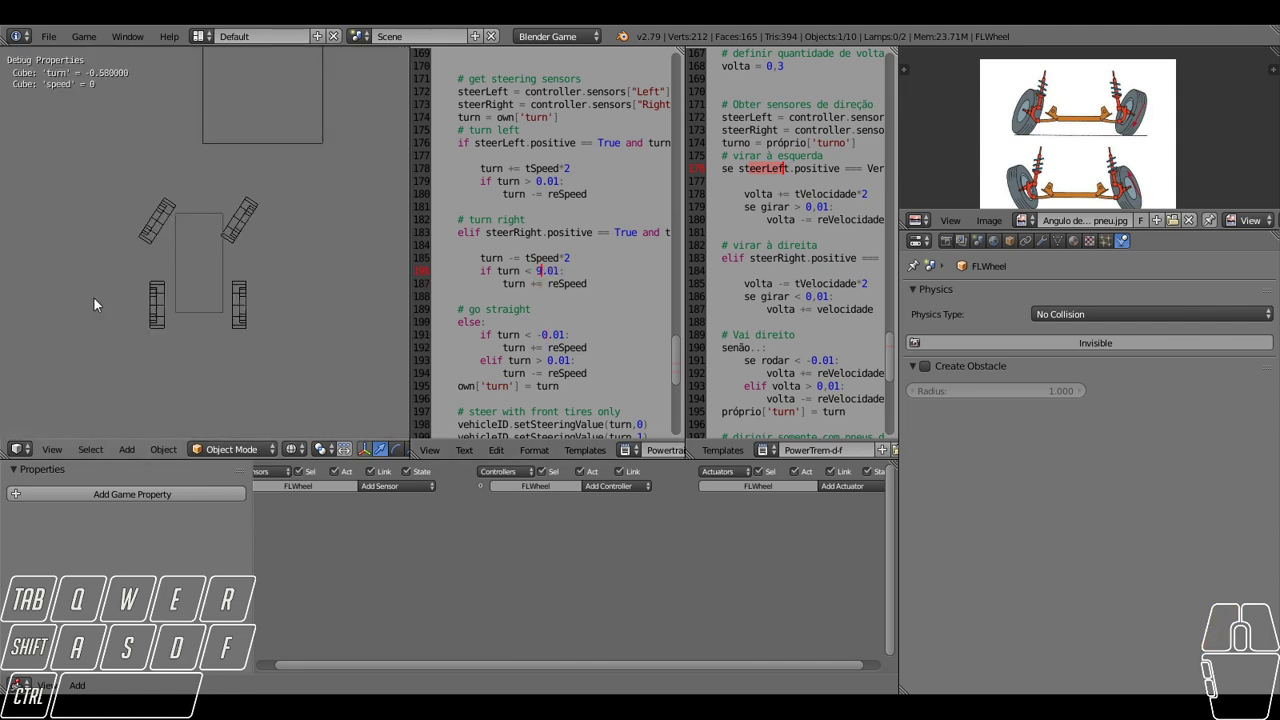
pyautogui.press('a')
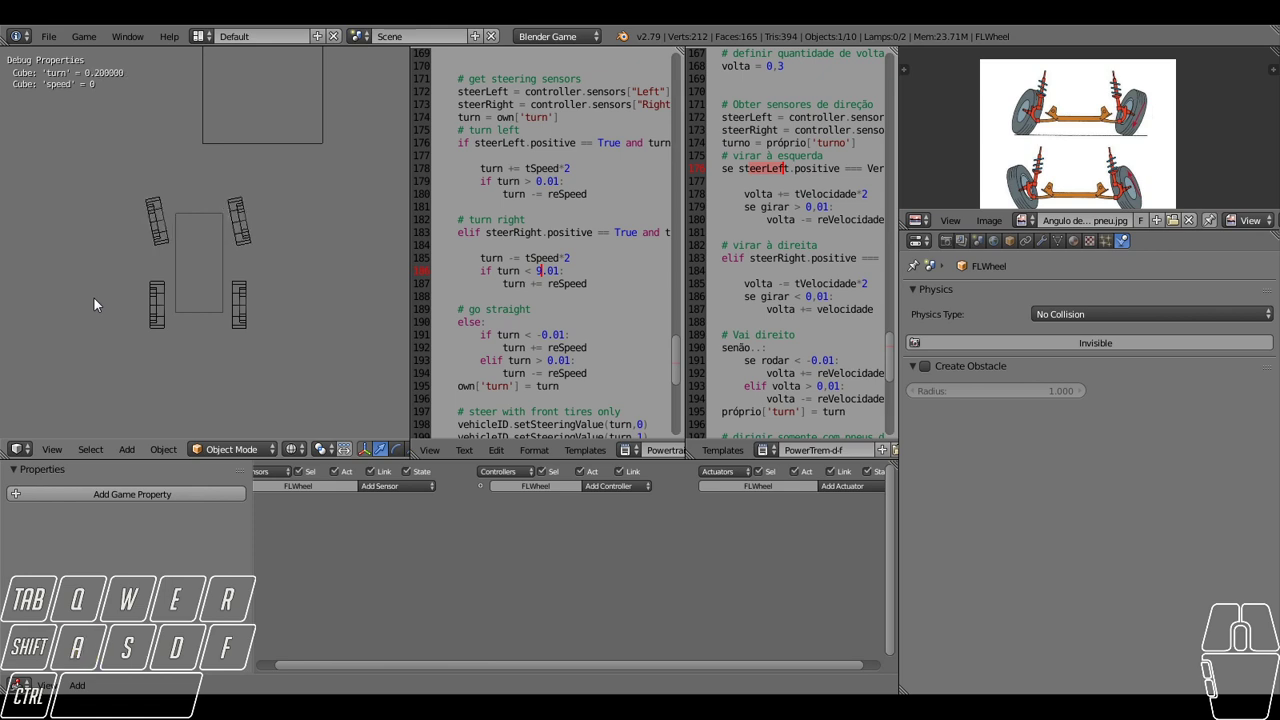
pyautogui.press('d')
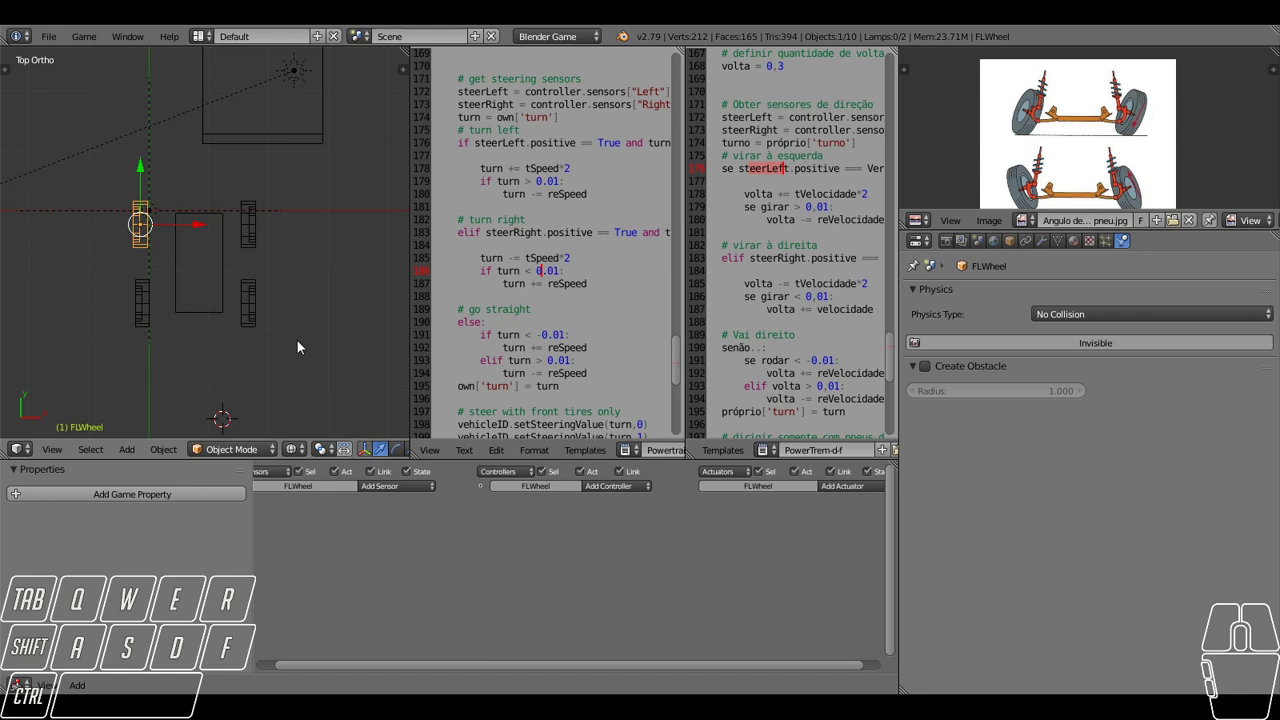
pyautogui.press('d')
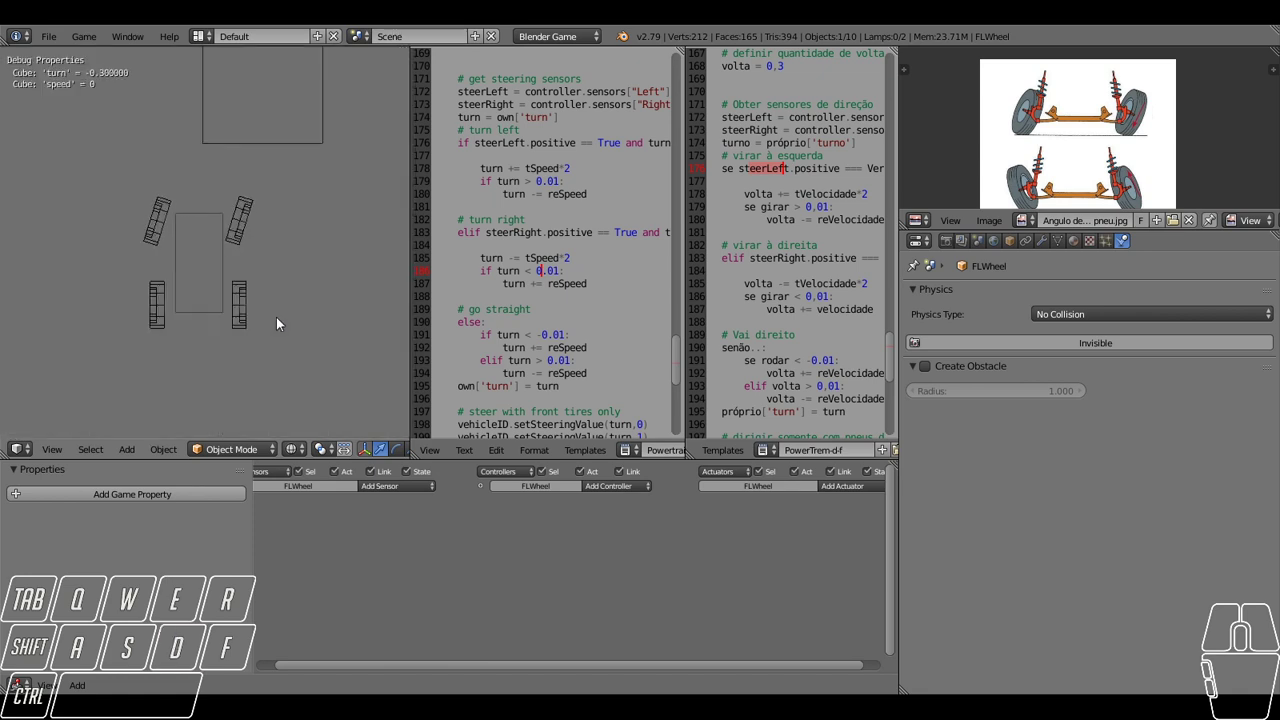
pyautogui.press('a')
pyautogui.press('d')
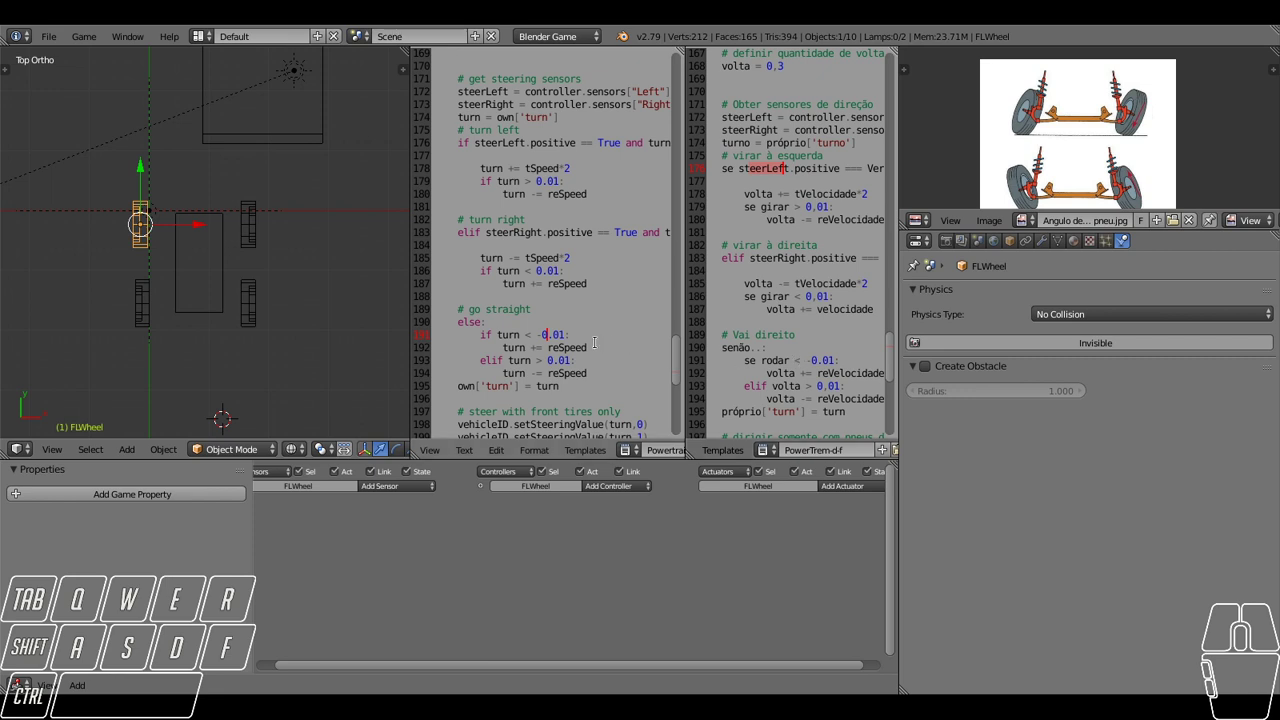
# Steer the front wheels repeatedly both ways in a longer game test, then stop it.
pyautogui.press('d')
pyautogui.press('a')
pyautogui.press('a')
pyautogui.press('a')
pyautogui.press('d')
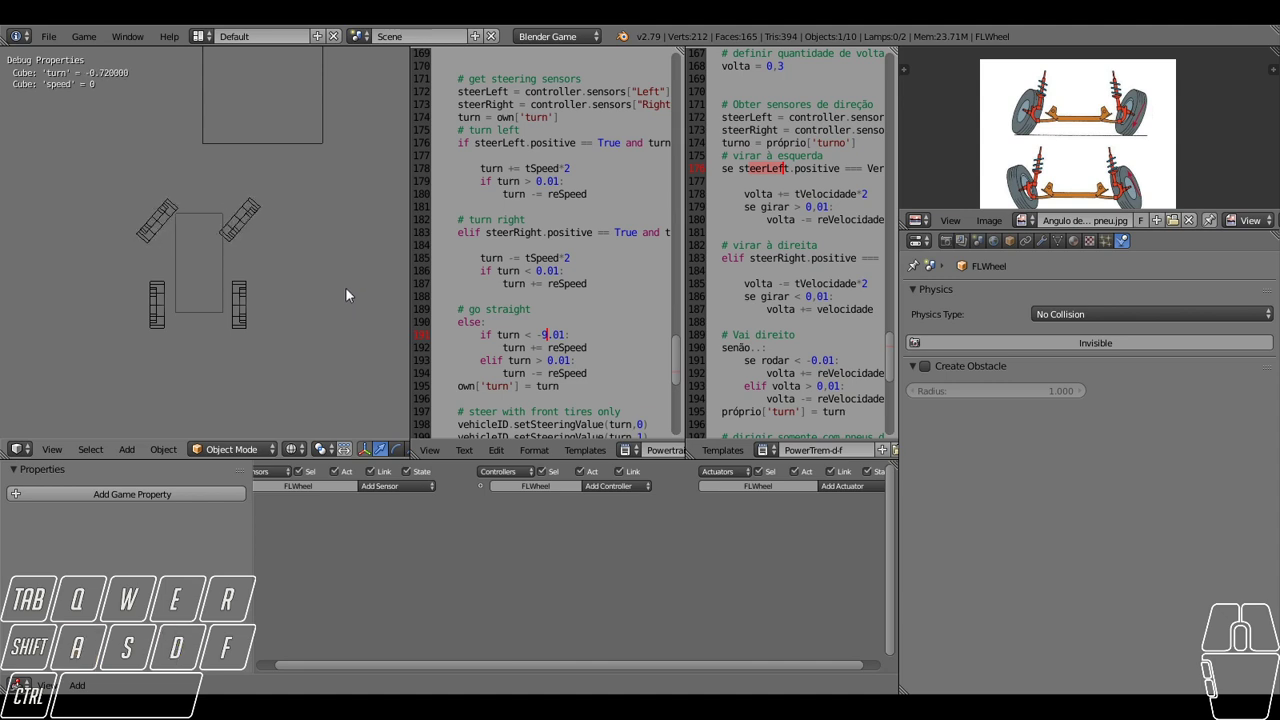
pyautogui.press('a')
pyautogui.press('d')
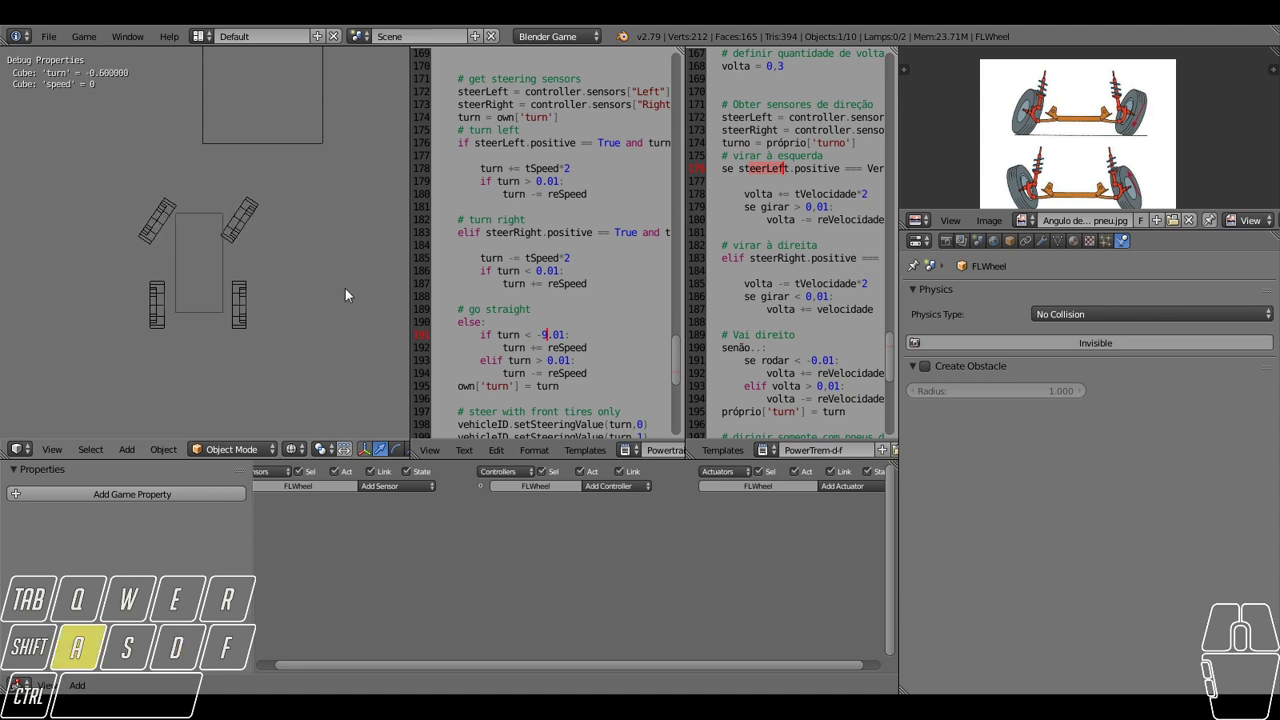
pyautogui.press('a')
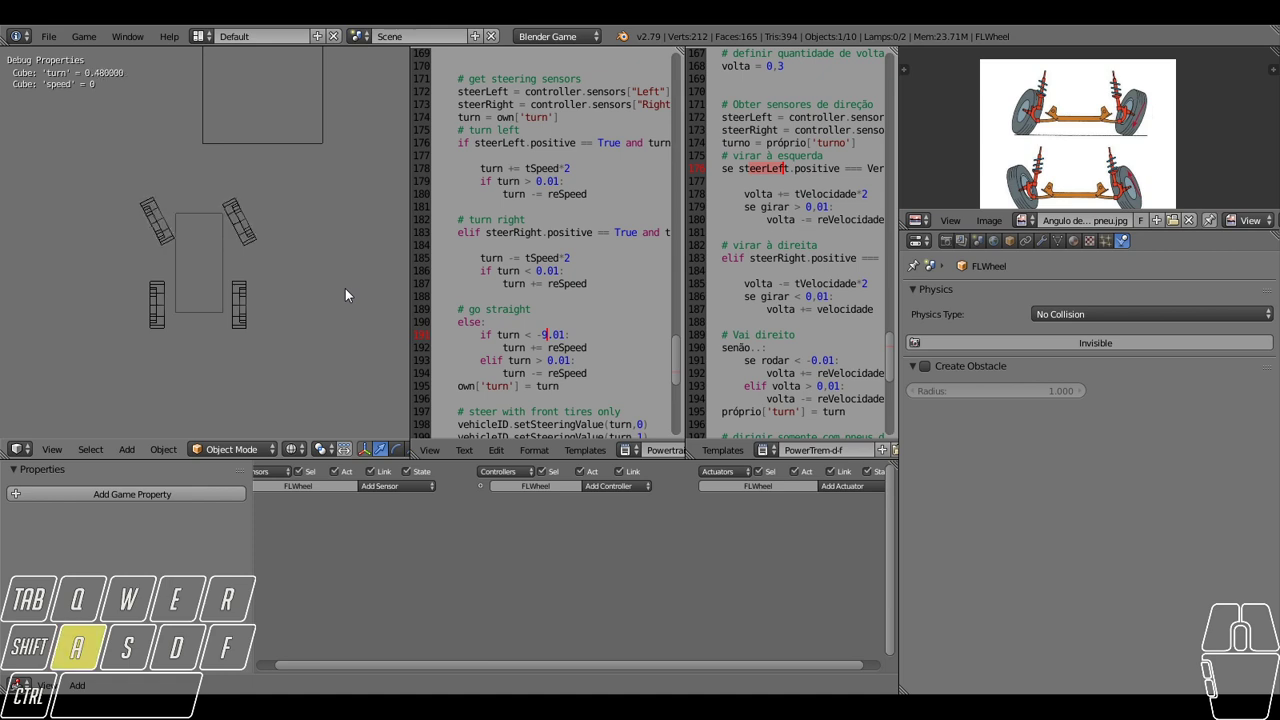
pyautogui.press('a')
pyautogui.press('d')
pyautogui.press('d')
pyautogui.press('d')
pyautogui.press('d')
pyautogui.press('d')
pyautogui.press('d')
pyautogui.press('d')
pyautogui.press('d')
pyautogui.press('d')
pyautogui.press('d')
pyautogui.press('d')
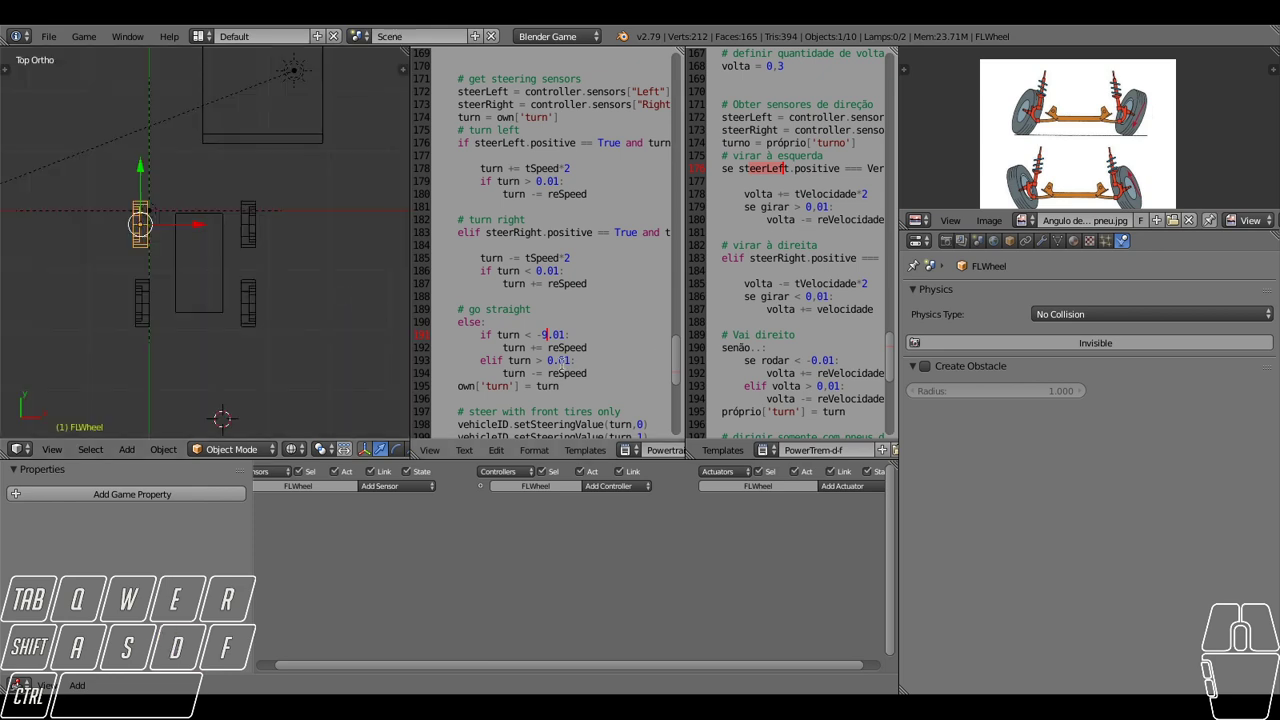
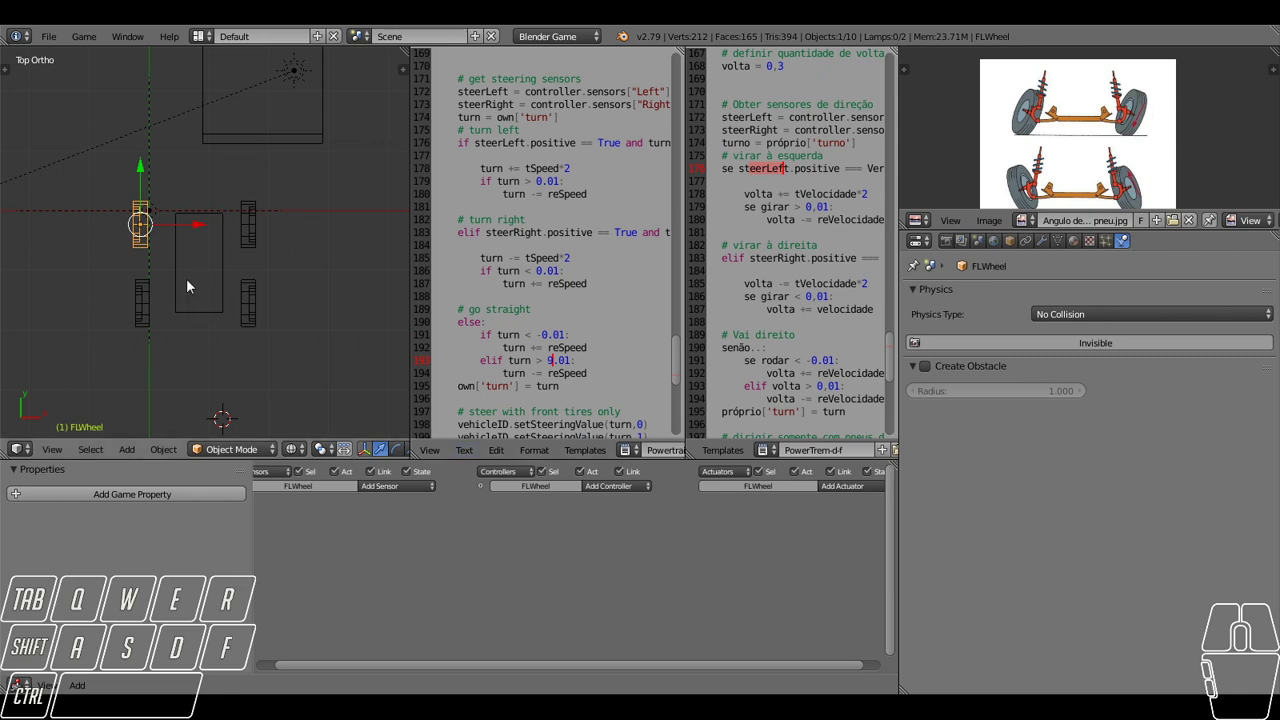
# Run the game once more, steer and let the wheels straighten, then stop the test.
pyautogui.press('a')
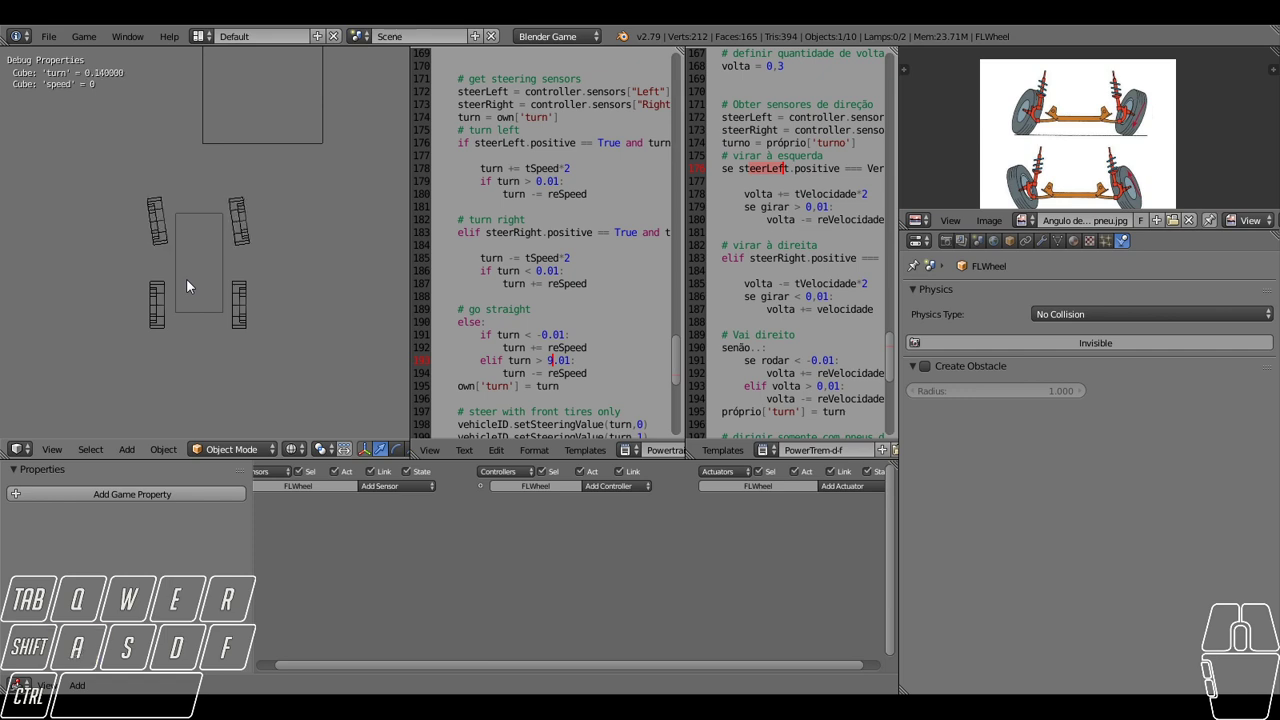
pyautogui.press('a')
pyautogui.press('d')
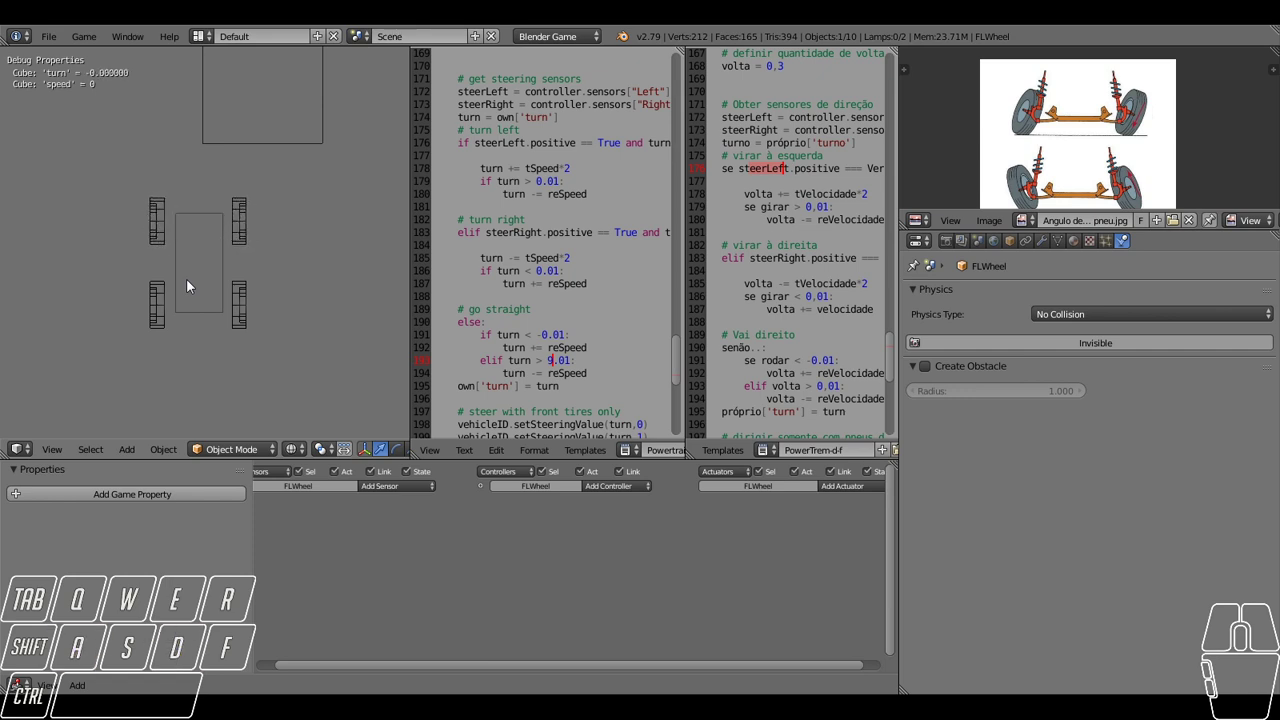
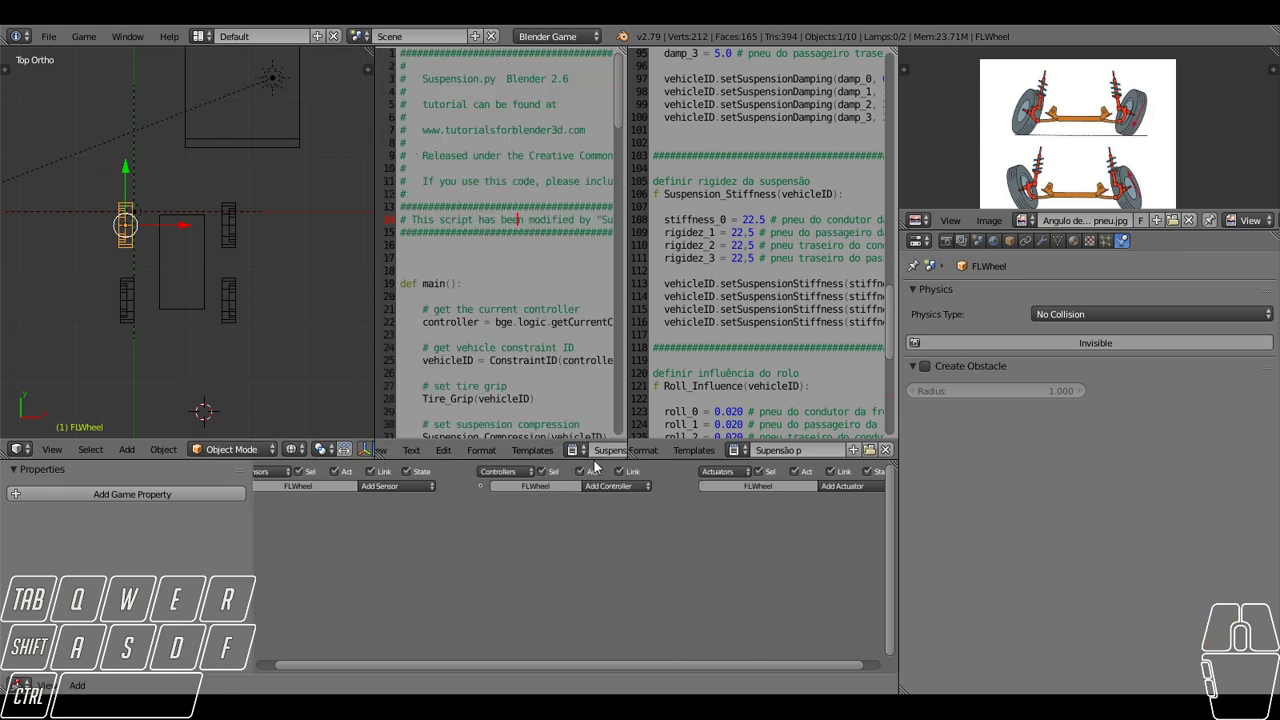
# Scroll Suspension.py and its Portuguese version to the Tire_Grip and compression sections.
pyautogui.scroll(-3)
pyautogui.scroll(3)
pyautogui.scroll(3)
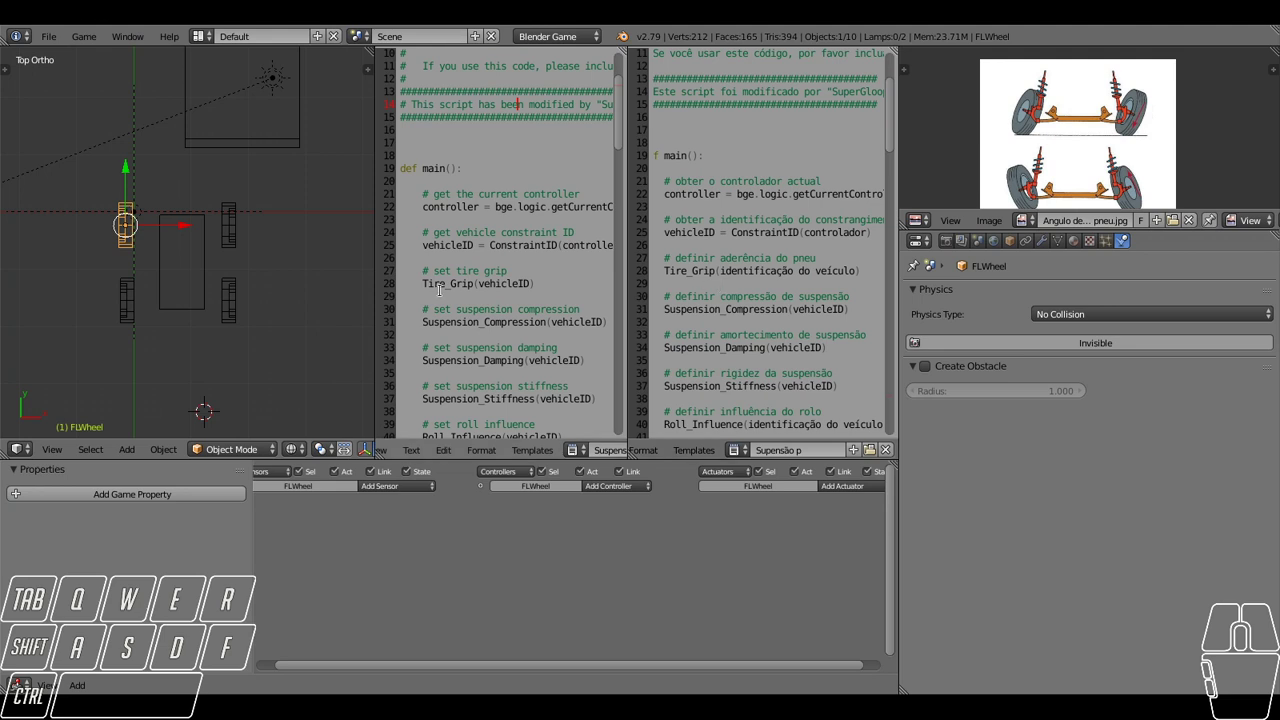
pyautogui.scroll(3)
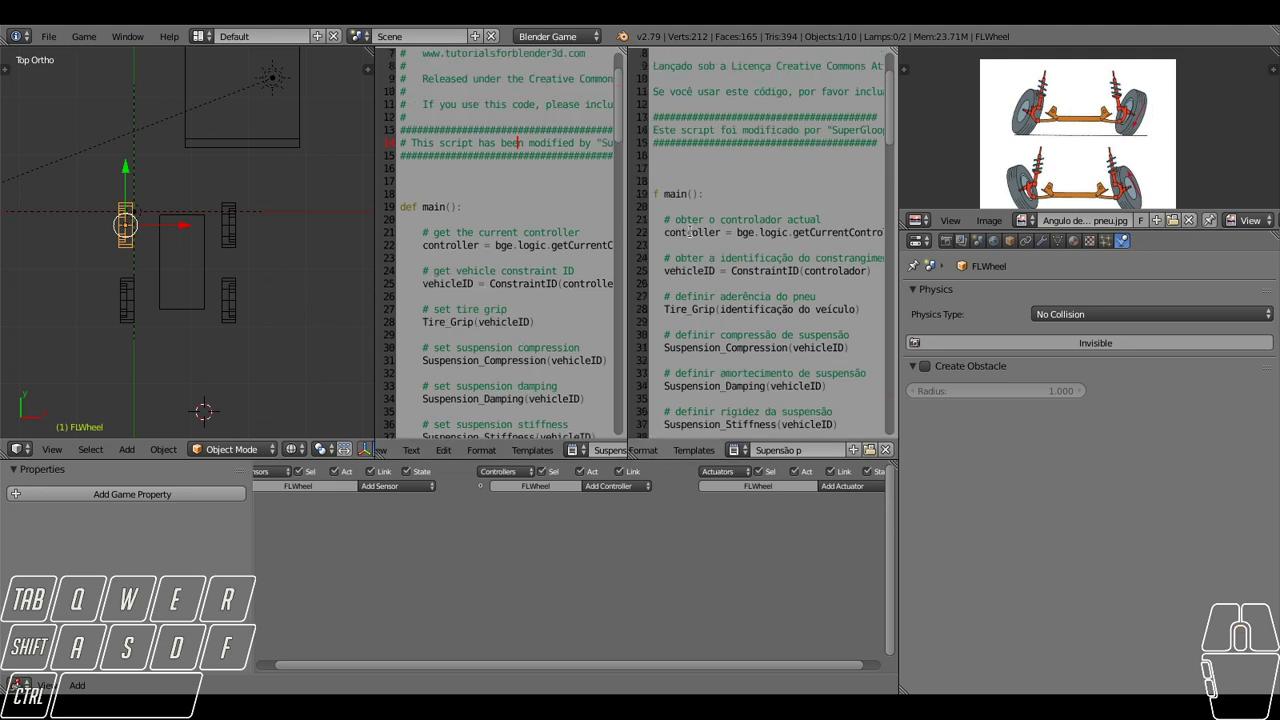
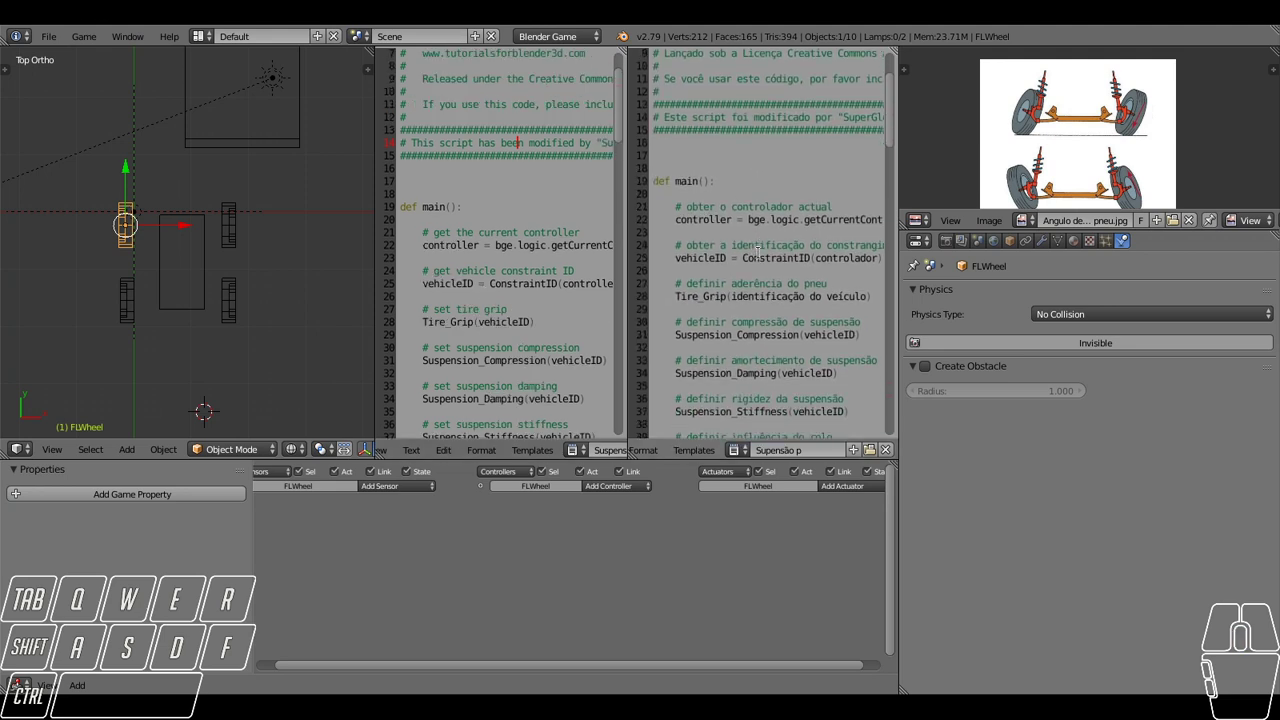
pyautogui.scroll(-3)
pyautogui.scroll(-3)
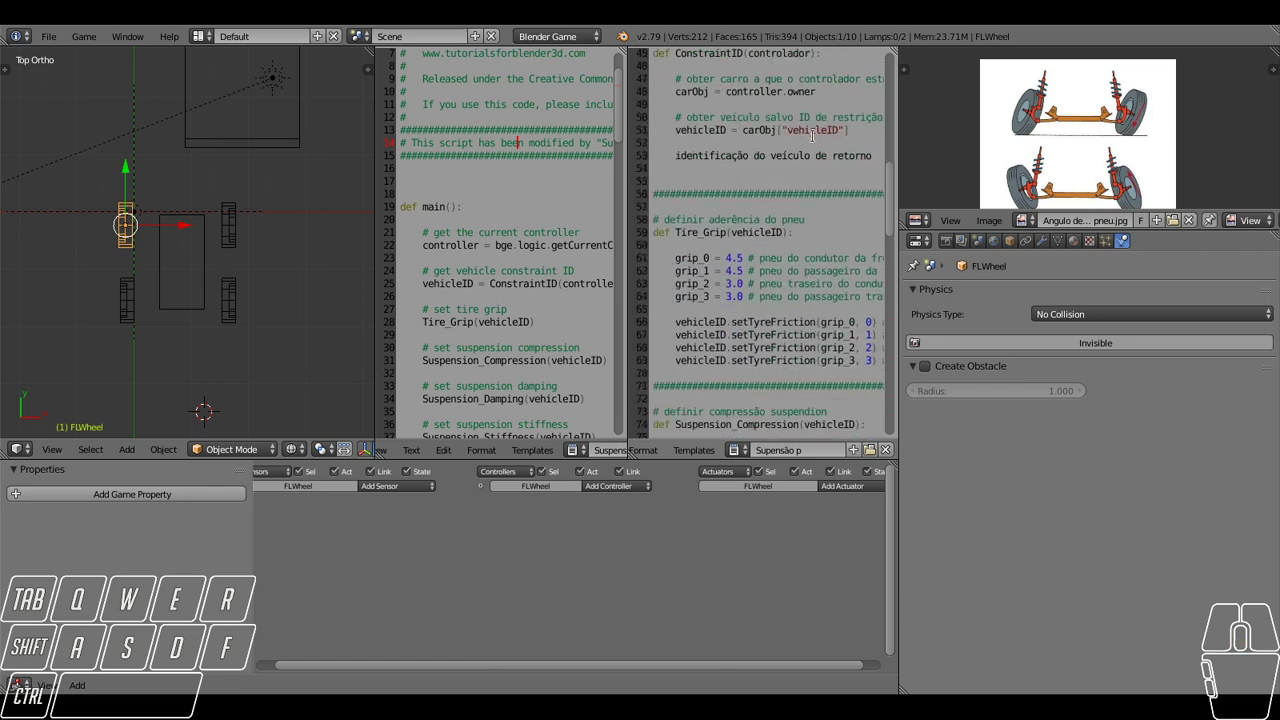
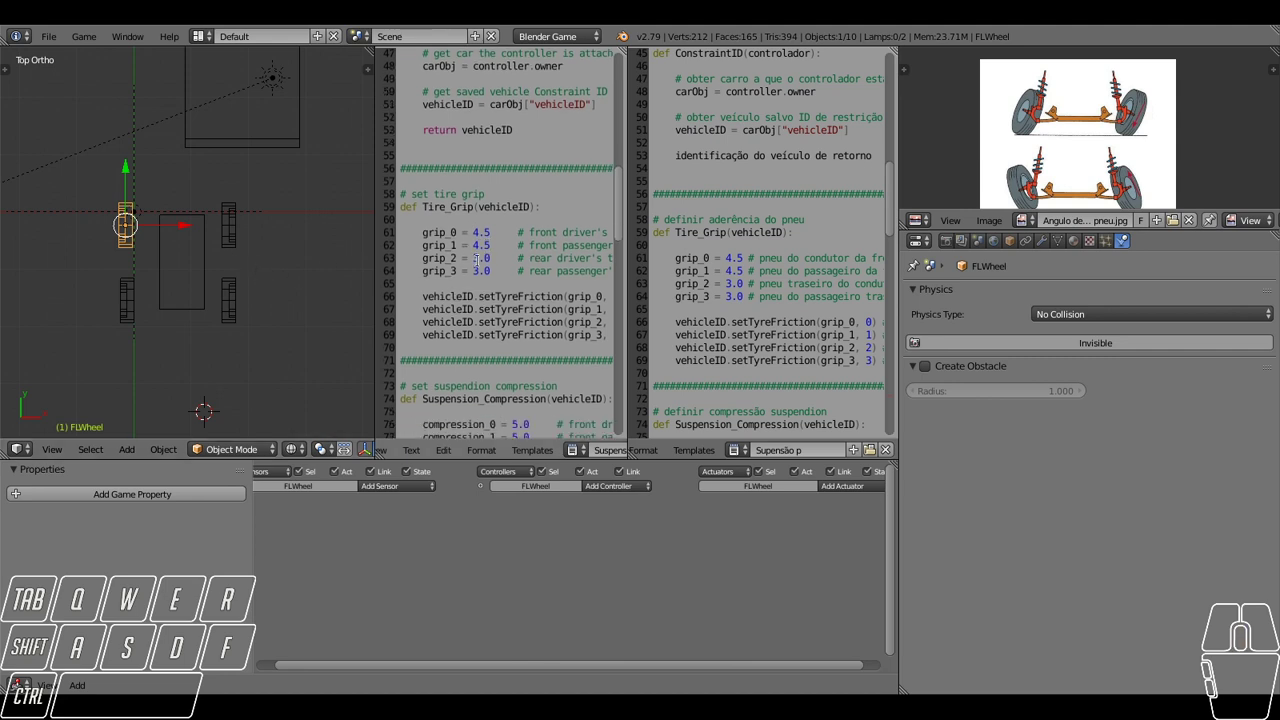
pyautogui.scroll(-3)
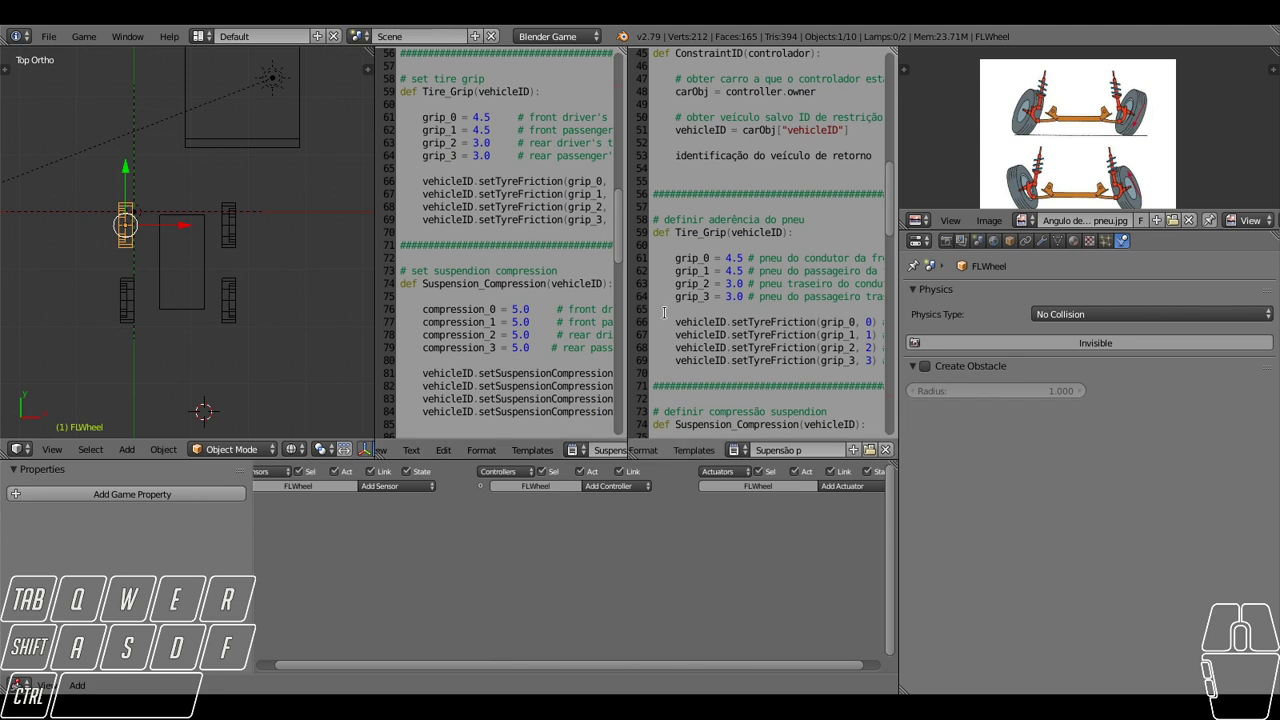
pyautogui.scroll(-3)
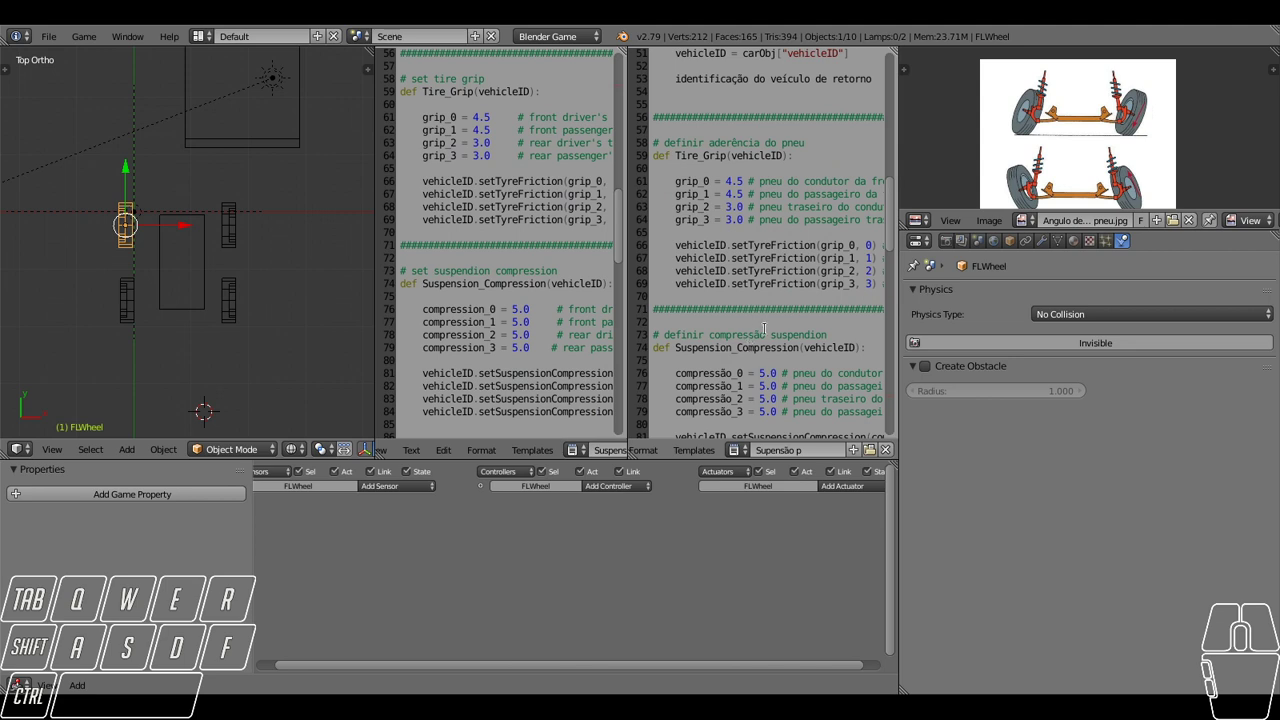
# Display Compactador de solo.jpg as the reference image in the Image Editor.
pyautogui.scroll(-3)
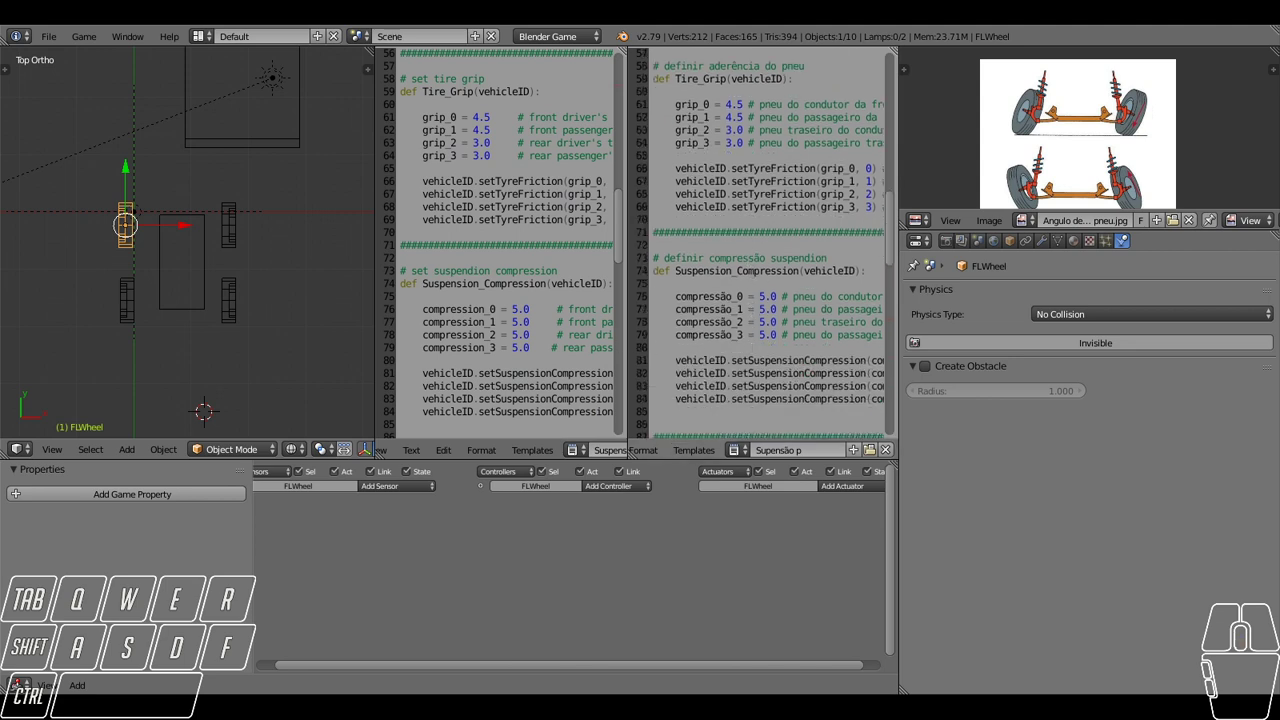
pyautogui.click(928, 230)
pyautogui.click(927, 227)
pyautogui.click(1028, 227)
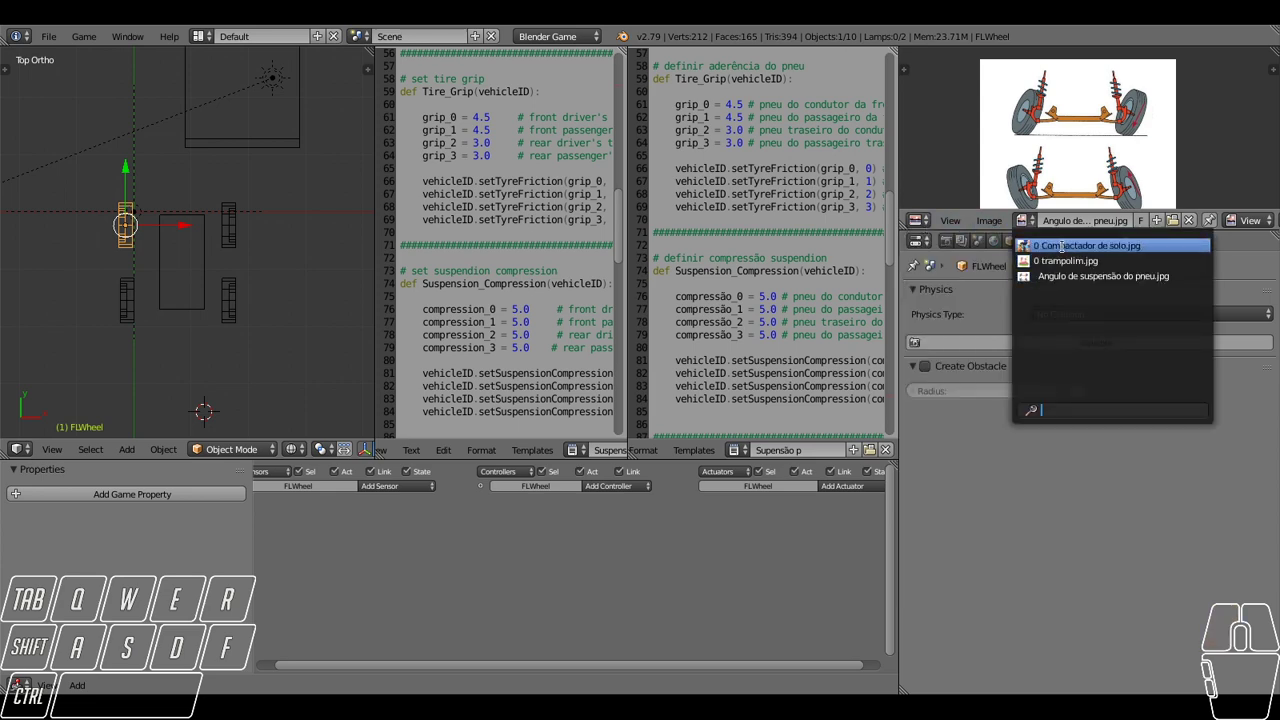
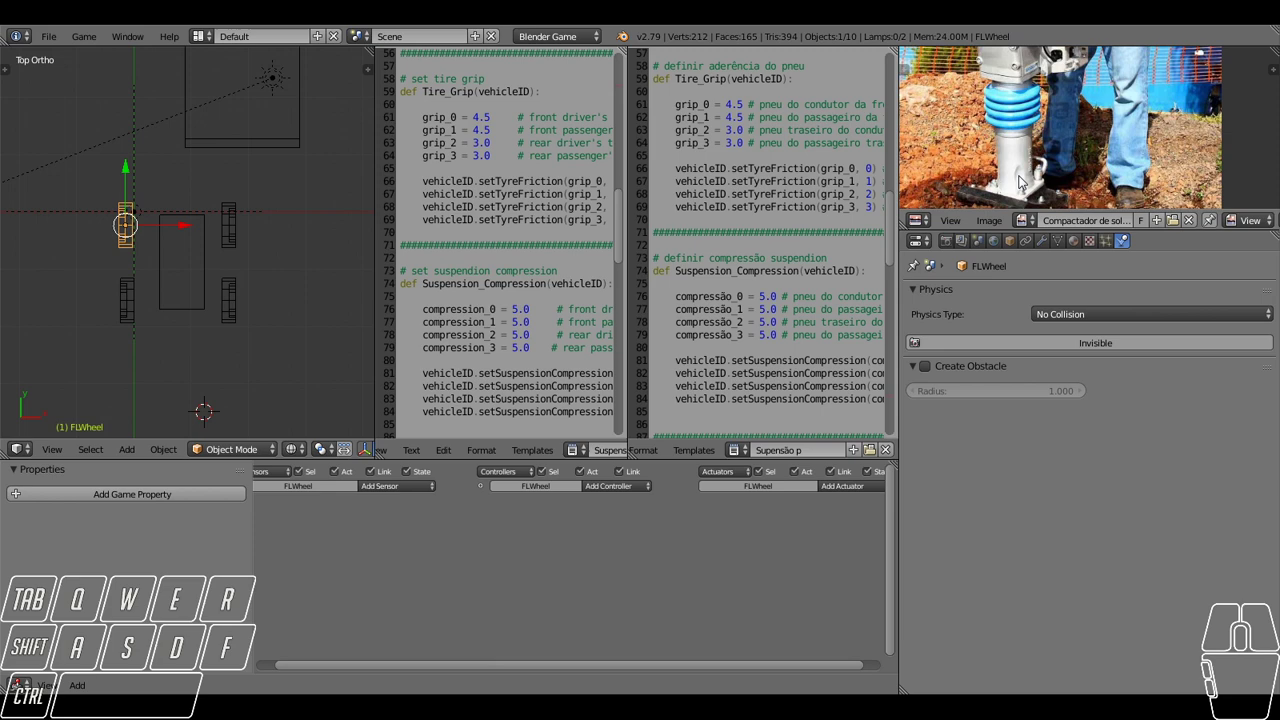
pyautogui.scroll(-3)
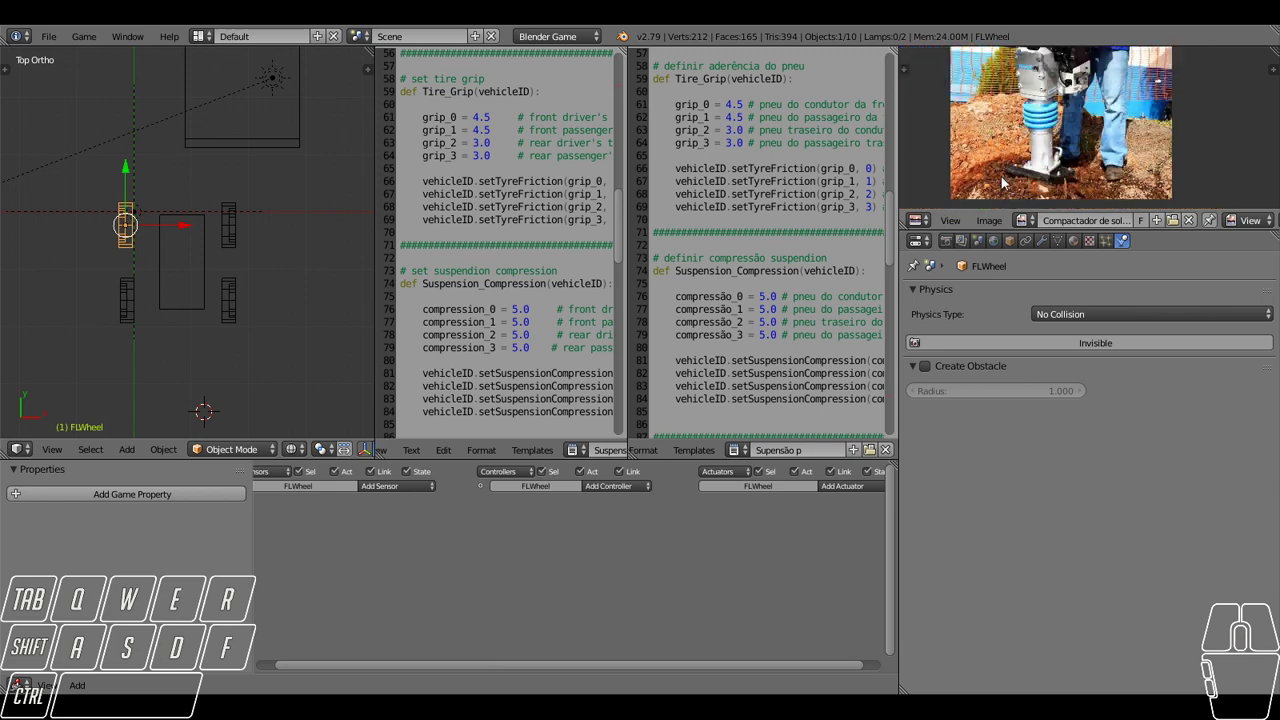
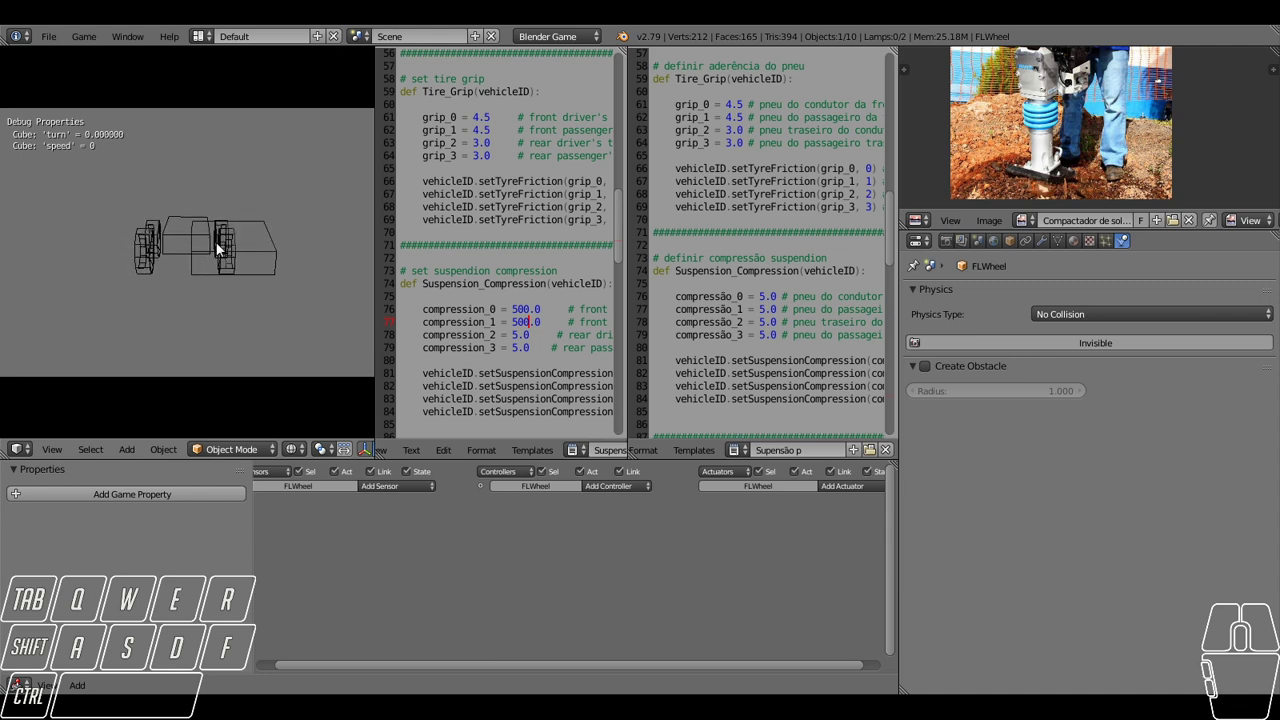
# End the 500.0 compression game trial, inspect the car from the side, and scroll to Suspension_Damping.
pyautogui.press('d')
pyautogui.press('w')
pyautogui.press('w')
pyautogui.moveTo(161, 250); pyautogui.dragTo(206, 256)
pyautogui.scroll(3)
pyautogui.click(295, 455)
pyautogui.click(319, 389)
pyautogui.moveTo(289, 253); pyautogui.dragTo(171, 251)
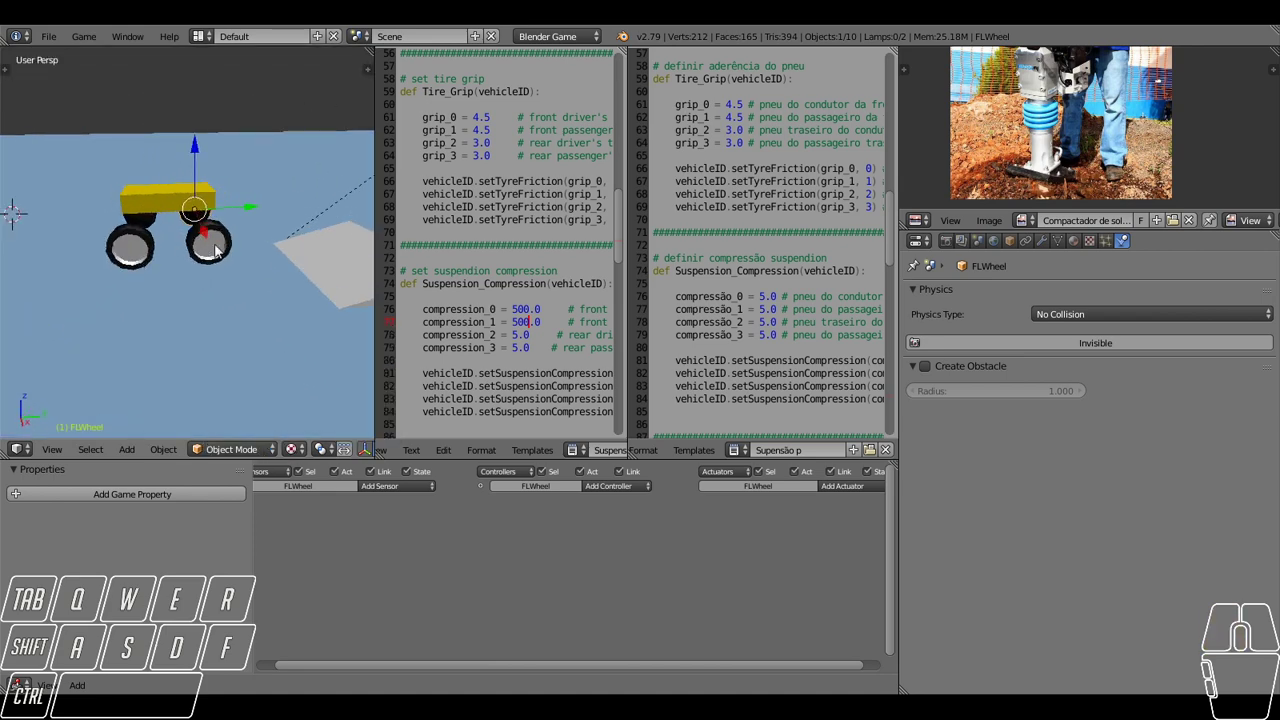
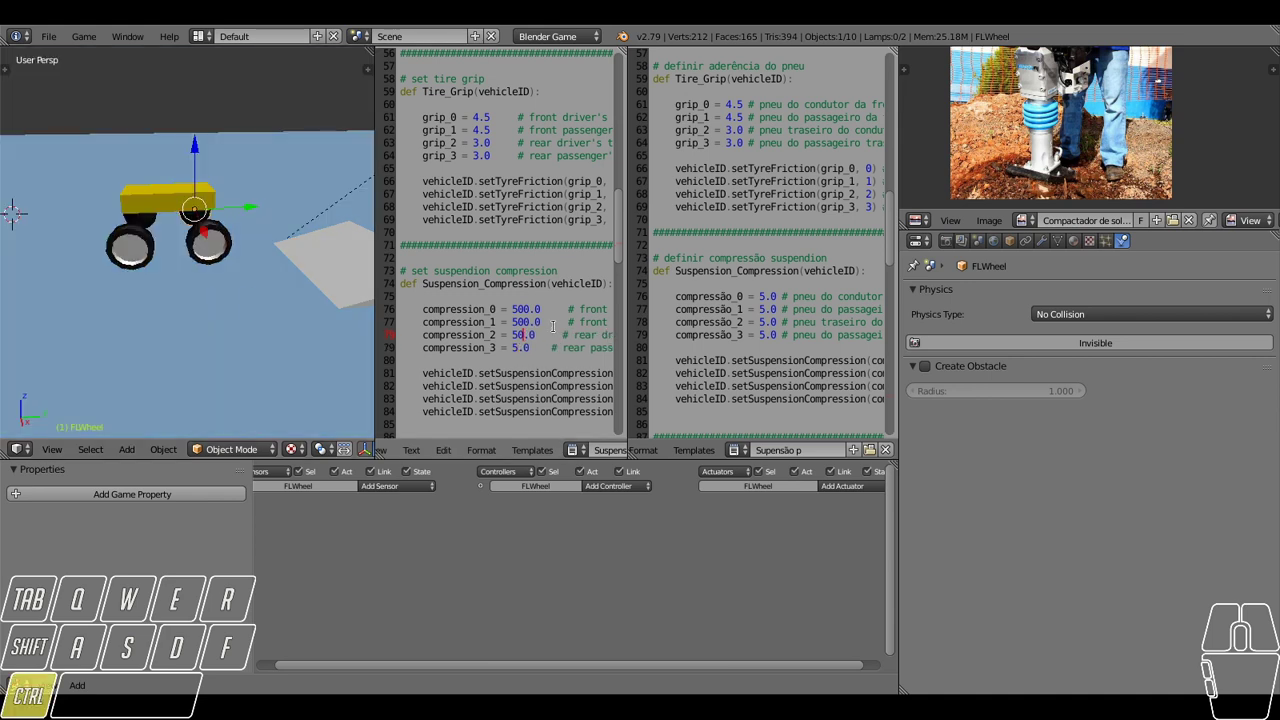
pyautogui.scroll(-3)
pyautogui.scroll(-3)
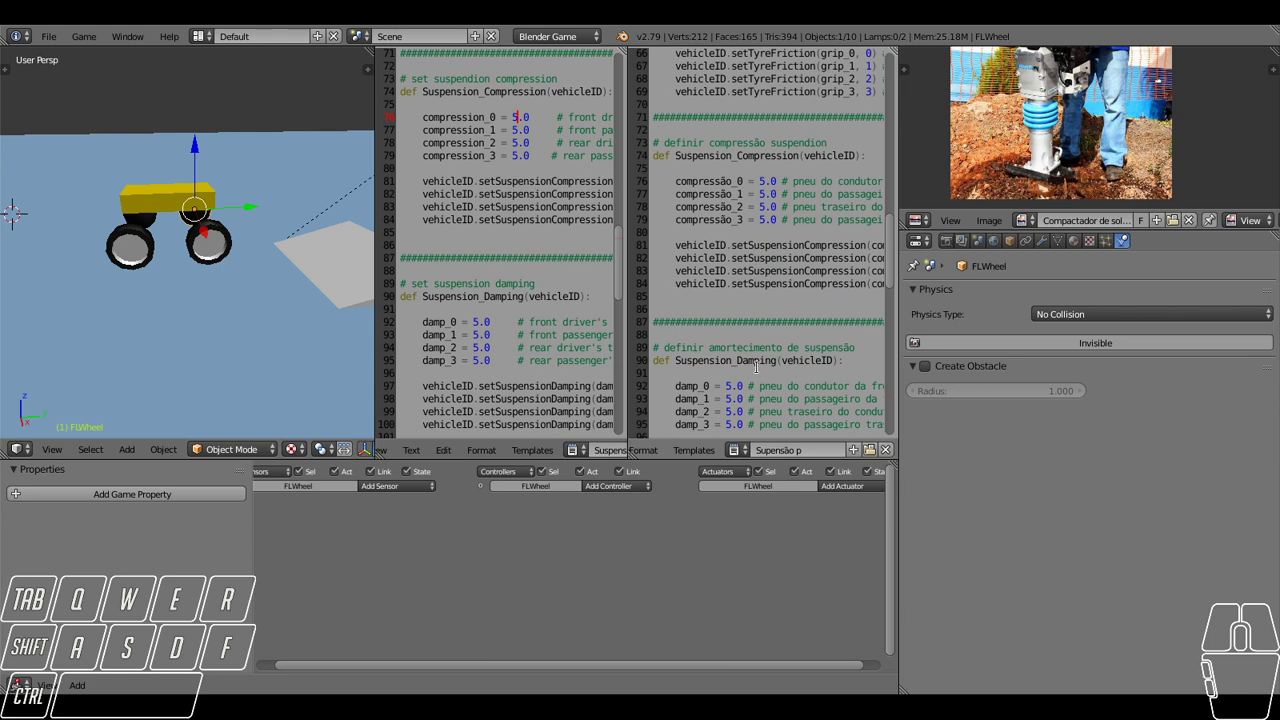
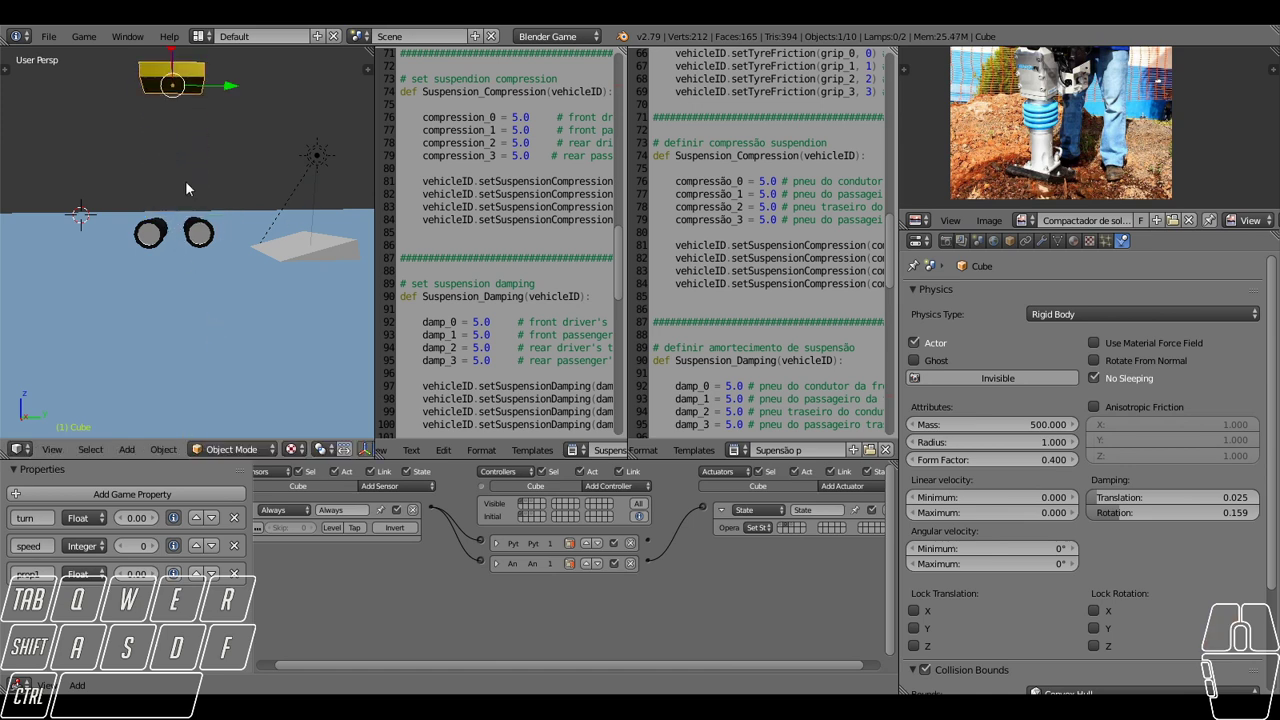
# Orbit and pan the viewport to see the whole car scene.
pyautogui.middleClick(232, 190)
pyautogui.moveTo(230, 181); pyautogui.dragTo(235, 230)
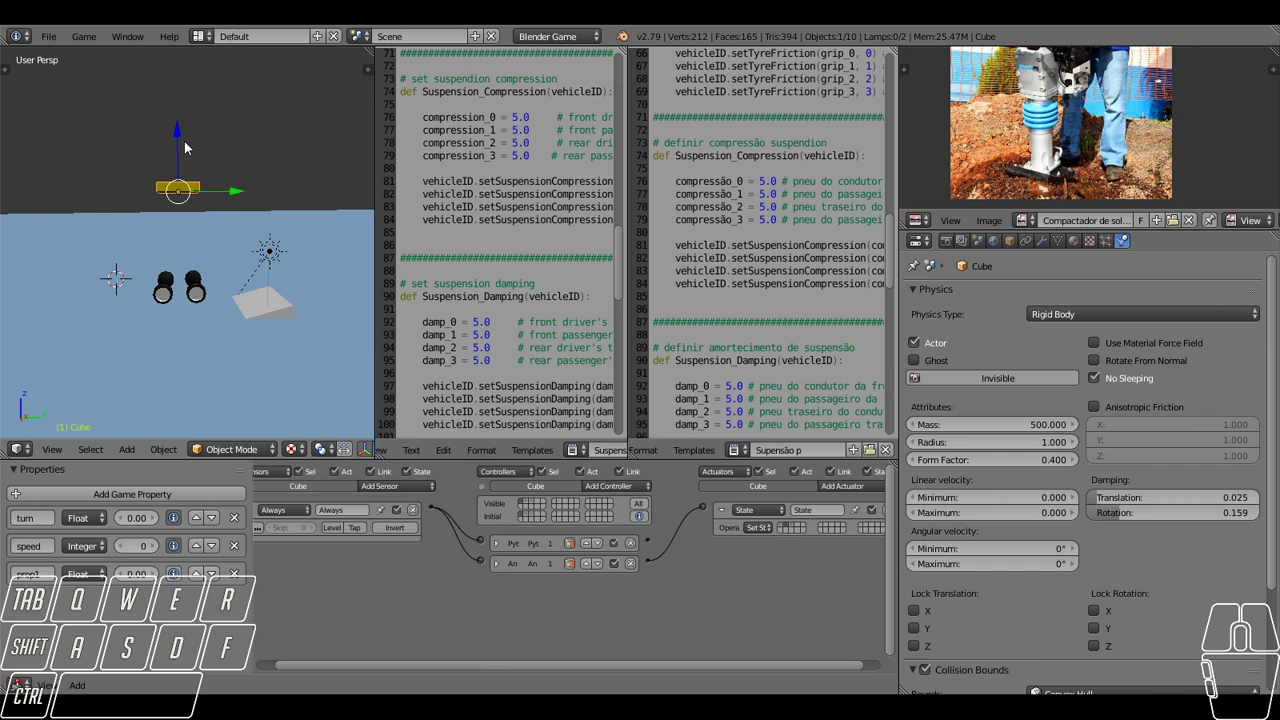
pyautogui.moveTo(178, 141); pyautogui.dragTo(182, 123)
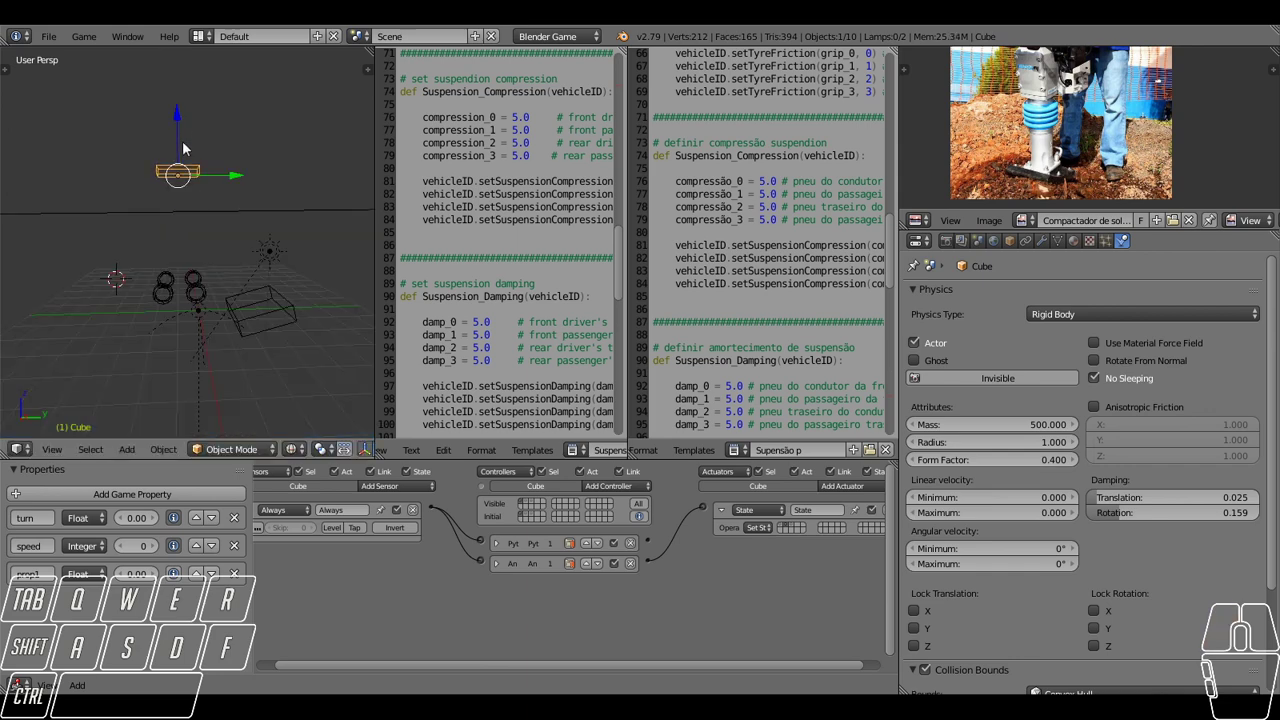
pyautogui.middleClick(195, 193)
pyautogui.middleClick(206, 221)
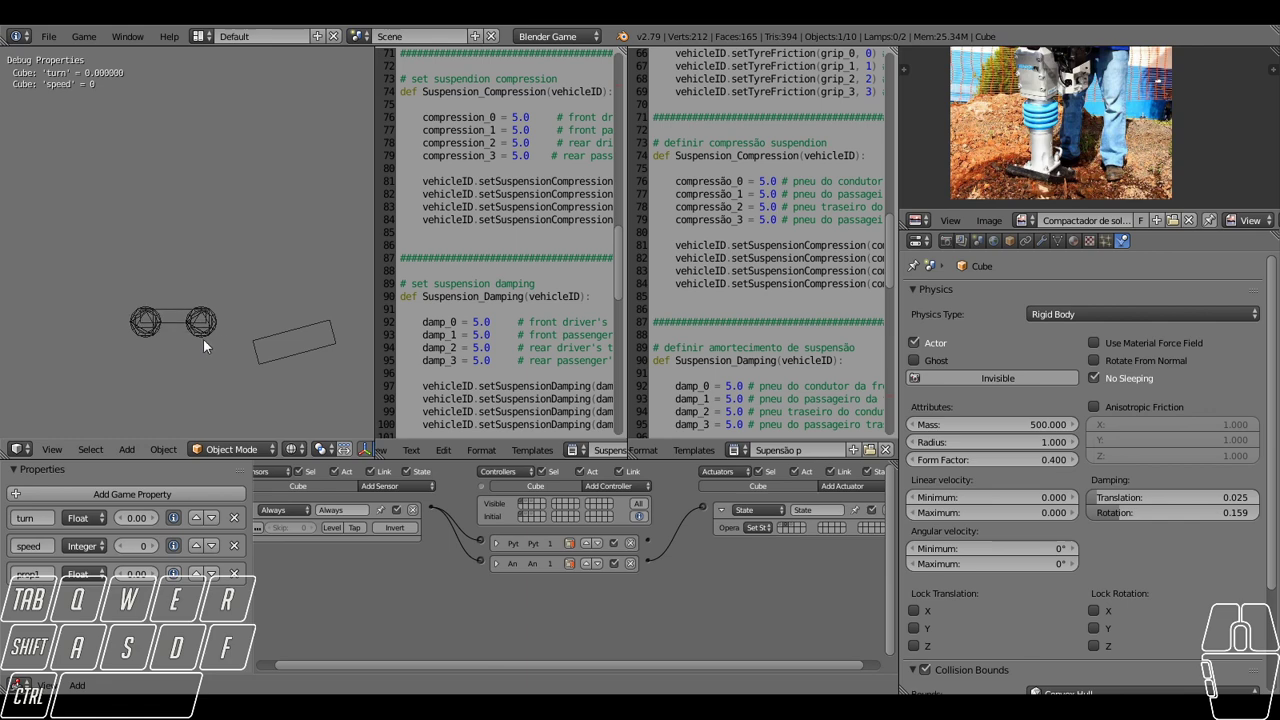
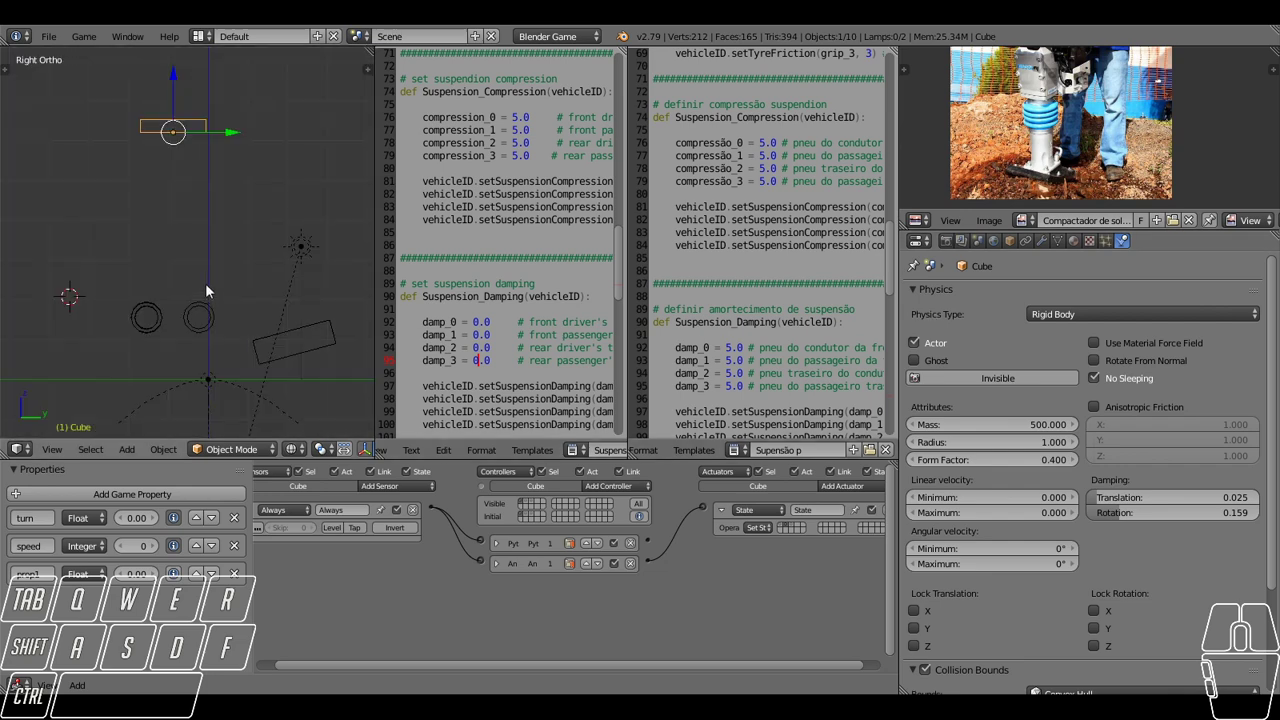
# Frame the car in the 3D view and scroll the script to the damping section.
pyautogui.click(178, 89)
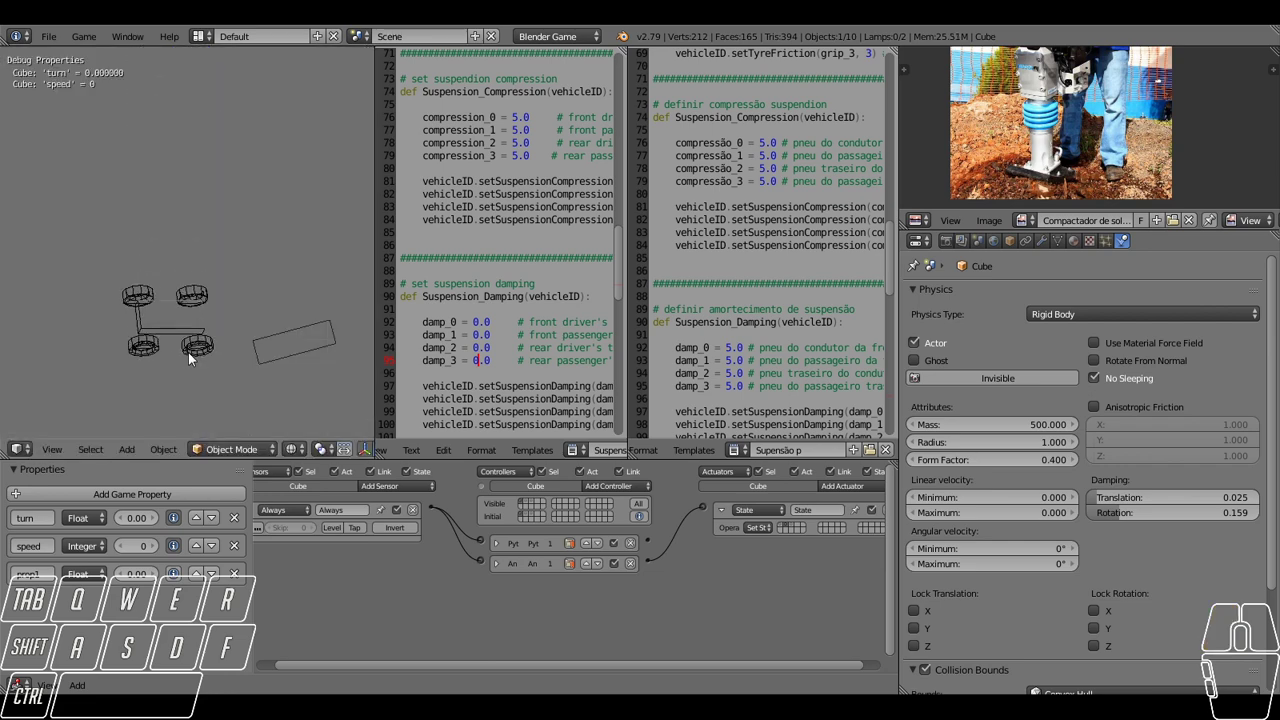
pyautogui.middleClick(167, 219)
pyautogui.moveTo(182, 68); pyautogui.dragTo(183, 112)
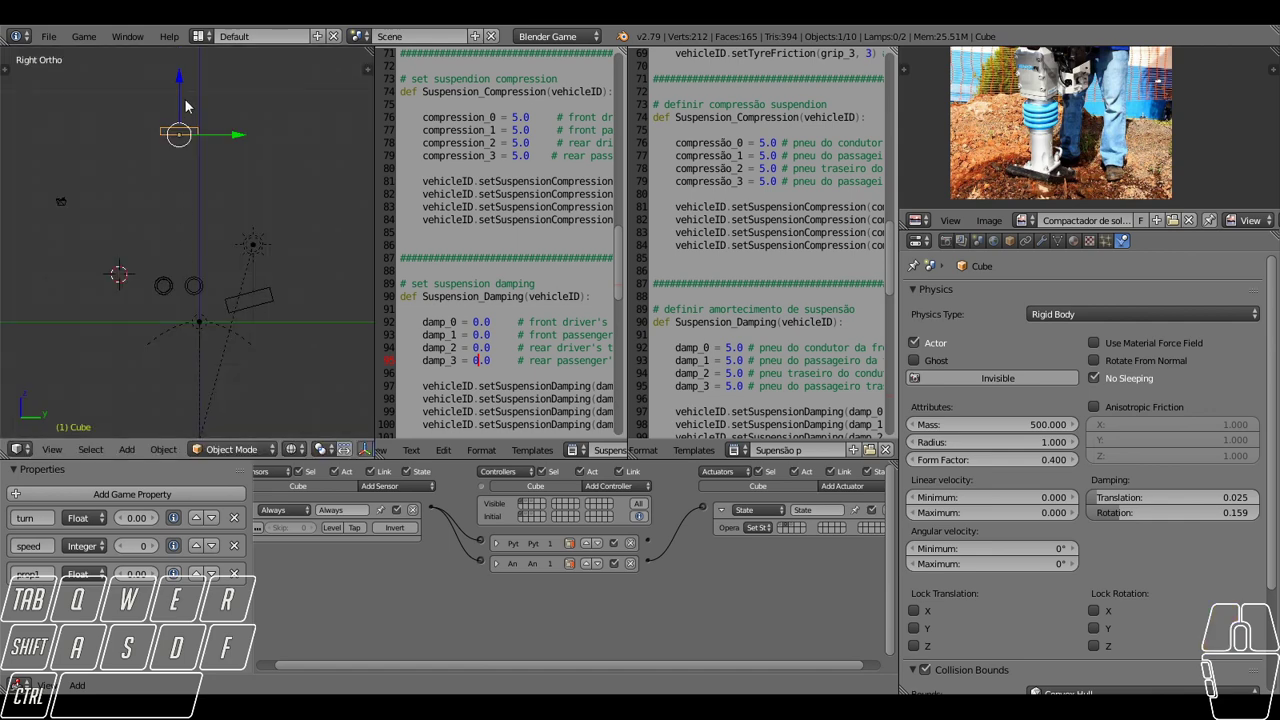
pyautogui.moveTo(179, 101); pyautogui.dragTo(180, 124)
pyautogui.middleClick(206, 222)
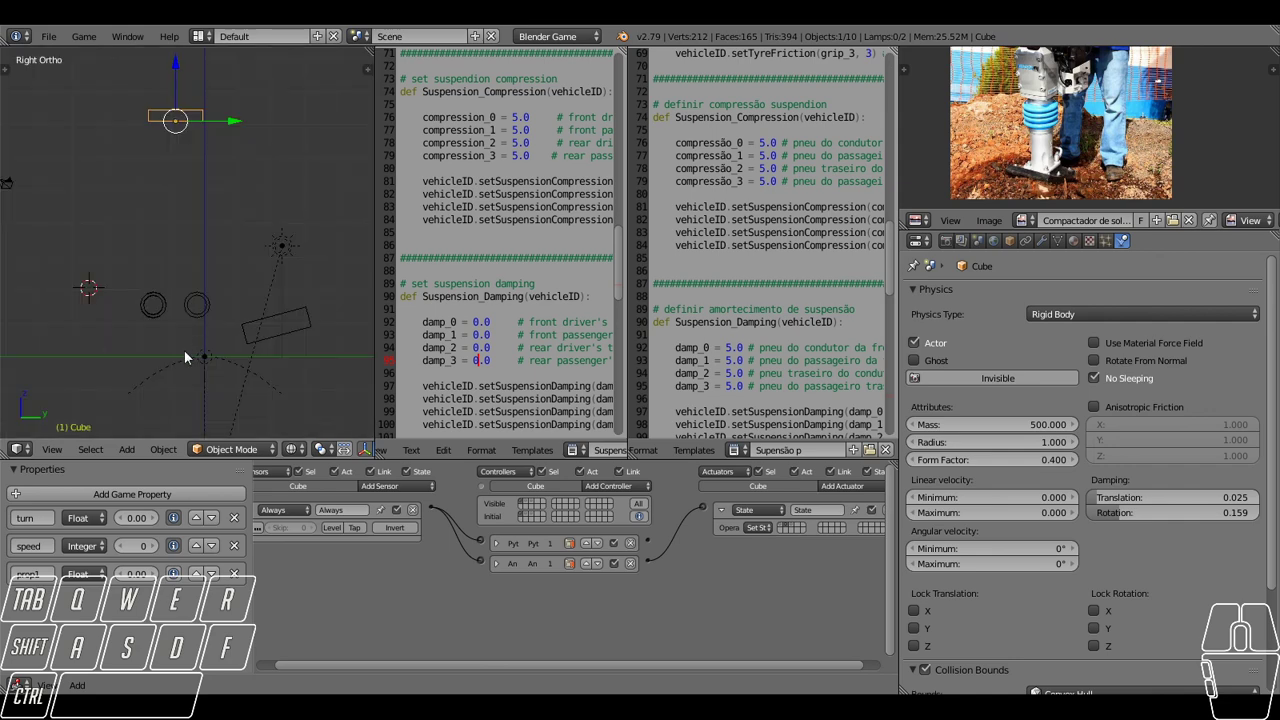
pyautogui.rightClick(157, 361)
pyautogui.middleClick(202, 285)
pyautogui.rightClick(229, 214)
pyautogui.click(1076, 252)
pyautogui.click(1039, 451)
pyautogui.scroll(-3)
pyautogui.scroll(-3)
# Set all four suspension damping values (damp_0–damp_3) to 0.0 in the script.
pyautogui.moveTo(67, 290); pyautogui.dragTo(115, 312)
pyautogui.rightClick(127, 375)
pyautogui.rightClick(127, 378)
pyautogui.middleClick(162, 307)
pyautogui.scroll(-3)
pyautogui.press('s')
pyautogui.click(206, 302)
pyautogui.press('s')
pyautogui.click(204, 294)
pyautogui.press('s')
pyautogui.click(203, 299)
pyautogui.press('s')
pyautogui.click(218, 312)
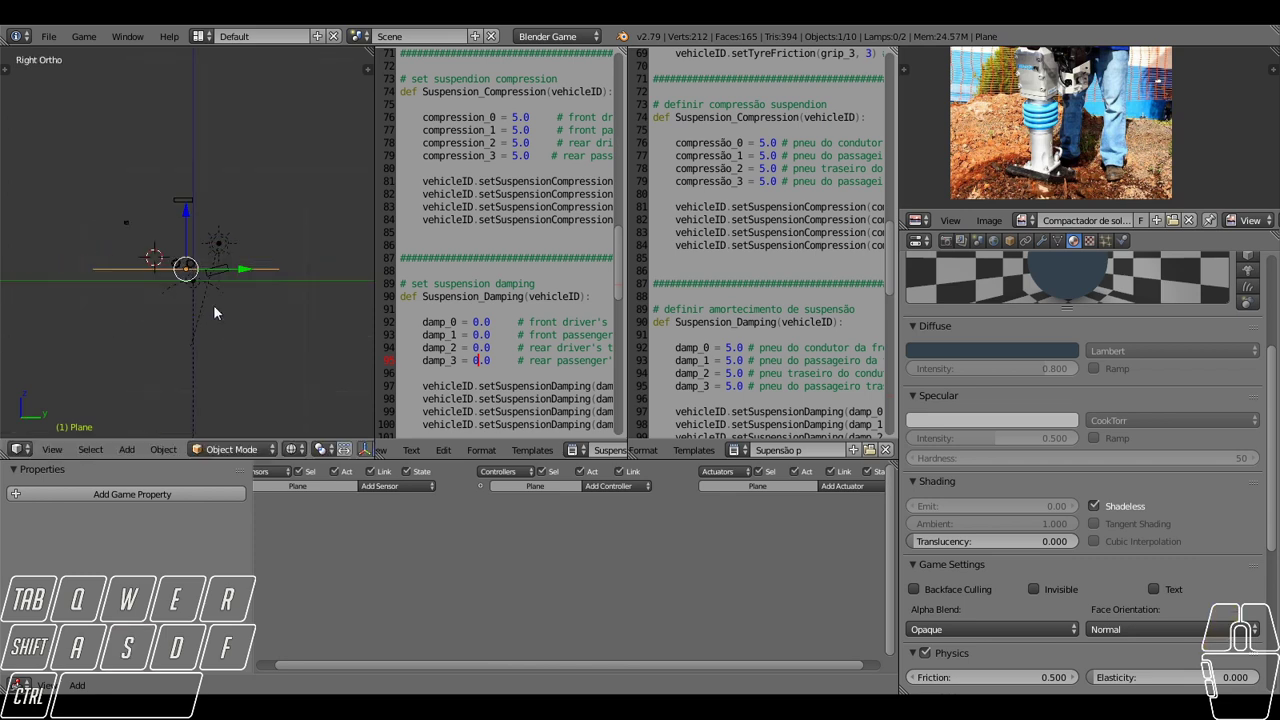
pyautogui.moveTo(218, 312); pyautogui.dragTo(218, 312)
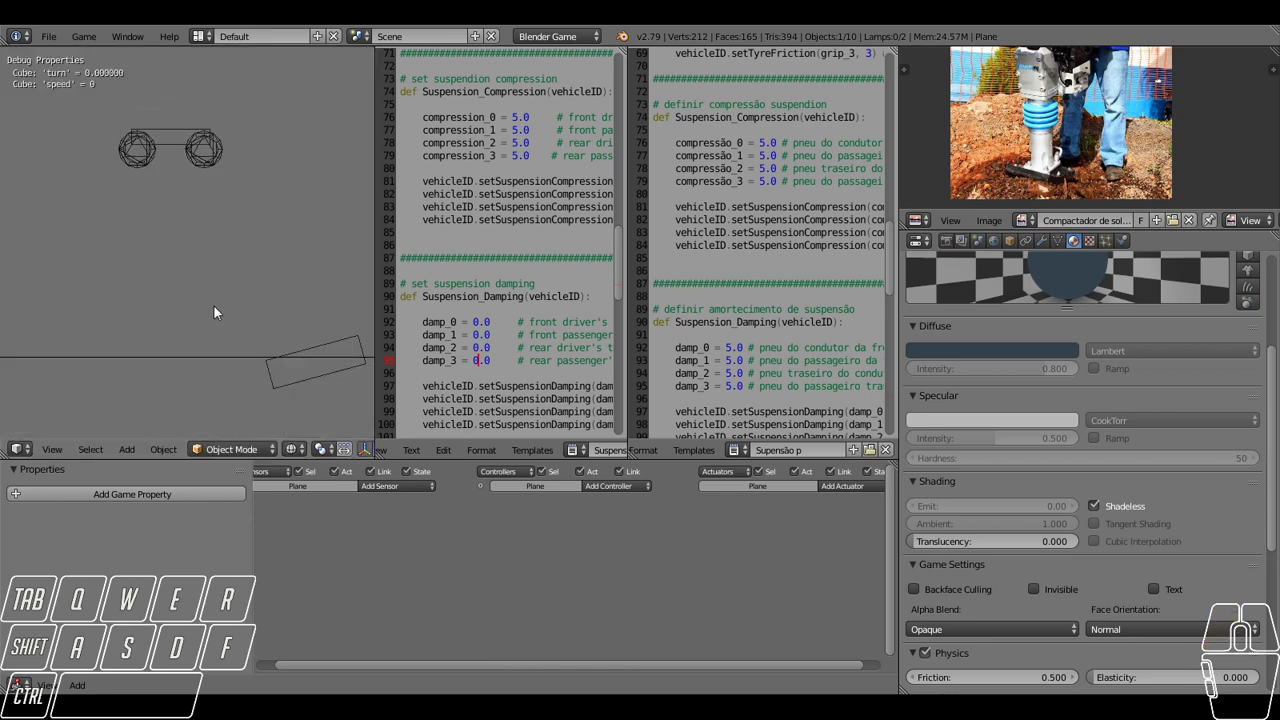
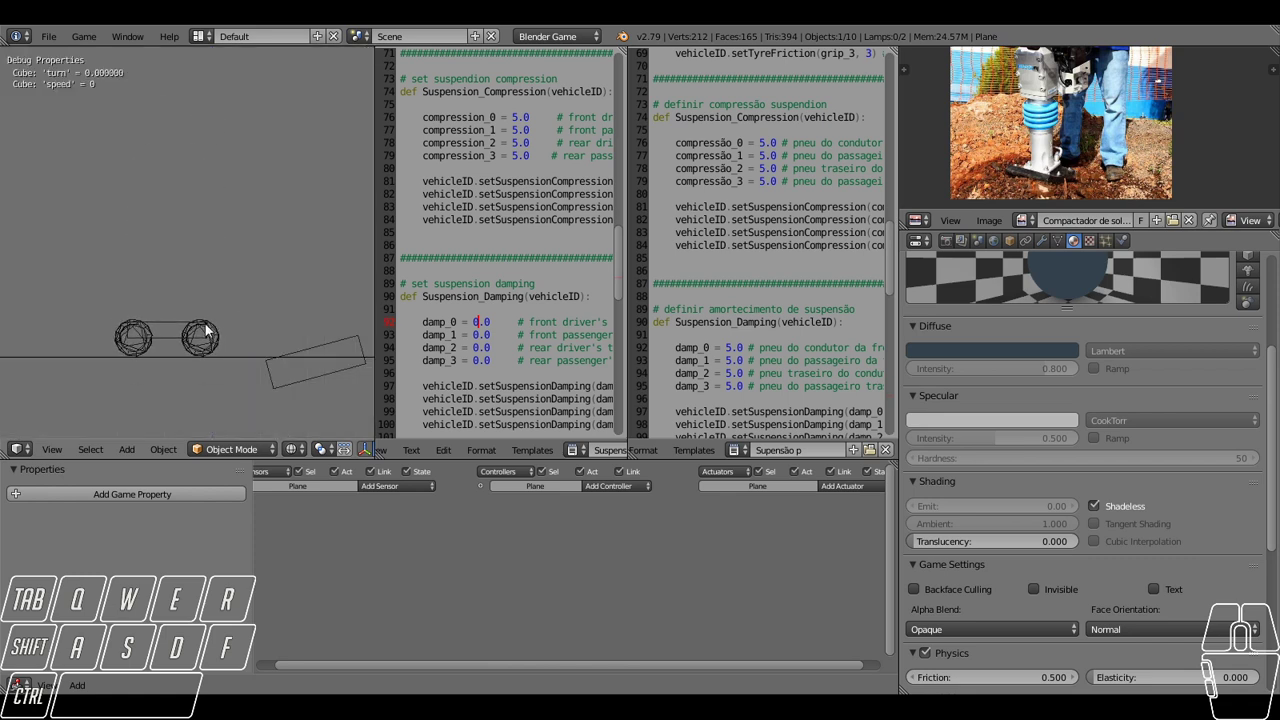
# Drive the car in the game with zero damping, then reselect the car body.
pyautogui.press('w')
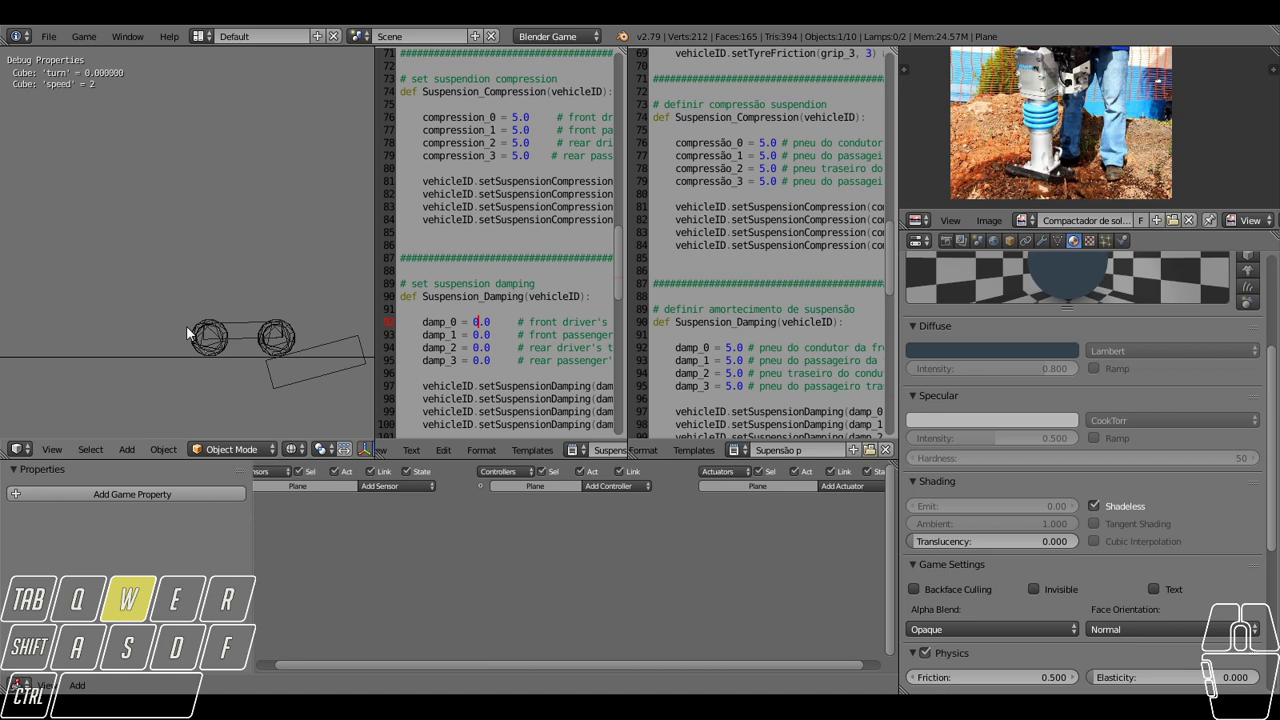
pyautogui.middleClick(194, 334)
pyautogui.scroll(-3)
pyautogui.moveTo(267, 336); pyautogui.dragTo(219, 345)
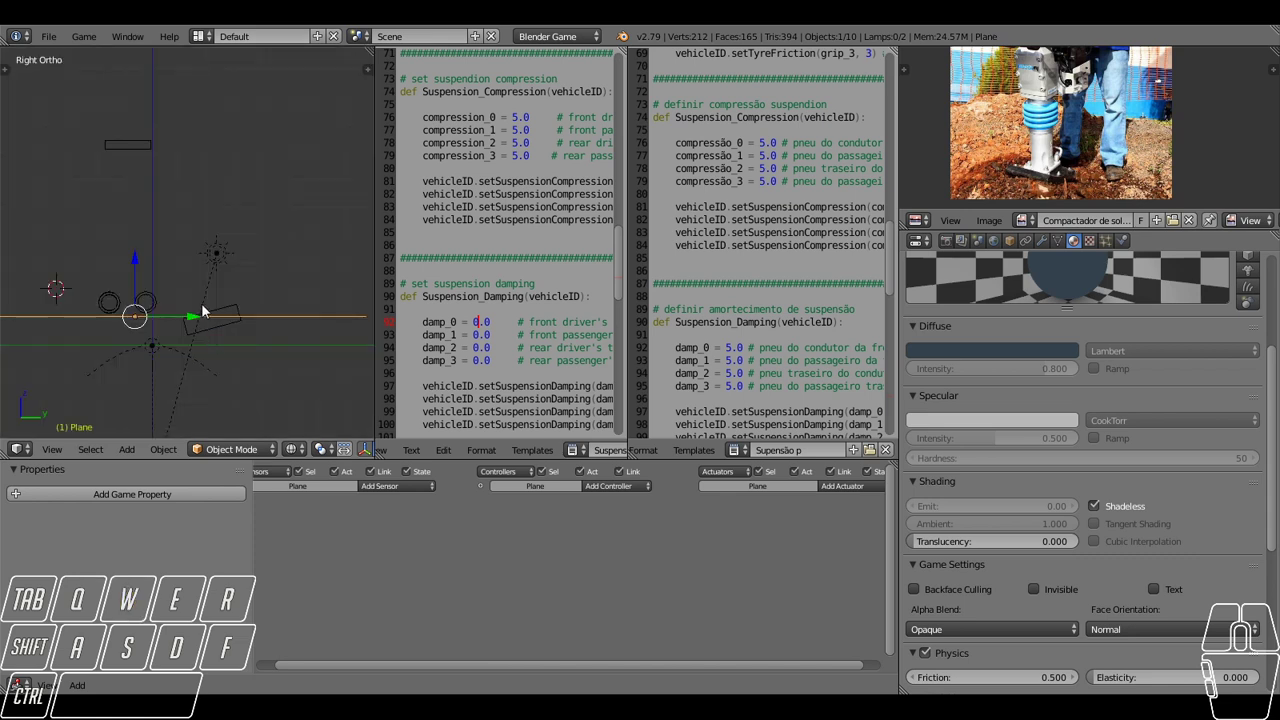
pyautogui.middleClick(184, 296)
pyautogui.scroll(3)
pyautogui.moveTo(153, 271); pyautogui.dragTo(232, 268)
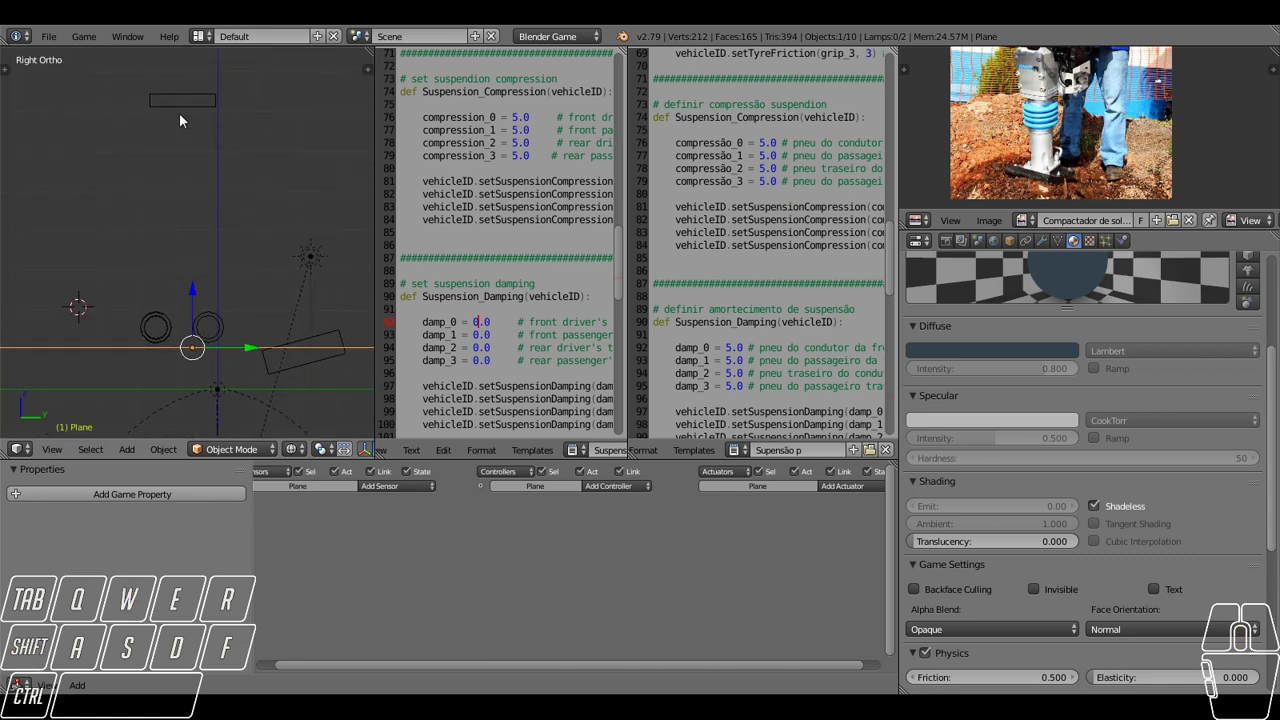
pyautogui.rightClick(199, 113)
pyautogui.moveTo(181, 73); pyautogui.dragTo(184, 195)
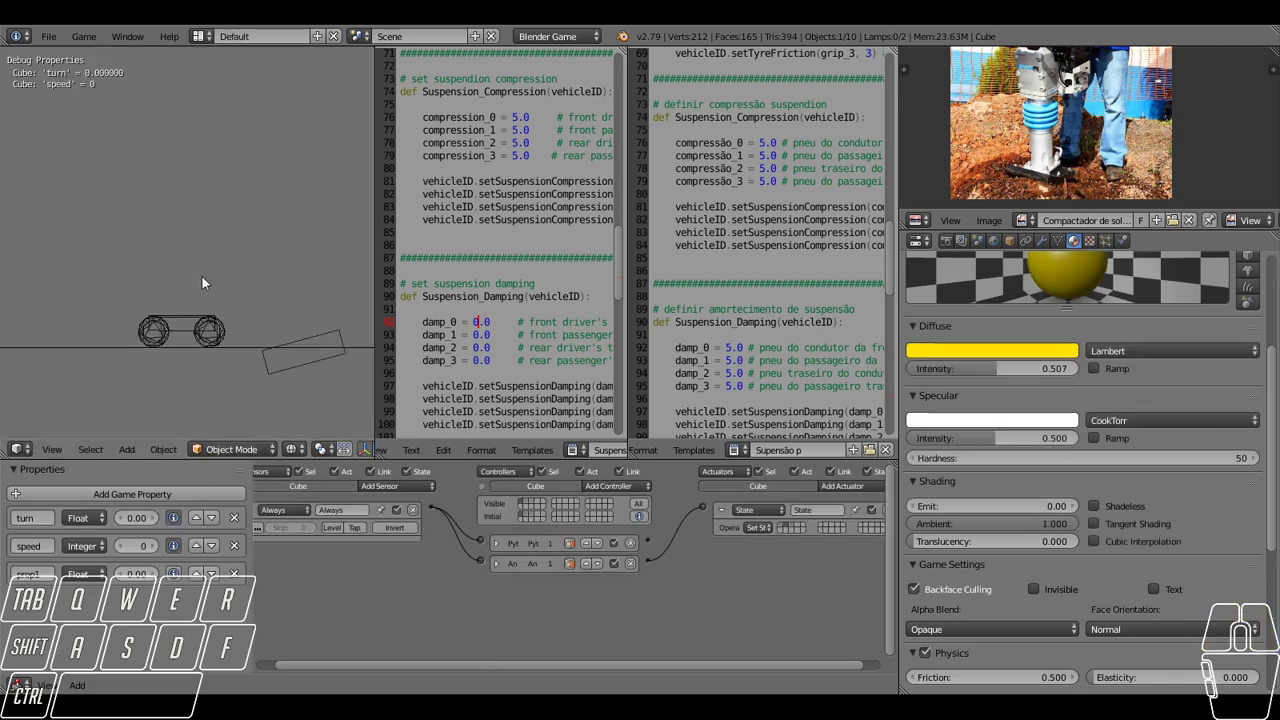
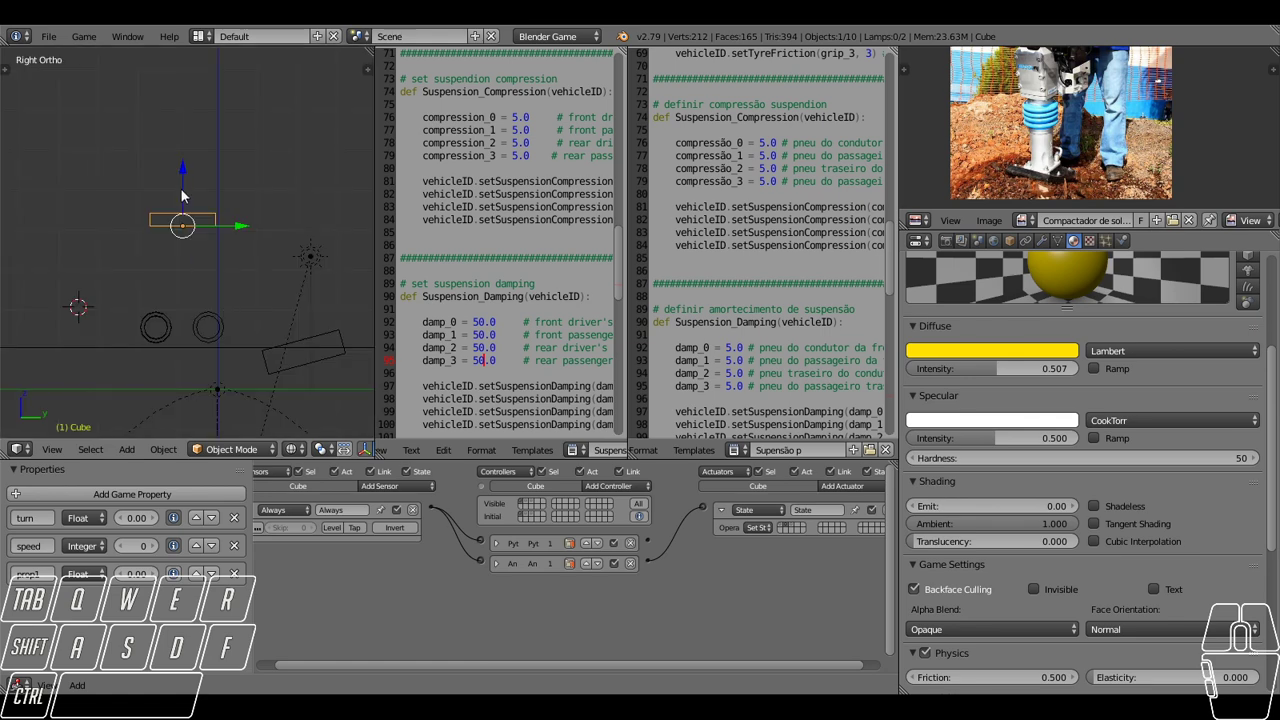
# Restore damp_0–damp_3 to 5.0 and scroll down to the stiffness section at 22.5.
pyautogui.moveTo(186, 194); pyautogui.dragTo(191, 247)
pyautogui.middleClick(195, 303)
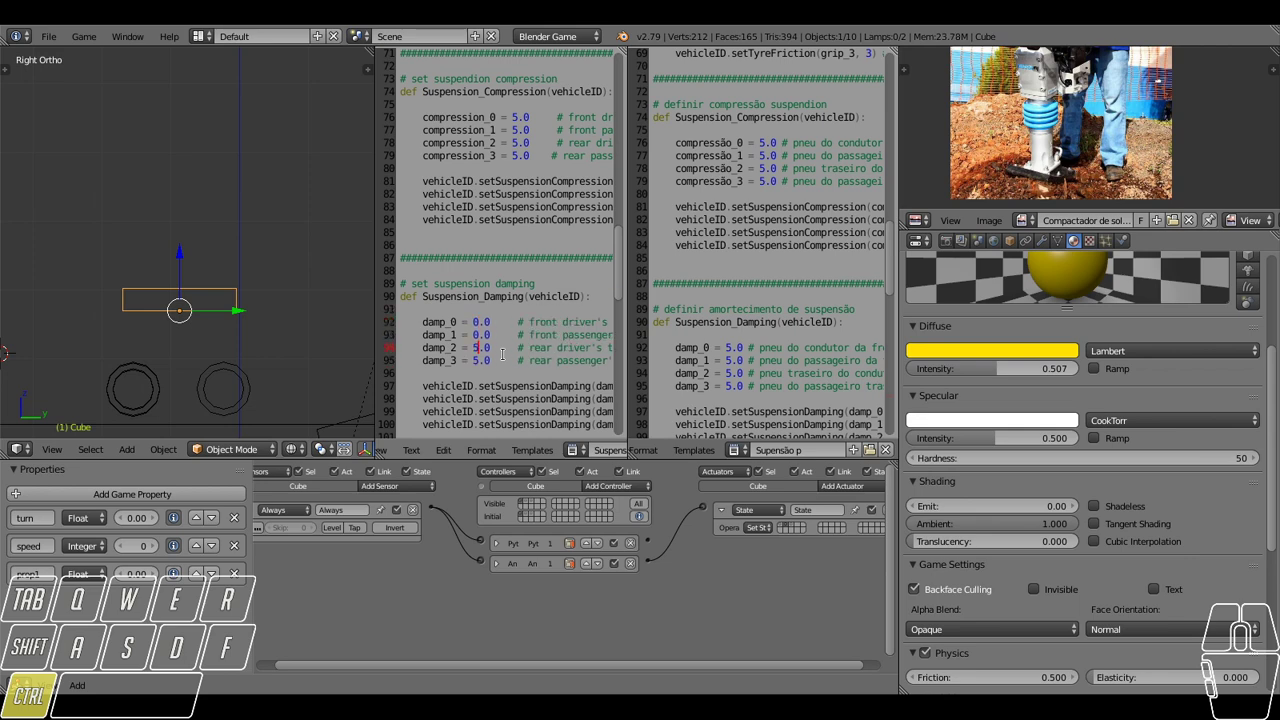
pyautogui.scroll(-3)
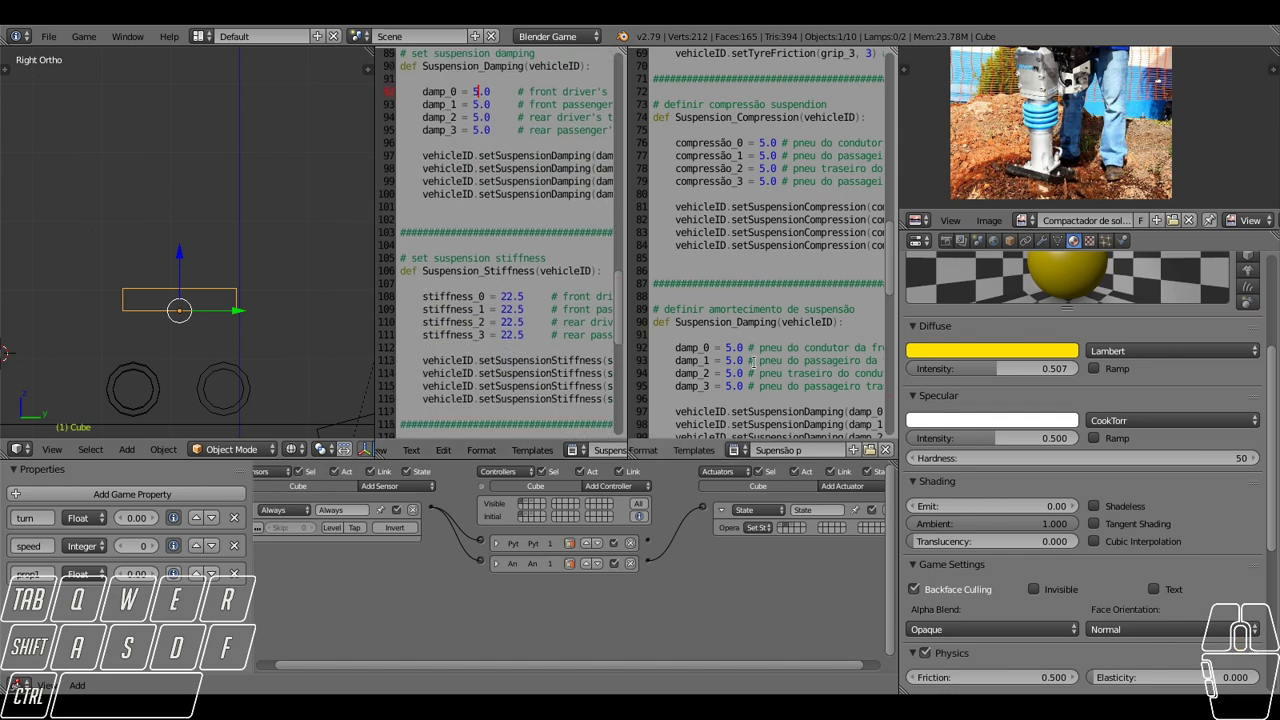
pyautogui.scroll(-3)
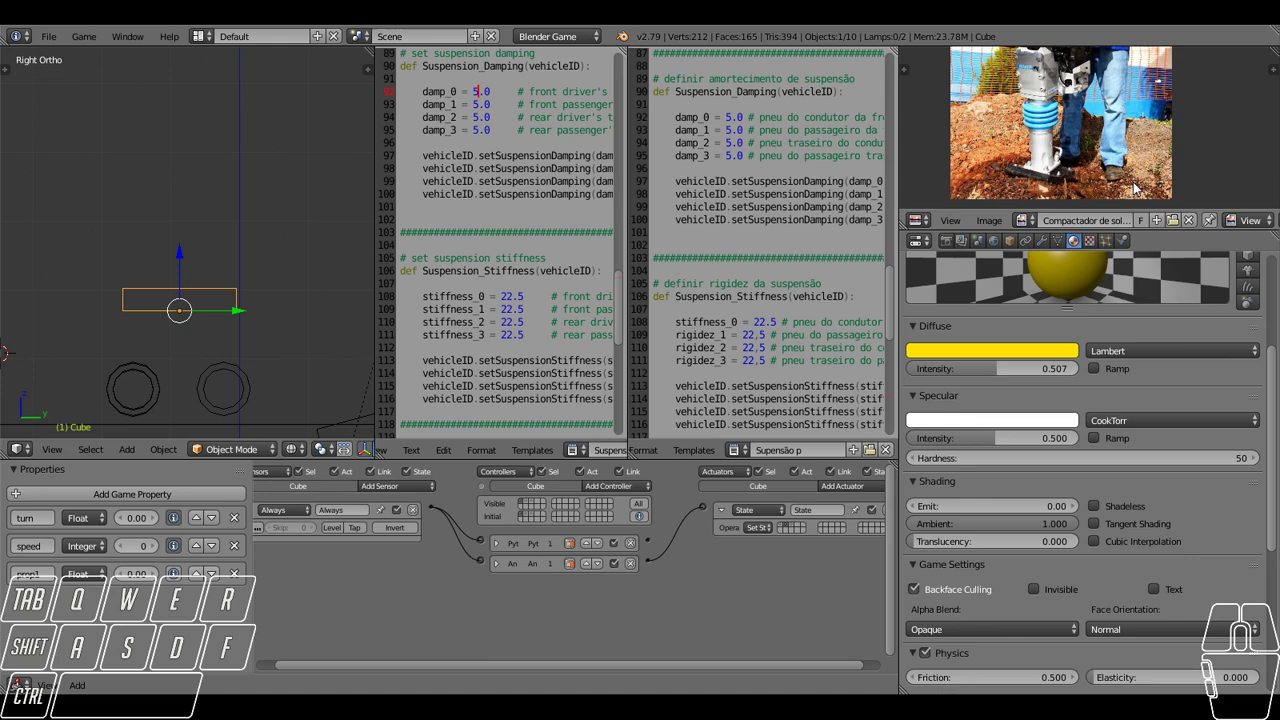
# Show trampolim.jpg, set stiffness_0–3 to 220.5 and run a game test.
pyautogui.click(1028, 230)
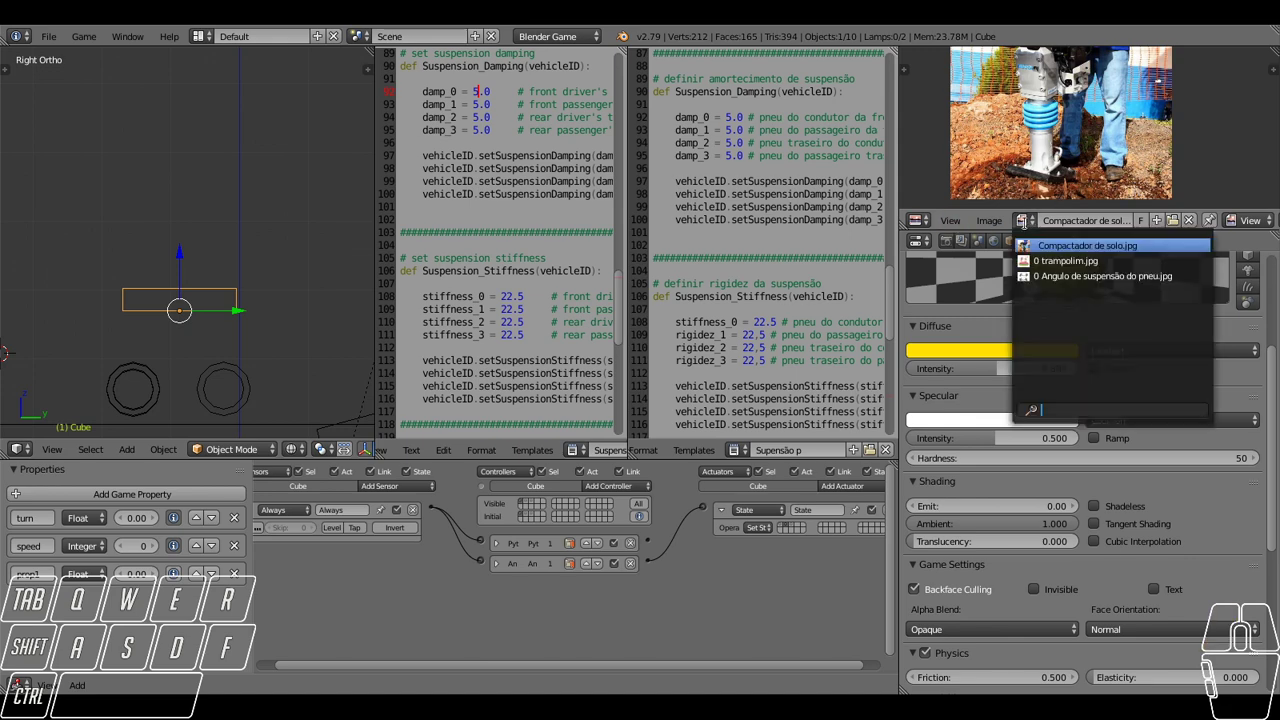
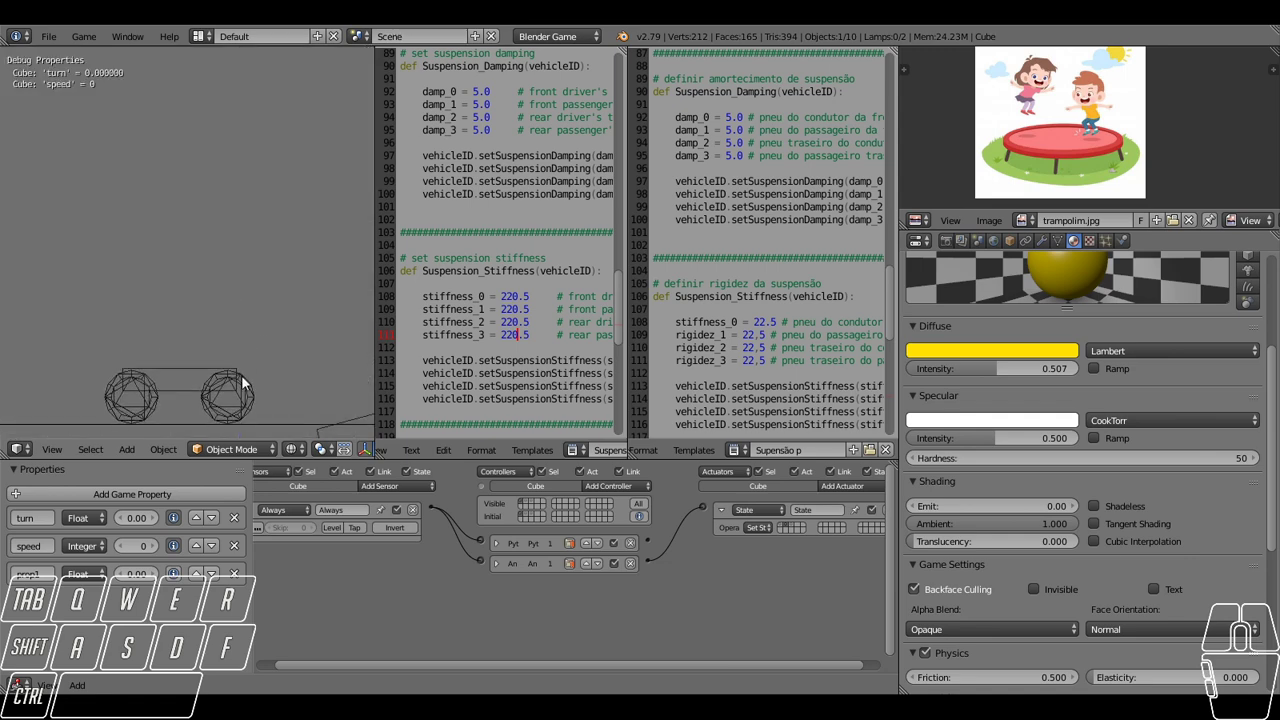
pyautogui.middleClick(258, 355)
pyautogui.scroll(-3)
pyautogui.moveTo(258, 351); pyautogui.dragTo(269, 271)
pyautogui.middleClick(272, 275)
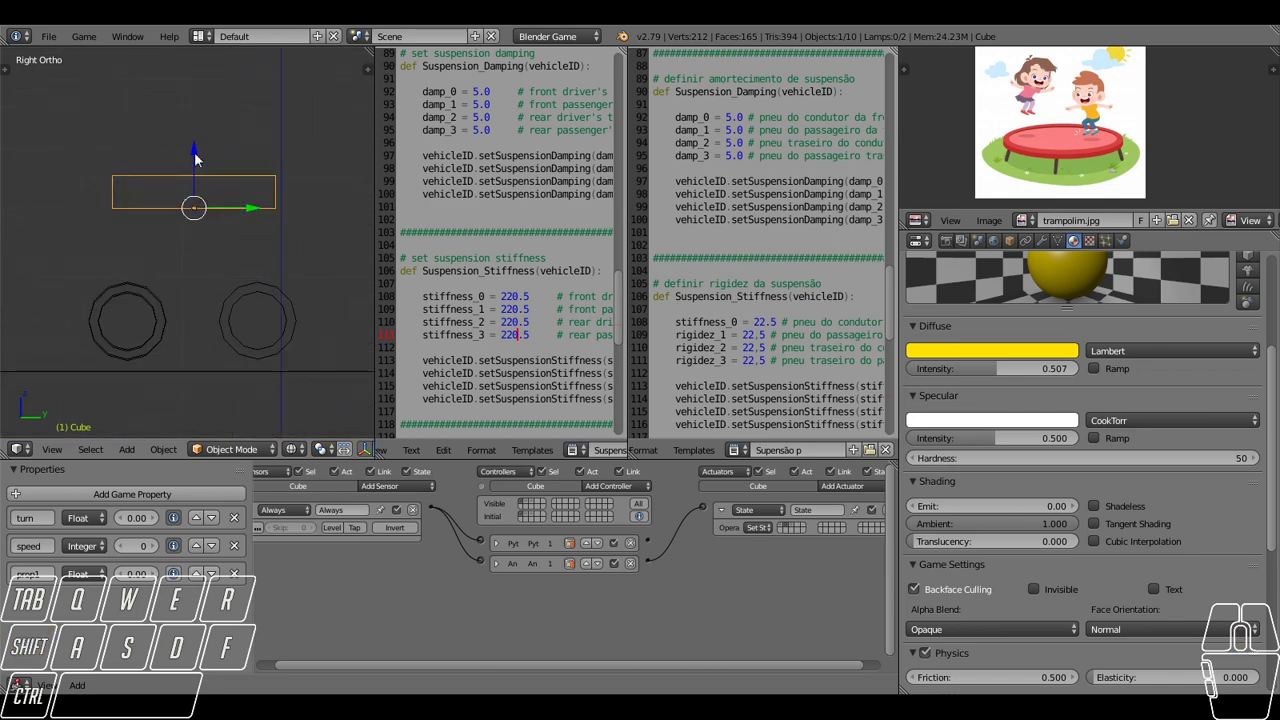
pyautogui.moveTo(199, 160); pyautogui.dragTo(196, 80)
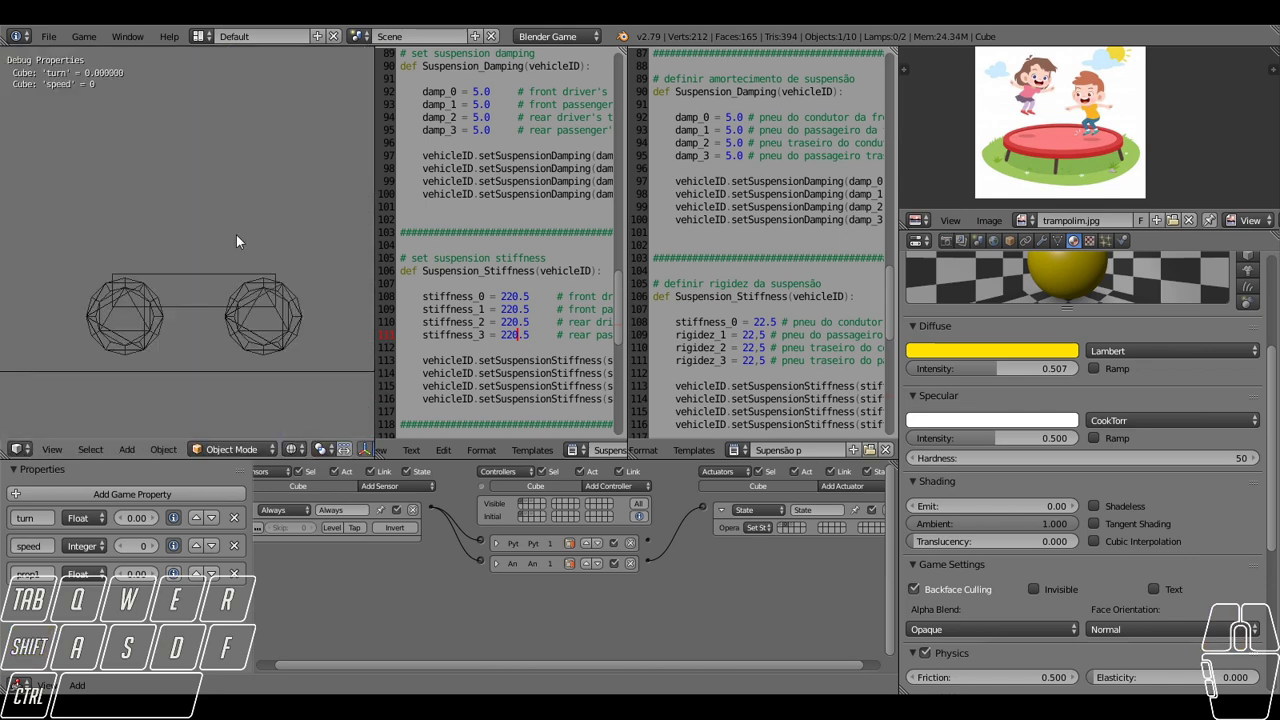
pyautogui.click(915, 221)
# Show the Outliner and game-test the car with stiffness at 520.5.
pyautogui.click(962, 480)
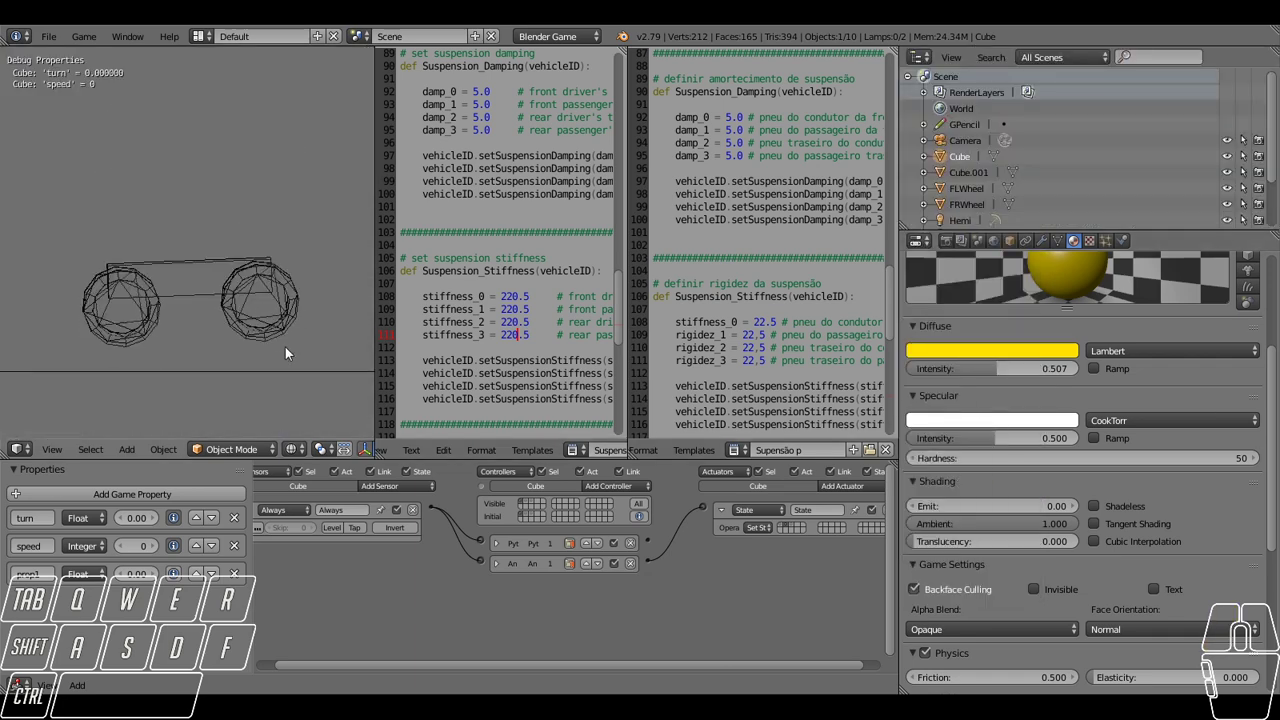
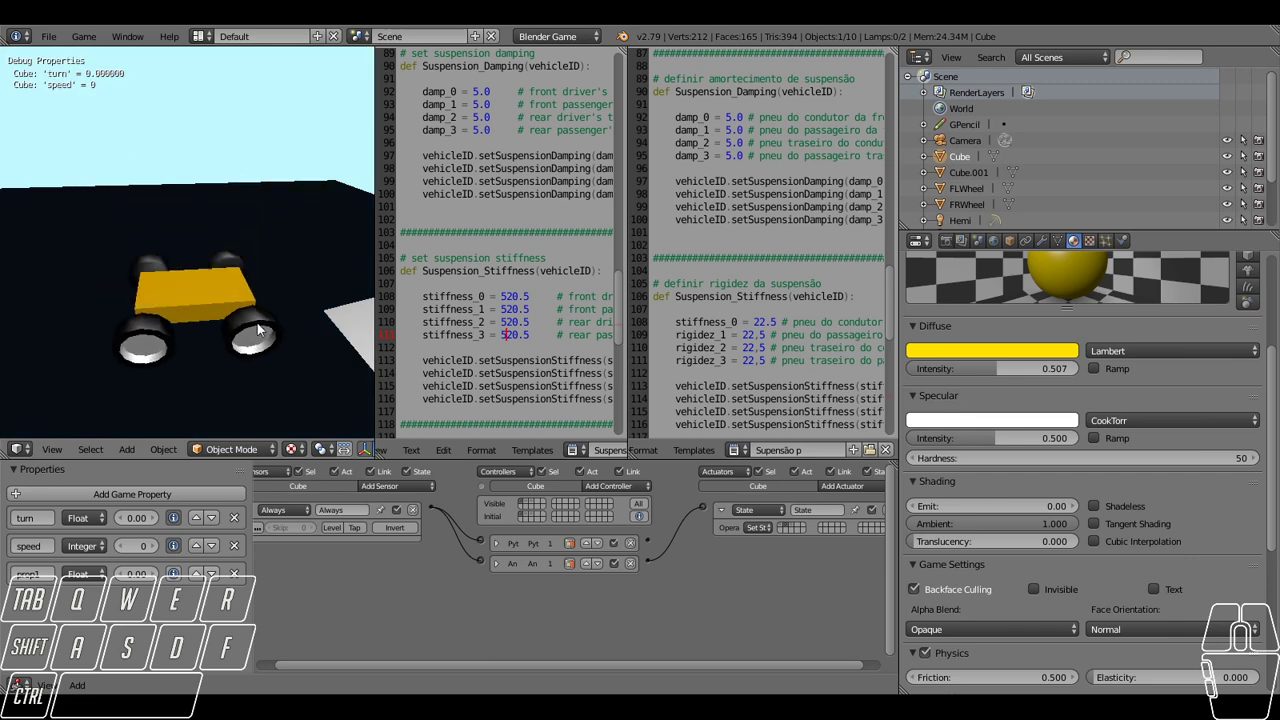
pyautogui.press('a')
pyautogui.press('w')
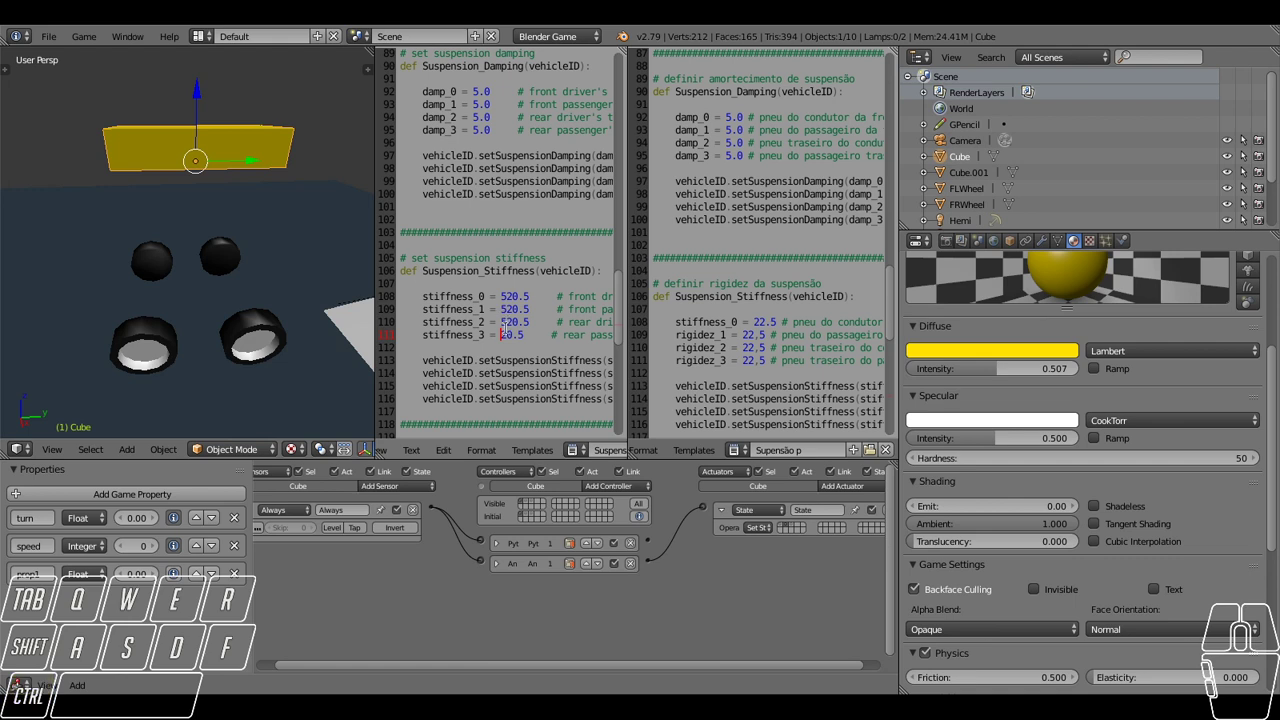
pyautogui.moveTo(198, 97); pyautogui.dragTo(215, 169)
# Edit the stiffness values back to 220.5.
pyautogui.press('w')
pyautogui.press('a')
pyautogui.press('d')
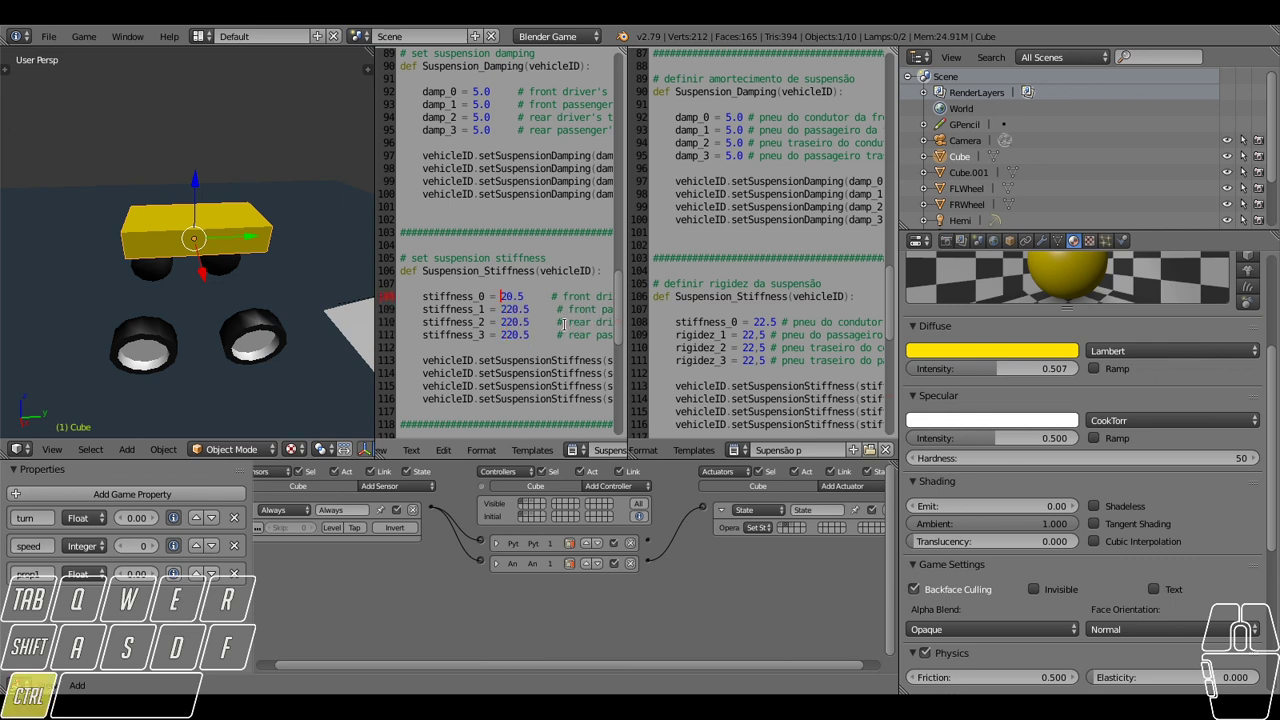
# Scale the ramp block Cube.001 along Y and move it in front of the car.
pyautogui.middleClick(217, 270)
pyautogui.moveTo(279, 272); pyautogui.dragTo(181, 232)
pyautogui.rightClick(260, 291)
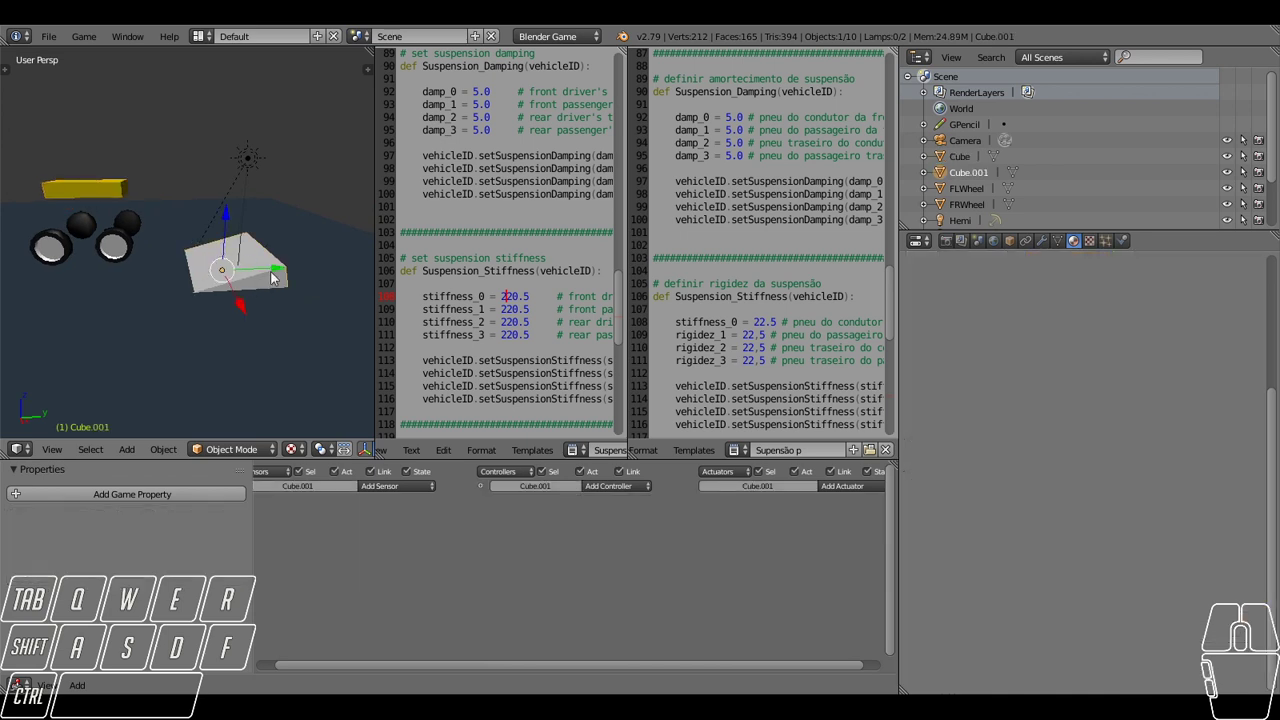
pyautogui.moveTo(241, 245); pyautogui.dragTo(275, 273)
pyautogui.press('s')
pyautogui.click(266, 287)
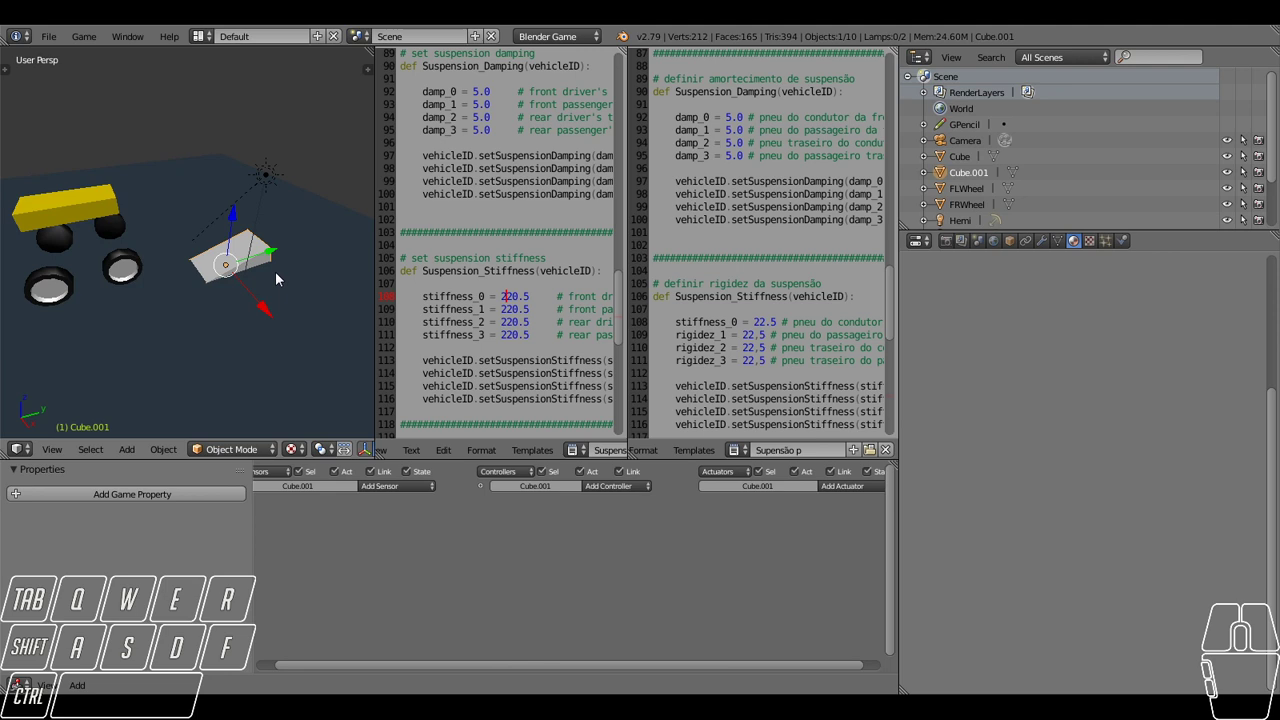
pyautogui.press('s')
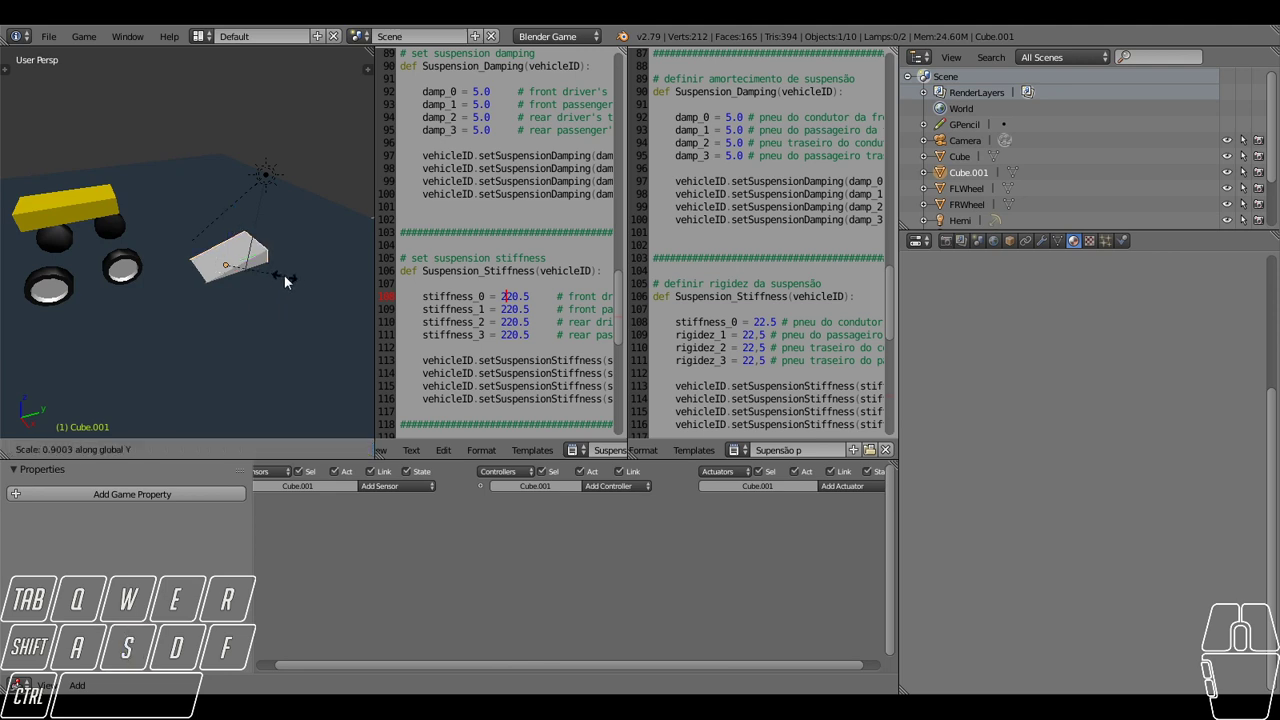
pyautogui.click(259, 277)
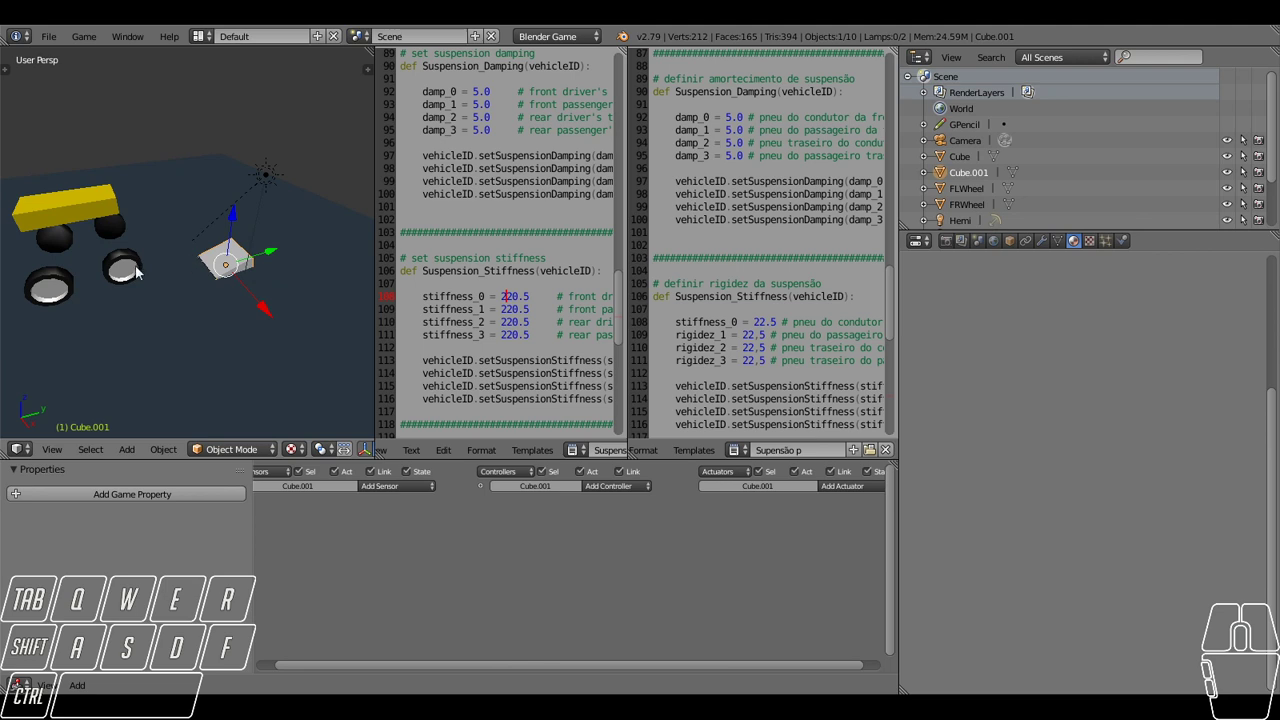
pyautogui.moveTo(199, 260); pyautogui.dragTo(260, 259)
pyautogui.click(258, 267)
# Drive the car over the ramp in the game, then stop and orbit around the car.
pyautogui.press('w')
pyautogui.press('w')
pyautogui.press('w')
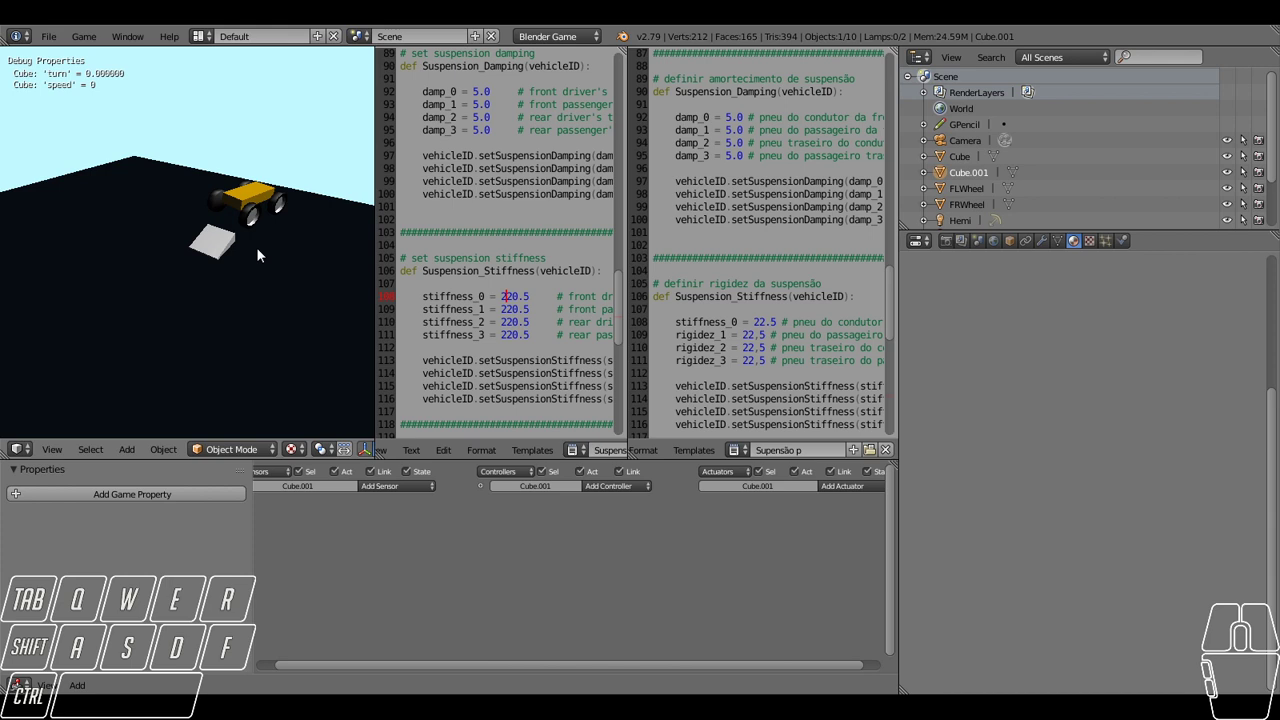
pyautogui.press('s')
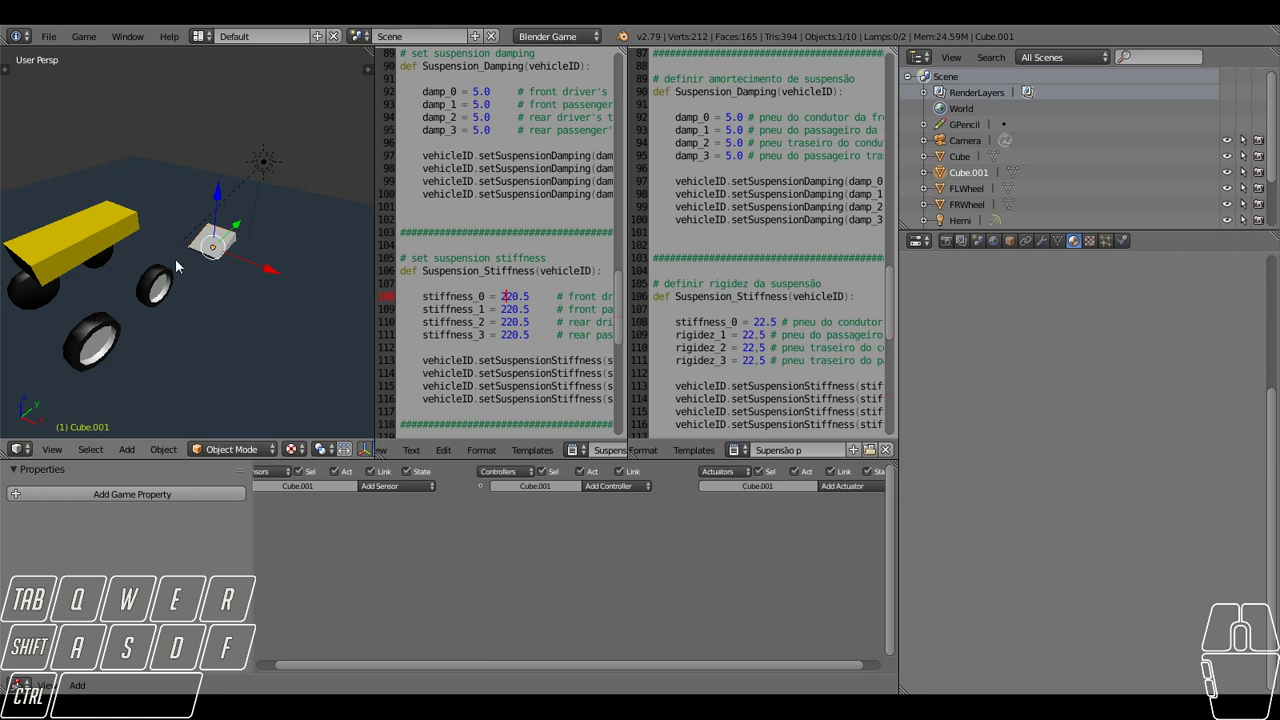
pyautogui.moveTo(187, 270); pyautogui.dragTo(283, 250)
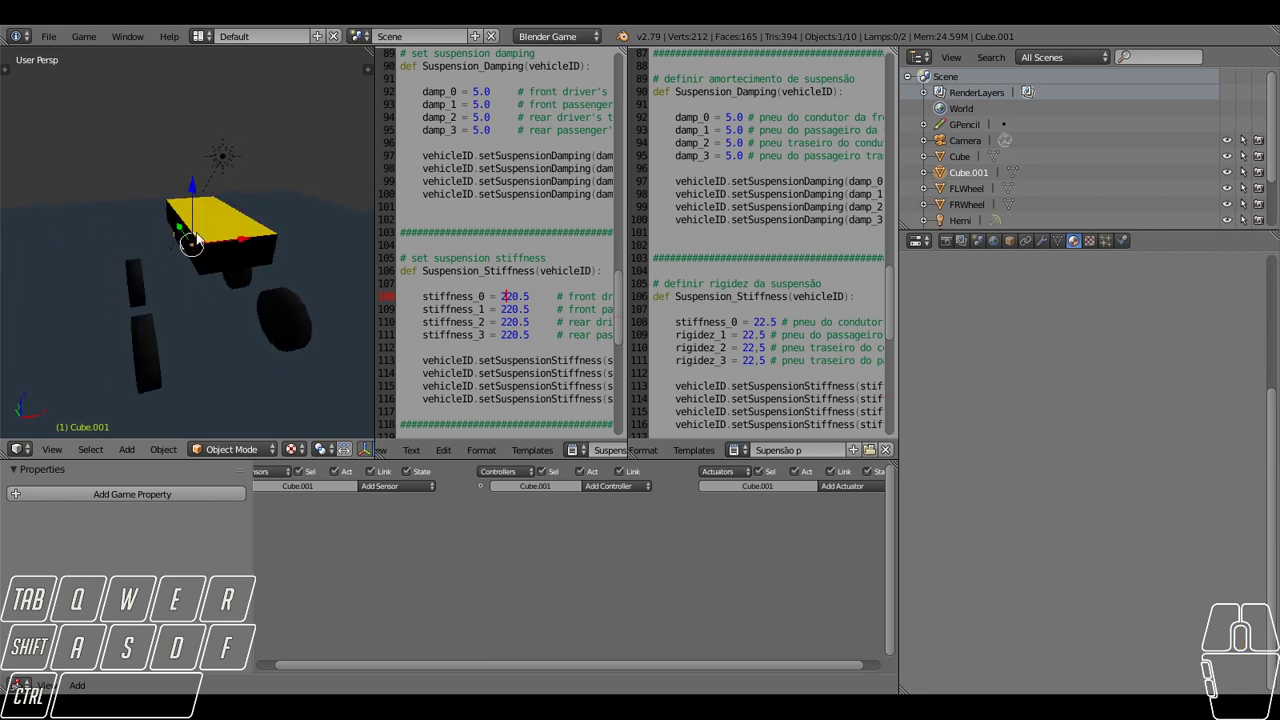
pyautogui.moveTo(209, 263); pyautogui.dragTo(252, 257)
pyautogui.moveTo(252, 251); pyautogui.dragTo(94, 256)
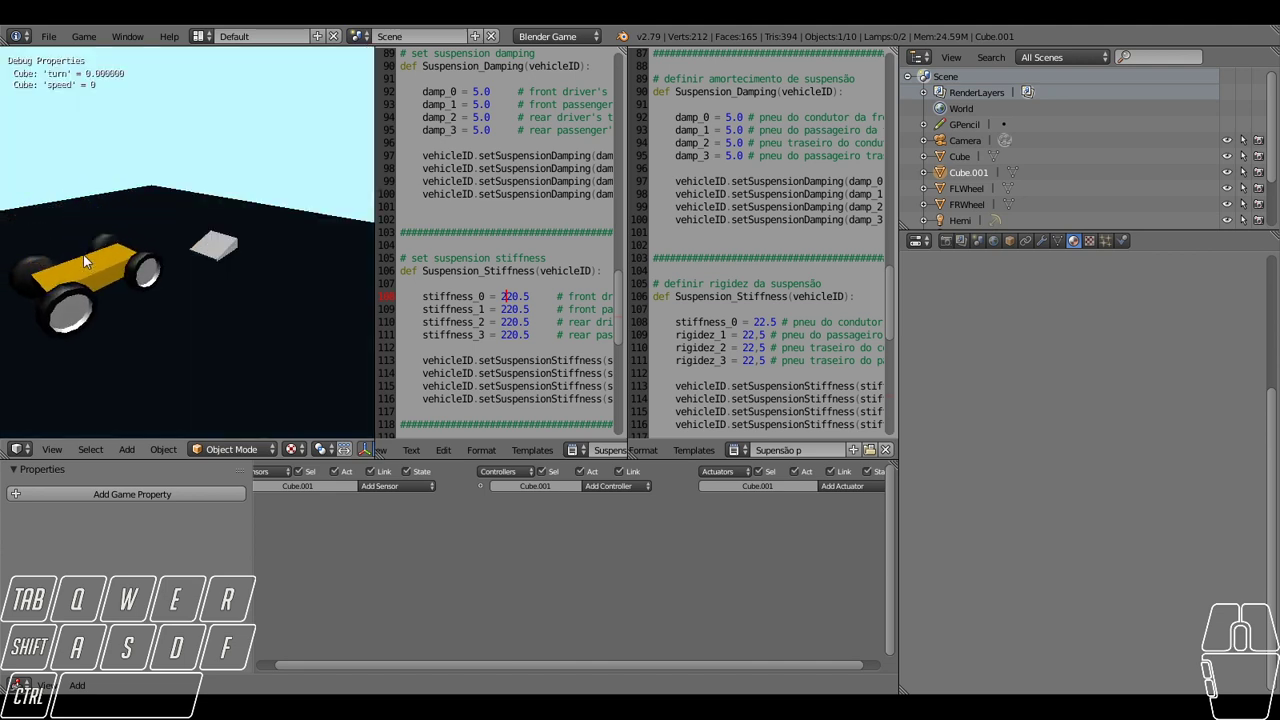
pyautogui.press('a')
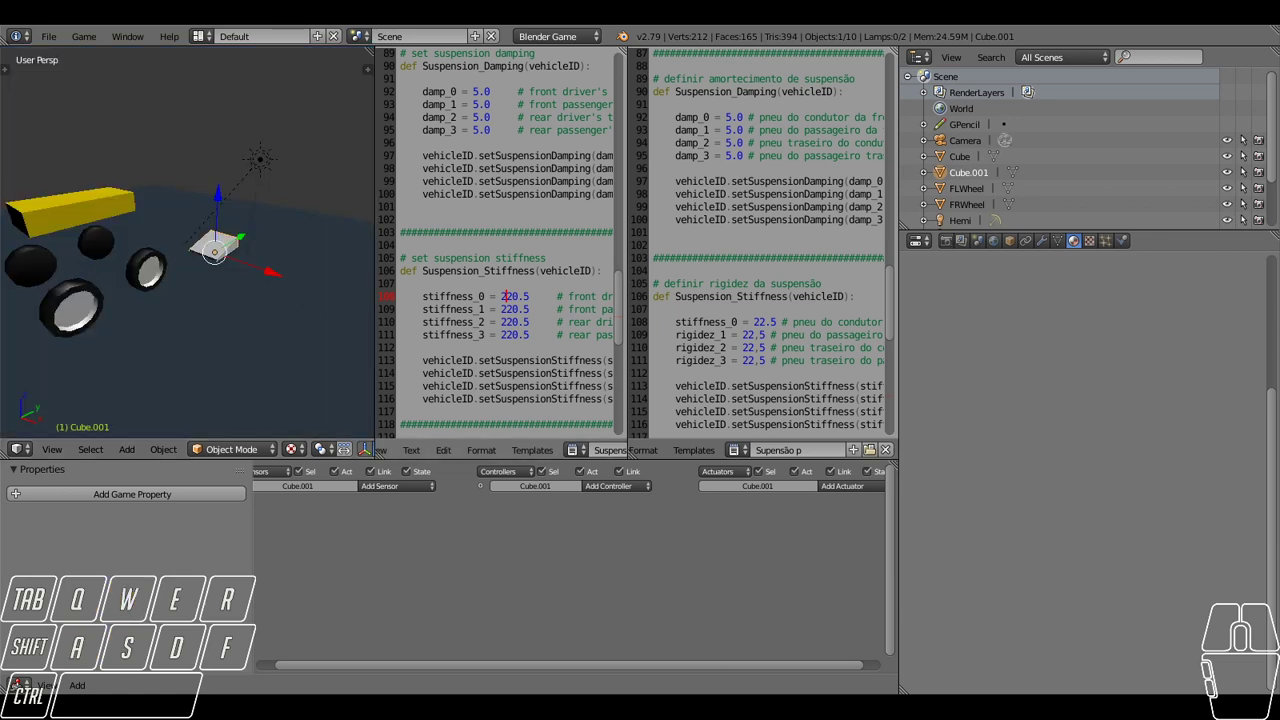
# Scroll the Text Editors to the Roll_Influence function with roll_0 ready to edit.
pyautogui.scroll(3)
pyautogui.scroll(-3)
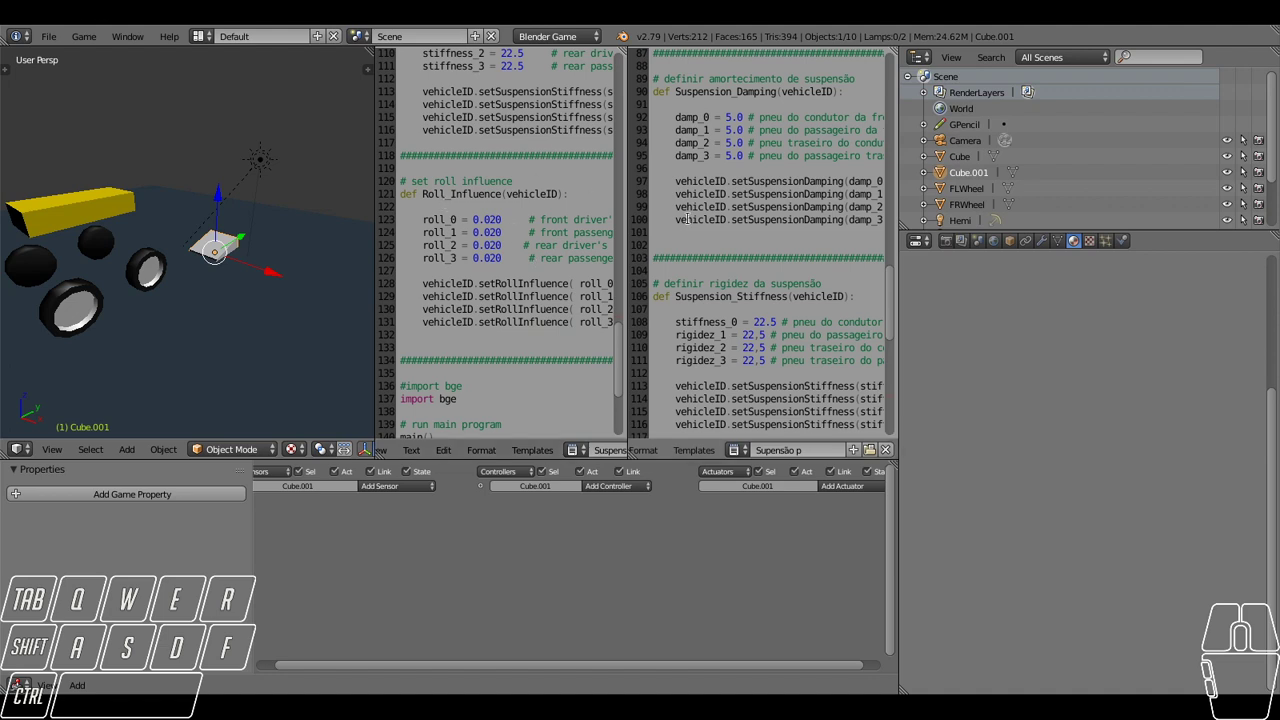
pyautogui.scroll(-3)
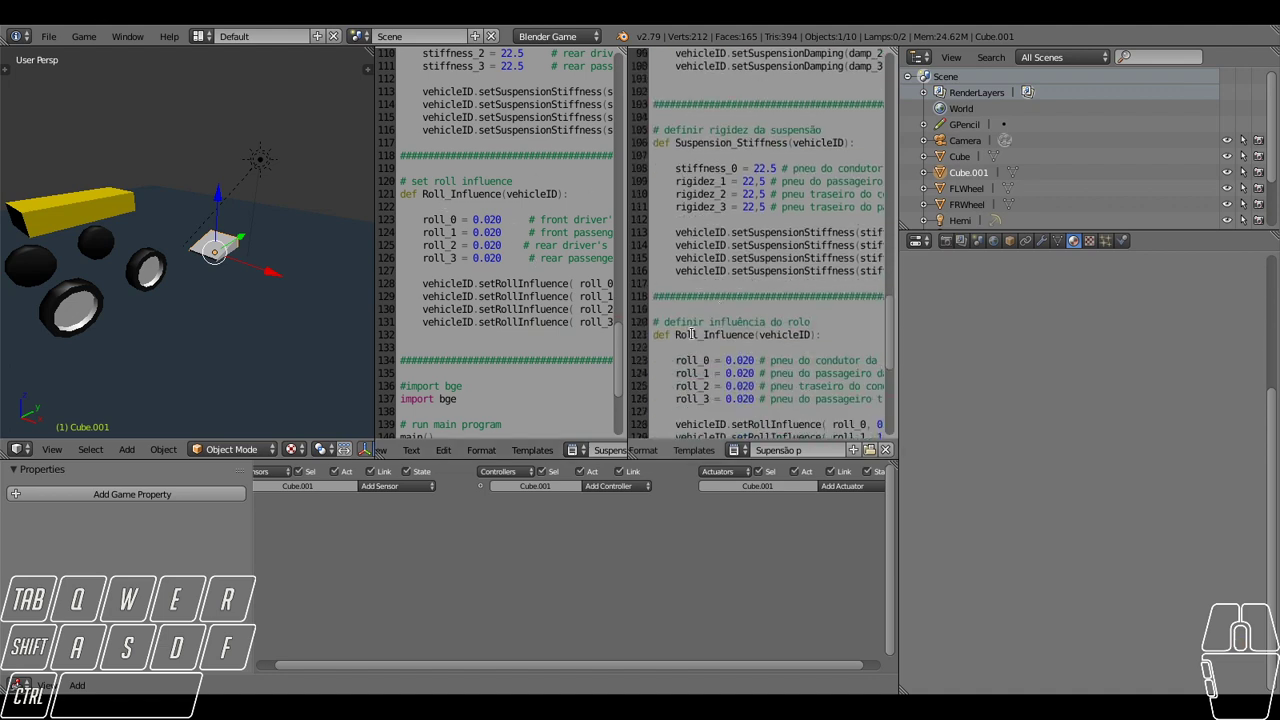
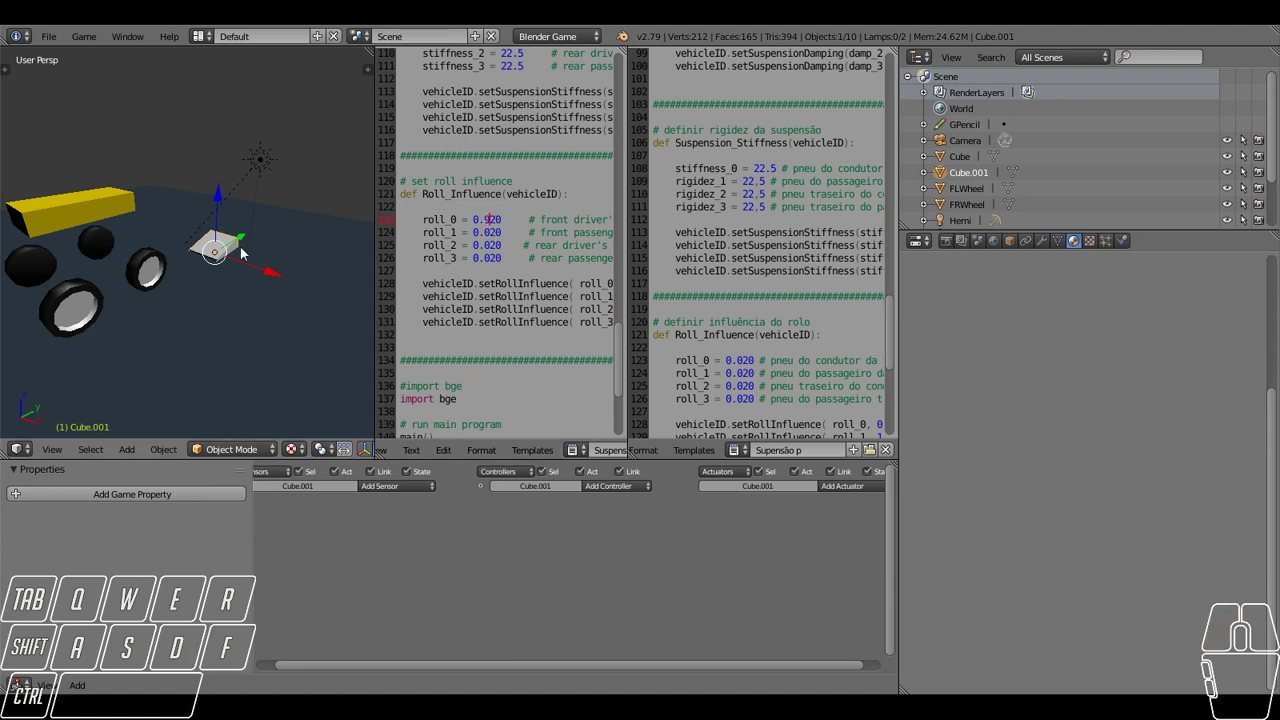
# Set roll_0 and roll_1 to 1.020 and test drive the car on the light-blue ground.
pyautogui.moveTo(182, 264); pyautogui.dragTo(293, 271)
pyautogui.rightClick(151, 294)
pyautogui.middleClick(202, 276)
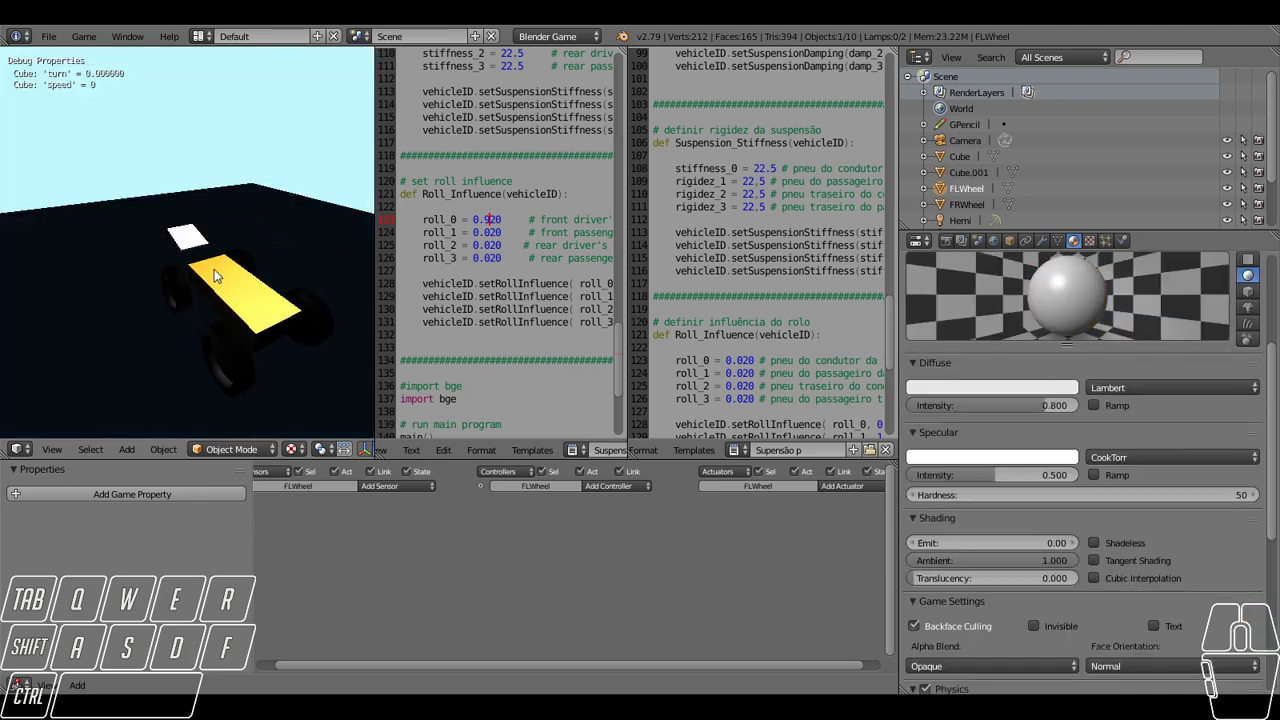
pyautogui.press('a')
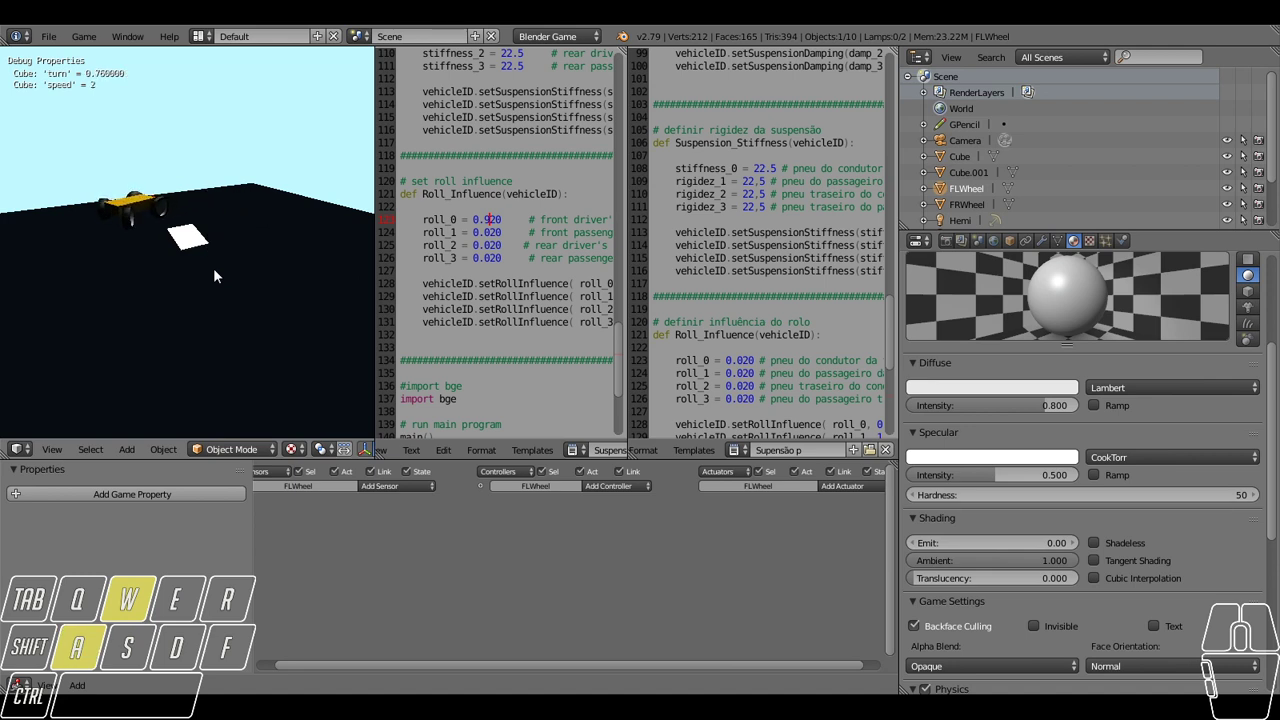
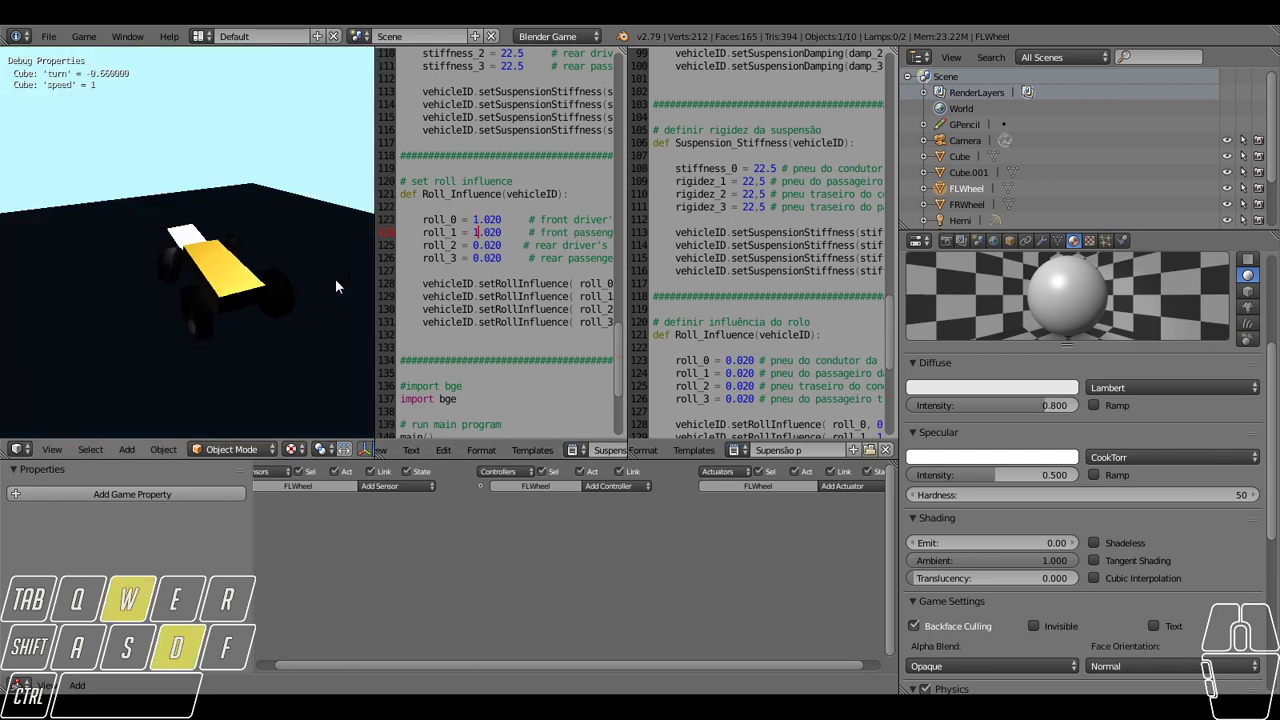
pyautogui.press('a')
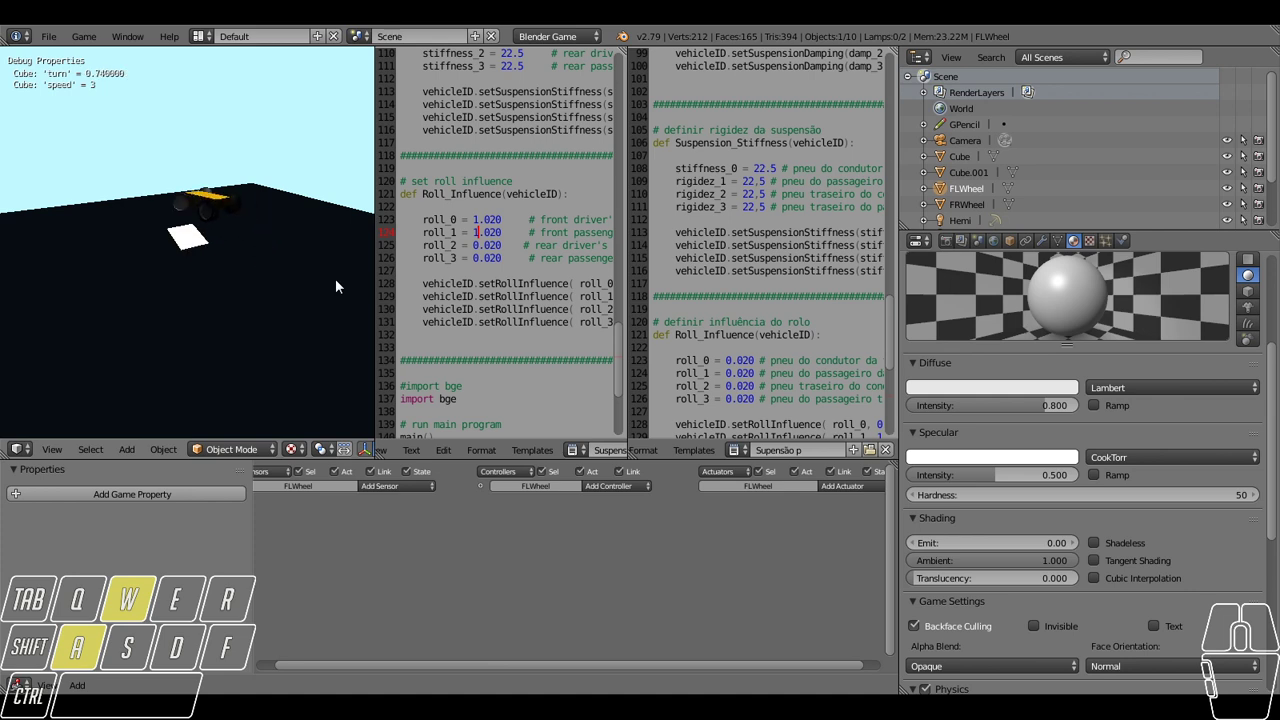
pyautogui.middleClick(340, 286)
pyautogui.rightClick(318, 284)
# Raise roll_0 and roll_1 to 5.020 and start the game.
pyautogui.press('s')
pyautogui.click(148, 315)
pyautogui.click(1003, 360)
pyautogui.middleClick(1017, 298)
pyautogui.middleClick(1009, 297)
pyautogui.middleClick(236, 309)
pyautogui.middleClick(234, 323)
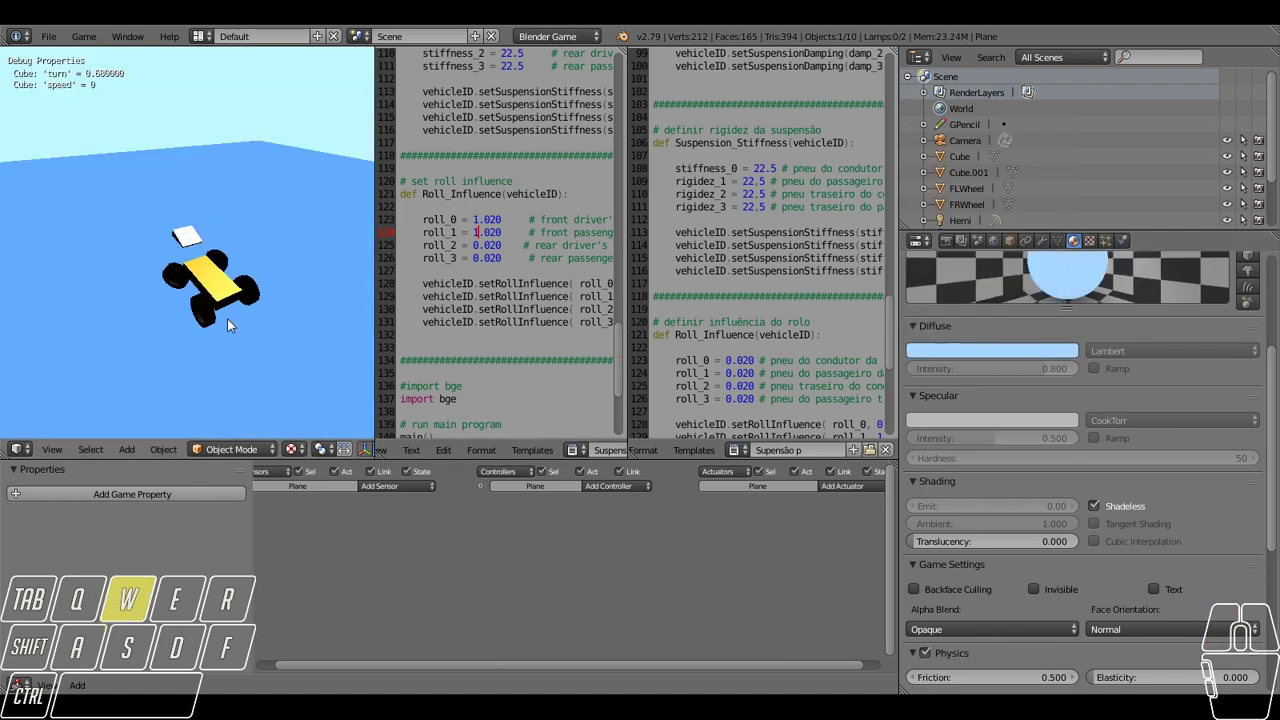
# Steer the car in the game until it tumbles over with the stronger roll influence.
pyautogui.press('d')
pyautogui.press('a')
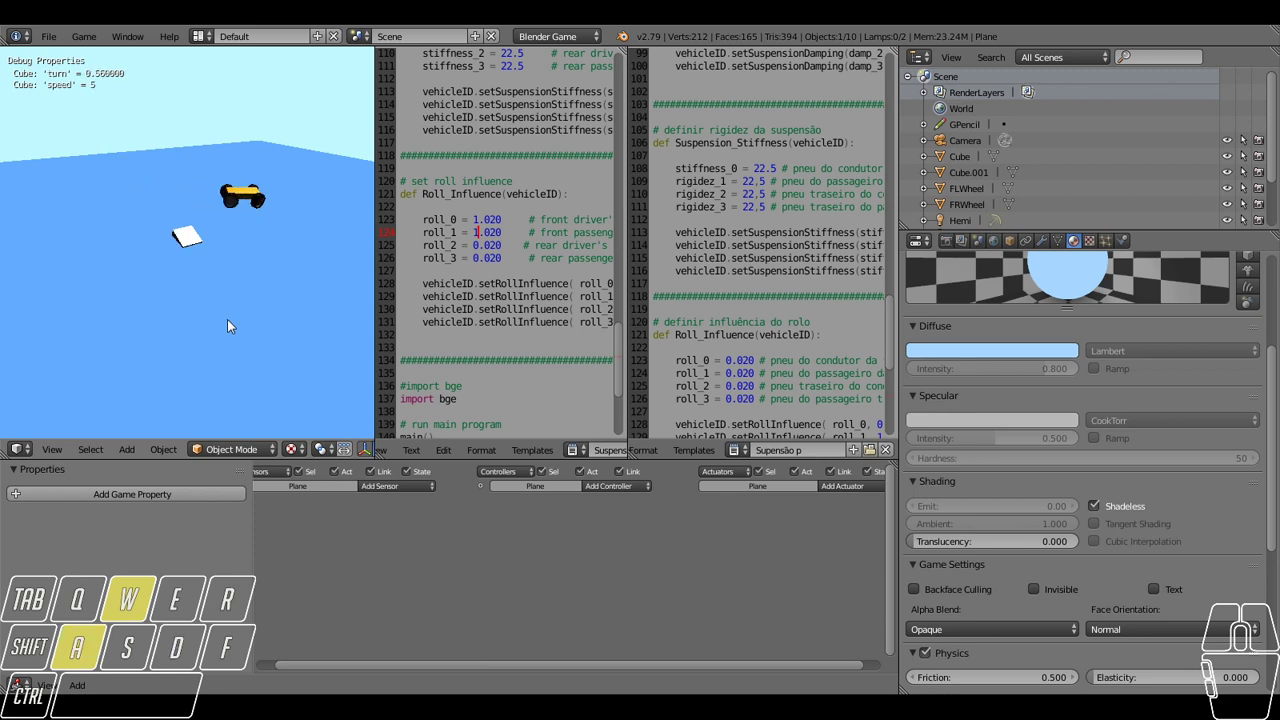
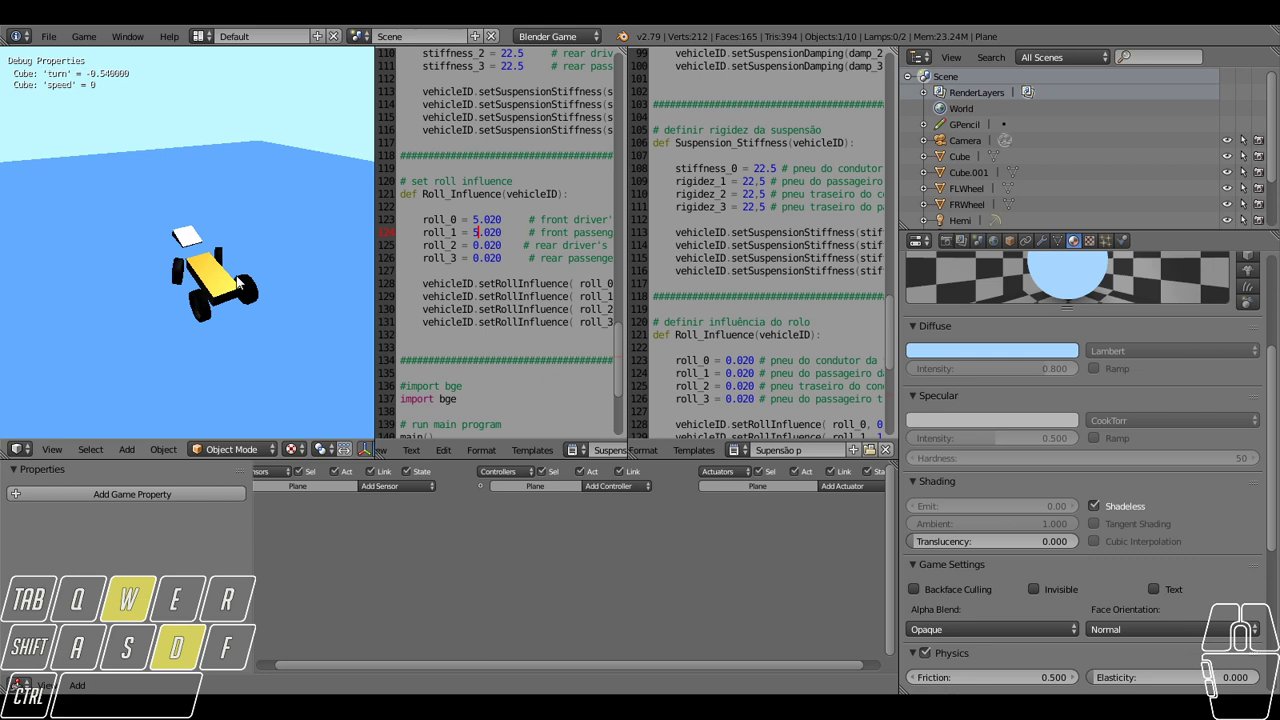
pyautogui.press('a')
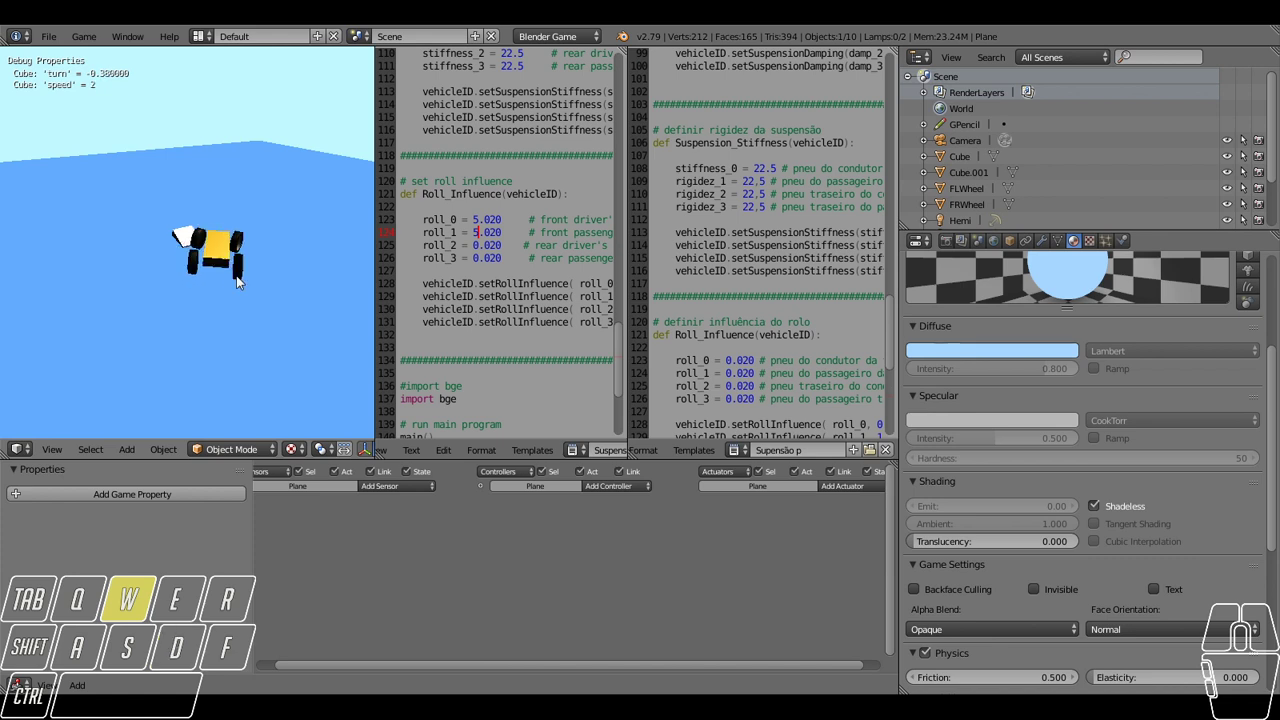
pyautogui.press('a')
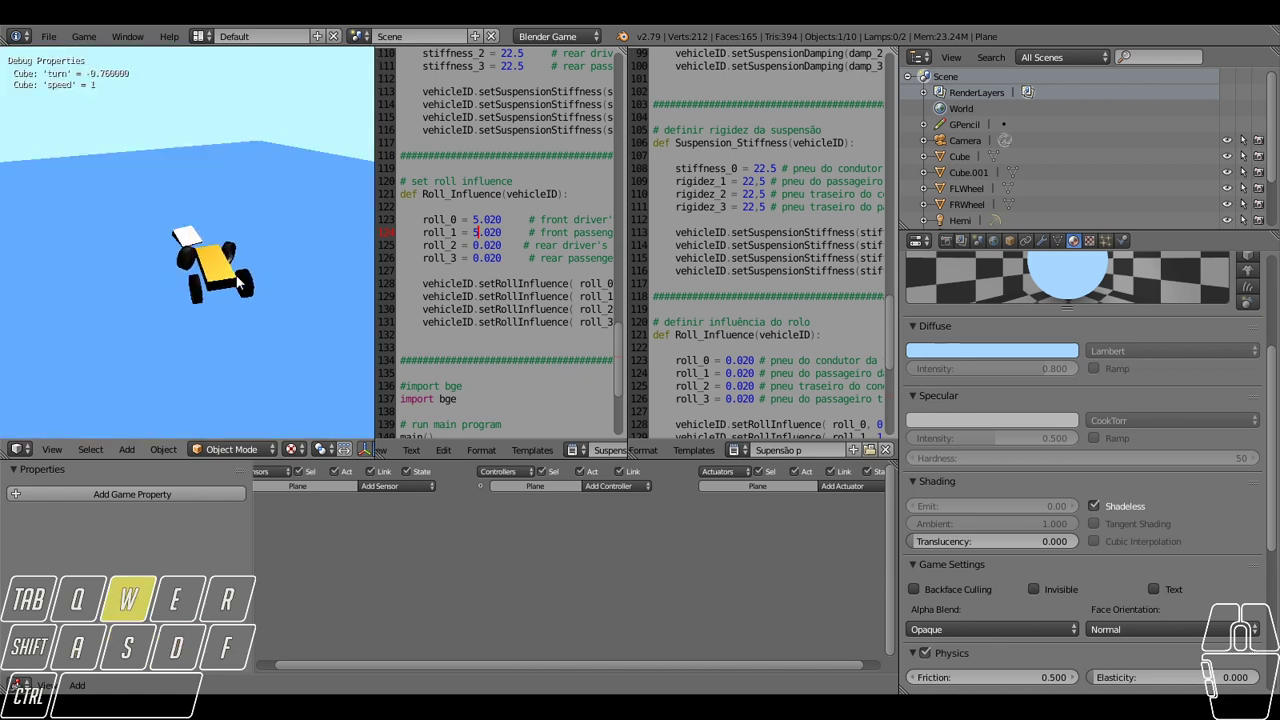
pyautogui.press('a')
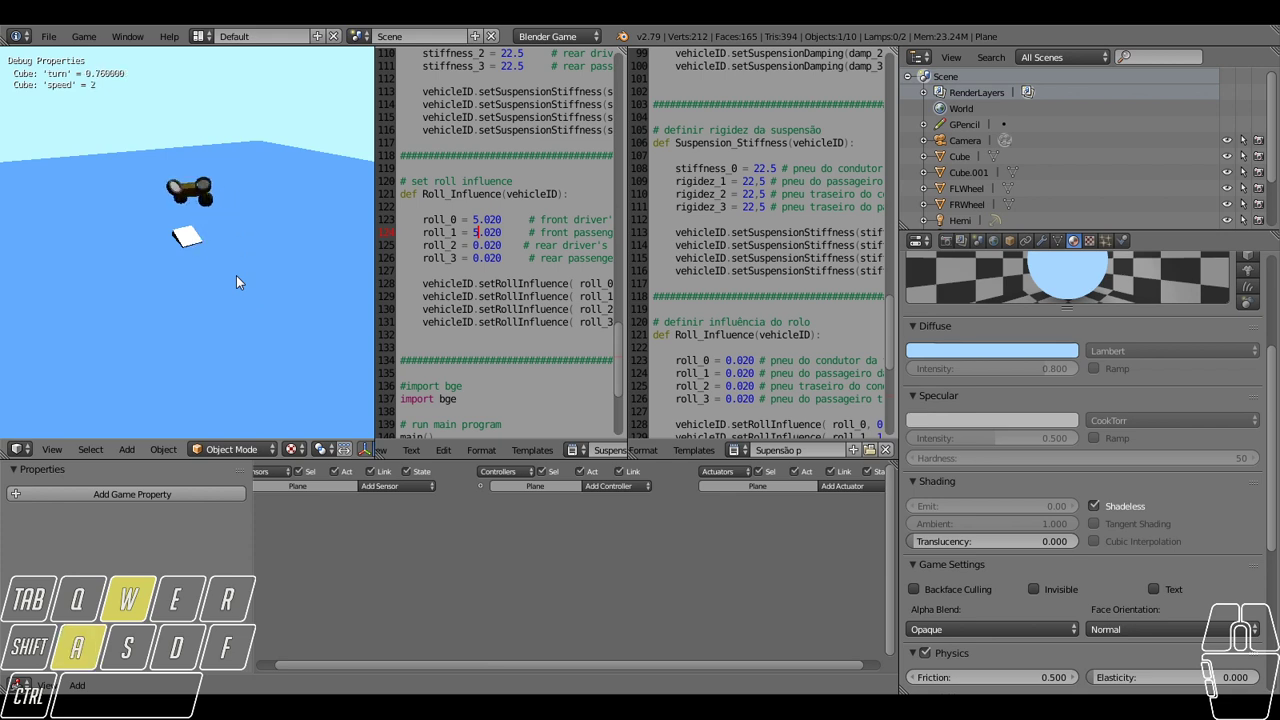
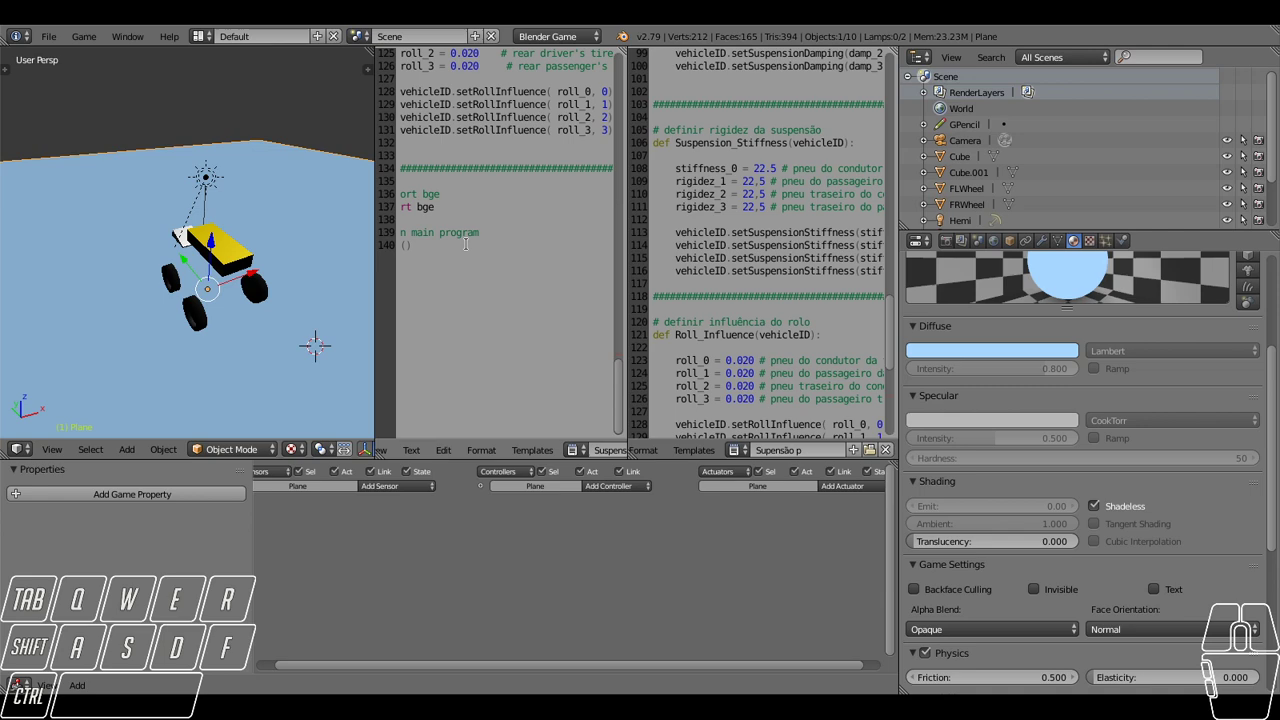
# Zoom in, select the yellow Cube body and scroll the script back to the damping section.
pyautogui.scroll(3)
pyautogui.moveTo(308, 298); pyautogui.dragTo(289, 252)
pyautogui.scroll(3)
pyautogui.moveTo(267, 249); pyautogui.dragTo(248, 248)
pyautogui.rightClick(227, 109)
pyautogui.scroll(-3)
pyautogui.moveTo(235, 171); pyautogui.dragTo(182, 184)
pyautogui.moveTo(199, 215); pyautogui.dragTo(141, 213)
pyautogui.moveTo(152, 218); pyautogui.dragTo(227, 248)
pyautogui.moveTo(207, 247); pyautogui.dragTo(154, 222)
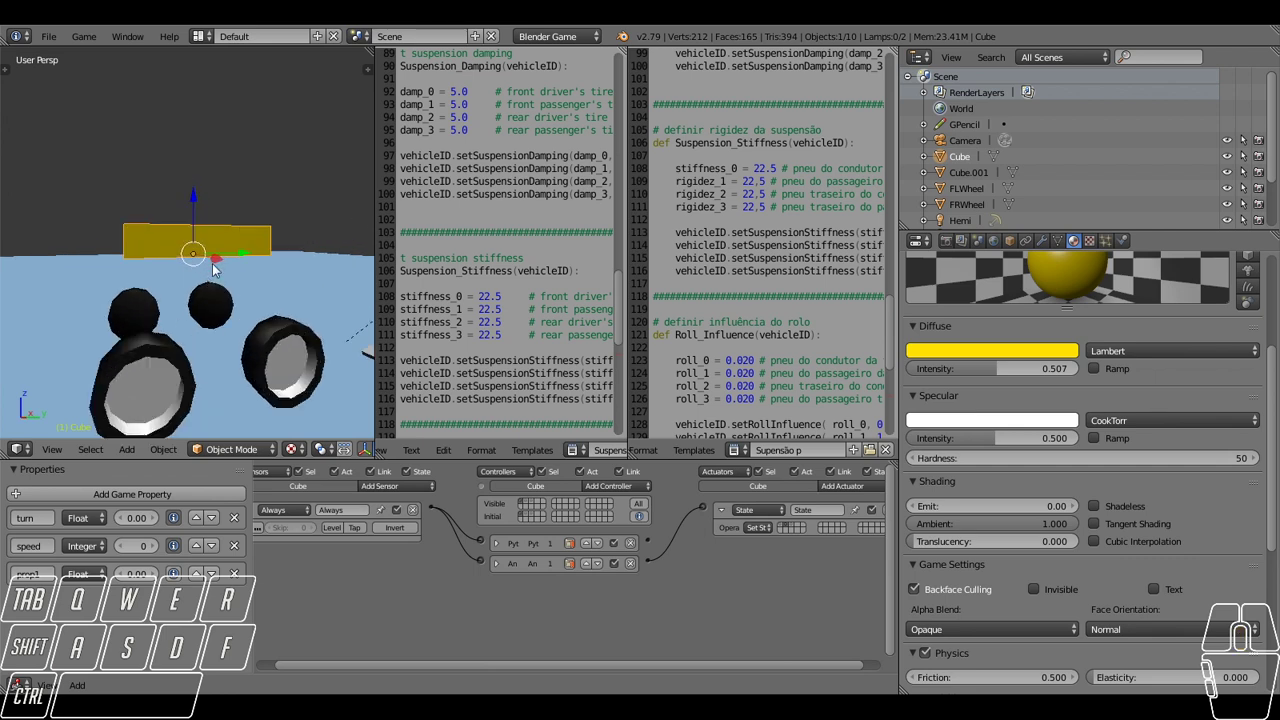
# Zoom out to the whole car and enlarge the Logic Editor showing its keyboard sensors.
pyautogui.middleClick(214, 267)
pyautogui.moveTo(195, 198); pyautogui.dragTo(245, 253)
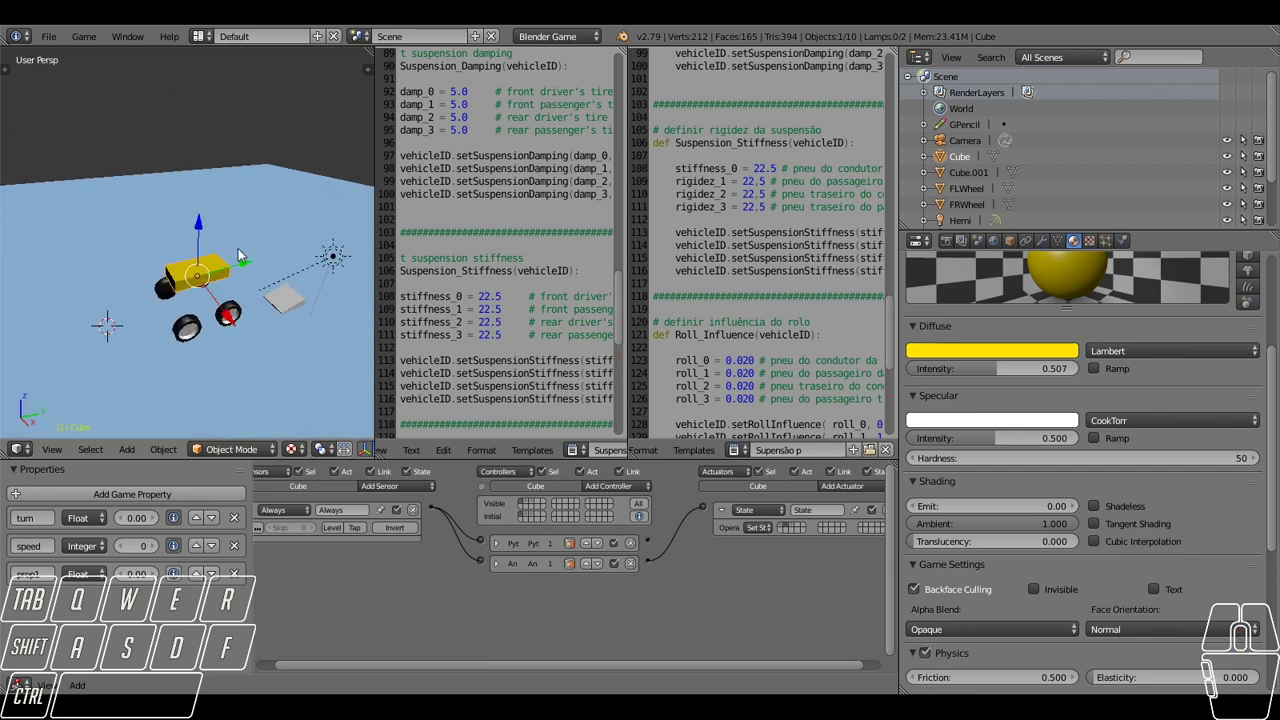
pyautogui.middleClick(320, 577)
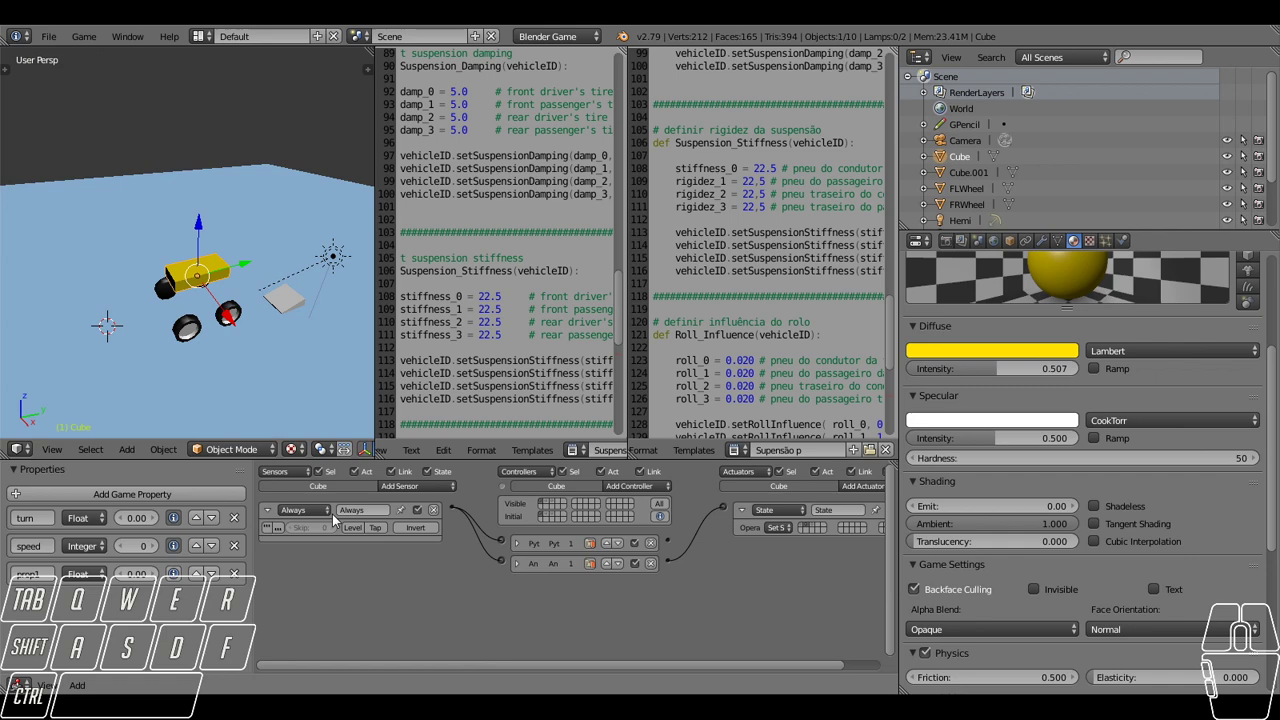
pyautogui.middleClick(342, 531)
pyautogui.middleClick(466, 526)
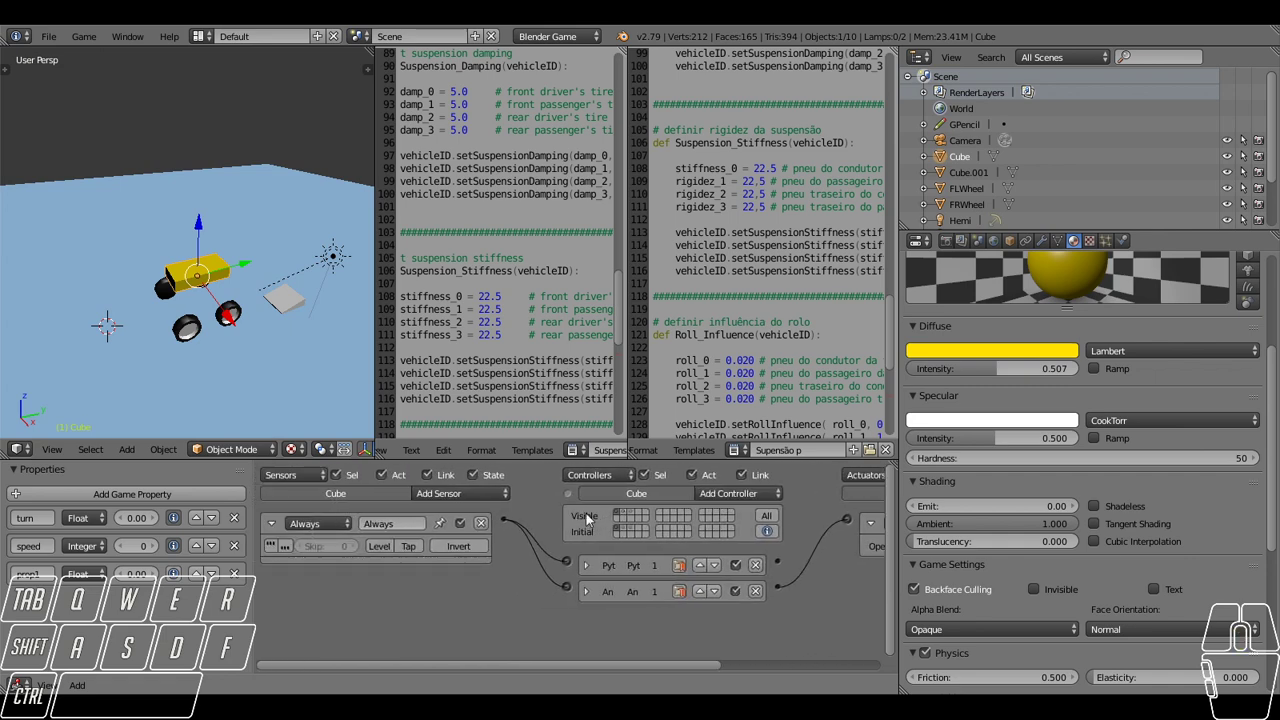
pyautogui.click(629, 518)
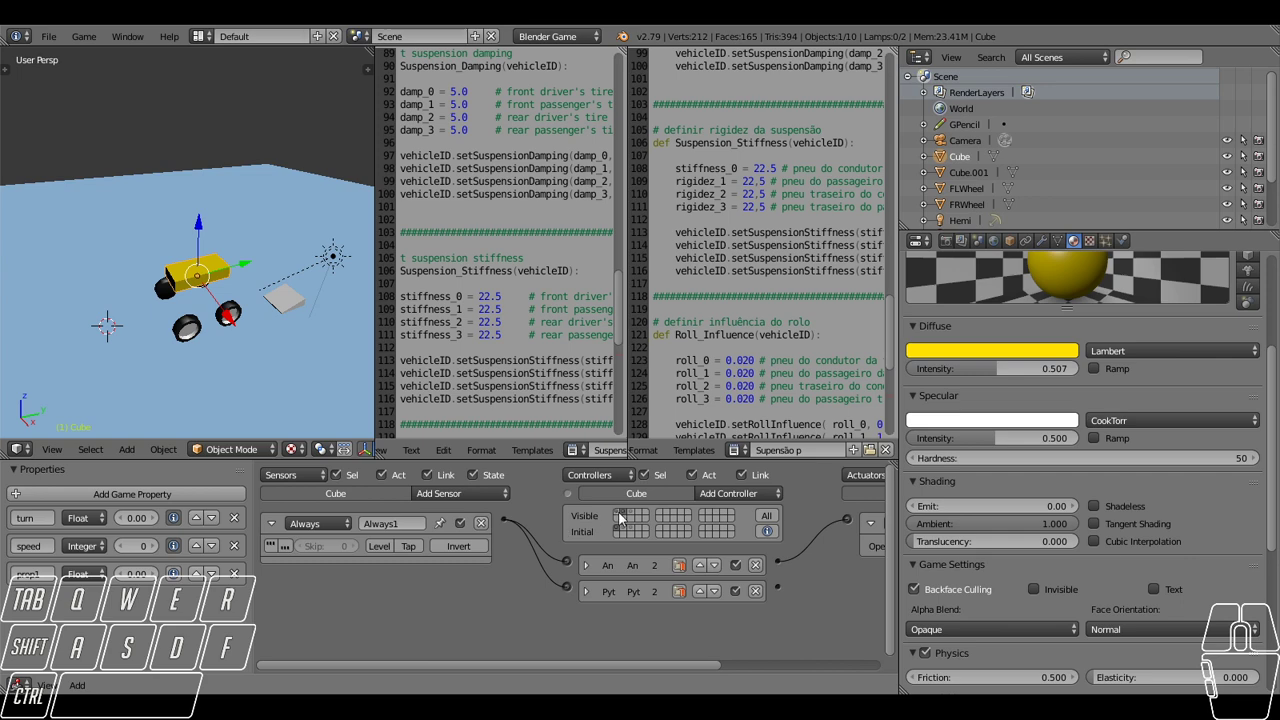
pyautogui.click(634, 516)
# Expand the car body's sensor bricks one by one down the sensor column.
pyautogui.middleClick(517, 532)
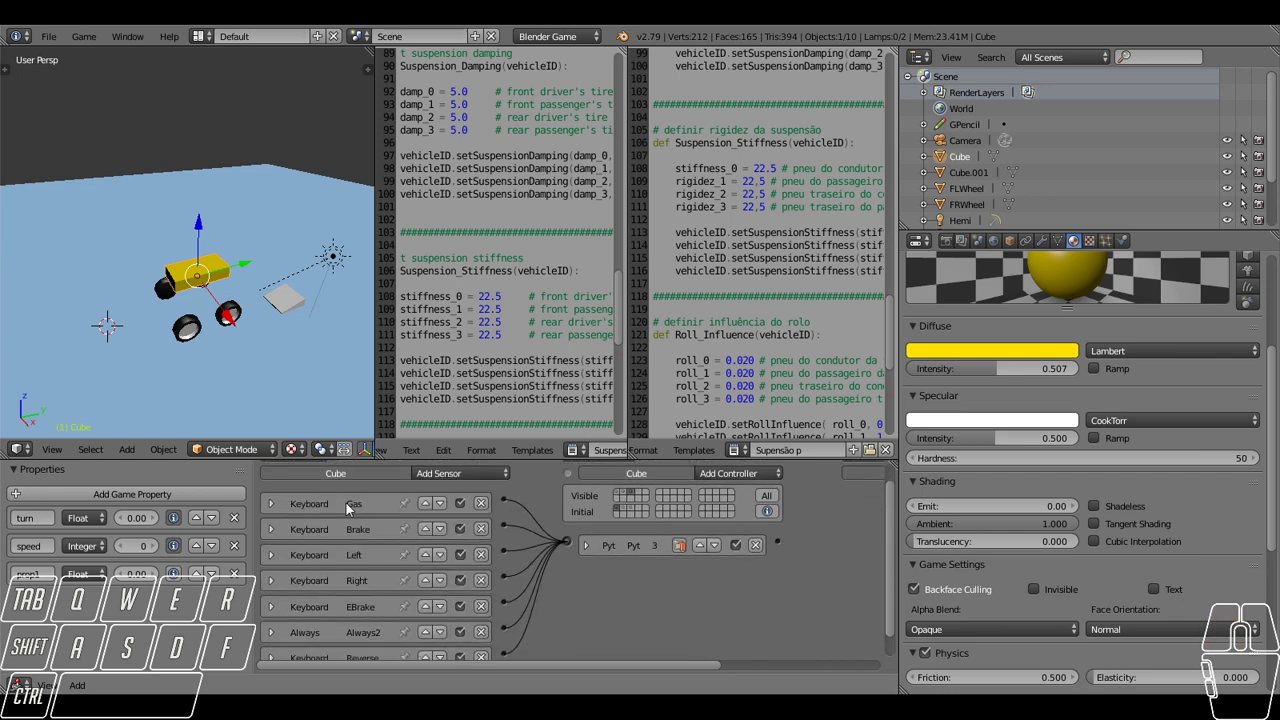
pyautogui.click(267, 511)
pyautogui.click(267, 511)
pyautogui.click(279, 530)
pyautogui.click(279, 532)
pyautogui.click(278, 559)
pyautogui.click(278, 560)
pyautogui.scroll(-3)
pyautogui.click(278, 565)
pyautogui.click(279, 563)
pyautogui.click(274, 588)
pyautogui.click(274, 588)
pyautogui.click(271, 619)
pyautogui.click(271, 619)
pyautogui.middleClick(294, 580)
pyautogui.click(276, 631)
pyautogui.middleClick(277, 634)
pyautogui.click(274, 587)
# Expand the controller bricks and their states in the middle column.
pyautogui.middleClick(455, 536)
pyautogui.click(570, 561)
pyautogui.click(572, 557)
pyautogui.click(573, 558)
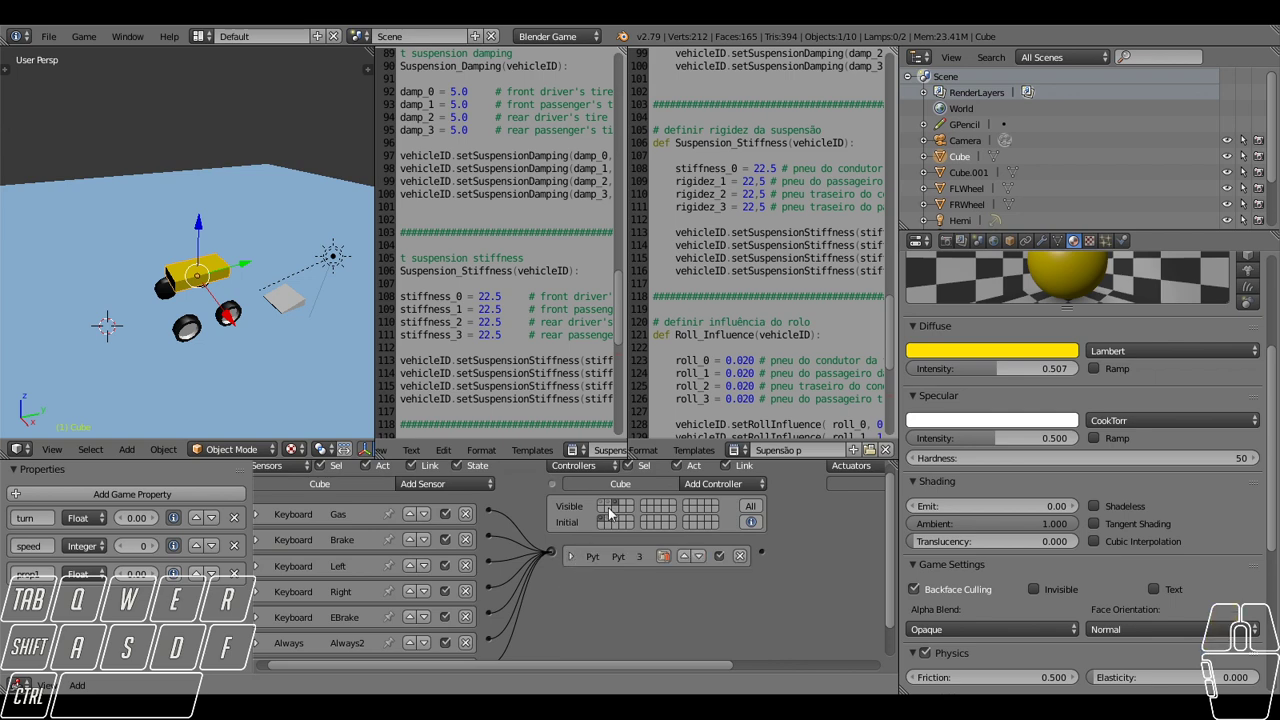
pyautogui.click(610, 505)
pyautogui.click(575, 598)
pyautogui.click(575, 598)
pyautogui.click(603, 517)
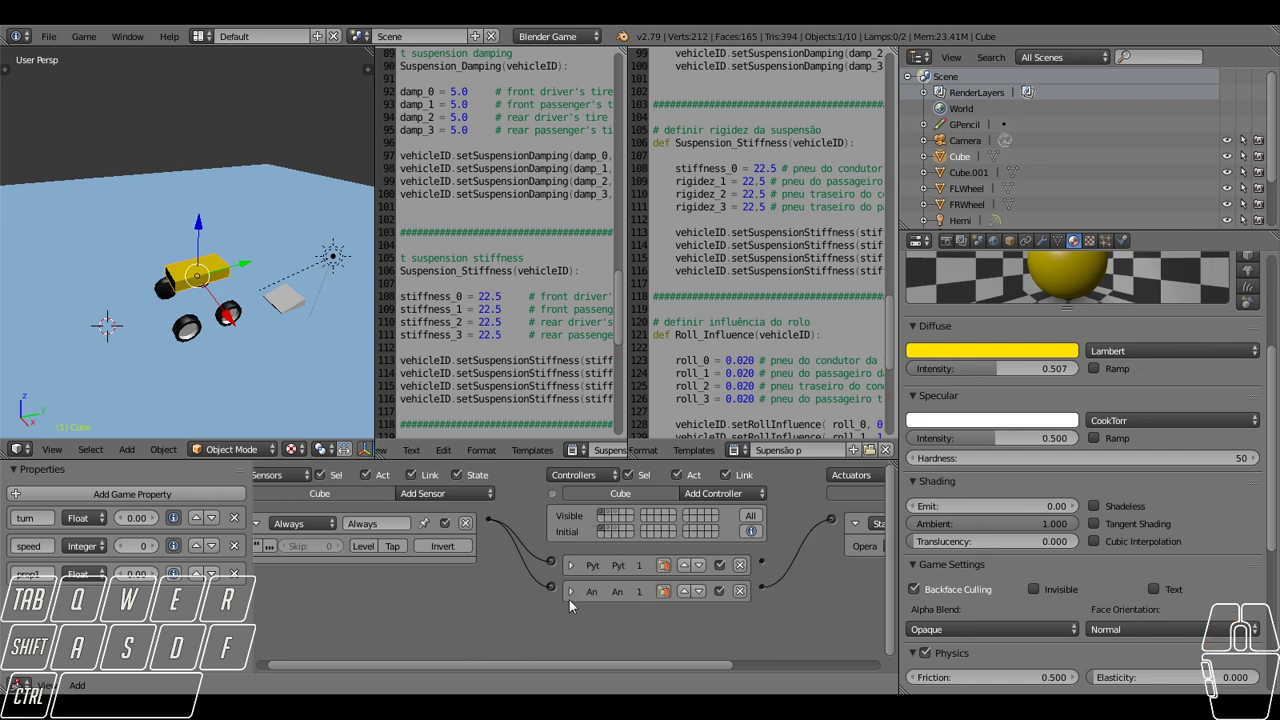
pyautogui.click(574, 565)
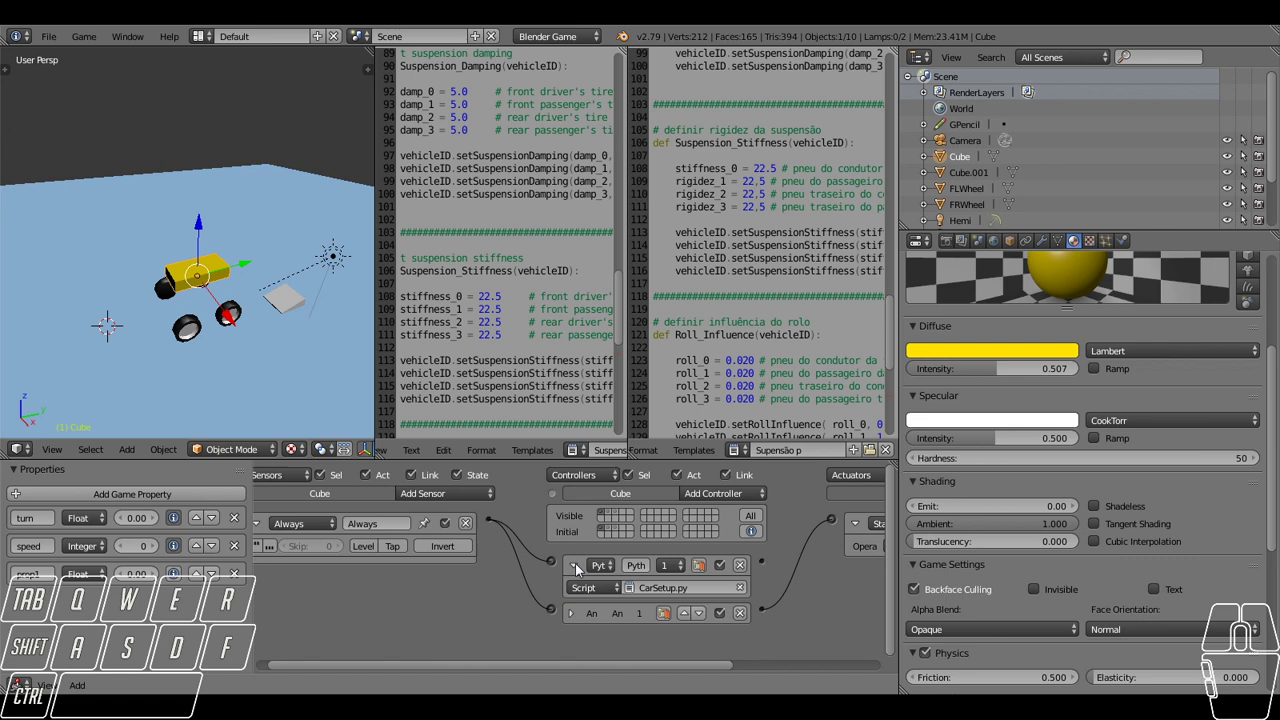
pyautogui.click(582, 568)
# Reveal the Gas and Brake keyboard sensors in the sensor column.
pyautogui.middleClick(307, 528)
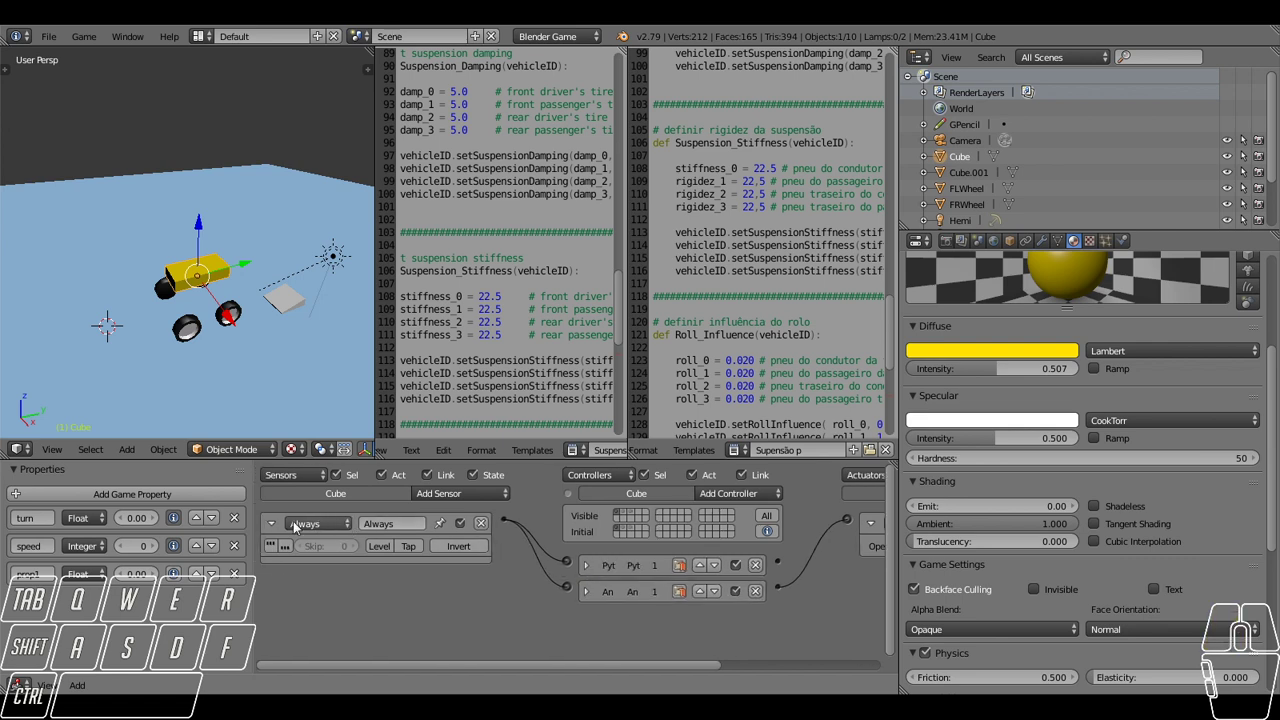
pyautogui.click(272, 532)
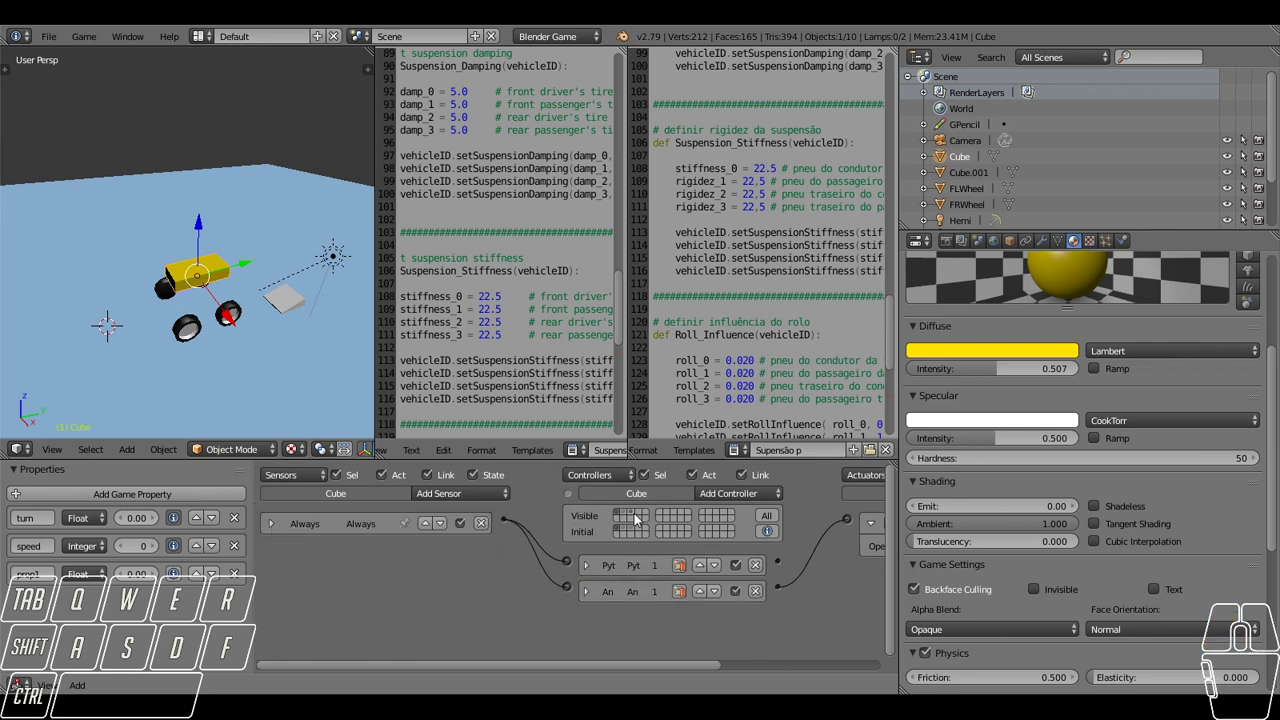
pyautogui.doubleClick(627, 520)
# Pan across the logic bricks to review the actuators linked to Gas and Brake.
pyautogui.middleClick(519, 558)
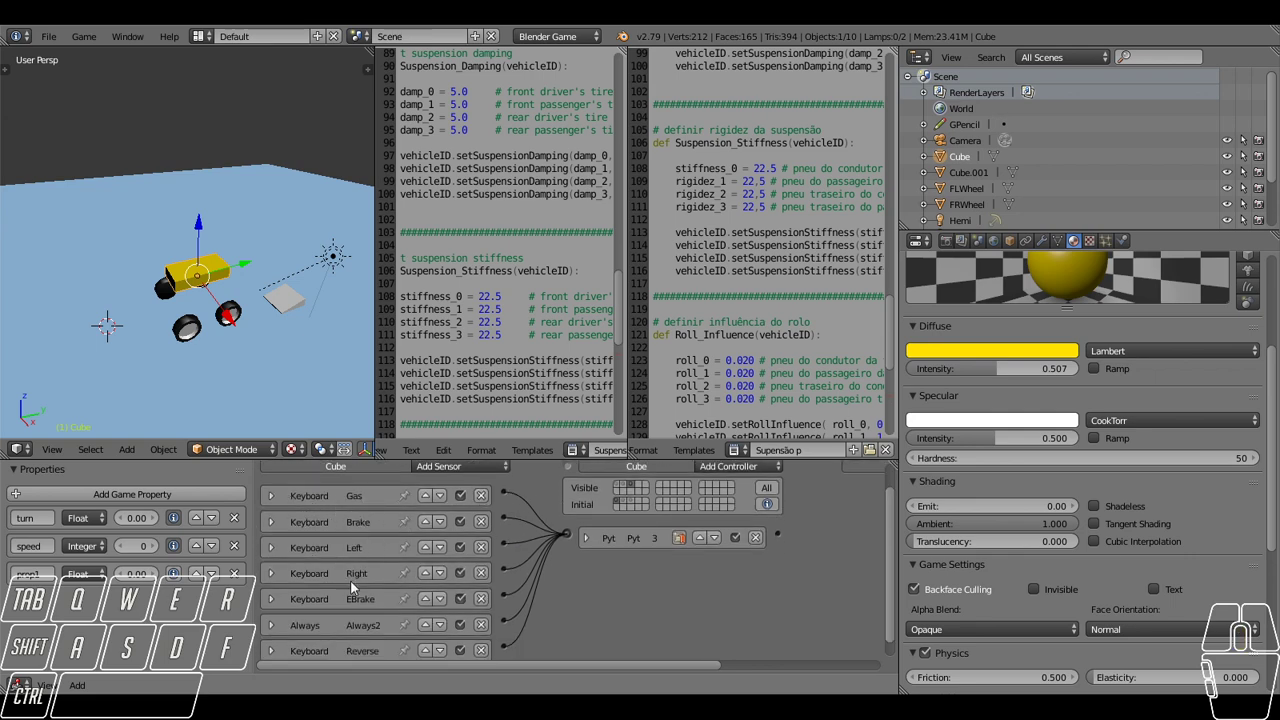
pyautogui.middleClick(349, 554)
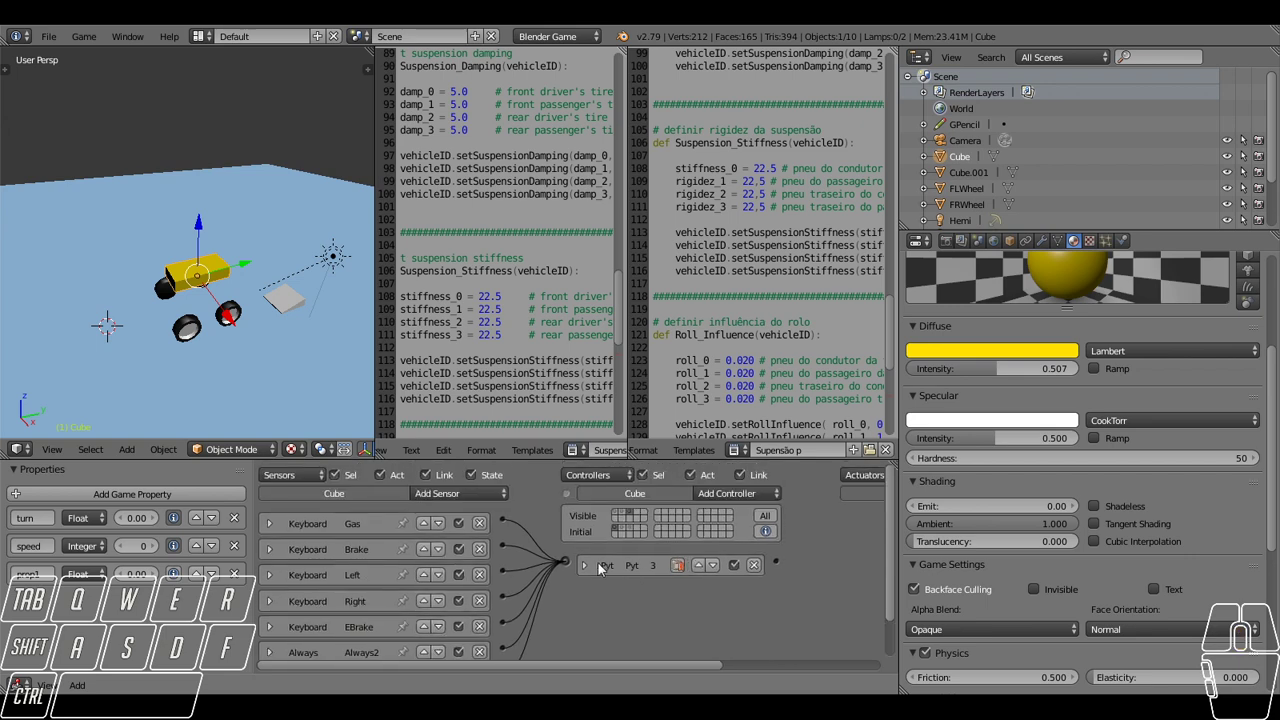
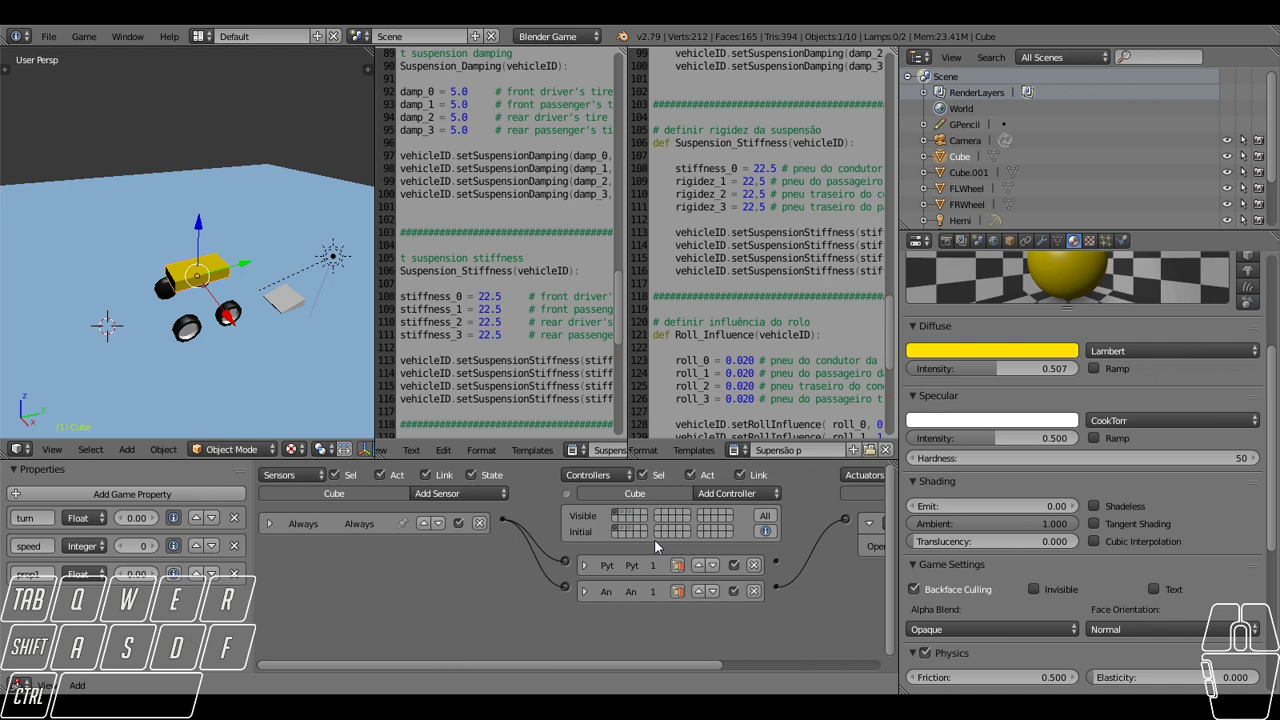
pyautogui.middleClick(726, 551)
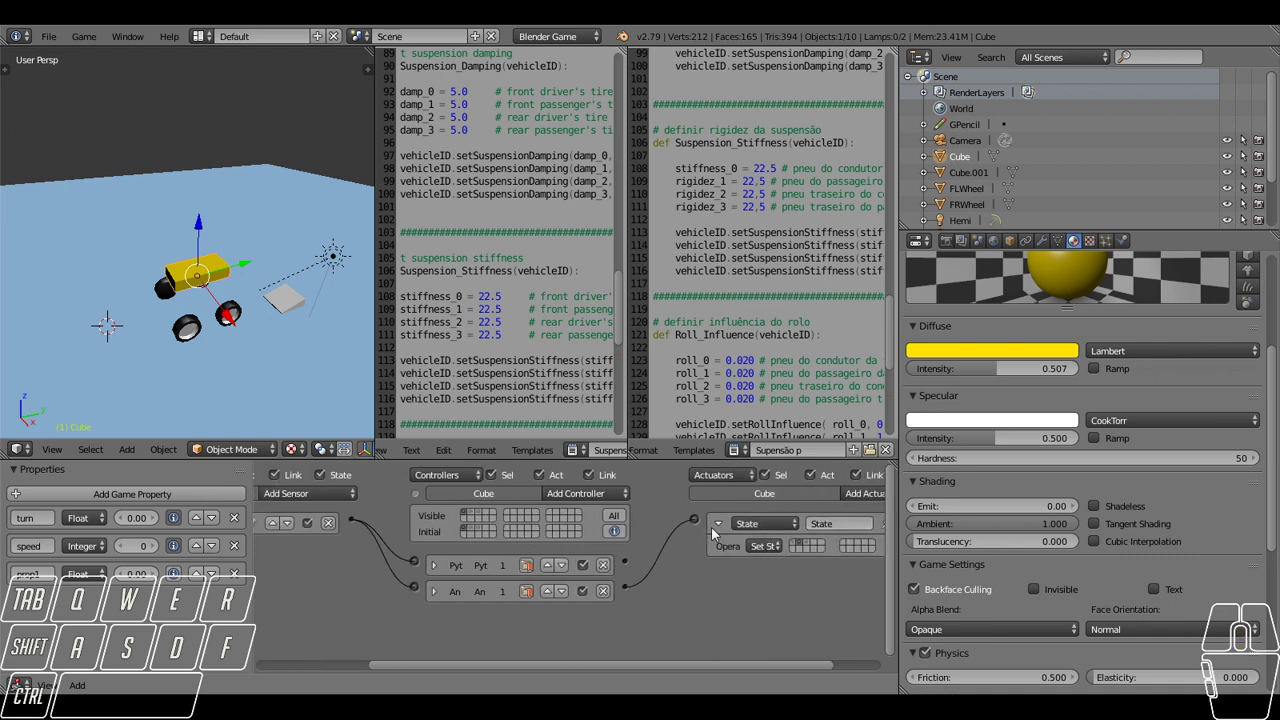
pyautogui.click(712, 529)
pyautogui.middleClick(560, 535)
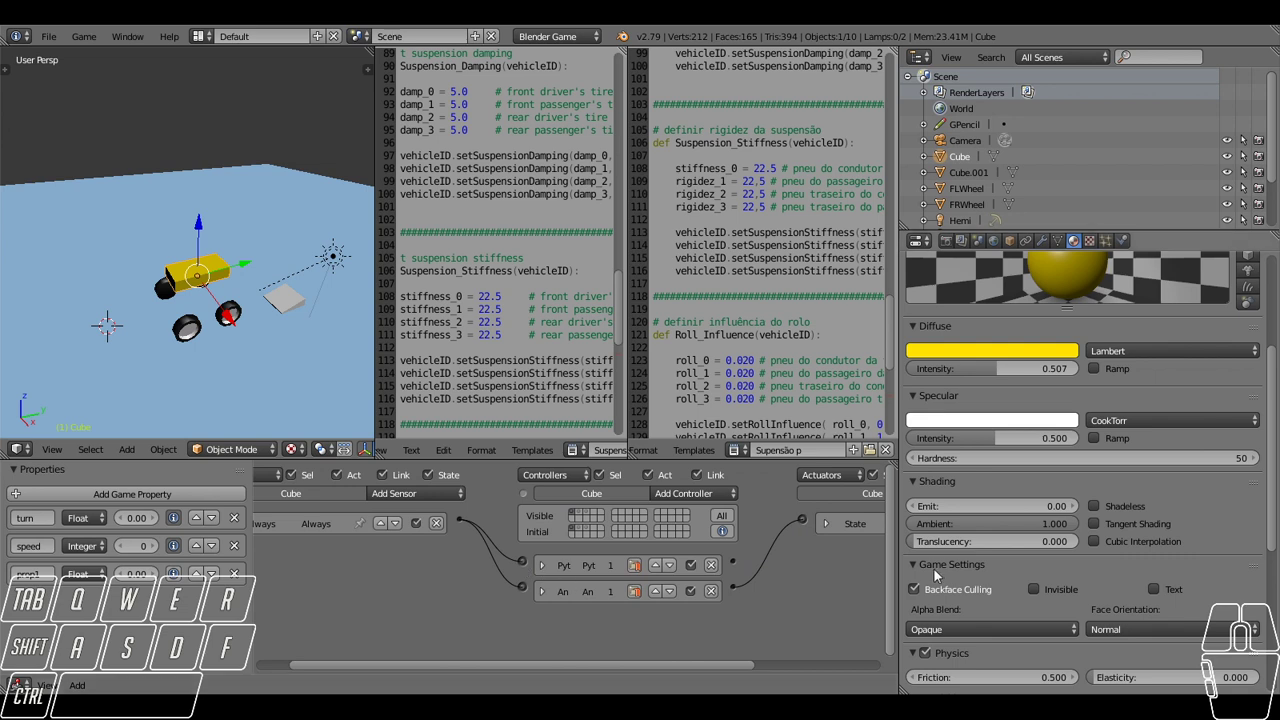
pyautogui.middleClick(860, 572)
pyautogui.click(761, 527)
pyautogui.click(761, 527)
pyautogui.click(514, 517)
pyautogui.middleClick(467, 567)
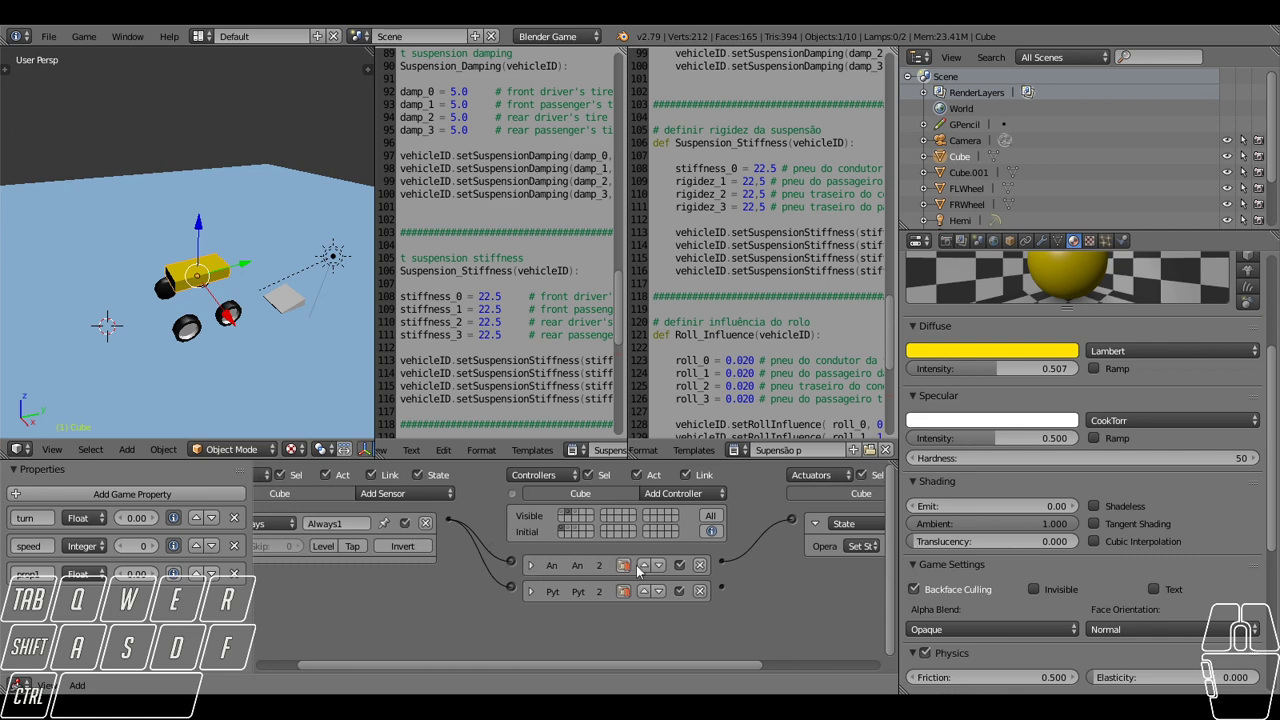
pyautogui.middleClick(638, 569)
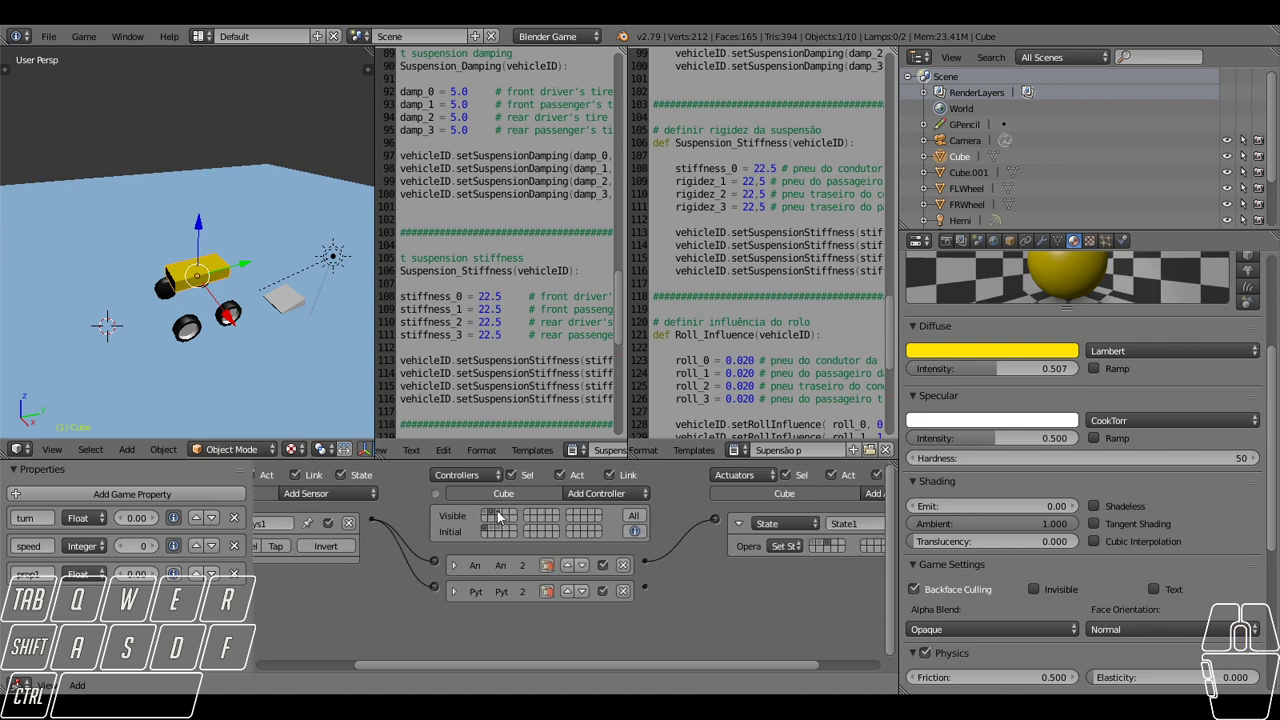
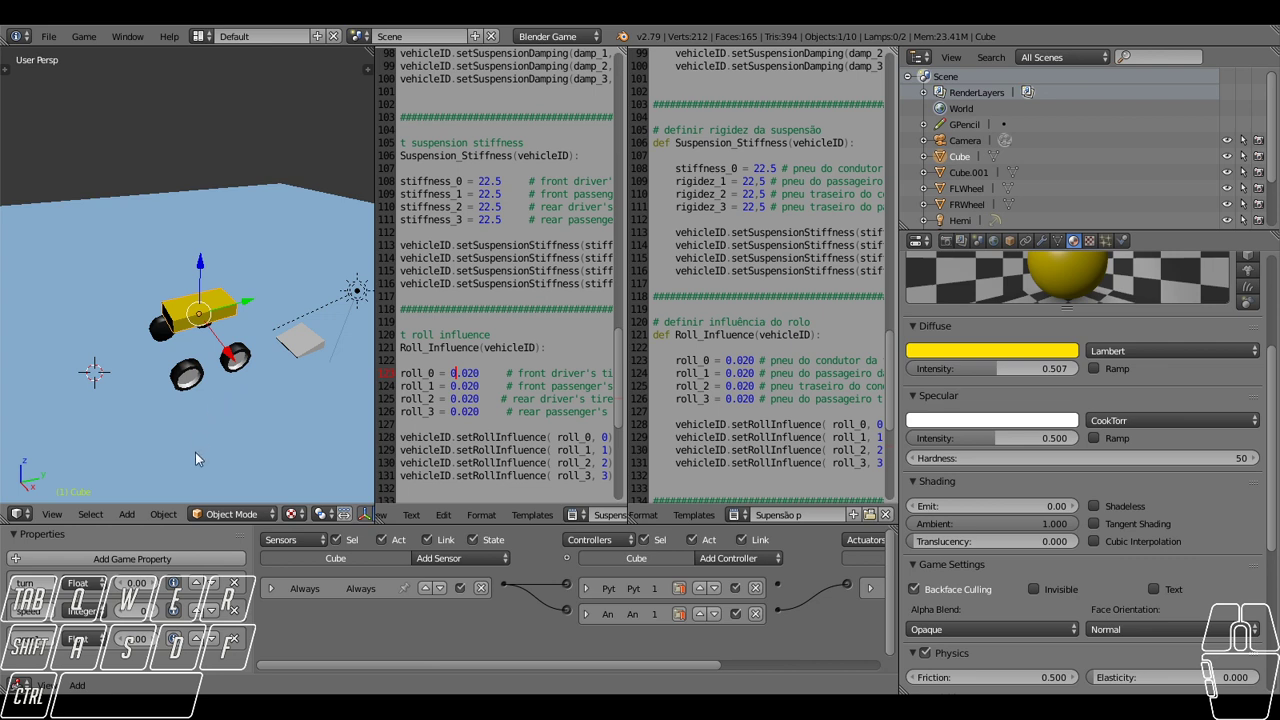
pyautogui.click(252, 439)
pyautogui.click(298, 303)
pyautogui.click(230, 217)
pyautogui.click(130, 278)
pyautogui.click(111, 352)
pyautogui.click(257, 403)
pyautogui.moveTo(313, 385); pyautogui.dragTo(306, 332)
pyautogui.moveTo(283, 258); pyautogui.dragTo(219, 226)
pyautogui.click(166, 206)
pyautogui.click(69, 262)
pyautogui.moveTo(105, 393); pyautogui.dragTo(187, 402)
pyautogui.click(250, 420)
pyautogui.click(284, 386)
pyautogui.moveTo(293, 245); pyautogui.dragTo(283, 233)
pyautogui.click(242, 217)
pyautogui.click(182, 241)
pyautogui.click(171, 254)
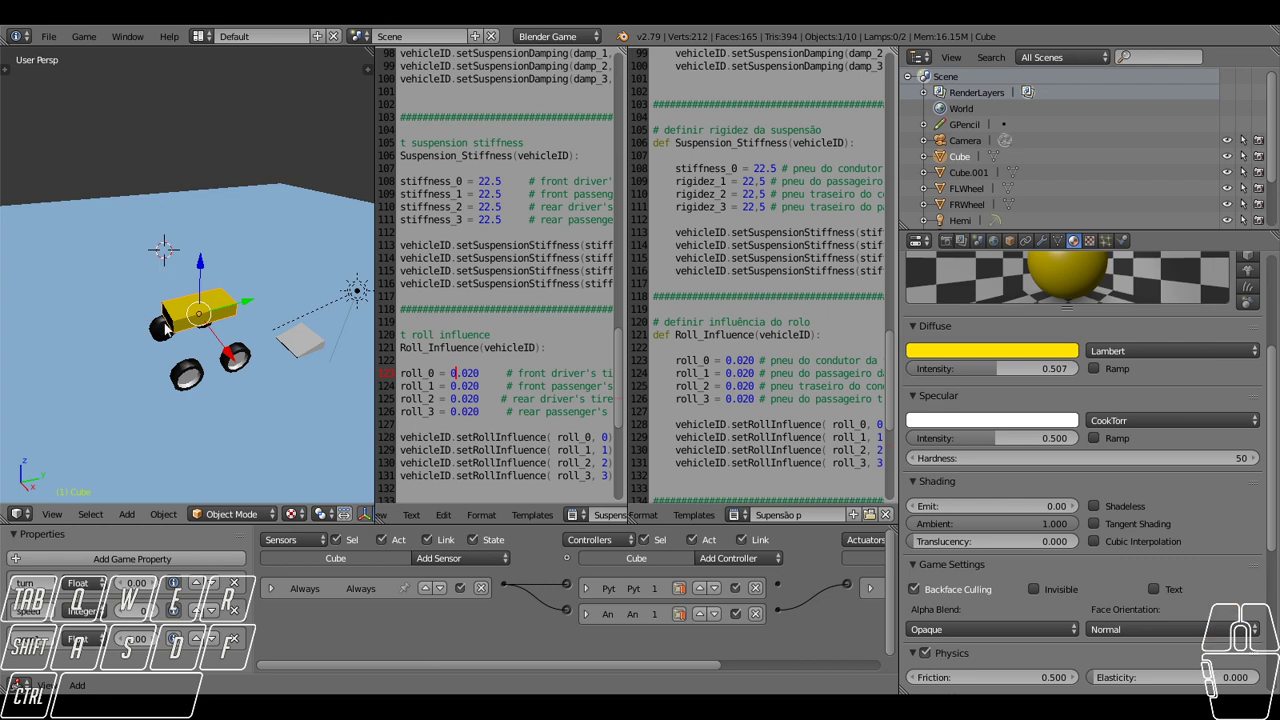